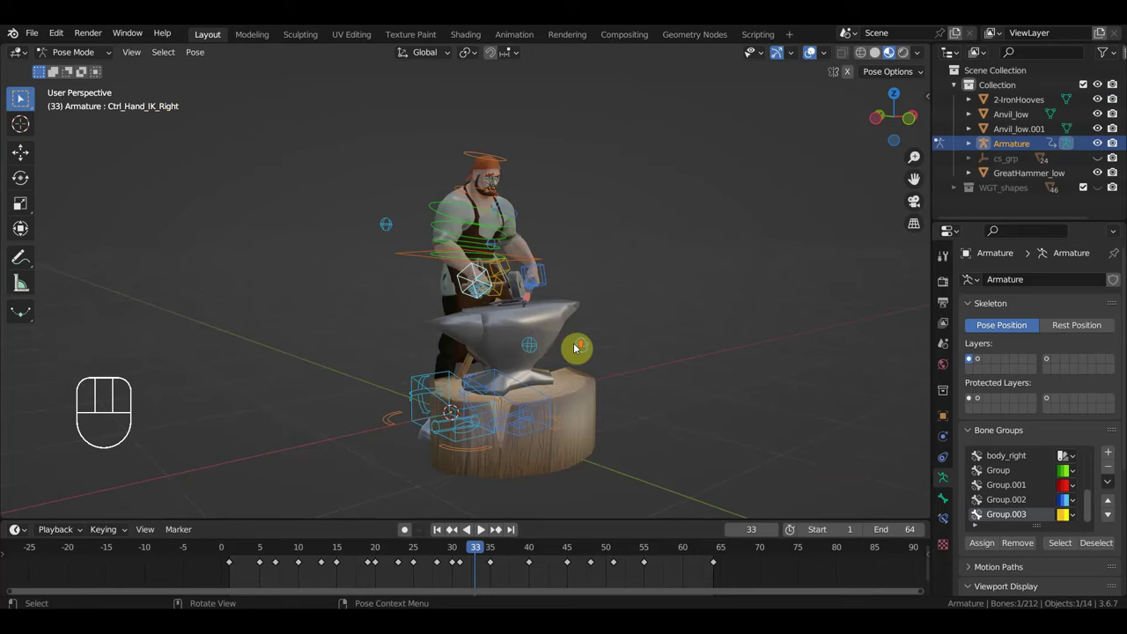
Step: Play the blacksmith's anvil animation and stop the playhead at frame 63
{"action": "left_click_drag", "start_coordinate": [581, 335], "coordinate": [573, 311]}
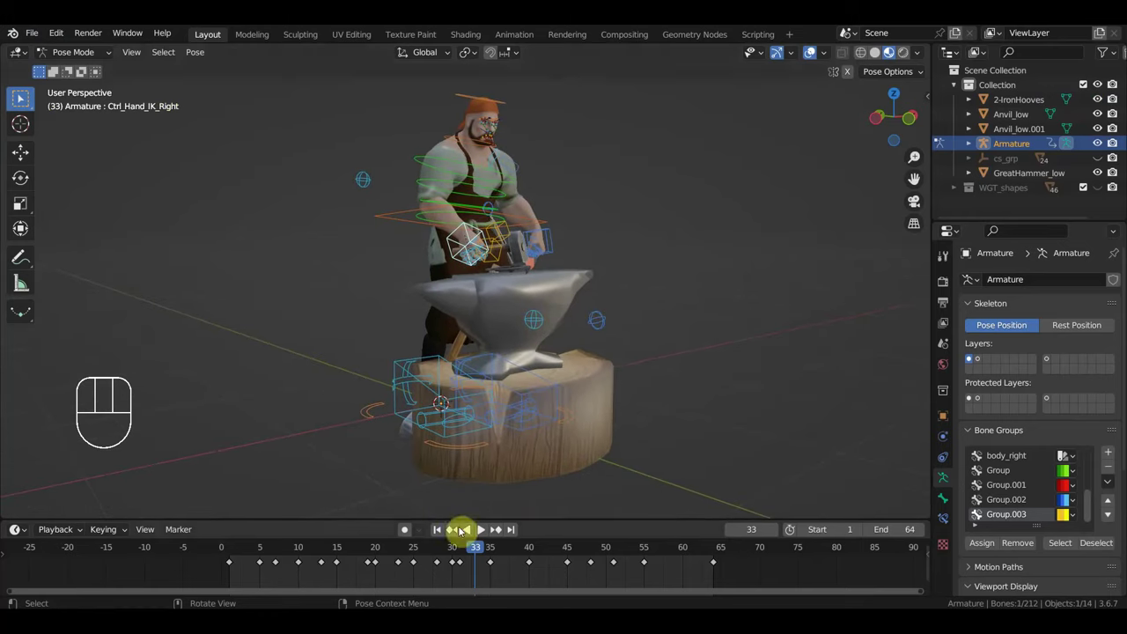
{"action": "left_click", "coordinate": [489, 534]}
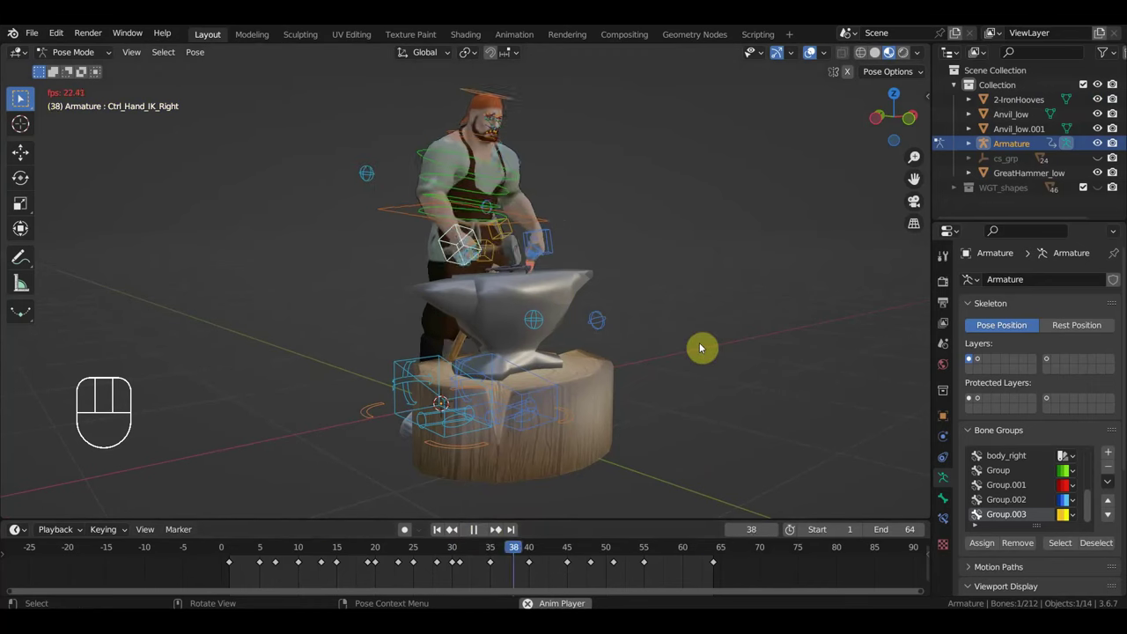
{"action": "left_click_drag", "start_coordinate": [689, 352], "coordinate": [556, 356]}
{"action": "left_click_drag", "start_coordinate": [583, 361], "coordinate": [753, 357]}
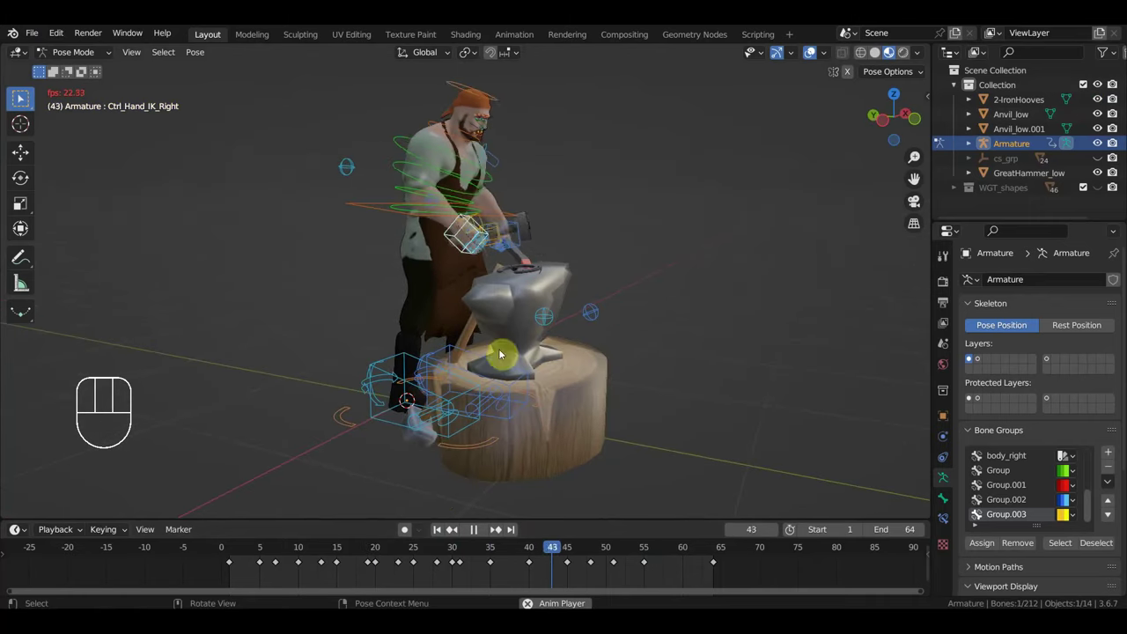
{"action": "left_click", "coordinate": [475, 536]}
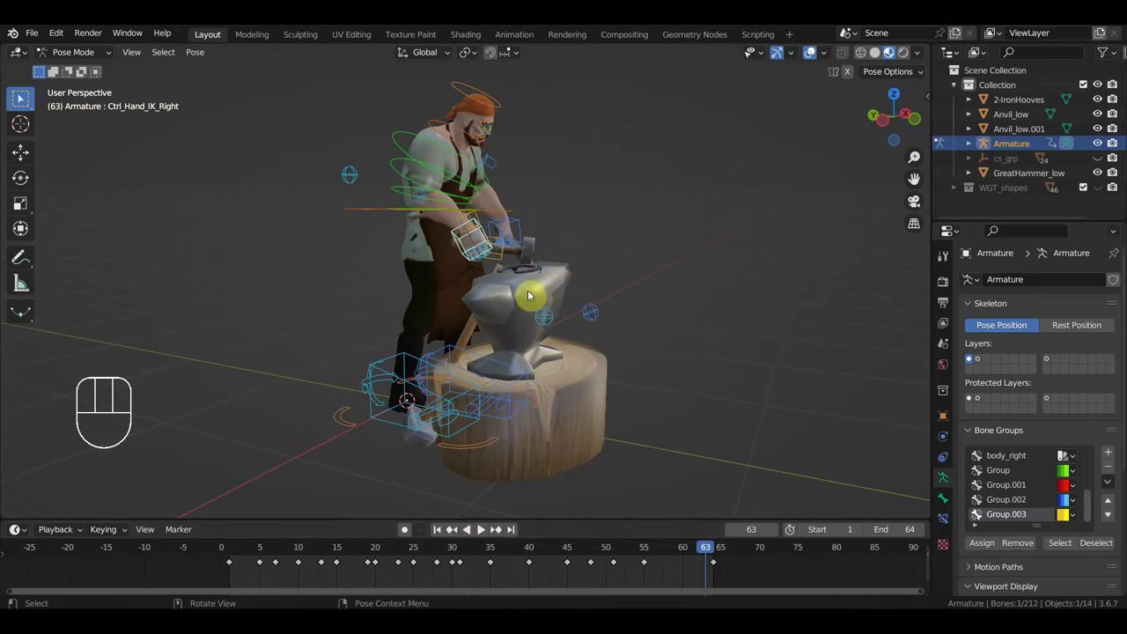
Step: Deselect all the rig's bones and switch the armature from Pose Mode to Object Mode
{"action": "left_click", "coordinate": [550, 292]}
{"action": "middle_click", "coordinate": [524, 342]}
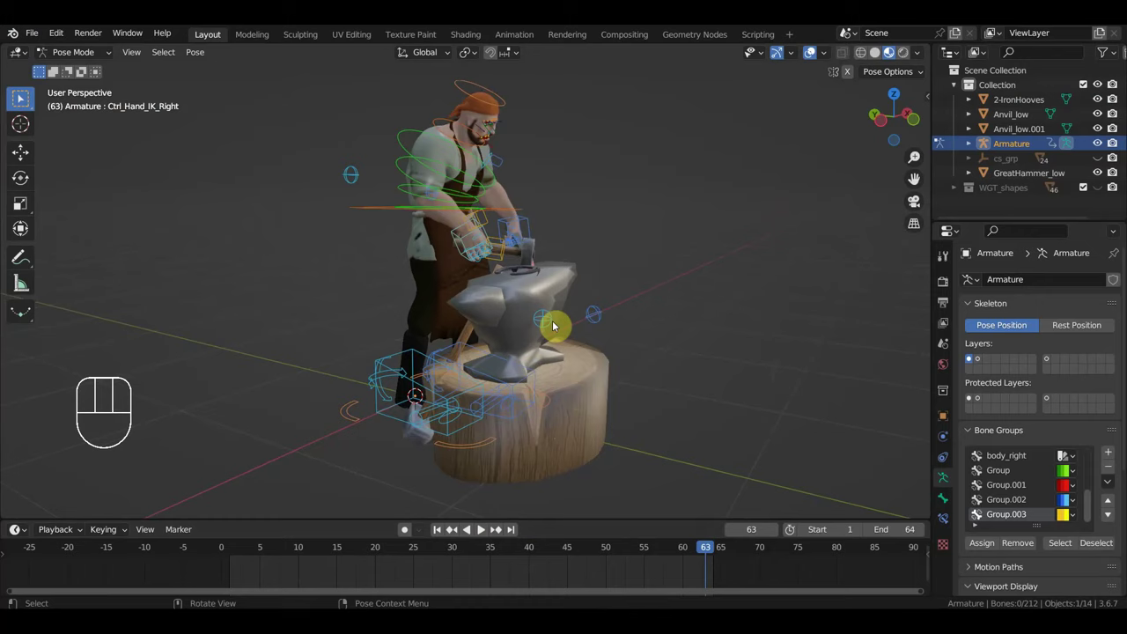
{"action": "left_click_drag", "start_coordinate": [504, 307], "coordinate": [501, 304]}
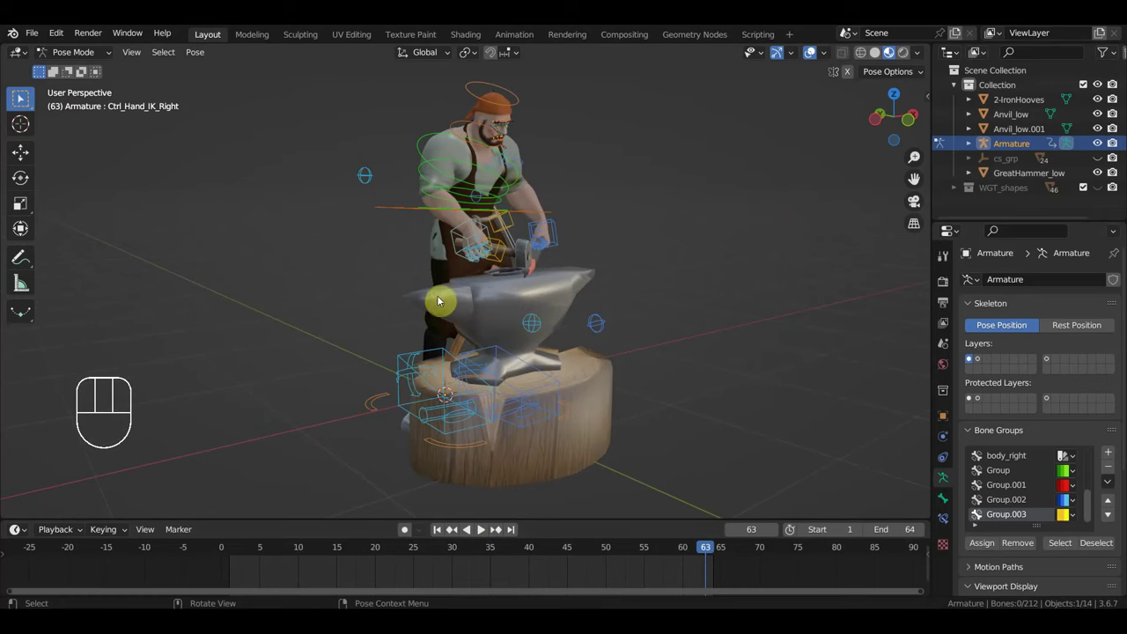
{"action": "left_click_drag", "start_coordinate": [76, 57], "coordinate": [78, 75]}
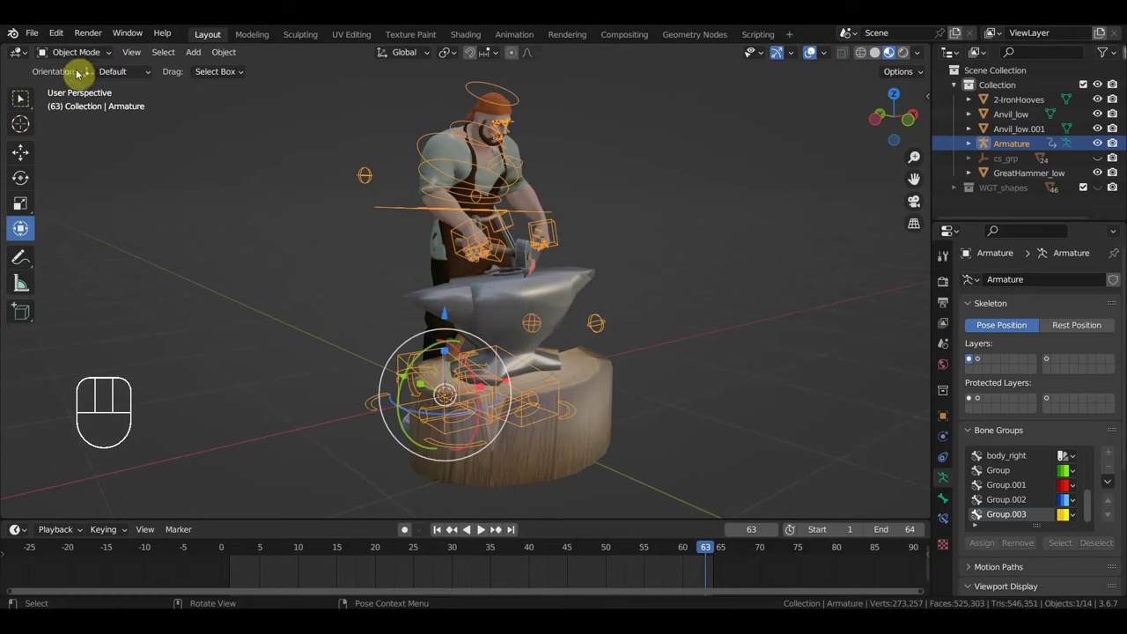
Step: Delete Anvil_low, Anvil_low.001 and GreatHammer_low from the scene
{"action": "left_click", "coordinate": [547, 308]}
{"action": "key", "text": "Delete"}
{"action": "left_click", "coordinate": [587, 391]}
{"action": "key", "text": "Delete"}
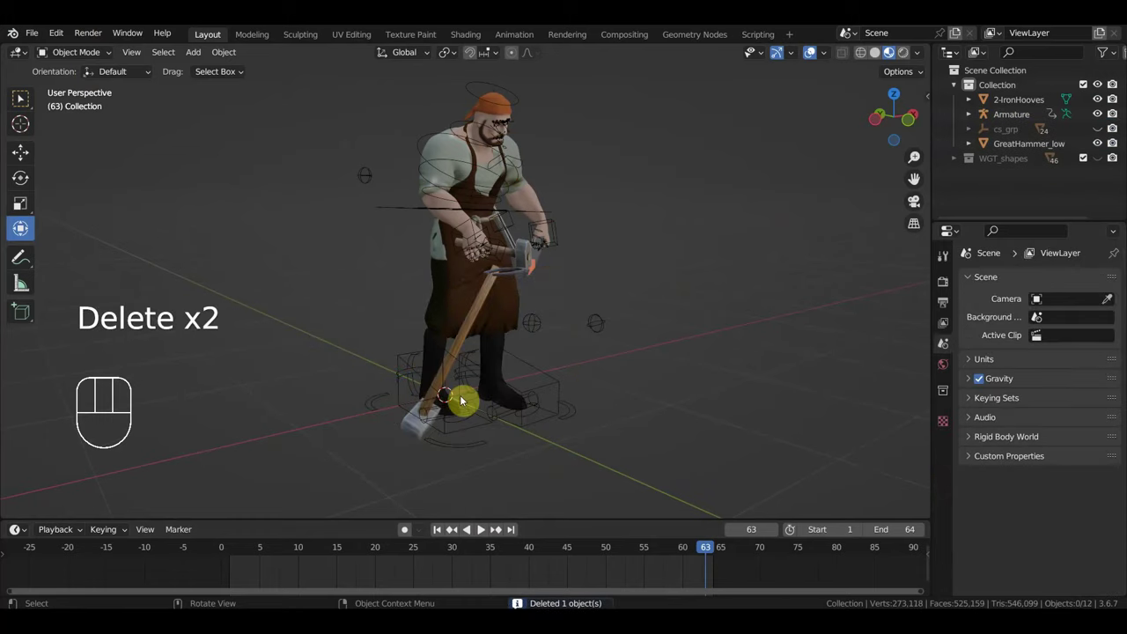
{"action": "left_click", "coordinate": [480, 317]}
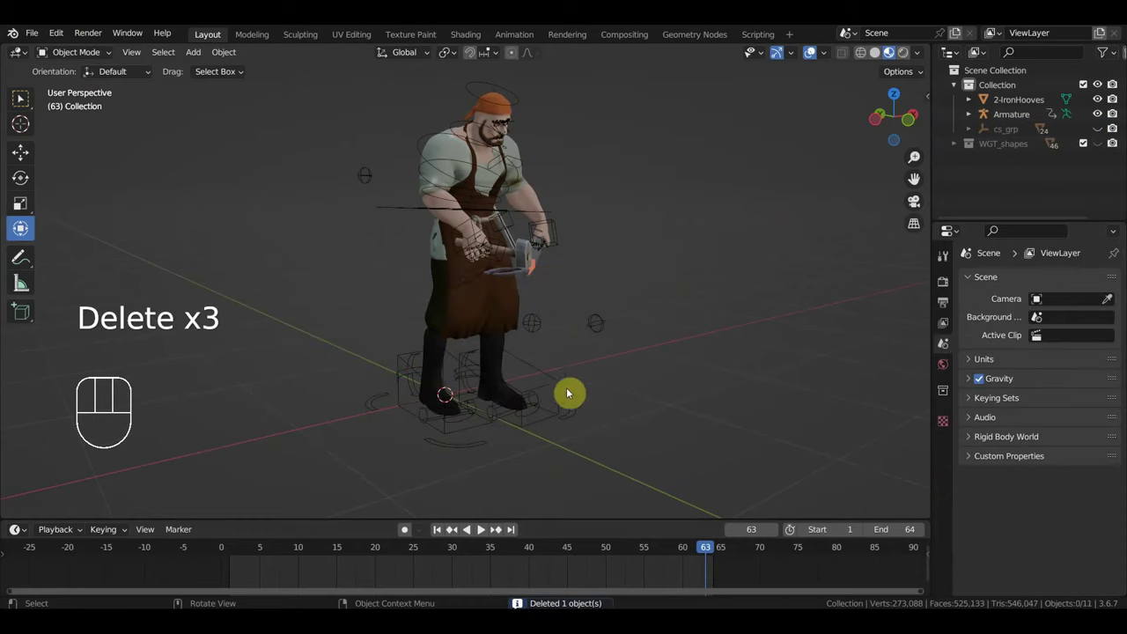
Step: Rewind to frame 0, put the Armature back in Pose Mode and view it from the front
{"action": "left_click", "coordinate": [217, 555]}
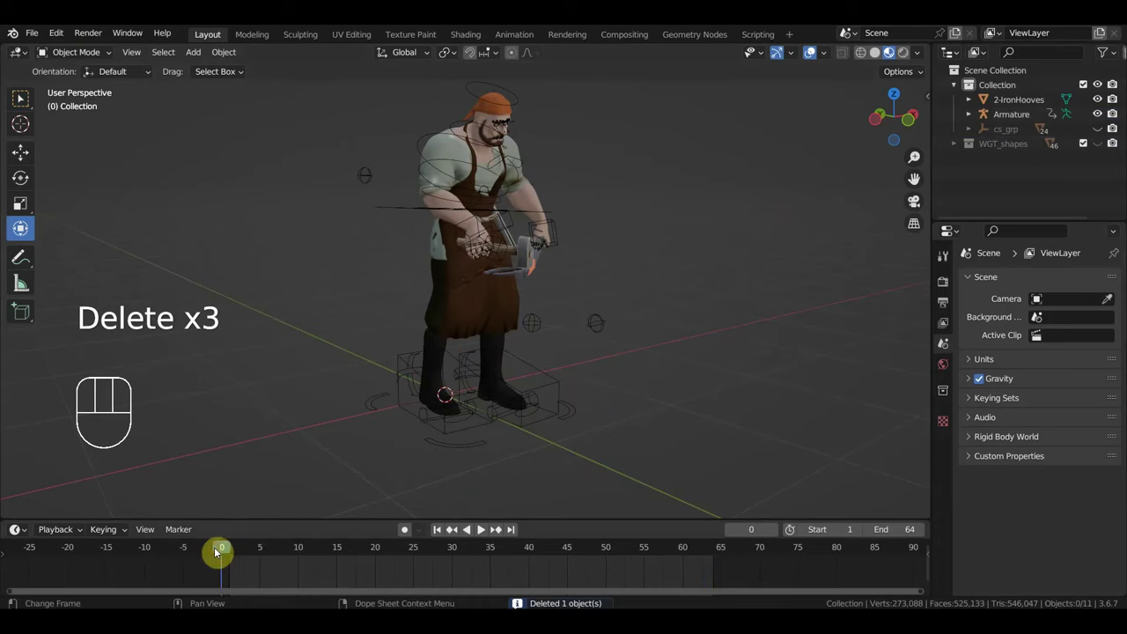
{"action": "left_click", "coordinate": [445, 165]}
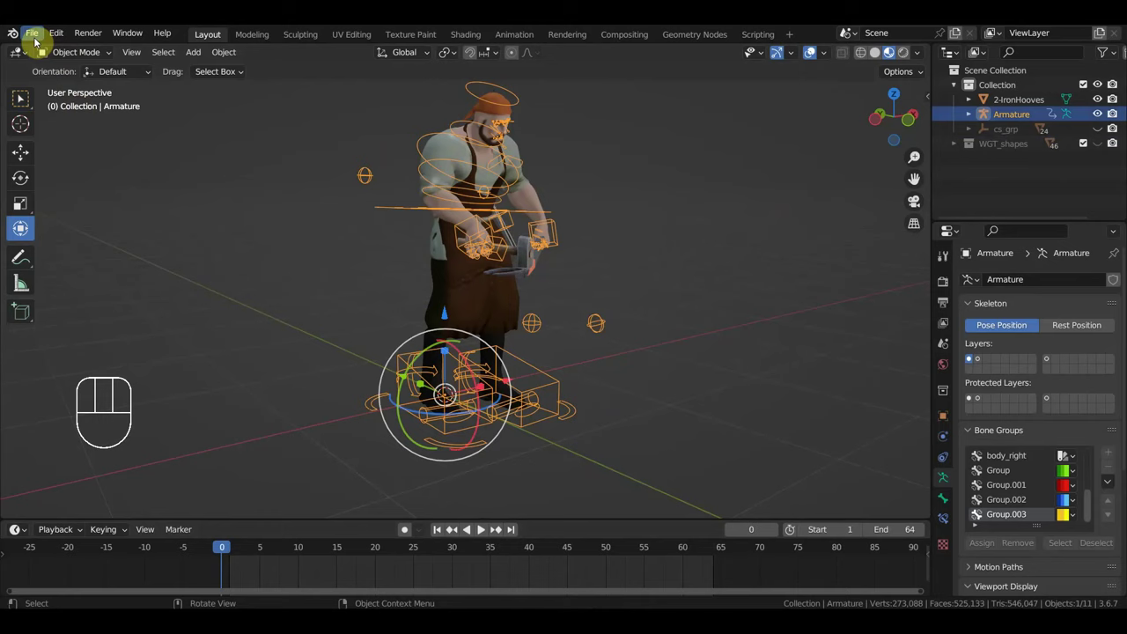
{"action": "left_click_drag", "start_coordinate": [74, 55], "coordinate": [24, 97]}
{"action": "key", "text": "KP_1"}
Step: Select all bones and delete every existing animation keyframe in the timeline
{"action": "key", "text": "a"}
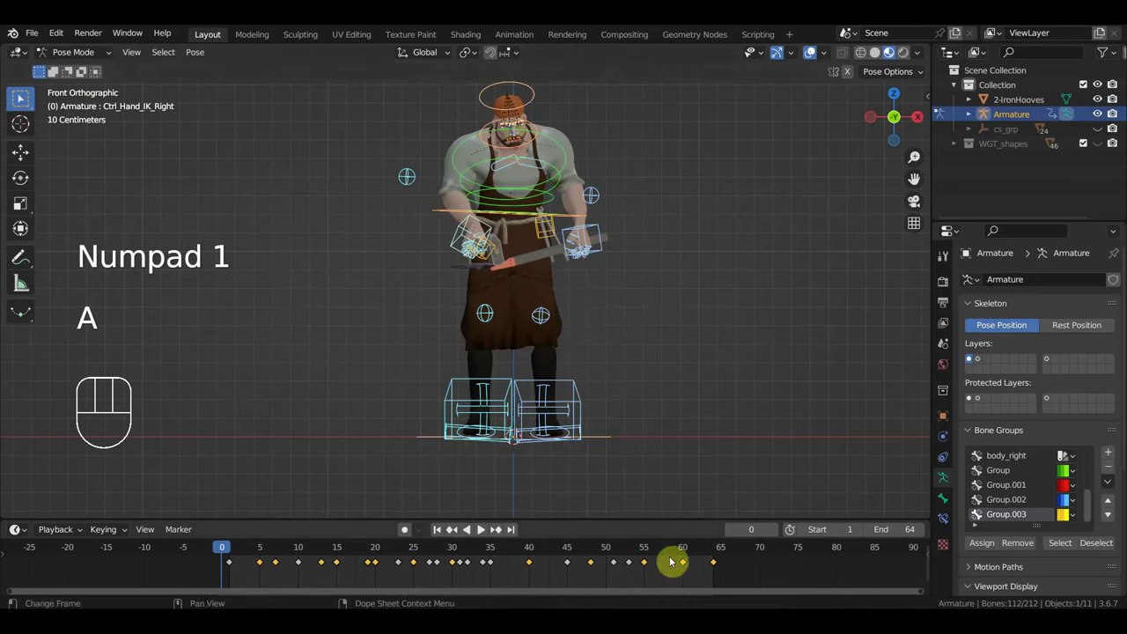
{"action": "left_click", "coordinate": [25, 97]}
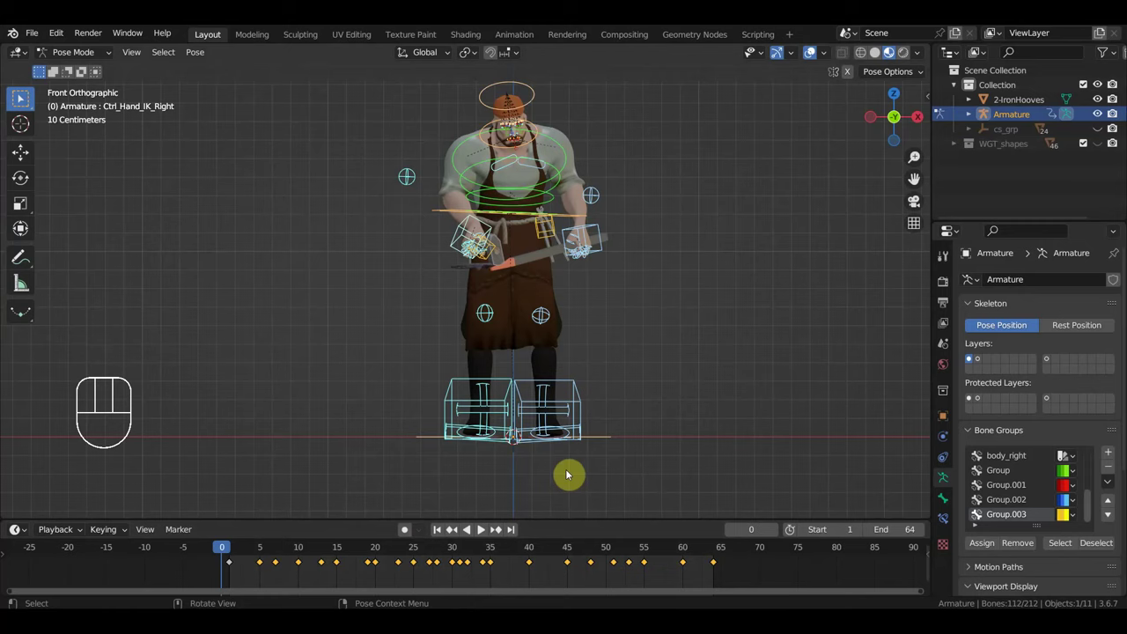
{"action": "key", "text": "Delete"}
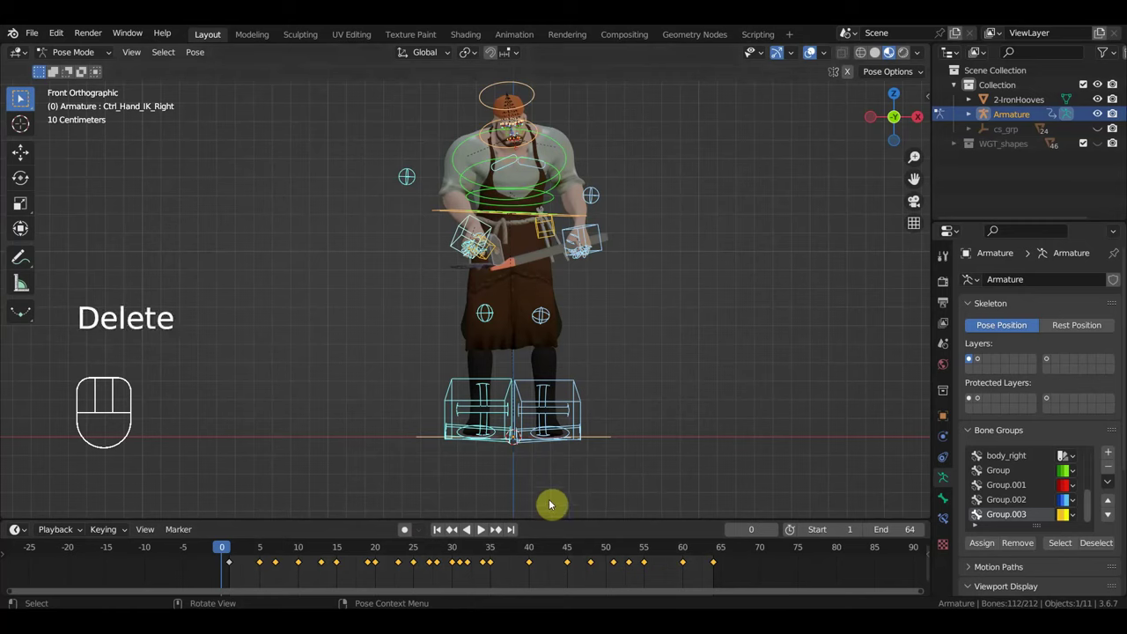
{"action": "key", "text": "Delete"}
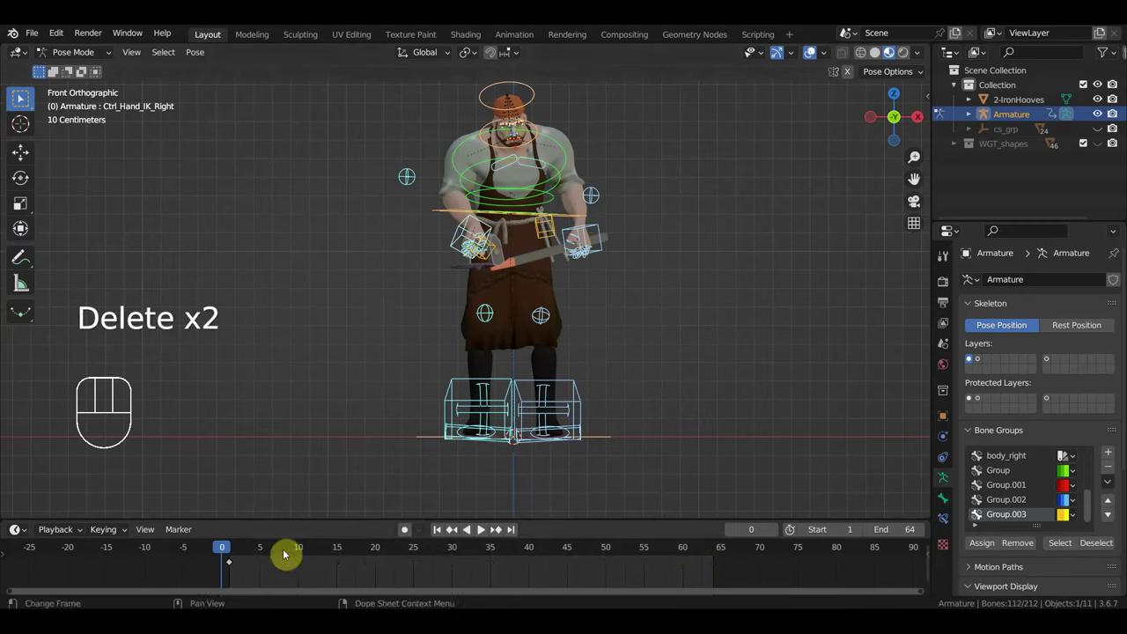
Step: Move the playhead to frame 1 and select the left hand IK control
{"action": "left_click", "coordinate": [25, 97]}
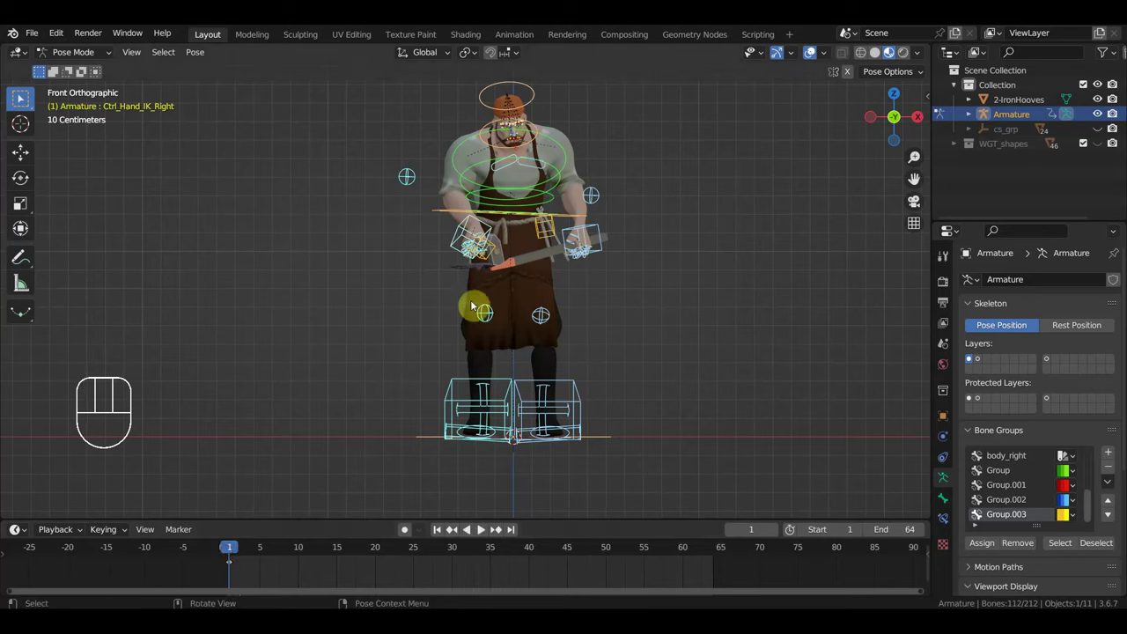
{"action": "left_click", "coordinate": [25, 97]}
{"action": "left_click", "coordinate": [25, 97]}
{"action": "left_click", "coordinate": [24, 97]}
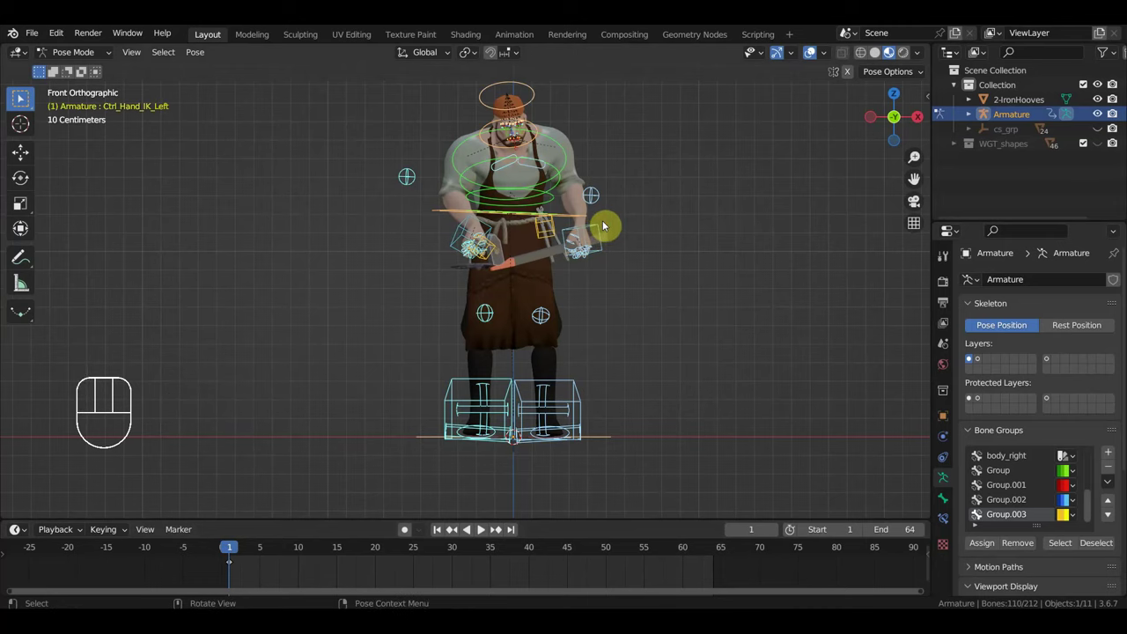
{"action": "middle_click", "coordinate": [24, 97]}
{"action": "middle_click", "coordinate": [25, 97]}
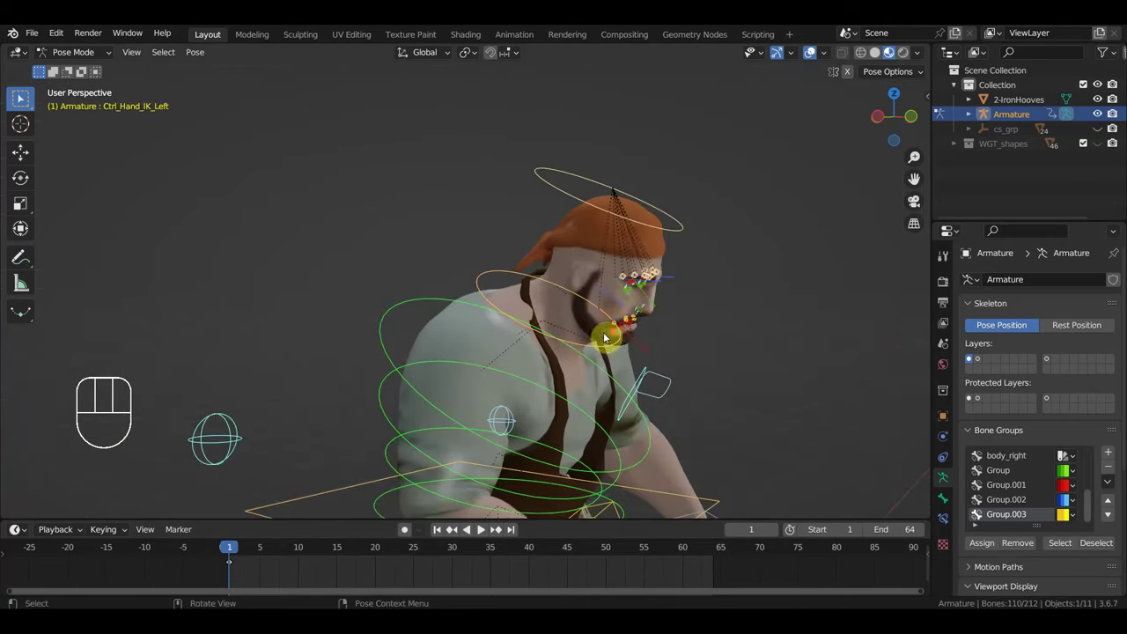
{"action": "left_click_drag", "start_coordinate": [25, 97], "coordinate": [25, 97]}
{"action": "left_click", "coordinate": [25, 97]}
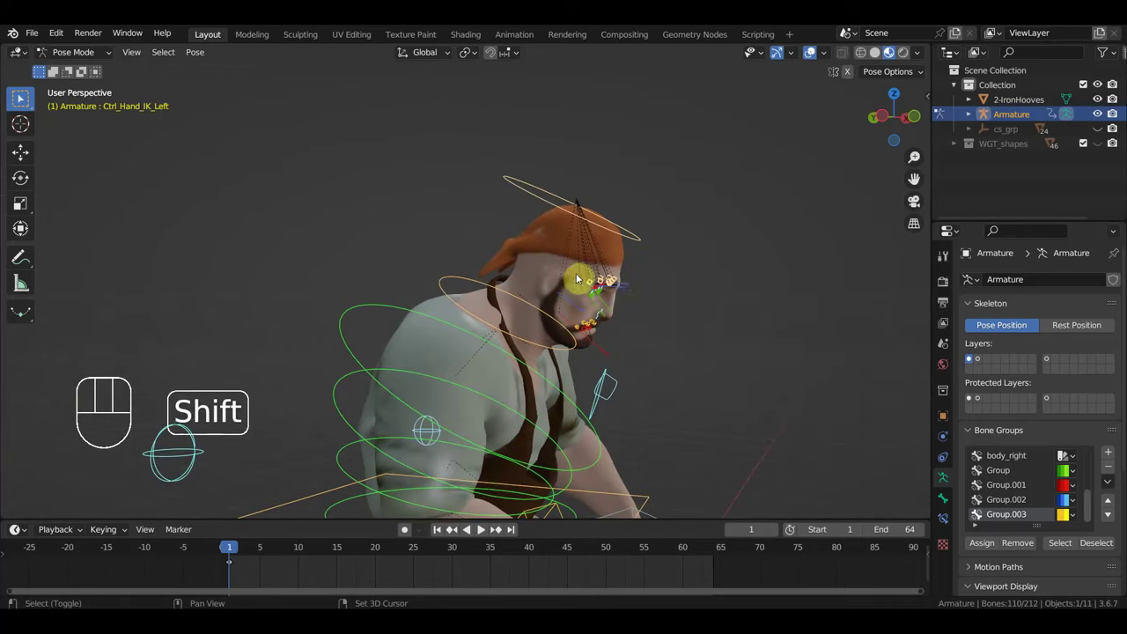
{"action": "left_click", "coordinate": [25, 97]}
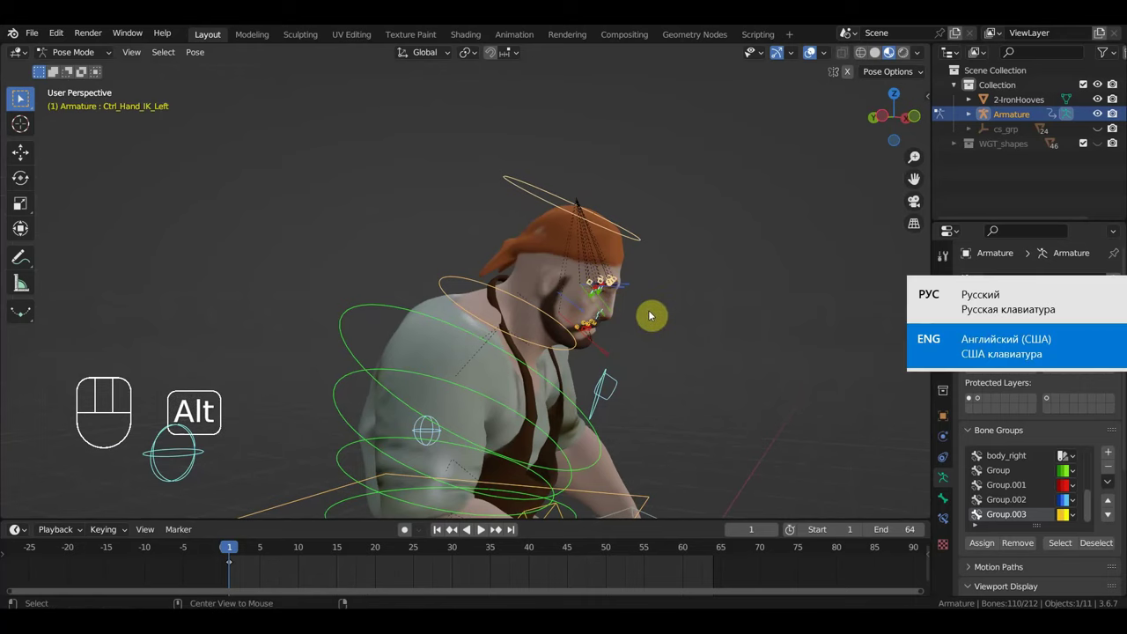
{"action": "left_click", "coordinate": [25, 96]}
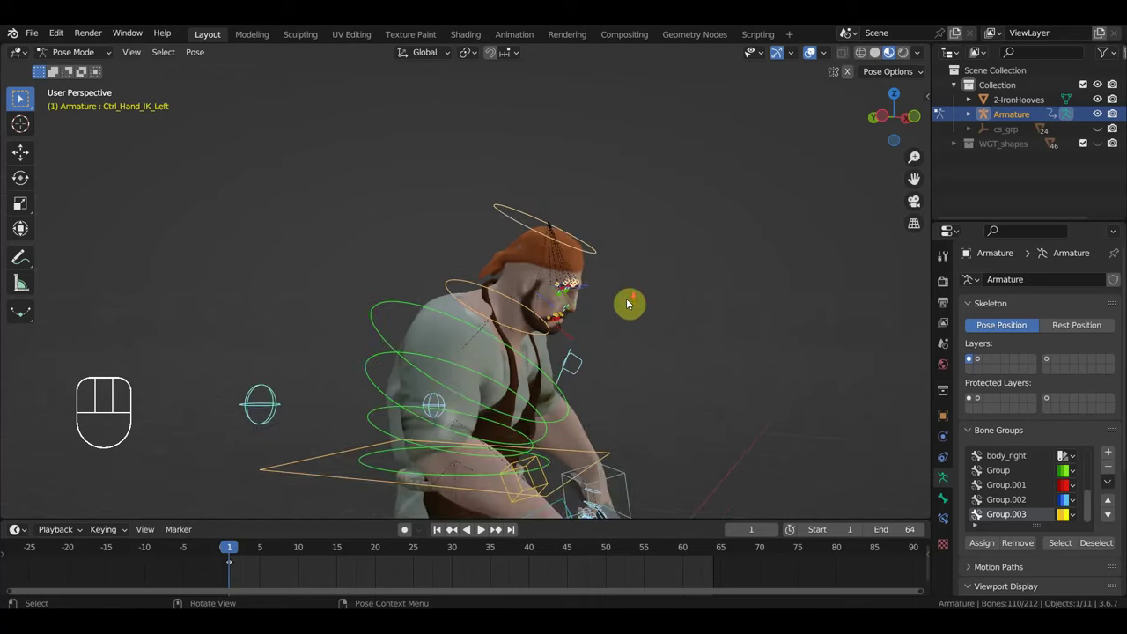
{"action": "middle_click", "coordinate": [25, 97]}
{"action": "middle_click", "coordinate": [25, 97]}
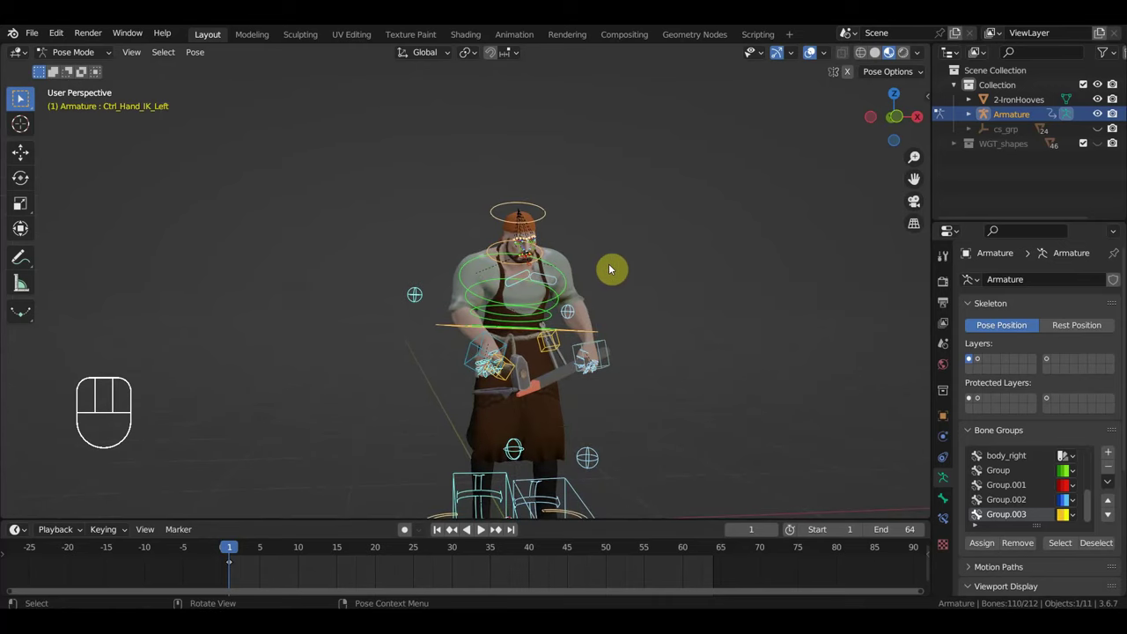
{"action": "key", "text": "alt+g"}
{"action": "key", "text": "alt+r"}
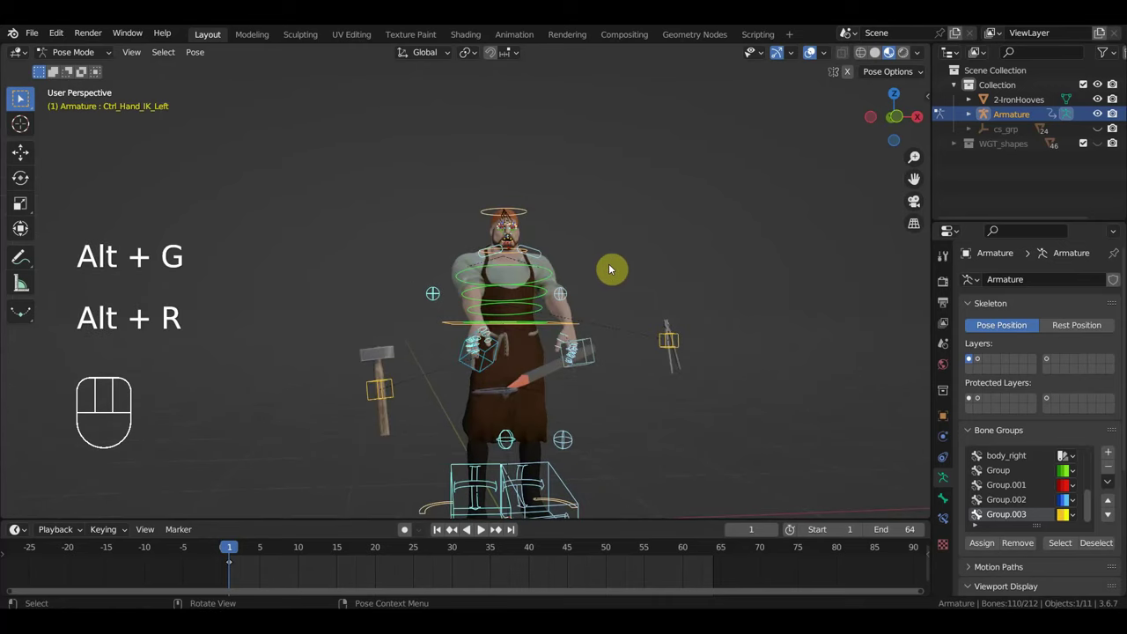
{"action": "key", "text": "ctrl+z"}
{"action": "key", "text": "ctrl+z"}
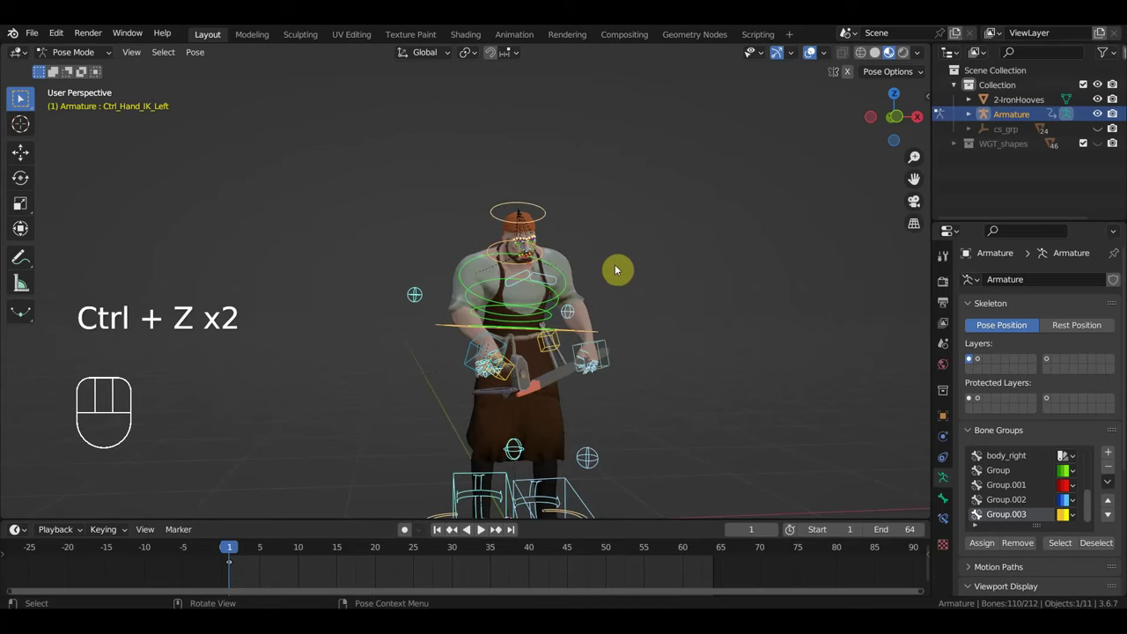
{"action": "middle_click", "coordinate": [24, 97]}
Step: Select all rig bones, drop the hand controls from the selection and close in on the face
{"action": "left_click", "coordinate": [24, 97]}
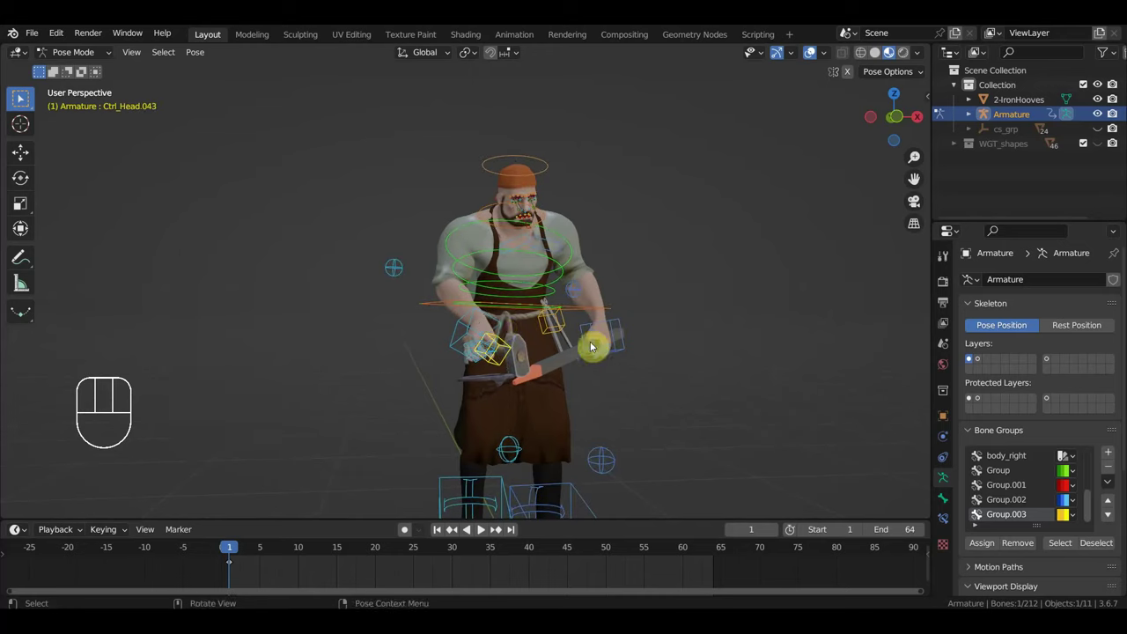
{"action": "key", "text": "a"}
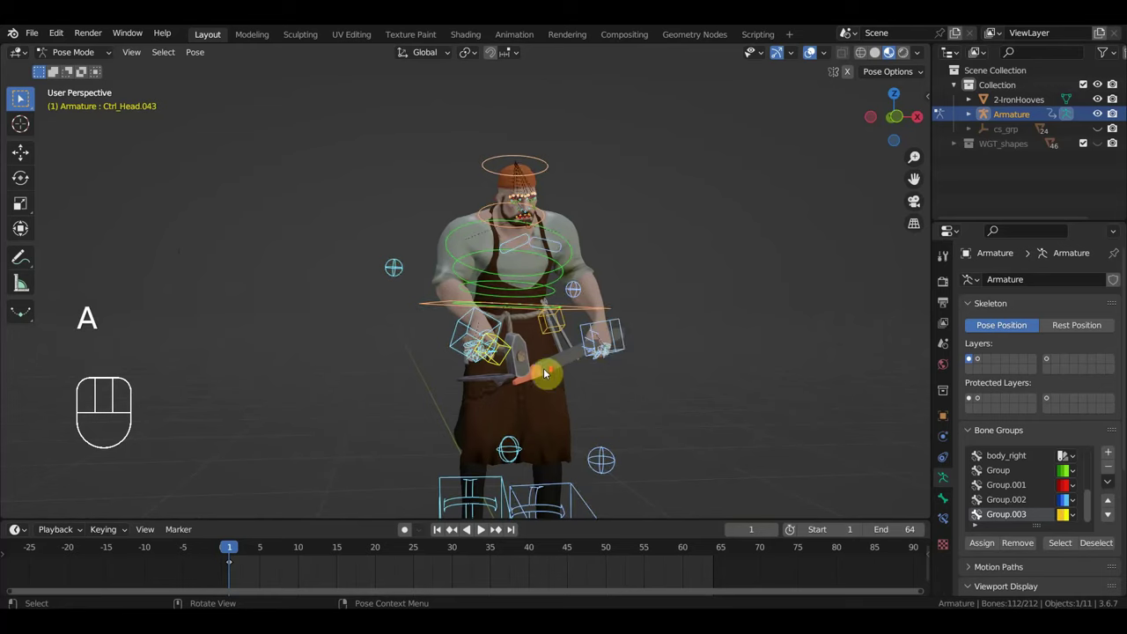
{"action": "left_click", "coordinate": [25, 97]}
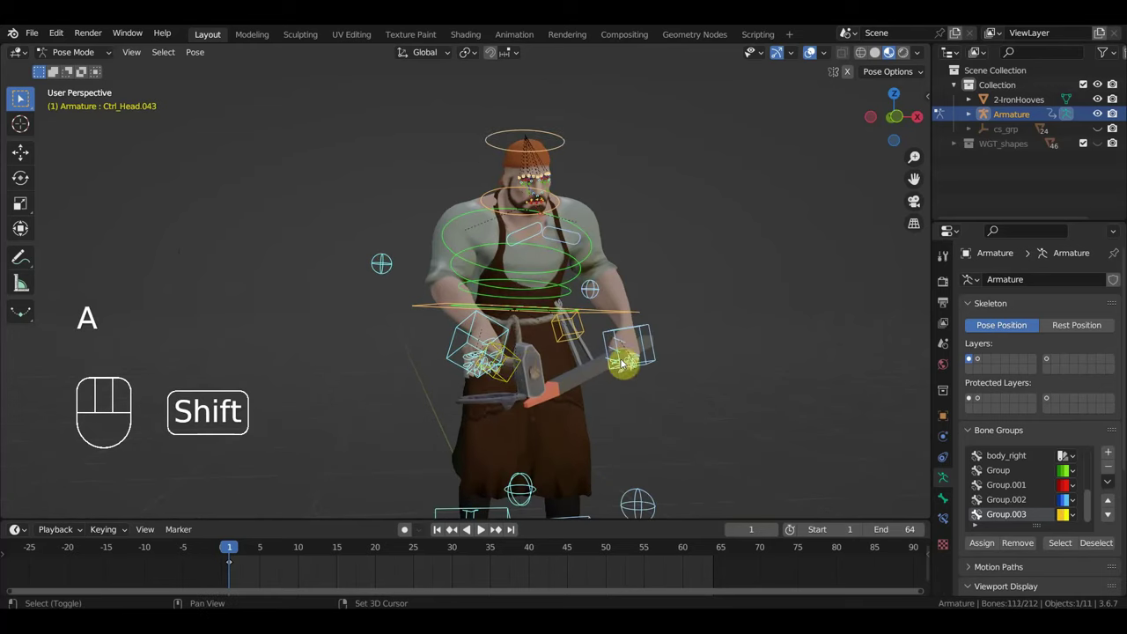
{"action": "left_click", "coordinate": [24, 97]}
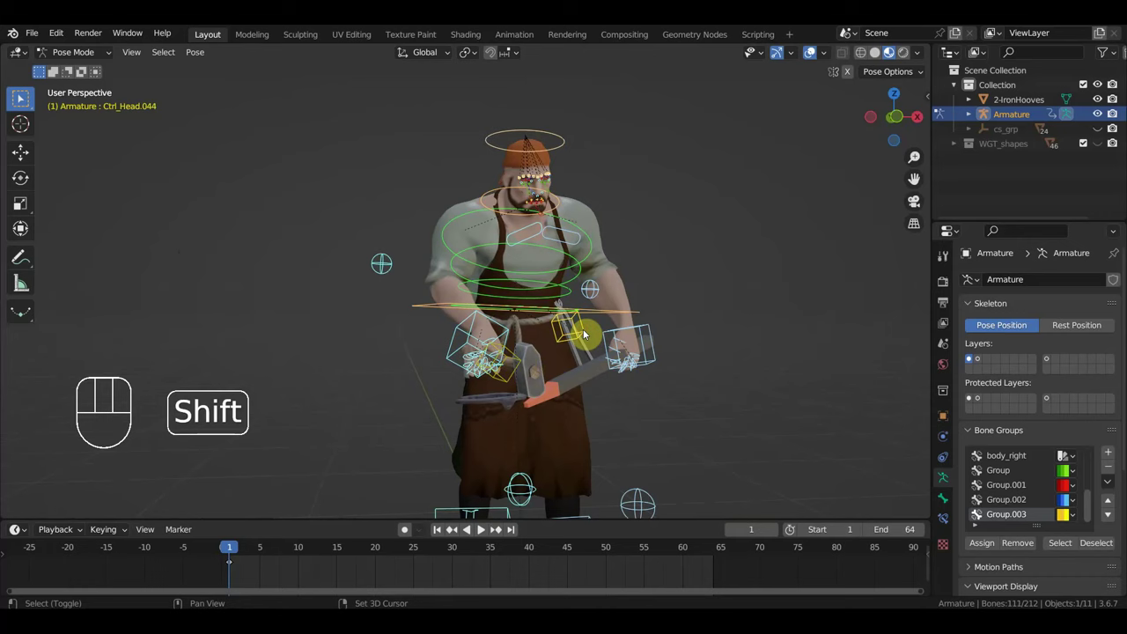
{"action": "left_click", "coordinate": [25, 97]}
{"action": "middle_click", "coordinate": [25, 97]}
{"action": "middle_click", "coordinate": [25, 97]}
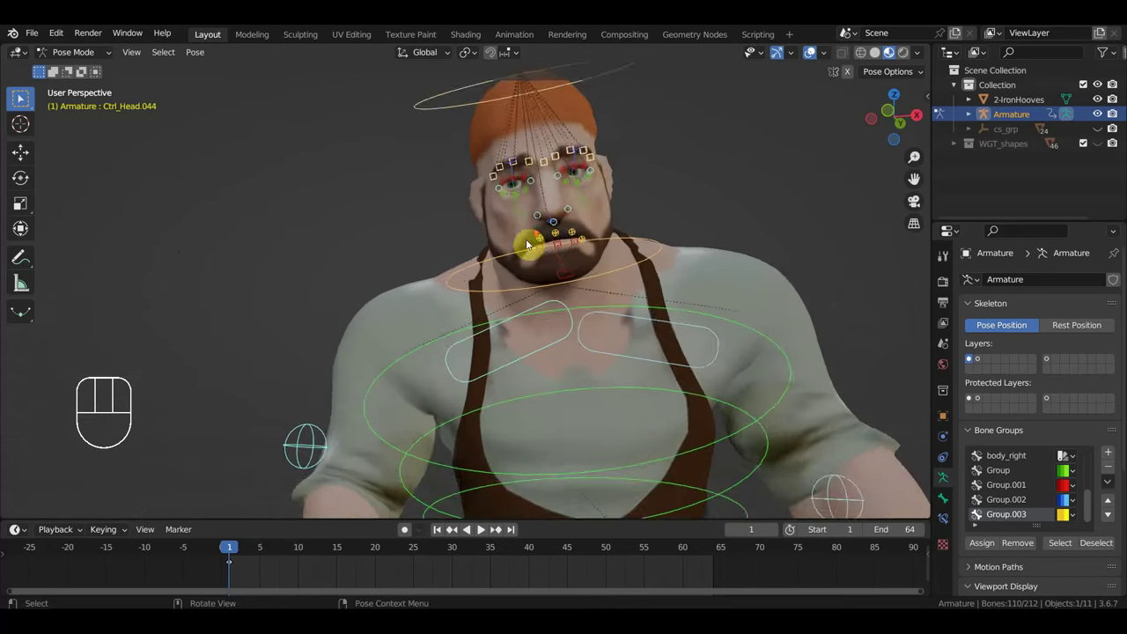
{"action": "middle_click", "coordinate": [25, 97]}
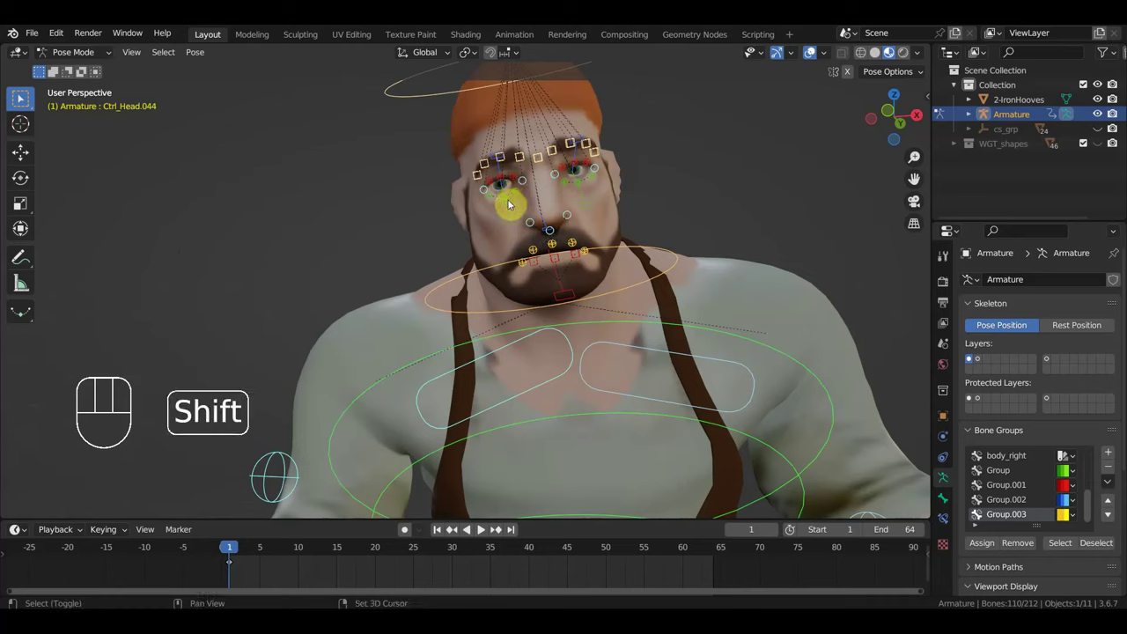
Step: Pick the face and head controls and reset their location and rotation
{"action": "left_click", "coordinate": [24, 97]}
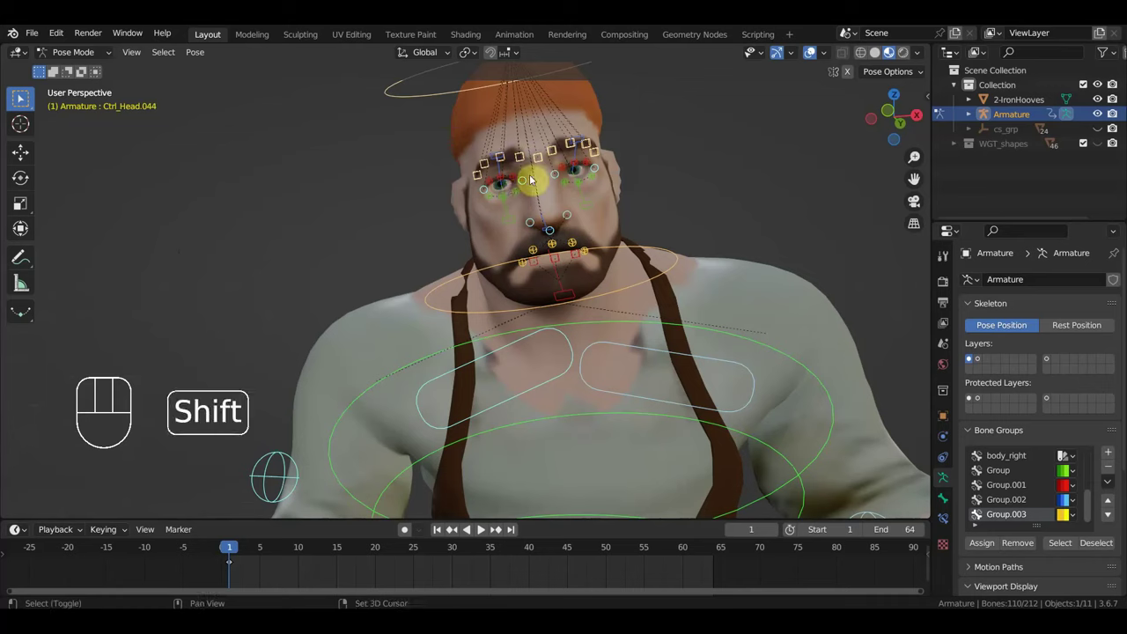
{"action": "left_click", "coordinate": [24, 97]}
{"action": "left_click", "coordinate": [24, 97]}
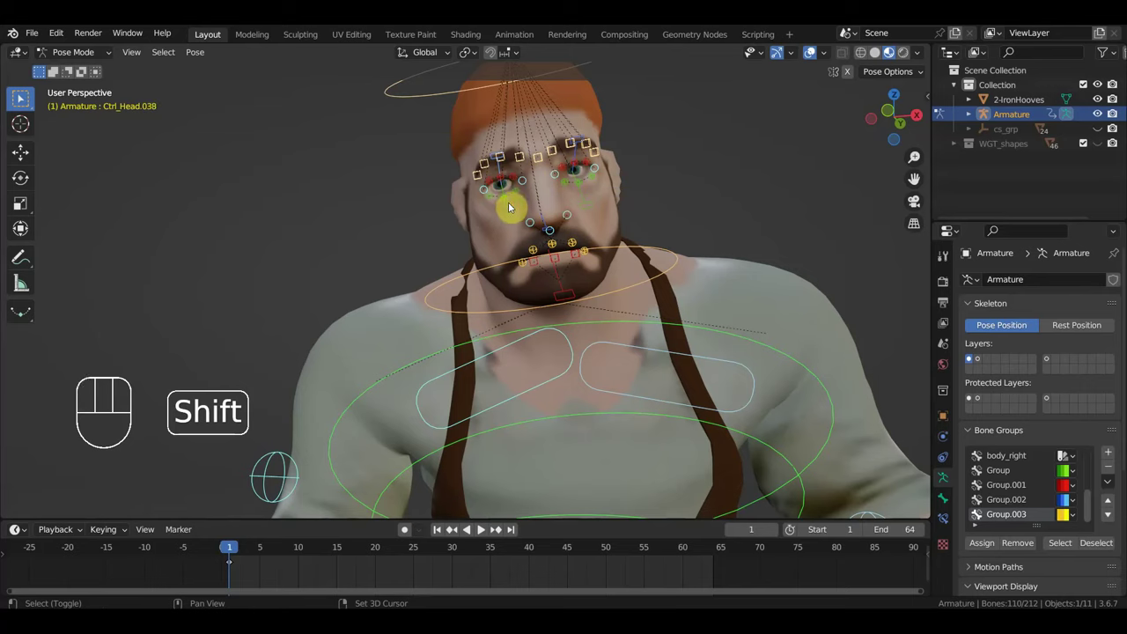
{"action": "left_click", "coordinate": [24, 97]}
{"action": "left_click", "coordinate": [25, 97]}
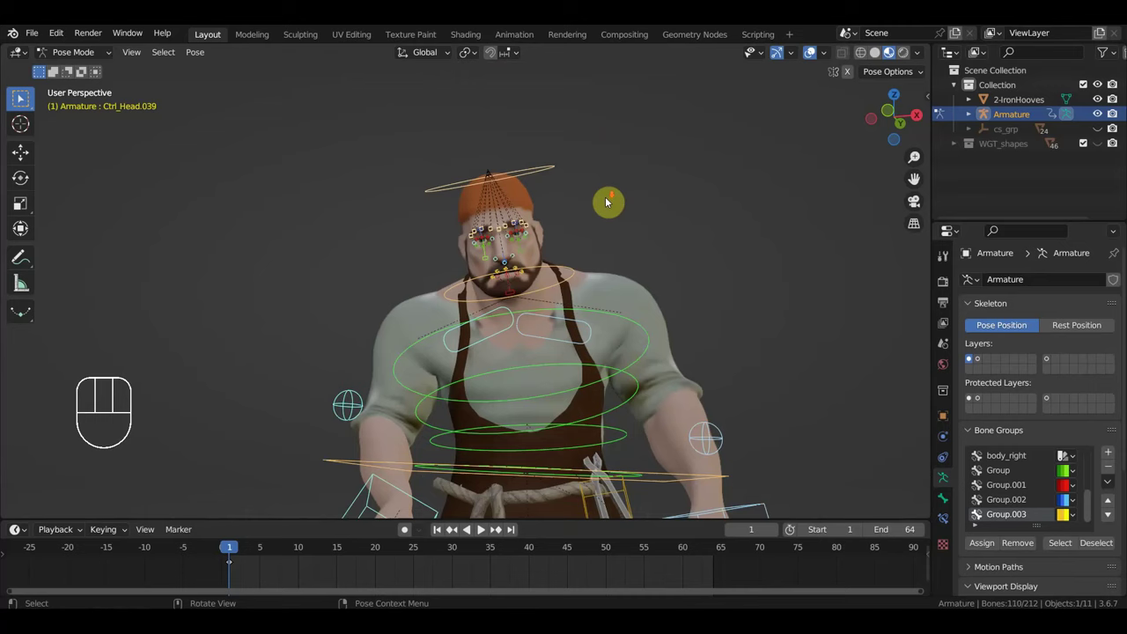
{"action": "key", "text": "alt+g"}
{"action": "key", "text": "alt+r"}
Step: Select every bone and insert Location & Rotation keyframes at frame 1 (716 keys)
{"action": "middle_click", "coordinate": [21, 99]}
{"action": "middle_click", "coordinate": [20, 99]}
{"action": "left_click_drag", "start_coordinate": [20, 100], "coordinate": [20, 99]}
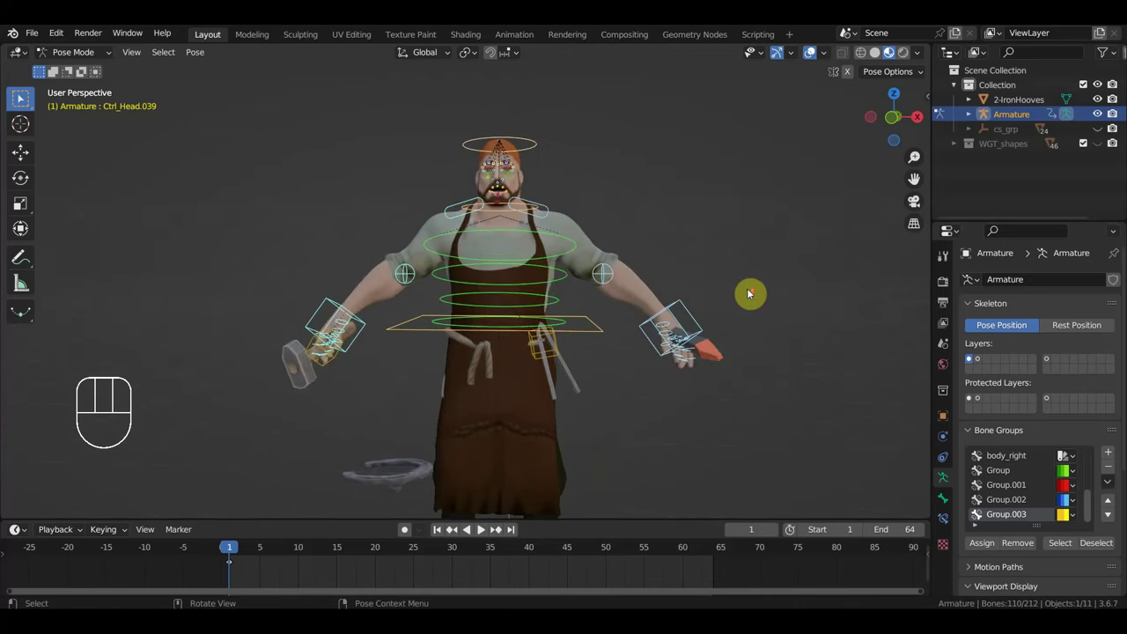
{"action": "middle_click", "coordinate": [20, 99]}
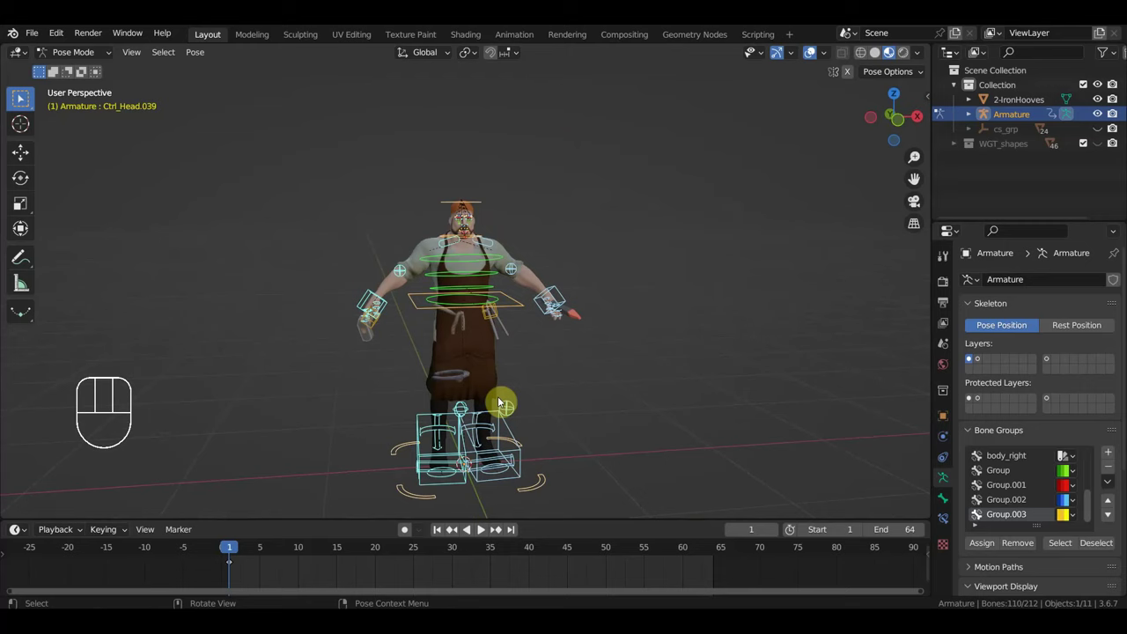
{"action": "left_click", "coordinate": [20, 99]}
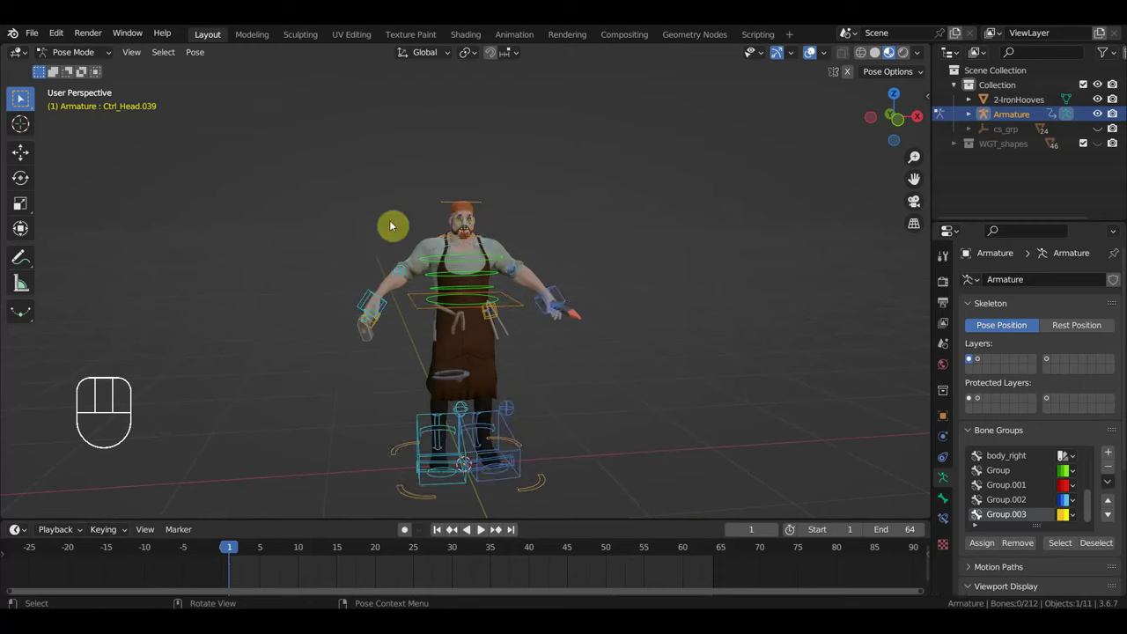
{"action": "key", "text": "a"}
{"action": "key", "text": "i"}
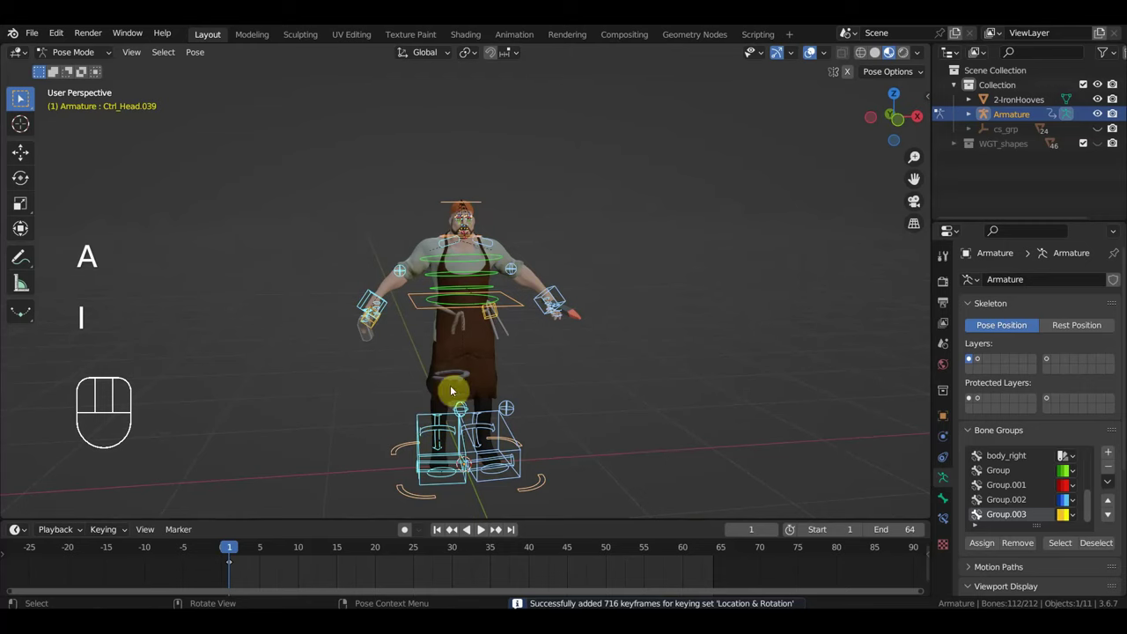
Step: In Object Mode delete the horseshoe and a second prop, then look over the ground props
{"action": "left_click_drag", "start_coordinate": [78, 53], "coordinate": [98, 87]}
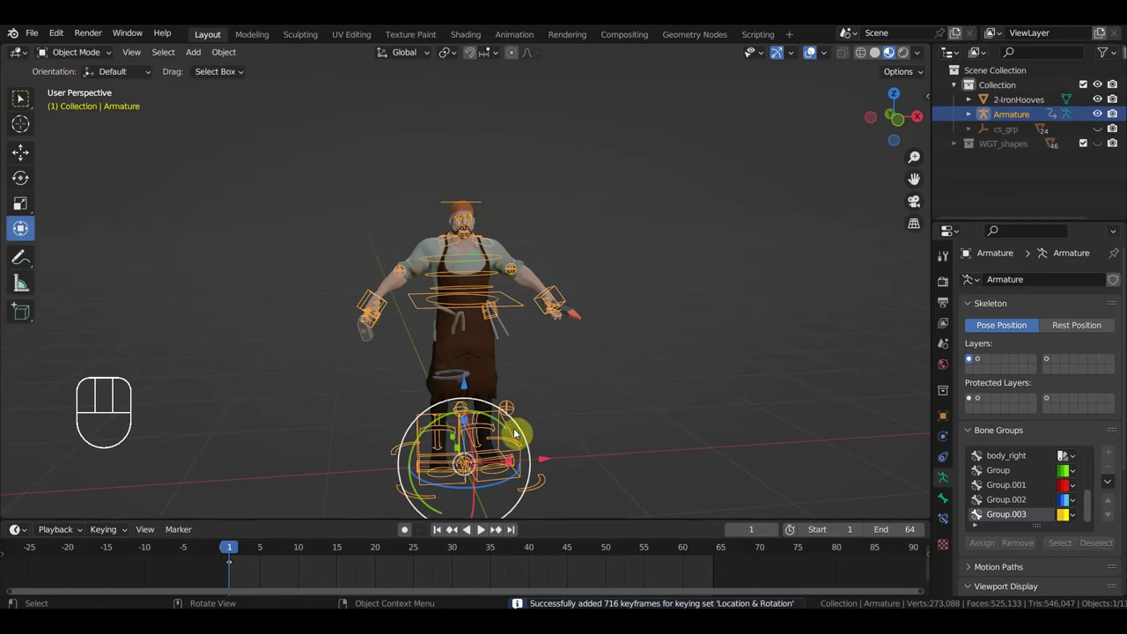
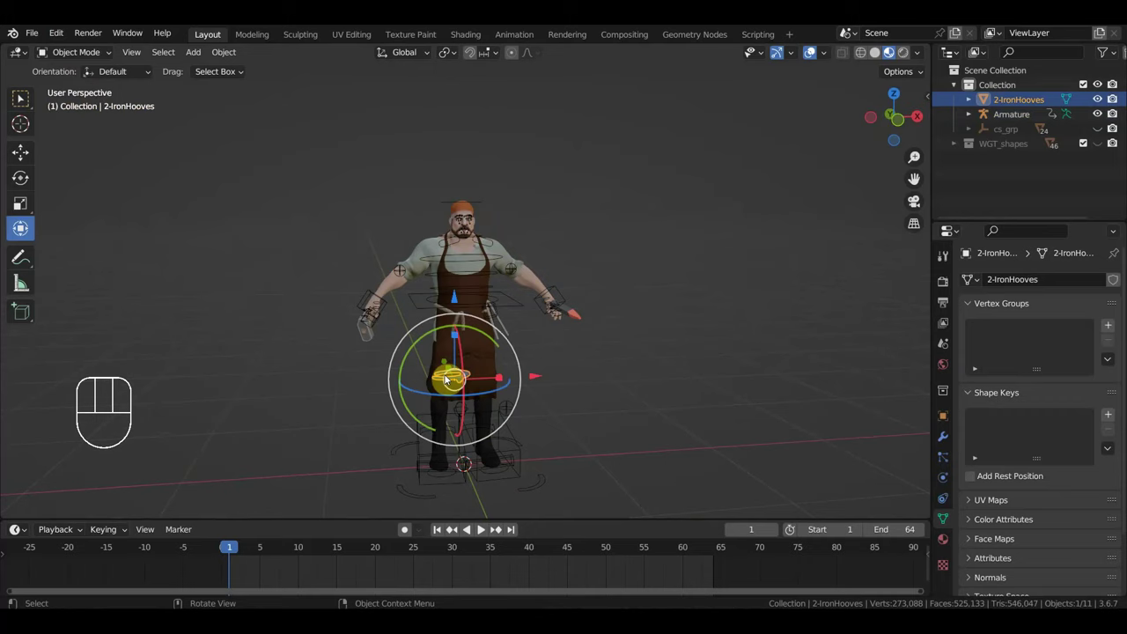
{"action": "key", "text": "Delete"}
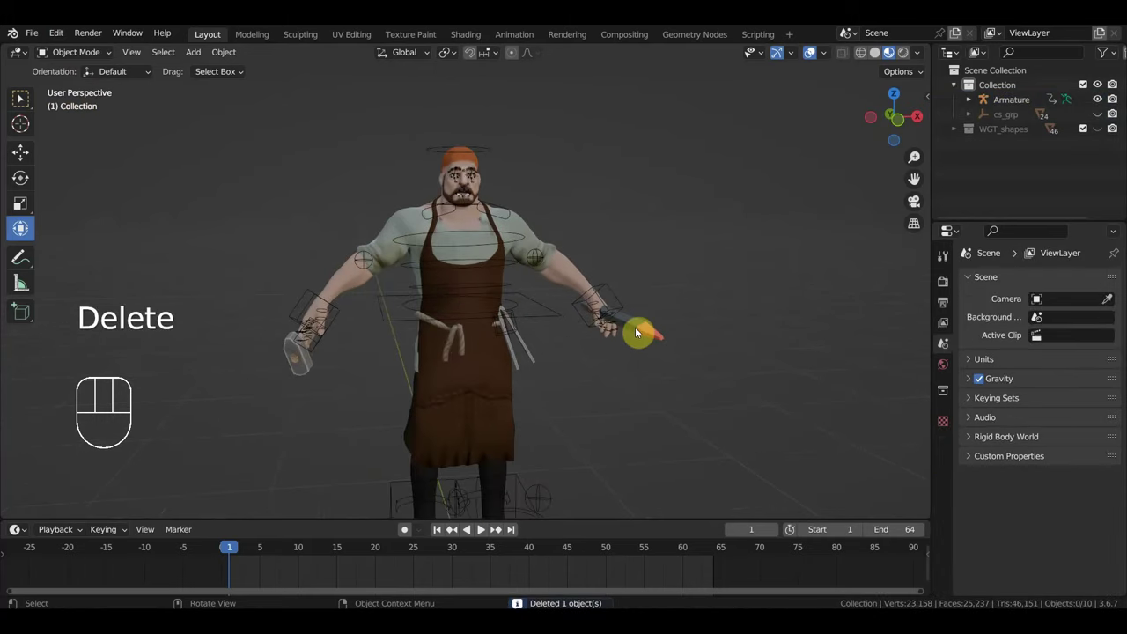
{"action": "left_click", "coordinate": [642, 332]}
{"action": "key", "text": "Delete"}
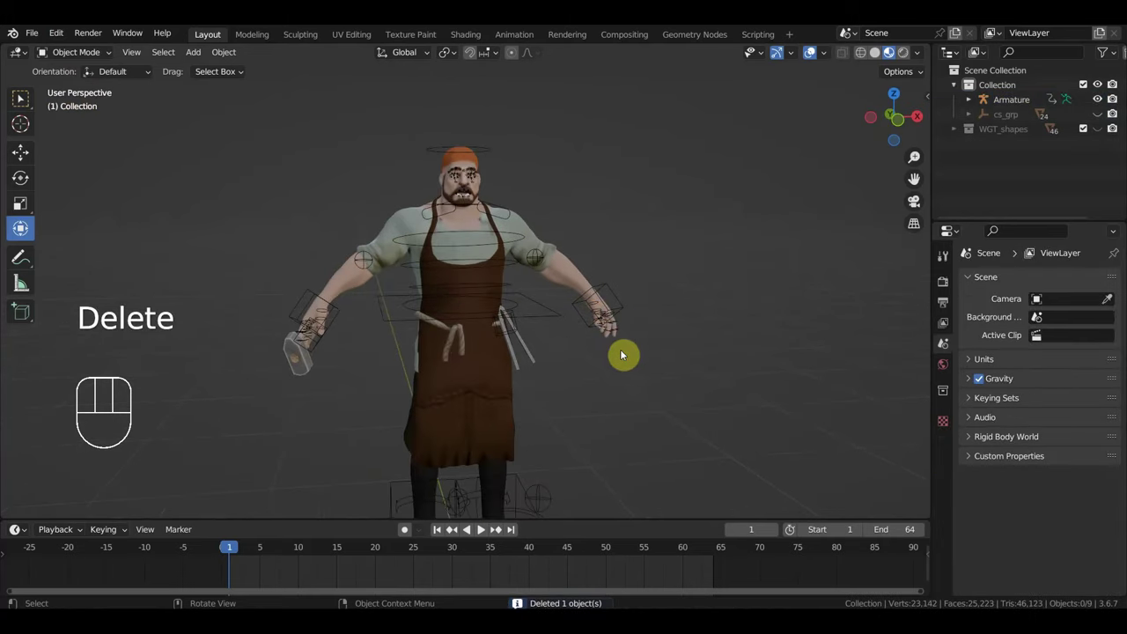
{"action": "left_click_drag", "start_coordinate": [611, 355], "coordinate": [537, 318]}
{"action": "left_click_drag", "start_coordinate": [533, 321], "coordinate": [626, 308]}
{"action": "left_click_drag", "start_coordinate": [557, 317], "coordinate": [681, 301]}
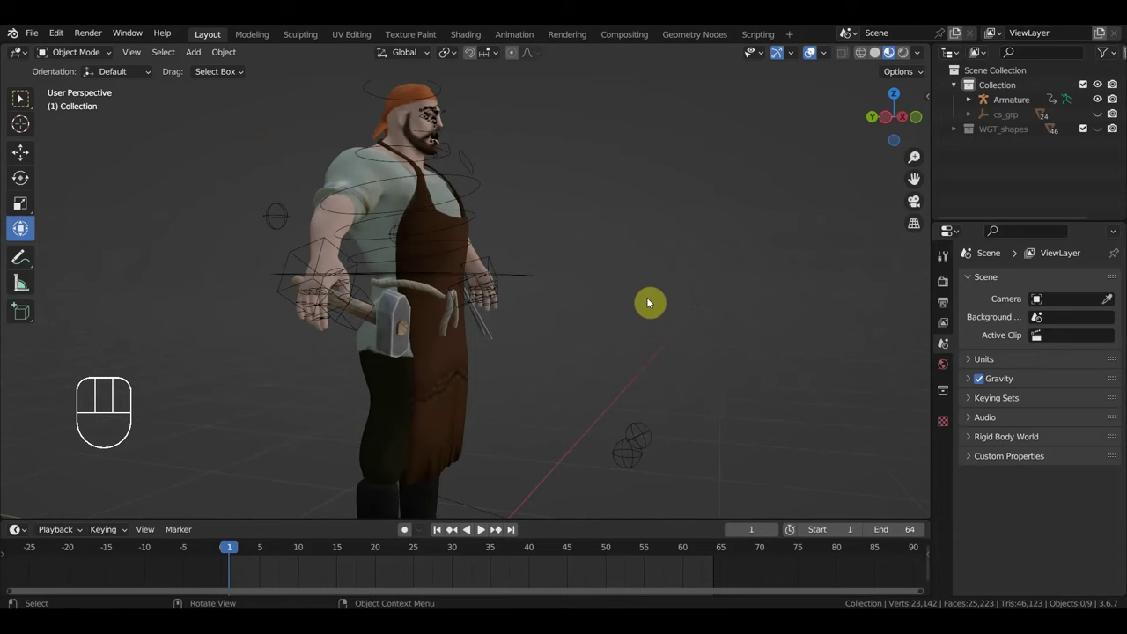
Step: Undo repeatedly to restore the horseshoe and the previous posing state
{"action": "key", "text": "ctrl+z"}
{"action": "key", "text": "ctrl+z"}
{"action": "key", "text": "ctrl+z"}
{"action": "key", "text": "ctrl+z"}
{"action": "key", "text": "ctrl+z"}
{"action": "key", "text": "ctrl+z"}
{"action": "key", "text": "ctrl+z"}
{"action": "key", "text": "ctrl+z"}
{"action": "key", "text": "ctrl+z"}
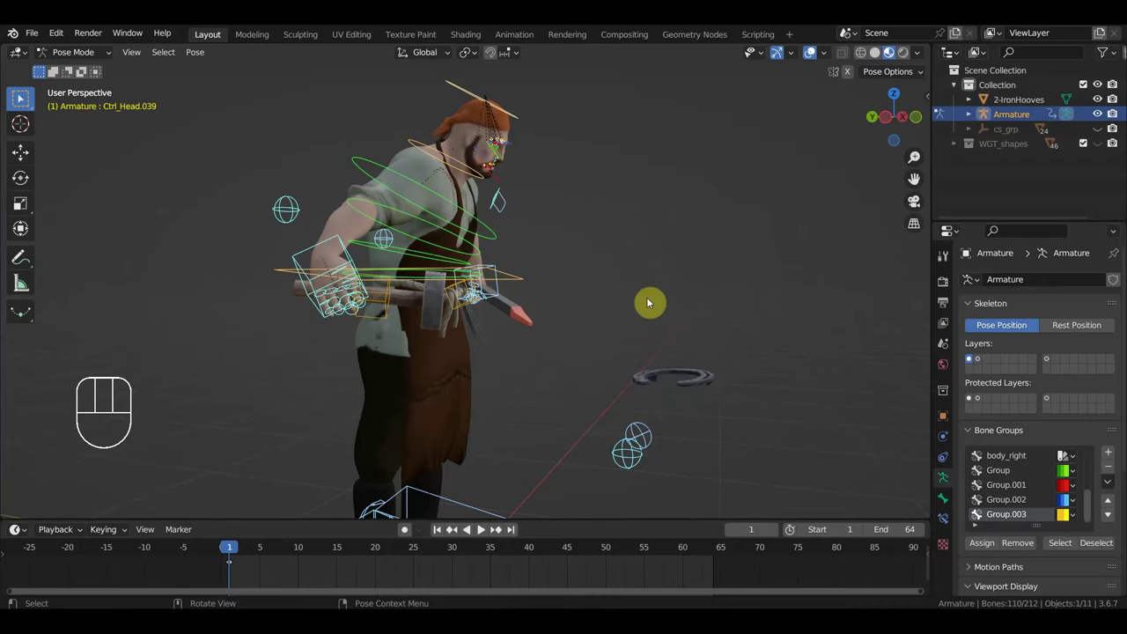
{"action": "left_click_drag", "start_coordinate": [619, 318], "coordinate": [506, 323]}
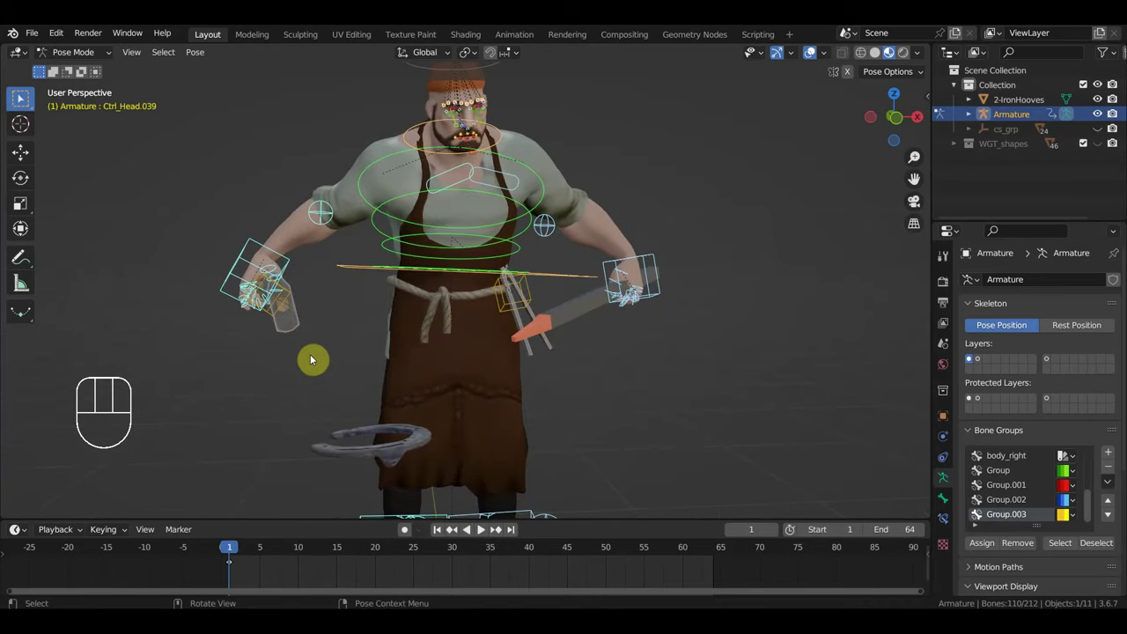
Step: Box-select the hand bones, invert the selection and clear transforms, then undo that
{"action": "left_click", "coordinate": [323, 358]}
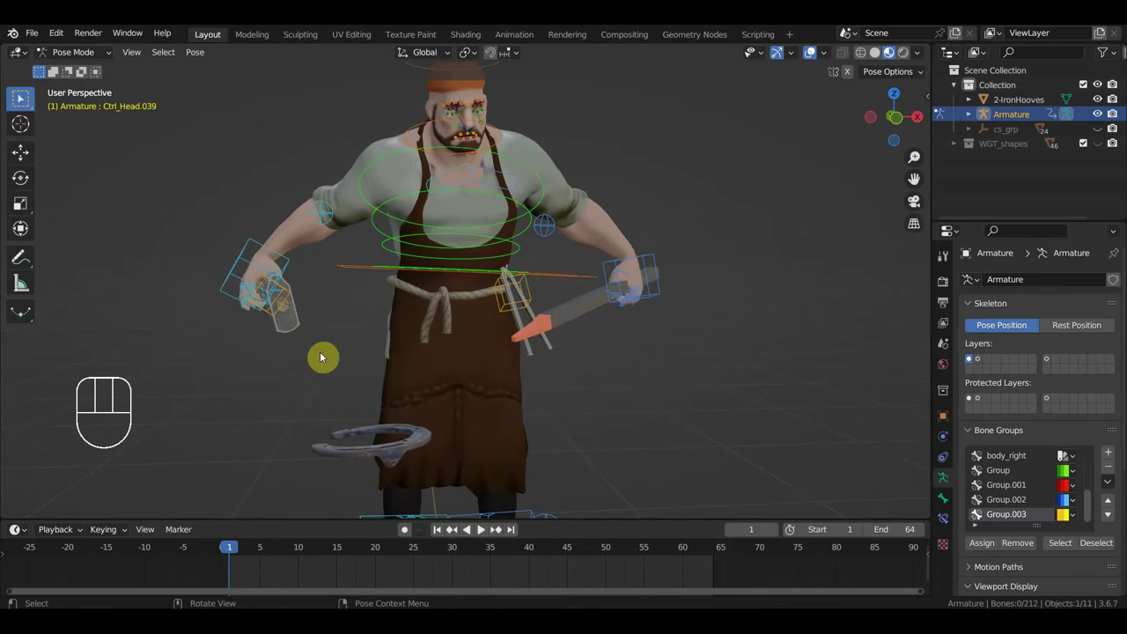
{"action": "left_click_drag", "start_coordinate": [303, 338], "coordinate": [211, 240]}
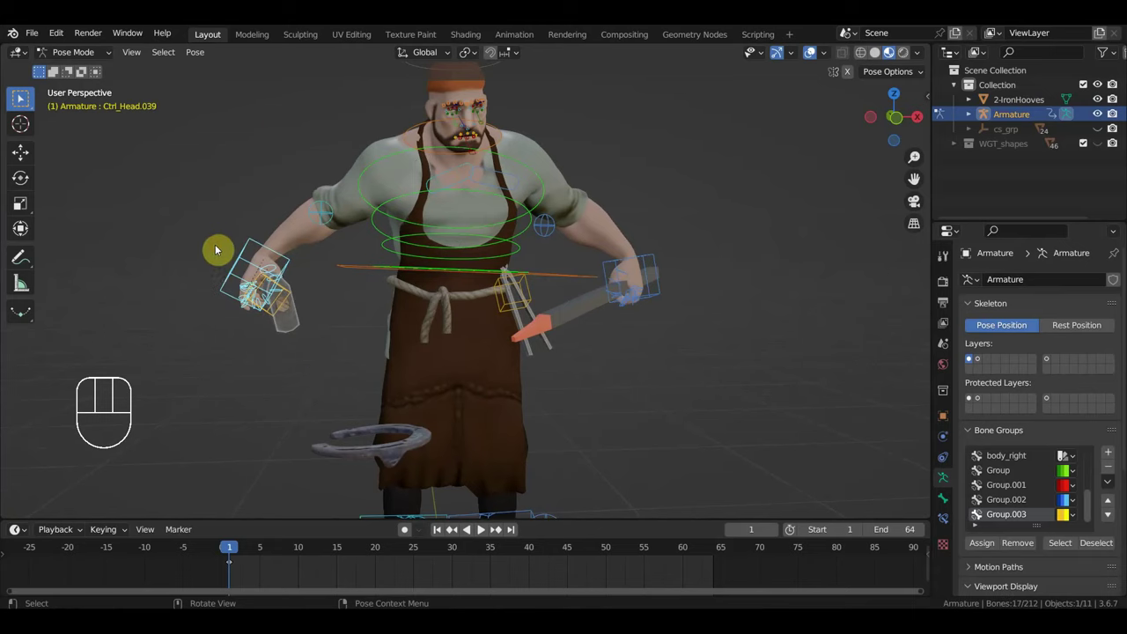
{"action": "left_click_drag", "start_coordinate": [645, 302], "coordinate": [611, 258]}
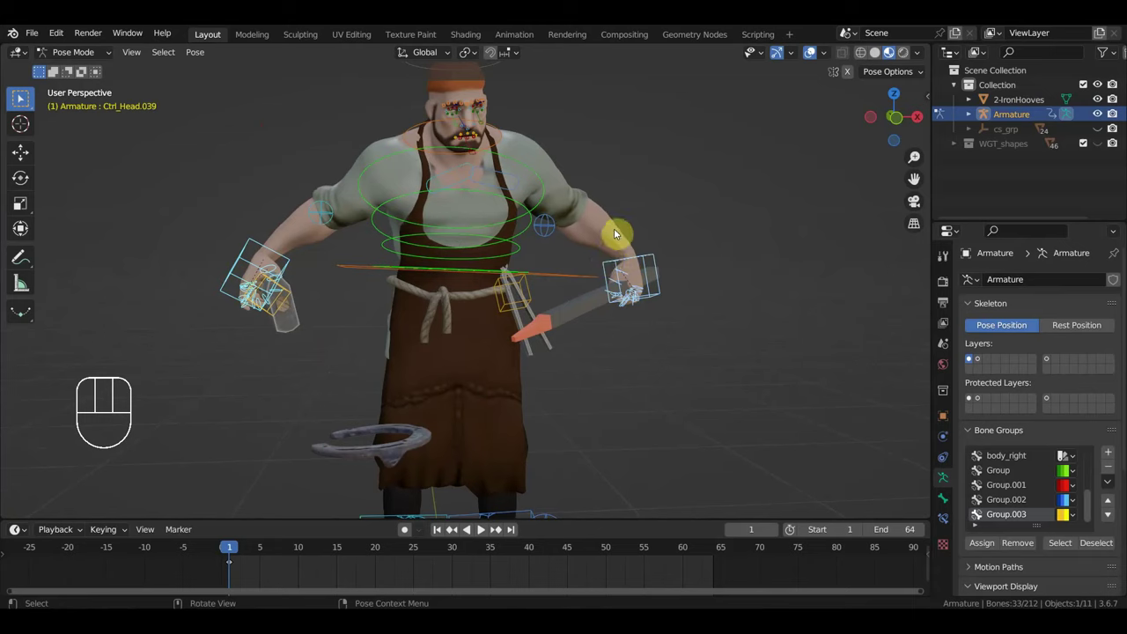
{"action": "key", "text": "ctrl+i"}
{"action": "key", "text": "alt+g"}
{"action": "key", "text": "alt+r"}
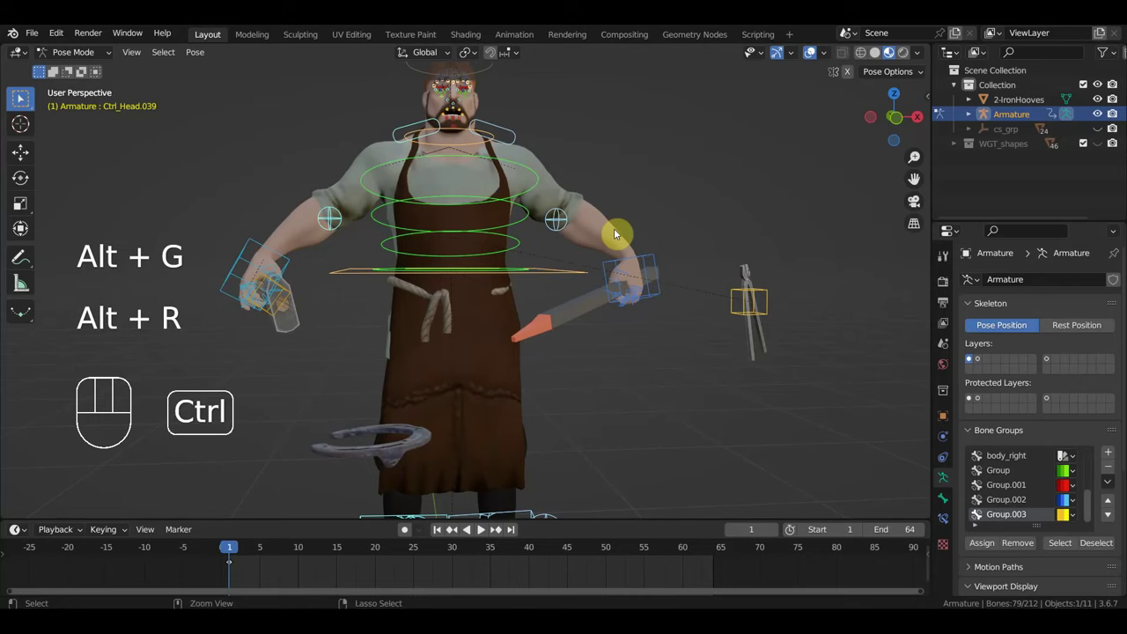
{"action": "key", "text": "ctrl+z"}
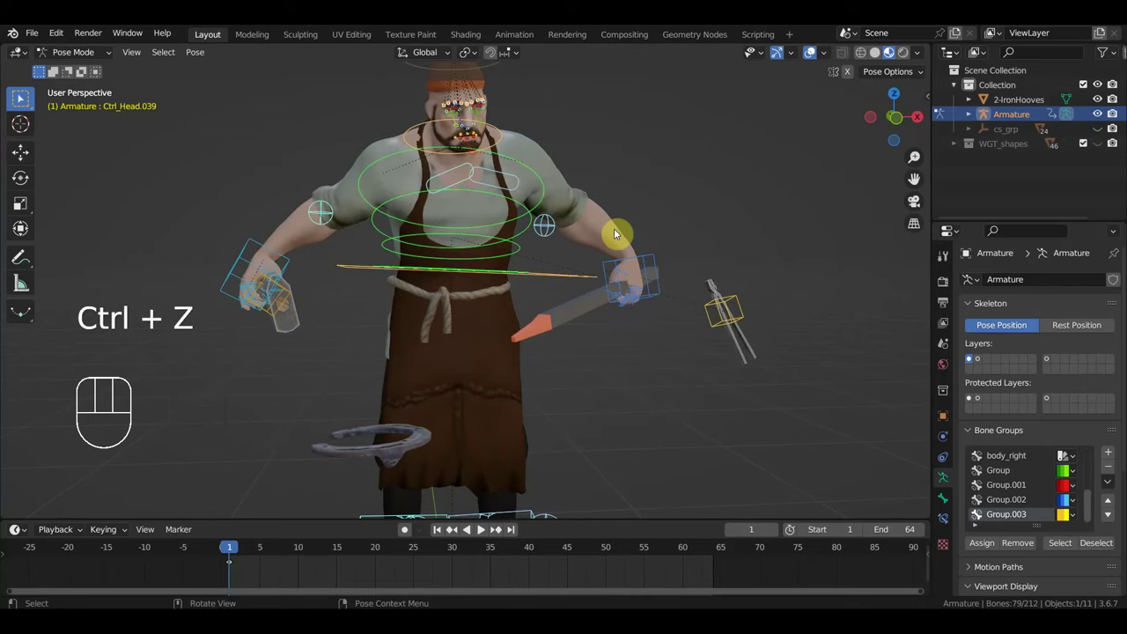
{"action": "key", "text": "ctrl+z"}
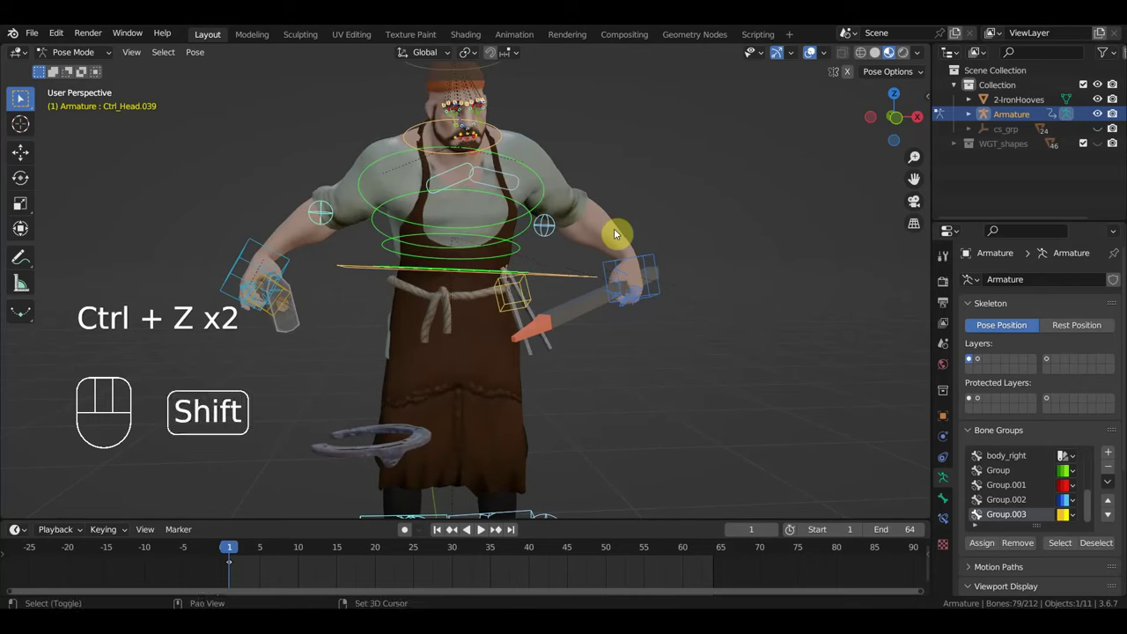
Step: Reset the tong-gripping hand controls, key Location & Rotation at frame 1 and return to Object Mode
{"action": "left_click", "coordinate": [534, 296]}
{"action": "left_click", "coordinate": [531, 298]}
{"action": "key", "text": "alt+g"}
{"action": "key", "text": "alt+r"}
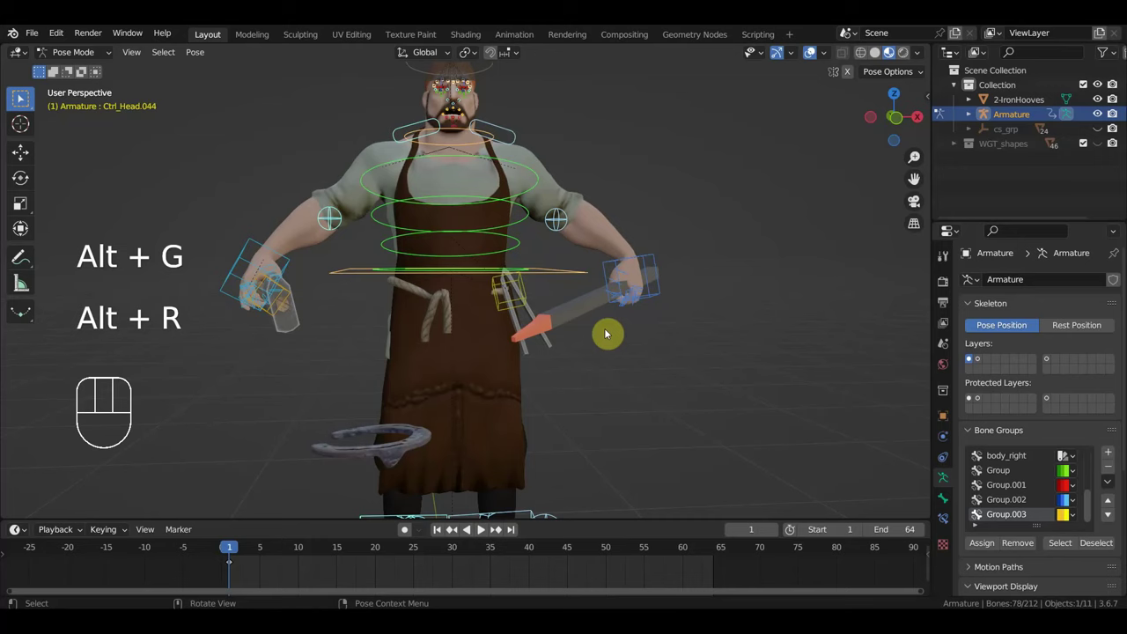
{"action": "key", "text": "i"}
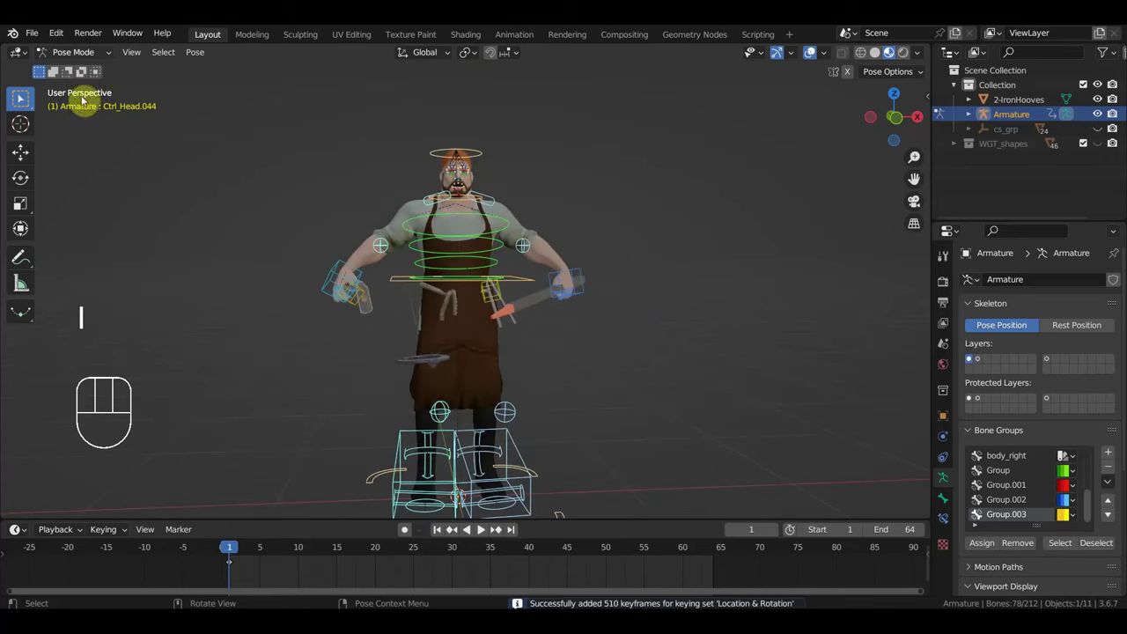
{"action": "left_click_drag", "start_coordinate": [73, 56], "coordinate": [96, 79]}
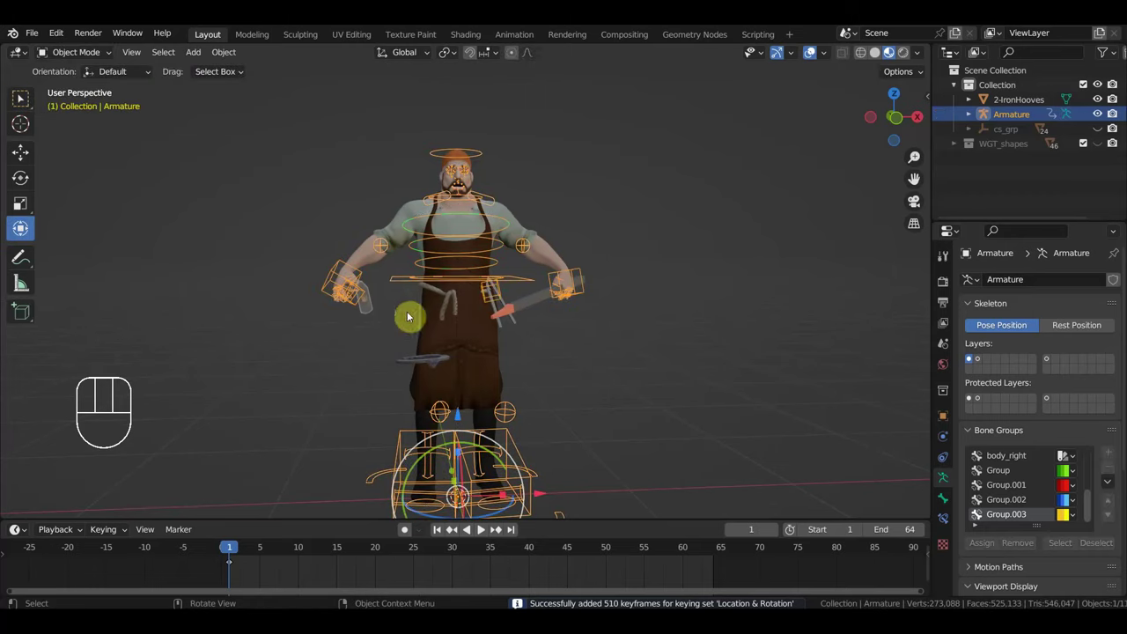
Step: Delete the 2-IronHooves horseshoe object and browse the мустанг folder via File > Link
{"action": "left_click", "coordinate": [538, 309]}
{"action": "key", "text": "Delete"}
{"action": "left_click", "coordinate": [417, 447]}
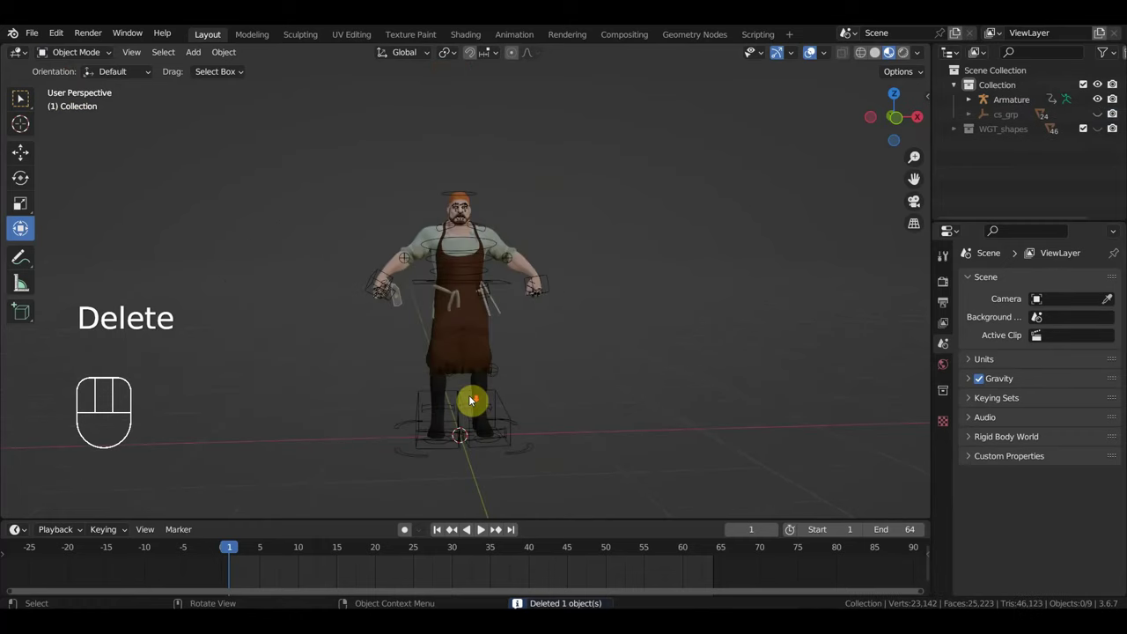
{"action": "middle_click", "coordinate": [469, 375]}
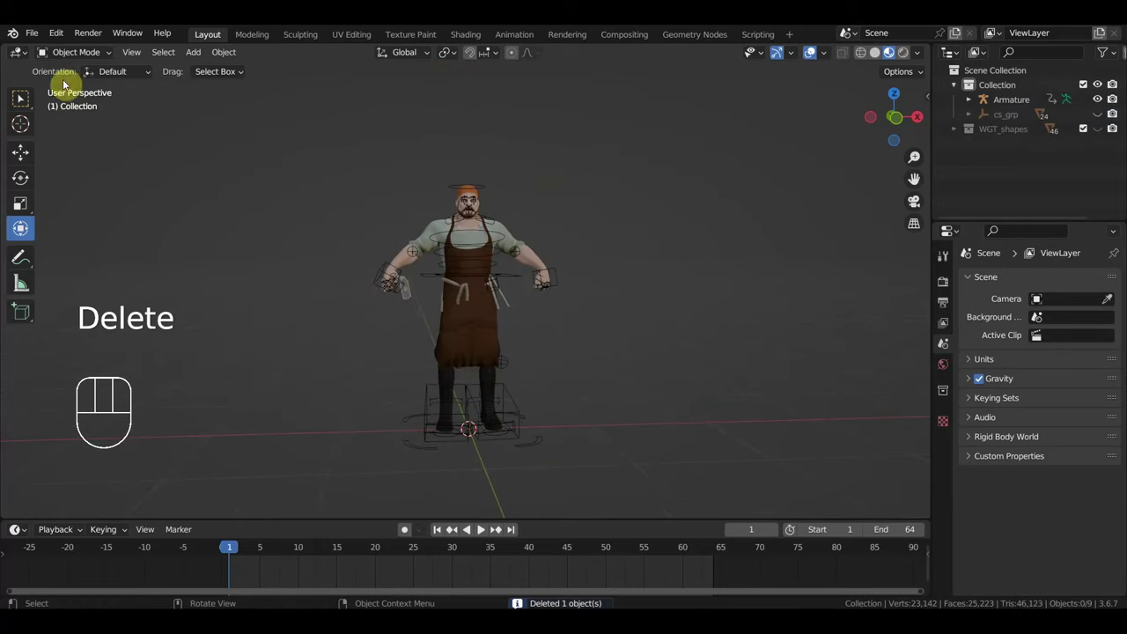
Step: Link the mustang collection, rotate it 180° in top view and move it beside the blacksmith
{"action": "left_click_drag", "start_coordinate": [39, 40], "coordinate": [73, 186]}
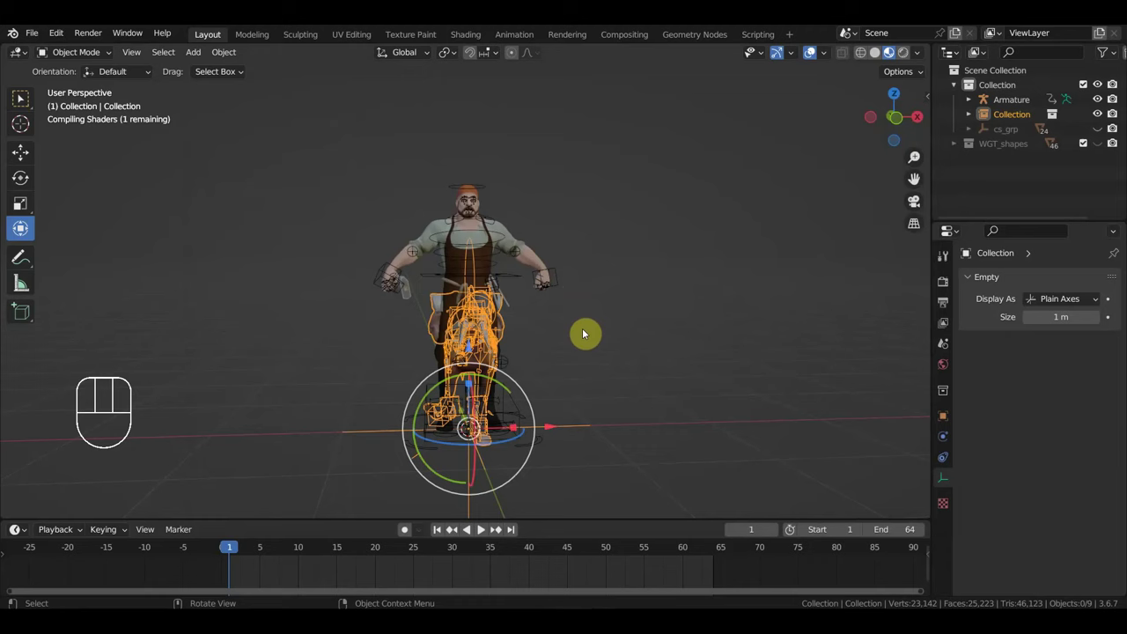
{"action": "key", "text": "KP_1"}
{"action": "key", "text": "s"}
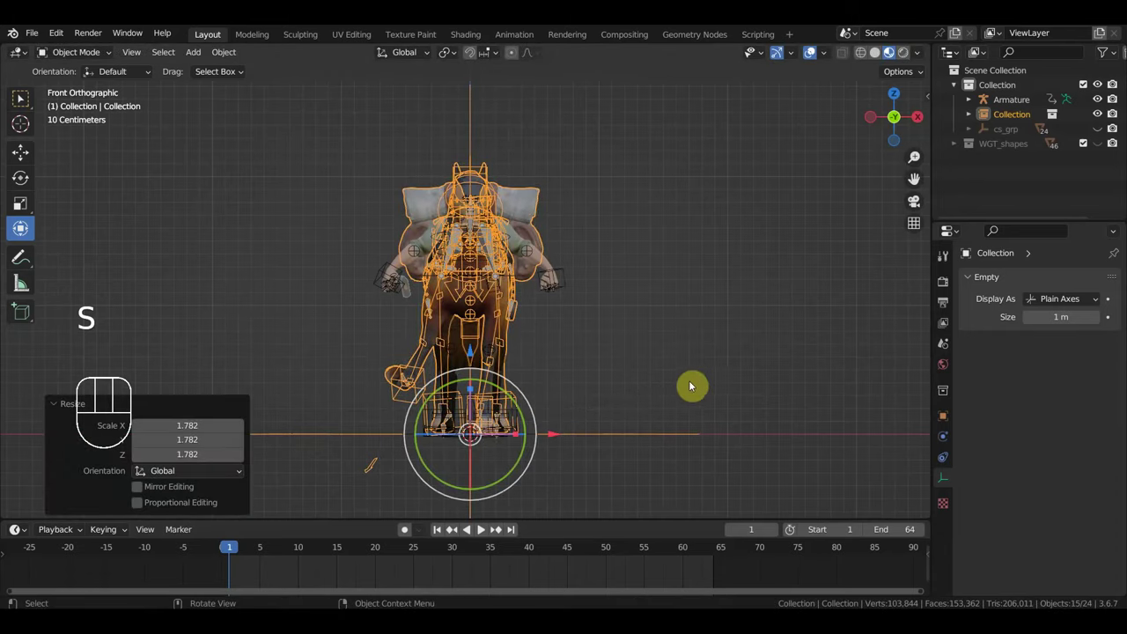
{"action": "key", "text": "KP_7"}
{"action": "key", "text": "r"}
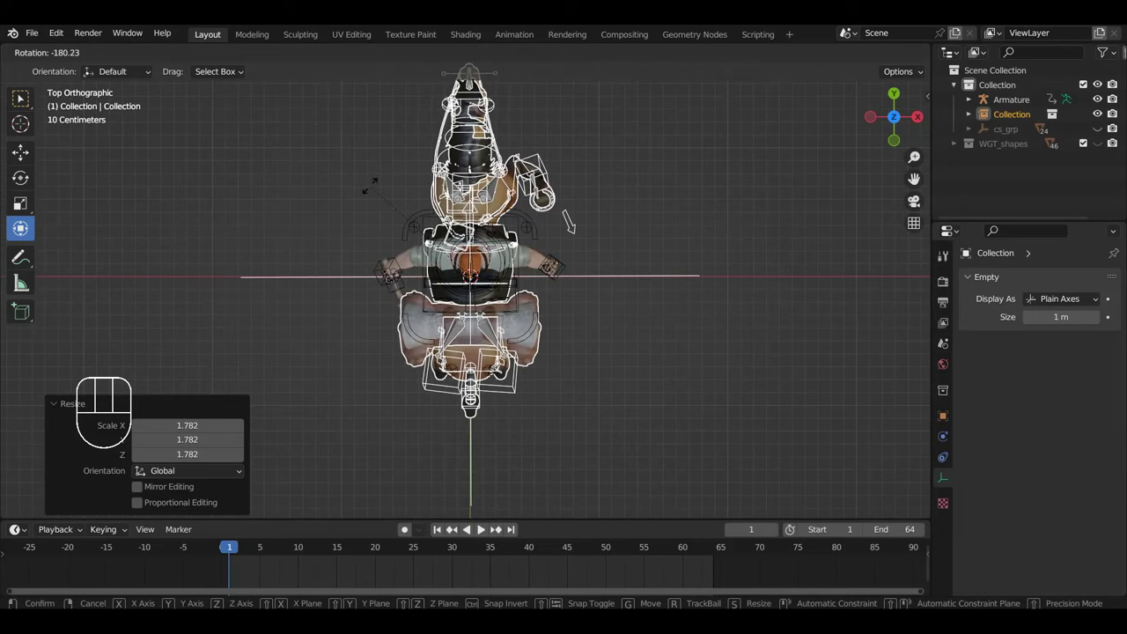
{"action": "key", "text": "g"}
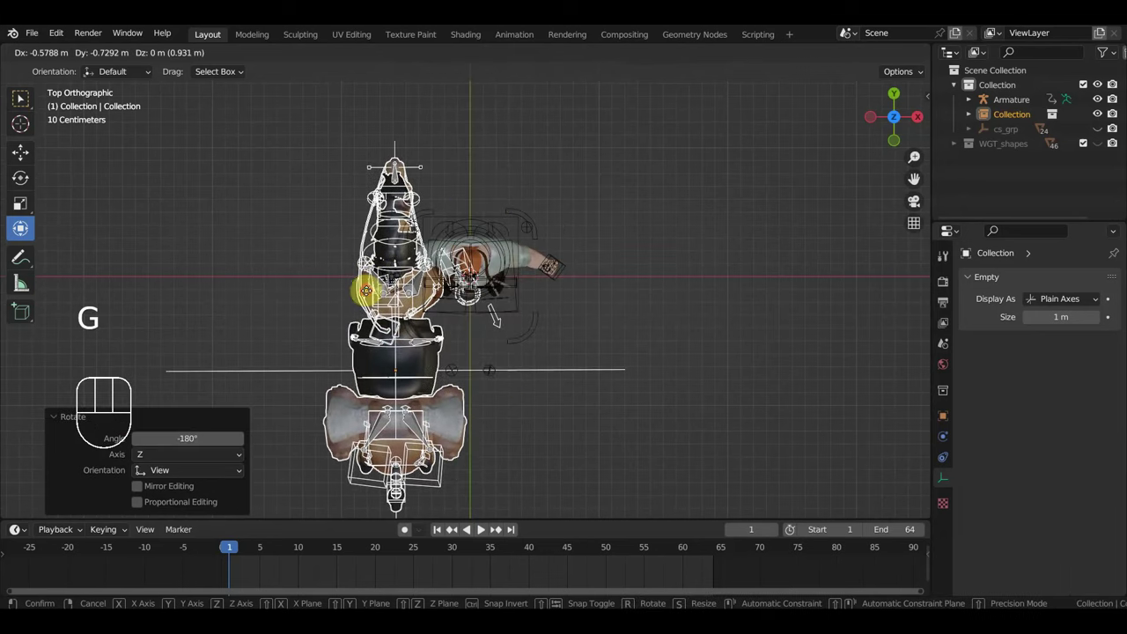
{"action": "left_click_drag", "start_coordinate": [524, 295], "coordinate": [477, 158]}
Step: Orbit around to check the horse's placement, then select the blacksmith's Armature
{"action": "scroll", "scroll_direction": "up", "scroll_amount": 3}
{"action": "middle_click", "coordinate": [509, 234]}
{"action": "left_click_drag", "start_coordinate": [527, 245], "coordinate": [586, 245]}
{"action": "left_click_drag", "start_coordinate": [590, 256], "coordinate": [630, 259]}
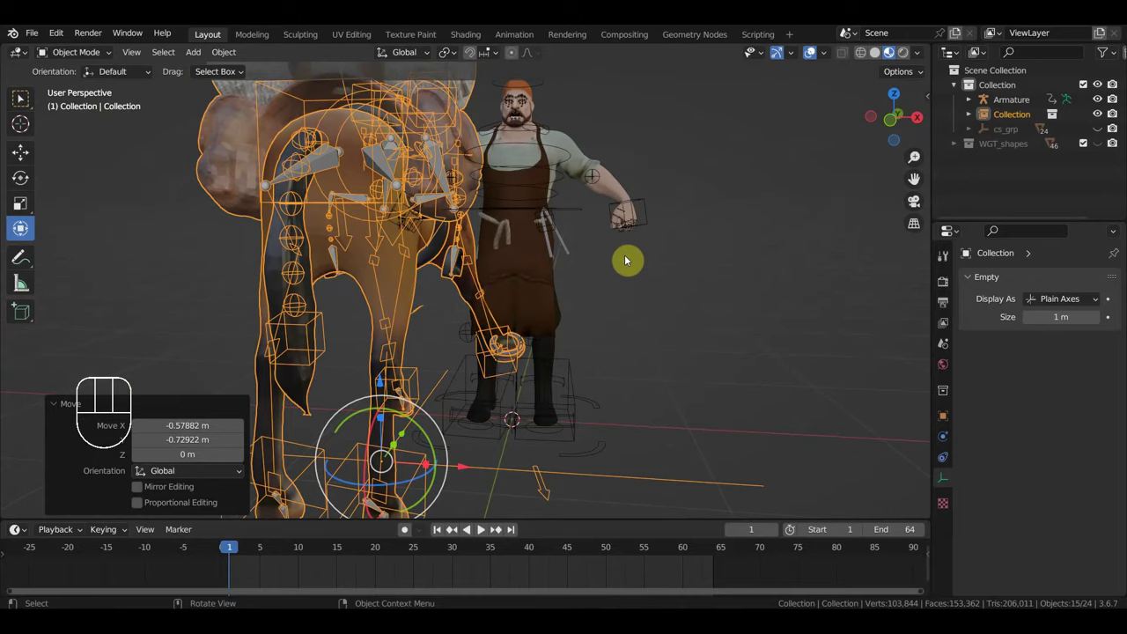
{"action": "scroll", "scroll_direction": "up", "scroll_amount": 3}
{"action": "left_click_drag", "start_coordinate": [516, 291], "coordinate": [458, 294]}
{"action": "scroll", "scroll_direction": "up", "scroll_amount": 3}
{"action": "left_click_drag", "start_coordinate": [503, 296], "coordinate": [582, 288]}
{"action": "left_click_drag", "start_coordinate": [573, 324], "coordinate": [552, 288]}
{"action": "left_click", "coordinate": [596, 378]}
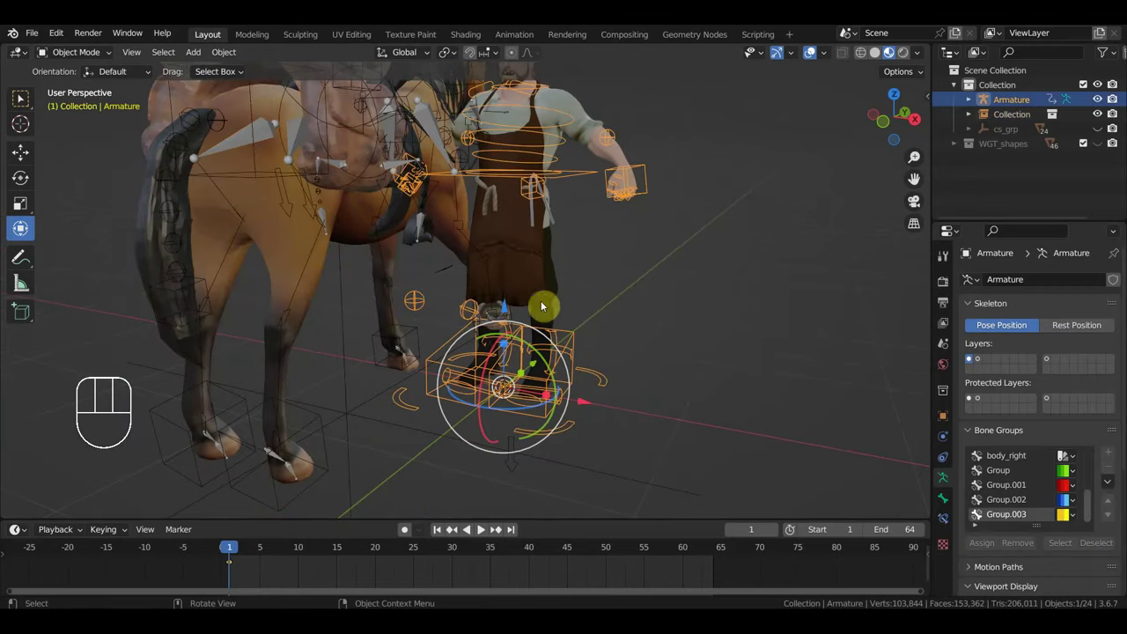
Step: Enter Pose Mode on the rig and hide the N side panel
{"action": "left_click", "coordinate": [82, 56]}
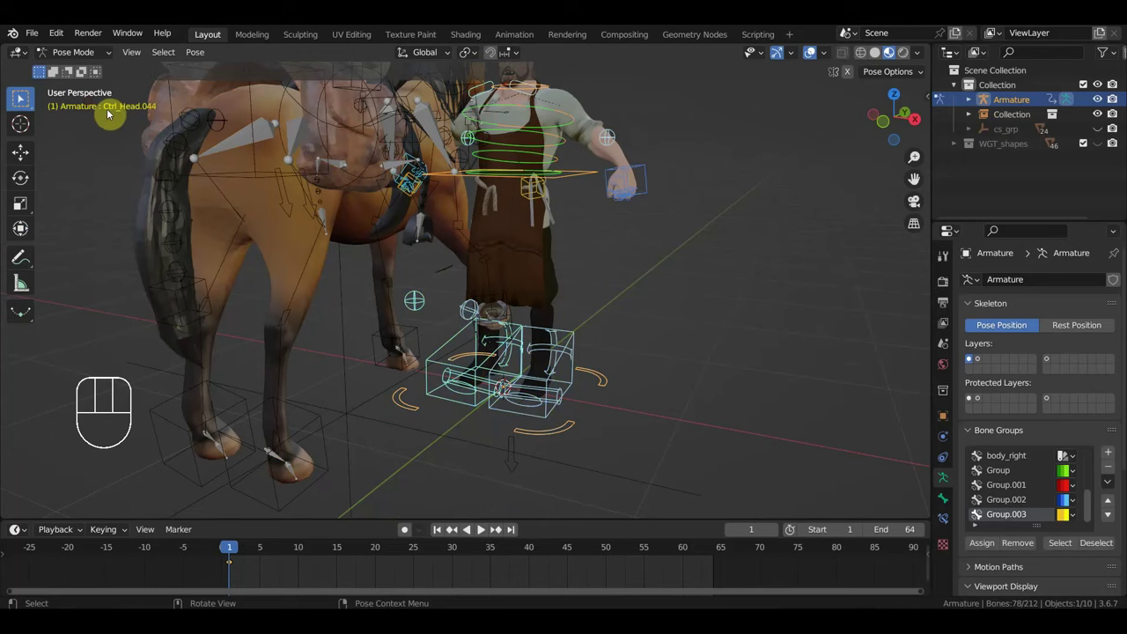
{"action": "key", "text": "n"}
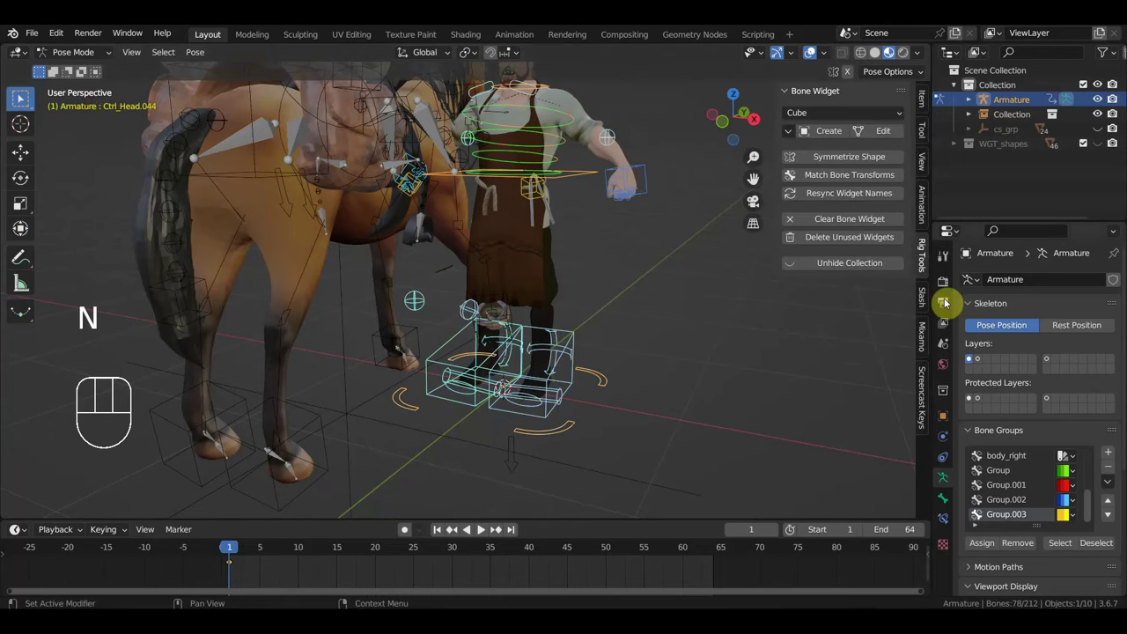
{"action": "left_click_drag", "start_coordinate": [923, 394], "coordinate": [885, 277]}
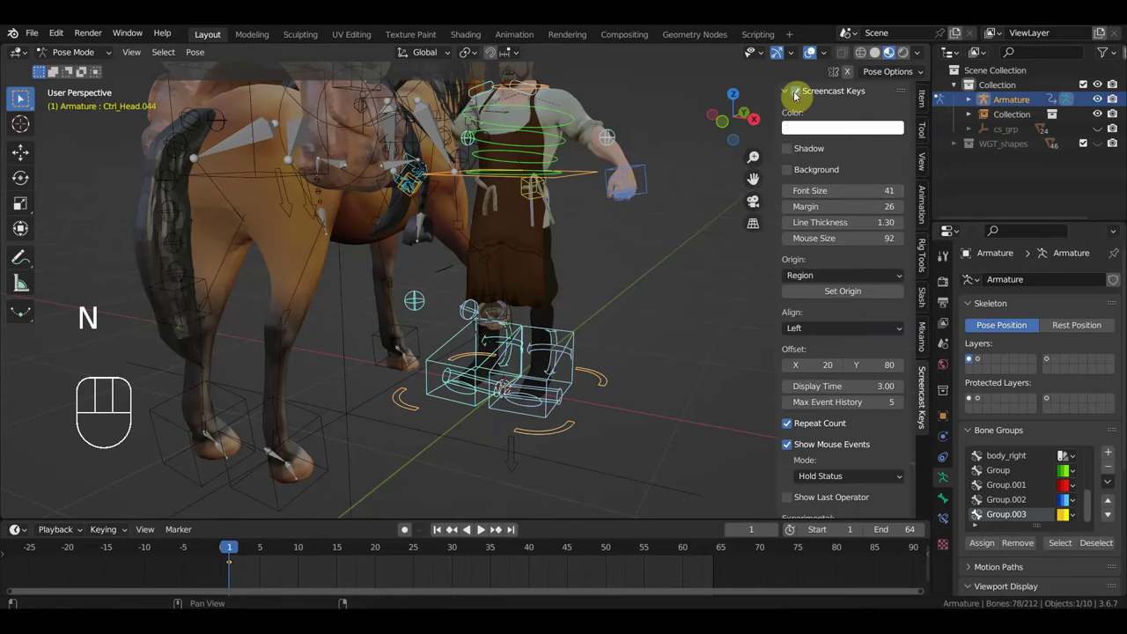
{"action": "left_click", "coordinate": [801, 95]}
{"action": "key", "text": "n"}
{"action": "left_click_drag", "start_coordinate": [575, 369], "coordinate": [496, 369]}
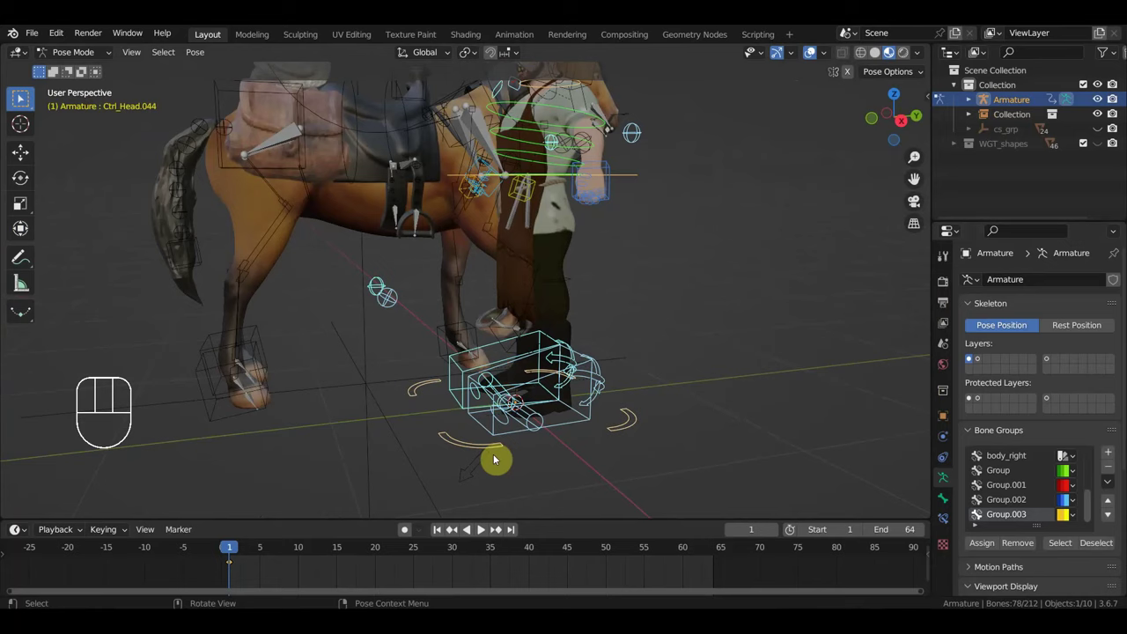
Step: Grab Ctrl_Hips and lower it along one axis so the blacksmith sinks into a crouch
{"action": "left_click", "coordinate": [480, 450]}
{"action": "left_click_drag", "start_coordinate": [488, 452], "coordinate": [465, 451]}
{"action": "left_click_drag", "start_coordinate": [553, 439], "coordinate": [598, 429]}
{"action": "left_click", "coordinate": [487, 357]}
{"action": "left_click_drag", "start_coordinate": [547, 373], "coordinate": [495, 360]}
{"action": "key", "text": "g"}
{"action": "left_click", "coordinate": [630, 155]}
{"action": "key", "text": "g"}
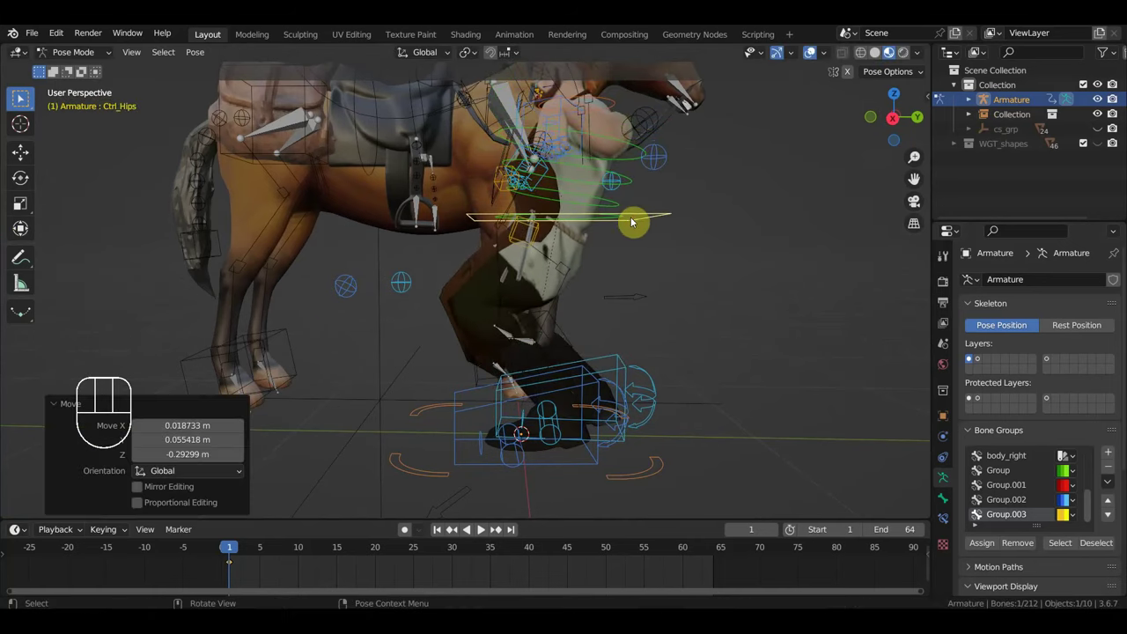
{"action": "middle_click", "coordinate": [687, 265]}
Step: Tilt the hips, then place the right knee pole and right foot IK beside the horse's leg
{"action": "key", "text": "r"}
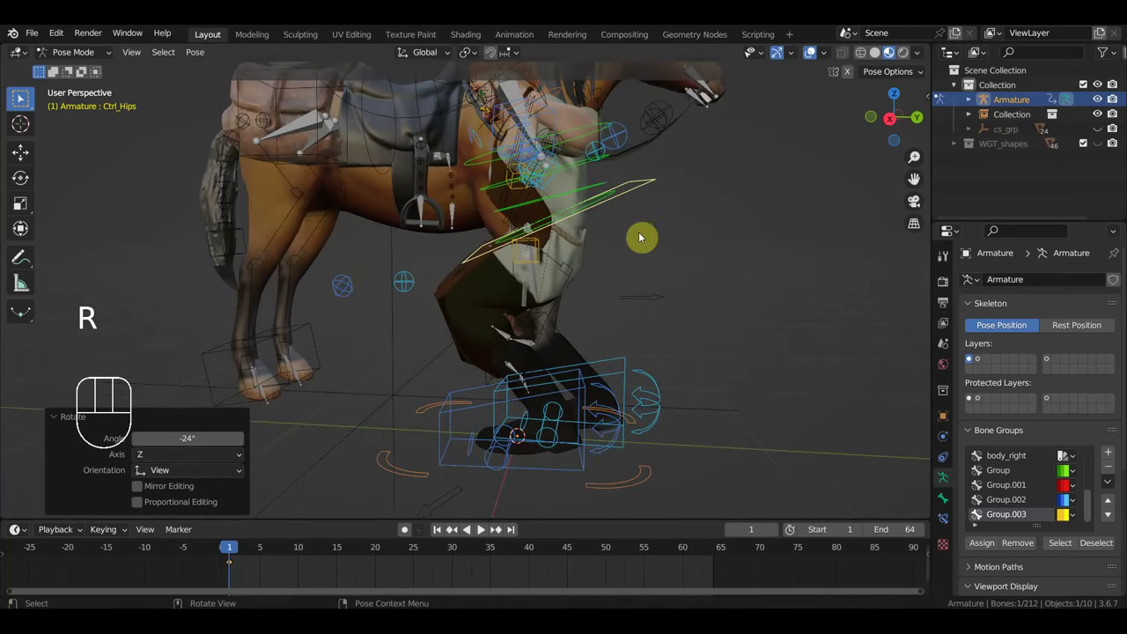
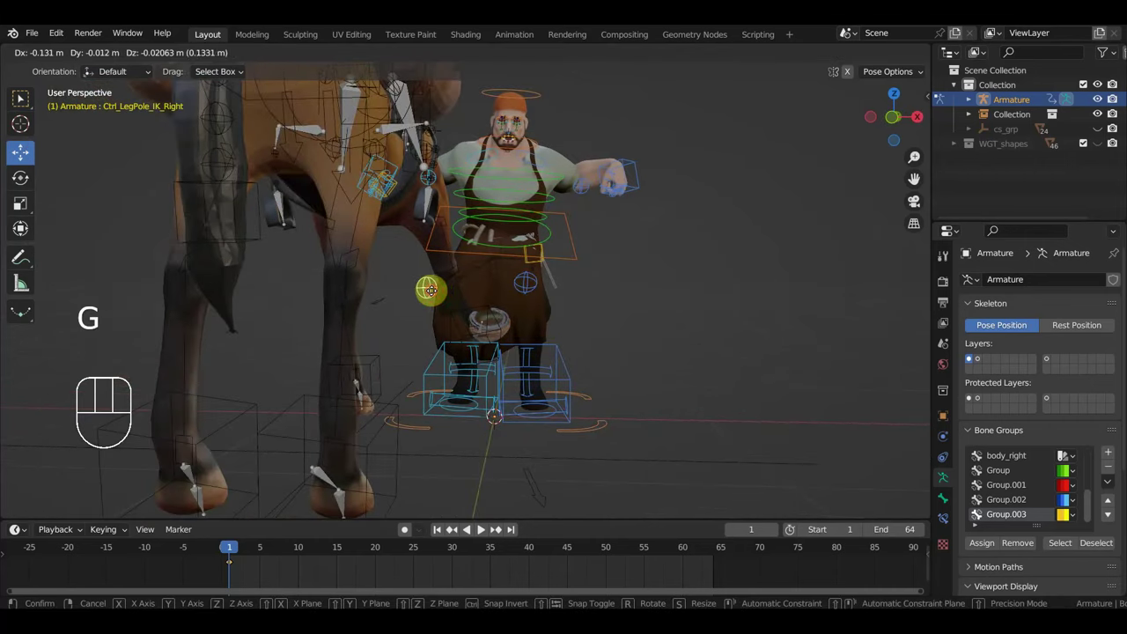
{"action": "left_click_drag", "start_coordinate": [496, 320], "coordinate": [456, 372]}
{"action": "left_click_drag", "start_coordinate": [252, 383], "coordinate": [321, 388]}
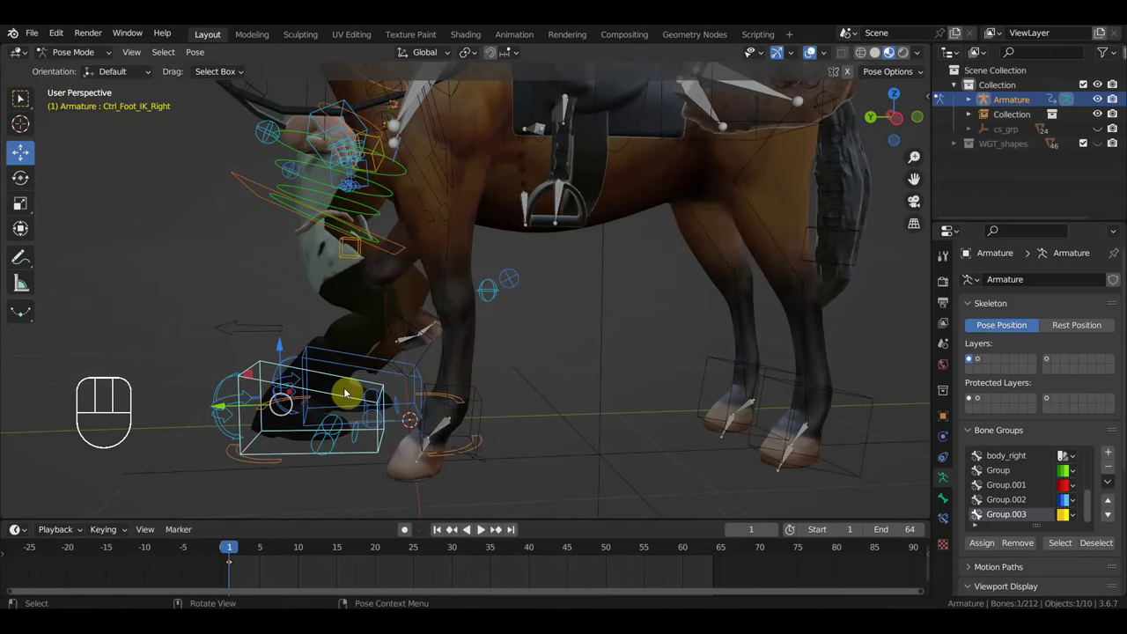
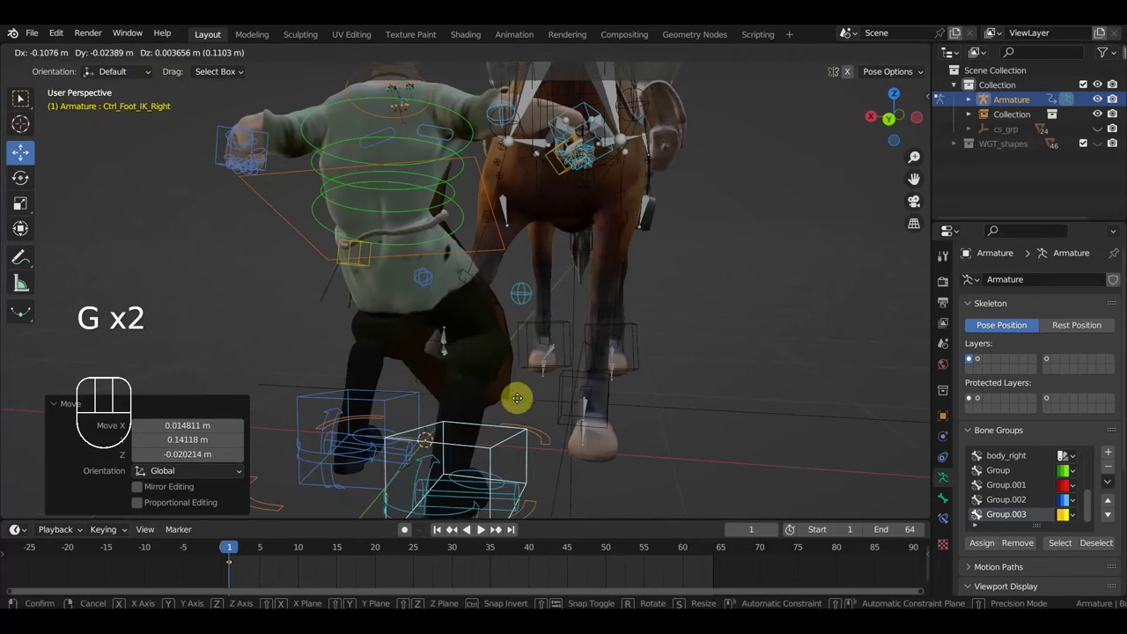
{"action": "left_click_drag", "start_coordinate": [506, 404], "coordinate": [620, 411]}
{"action": "left_click", "coordinate": [539, 401]}
Step: Shift the left and right foot controls in Right Orthographic view into the kneeling pose, undoing one move
{"action": "left_click_drag", "start_coordinate": [567, 404], "coordinate": [688, 413]}
{"action": "key", "text": "g"}
{"action": "left_click_drag", "start_coordinate": [675, 418], "coordinate": [566, 403]}
{"action": "key", "text": "KP_3"}
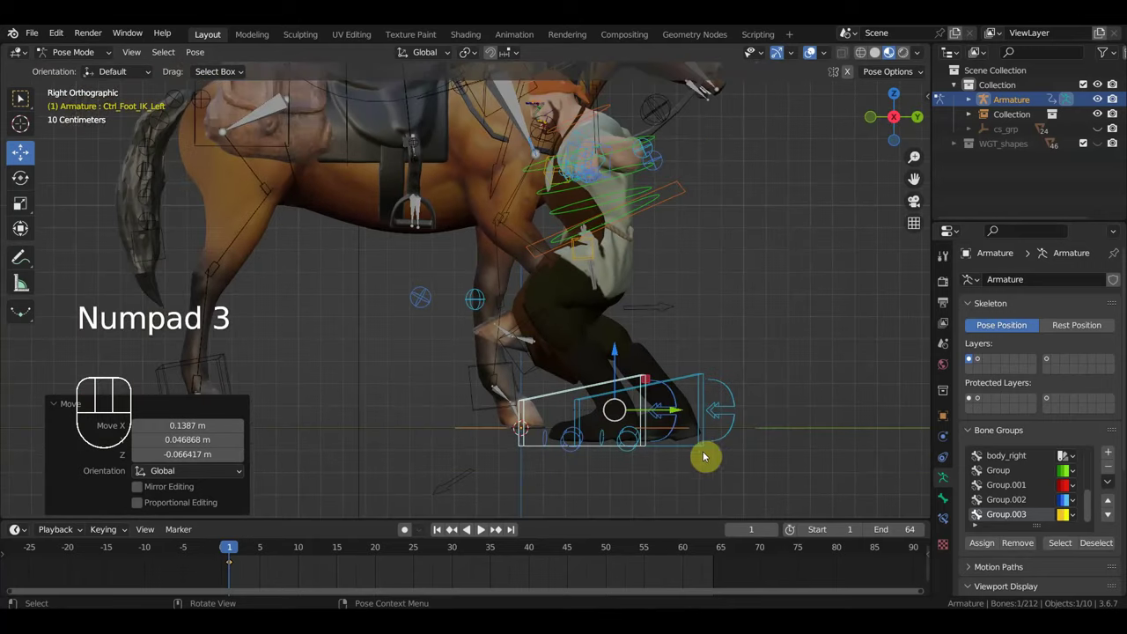
{"action": "left_click", "coordinate": [710, 449]}
{"action": "left_click_drag", "start_coordinate": [651, 360], "coordinate": [661, 376]}
{"action": "left_click_drag", "start_coordinate": [716, 392], "coordinate": [692, 389]}
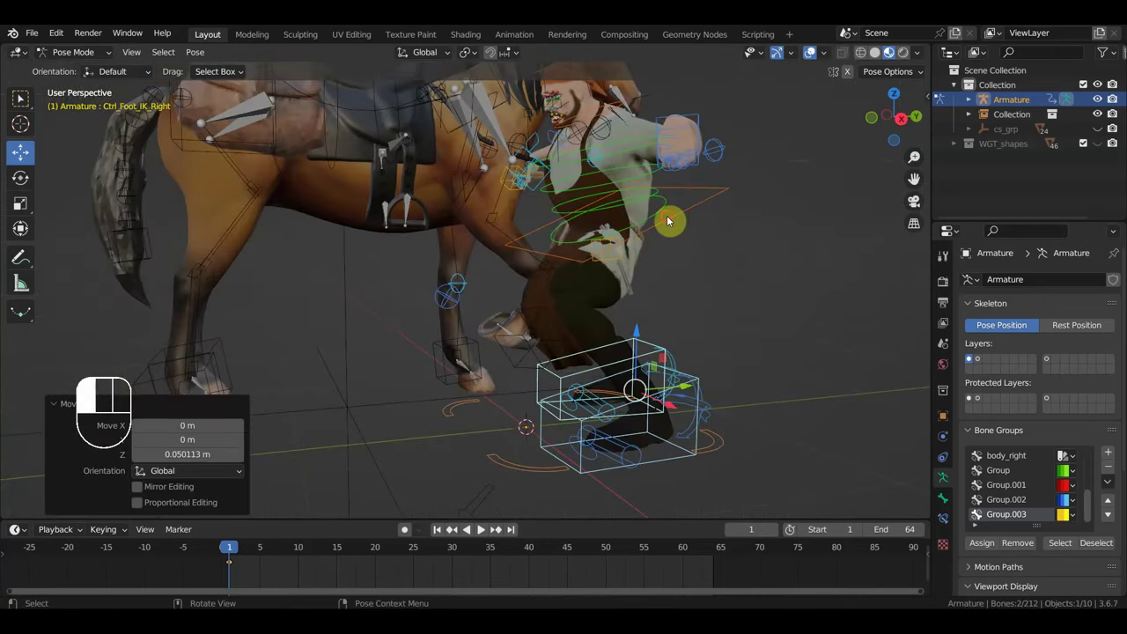
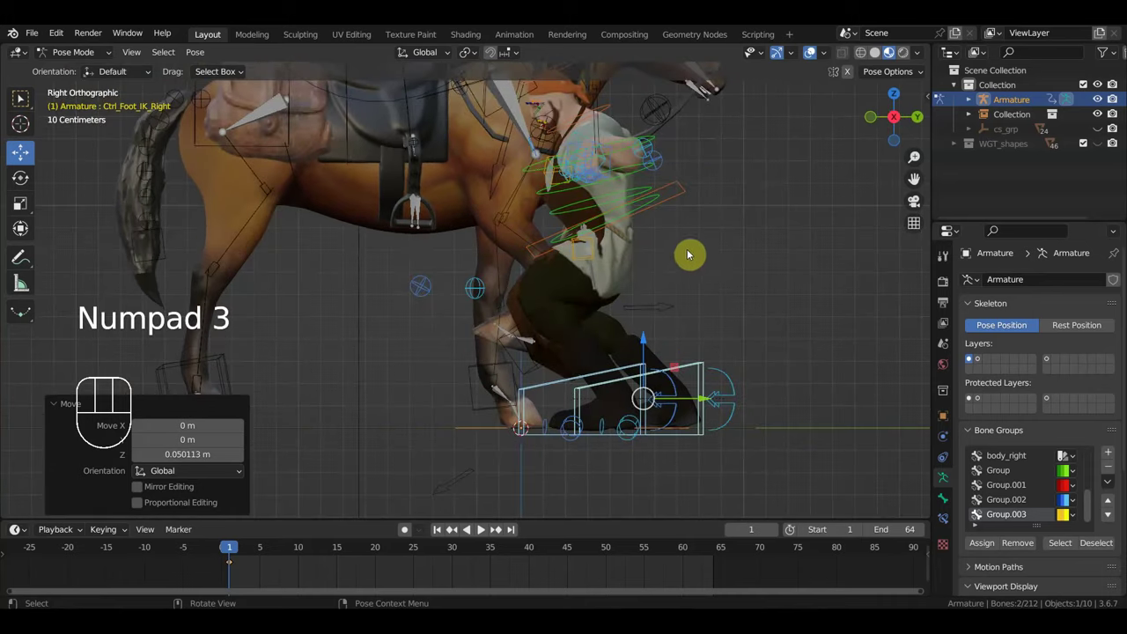
{"action": "key", "text": "g"}
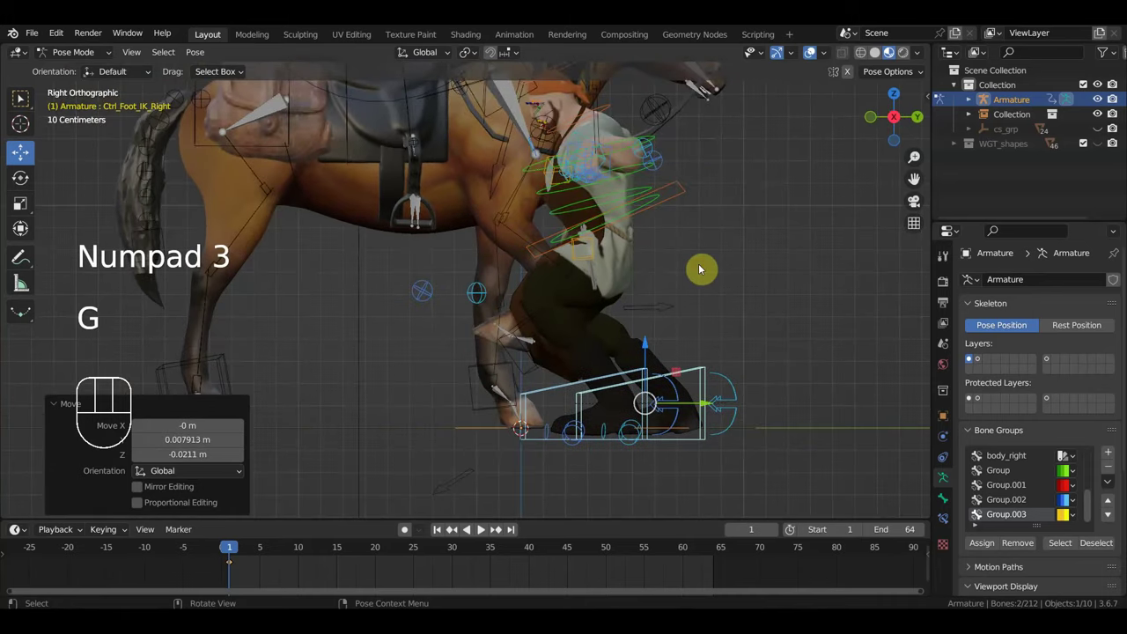
{"action": "key", "text": "ctrl+z"}
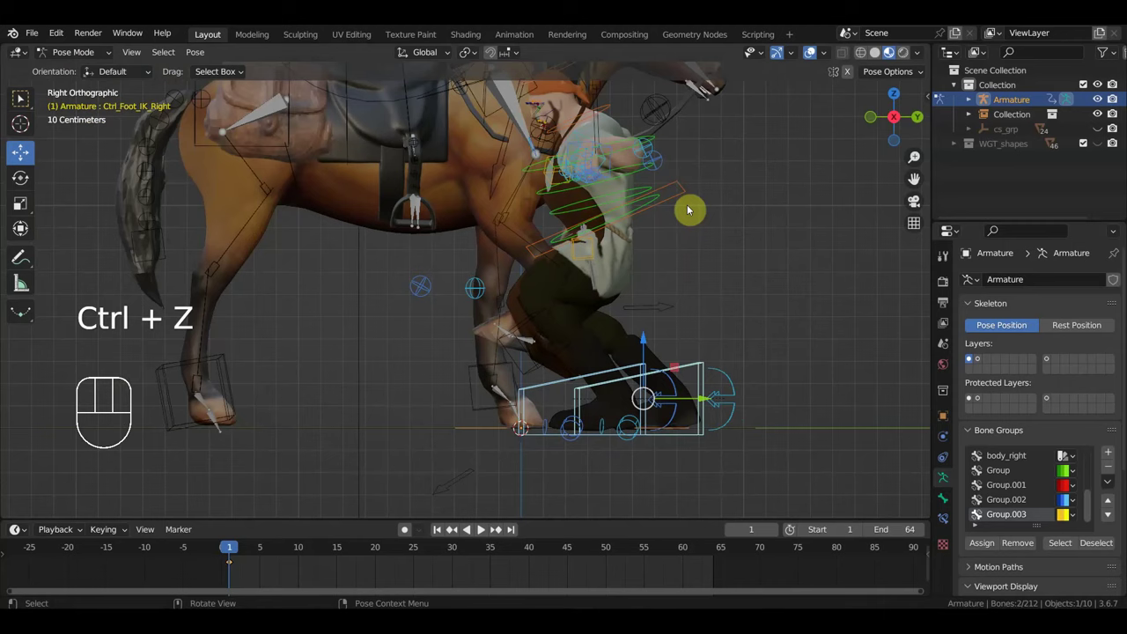
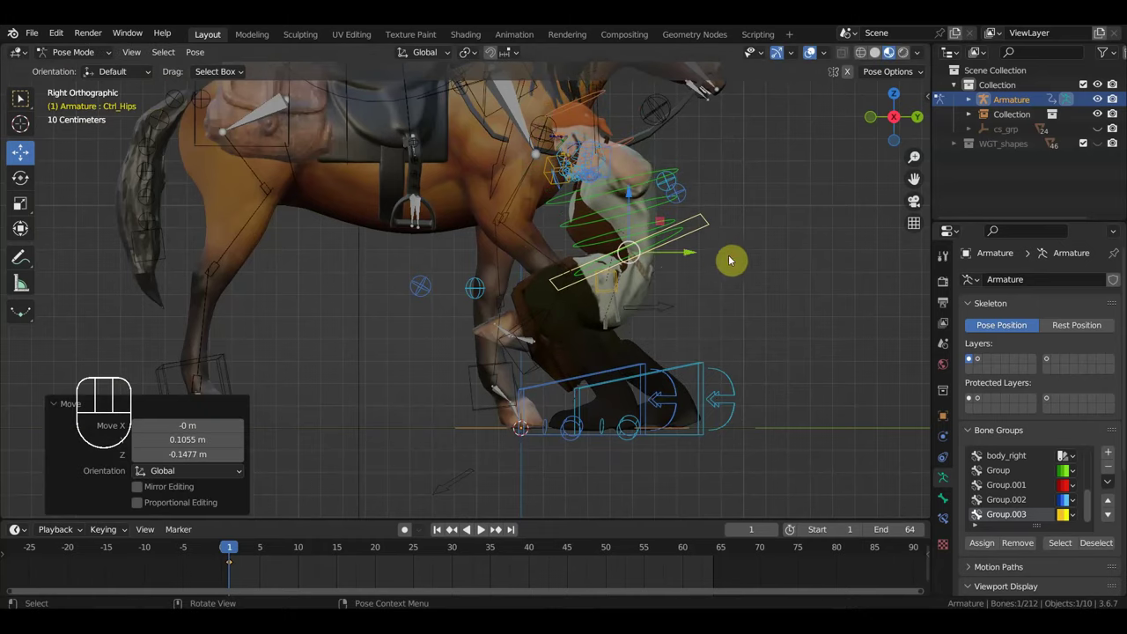
Step: Shift the whole blacksmith rig to a new spot with Ctrl_Master in Top view
{"action": "left_click_drag", "start_coordinate": [688, 292], "coordinate": [811, 303]}
{"action": "scroll", "scroll_direction": "up", "scroll_amount": 3}
{"action": "left_click_drag", "start_coordinate": [680, 317], "coordinate": [731, 303]}
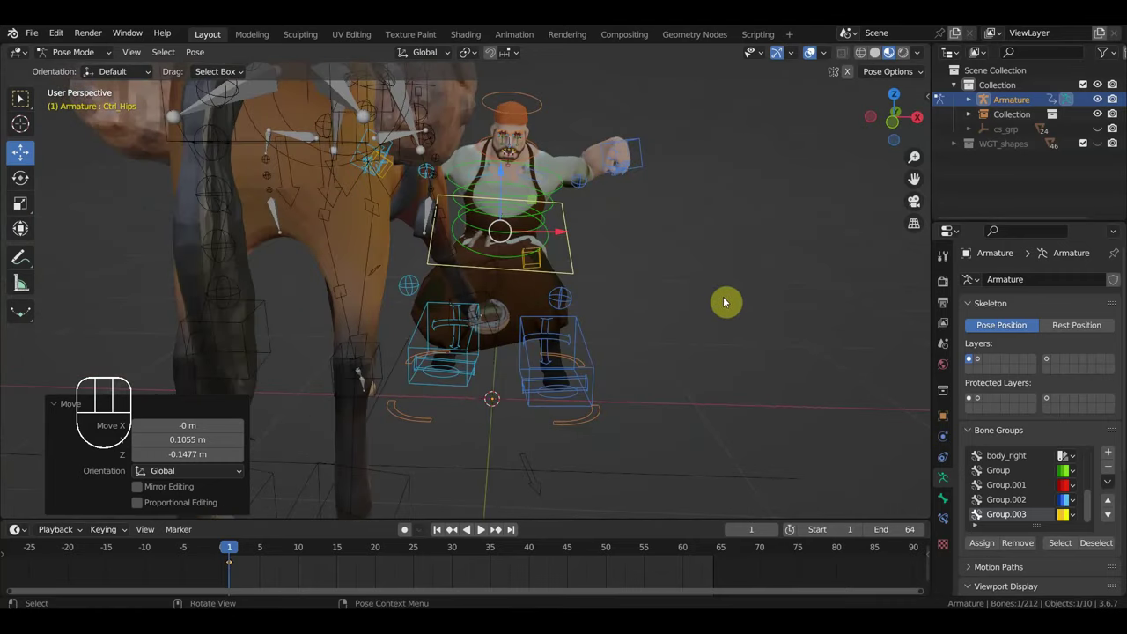
{"action": "left_click", "coordinate": [584, 427]}
{"action": "key", "text": "KP_7"}
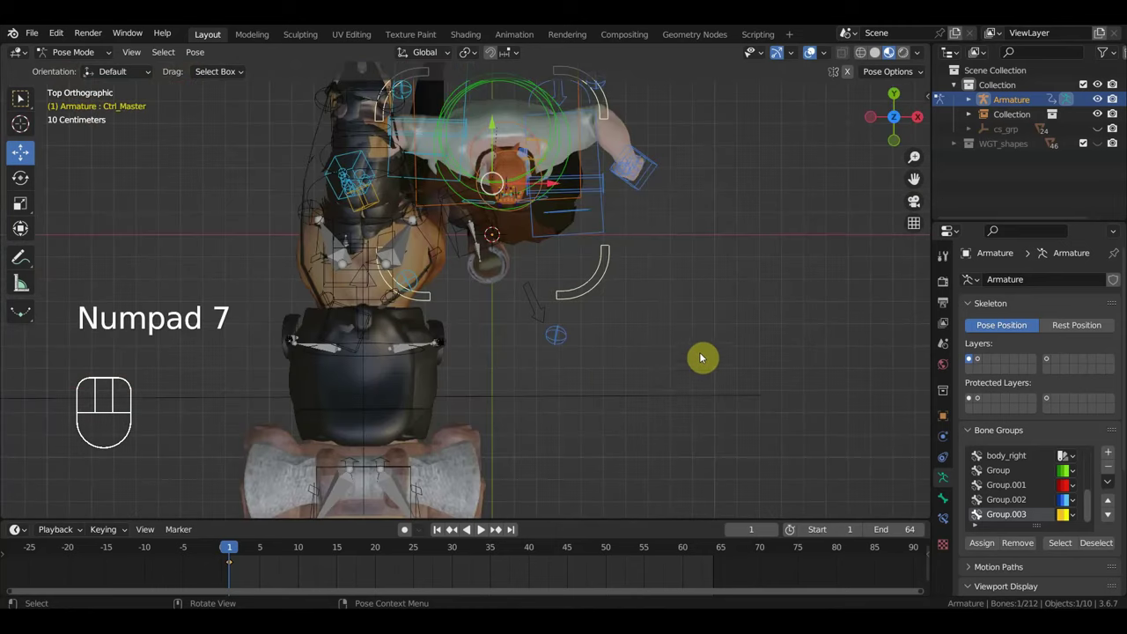
{"action": "key", "text": "r"}
{"action": "key", "text": "g"}
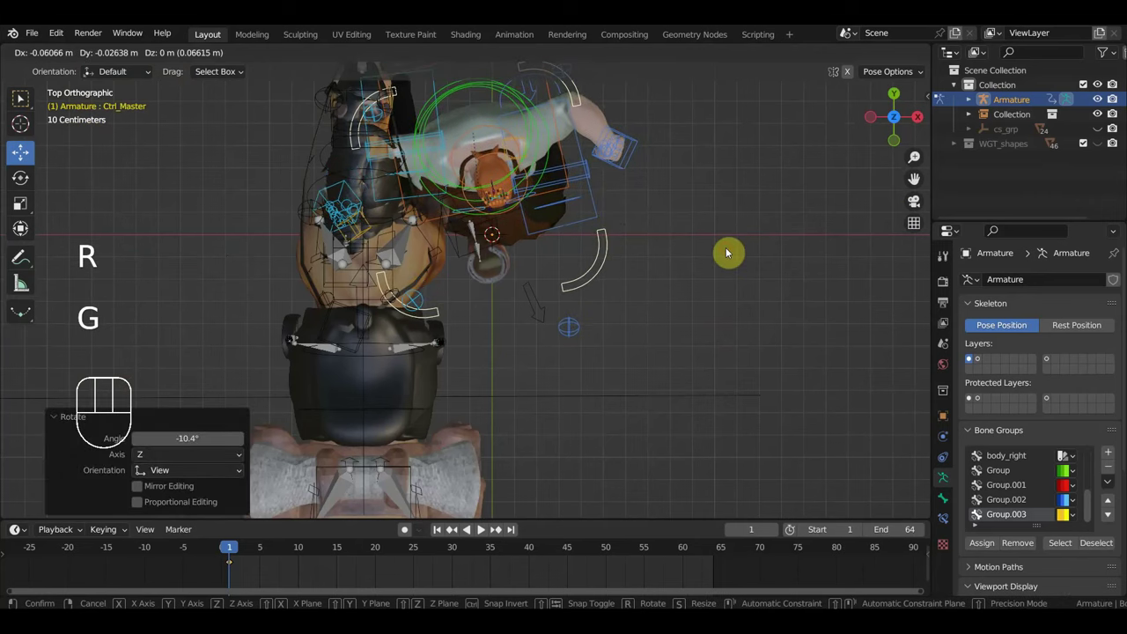
{"action": "left_click_drag", "start_coordinate": [720, 285], "coordinate": [607, 154]}
Step: Return to a perspective view and pick Ctrl_Hips for rotation
{"action": "scroll", "scroll_direction": "up", "scroll_amount": 3}
{"action": "left_click_drag", "start_coordinate": [672, 252], "coordinate": [631, 231]}
{"action": "scroll", "scroll_direction": "down", "scroll_amount": 3}
{"action": "key", "text": "g"}
{"action": "left_click_drag", "start_coordinate": [651, 273], "coordinate": [747, 273]}
{"action": "scroll", "scroll_direction": "down", "scroll_amount": 3}
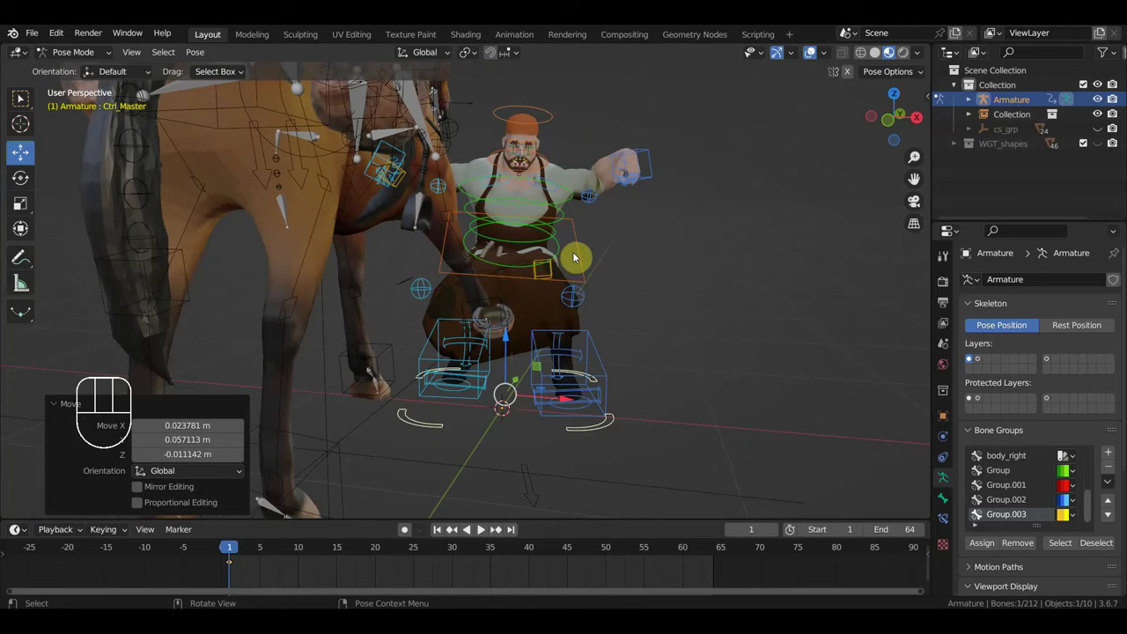
{"action": "left_click", "coordinate": [587, 256]}
Step: Rotate the hips, then lower and turn Ctrl_Hand_IK_Left toward the hip
{"action": "key", "text": "r"}
{"action": "left_click", "coordinate": [659, 179]}
{"action": "key", "text": "g"}
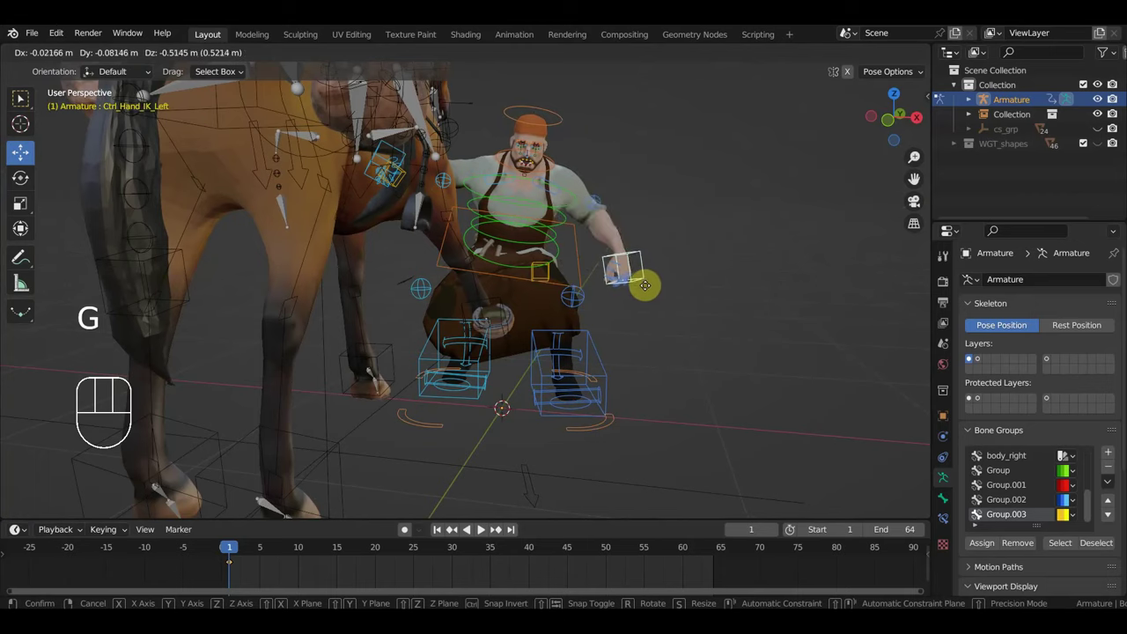
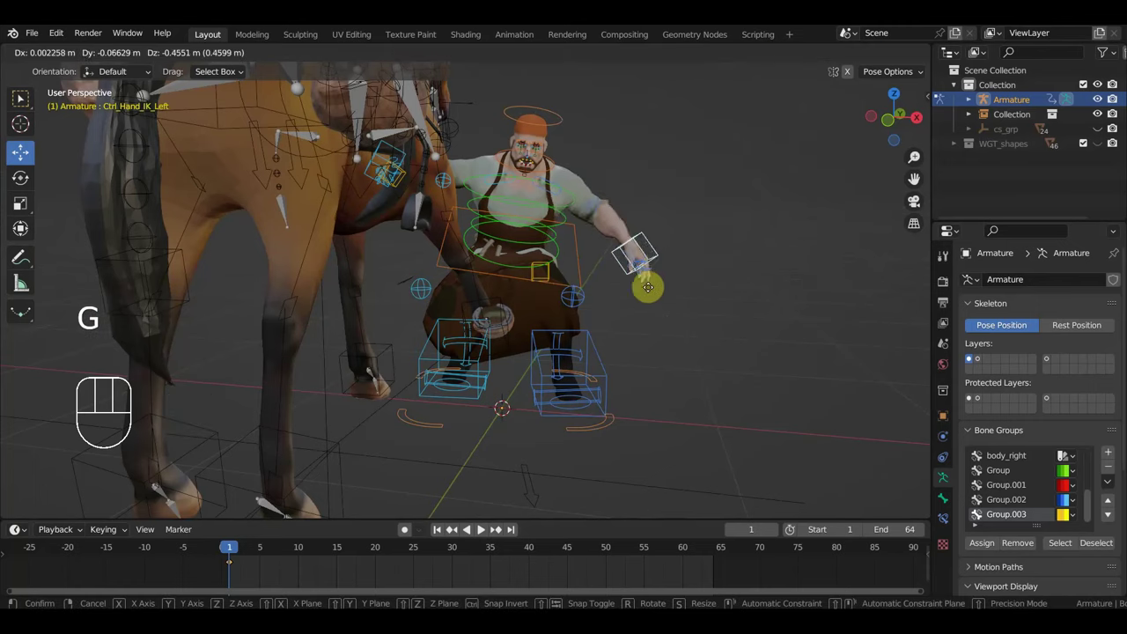
{"action": "key", "text": "r"}
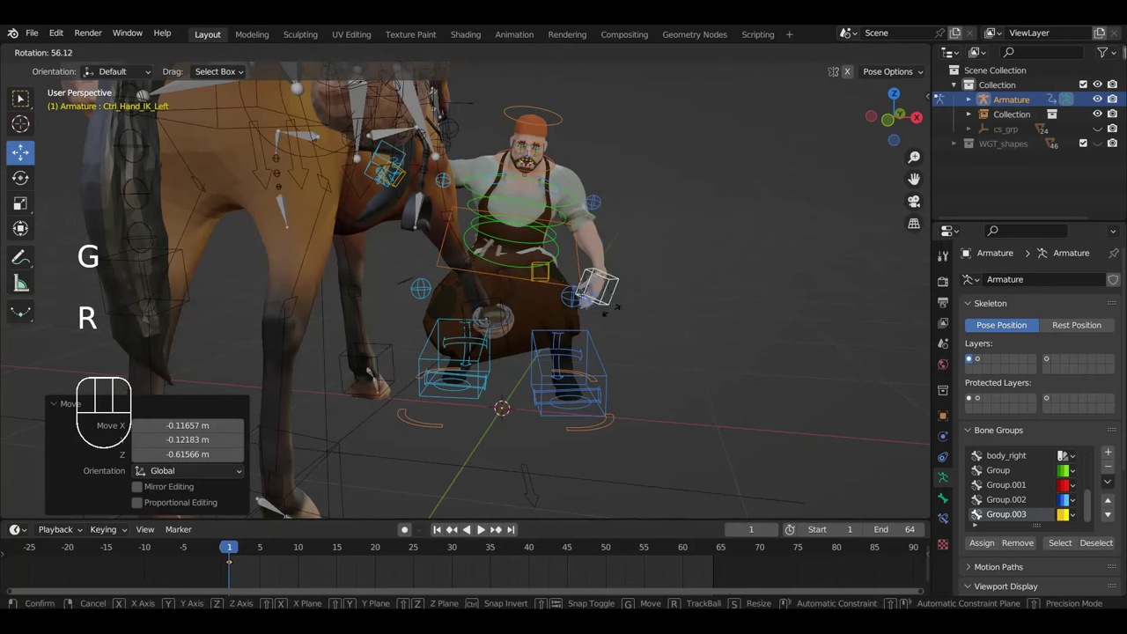
{"action": "key", "text": "g"}
Step: Pick Ctrl_Spine to start lowering him back into a crouch
{"action": "left_click_drag", "start_coordinate": [479, 277], "coordinate": [475, 272]}
{"action": "left_click", "coordinate": [698, 225]}
{"action": "left_click_drag", "start_coordinate": [728, 234], "coordinate": [689, 229]}
Step: Move and rotate the spine, then reposition the left hand lower down
{"action": "key", "text": "g"}
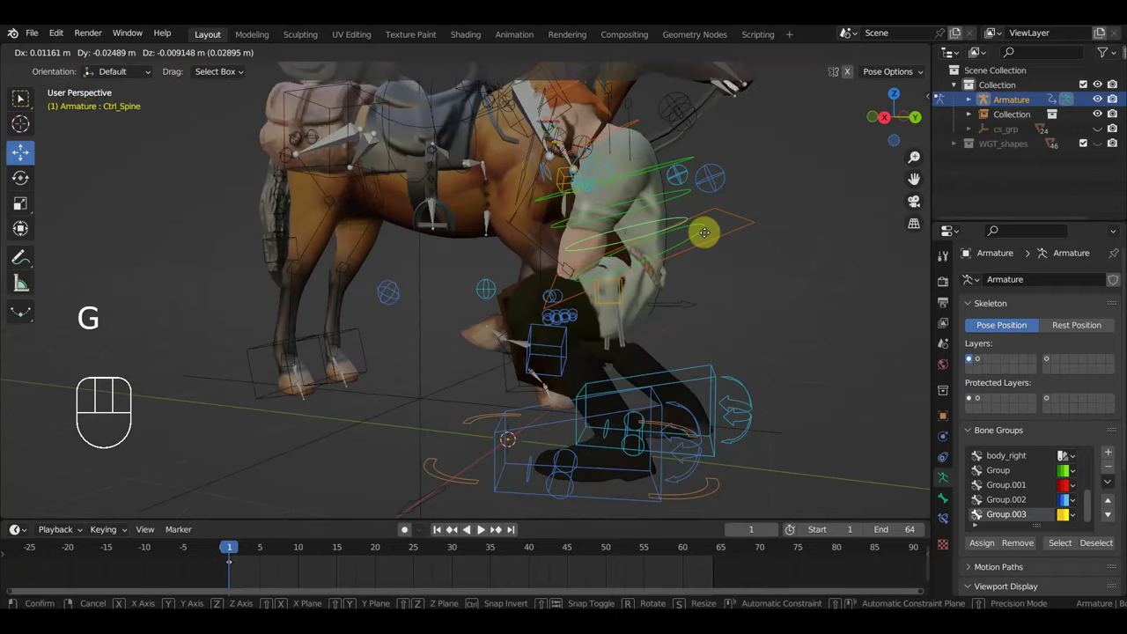
{"action": "key", "text": "r"}
{"action": "left_click_drag", "start_coordinate": [669, 202], "coordinate": [755, 217]}
{"action": "left_click_drag", "start_coordinate": [634, 245], "coordinate": [608, 245]}
{"action": "scroll", "scroll_direction": "down", "scroll_amount": 3}
{"action": "left_click", "coordinate": [601, 348]}
{"action": "key", "text": "g"}
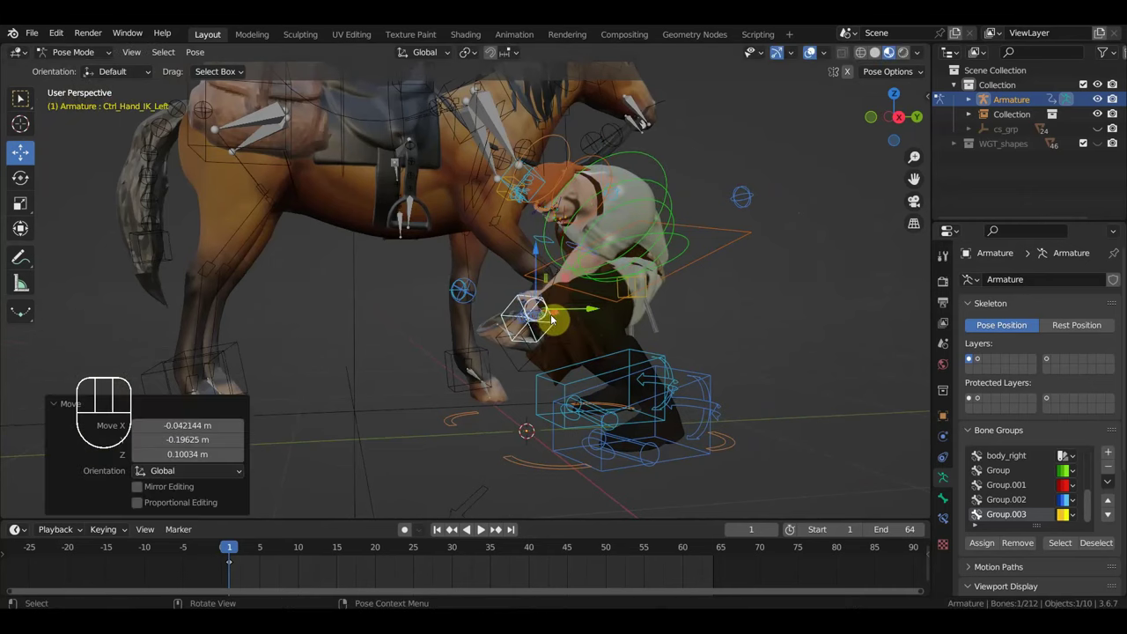
{"action": "left_click_drag", "start_coordinate": [594, 327], "coordinate": [644, 335]}
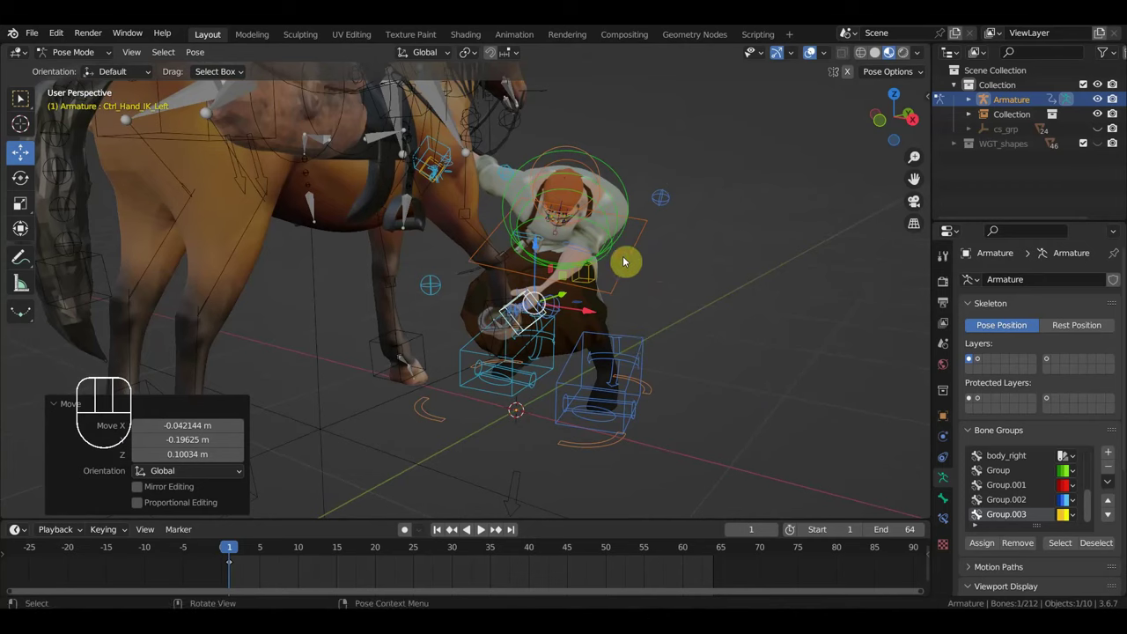
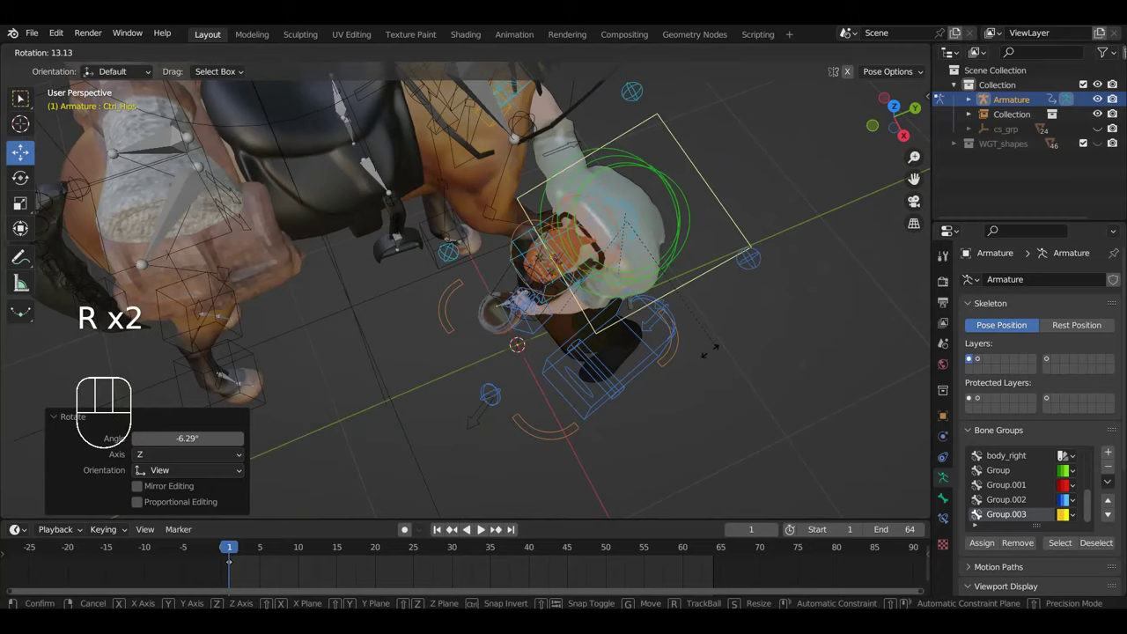
Step: Rotate the hips and left shoulder and move the left hand to fit the crouch
{"action": "left_click_drag", "start_coordinate": [692, 291], "coordinate": [769, 262]}
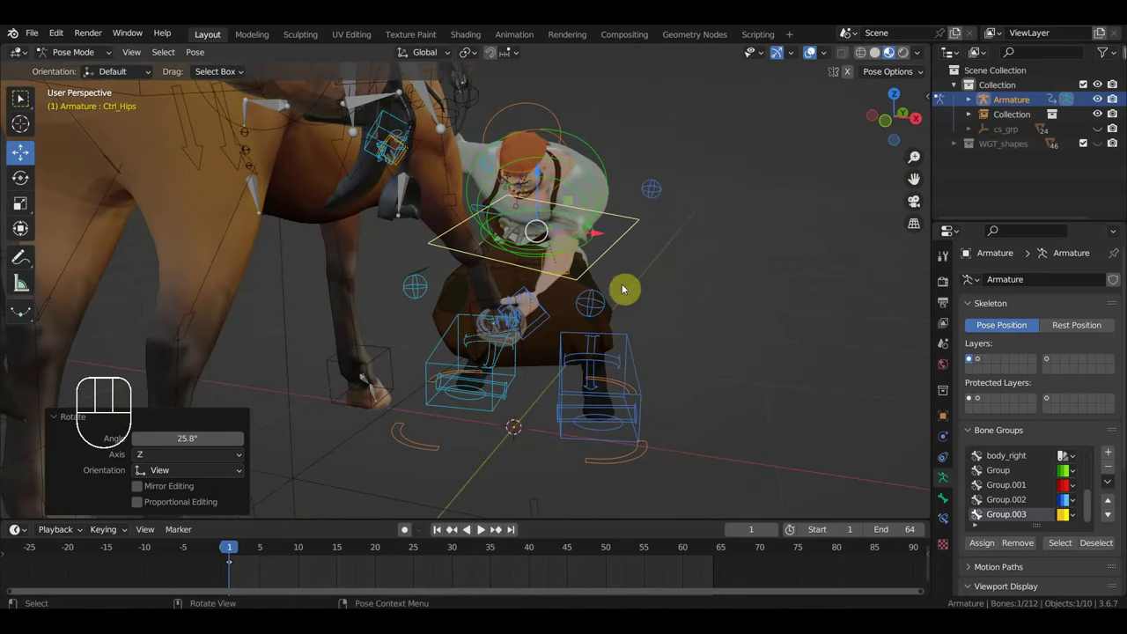
{"action": "left_click", "coordinate": [556, 324]}
{"action": "left_click_drag", "start_coordinate": [545, 320], "coordinate": [487, 319]}
{"action": "left_click_drag", "start_coordinate": [652, 265], "coordinate": [681, 279]}
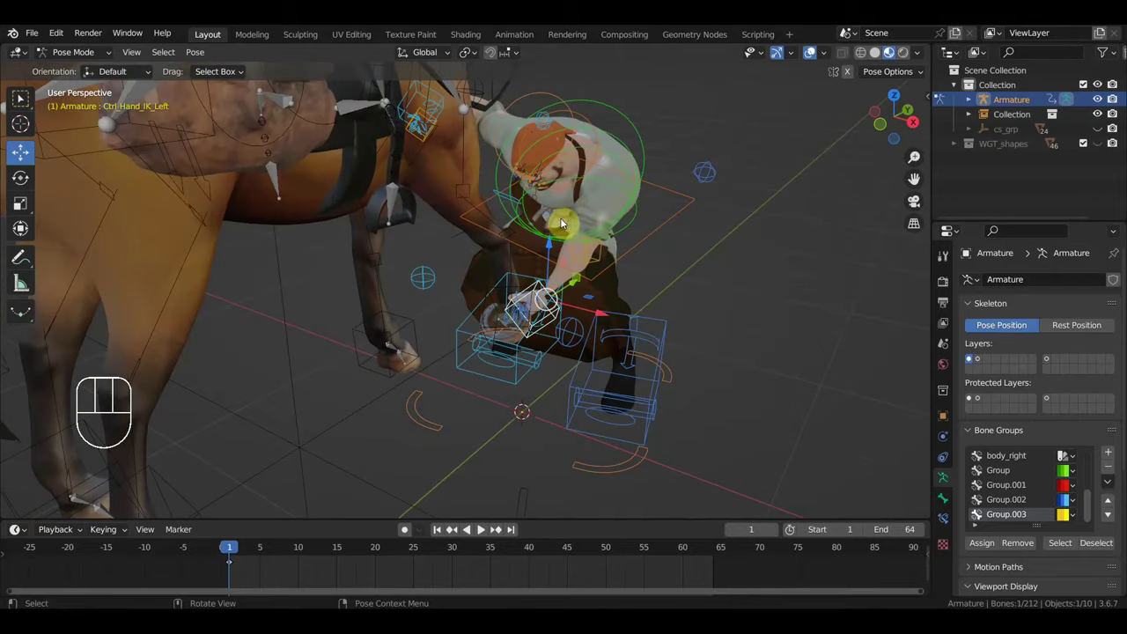
{"action": "left_click_drag", "start_coordinate": [561, 226], "coordinate": [618, 237]}
{"action": "left_click_drag", "start_coordinate": [618, 242], "coordinate": [637, 281]}
{"action": "key", "text": "r"}
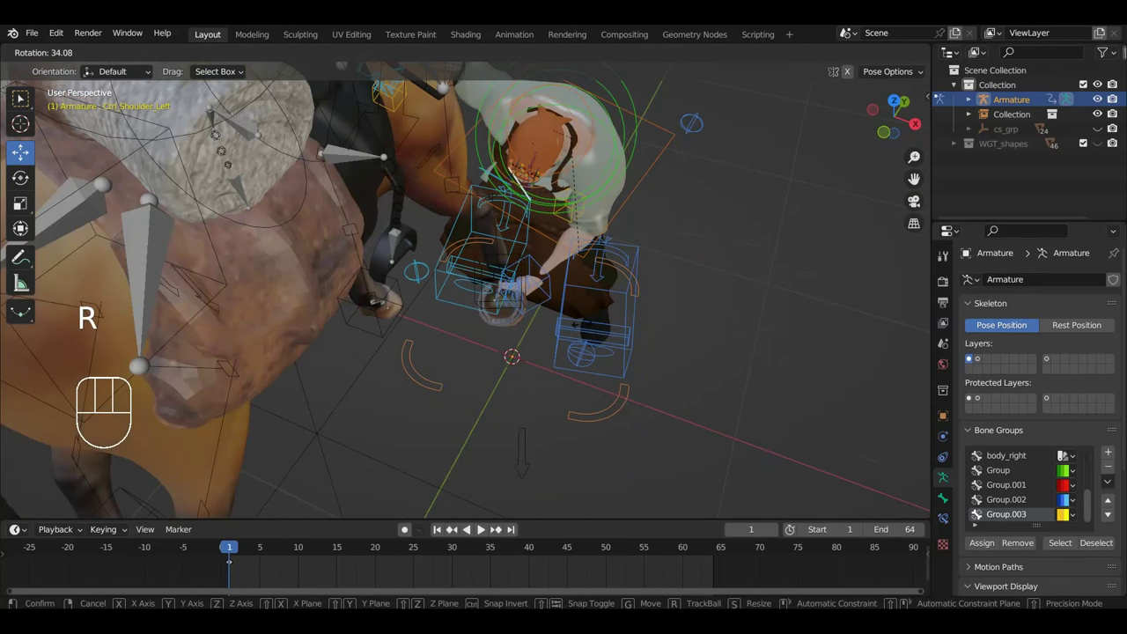
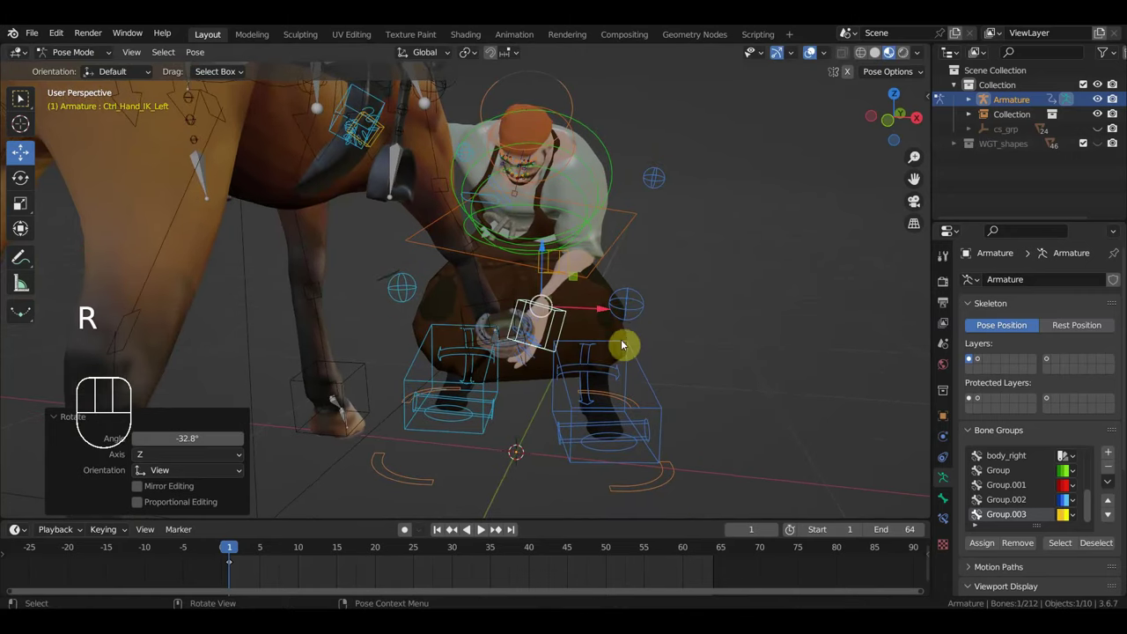
{"action": "key", "text": "g"}
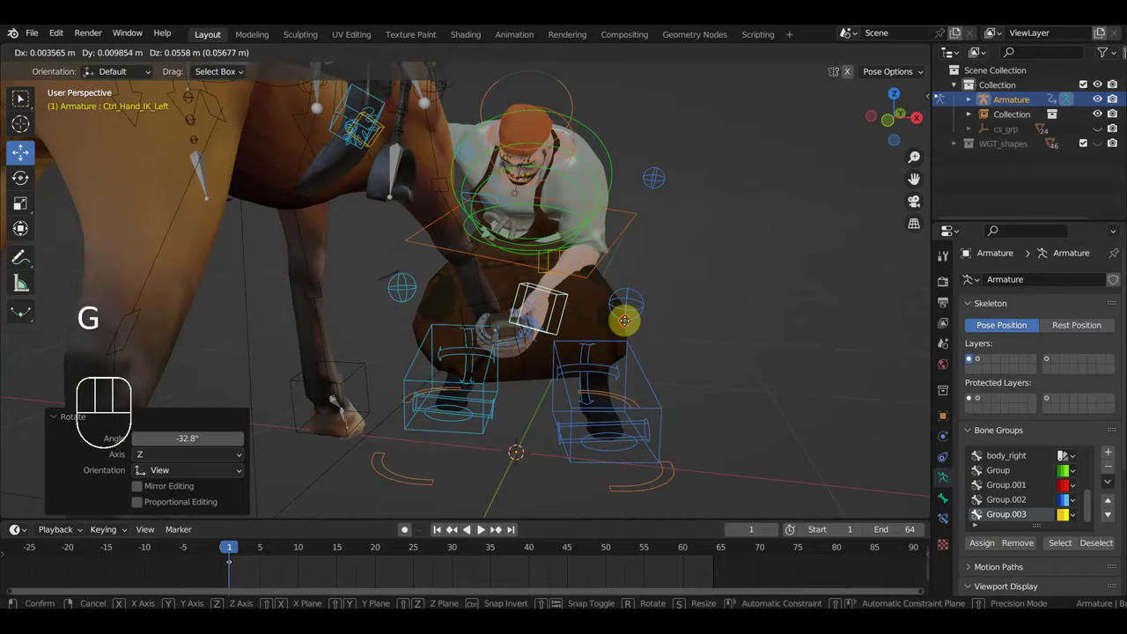
Step: Orbit the view toward the horse's legs to check the crouch over the hoof
{"action": "scroll", "scroll_direction": "up", "scroll_amount": 3}
{"action": "left_click_drag", "start_coordinate": [598, 334], "coordinate": [584, 333]}
{"action": "scroll", "scroll_direction": "up", "scroll_amount": 3}
{"action": "left_click_drag", "start_coordinate": [666, 326], "coordinate": [609, 327]}
{"action": "left_click_drag", "start_coordinate": [694, 372], "coordinate": [746, 352]}
{"action": "scroll", "scroll_direction": "down", "scroll_amount": 3}
{"action": "scroll", "scroll_direction": "up", "scroll_amount": 3}
{"action": "left_click_drag", "start_coordinate": [456, 317], "coordinate": [443, 330]}
{"action": "left_click_drag", "start_coordinate": [549, 308], "coordinate": [657, 309]}
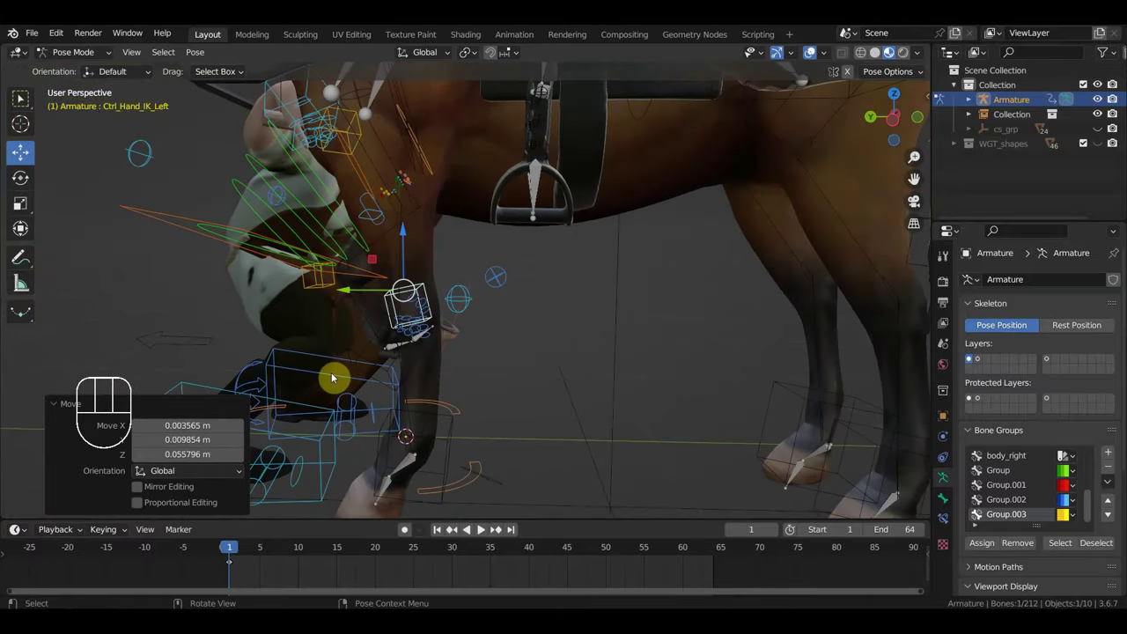
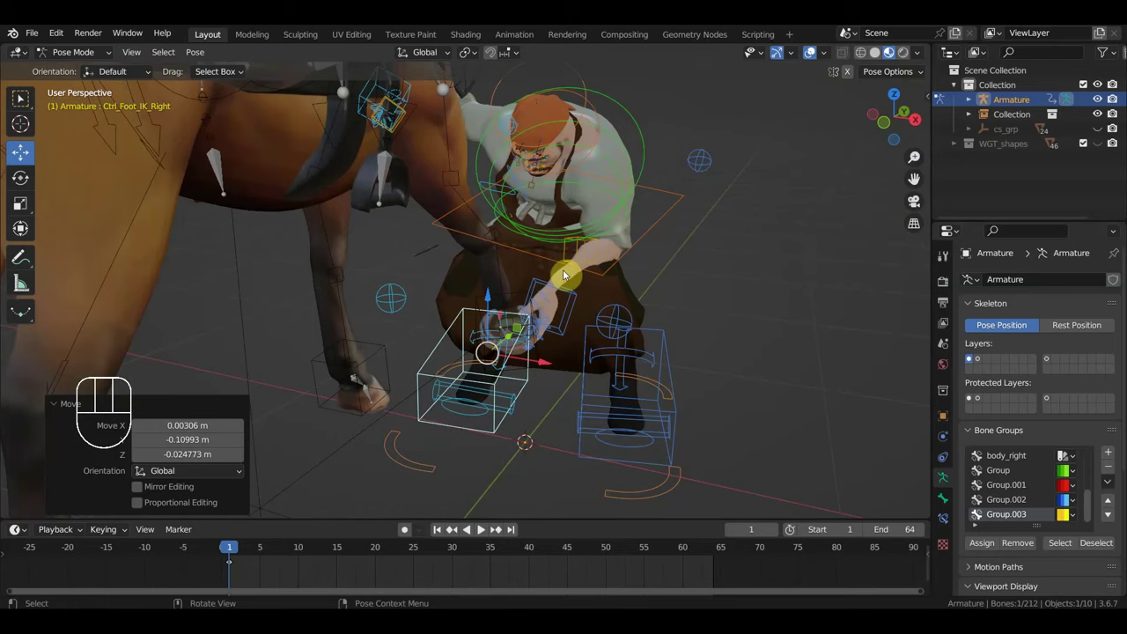
Step: Rotate and move Ctrl_Hips_Free to adjust the crouched hips
{"action": "middle_click", "coordinate": [494, 252]}
{"action": "left_click_drag", "start_coordinate": [585, 255], "coordinate": [714, 276]}
{"action": "left_click", "coordinate": [755, 267]}
{"action": "left_click_drag", "start_coordinate": [752, 278], "coordinate": [890, 337]}
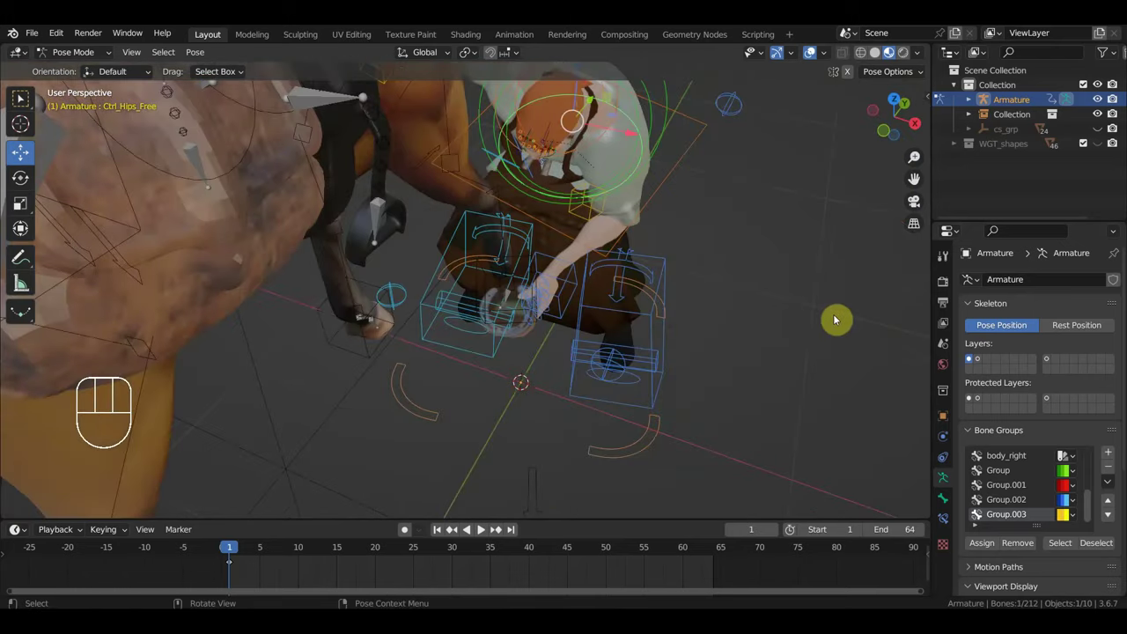
{"action": "key", "text": "r"}
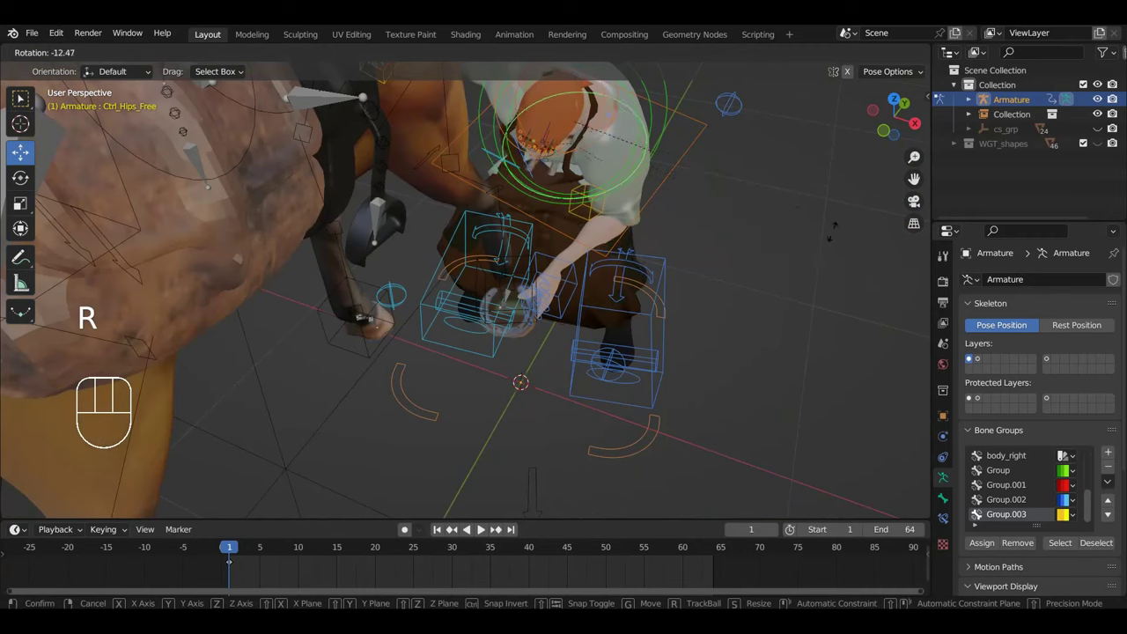
{"action": "key", "text": "g"}
{"action": "left_click_drag", "start_coordinate": [789, 266], "coordinate": [766, 209]}
{"action": "key", "text": "g"}
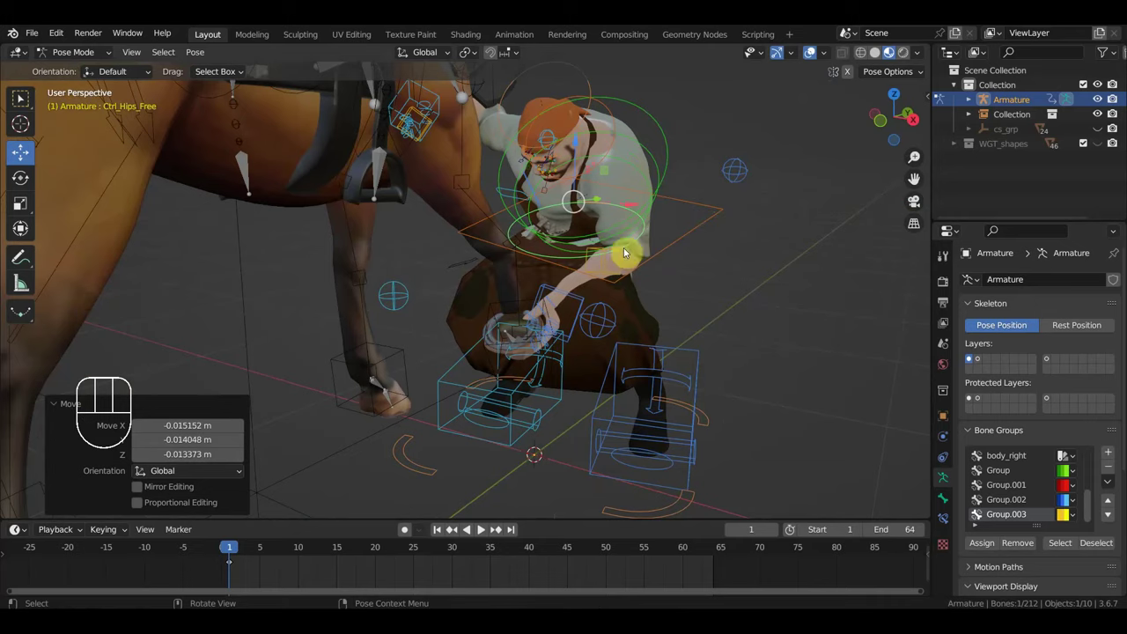
Step: Move Ctrl_Hand_IK_Right to reposition the right hand
{"action": "left_click_drag", "start_coordinate": [417, 184], "coordinate": [471, 163]}
{"action": "left_click_drag", "start_coordinate": [516, 174], "coordinate": [478, 176]}
{"action": "left_click", "coordinate": [605, 158]}
{"action": "key", "text": "g"}
{"action": "left_click_drag", "start_coordinate": [598, 239], "coordinate": [743, 210]}
{"action": "left_click_drag", "start_coordinate": [651, 243], "coordinate": [665, 229]}
{"action": "key", "text": "g"}
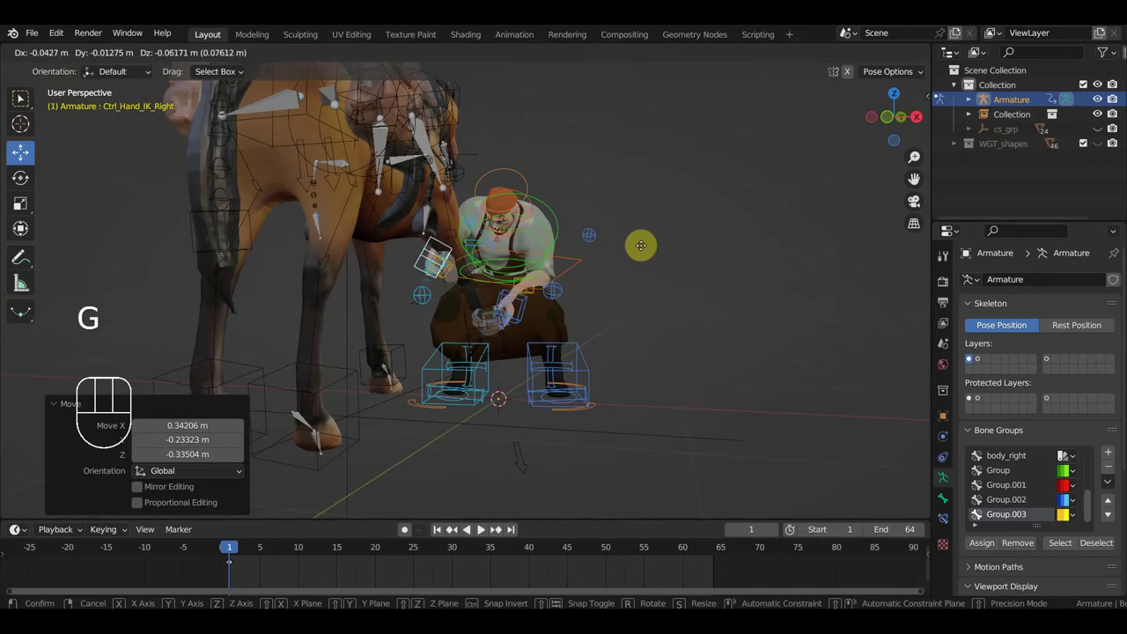
Step: Bend the torso with Ctrl_Spine, nudge the right hand and rotate the left shoulder
{"action": "middle_click", "coordinate": [589, 278]}
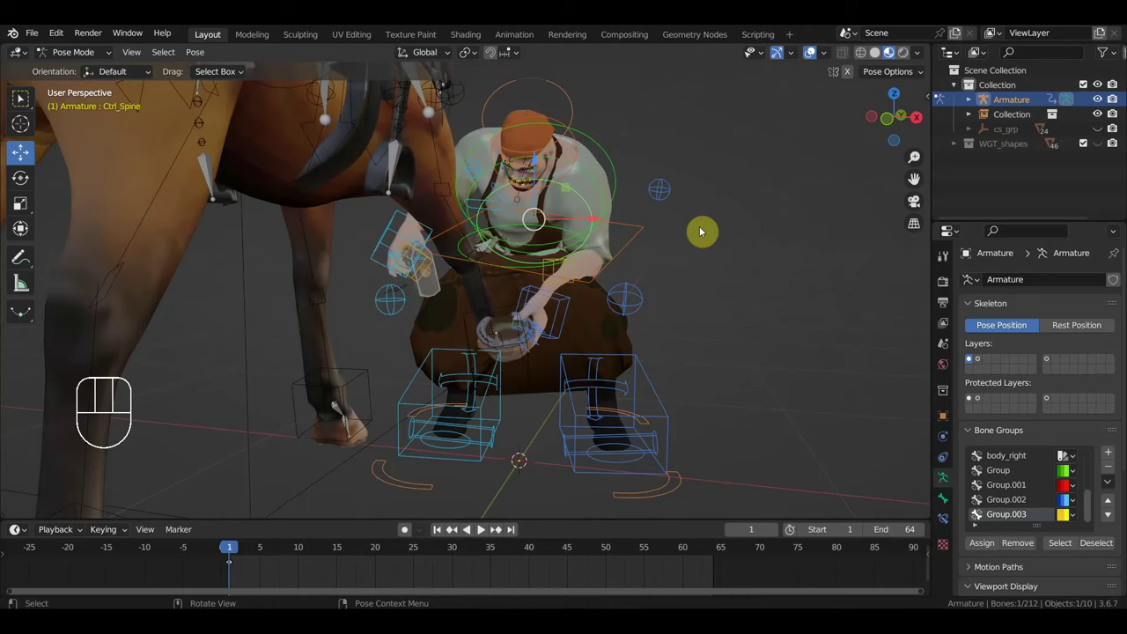
{"action": "key", "text": "r"}
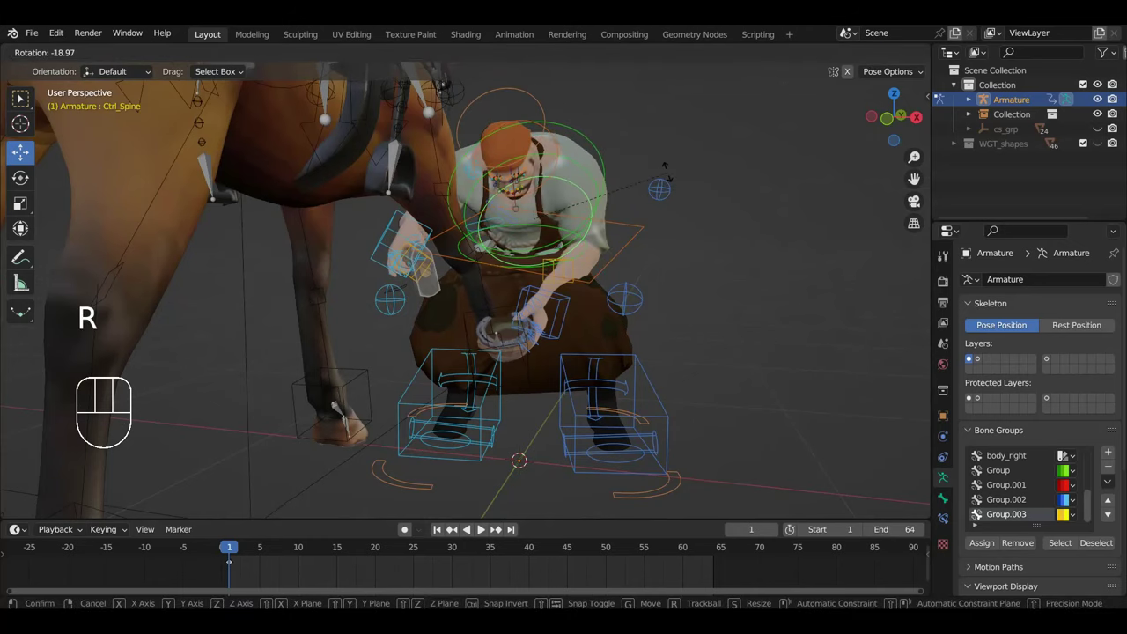
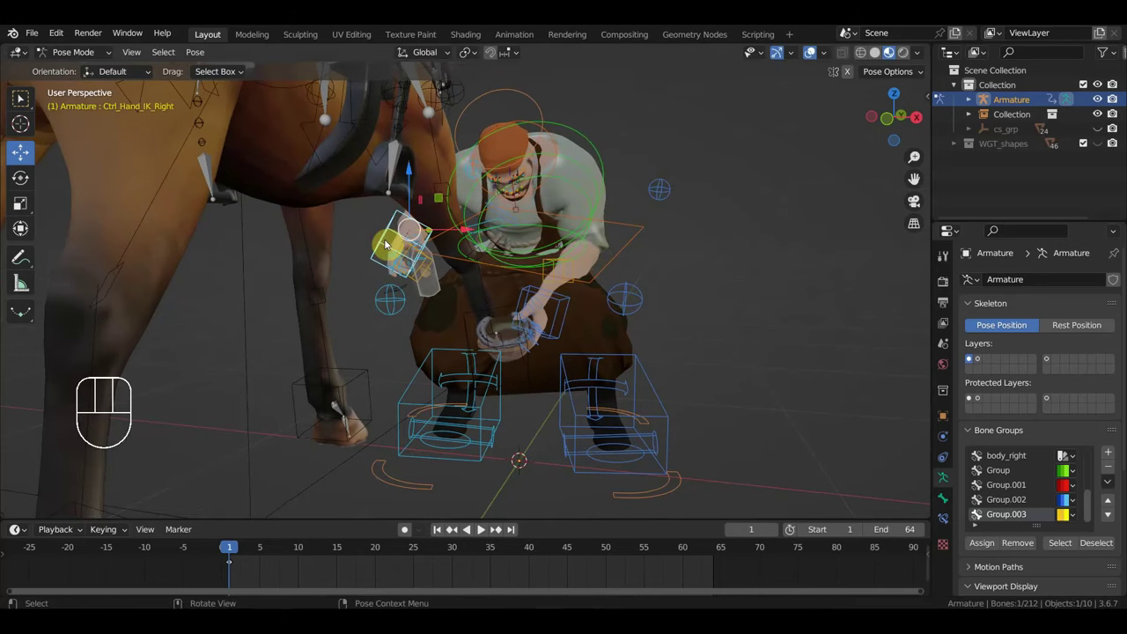
{"action": "key", "text": "g"}
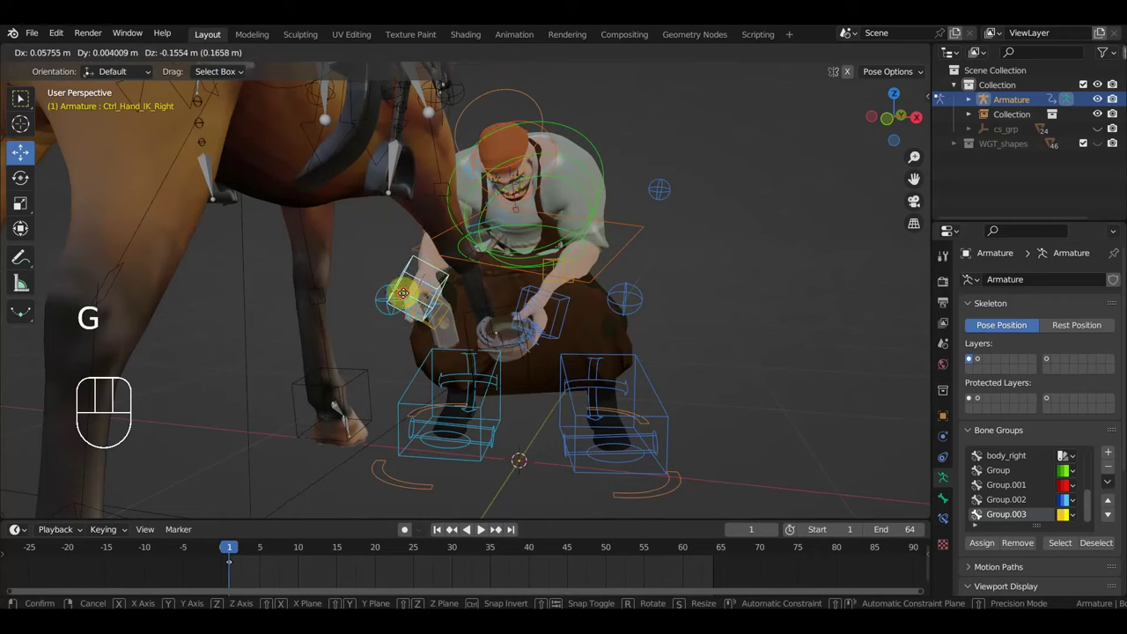
{"action": "left_click", "coordinate": [503, 212]}
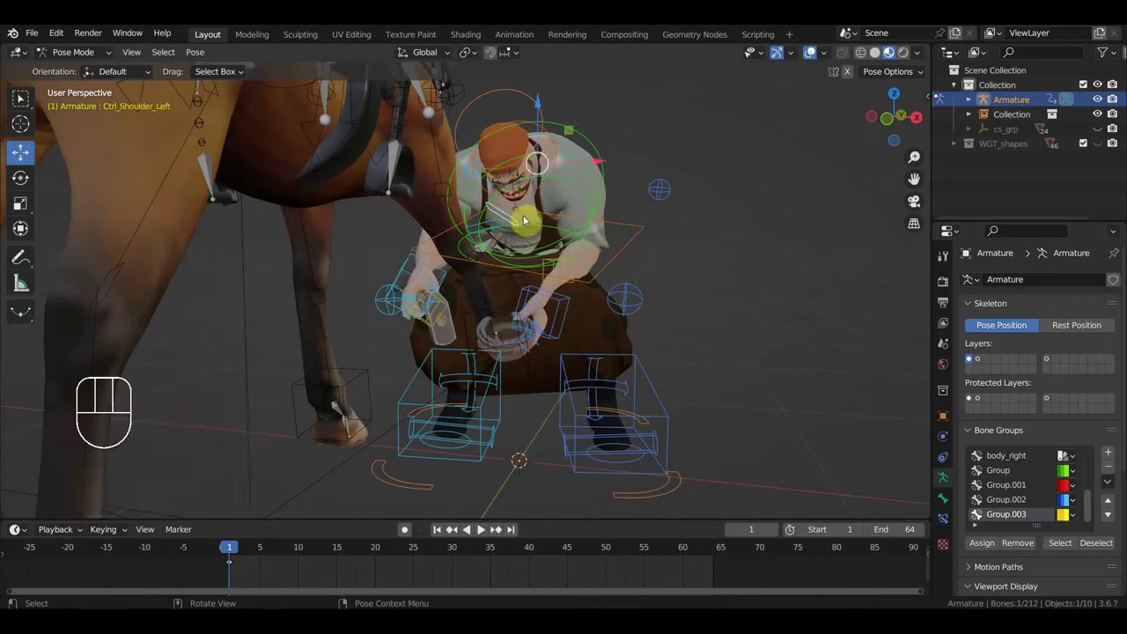
{"action": "key", "text": "r"}
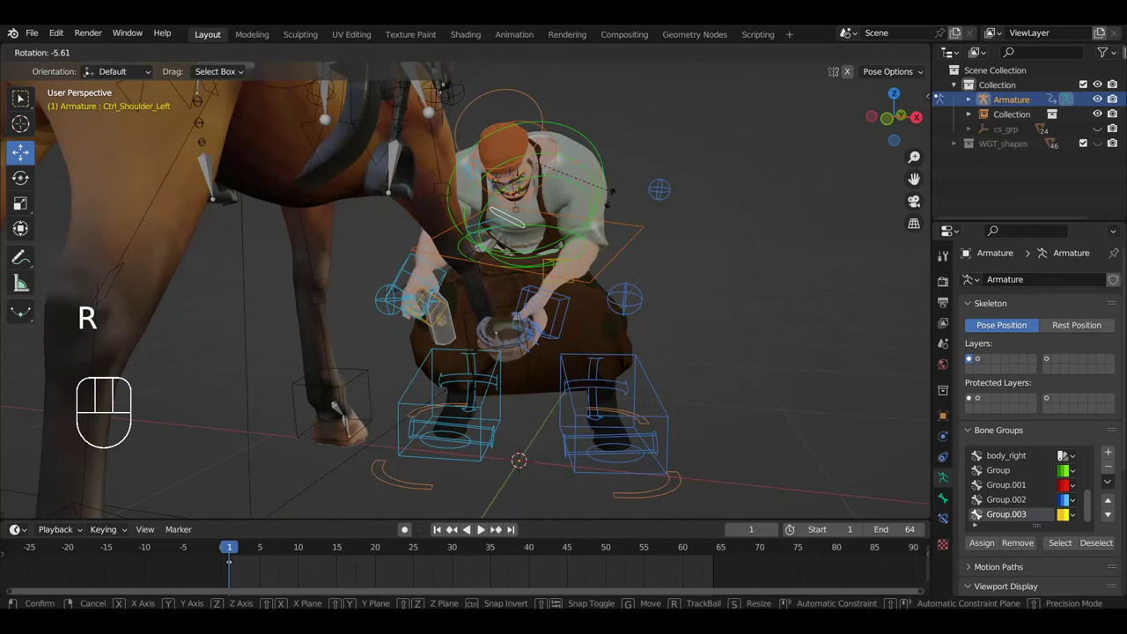
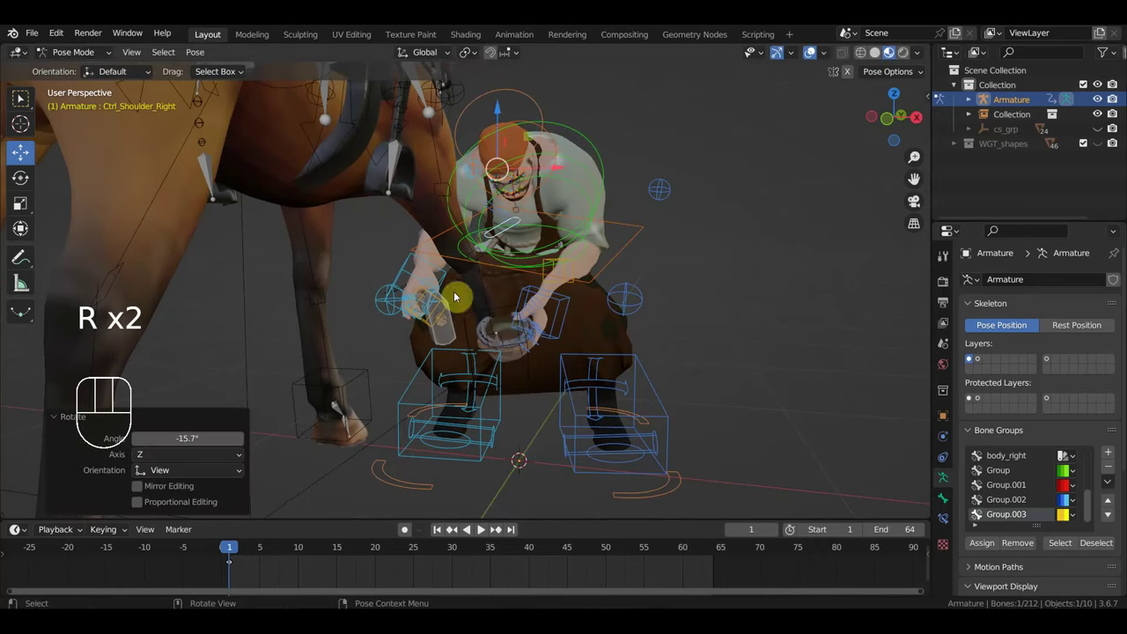
Step: Rotate Ctrl_Hand_IK_Right with the horse's legs in close view
{"action": "left_click", "coordinate": [421, 261]}
{"action": "left_click_drag", "start_coordinate": [472, 289], "coordinate": [569, 286]}
{"action": "key", "text": "r"}
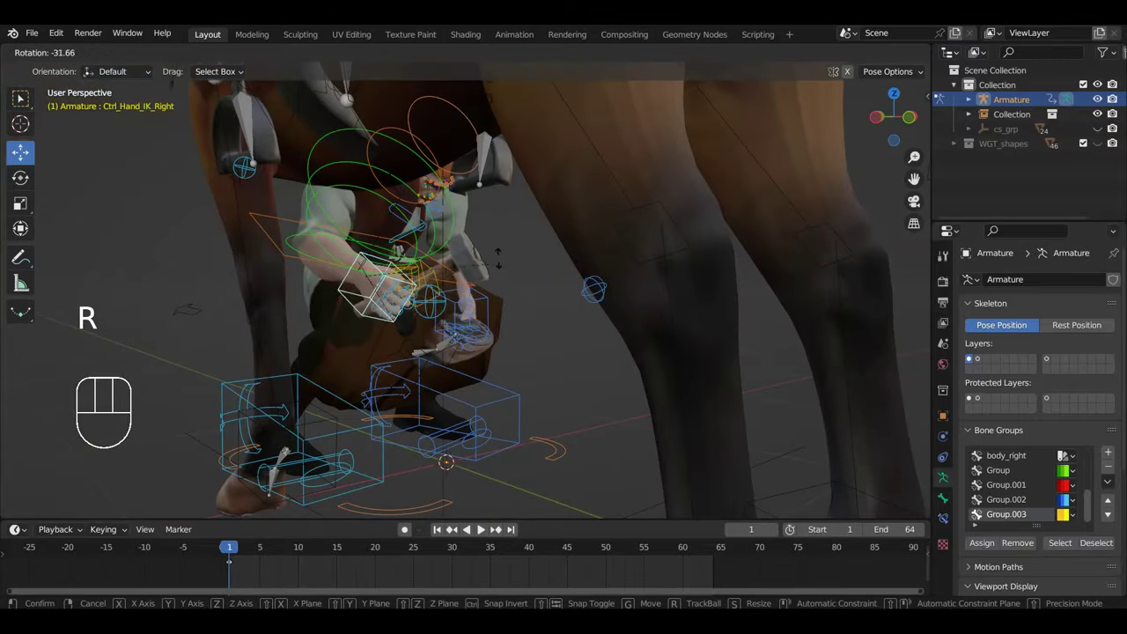
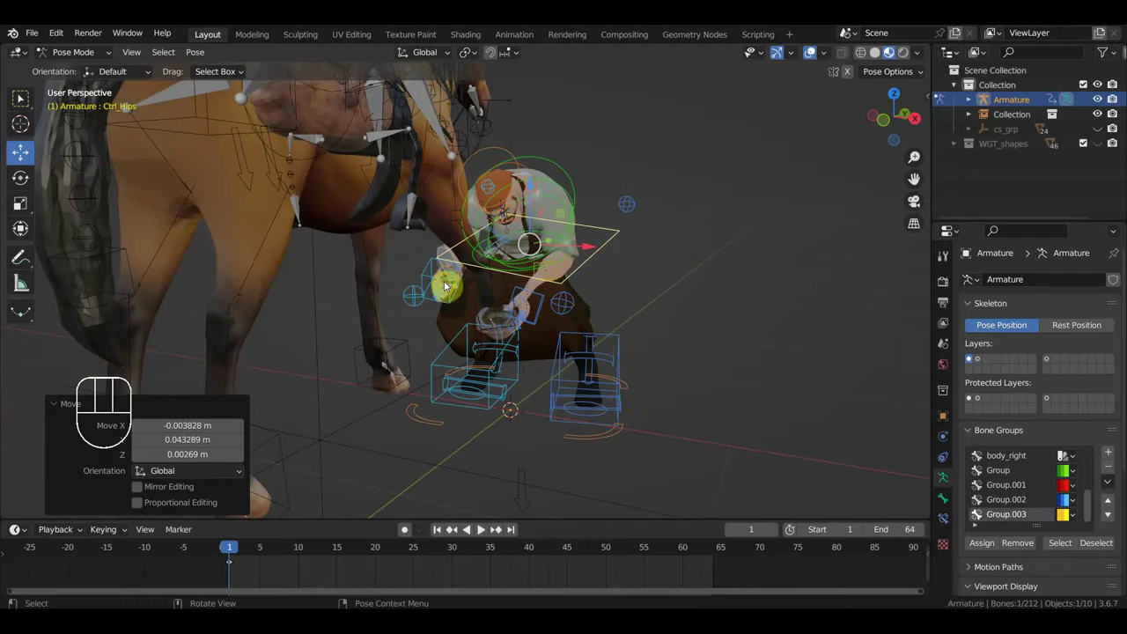
{"action": "left_click_drag", "start_coordinate": [438, 276], "coordinate": [527, 258]}
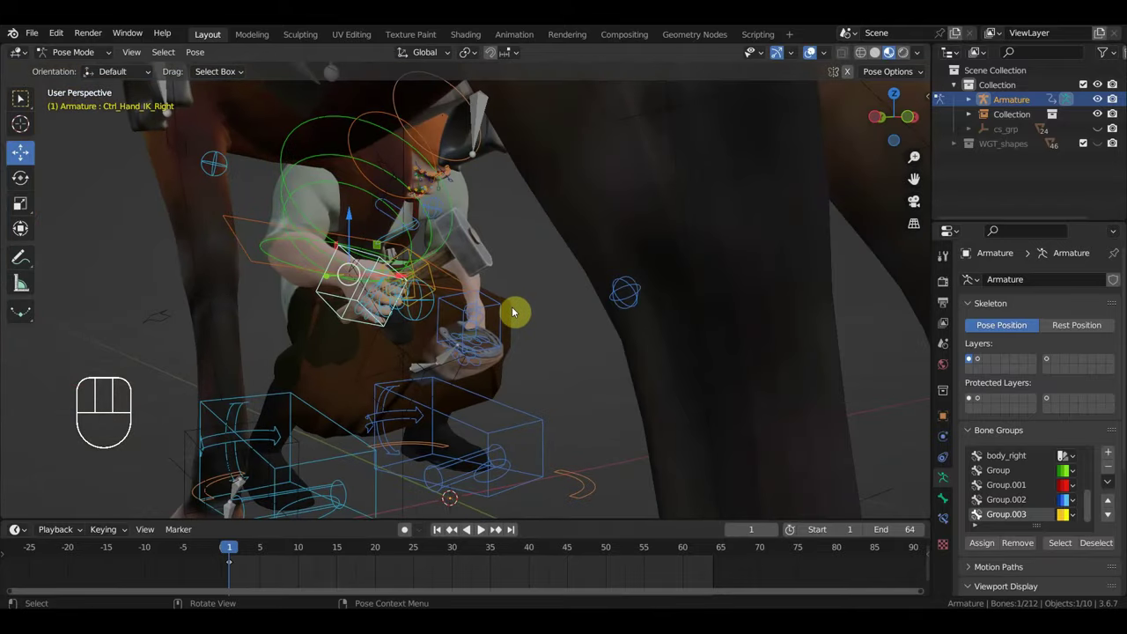
{"action": "key", "text": "r"}
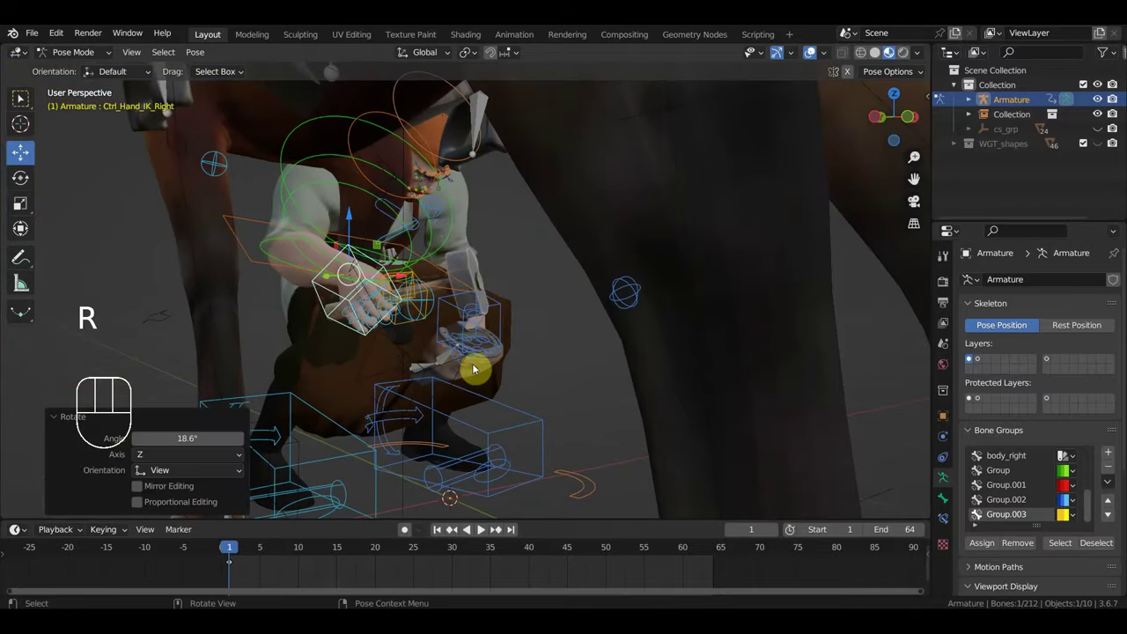
Step: Move and rotate the right hand so it reaches near the horse's leg
{"action": "key", "text": "g"}
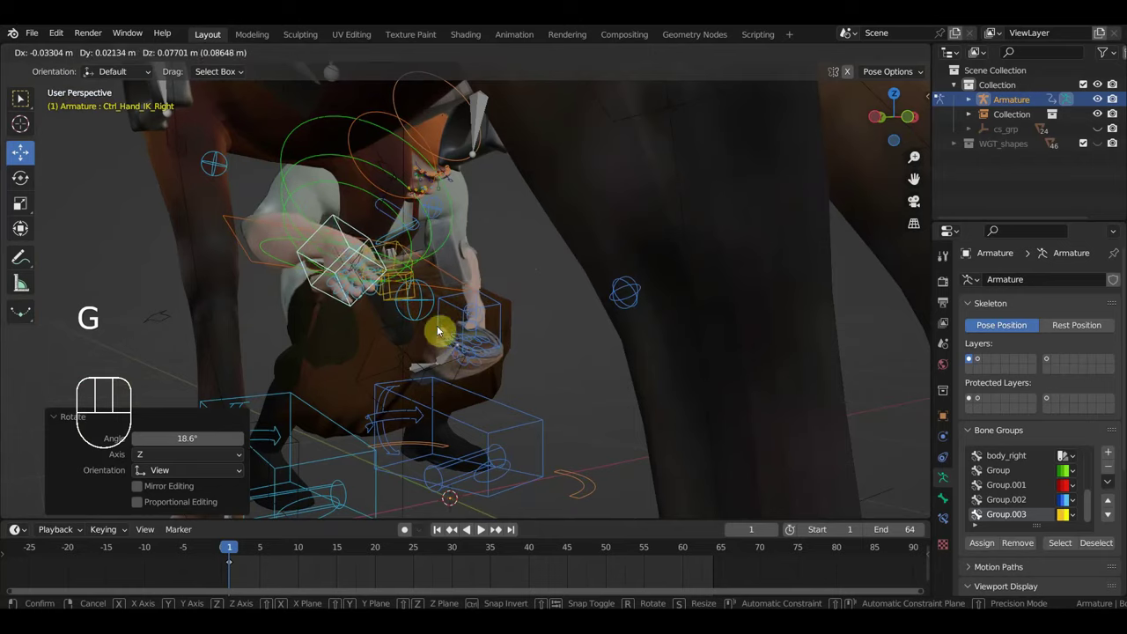
{"action": "left_click_drag", "start_coordinate": [420, 334], "coordinate": [383, 340]}
{"action": "key", "text": "g"}
{"action": "left_click_drag", "start_coordinate": [465, 265], "coordinate": [466, 326]}
{"action": "key", "text": "r"}
{"action": "left_click_drag", "start_coordinate": [538, 214], "coordinate": [548, 190]}
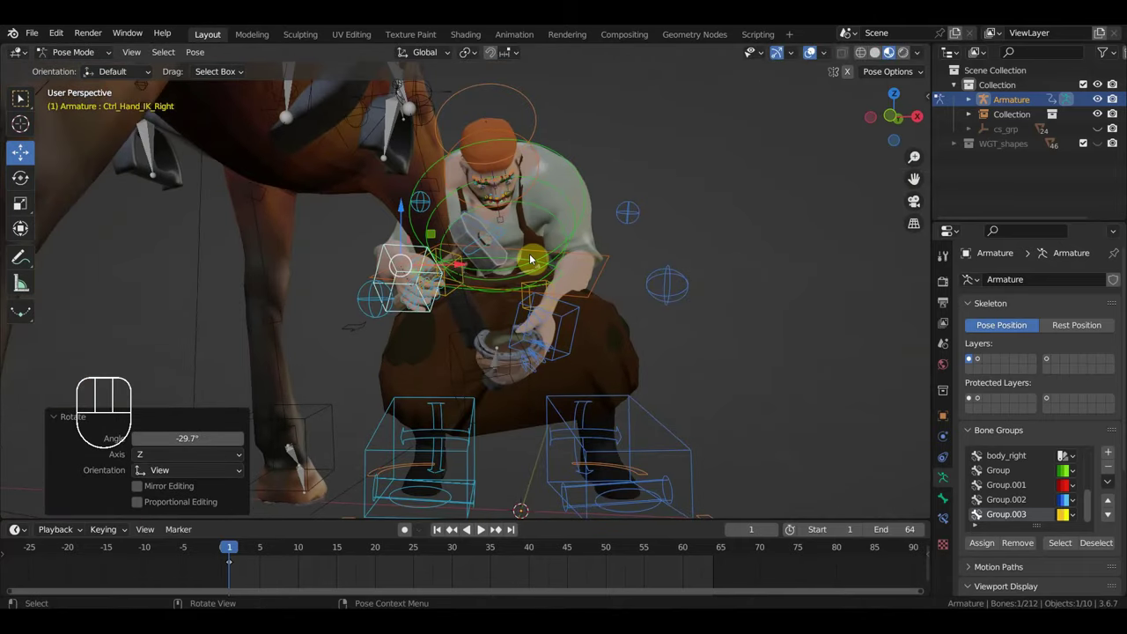
Step: Key Location & Rotation of all controls at the first frame and adjust the pose at frame 10
{"action": "key", "text": "a"}
{"action": "key", "text": "i"}
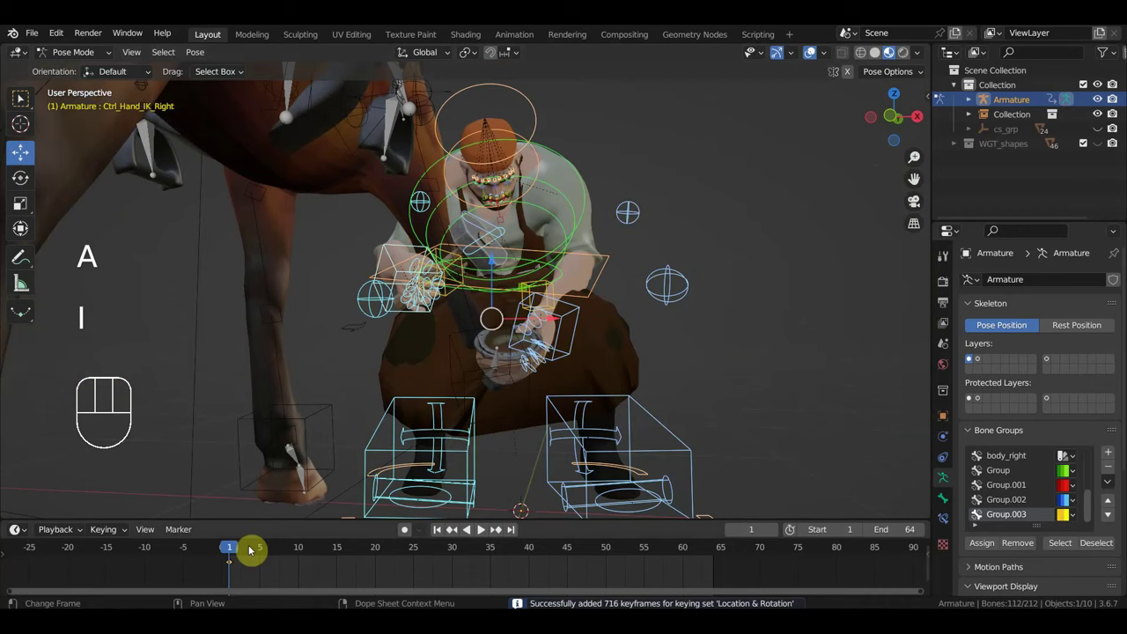
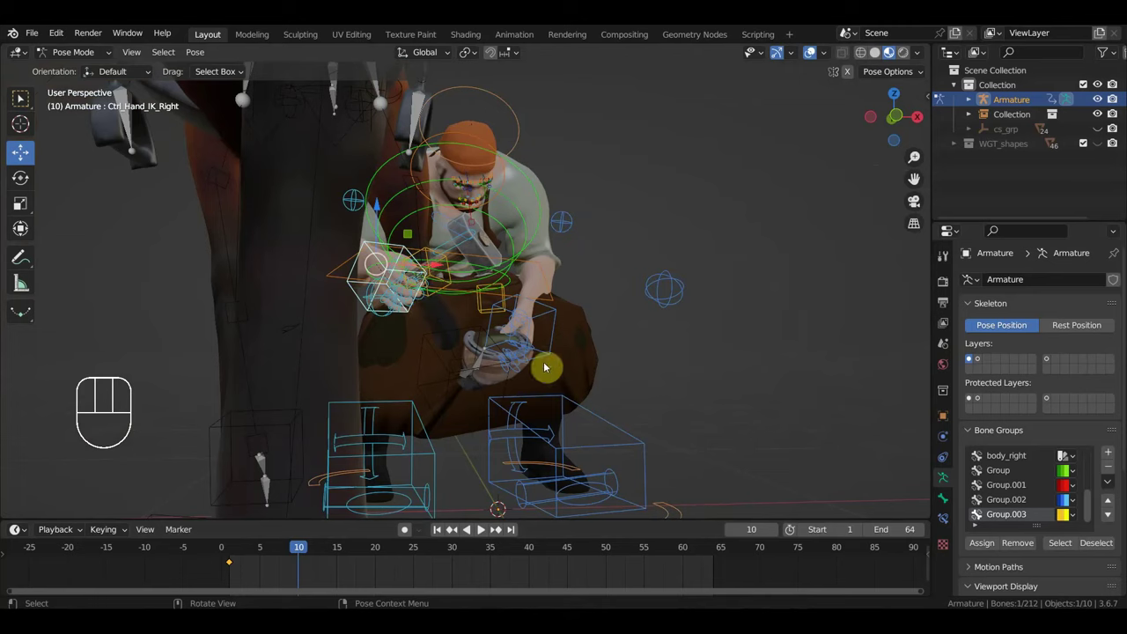
{"action": "key", "text": "r"}
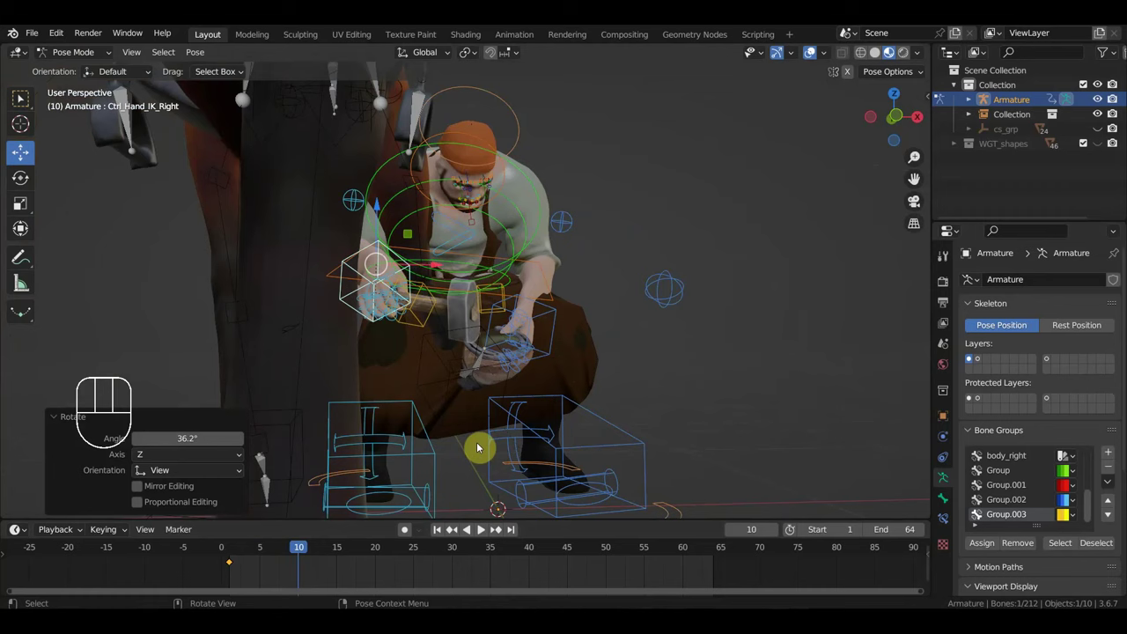
{"action": "key", "text": "g"}
{"action": "left_click_drag", "start_coordinate": [493, 455], "coordinate": [469, 459]}
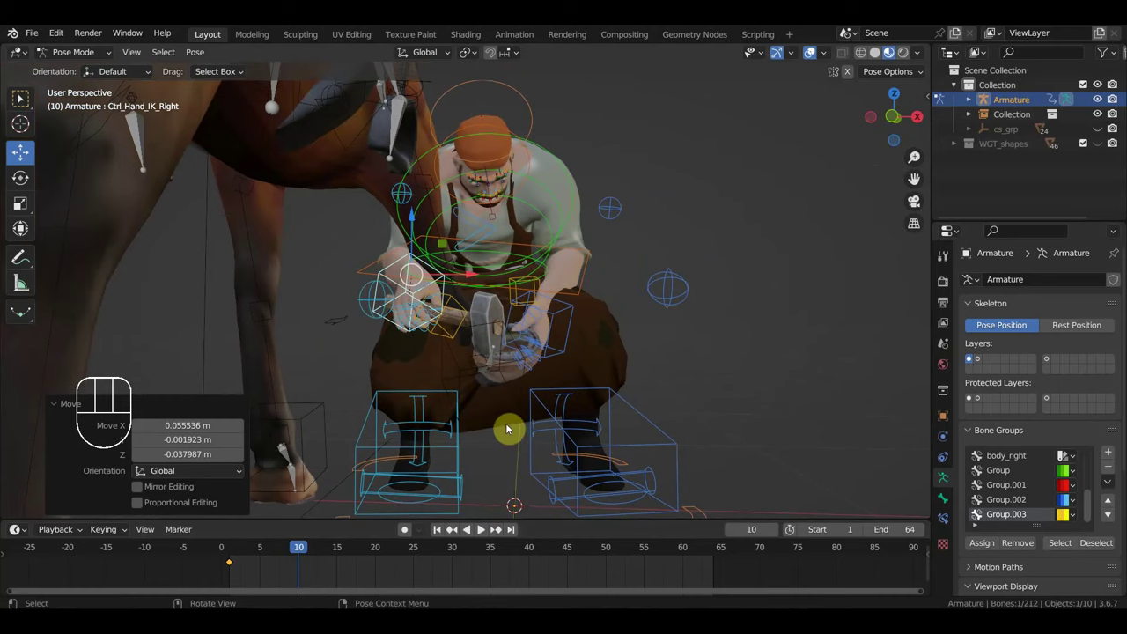
Step: Key the pose at frame 10, move to frame 20 and Shift+D duplicate the starting keyframe along the timeline
{"action": "key", "text": "a"}
{"action": "key", "text": "i"}
{"action": "left_click_drag", "start_coordinate": [267, 557], "coordinate": [381, 586]}
{"action": "left_click_drag", "start_coordinate": [501, 472], "coordinate": [529, 471]}
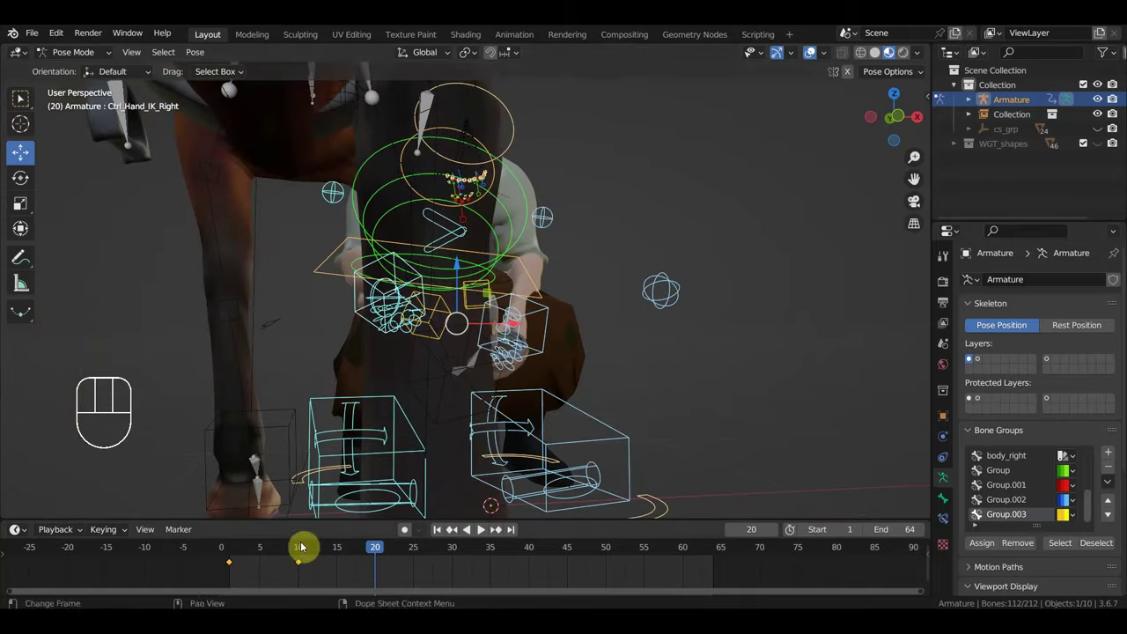
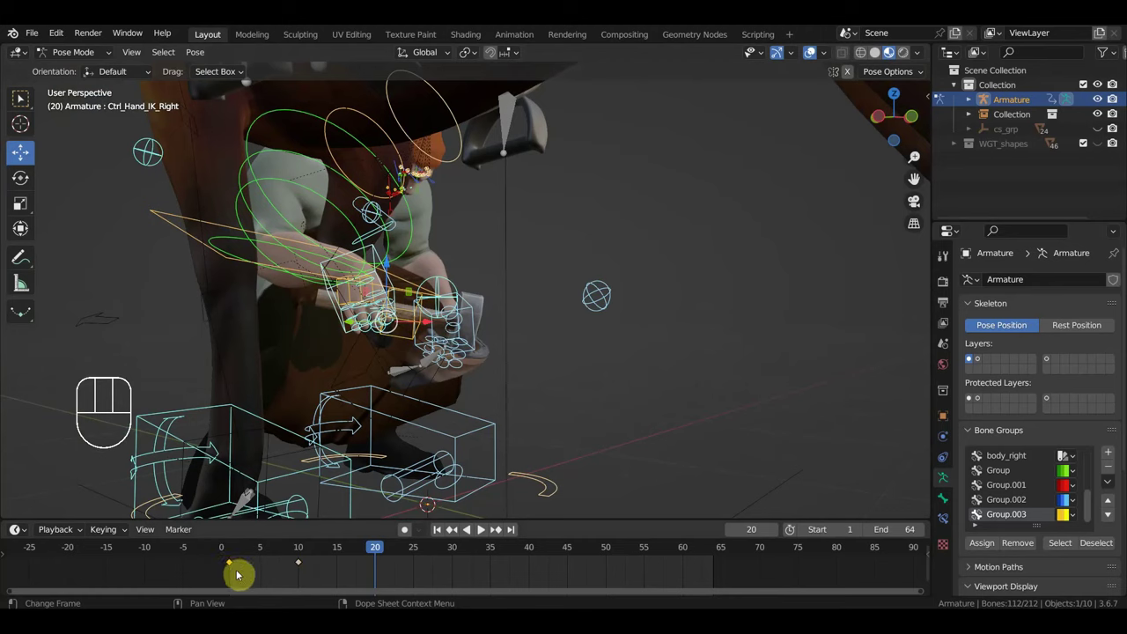
{"action": "key", "text": "shift+d"}
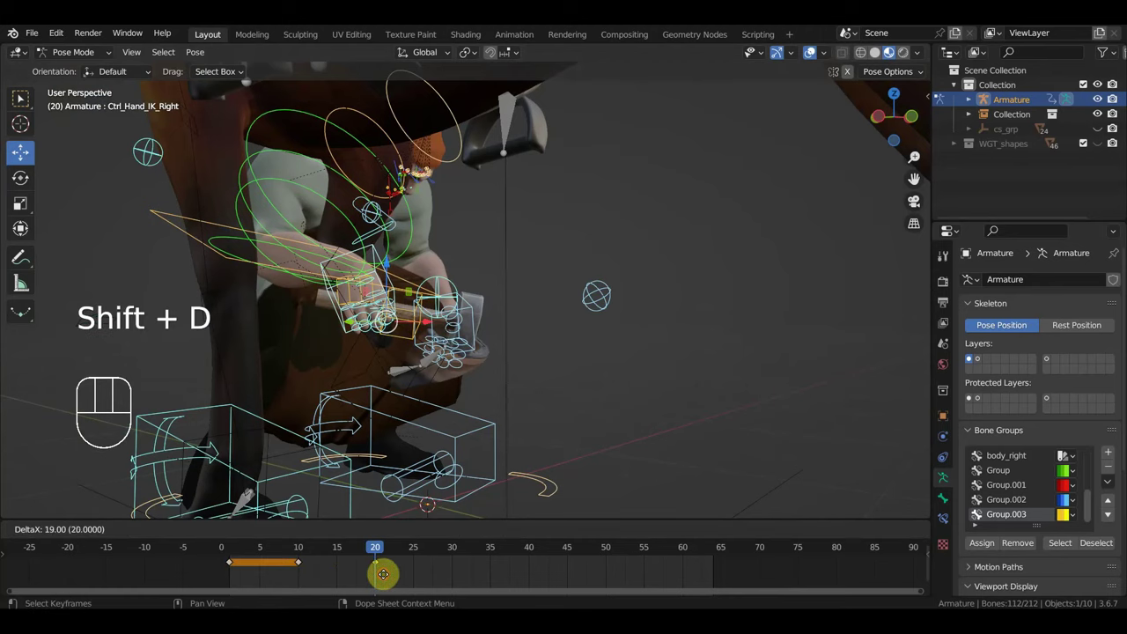
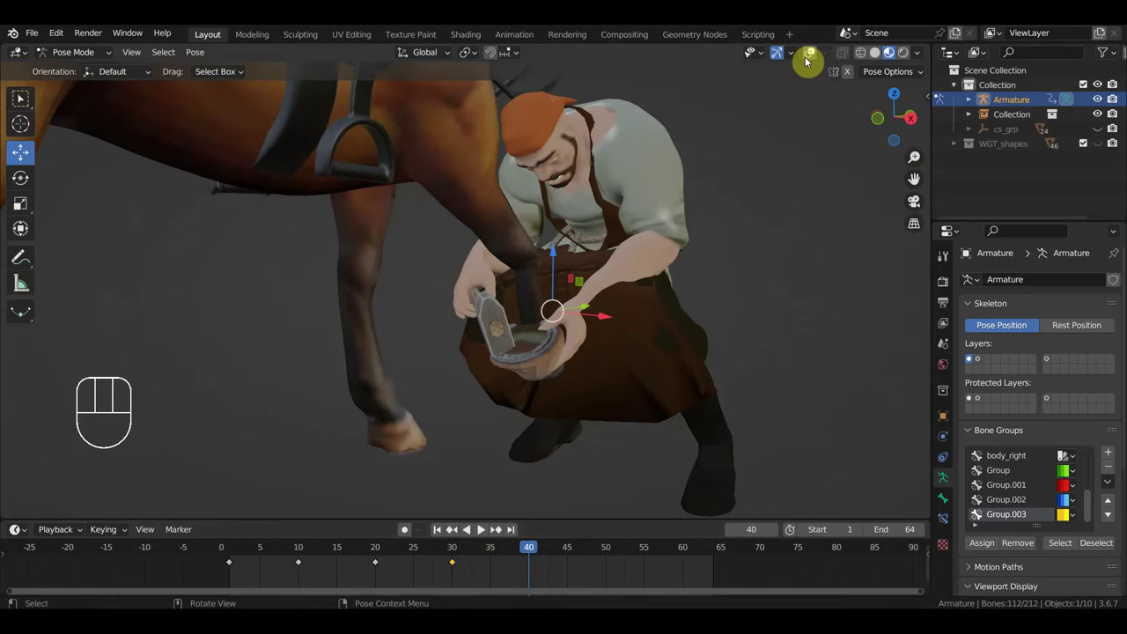
Step: At frame 20, bend Ctrl_Spine2 forward by rotating and moving the upper spine
{"action": "left_click", "coordinate": [377, 552]}
{"action": "left_click_drag", "start_coordinate": [649, 368], "coordinate": [700, 296]}
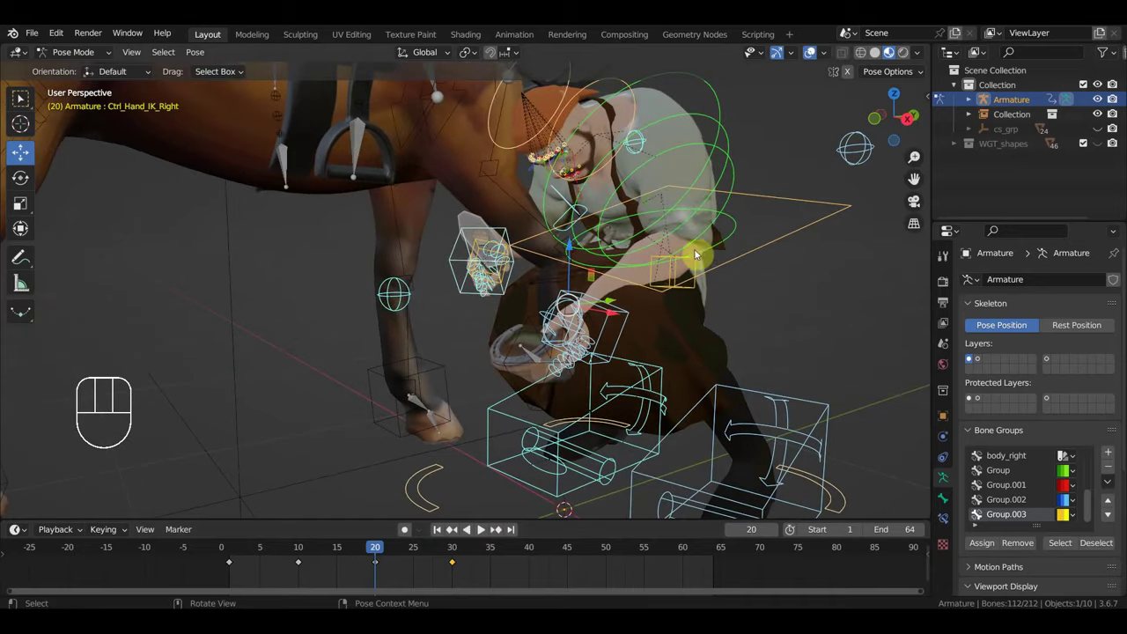
{"action": "left_click_drag", "start_coordinate": [633, 215], "coordinate": [562, 233]}
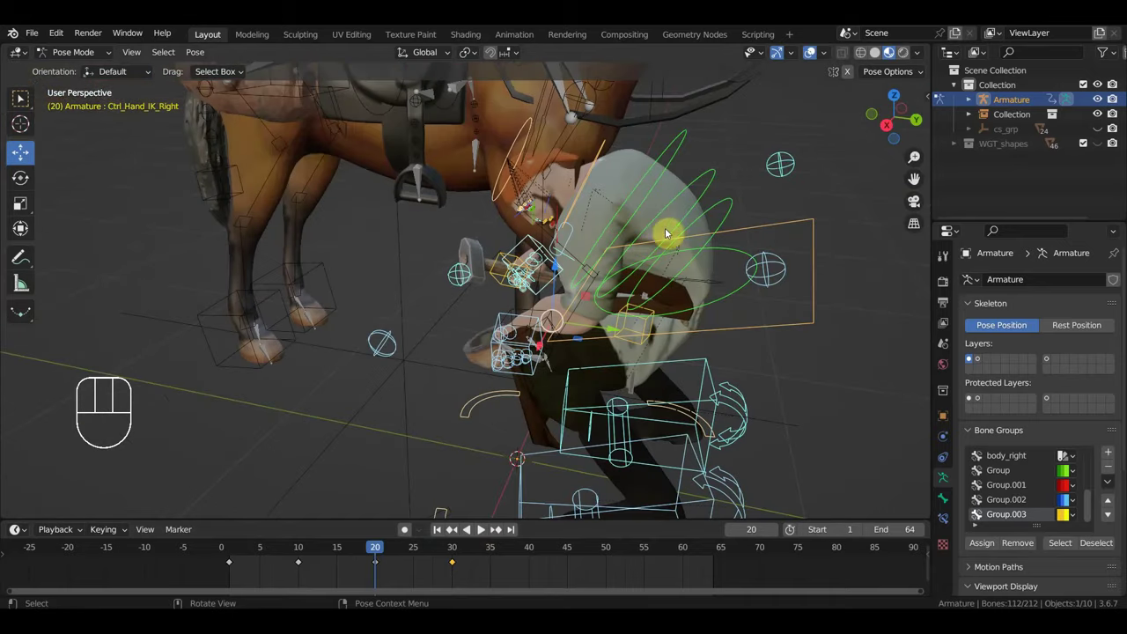
{"action": "left_click", "coordinate": [660, 172]}
{"action": "left_click_drag", "start_coordinate": [665, 209], "coordinate": [676, 199]}
{"action": "key", "text": "r"}
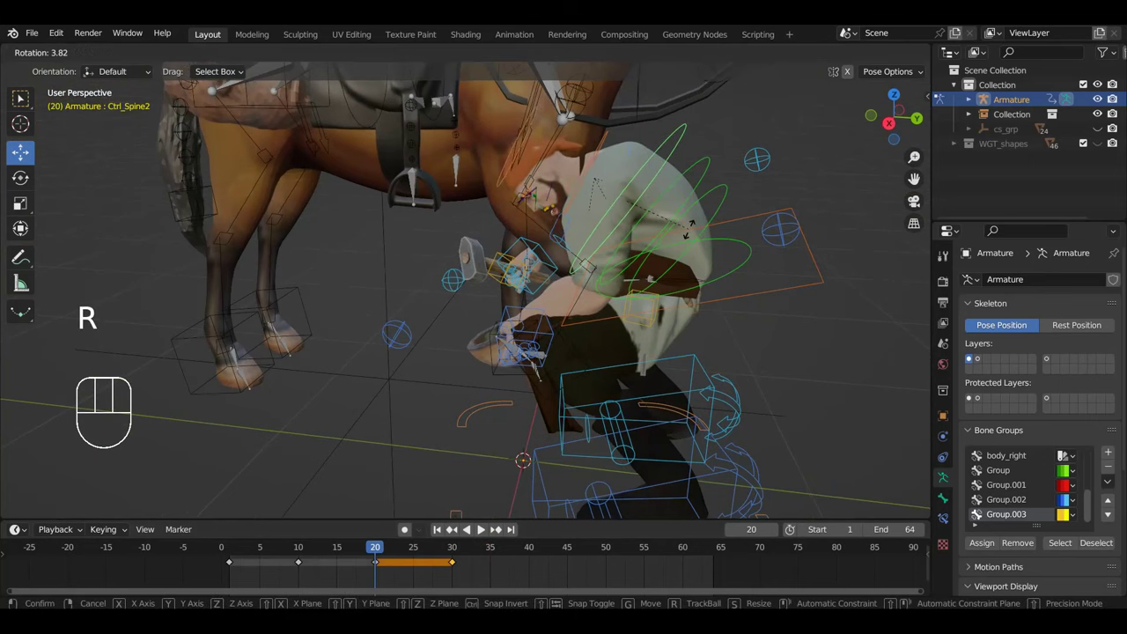
{"action": "left_click_drag", "start_coordinate": [645, 276], "coordinate": [798, 274]}
{"action": "scroll", "scroll_direction": "down", "scroll_amount": 3}
{"action": "key", "text": "r"}
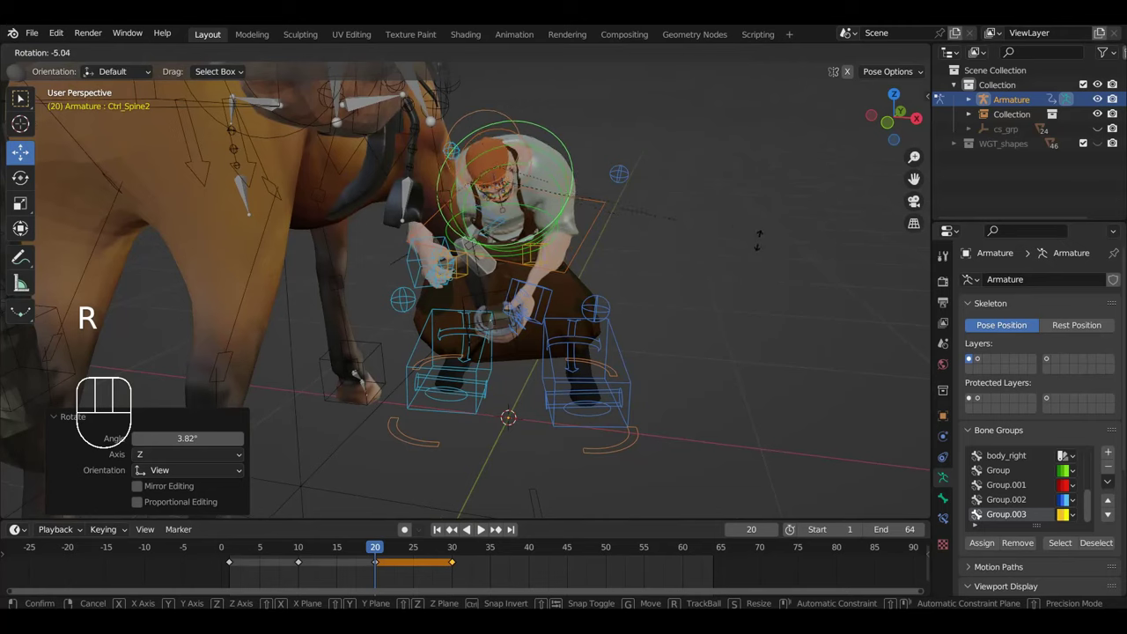
{"action": "key", "text": "g"}
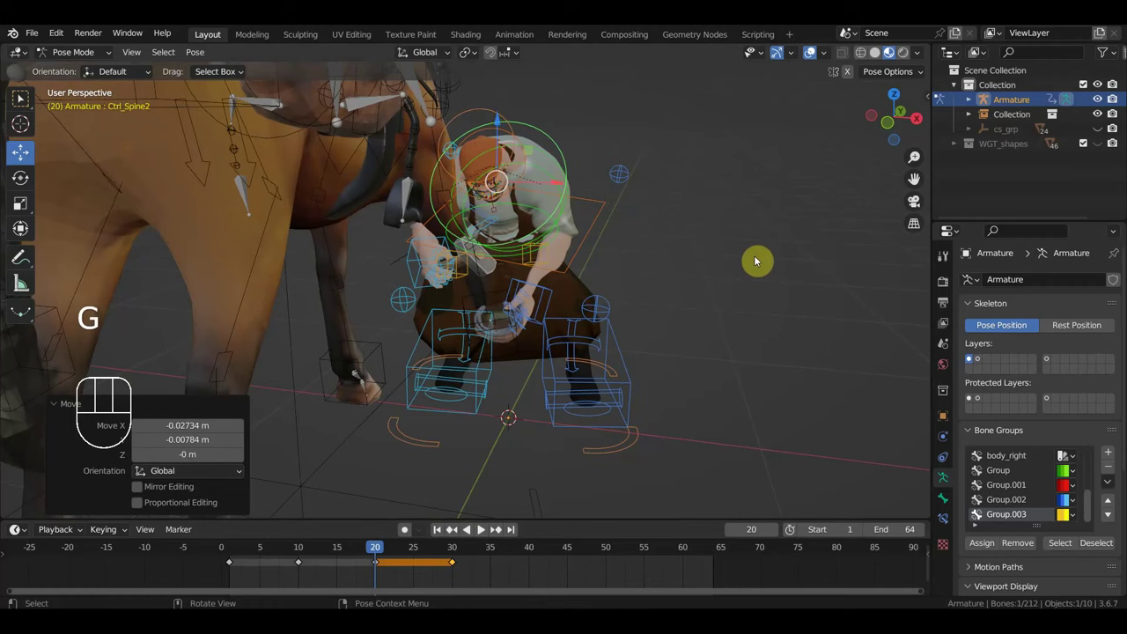
Step: Key the pose at frame 20, move to frame 30 and adjust the spine controls
{"action": "key", "text": "a"}
{"action": "key", "text": "i"}
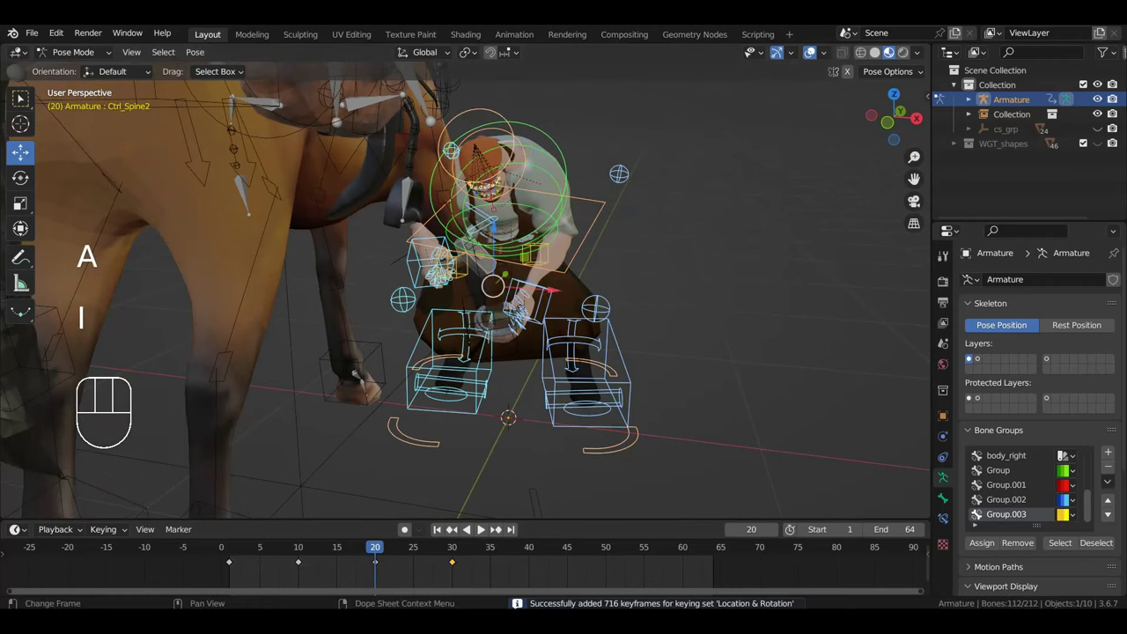
{"action": "left_click_drag", "start_coordinate": [364, 558], "coordinate": [459, 582]}
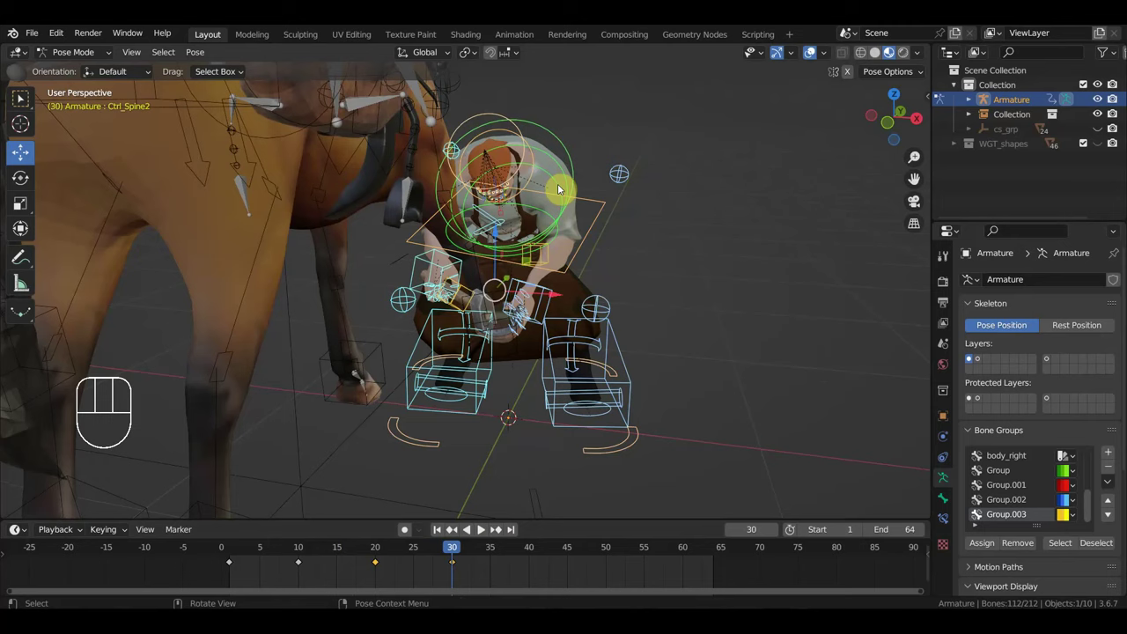
{"action": "left_click", "coordinate": [566, 170]}
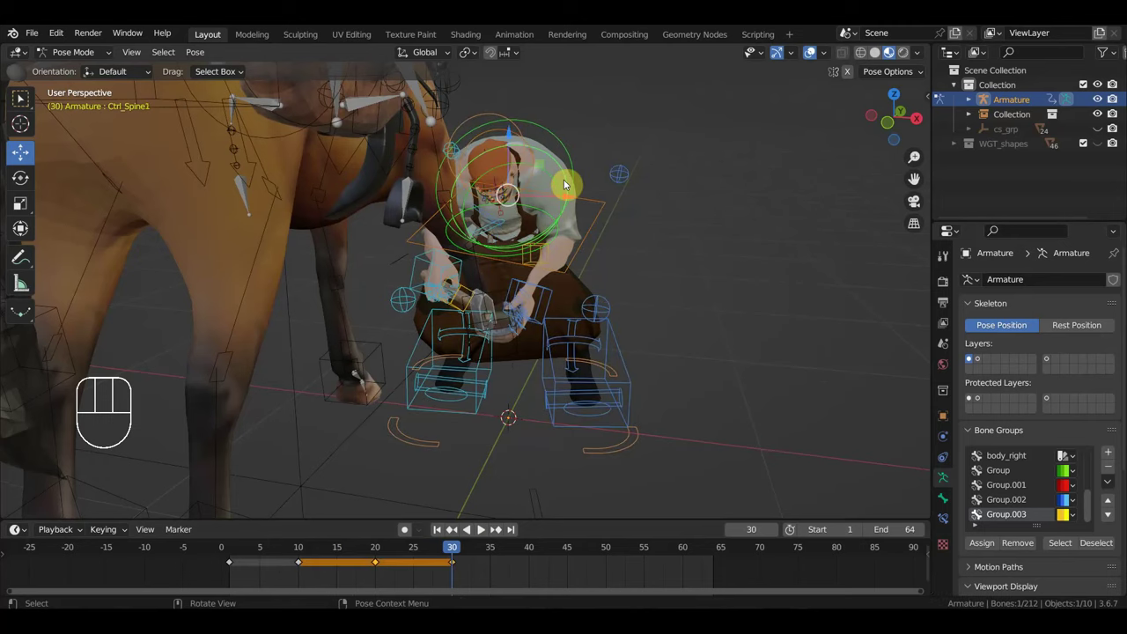
{"action": "left_click", "coordinate": [574, 156]}
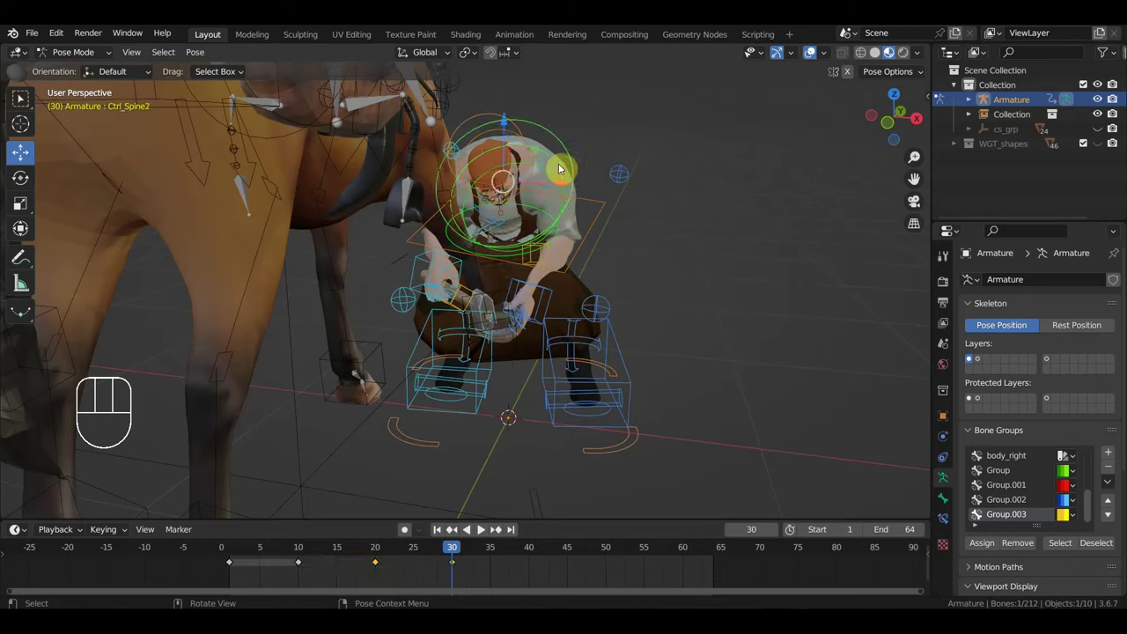
{"action": "left_click", "coordinate": [566, 167]}
{"action": "left_click", "coordinate": [557, 176]}
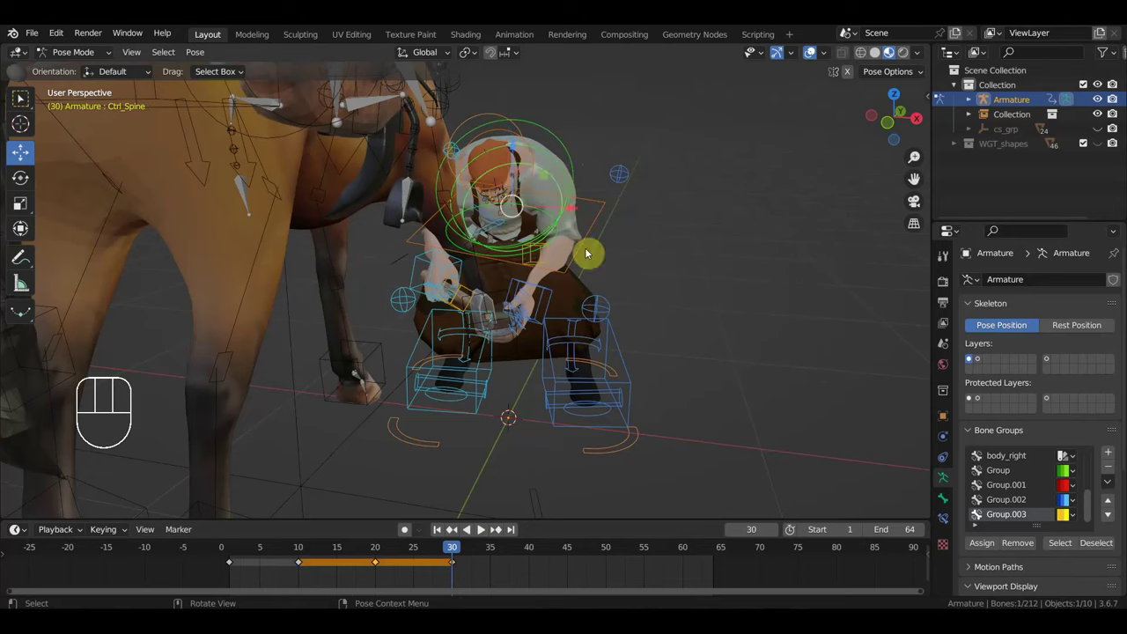
{"action": "left_click_drag", "start_coordinate": [591, 186], "coordinate": [563, 198]}
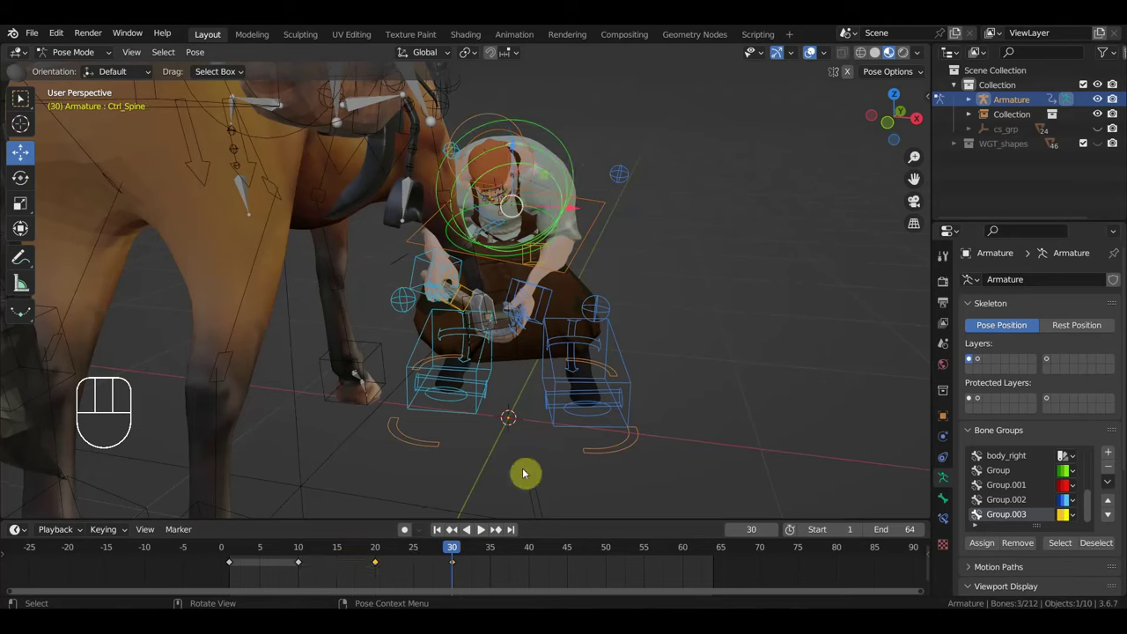
Step: Delete a keyframe in the timeline and scrub to play back the animation
{"action": "left_click_drag", "start_coordinate": [472, 574], "coordinate": [439, 566]}
{"action": "key", "text": "Delete"}
{"action": "left_click_drag", "start_coordinate": [448, 558], "coordinate": [468, 584]}
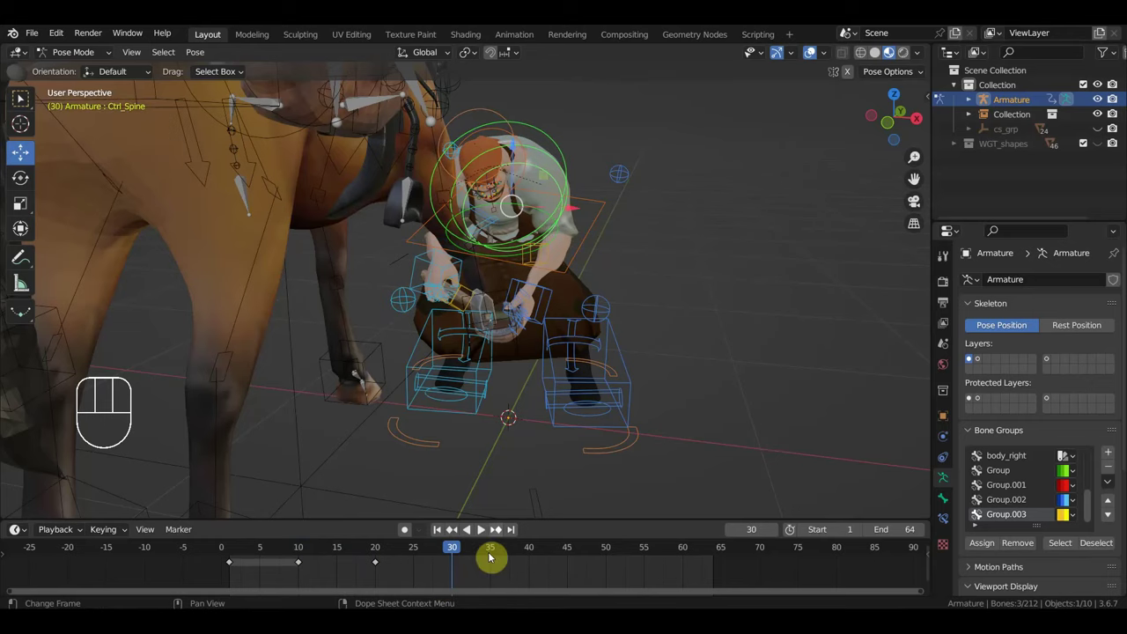
Step: Rotate the Ctrl_Spine control into a bent pose and key it
{"action": "middle_click", "coordinate": [617, 391]}
{"action": "left_click", "coordinate": [552, 199]}
{"action": "key", "text": "r"}
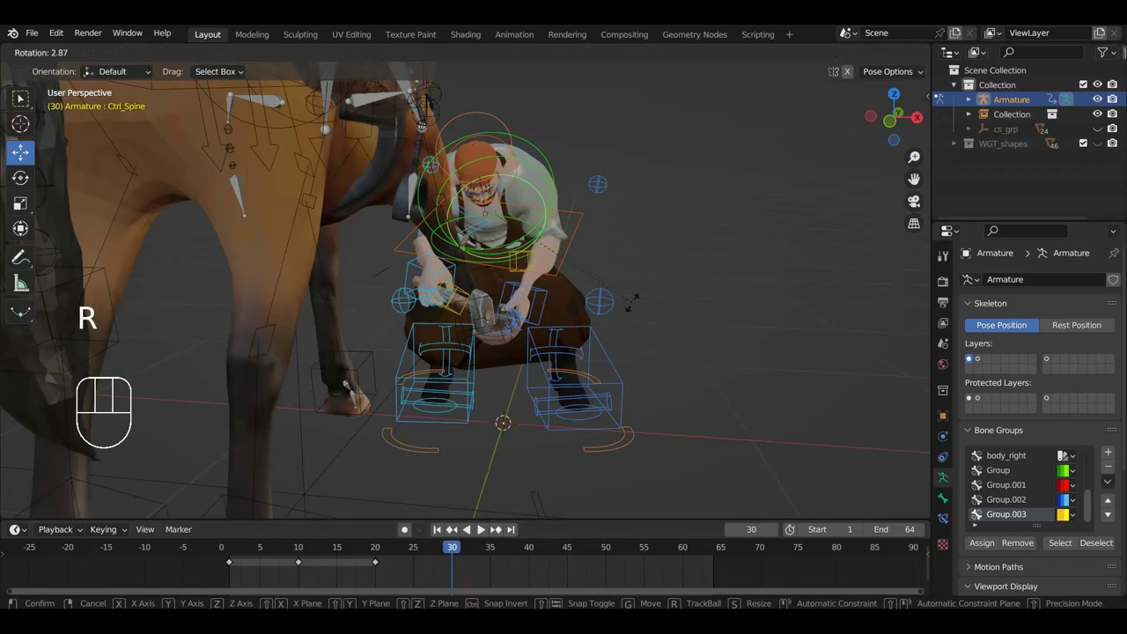
{"action": "key", "text": "i"}
{"action": "left_click_drag", "start_coordinate": [450, 557], "coordinate": [504, 436]}
Step: Reposition both leg pole targets at frame 20 and key all bones there
{"action": "left_click", "coordinate": [617, 309]}
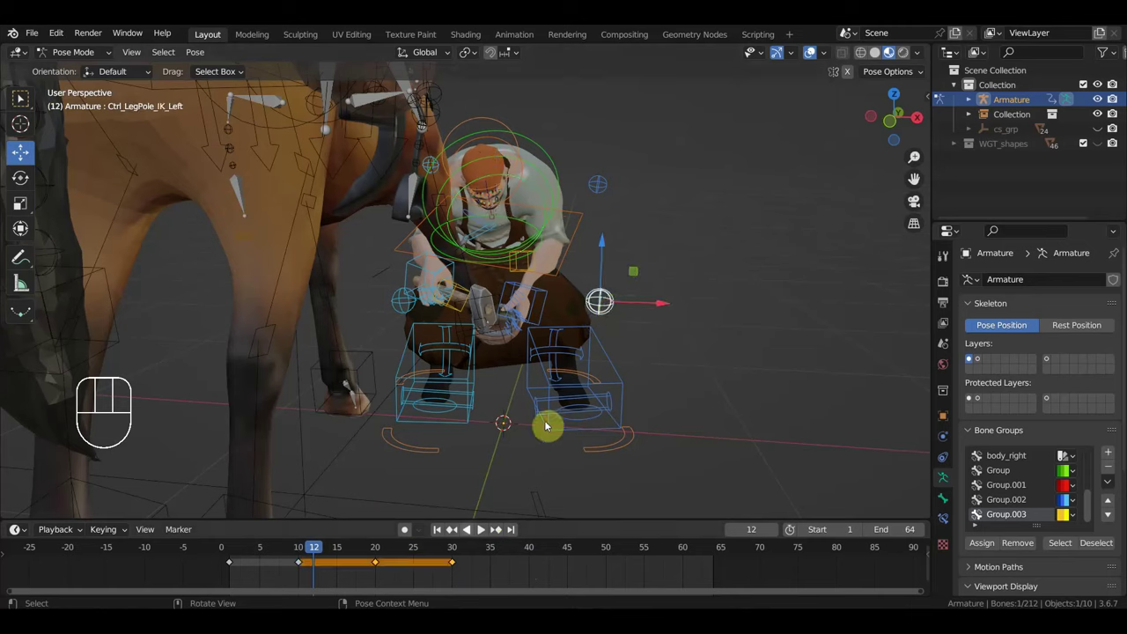
{"action": "left_click", "coordinate": [437, 521]}
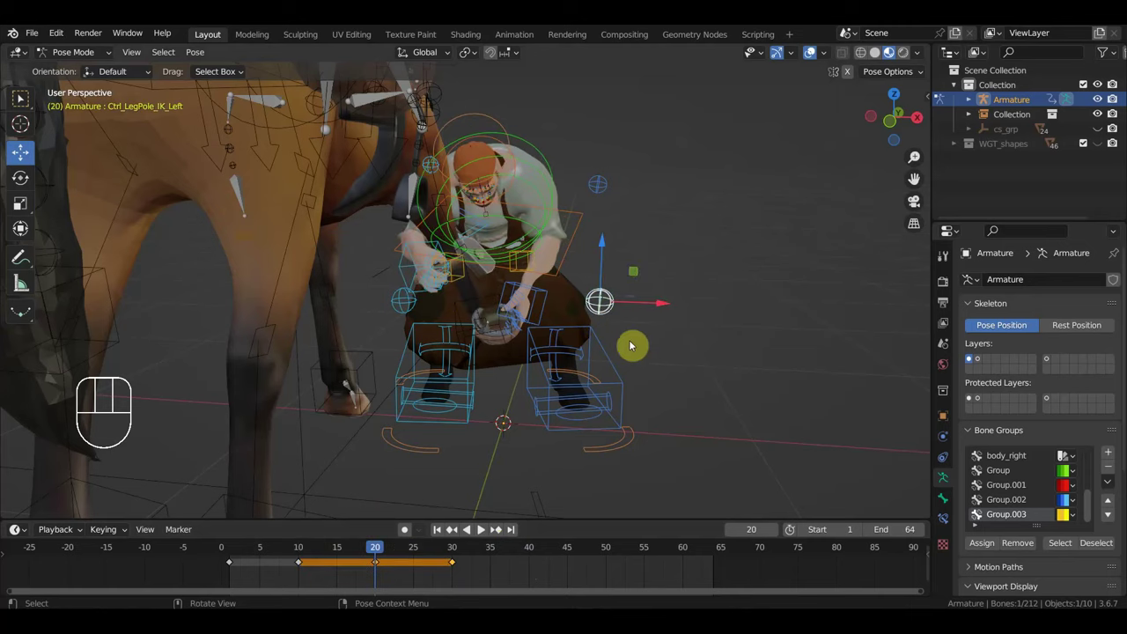
{"action": "key", "text": "g"}
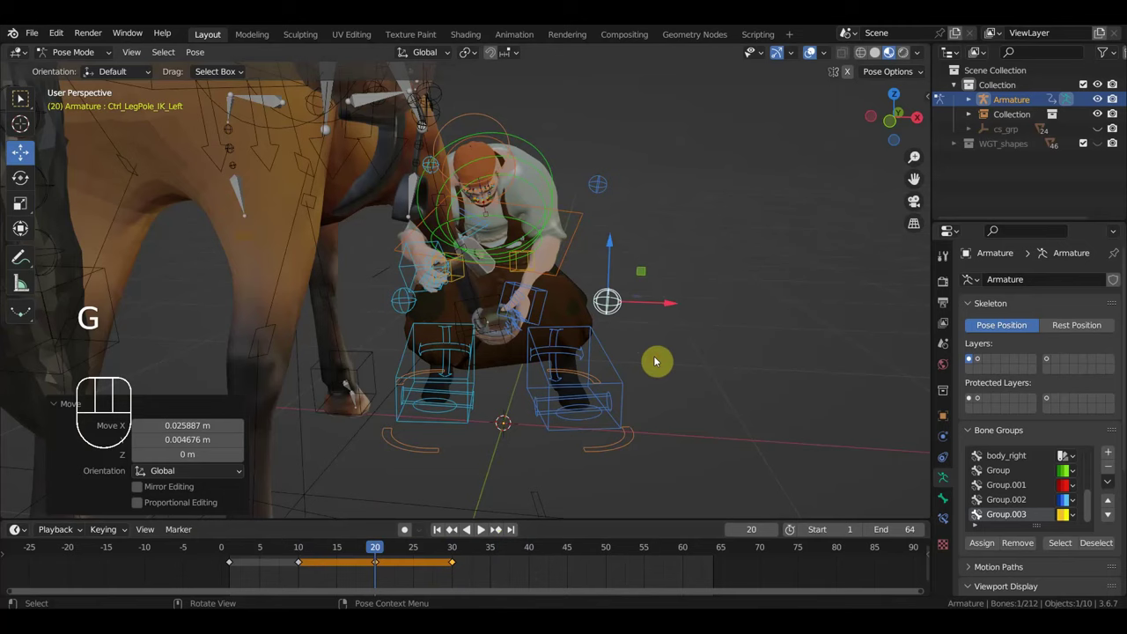
{"action": "left_click", "coordinate": [408, 308]}
{"action": "key", "text": "g"}
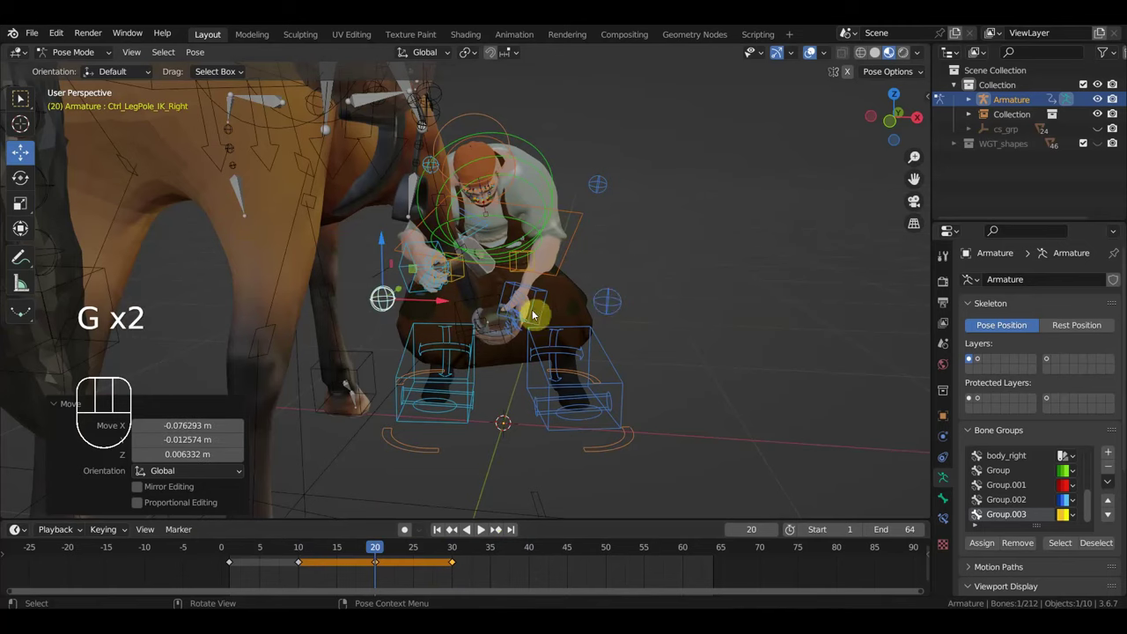
{"action": "key", "text": "a"}
{"action": "key", "text": "i"}
Step: Inspect the hips control from other angles, delete a stray keyframe and preview the playback
{"action": "left_click_drag", "start_coordinate": [569, 336], "coordinate": [519, 346]}
{"action": "left_click", "coordinate": [729, 276]}
{"action": "left_click_drag", "start_coordinate": [699, 305], "coordinate": [658, 292]}
{"action": "left_click_drag", "start_coordinate": [706, 320], "coordinate": [844, 316]}
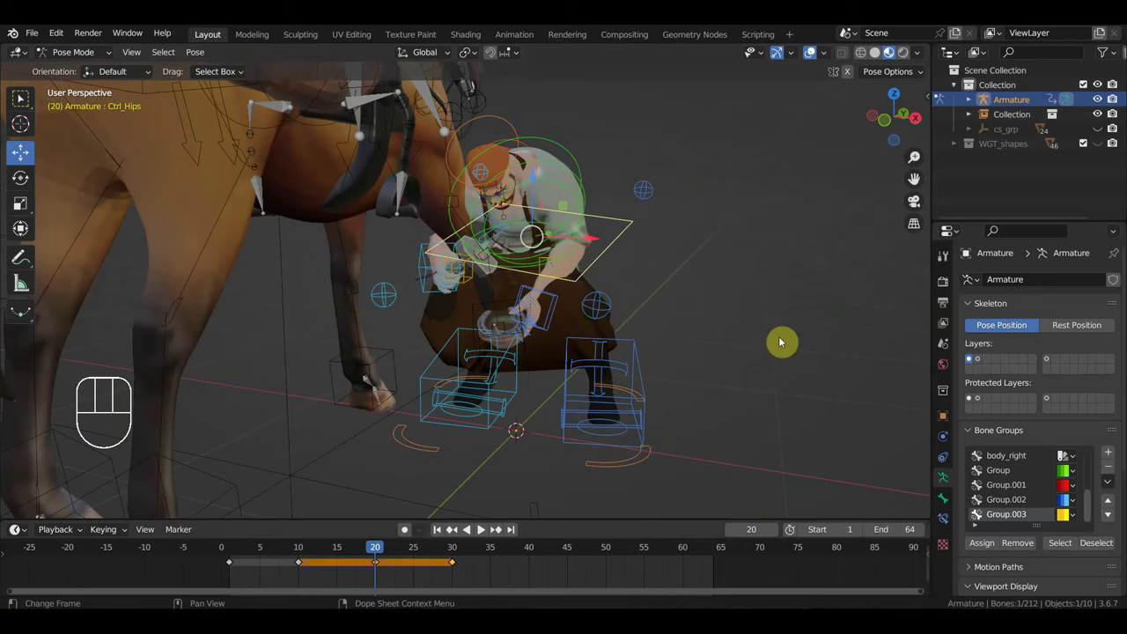
{"action": "left_click_drag", "start_coordinate": [356, 556], "coordinate": [419, 574]}
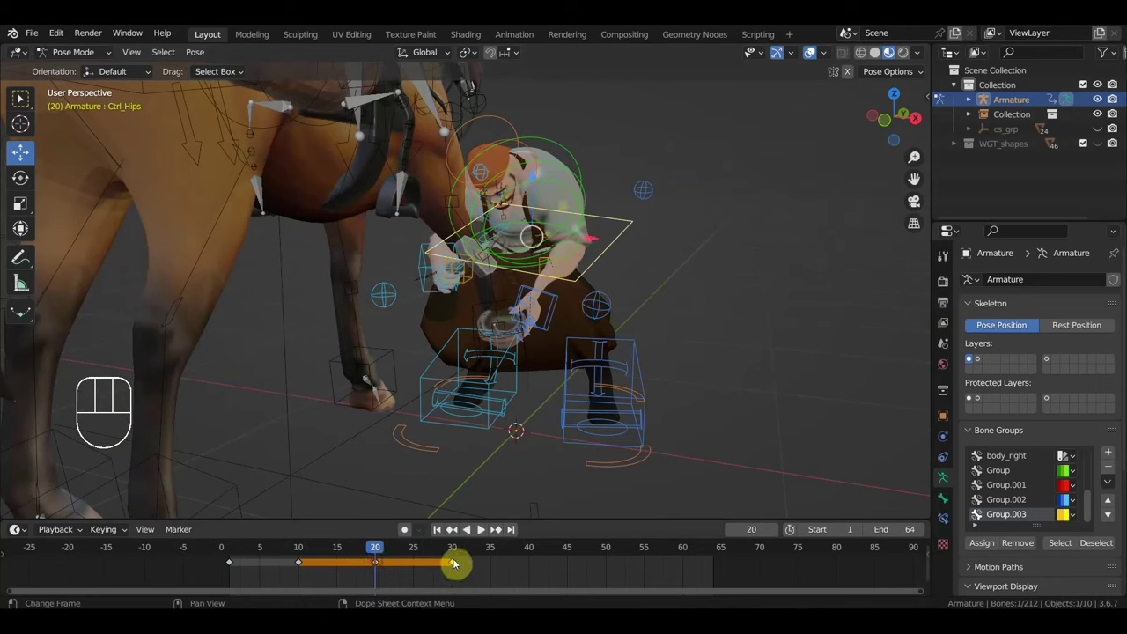
{"action": "left_click", "coordinate": [604, 314]}
{"action": "left_click", "coordinate": [383, 296]}
{"action": "left_click_drag", "start_coordinate": [495, 578], "coordinate": [440, 560]}
{"action": "key", "text": "Delete"}
{"action": "left_click_drag", "start_coordinate": [378, 558], "coordinate": [480, 542]}
{"action": "middle_click", "coordinate": [578, 347]}
{"action": "left_click_drag", "start_coordinate": [423, 552], "coordinate": [233, 565]}
{"action": "key", "text": "space"}
{"action": "key", "text": "space"}
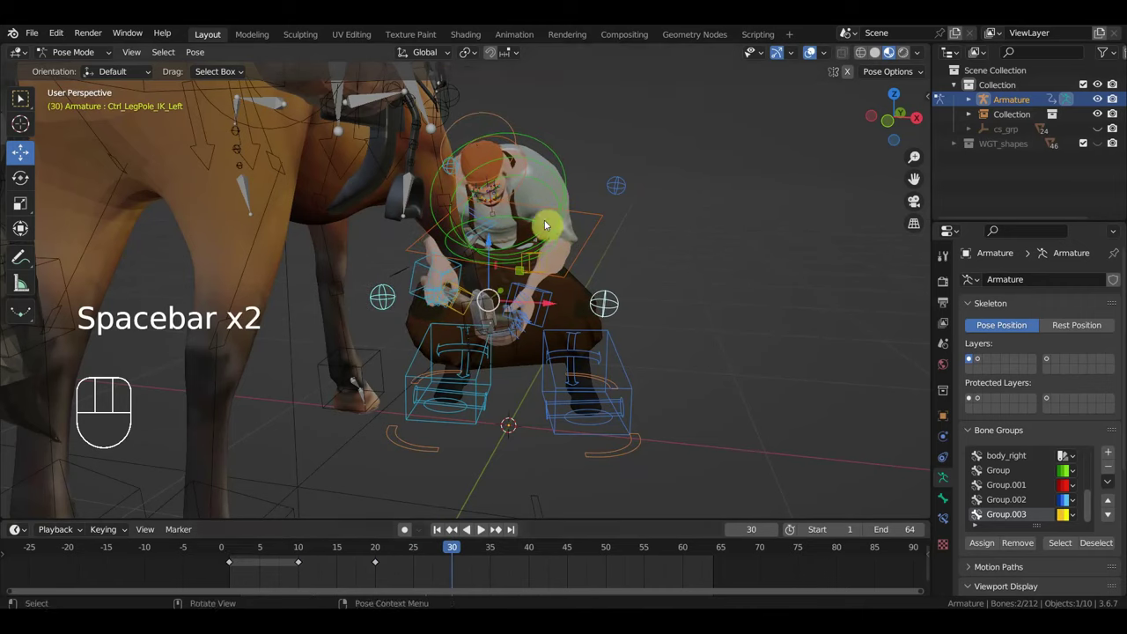
Step: Move the spine control's later keyframes 10 frames so the third key lands at frame 30
{"action": "left_click", "coordinate": [557, 198]}
{"action": "left_click", "coordinate": [385, 553]}
{"action": "left_click_drag", "start_coordinate": [380, 569], "coordinate": [373, 559]}
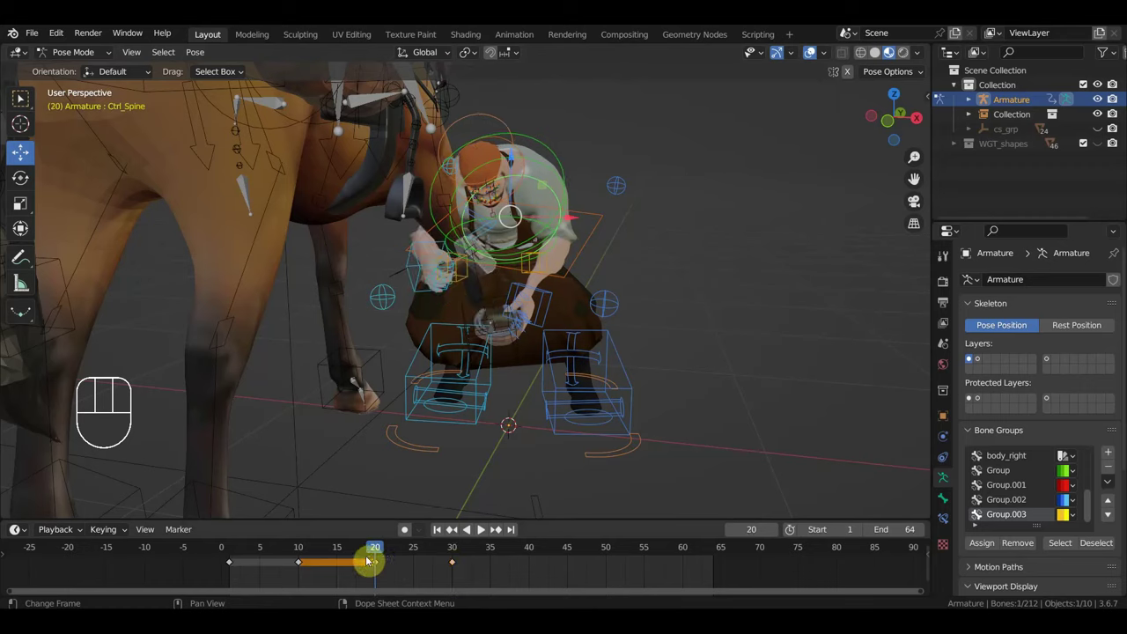
{"action": "key", "text": "g"}
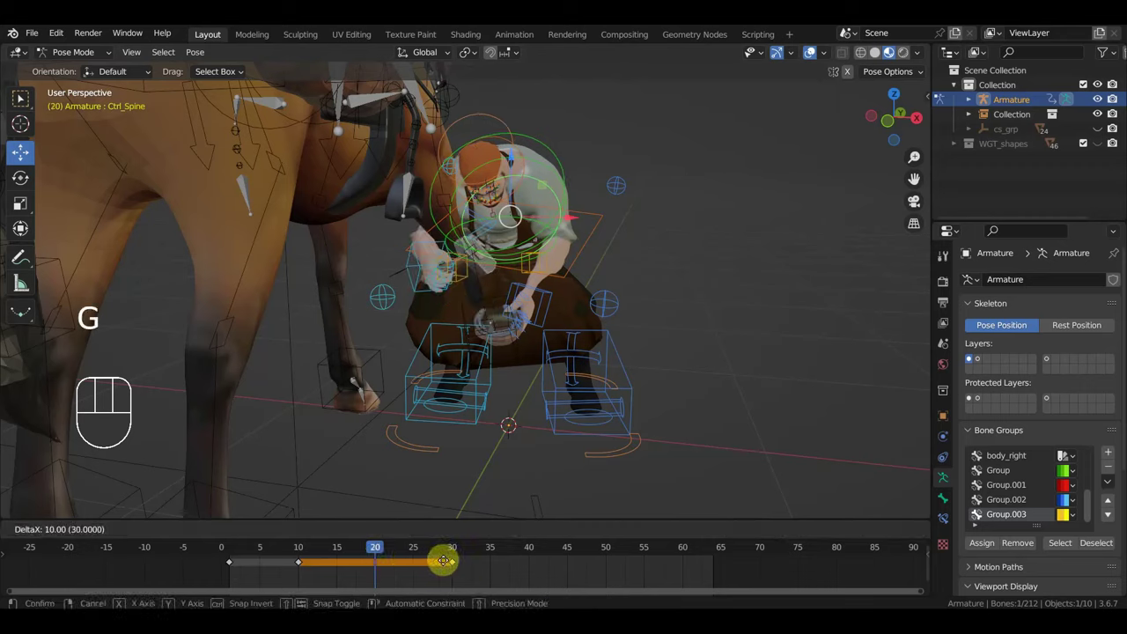
{"action": "key", "text": "g"}
{"action": "left_click_drag", "start_coordinate": [413, 563], "coordinate": [369, 572]}
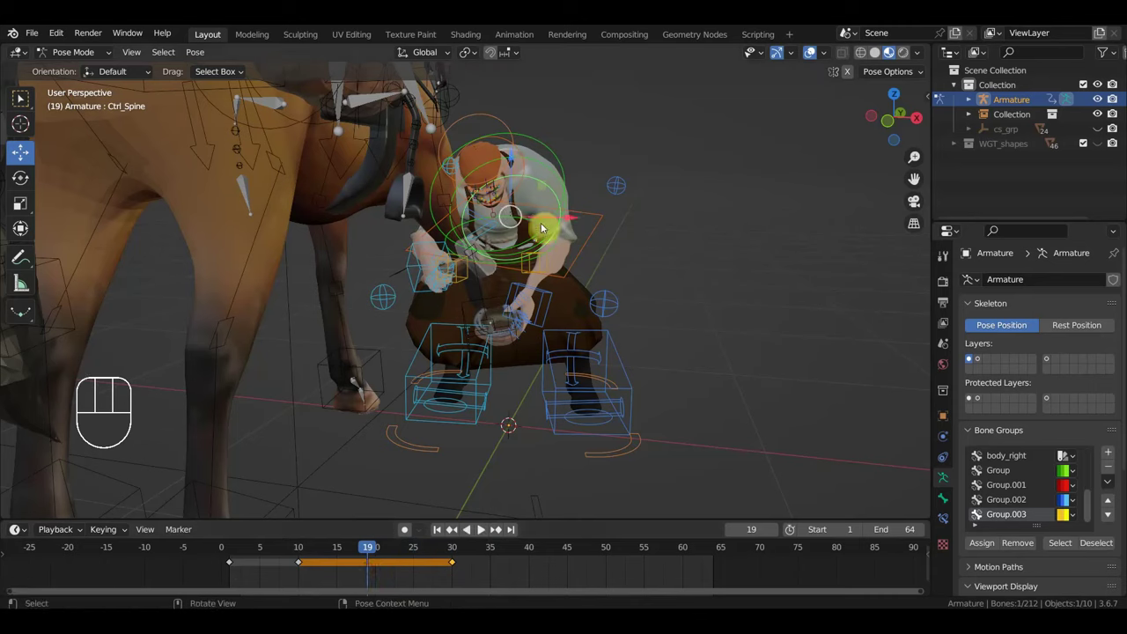
Step: Duplicate the selected pose keyframe with Shift+D so the bend repeats at frame 20
{"action": "left_click", "coordinate": [539, 227]}
{"action": "left_click_drag", "start_coordinate": [397, 580], "coordinate": [361, 557]}
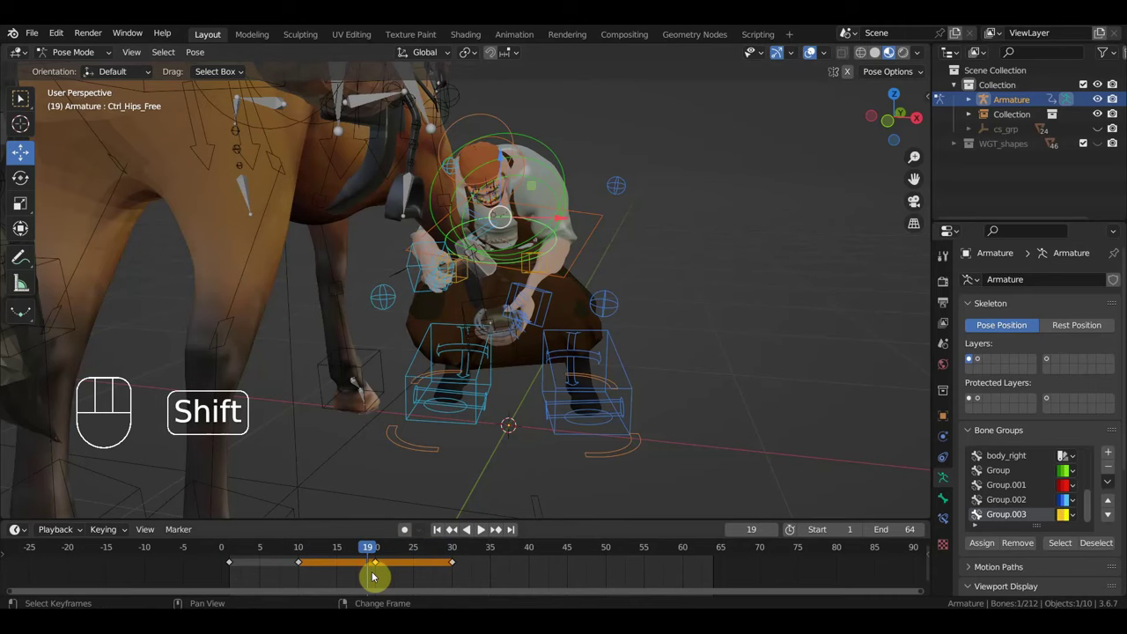
{"action": "key", "text": "shift+d"}
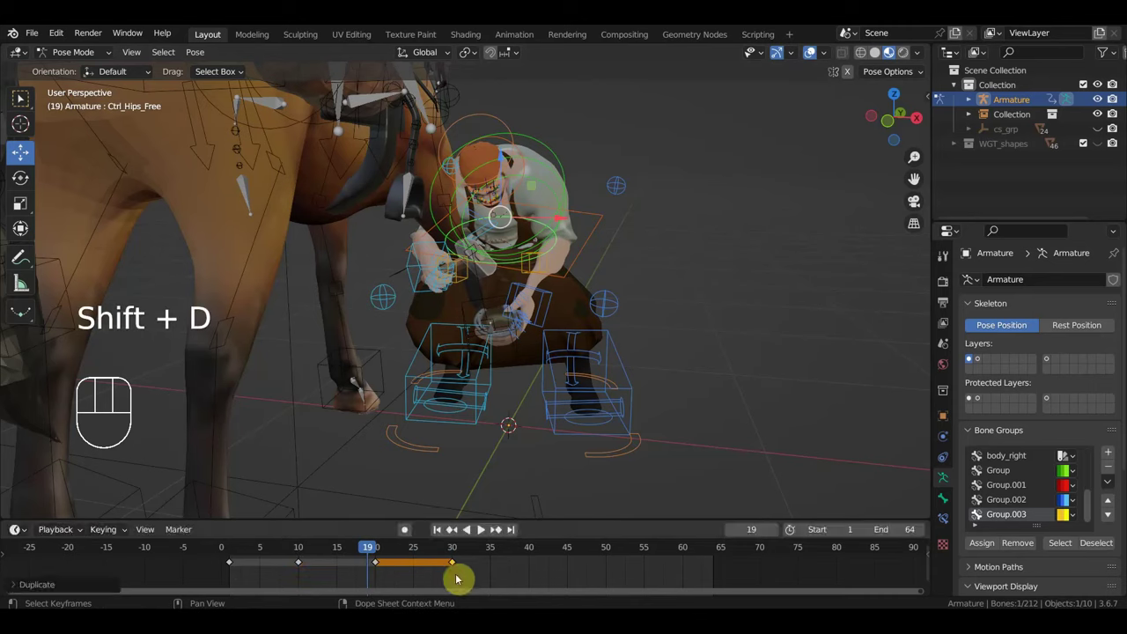
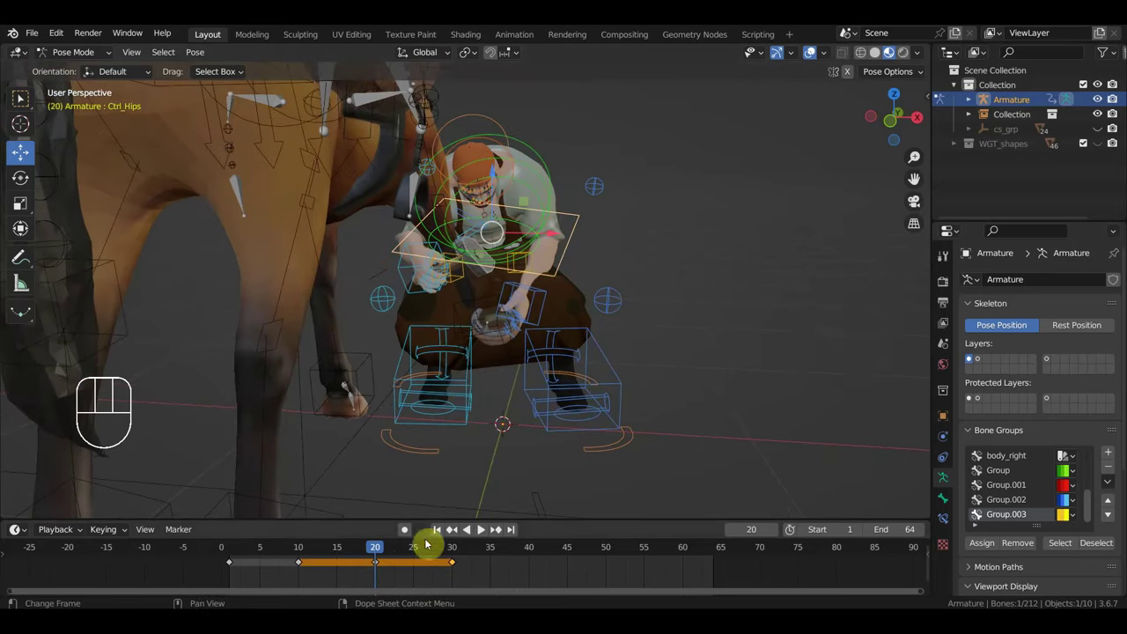
Step: Rotate Ctrl_Hips into a new pose at frame 40 and key it
{"action": "left_click_drag", "start_coordinate": [388, 549], "coordinate": [538, 559]}
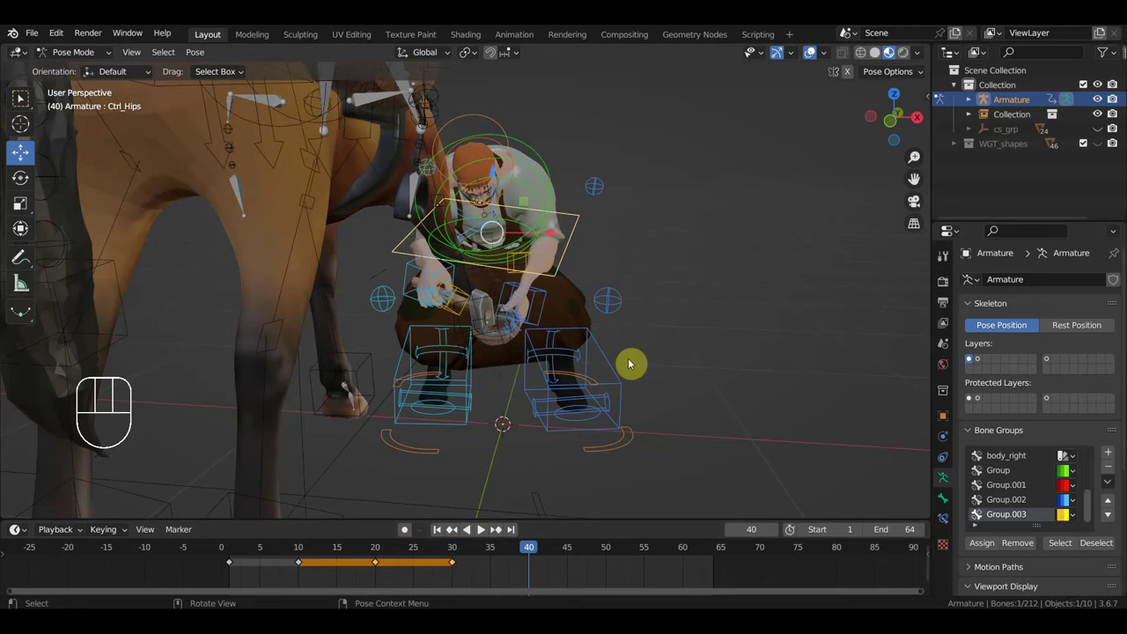
{"action": "key", "text": "r"}
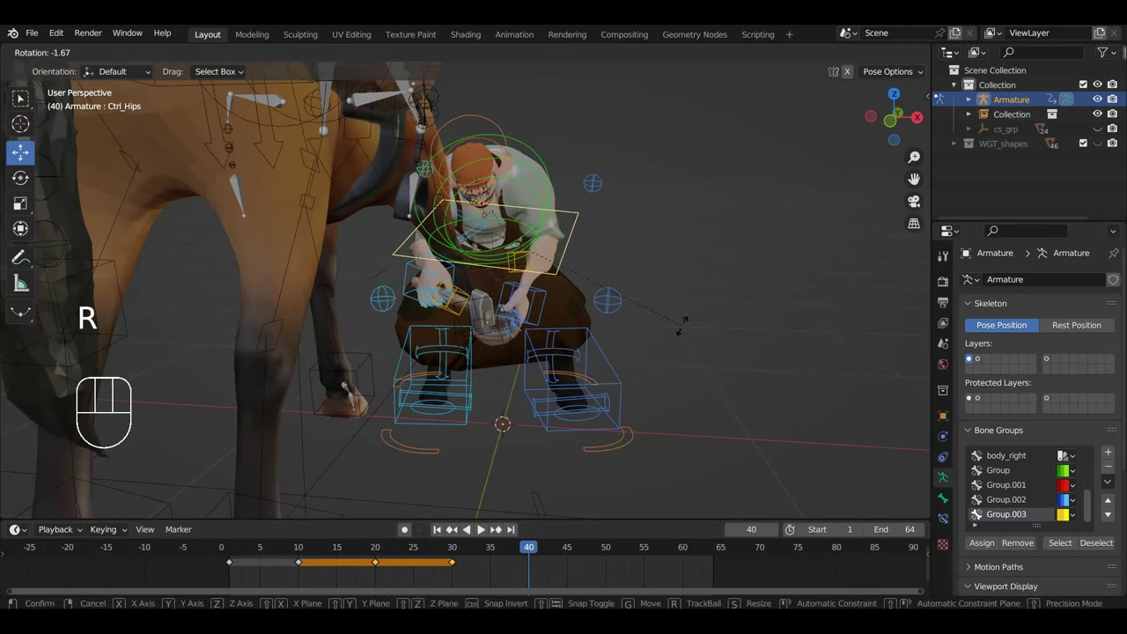
{"action": "key", "text": "i"}
Step: Tilt the hips again at frame 50 and key Location & Rotation for all bones
{"action": "left_click_drag", "start_coordinate": [521, 551], "coordinate": [605, 545]}
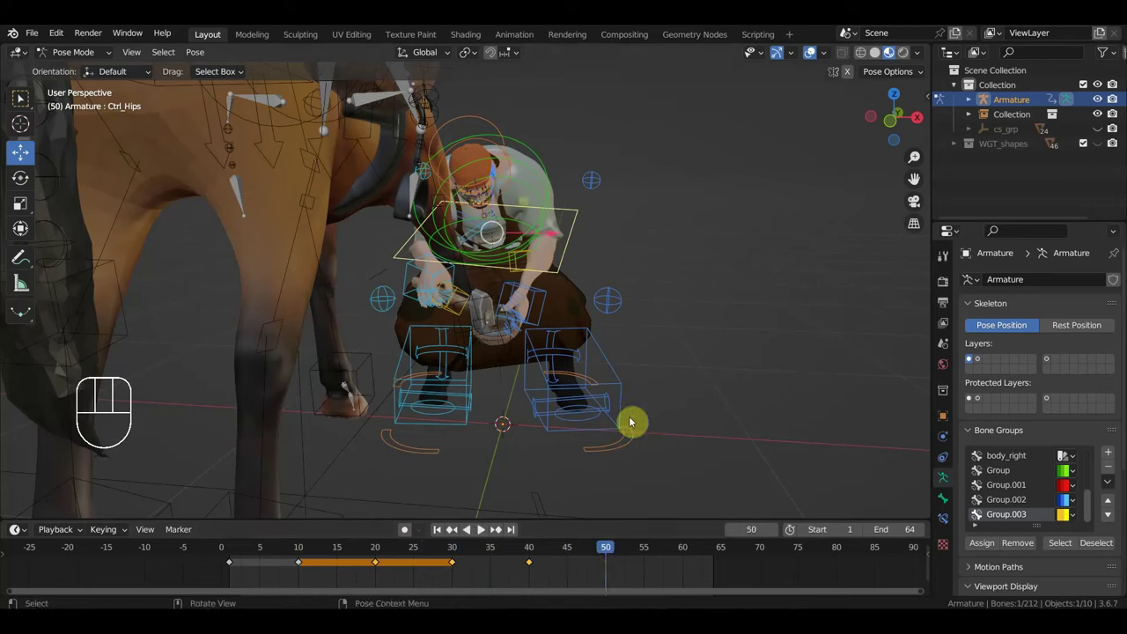
{"action": "key", "text": "r"}
{"action": "left_click_drag", "start_coordinate": [682, 380], "coordinate": [558, 387]}
{"action": "key", "text": "r"}
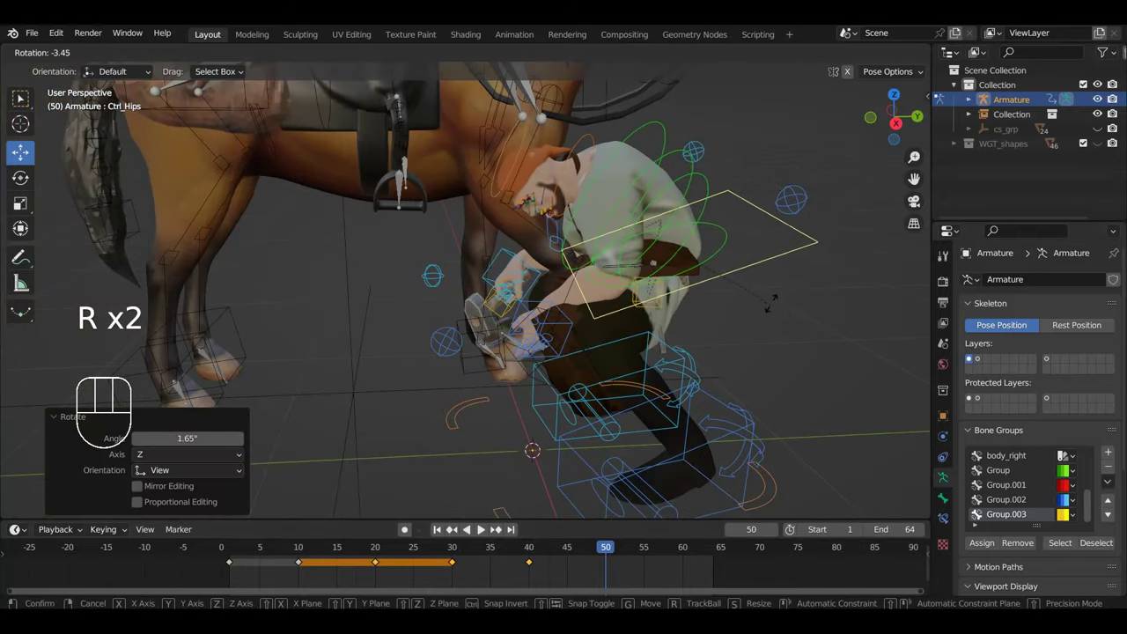
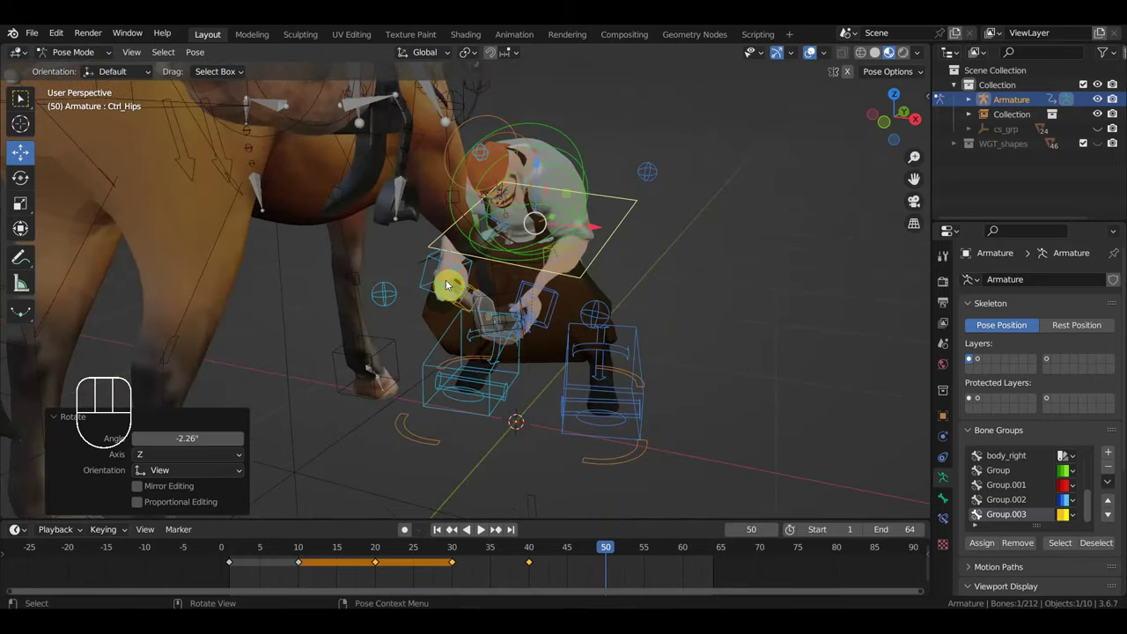
{"action": "key", "text": "a"}
{"action": "key", "text": "i"}
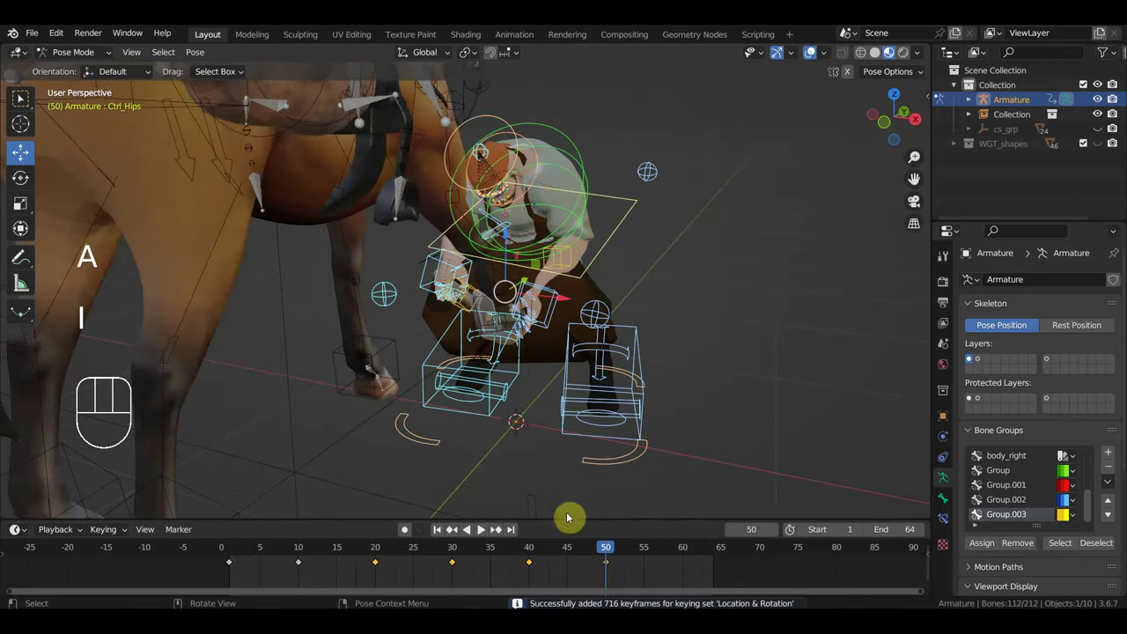
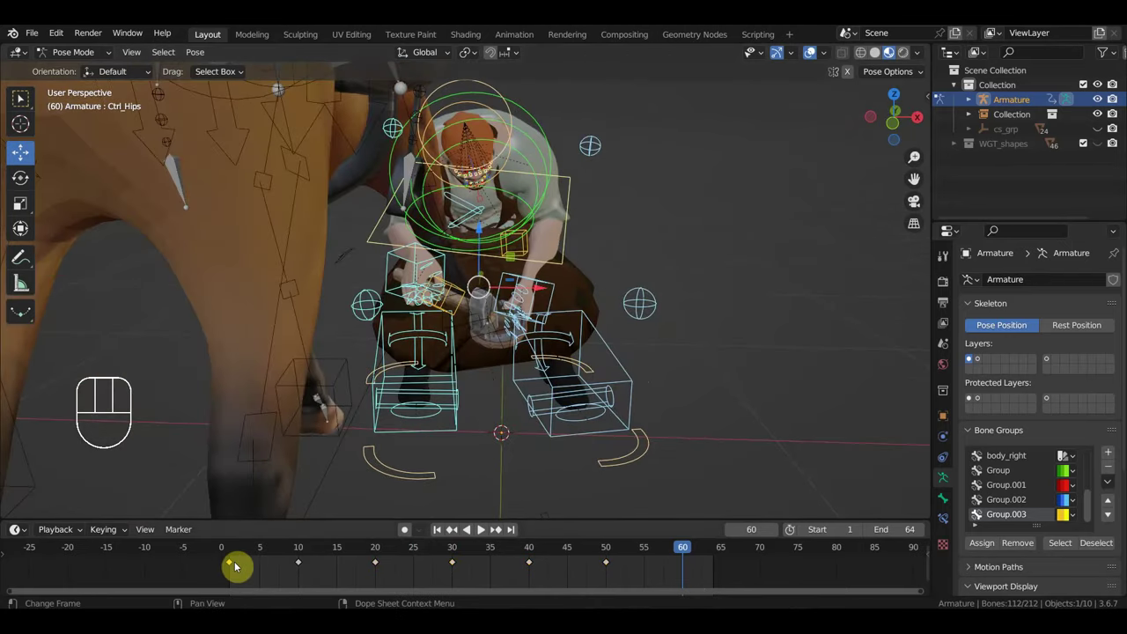
Step: Duplicate the starting pose keys and the right-hand IK keys so the motion loops at frame 60
{"action": "key", "text": "shift+d"}
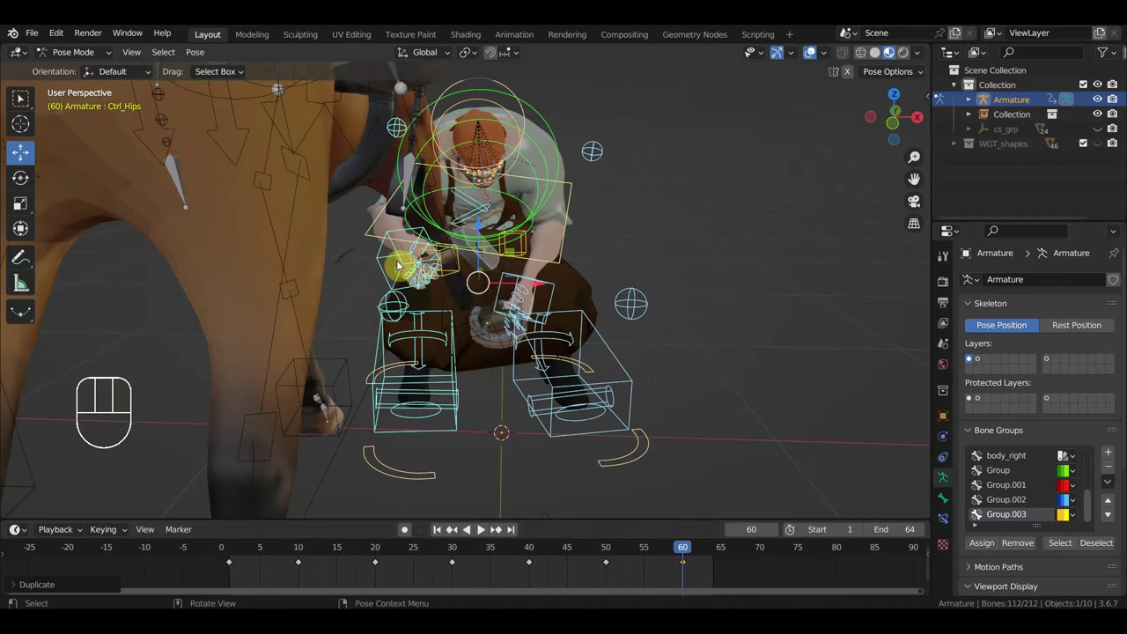
{"action": "left_click", "coordinate": [384, 260]}
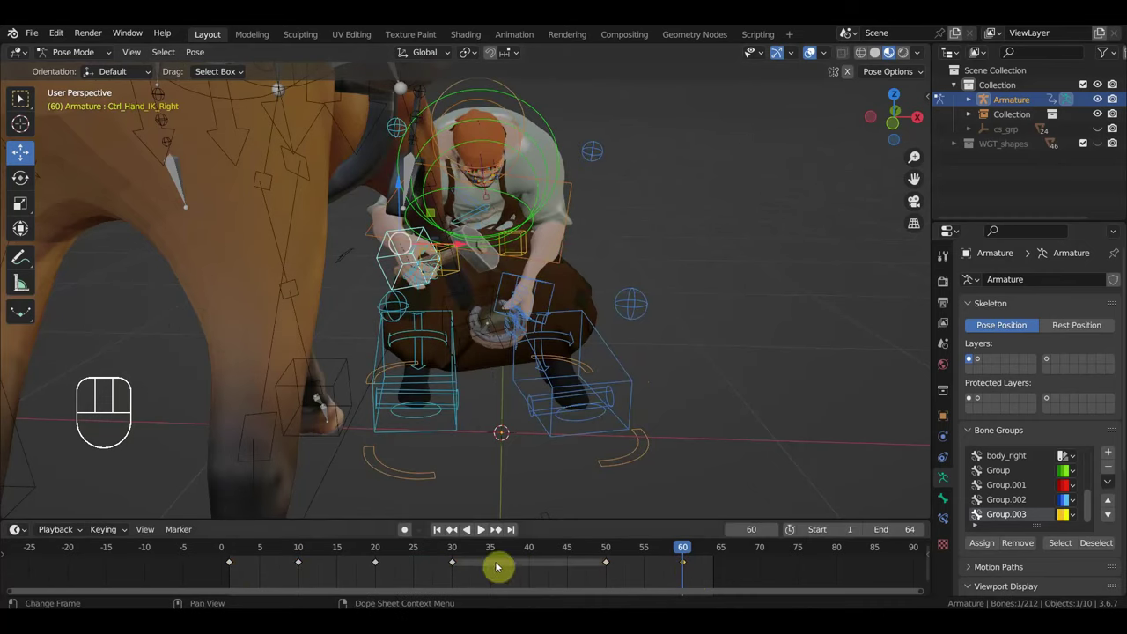
{"action": "left_click_drag", "start_coordinate": [472, 587], "coordinate": [290, 555]}
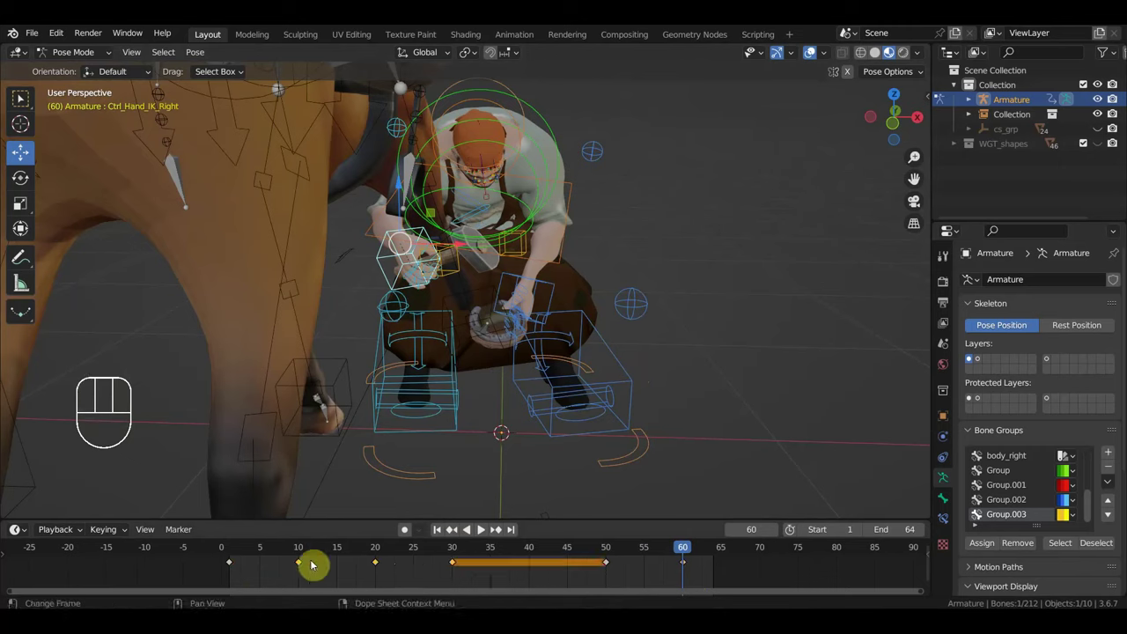
{"action": "key", "text": "shift+d"}
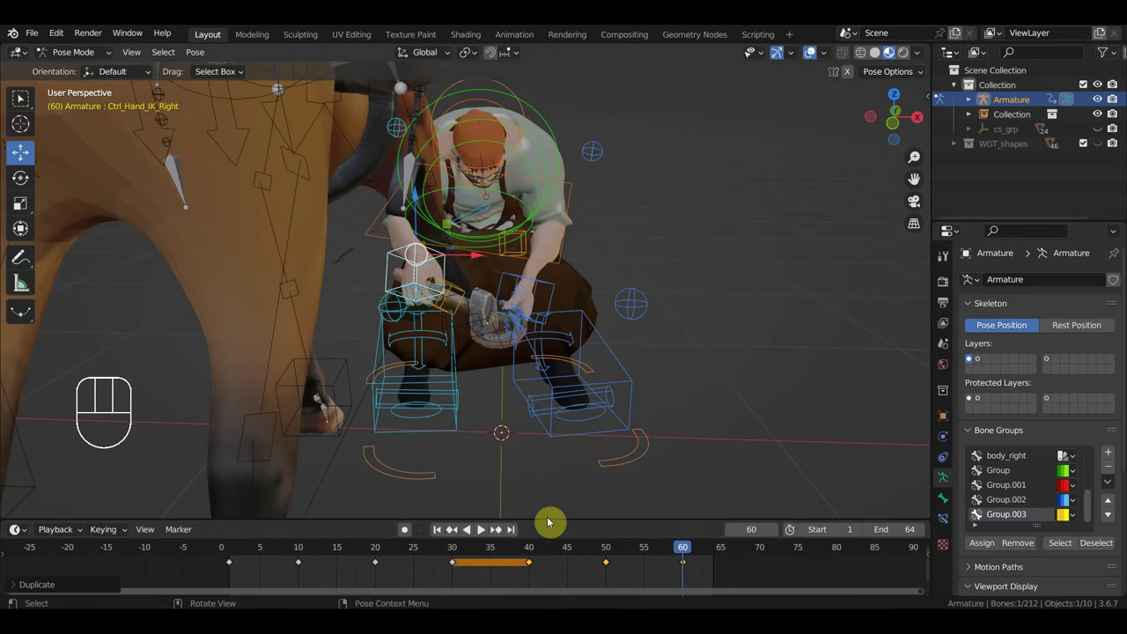
Step: Play the 60-frame loop several times to review the hand motion, ending at frame 60
{"action": "key", "text": "space"}
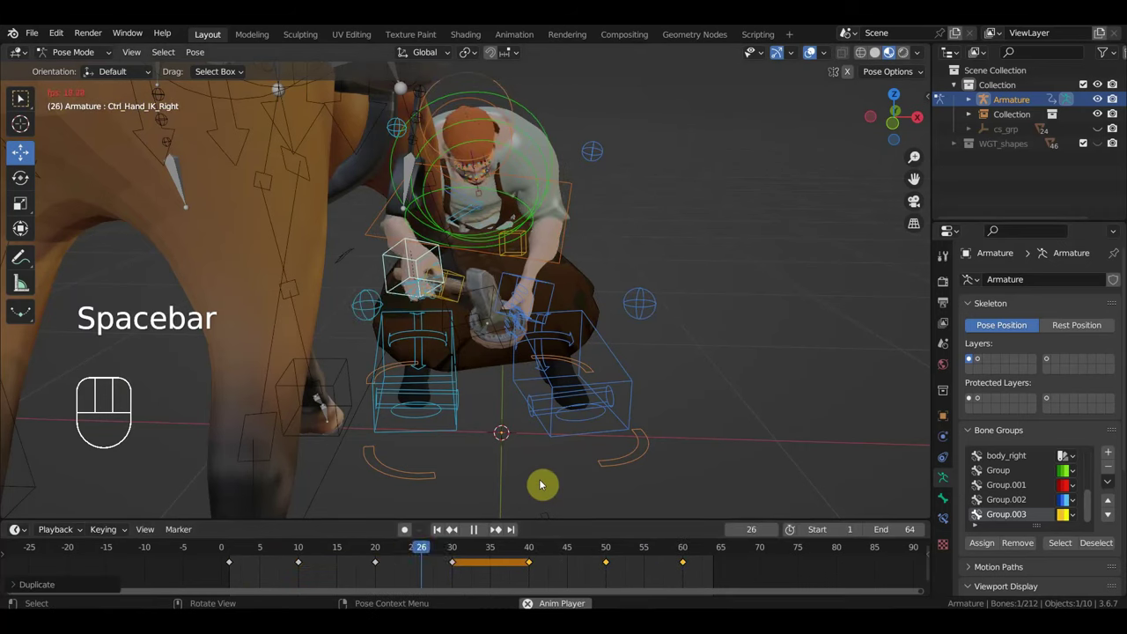
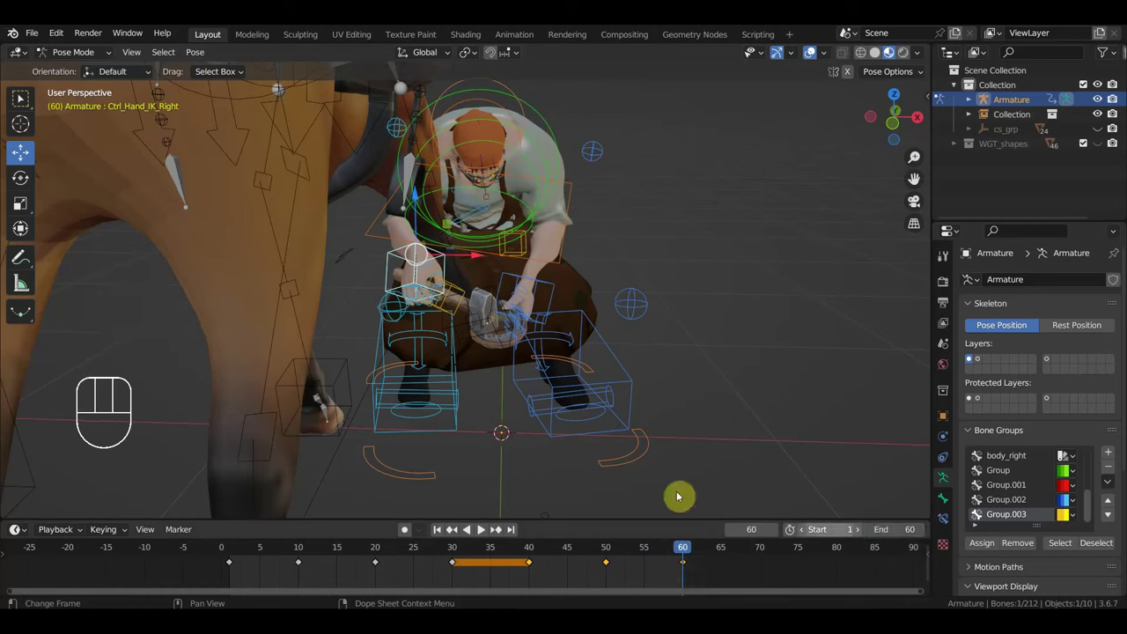
{"action": "key", "text": "space"}
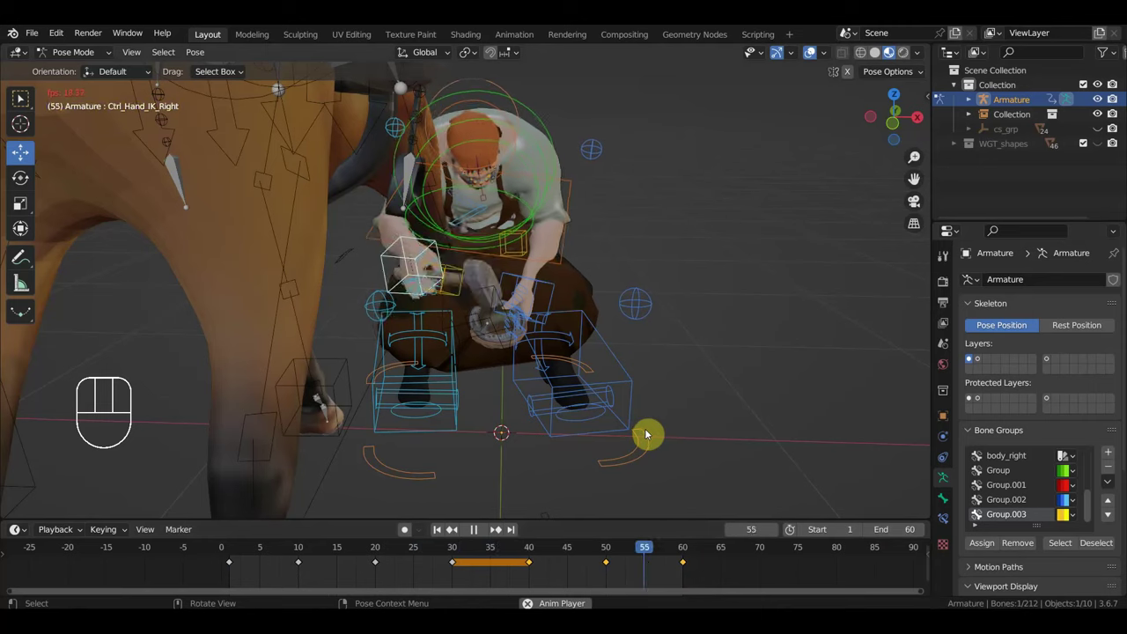
{"action": "key", "text": "space"}
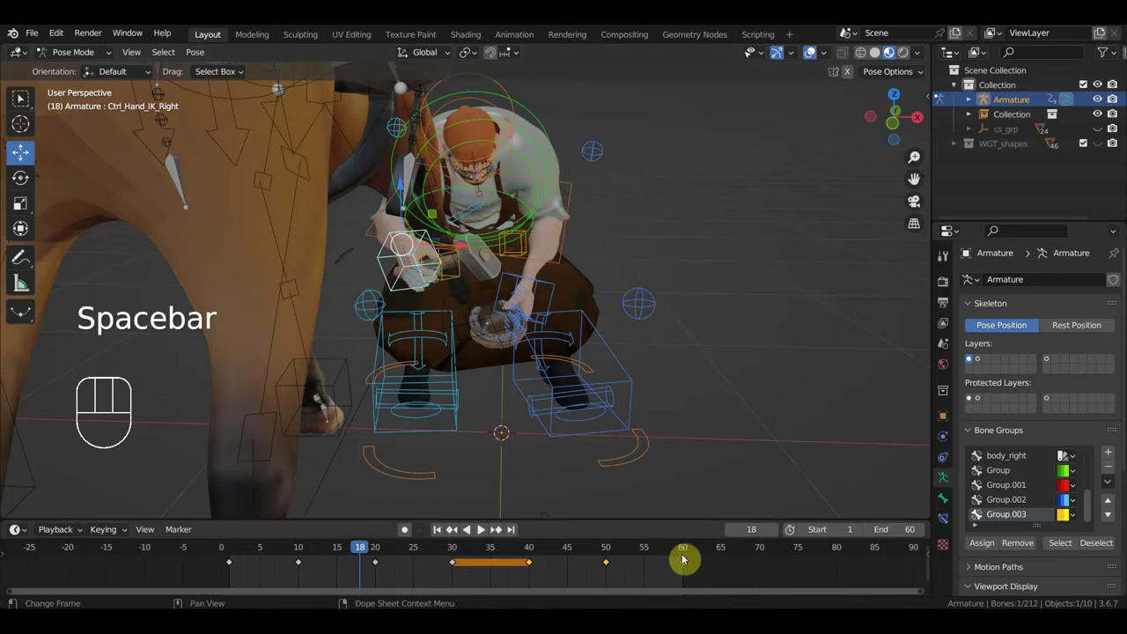
{"action": "left_click", "coordinate": [685, 556]}
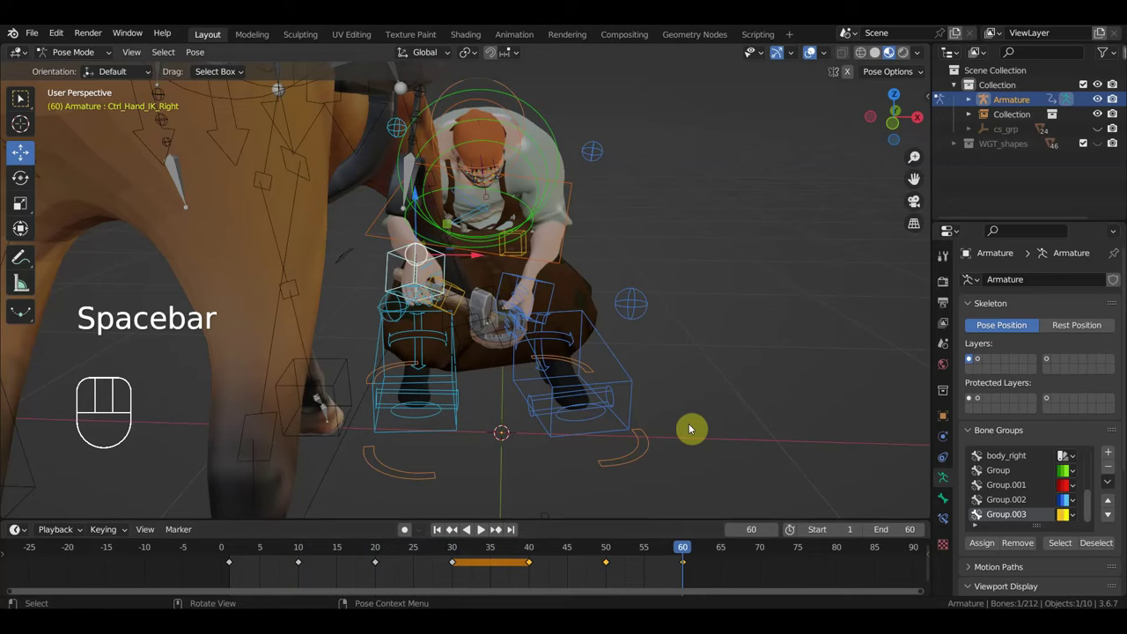
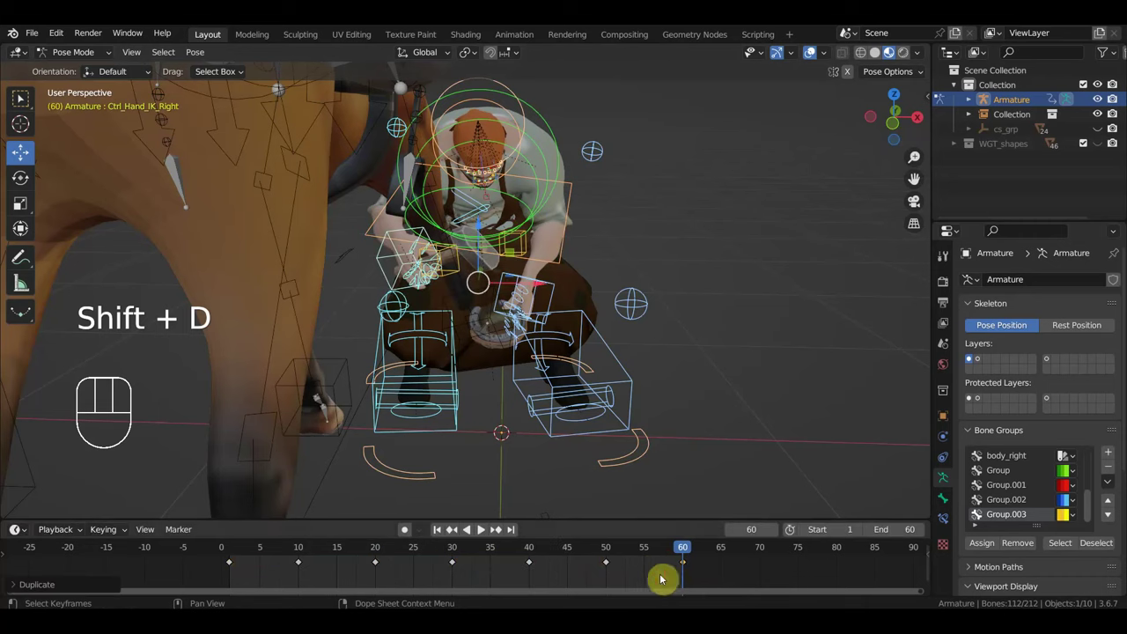
Step: Play and stop the hammer loop, then scrub the playhead to frames 35-40 for re-posing
{"action": "key", "text": "space"}
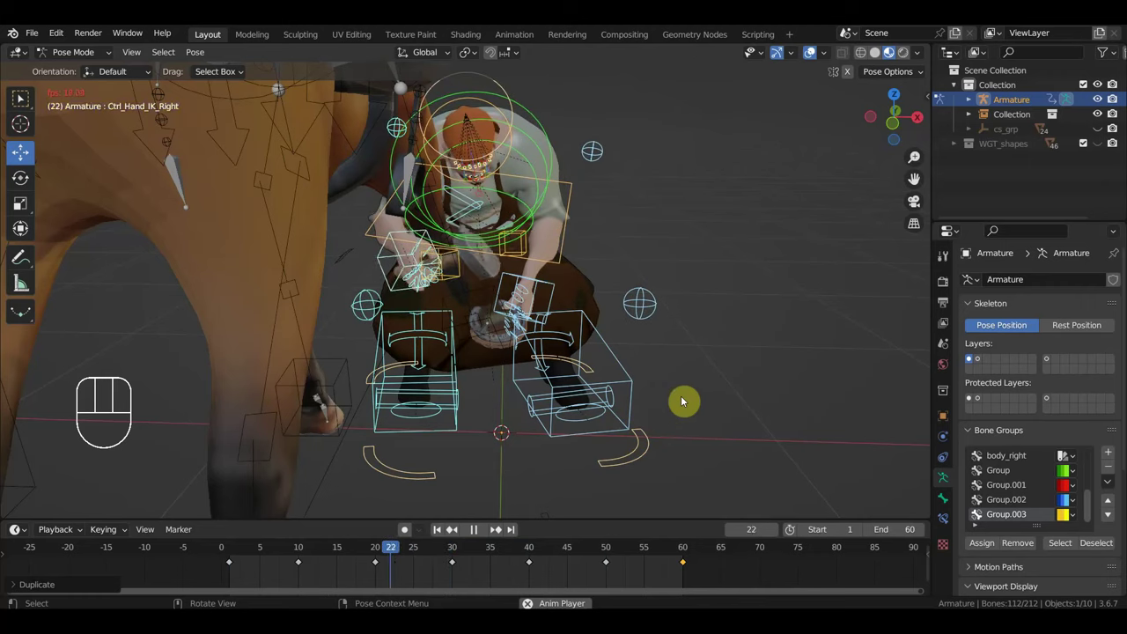
{"action": "key", "text": "space"}
{"action": "left_click", "coordinate": [468, 555]}
{"action": "key", "text": "space"}
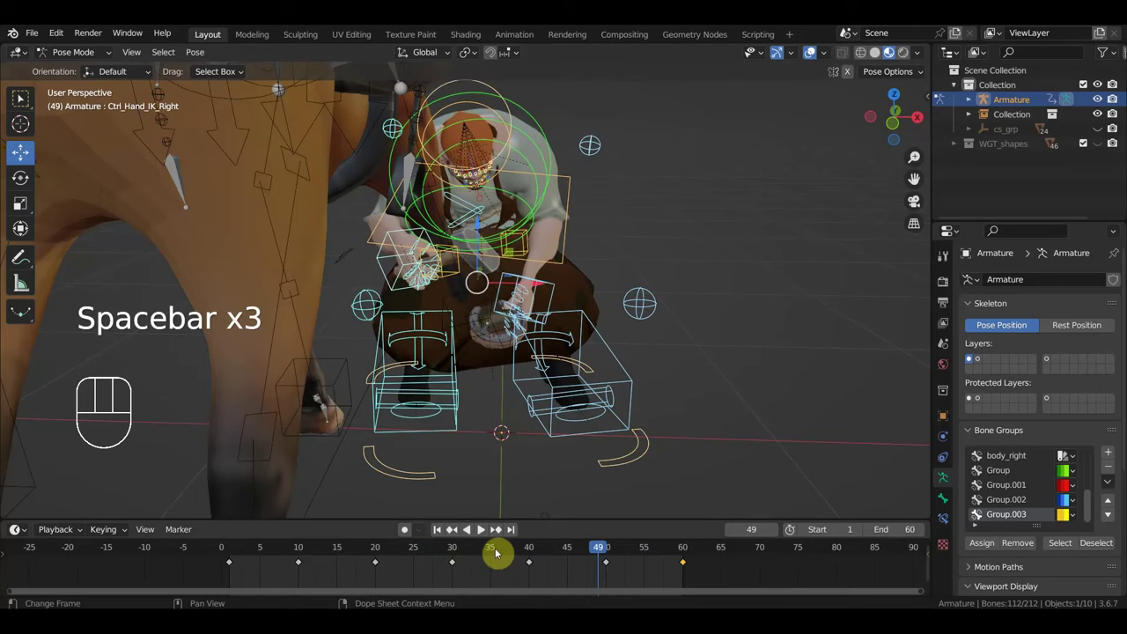
{"action": "key", "text": "space"}
{"action": "left_click", "coordinate": [531, 555]}
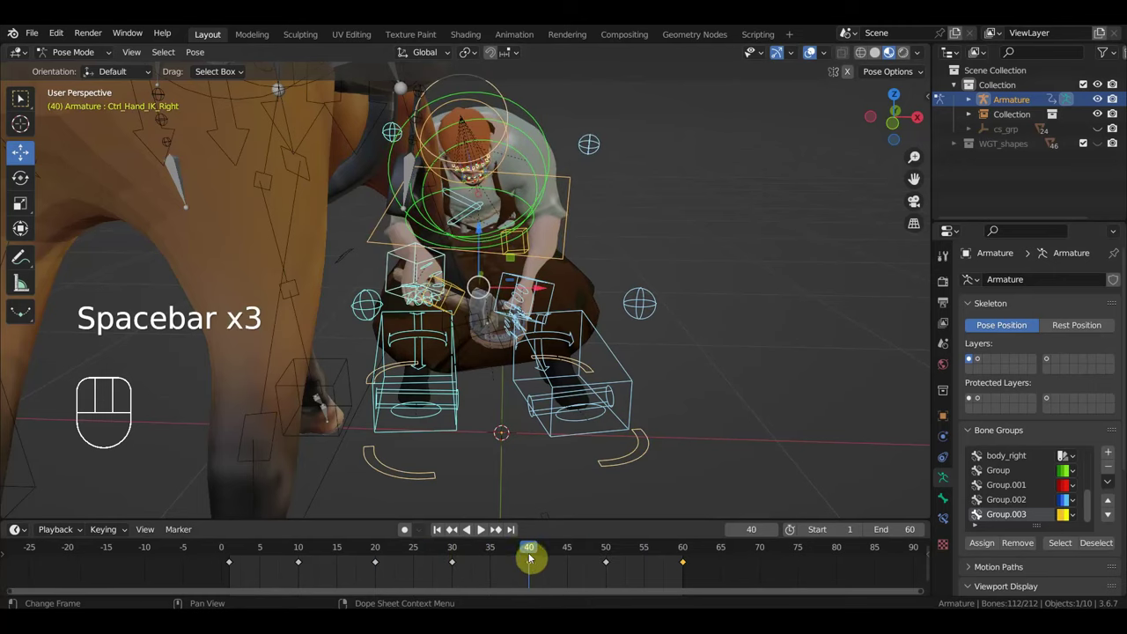
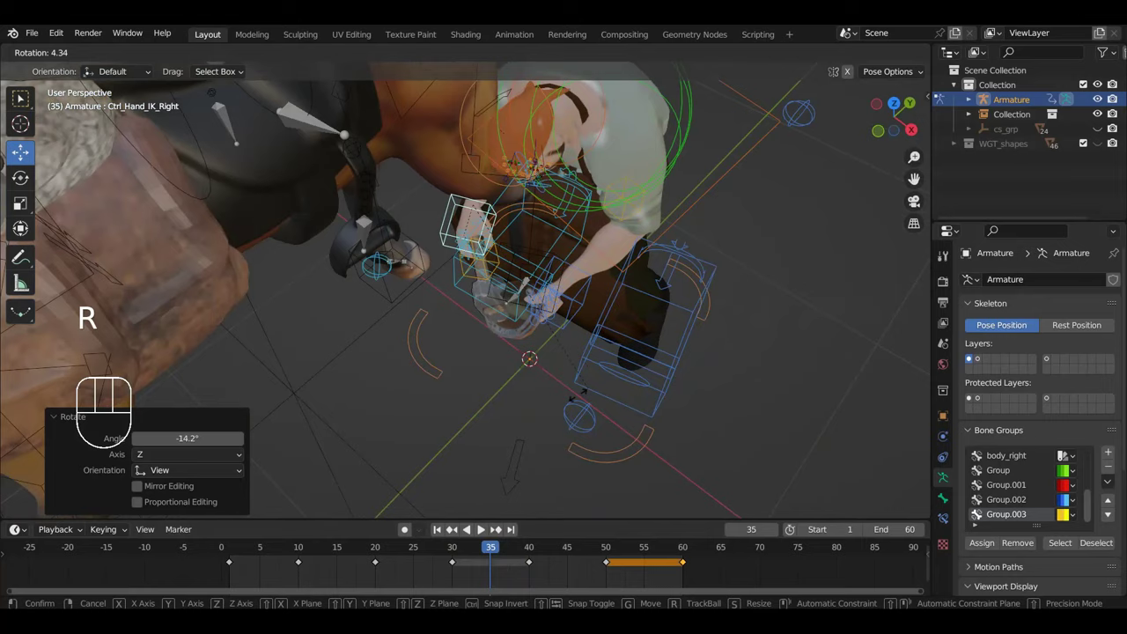
Step: Tilt the right-hand control to a new angle at frame 35, key it and play back to check
{"action": "left_click_drag", "start_coordinate": [548, 417], "coordinate": [583, 316]}
{"action": "key", "text": "i"}
{"action": "left_click_drag", "start_coordinate": [509, 551], "coordinate": [464, 541]}
{"action": "key", "text": "space"}
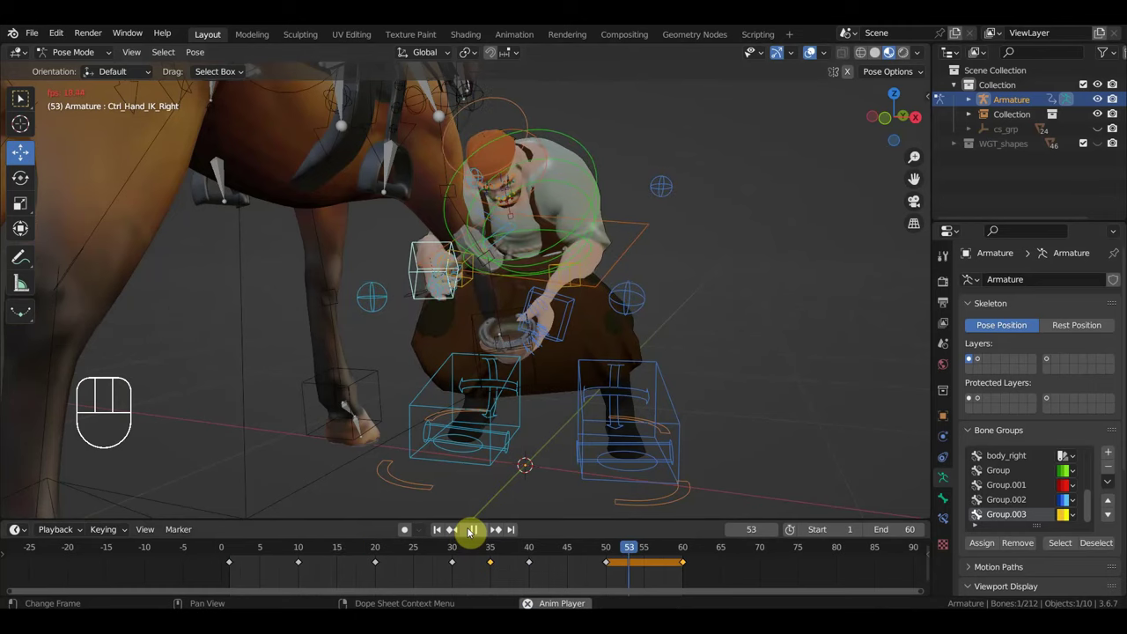
{"action": "key", "text": "space"}
{"action": "left_click_drag", "start_coordinate": [239, 555], "coordinate": [556, 517]}
{"action": "left_click_drag", "start_coordinate": [532, 481], "coordinate": [710, 470]}
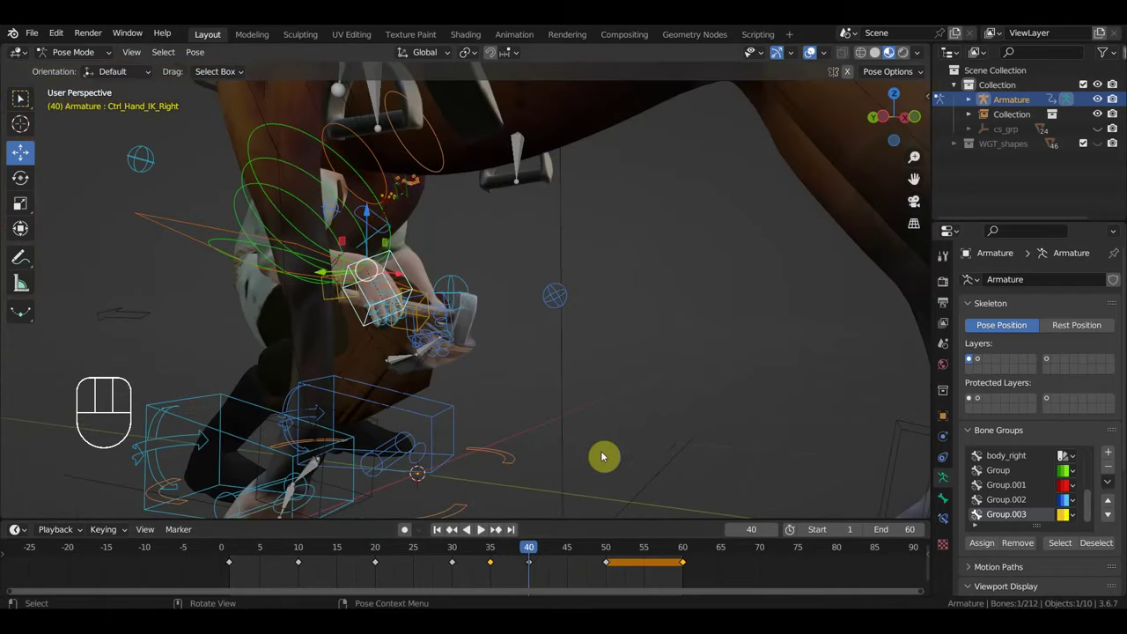
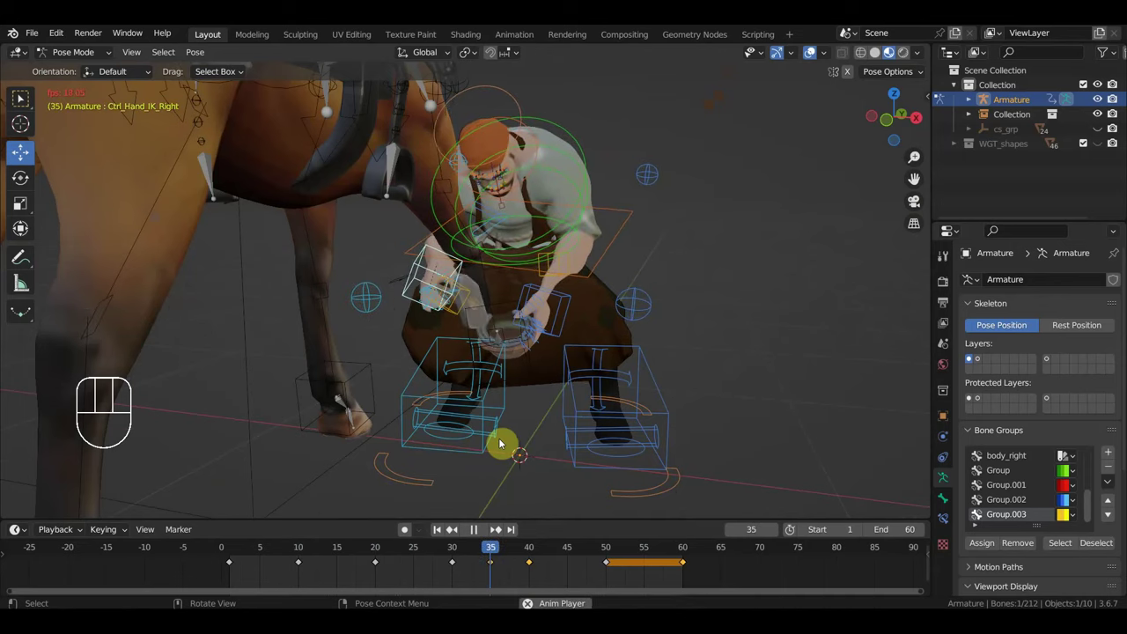
Step: At frame 35 rotate and nudge the right-hand IK control, key Location & Rotation and preview
{"action": "key", "text": "space"}
{"action": "left_click", "coordinate": [504, 559]}
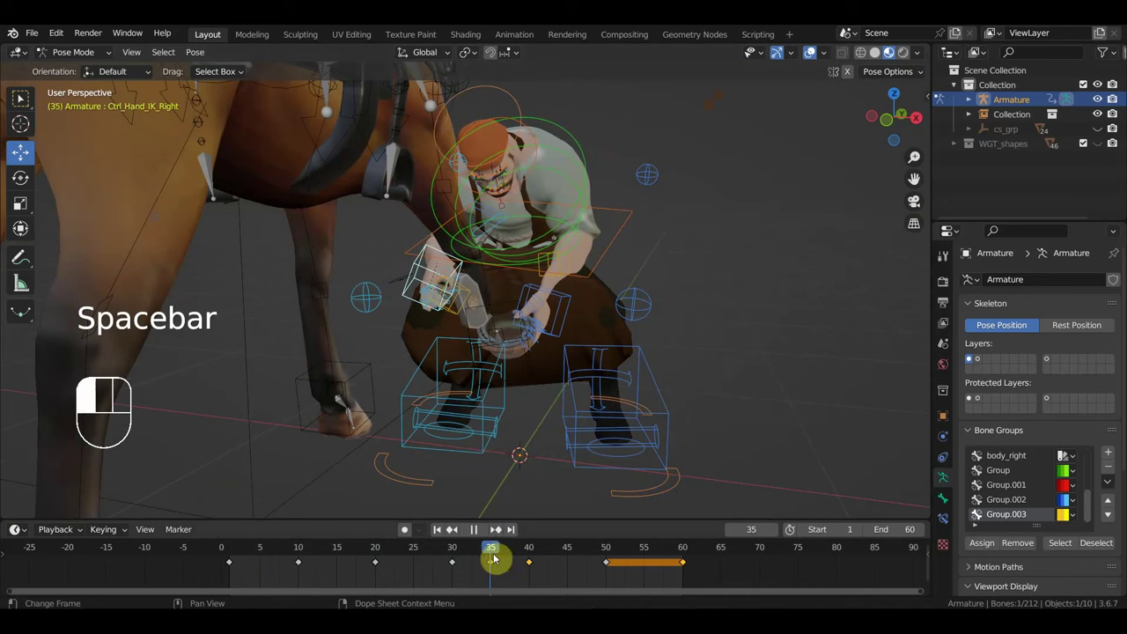
{"action": "left_click_drag", "start_coordinate": [528, 422], "coordinate": [637, 409]}
{"action": "middle_click", "coordinate": [513, 401]}
{"action": "key", "text": "r"}
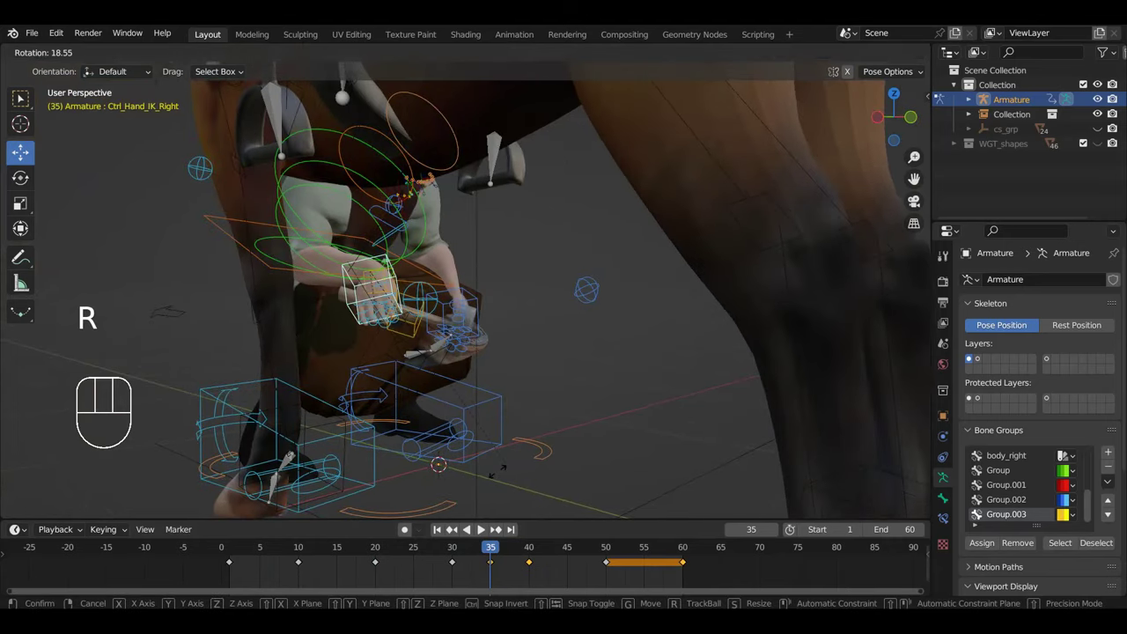
{"action": "key", "text": "g"}
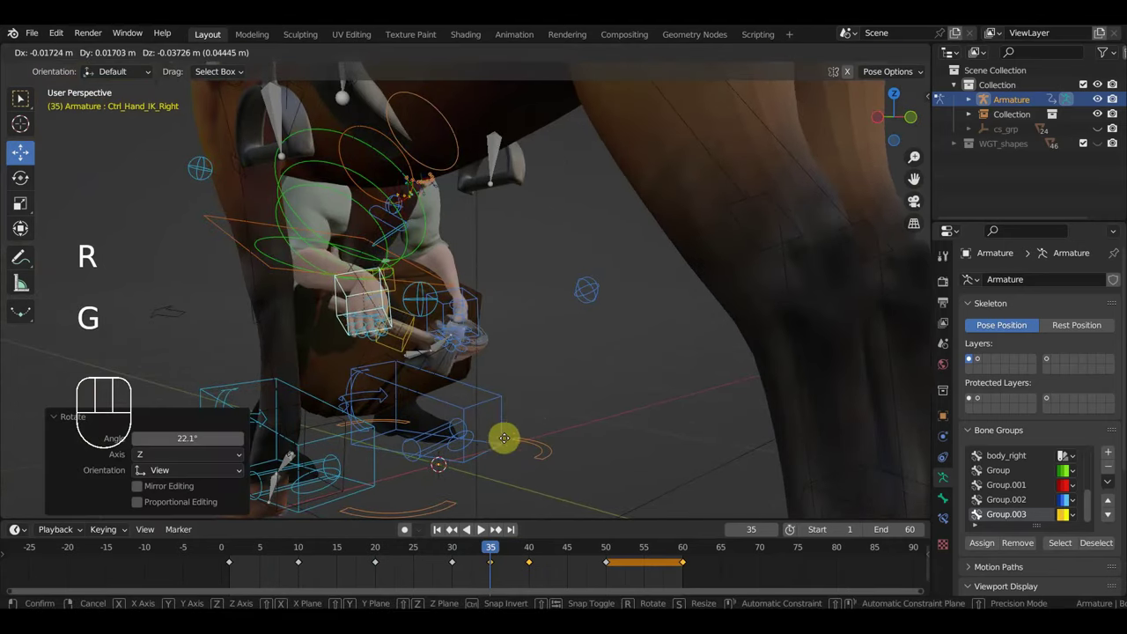
{"action": "left_click_drag", "start_coordinate": [490, 432], "coordinate": [420, 433]}
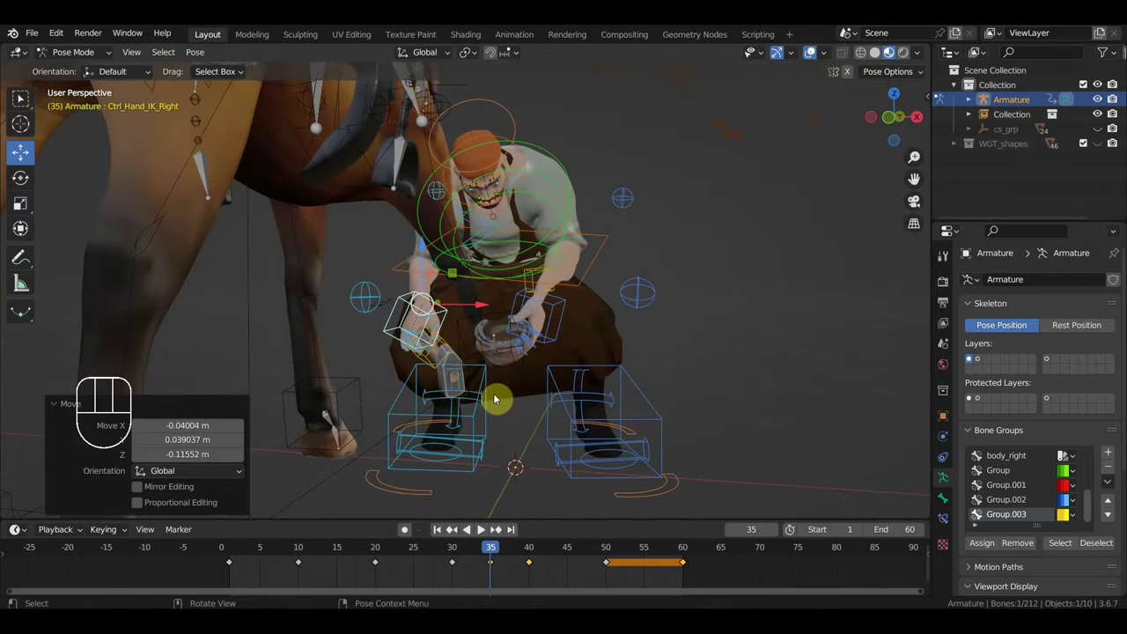
{"action": "key", "text": "space"}
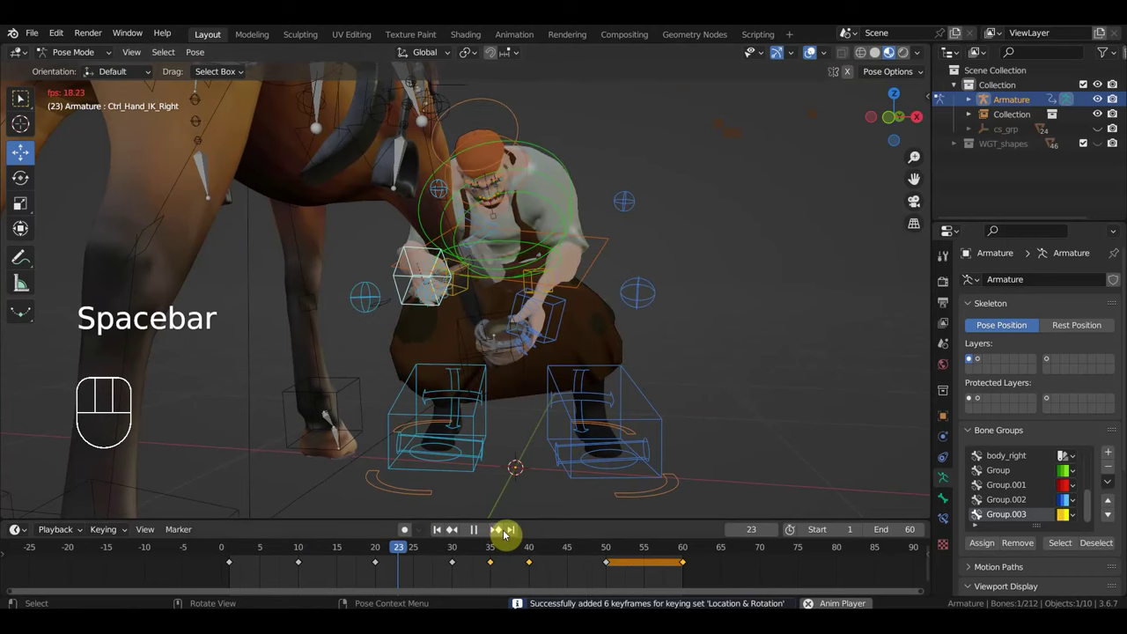
{"action": "key", "text": "space"}
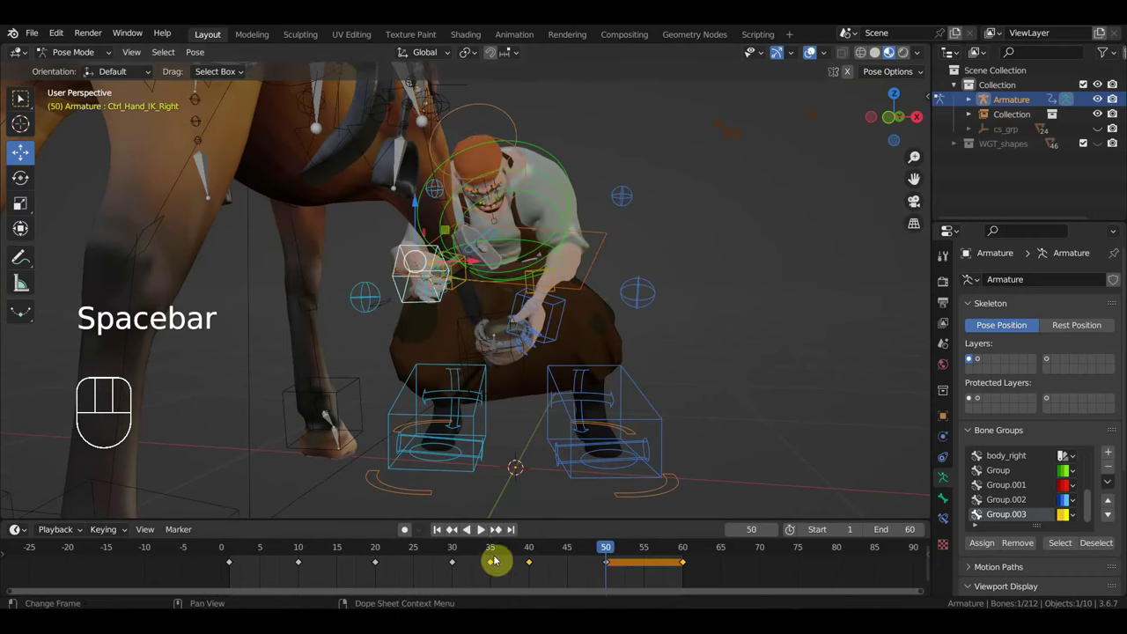
Step: Replay the motion, return to frame 35, select all bones and box-select the keyframes after it
{"action": "left_click", "coordinate": [495, 556]}
{"action": "key", "text": "space"}
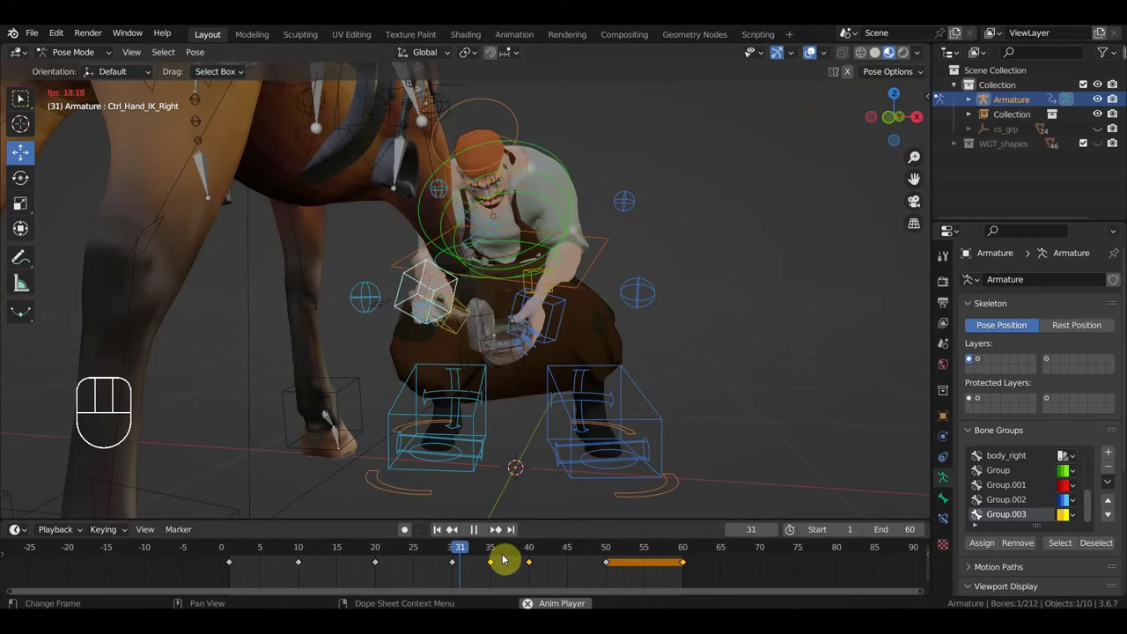
{"action": "key", "text": "space"}
{"action": "left_click", "coordinate": [495, 552]}
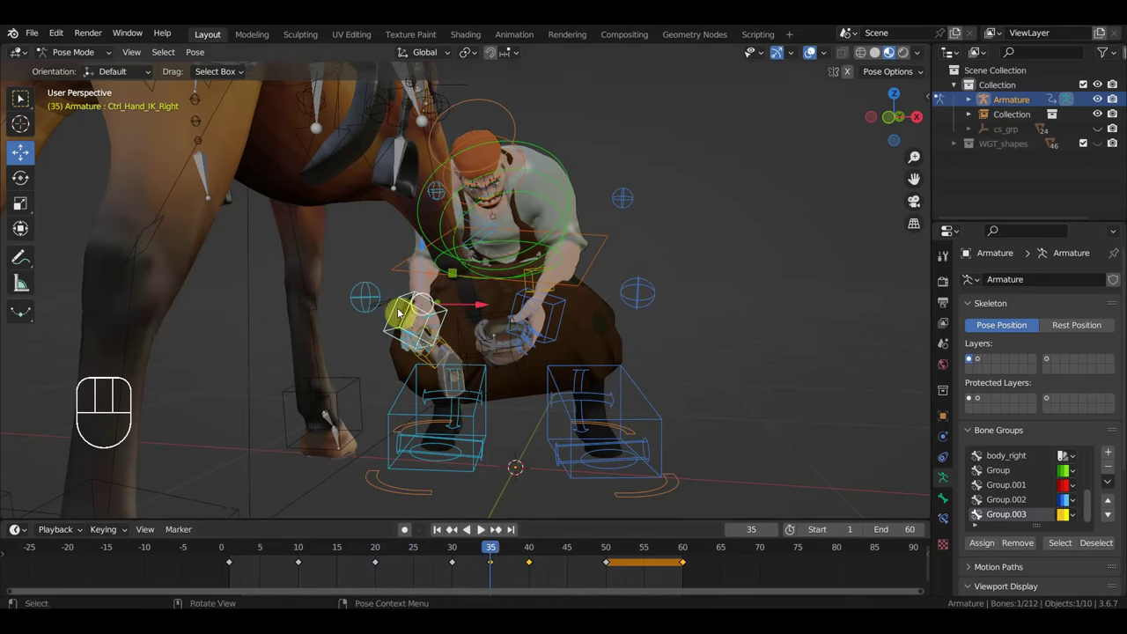
{"action": "left_click", "coordinate": [411, 317]}
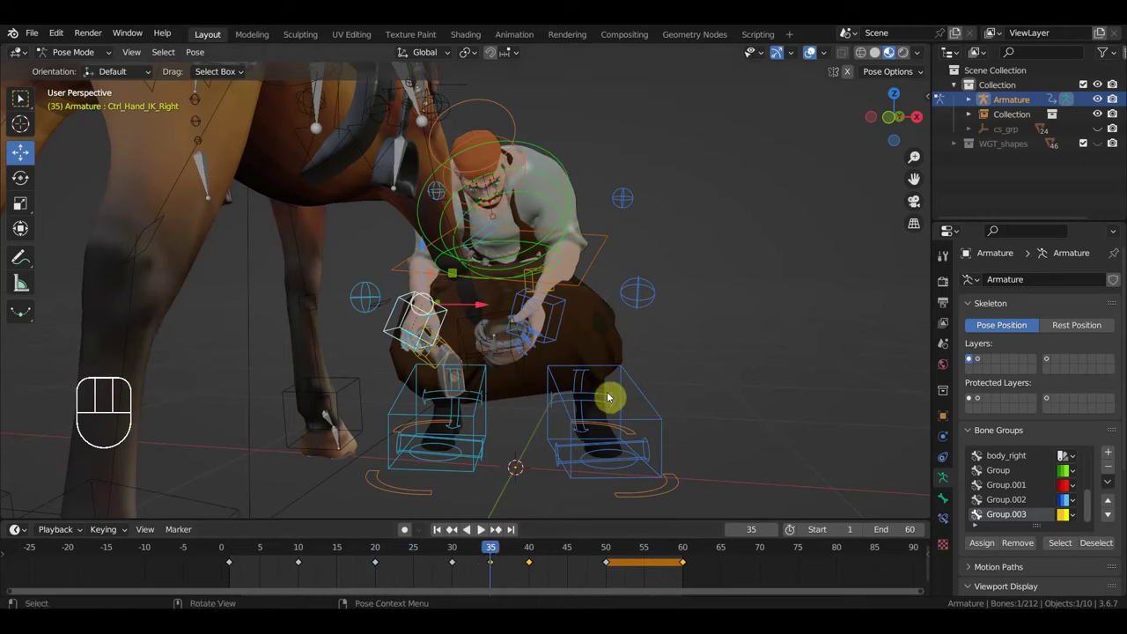
{"action": "key", "text": "a"}
{"action": "left_click_drag", "start_coordinate": [726, 583], "coordinate": [521, 556]}
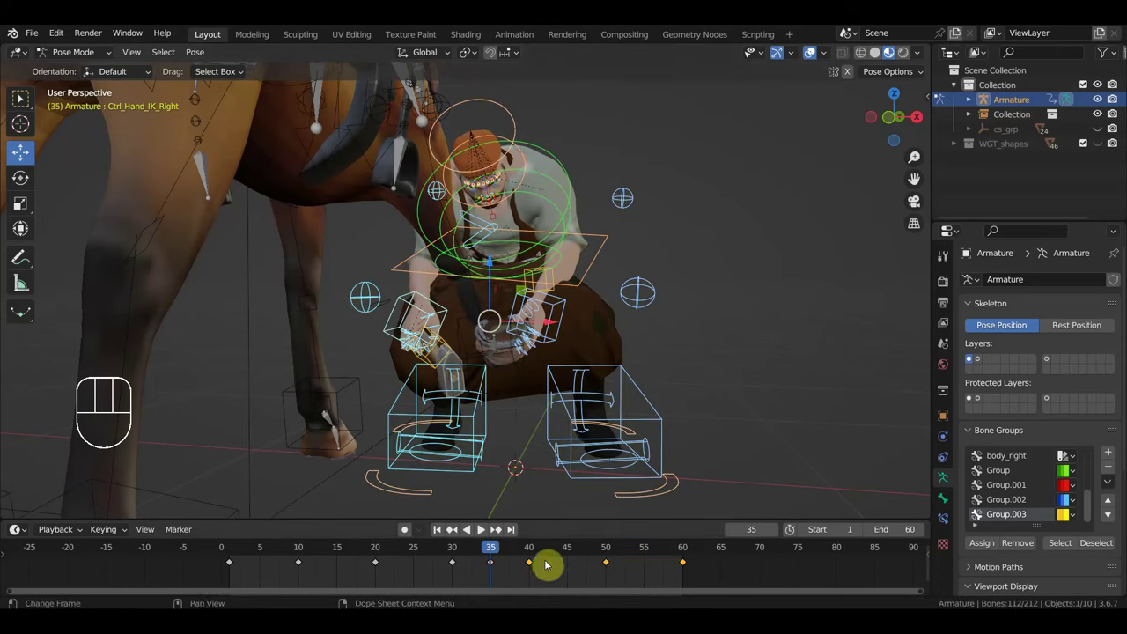
Step: Shift the selected later keyframes 10 frames along the timeline and check playback
{"action": "key", "text": "g"}
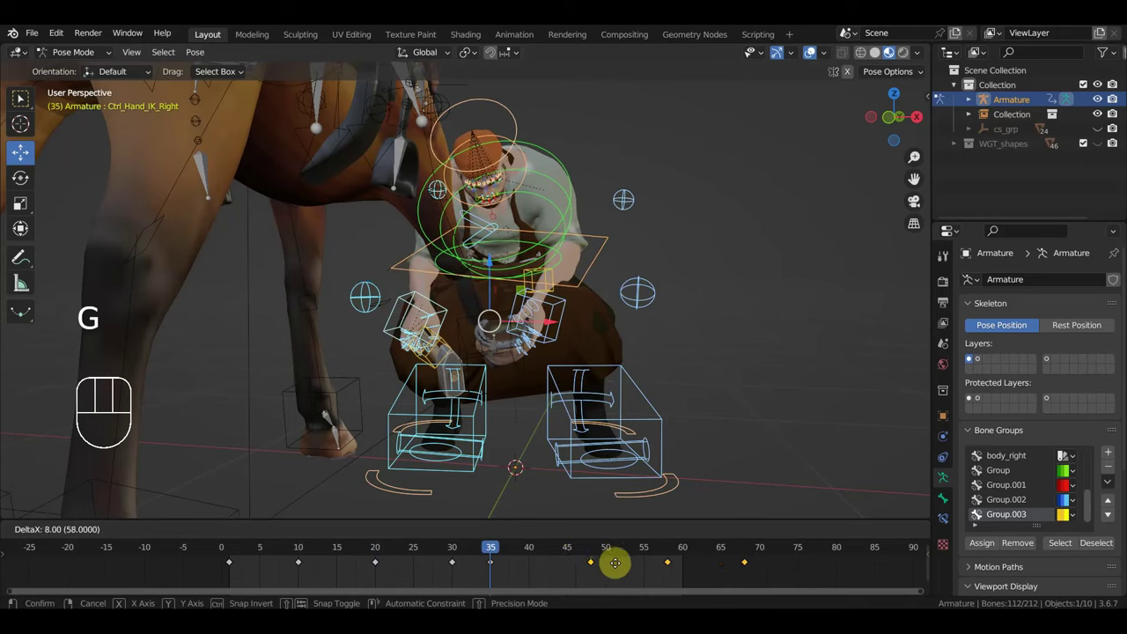
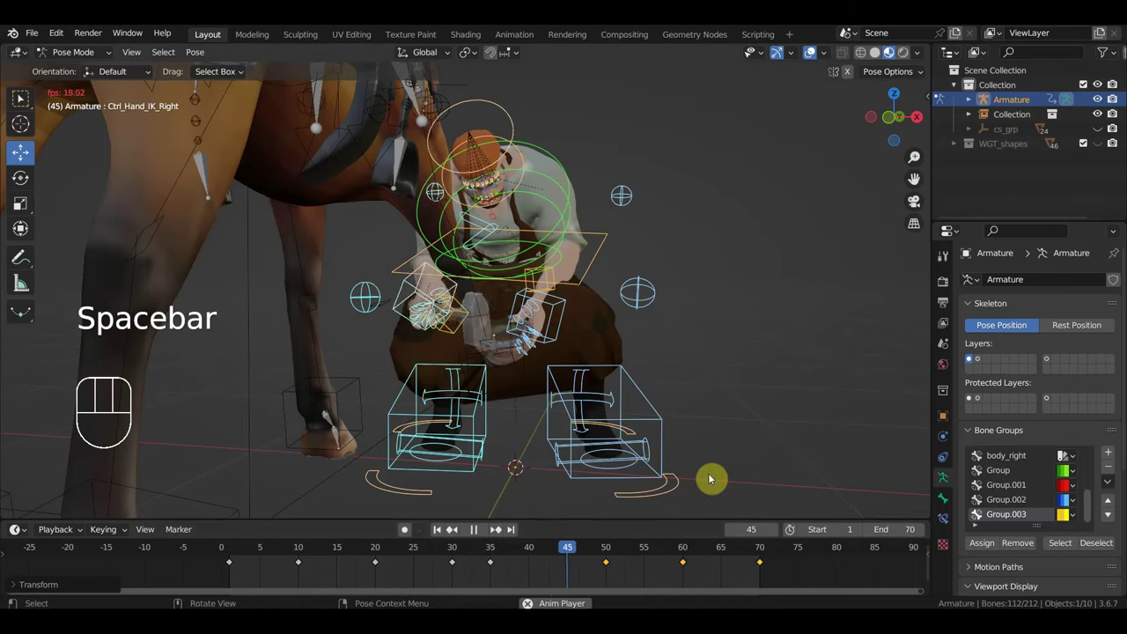
{"action": "key", "text": "space"}
{"action": "left_click", "coordinate": [491, 554]}
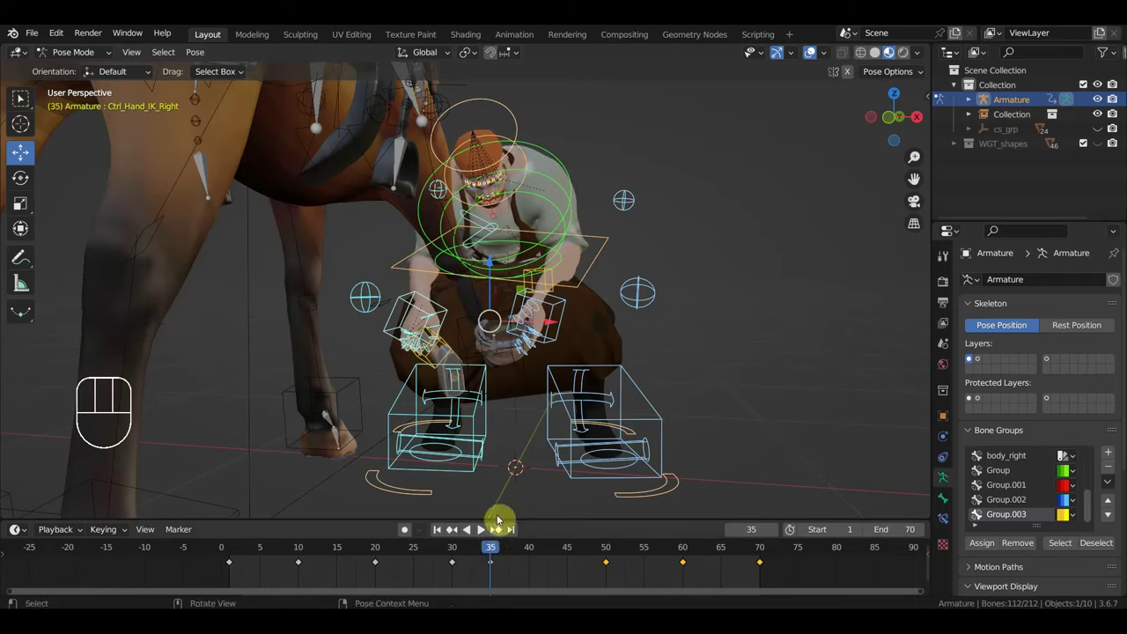
Step: Duplicate the frame 35 pose key to frame 45 to hold the pose, then preview the hold
{"action": "left_click", "coordinate": [419, 307]}
{"action": "left_click_drag", "start_coordinate": [523, 573], "coordinate": [483, 562]}
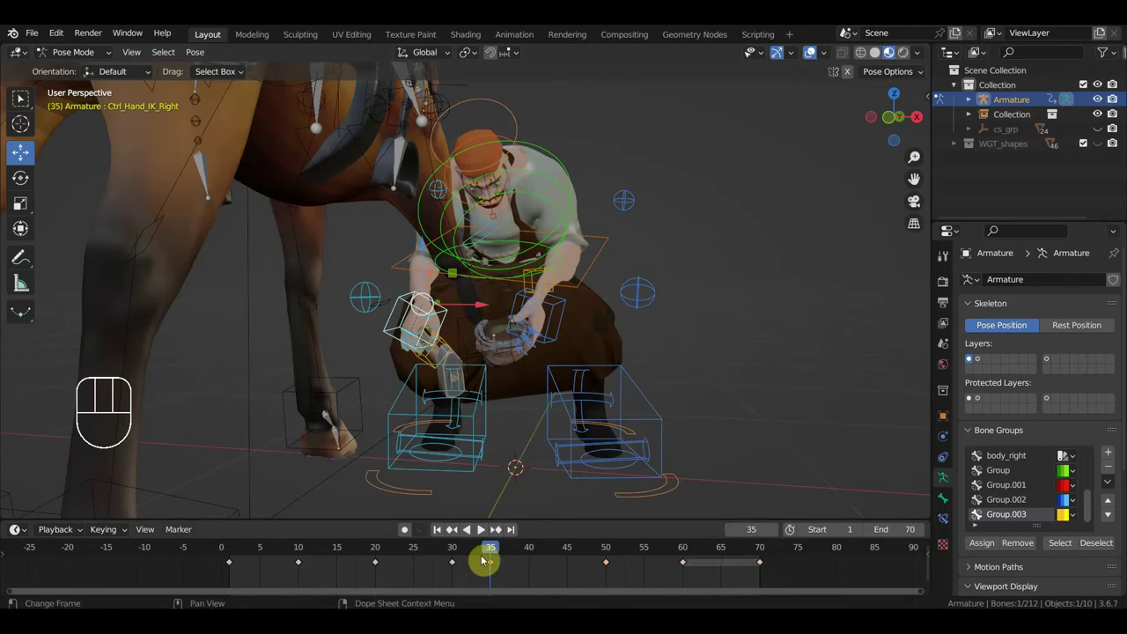
{"action": "key", "text": "shift+d"}
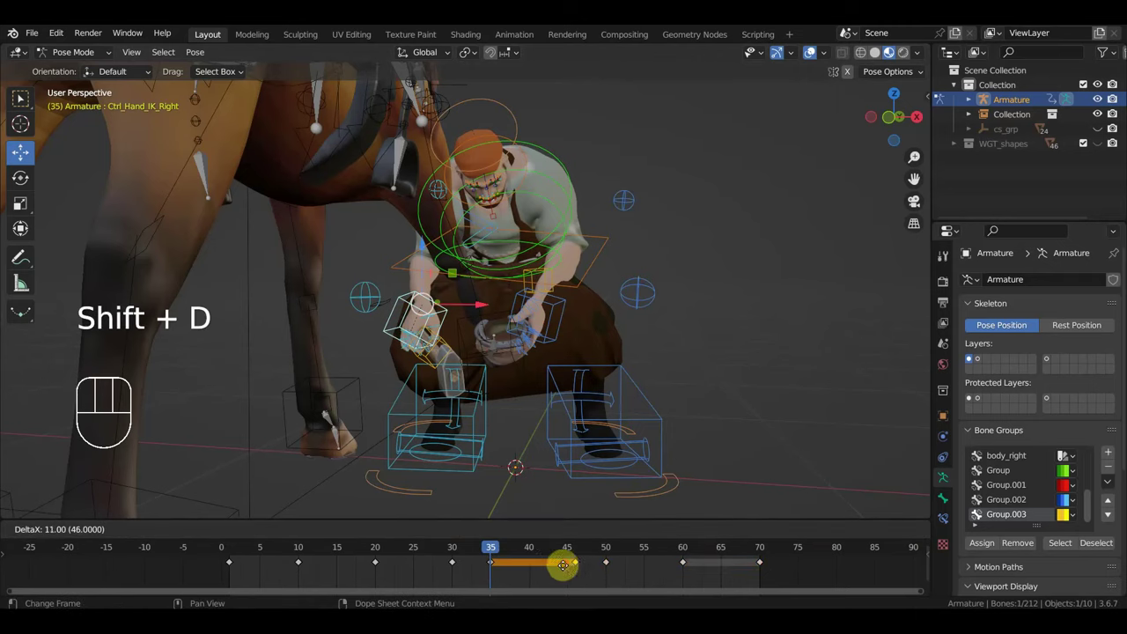
{"action": "key", "text": "g"}
{"action": "key", "text": "space"}
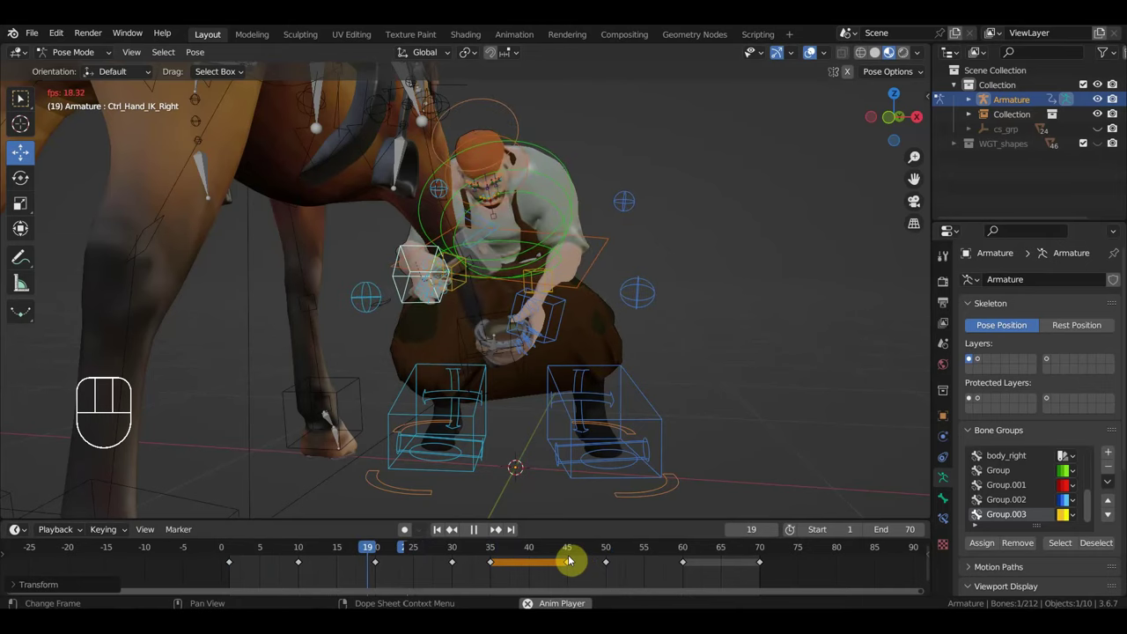
{"action": "key", "text": "space"}
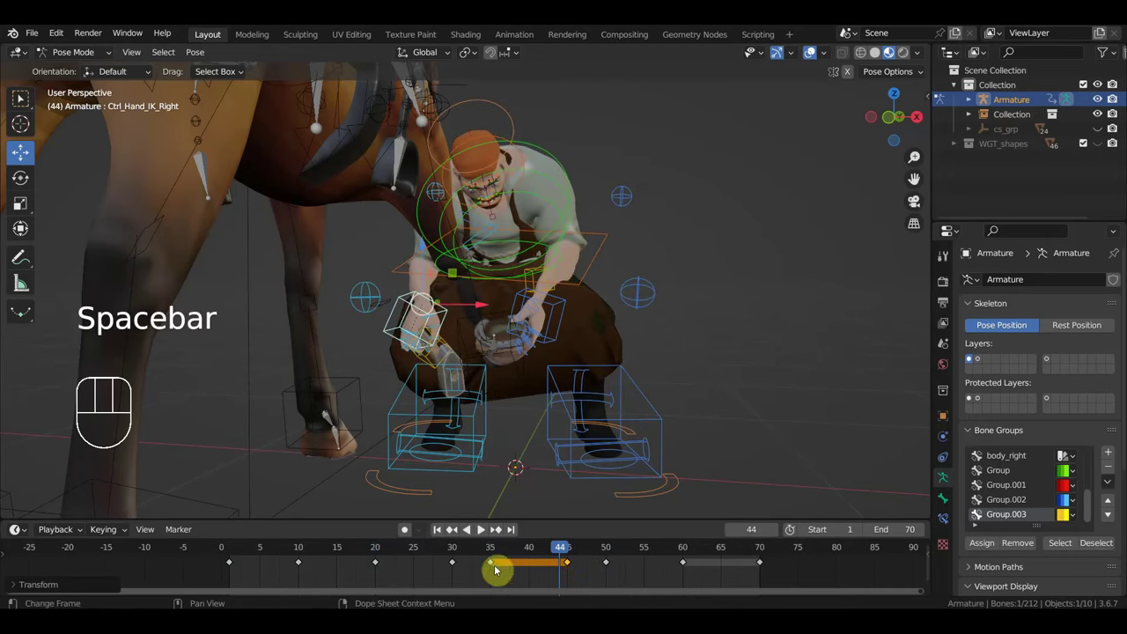
{"action": "left_click", "coordinate": [453, 548]}
{"action": "left_click_drag", "start_coordinate": [456, 551], "coordinate": [511, 536]}
{"action": "left_click_drag", "start_coordinate": [486, 481], "coordinate": [491, 475]}
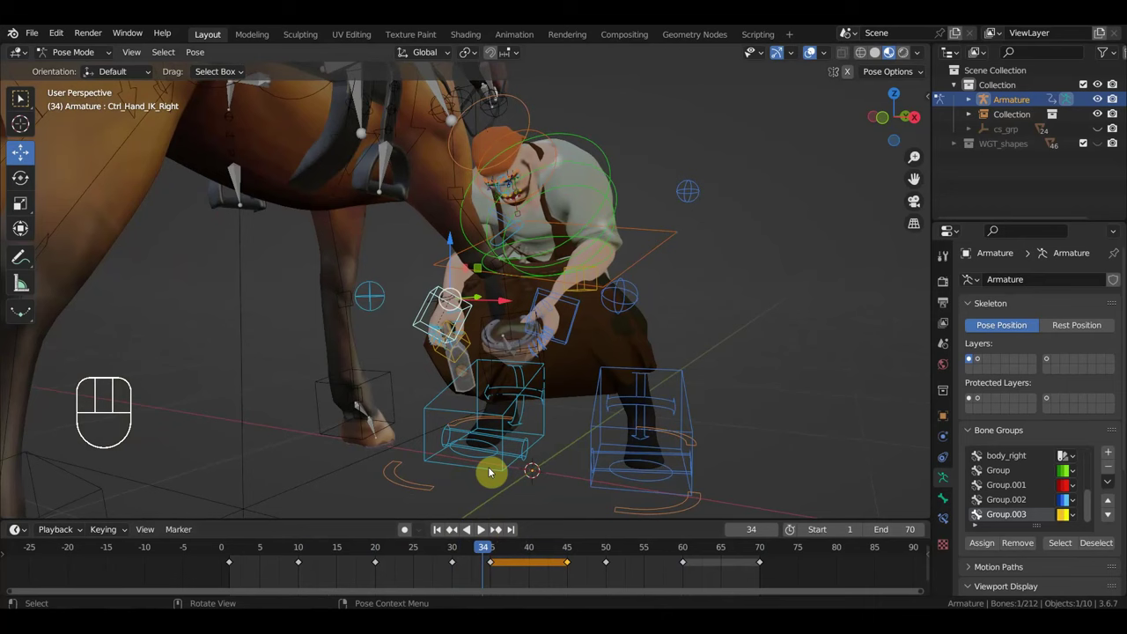
{"action": "key", "text": "g"}
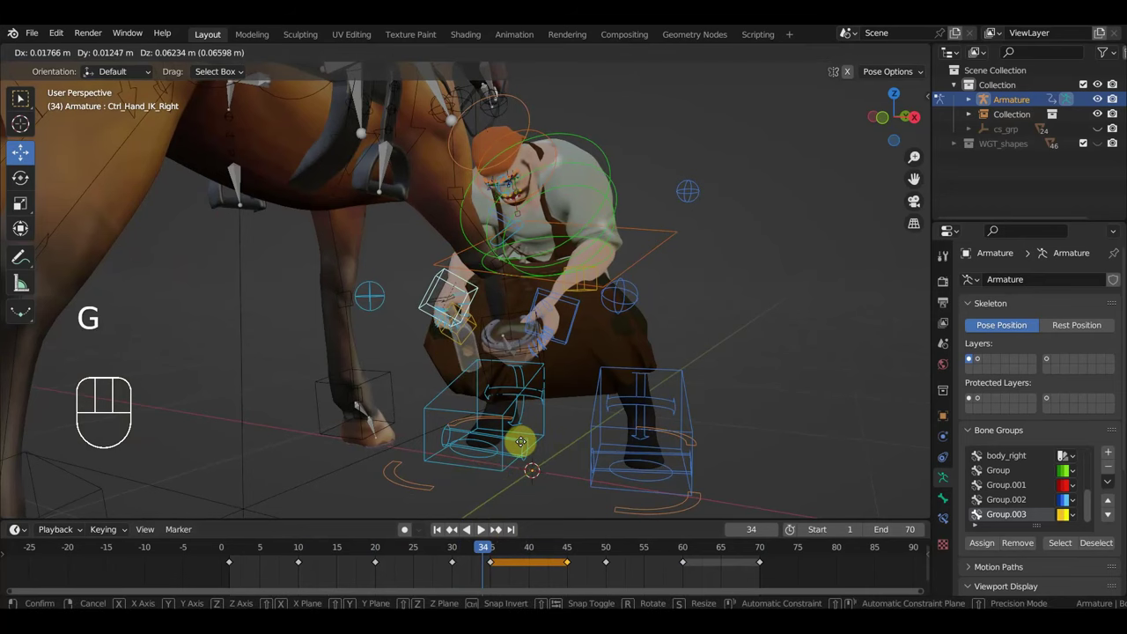
{"action": "left_click_drag", "start_coordinate": [528, 454], "coordinate": [608, 446]}
{"action": "scroll", "scroll_direction": "up", "scroll_amount": 3}
{"action": "middle_click", "coordinate": [526, 443]}
{"action": "key", "text": "r"}
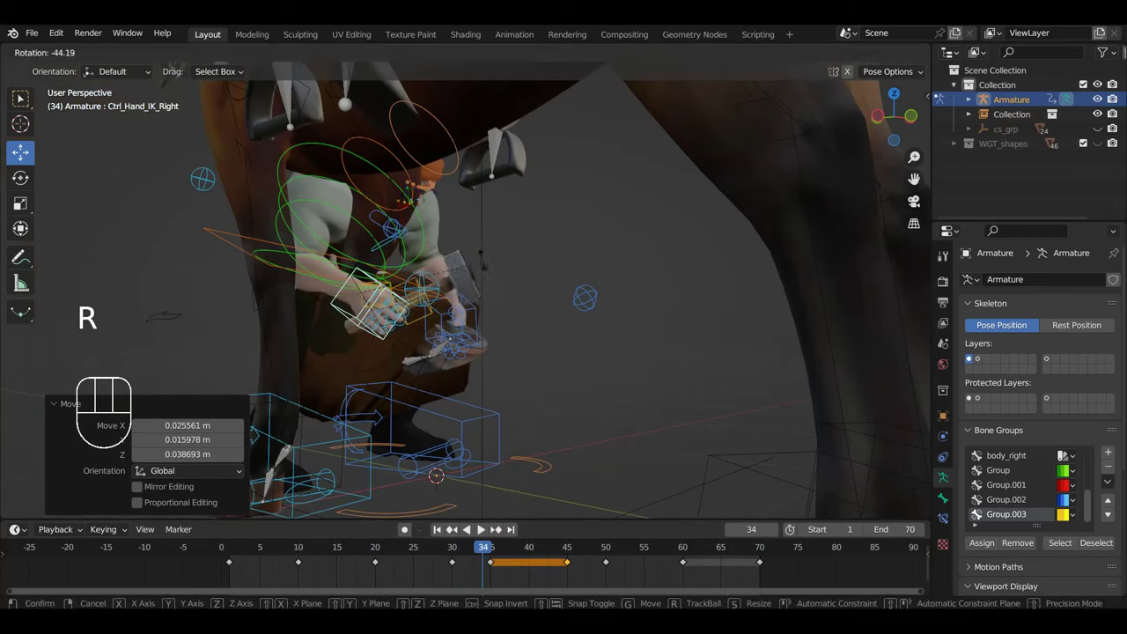
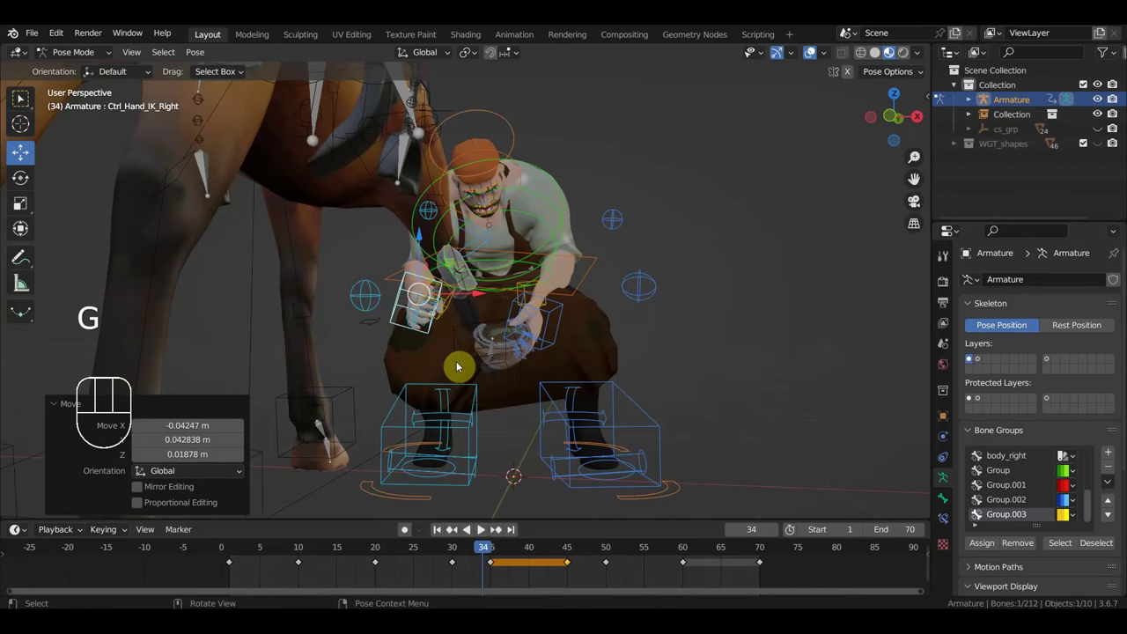
{"action": "key", "text": "a"}
{"action": "key", "text": "i"}
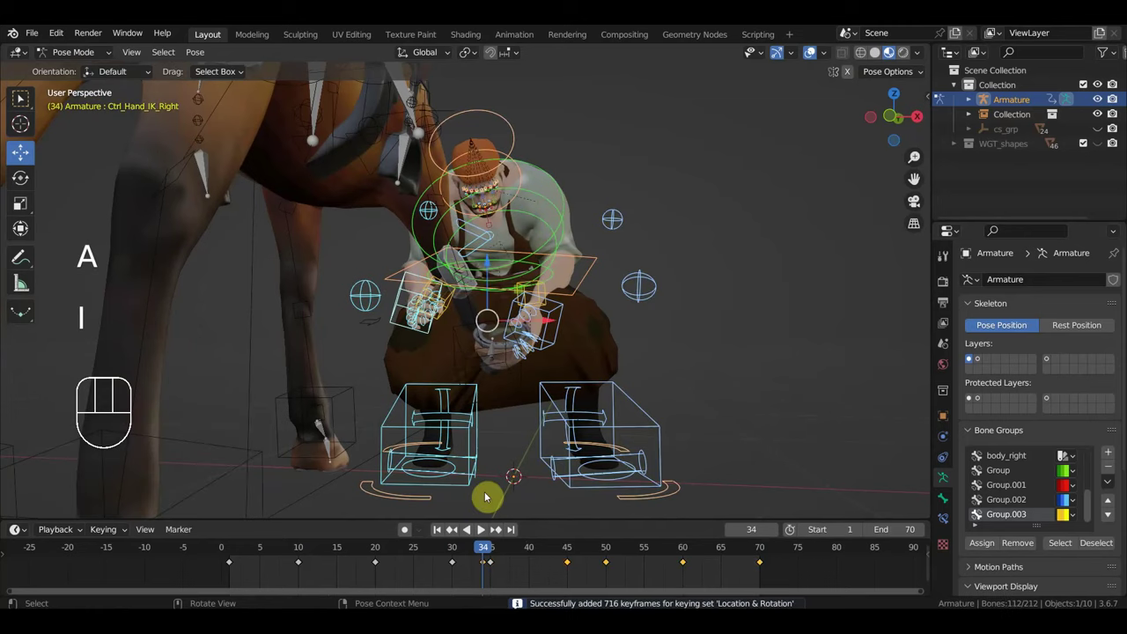
{"action": "left_click", "coordinate": [492, 565]}
{"action": "key", "text": "g"}
{"action": "key", "text": "space"}
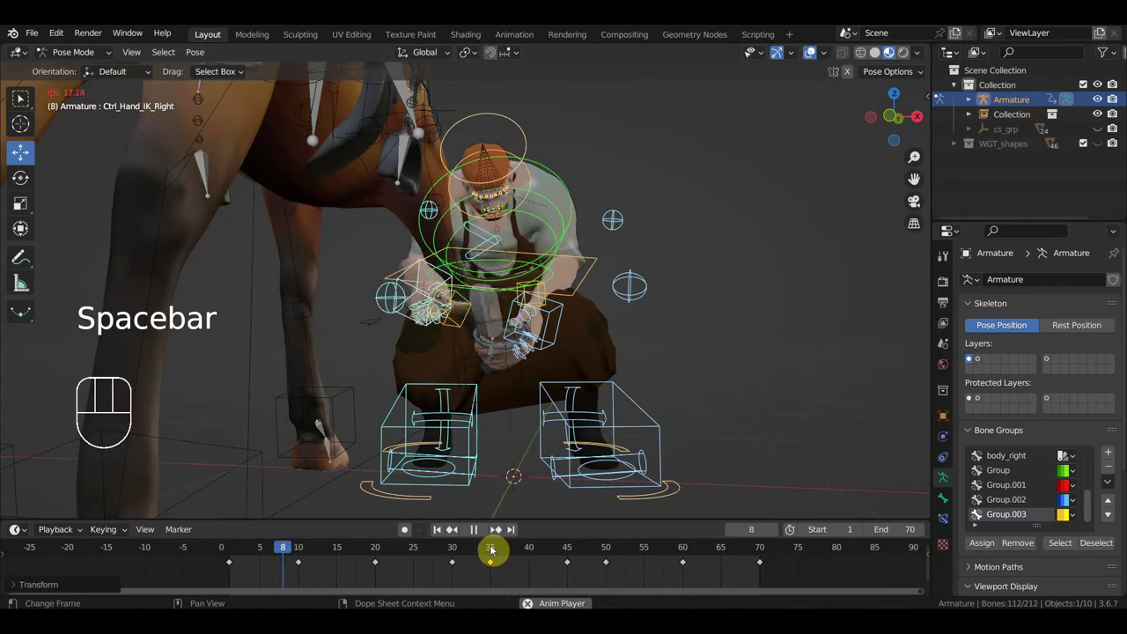
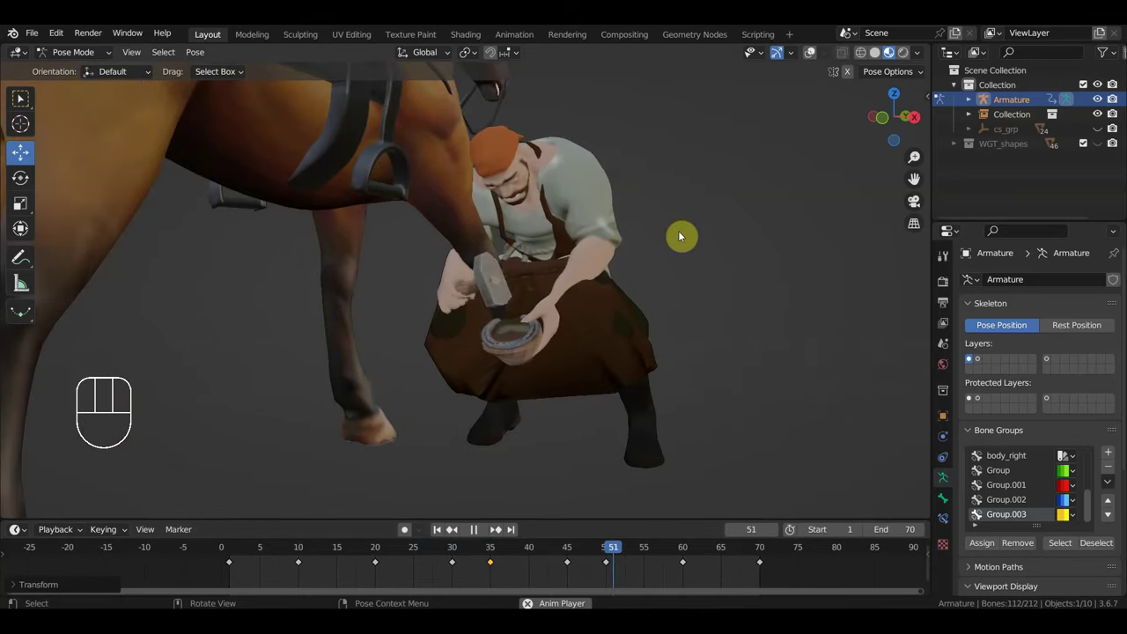
{"action": "key", "text": "space"}
{"action": "left_click", "coordinate": [490, 553]}
{"action": "left_click_drag", "start_coordinate": [477, 554], "coordinate": [606, 563]}
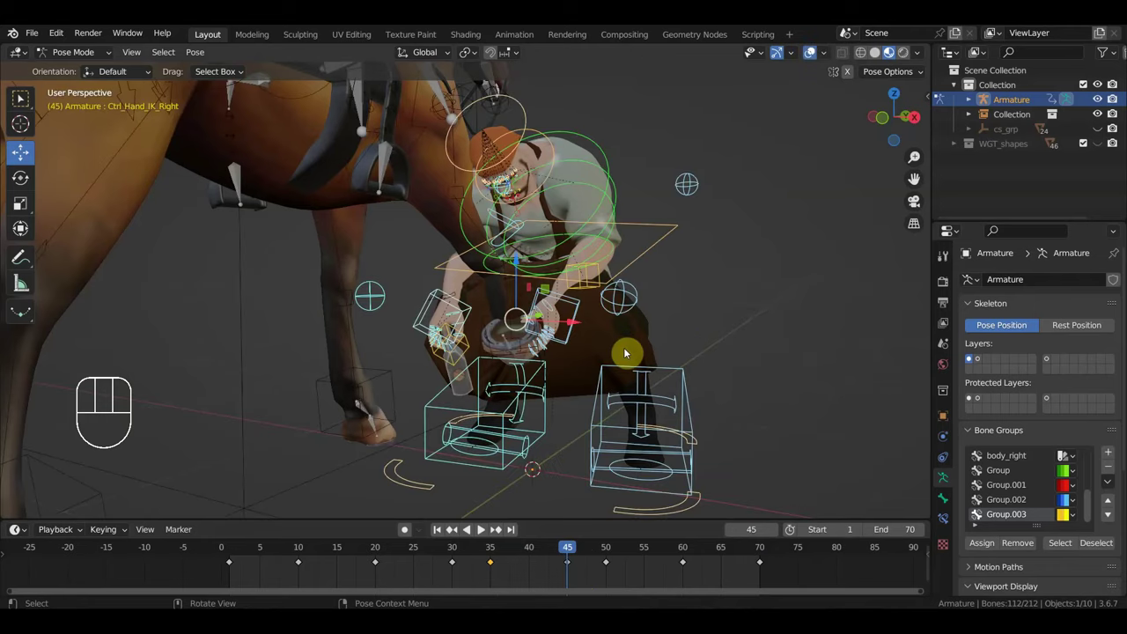
Step: Select all bones, slide the last keyframes later to end at frame 85 and play to check timing
{"action": "key", "text": "a"}
{"action": "left_click_drag", "start_coordinate": [781, 582], "coordinate": [556, 556]}
{"action": "key", "text": "g"}
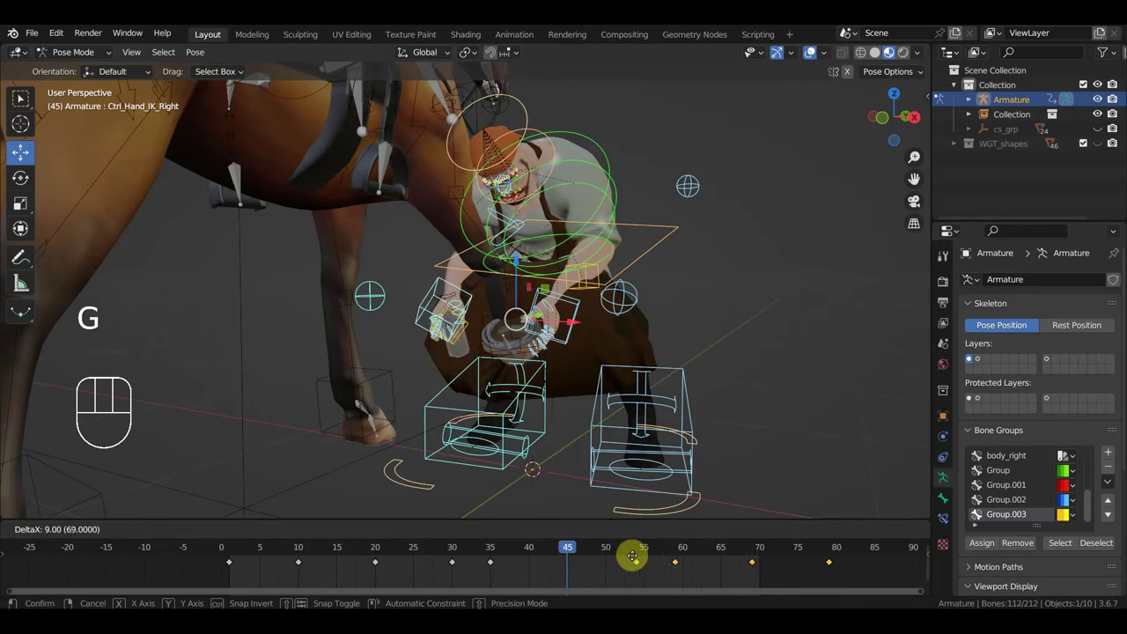
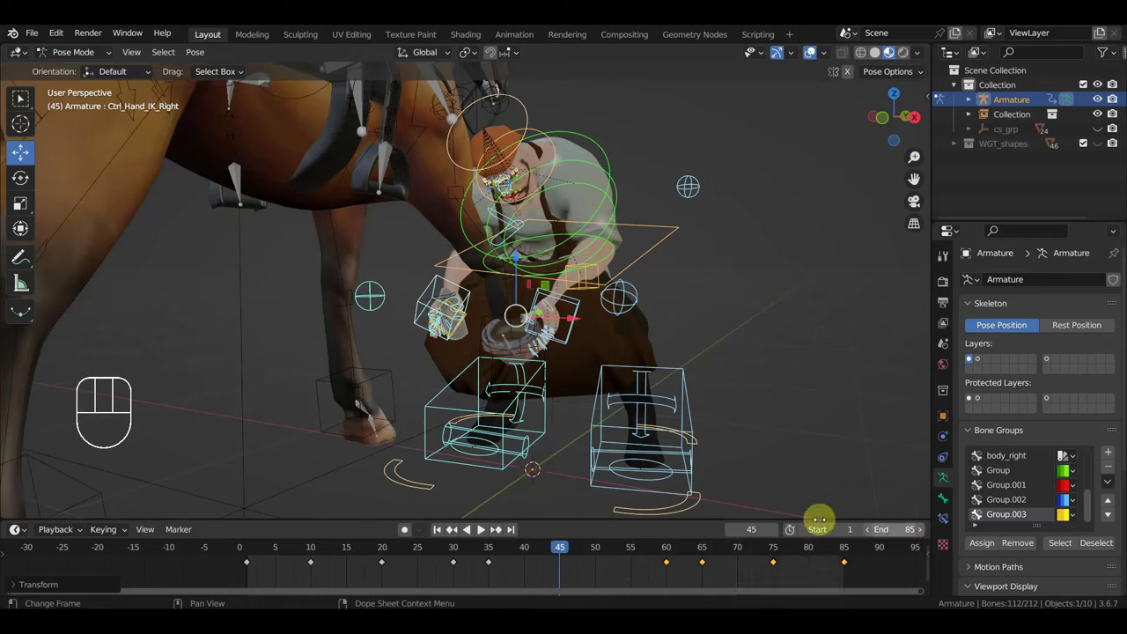
{"action": "key", "text": "space"}
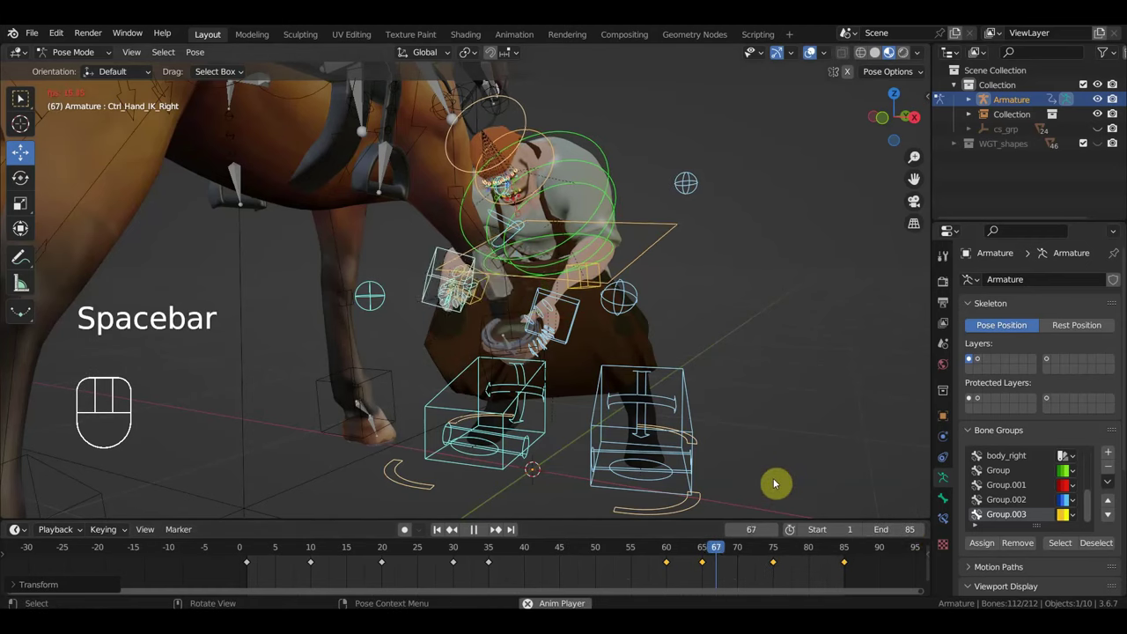
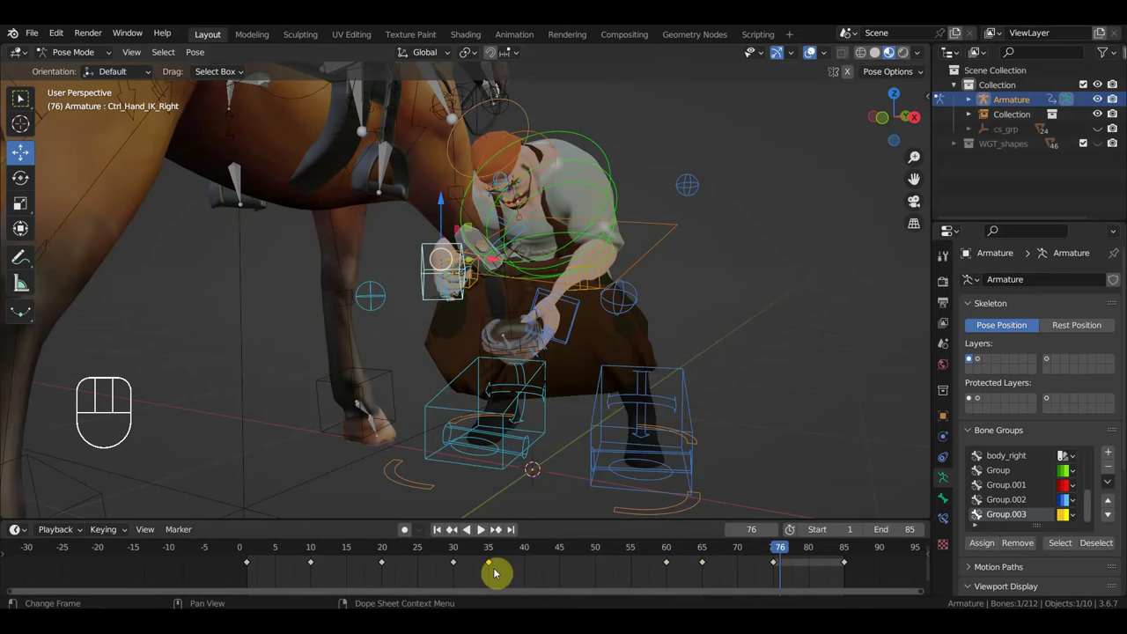
Step: Duplicate the frame 35 pose key to about frame 58 and play the result
{"action": "key", "text": "shift+d"}
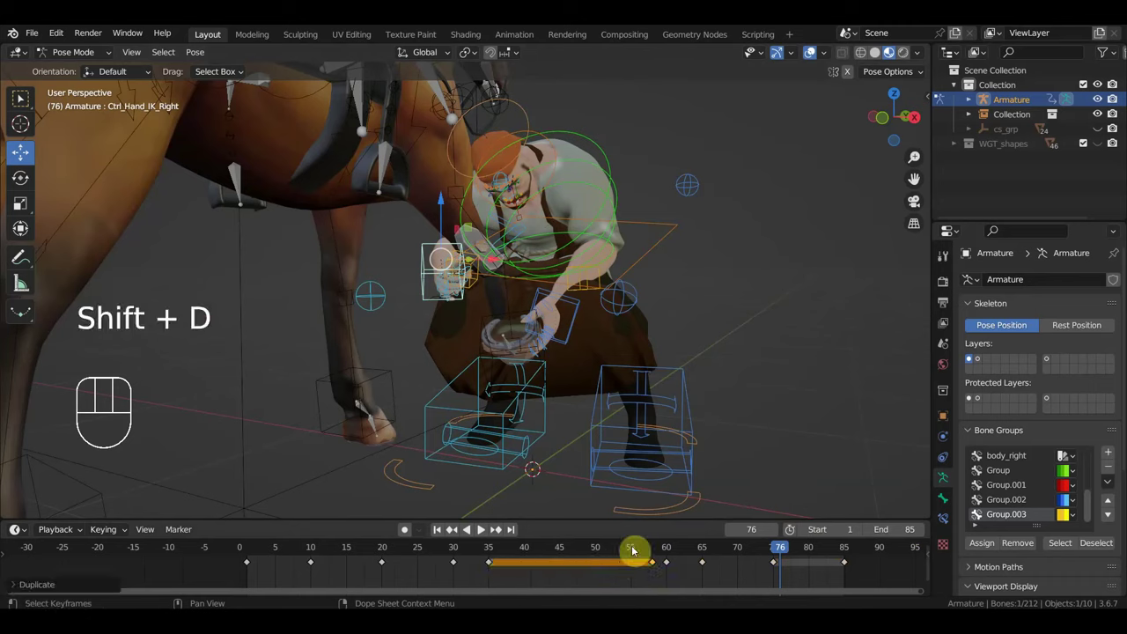
{"action": "key", "text": "space"}
{"action": "left_click", "coordinate": [546, 558]}
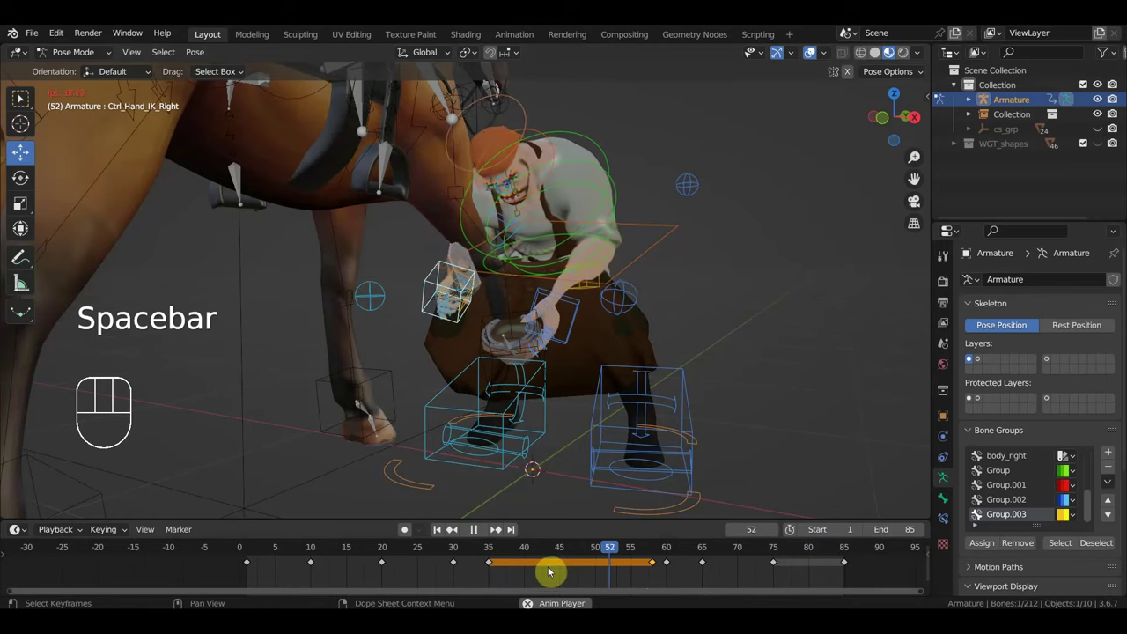
{"action": "key", "text": "space"}
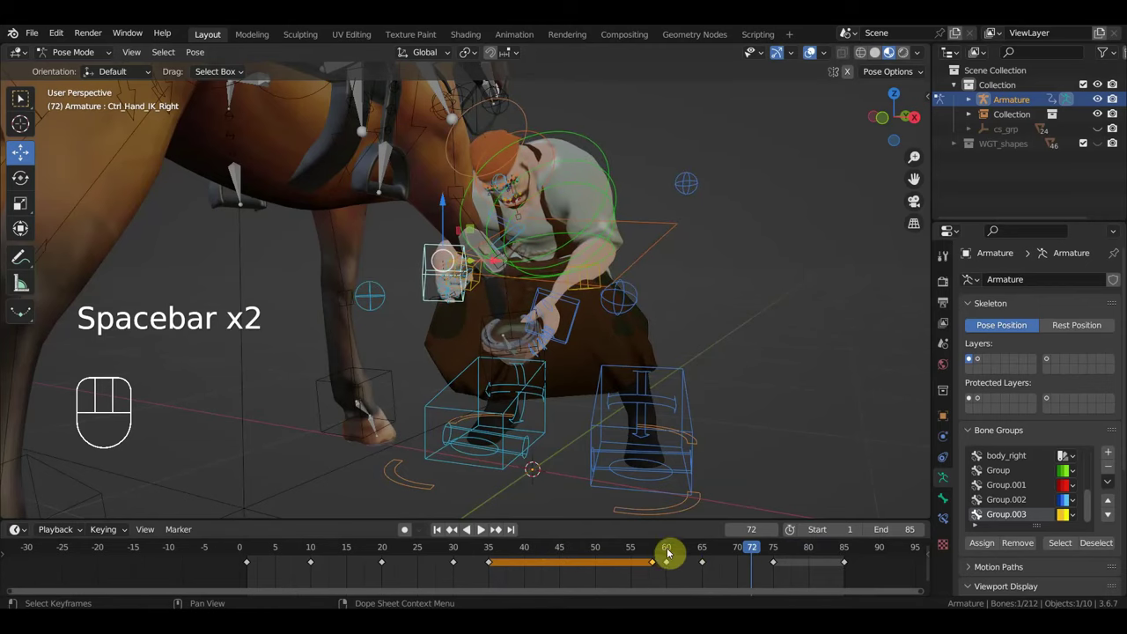
Step: Delete a stray keyframe near frame 60 and replay the 85-frame loop
{"action": "left_click", "coordinate": [669, 568]}
{"action": "key", "text": "Delete"}
{"action": "key", "text": "space"}
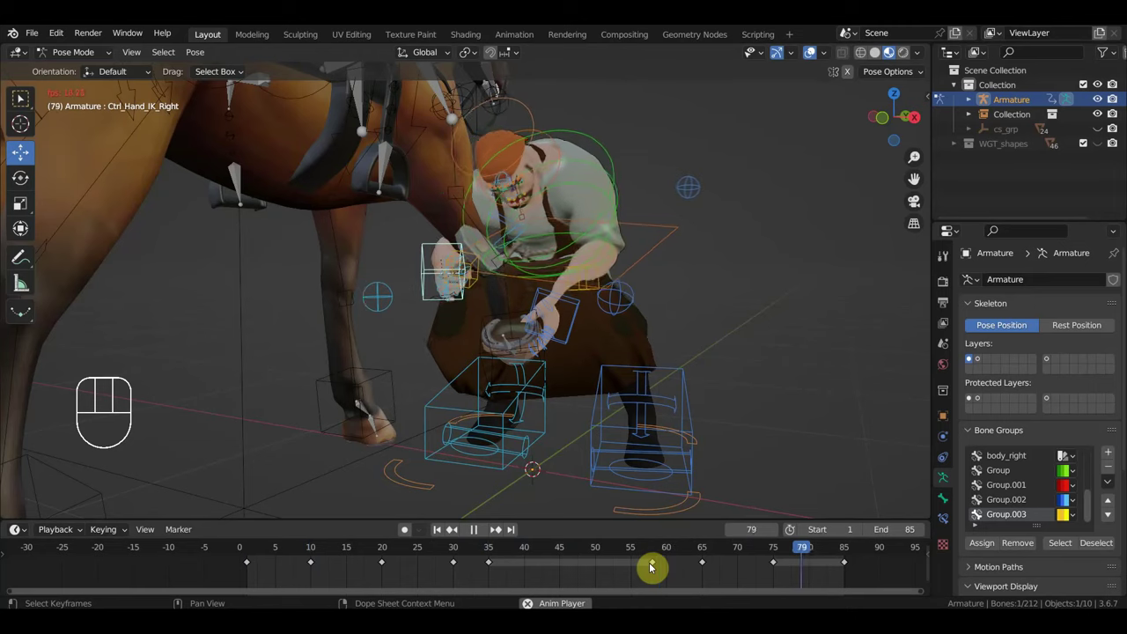
{"action": "key", "text": "space"}
{"action": "key", "text": "space"}
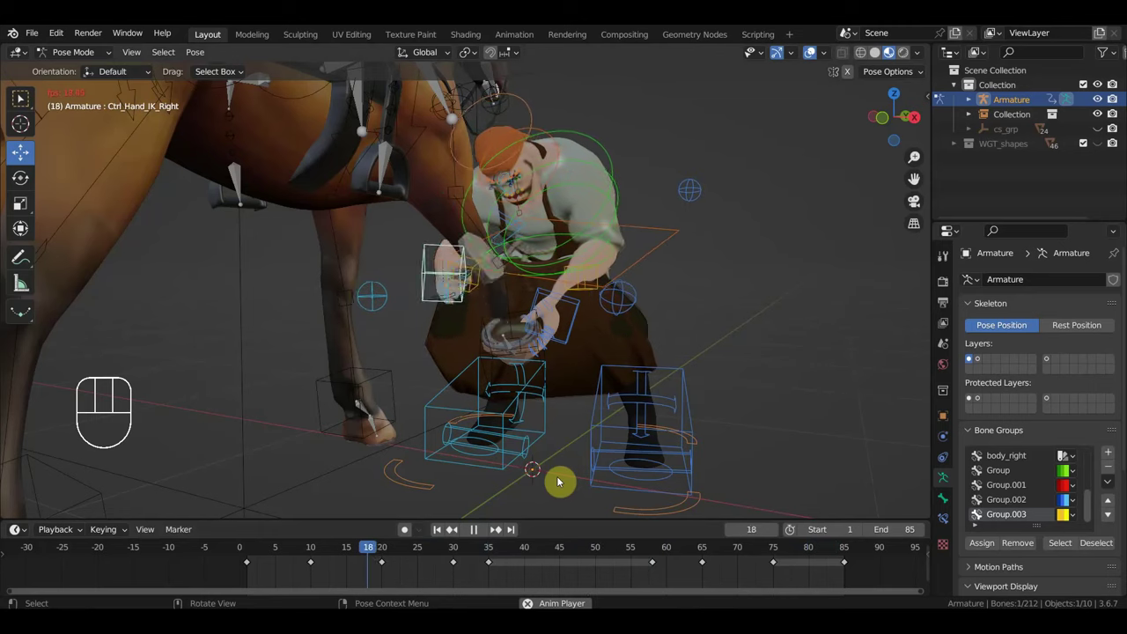
Step: Rotate the right hand IK control to a new angle at frame 35
{"action": "key", "text": "space"}
{"action": "left_click", "coordinate": [491, 549]}
{"action": "left_click_drag", "start_coordinate": [564, 420], "coordinate": [681, 413]}
{"action": "left_click_drag", "start_coordinate": [513, 394], "coordinate": [535, 398]}
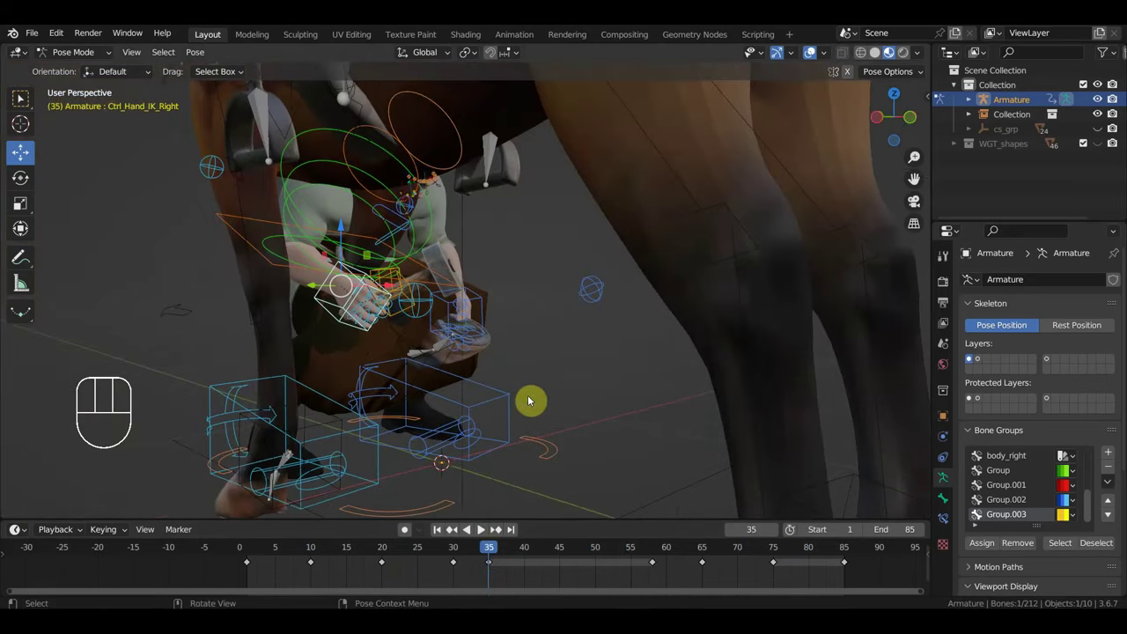
{"action": "key", "text": "r"}
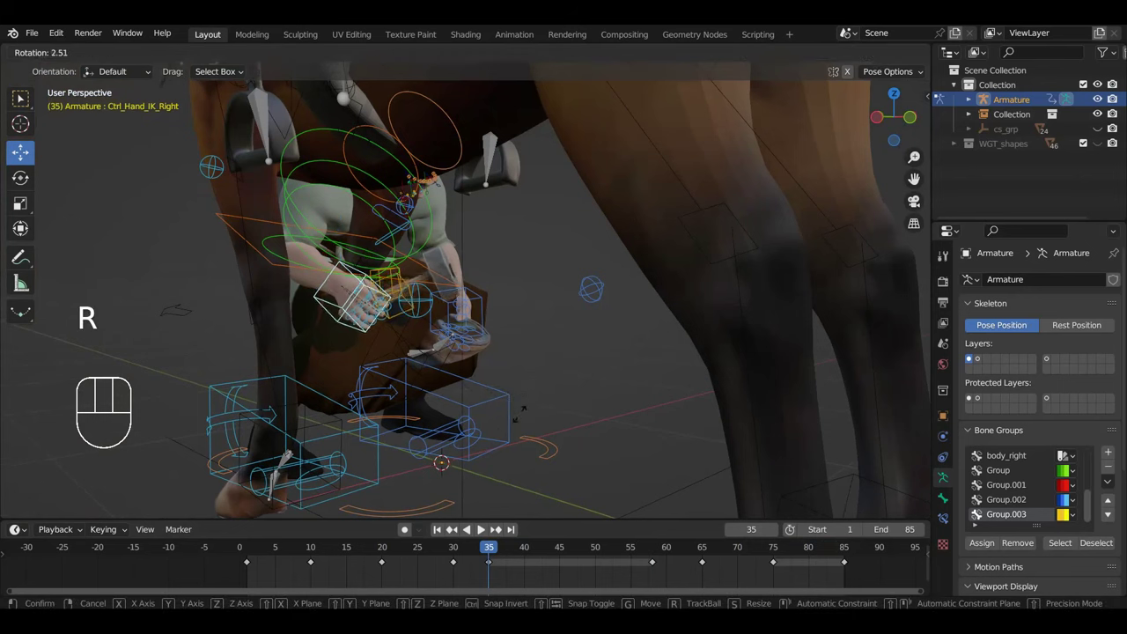
{"action": "left_click_drag", "start_coordinate": [528, 427], "coordinate": [420, 423]}
{"action": "left_click_drag", "start_coordinate": [494, 421], "coordinate": [605, 412]}
{"action": "middle_click", "coordinate": [561, 409]}
{"action": "key", "text": "r"}
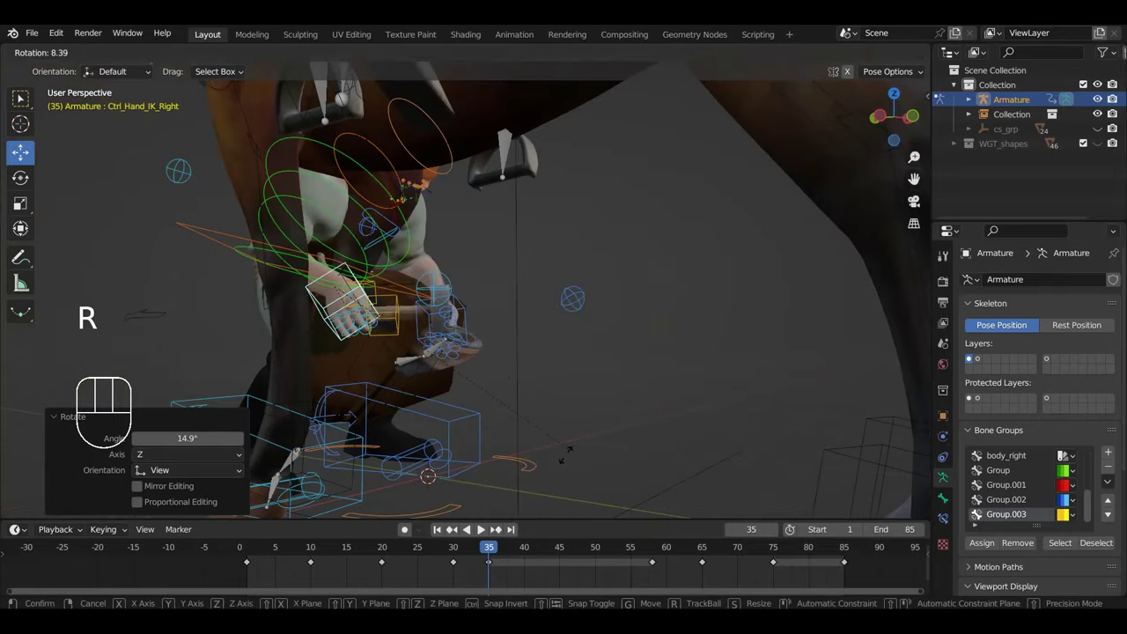
{"action": "left_click_drag", "start_coordinate": [580, 455], "coordinate": [435, 446]}
{"action": "key", "text": "r"}
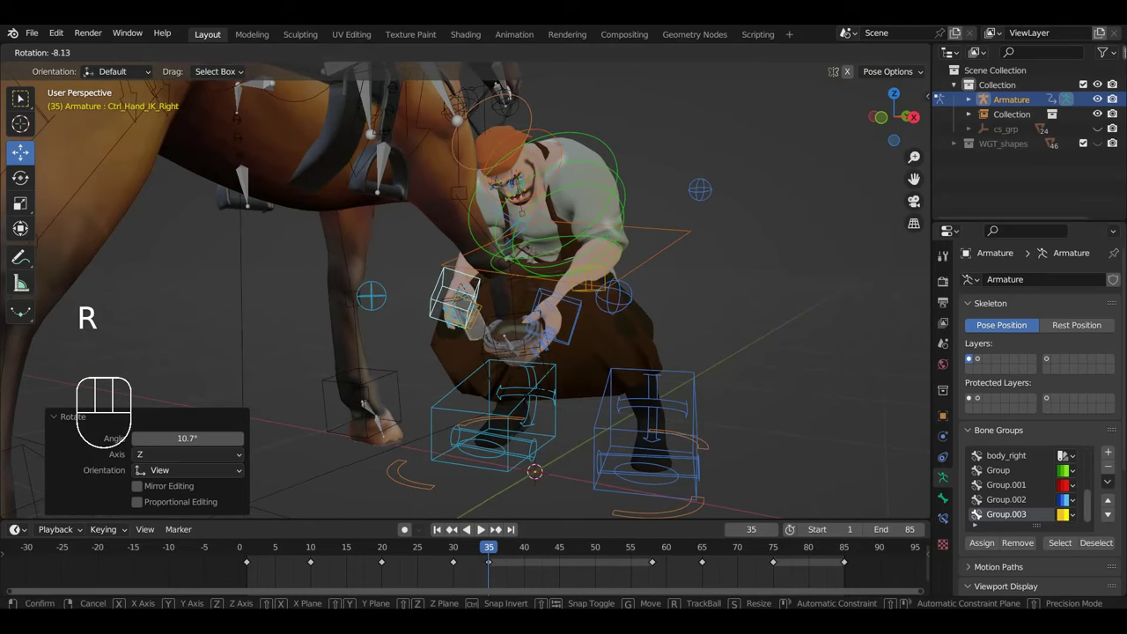
Step: Key the hand's location and rotation at frame 35, duplicate the key to frame 59, and preview
{"action": "key", "text": "i"}
{"action": "left_click_drag", "start_coordinate": [513, 579], "coordinate": [478, 560]}
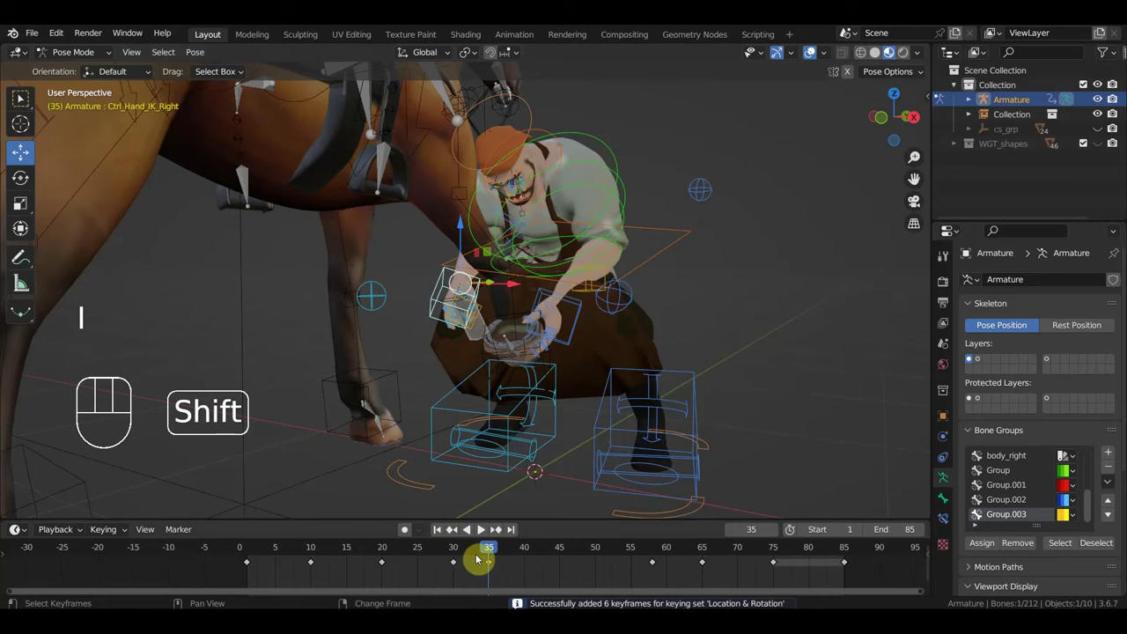
{"action": "key", "text": "shift+d"}
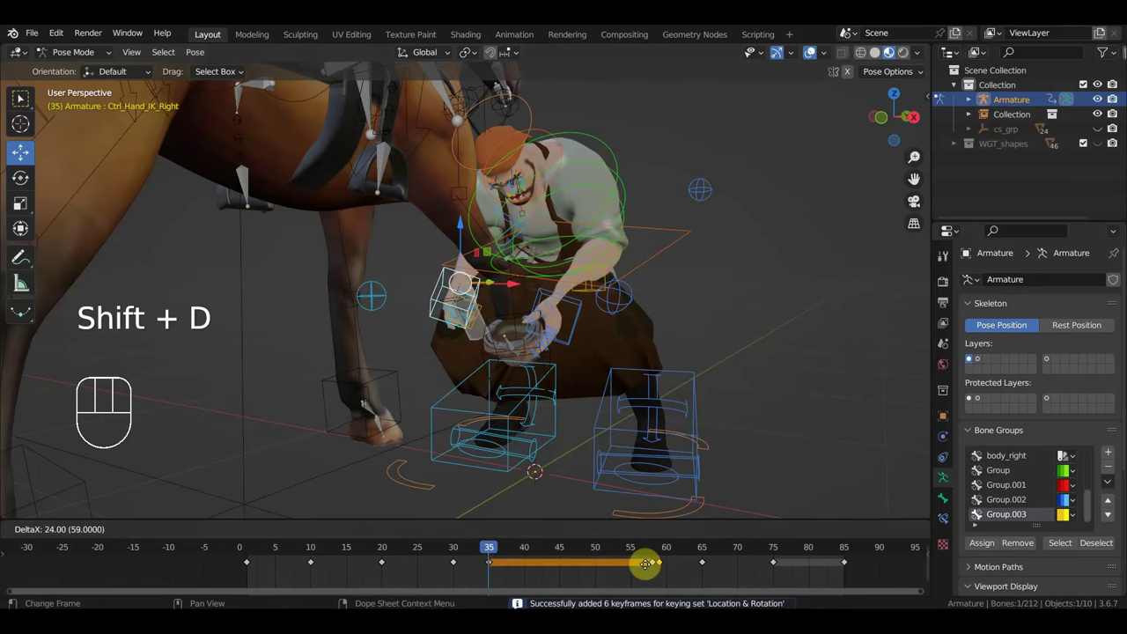
{"action": "key", "text": "space"}
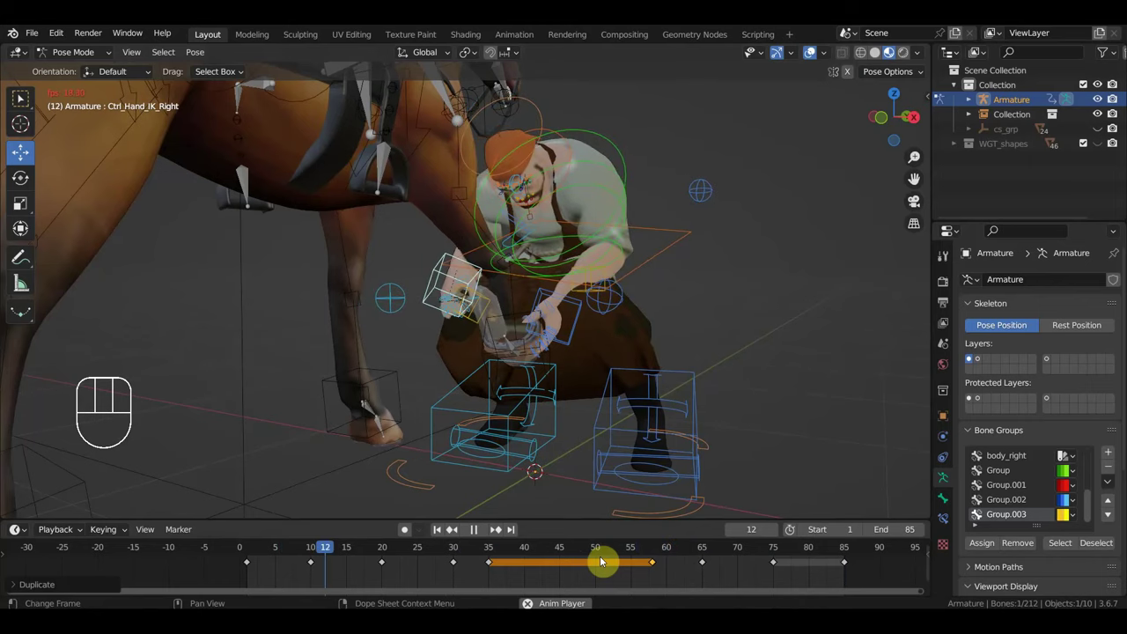
{"action": "key", "text": "space"}
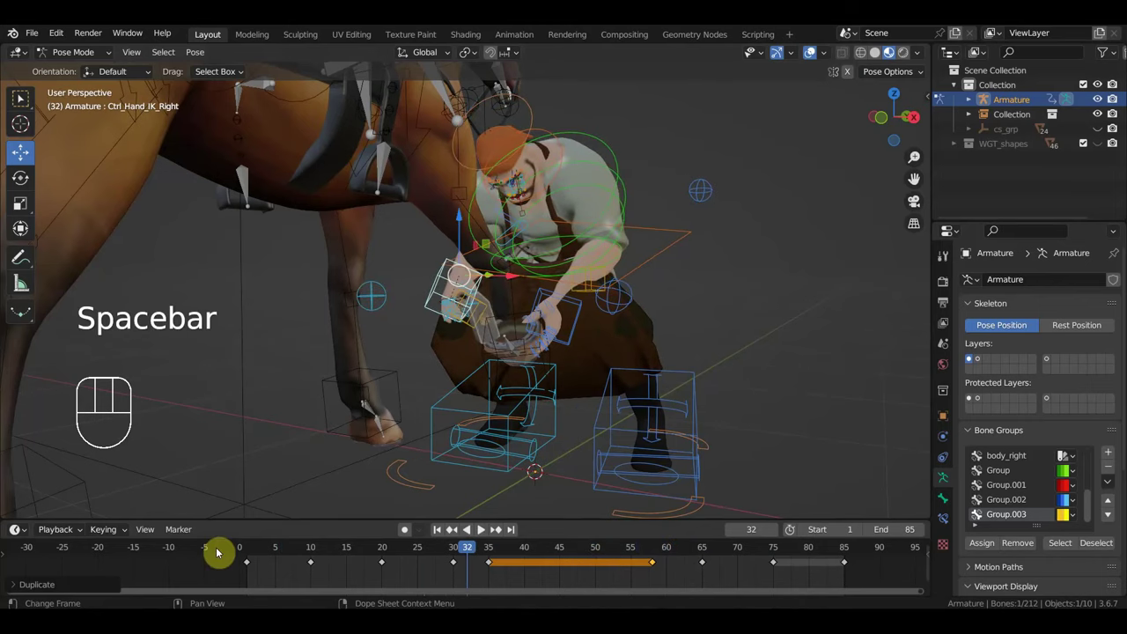
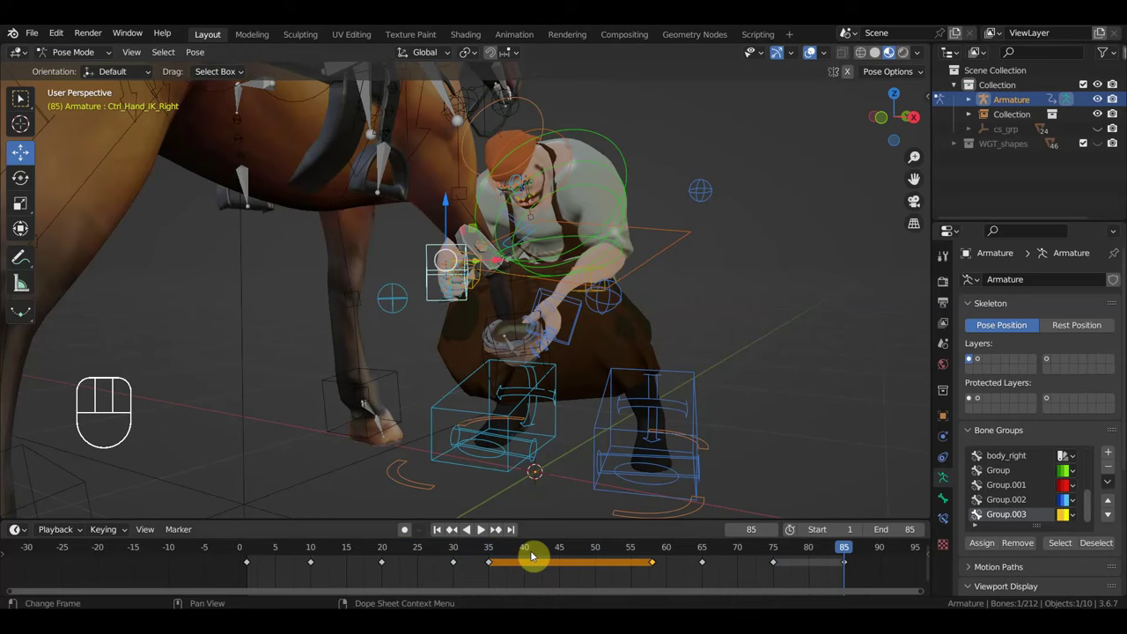
Step: Select the Ctrl_Head bone and turn the blacksmith's head at frame 58
{"action": "left_click", "coordinate": [565, 551]}
{"action": "left_click", "coordinate": [497, 547]}
{"action": "left_click_drag", "start_coordinate": [631, 349], "coordinate": [651, 352]}
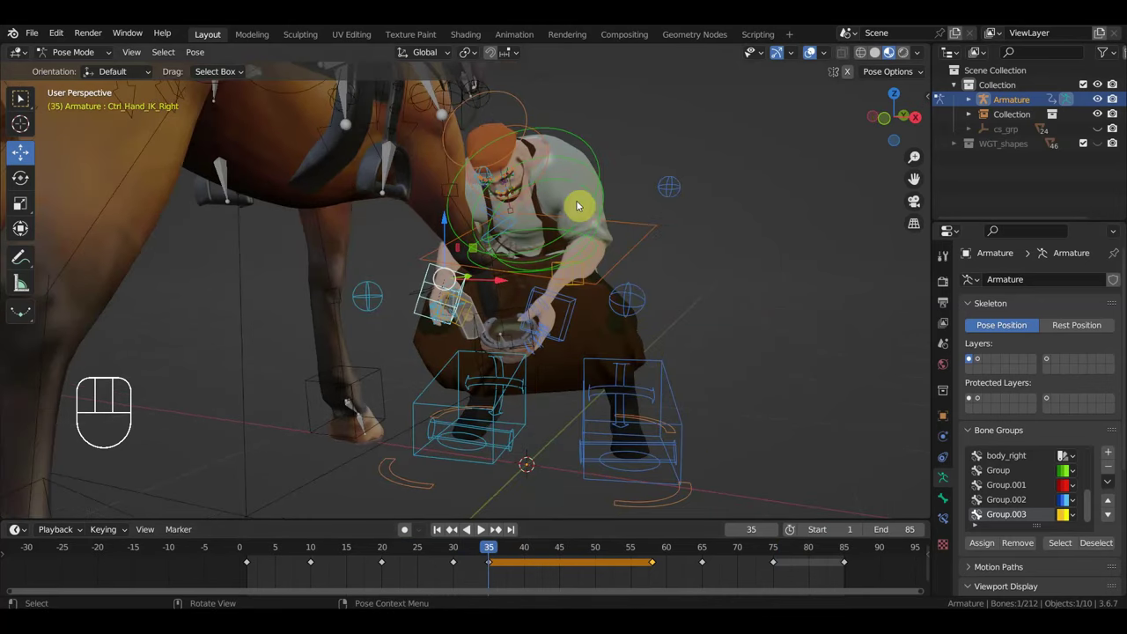
{"action": "left_click_drag", "start_coordinate": [578, 184], "coordinate": [593, 205]}
{"action": "left_click_drag", "start_coordinate": [597, 206], "coordinate": [624, 218]}
{"action": "key", "text": "r"}
{"action": "key", "text": "g"}
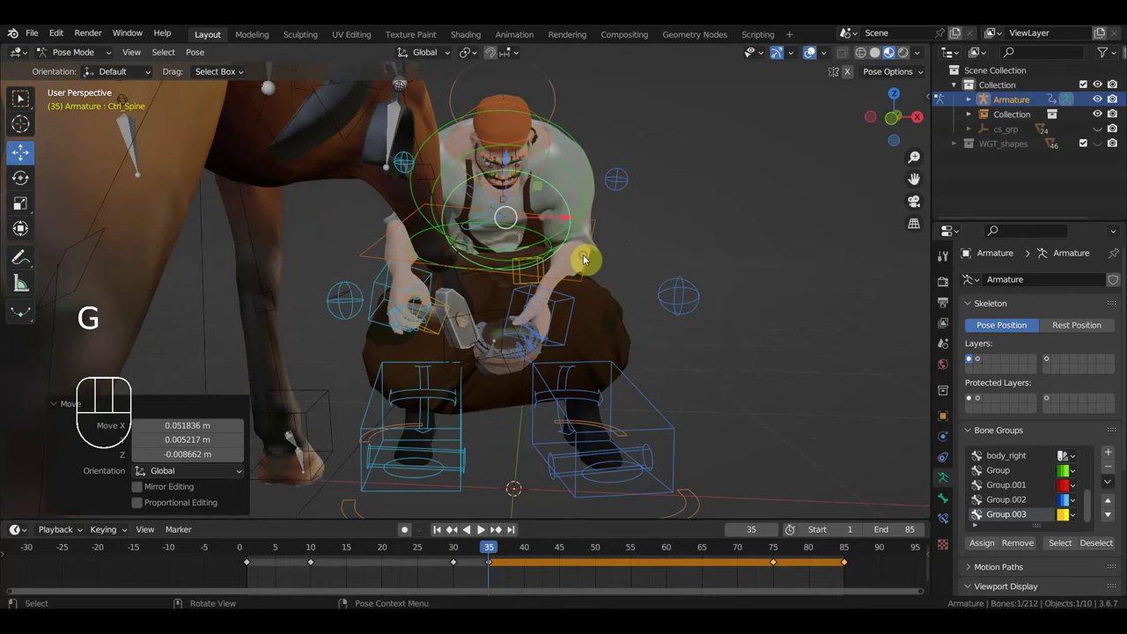
{"action": "left_click_drag", "start_coordinate": [570, 249], "coordinate": [589, 209]}
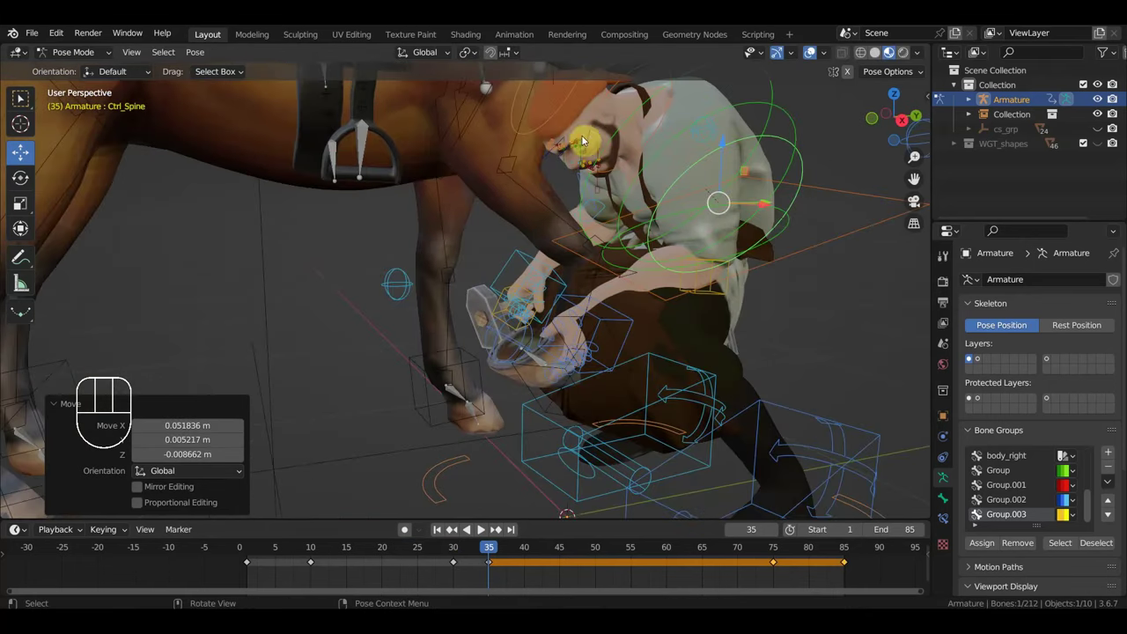
{"action": "left_click_drag", "start_coordinate": [540, 129], "coordinate": [577, 149]}
{"action": "left_click_drag", "start_coordinate": [614, 159], "coordinate": [697, 155]}
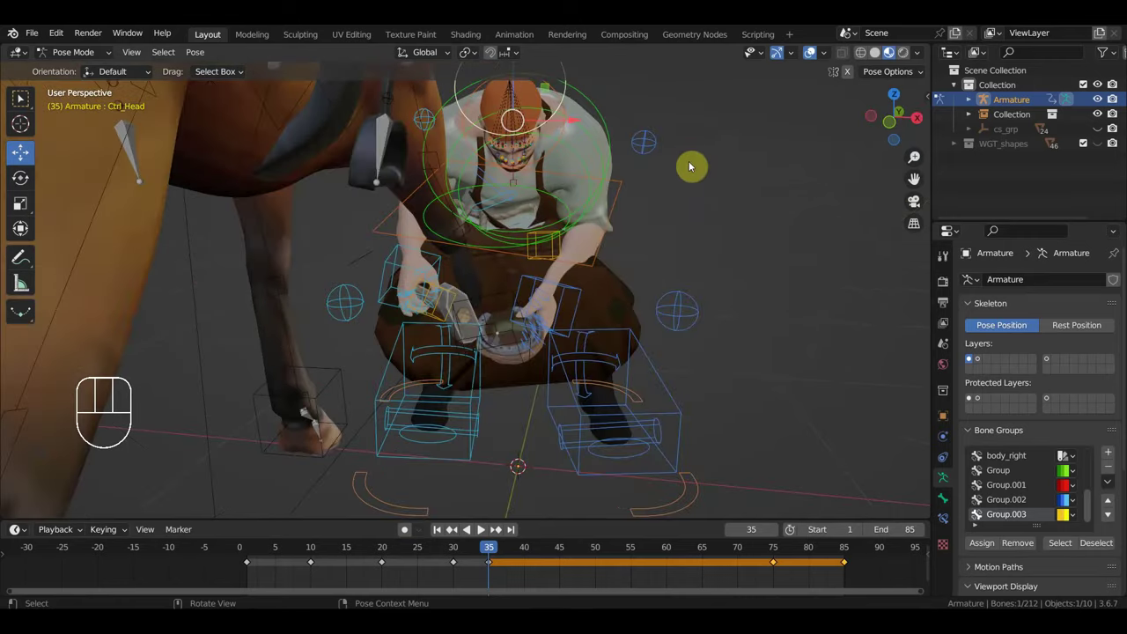
{"action": "key", "text": "r"}
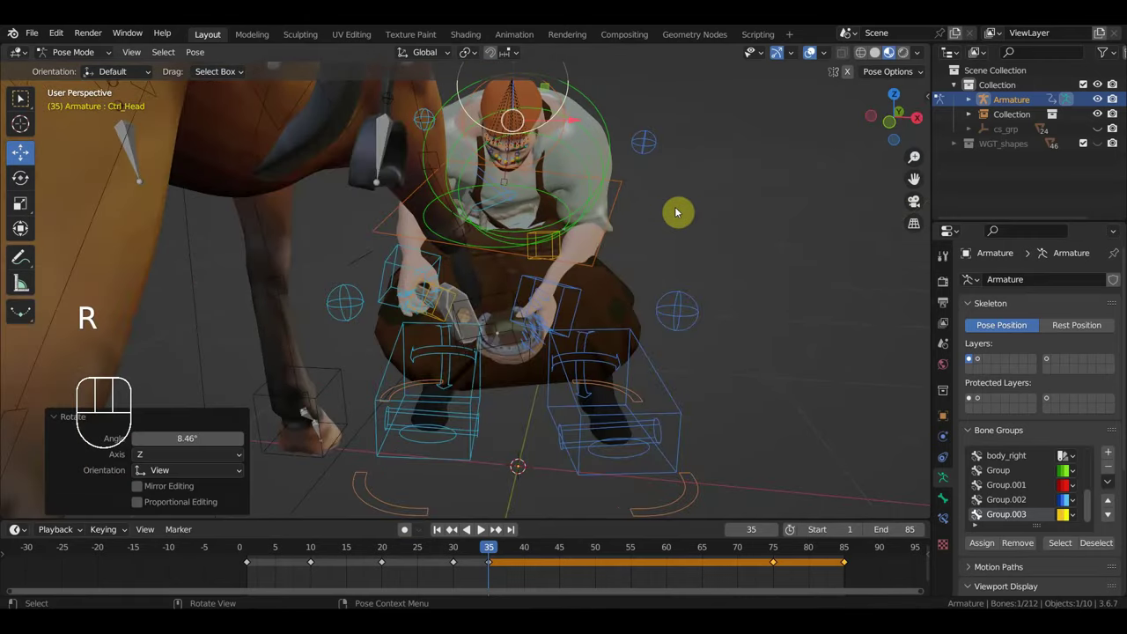
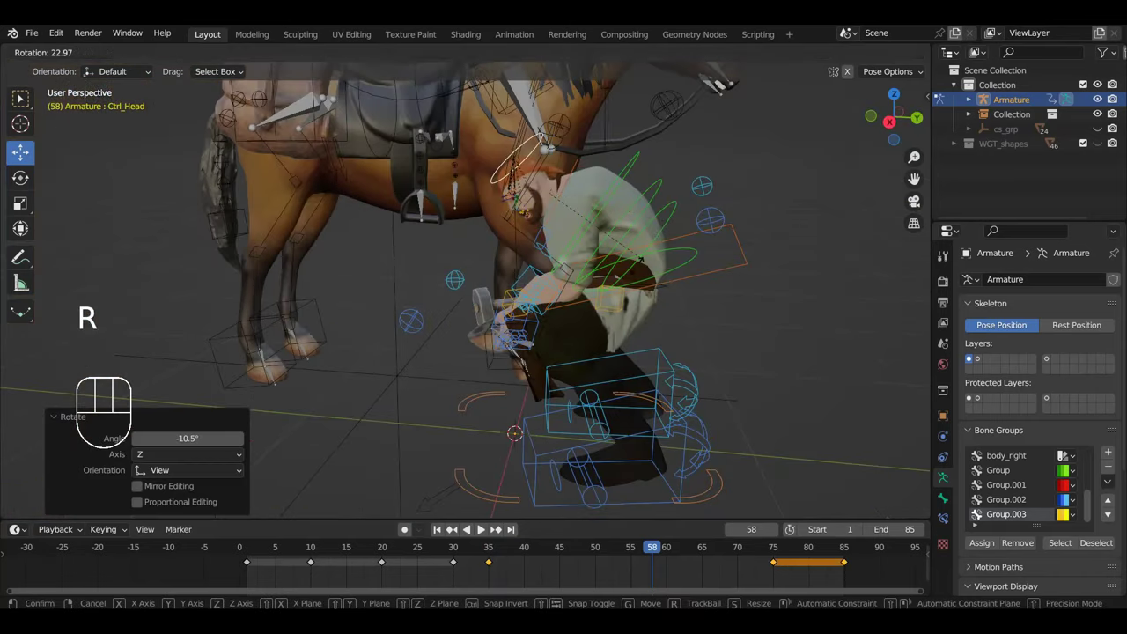
{"action": "left_click_drag", "start_coordinate": [650, 280], "coordinate": [817, 280]}
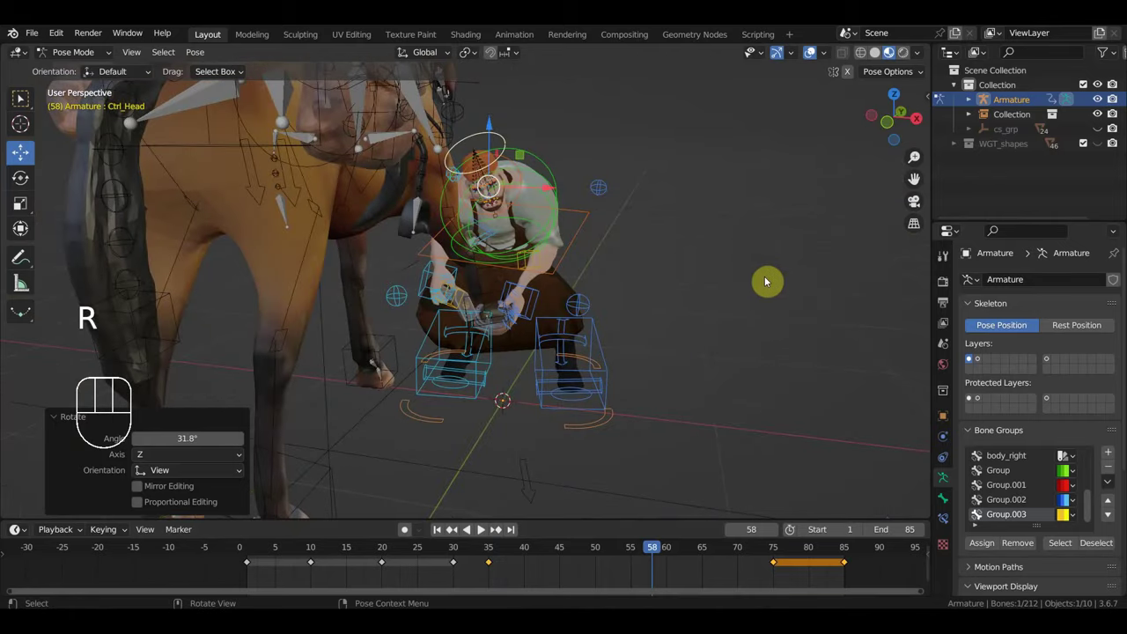
{"action": "left_click_drag", "start_coordinate": [709, 275], "coordinate": [739, 259]}
{"action": "key", "text": "r"}
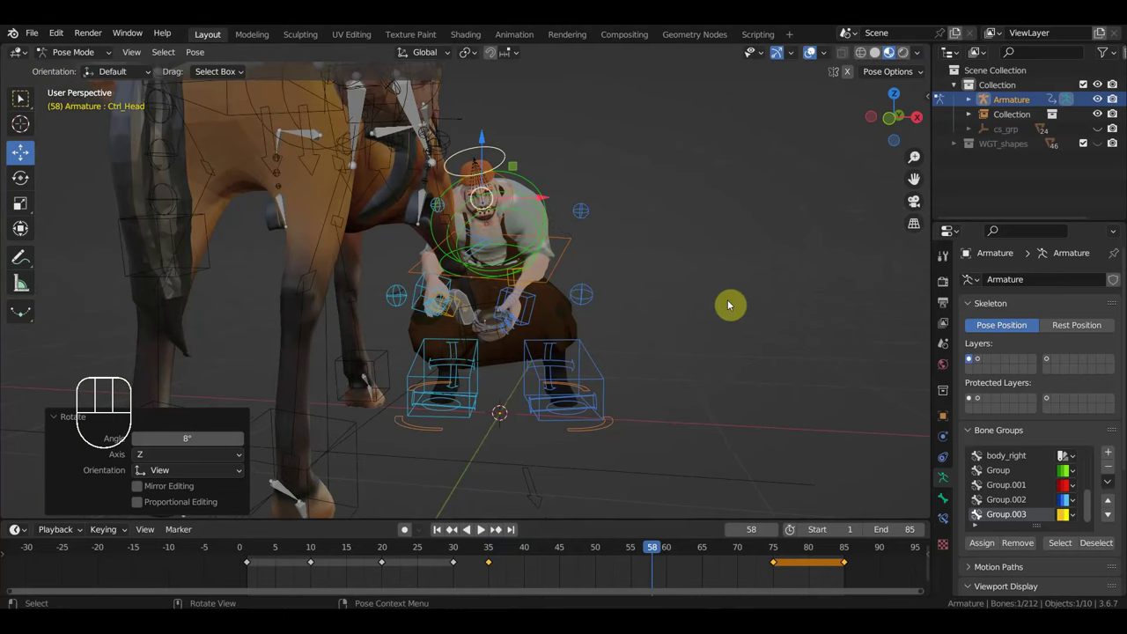
Step: Key the new head pose and play the animation through to review it
{"action": "key", "text": "a"}
{"action": "key", "text": "i"}
{"action": "left_click_drag", "start_coordinate": [641, 555], "coordinate": [519, 517]}
{"action": "left_click_drag", "start_coordinate": [651, 407], "coordinate": [603, 401]}
{"action": "key", "text": "space"}
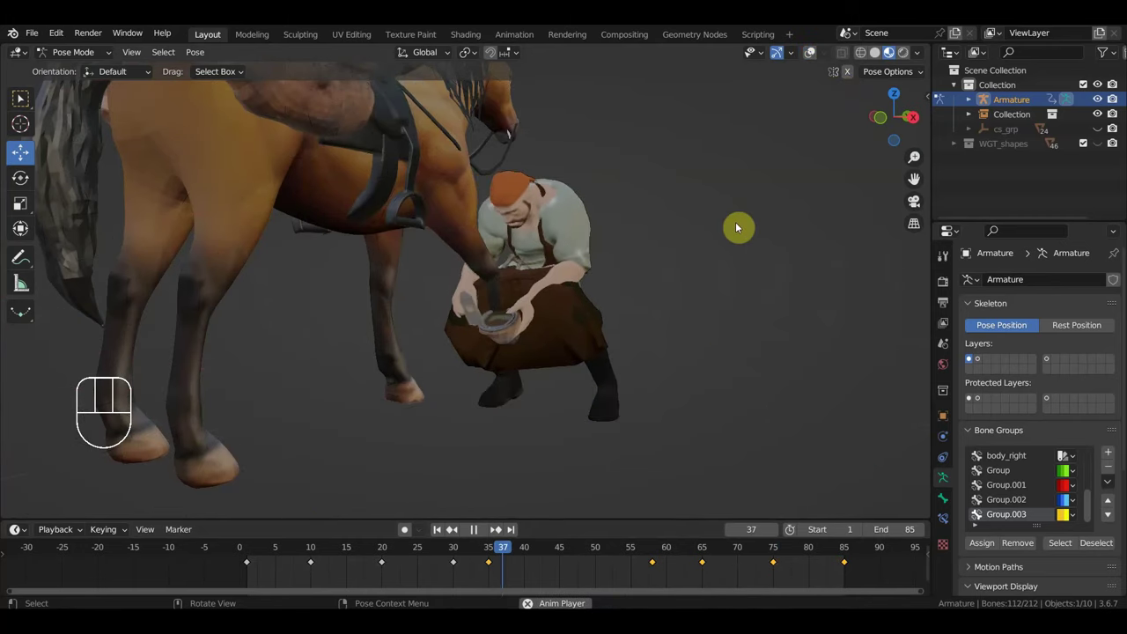
{"action": "key", "text": "space"}
{"action": "left_click_drag", "start_coordinate": [520, 562], "coordinate": [496, 559]}
{"action": "left_click_drag", "start_coordinate": [562, 383], "coordinate": [600, 389]}
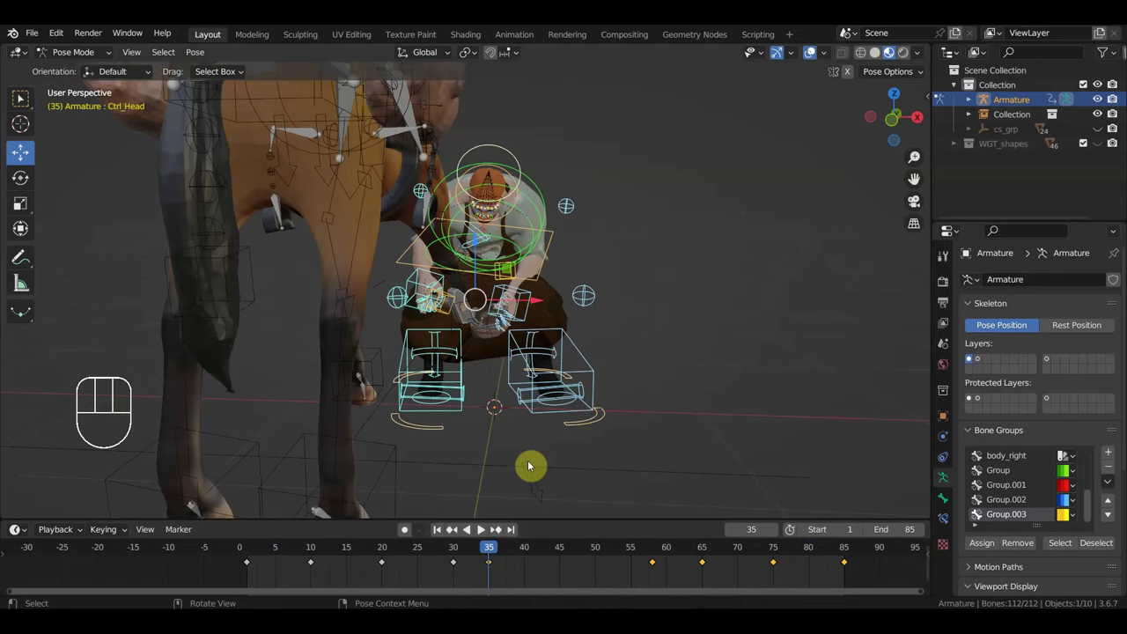
Step: Duplicate the spine keys so a copy sits at frame 20 and play it back
{"action": "left_click_drag", "start_coordinate": [522, 552], "coordinate": [457, 566]}
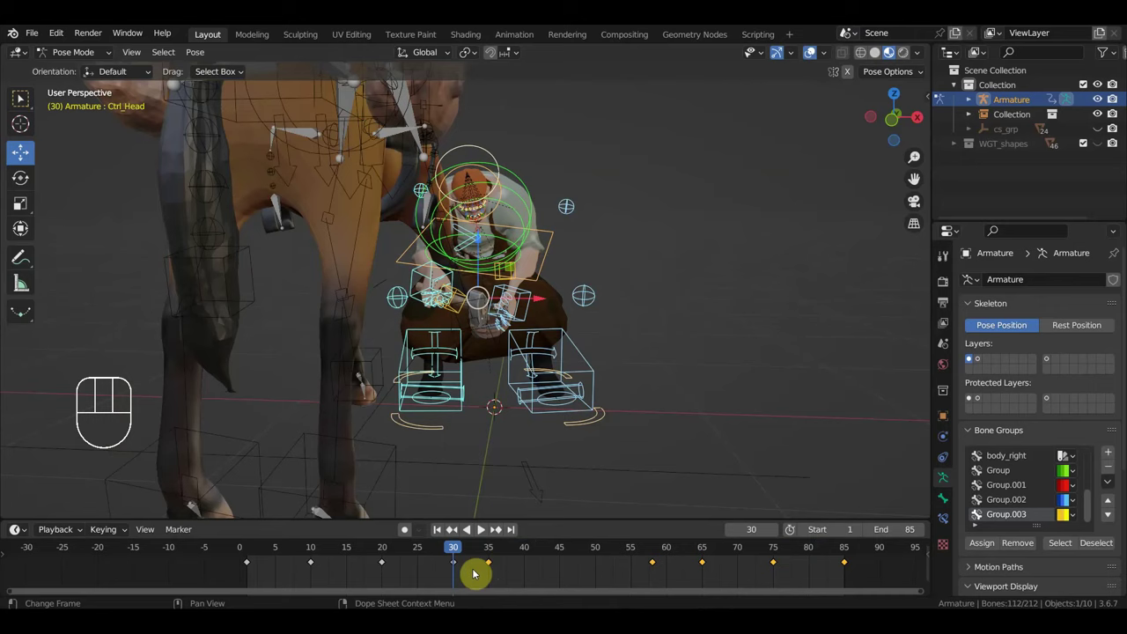
{"action": "left_click", "coordinate": [456, 569]}
{"action": "left_click", "coordinate": [527, 216]}
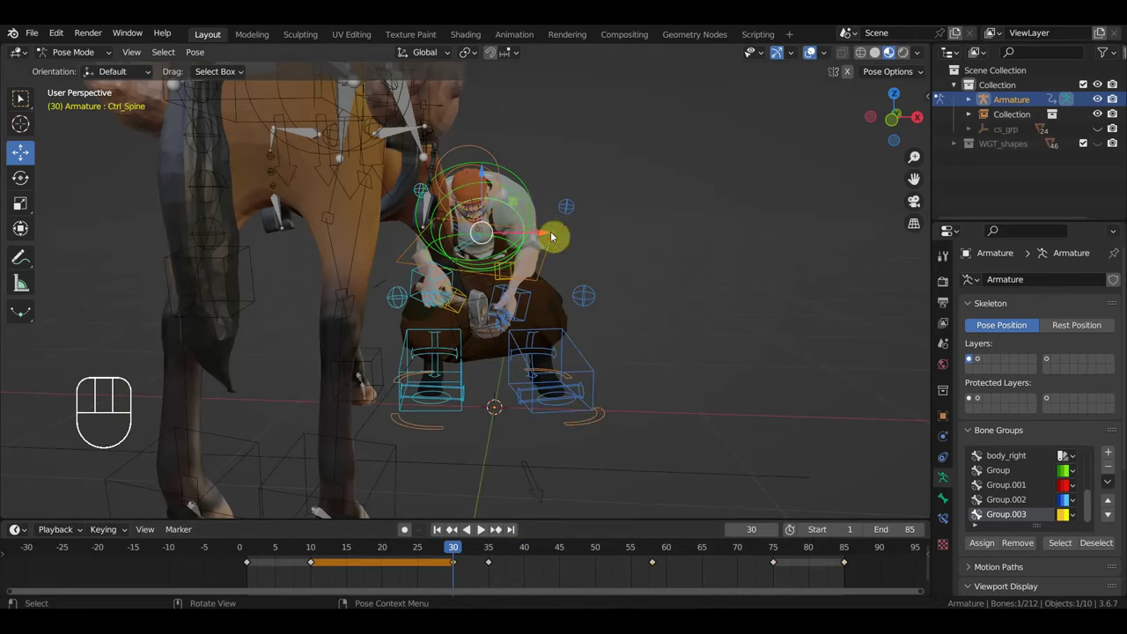
{"action": "left_click_drag", "start_coordinate": [553, 225], "coordinate": [525, 212]}
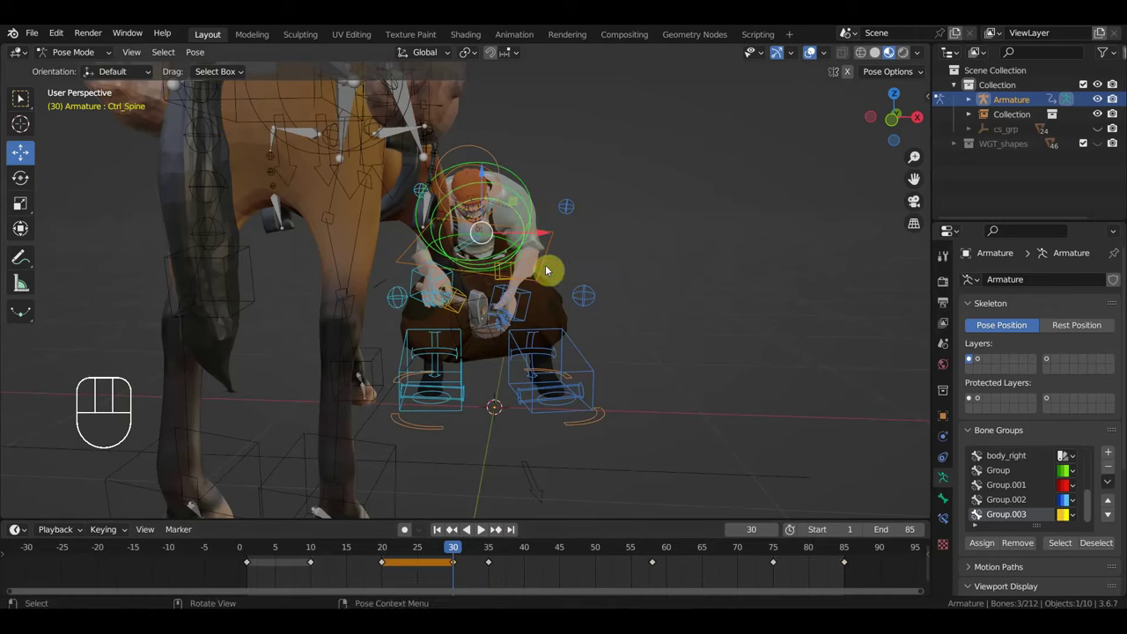
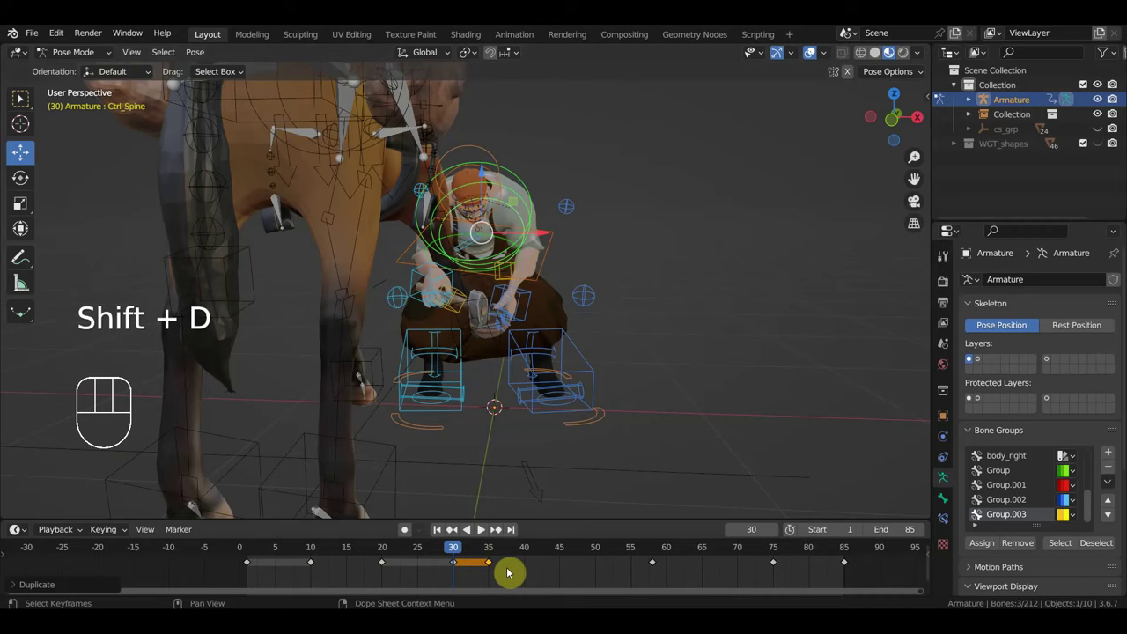
{"action": "key", "text": "space"}
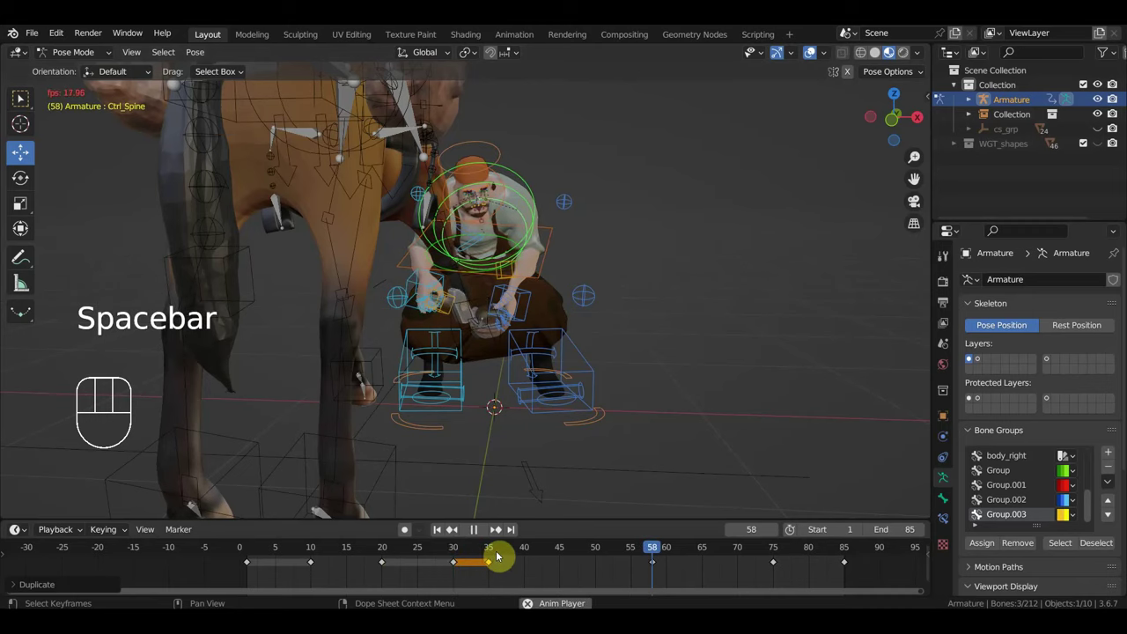
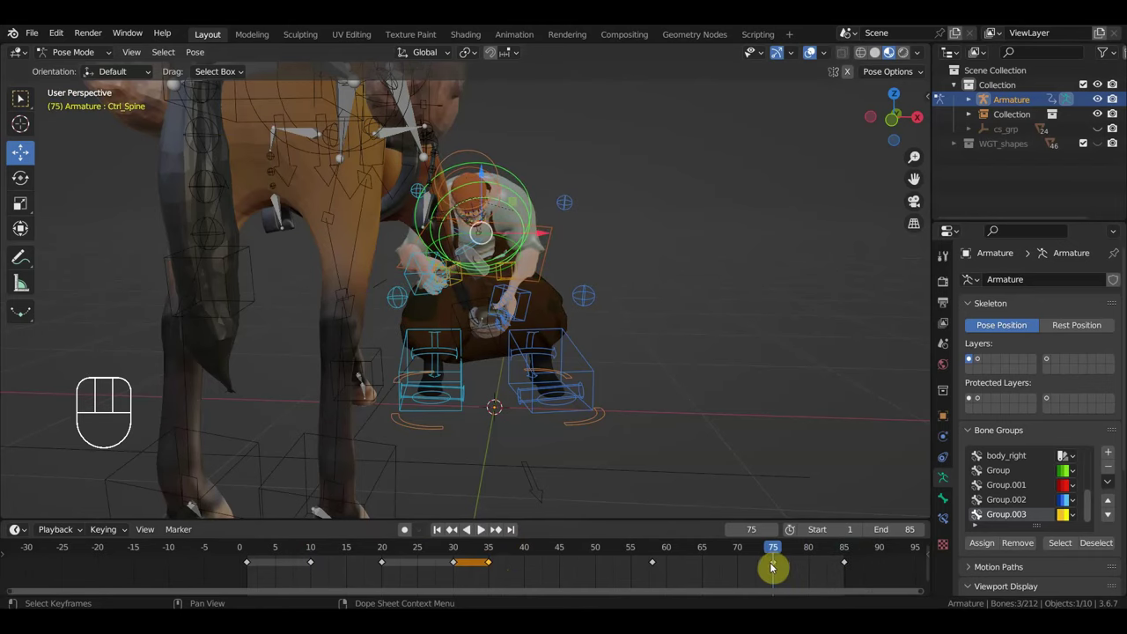
Step: Delete the spine key at frame 75 and scrub through the frames to check the loop
{"action": "left_click_drag", "start_coordinate": [770, 576], "coordinate": [761, 562]}
{"action": "key", "text": "Delete"}
{"action": "left_click_drag", "start_coordinate": [794, 555], "coordinate": [613, 557]}
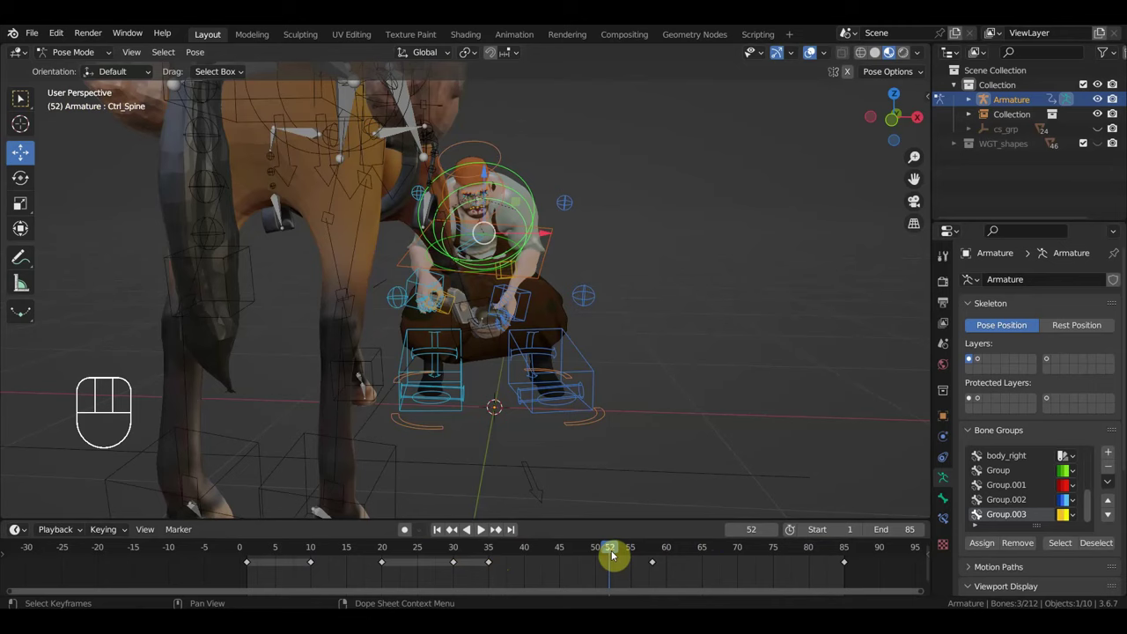
Step: Select Ctrl_Hips and key its pose at frame 70 and again at frame 45
{"action": "key", "text": "space"}
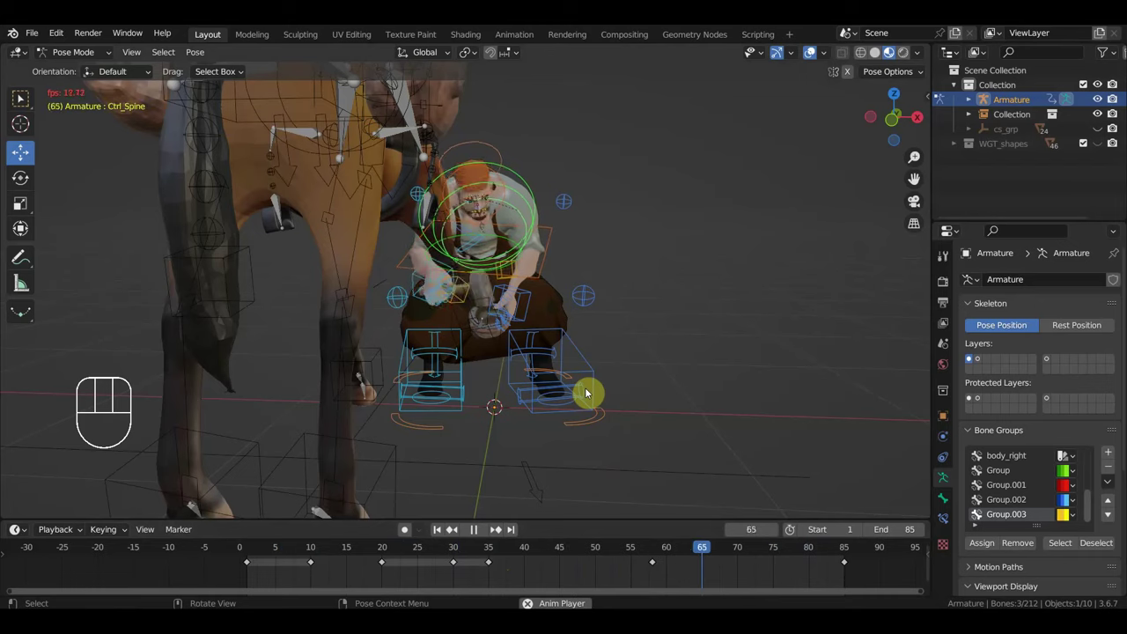
{"action": "key", "text": "space"}
{"action": "left_click", "coordinate": [742, 557]}
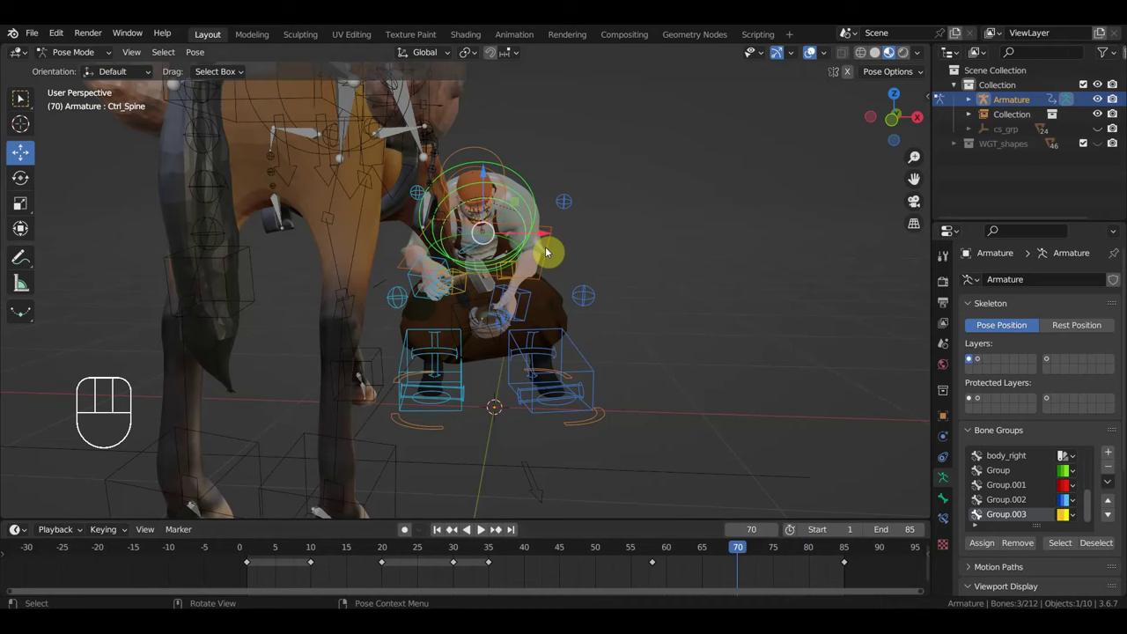
{"action": "left_click", "coordinate": [551, 259]}
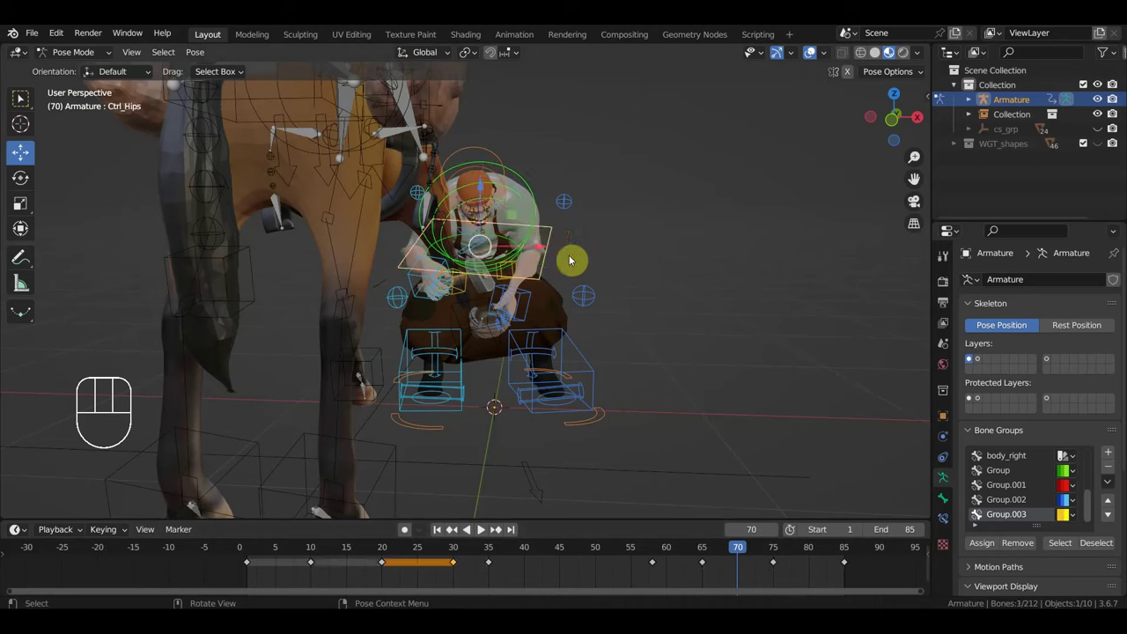
{"action": "key", "text": "r"}
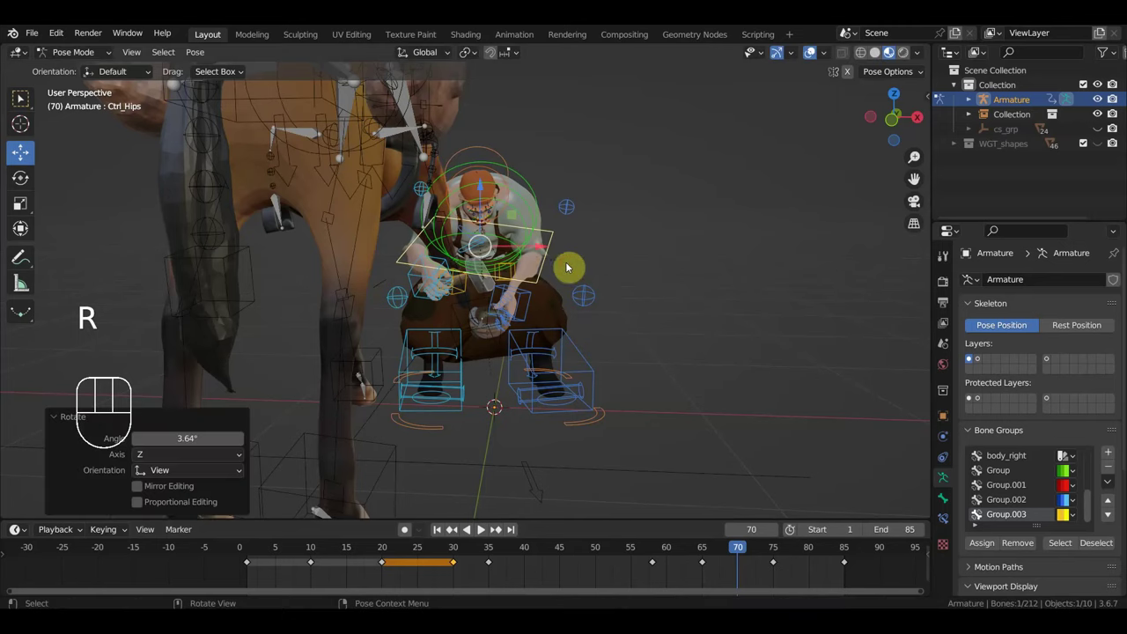
{"action": "key", "text": "i"}
{"action": "left_click_drag", "start_coordinate": [742, 557], "coordinate": [562, 567]}
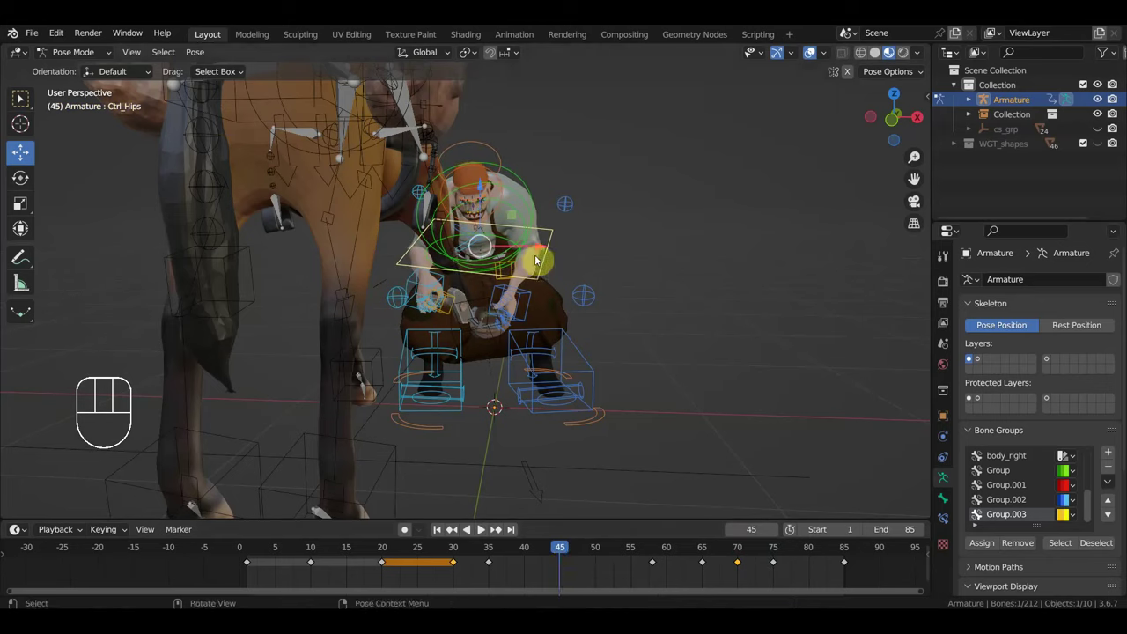
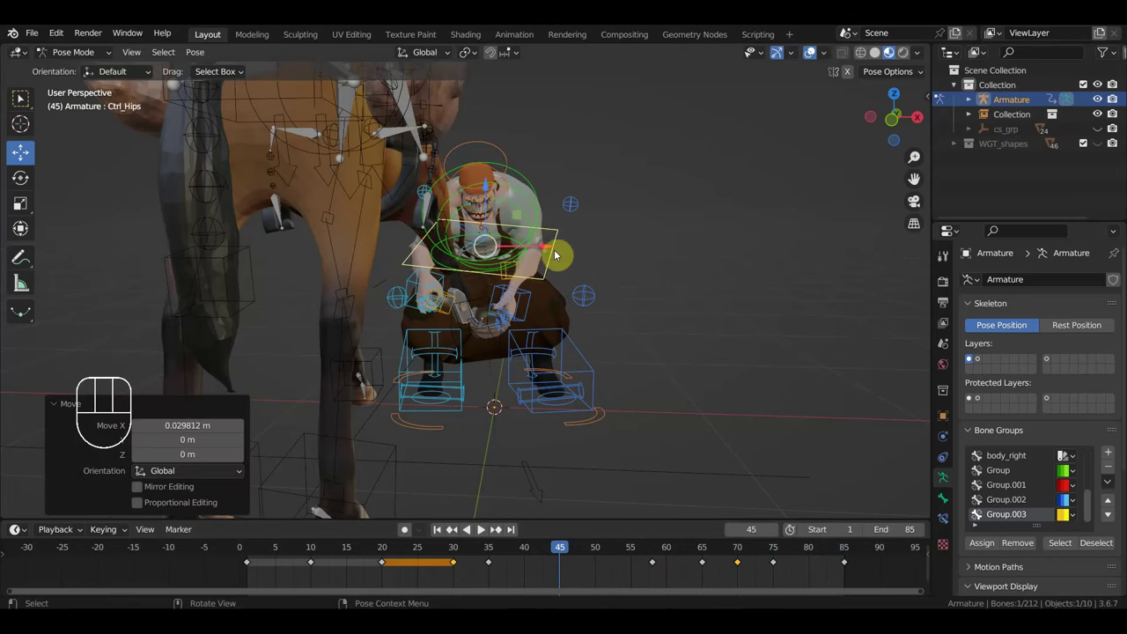
{"action": "key", "text": "i"}
Step: Preview the hips motion, scrub to frame 35, and select the right hand IK control
{"action": "key", "text": "space"}
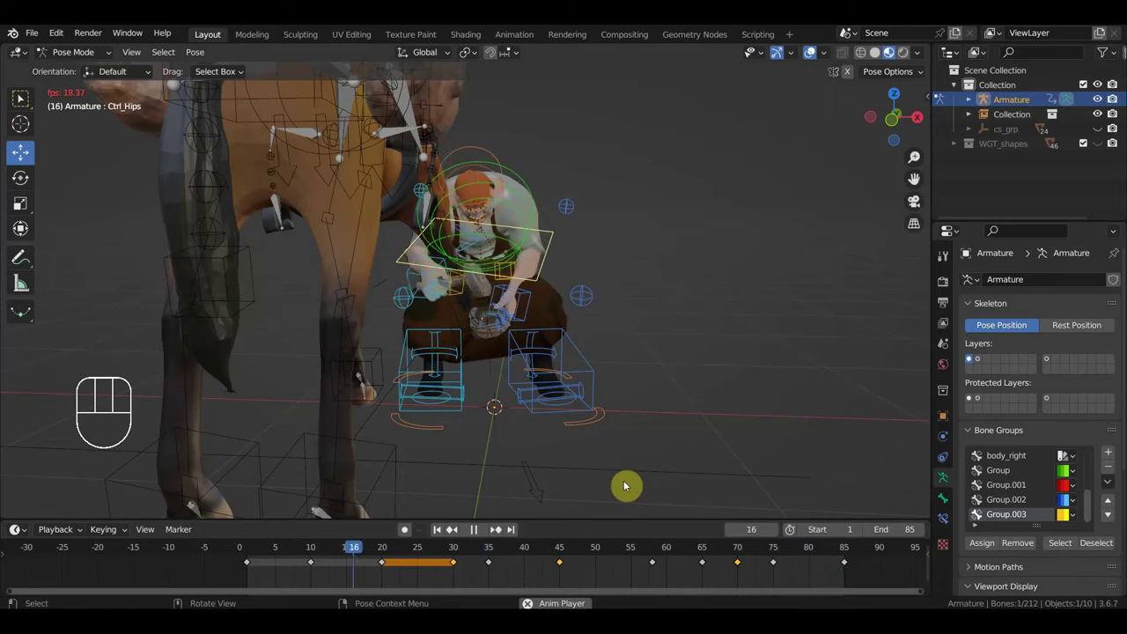
{"action": "key", "text": "space"}
{"action": "left_click_drag", "start_coordinate": [618, 559], "coordinate": [544, 561]}
{"action": "left_click_drag", "start_coordinate": [520, 559], "coordinate": [498, 556]}
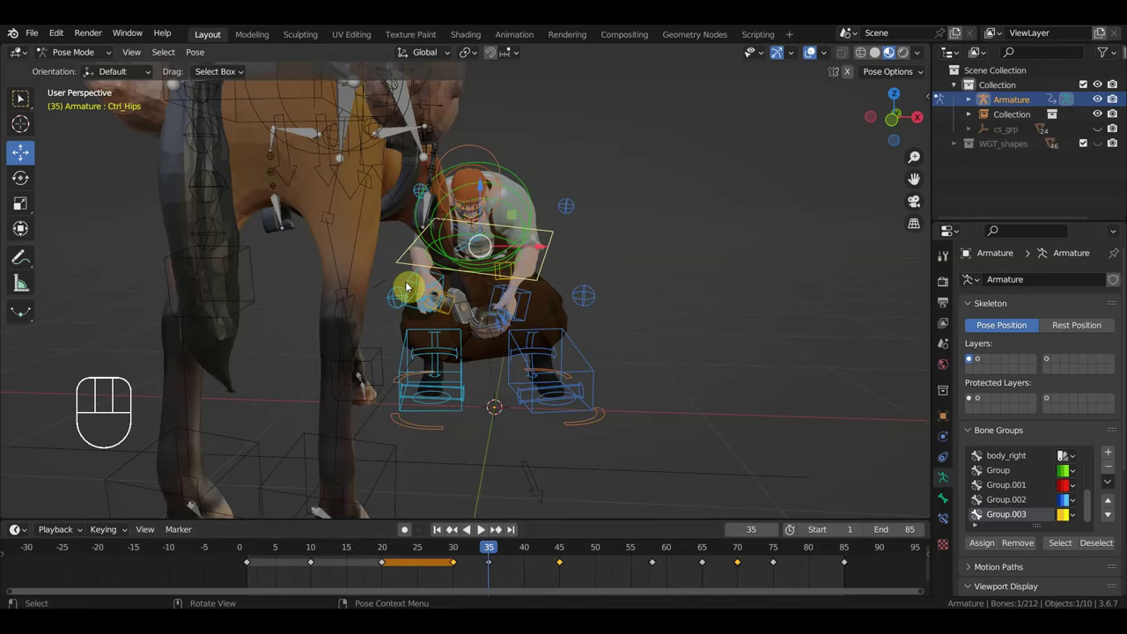
{"action": "left_click_drag", "start_coordinate": [413, 282], "coordinate": [469, 316]}
{"action": "left_click_drag", "start_coordinate": [481, 335], "coordinate": [514, 331]}
{"action": "key", "text": "g"}
{"action": "left_click", "coordinate": [509, 335]}
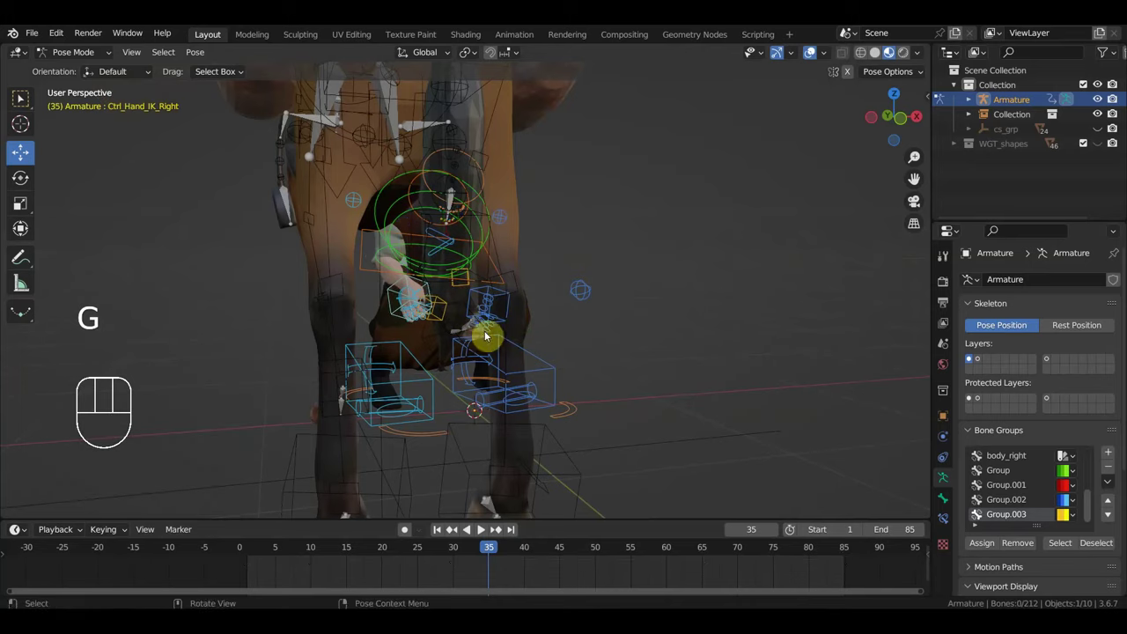
Step: Shift the right hand IK control slightly at frame 35 and key it
{"action": "left_click_drag", "start_coordinate": [580, 353], "coordinate": [566, 351]}
{"action": "key", "text": "g"}
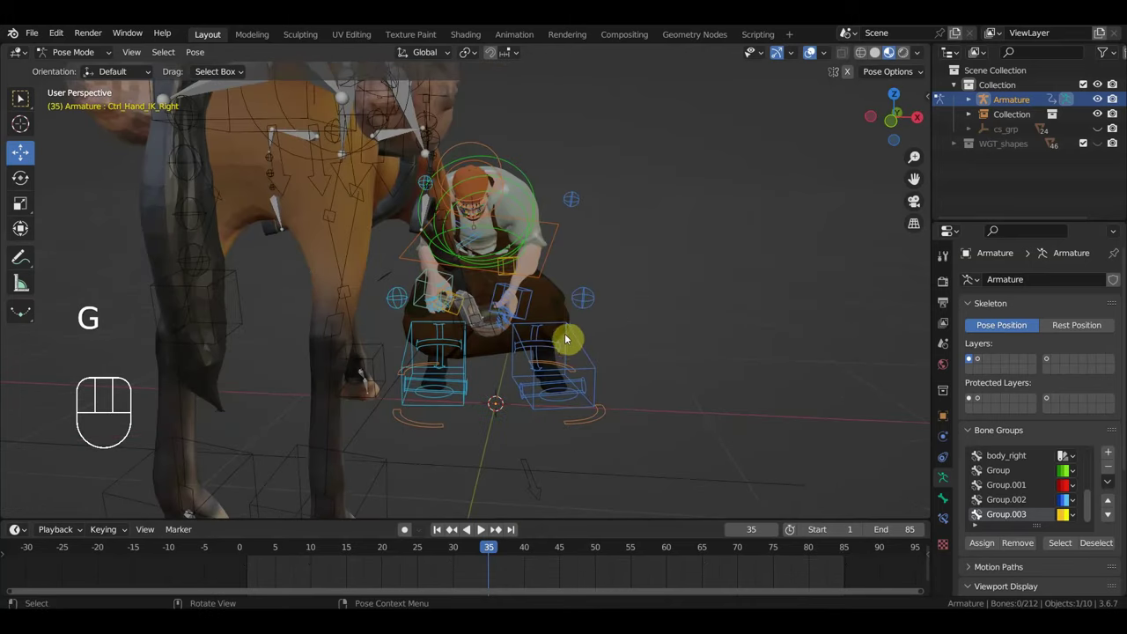
{"action": "key", "text": "g"}
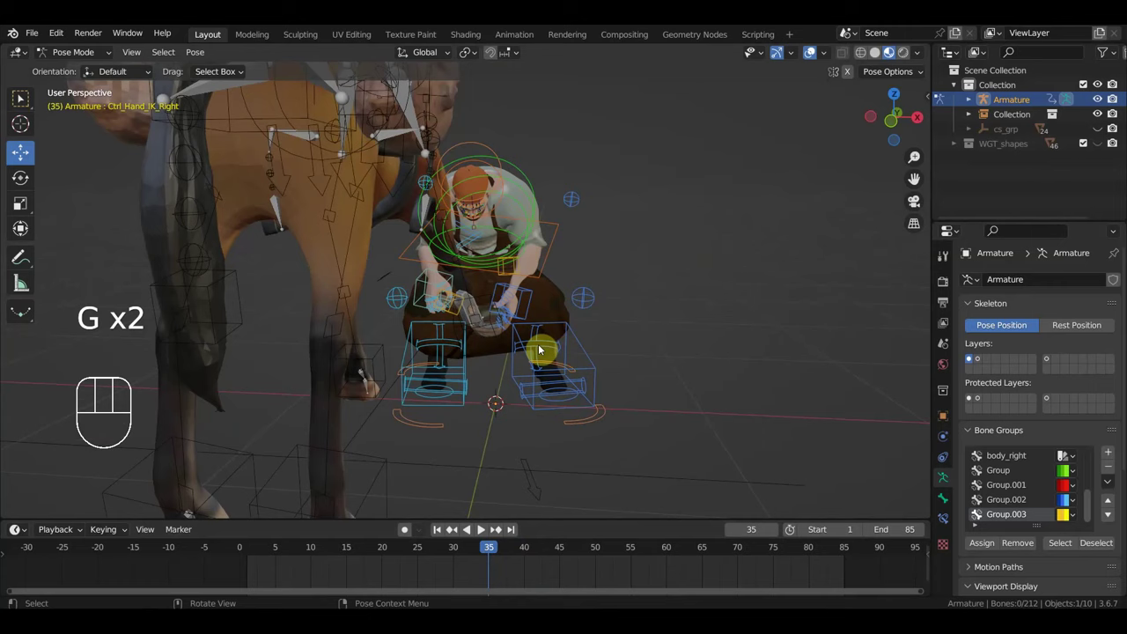
{"action": "left_click_drag", "start_coordinate": [460, 280], "coordinate": [499, 295]}
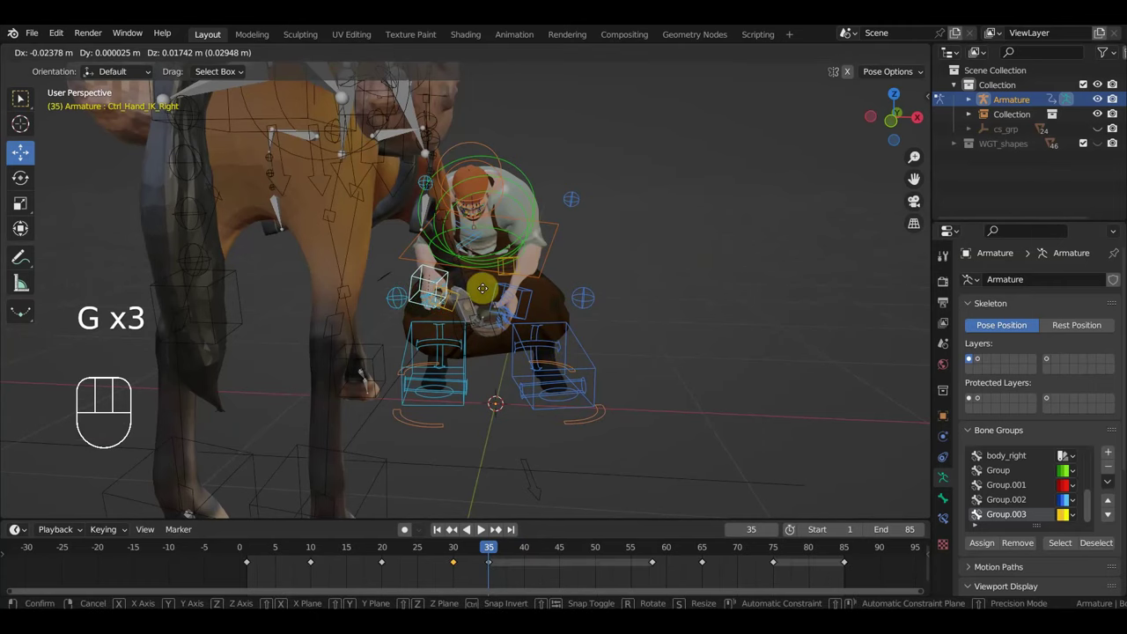
{"action": "key", "text": "g"}
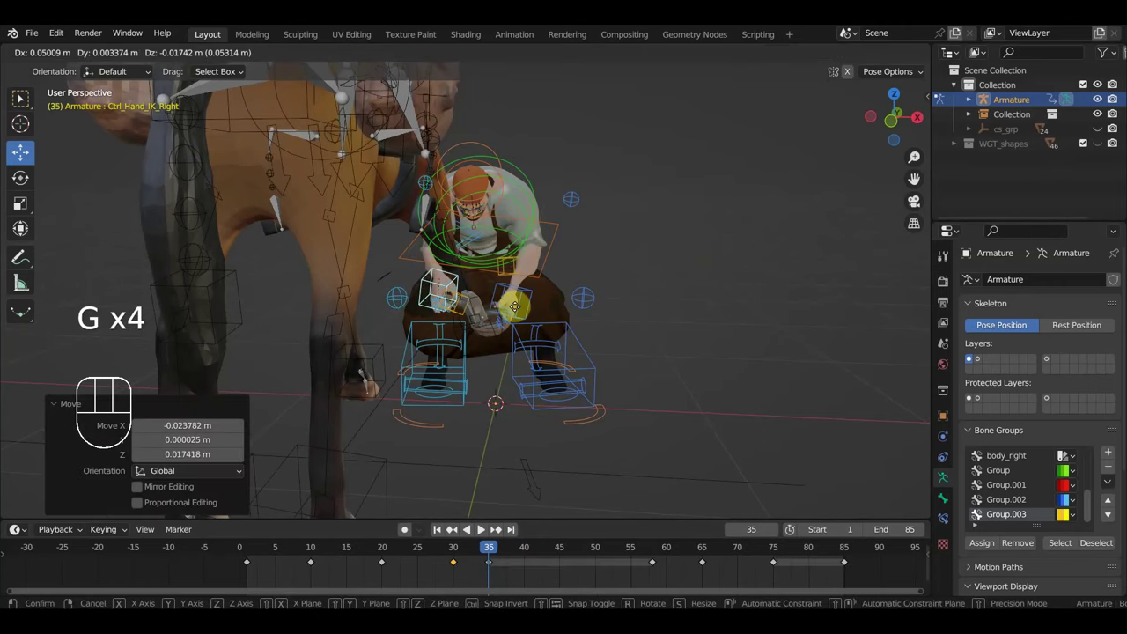
{"action": "scroll", "scroll_direction": "up", "scroll_amount": 3}
{"action": "left_click_drag", "start_coordinate": [517, 320], "coordinate": [521, 309]}
{"action": "scroll", "scroll_direction": "down", "scroll_amount": 3}
{"action": "key", "text": "i"}
Step: Nudge the hand control again, key it, and scrub toward frame 46
{"action": "left_click_drag", "start_coordinate": [481, 559], "coordinate": [493, 560]}
{"action": "left_click_drag", "start_coordinate": [614, 452], "coordinate": [668, 450]}
{"action": "key", "text": "g"}
{"action": "key", "text": "i"}
{"action": "left_click_drag", "start_coordinate": [460, 551], "coordinate": [544, 468]}
{"action": "left_click_drag", "start_coordinate": [473, 480], "coordinate": [391, 480]}
{"action": "left_click_drag", "start_coordinate": [471, 557], "coordinate": [572, 589]}
{"action": "left_click_drag", "start_coordinate": [574, 411], "coordinate": [530, 375]}
Step: Move the left hand IK control near frame 46 and key its location and rotation
{"action": "left_click", "coordinate": [529, 311]}
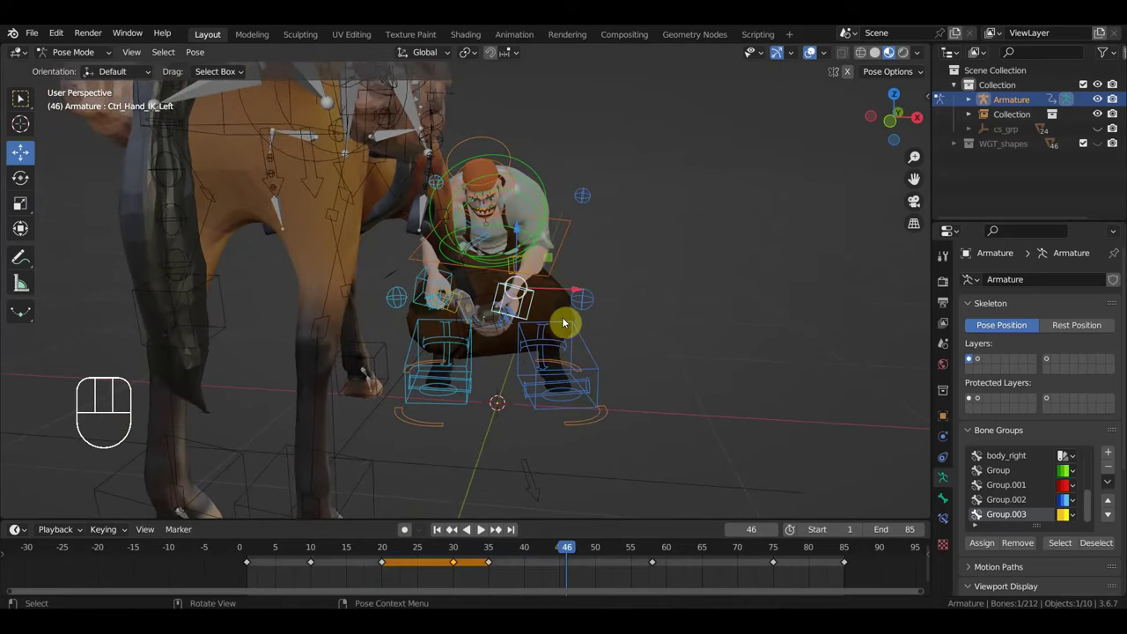
{"action": "key", "text": "g"}
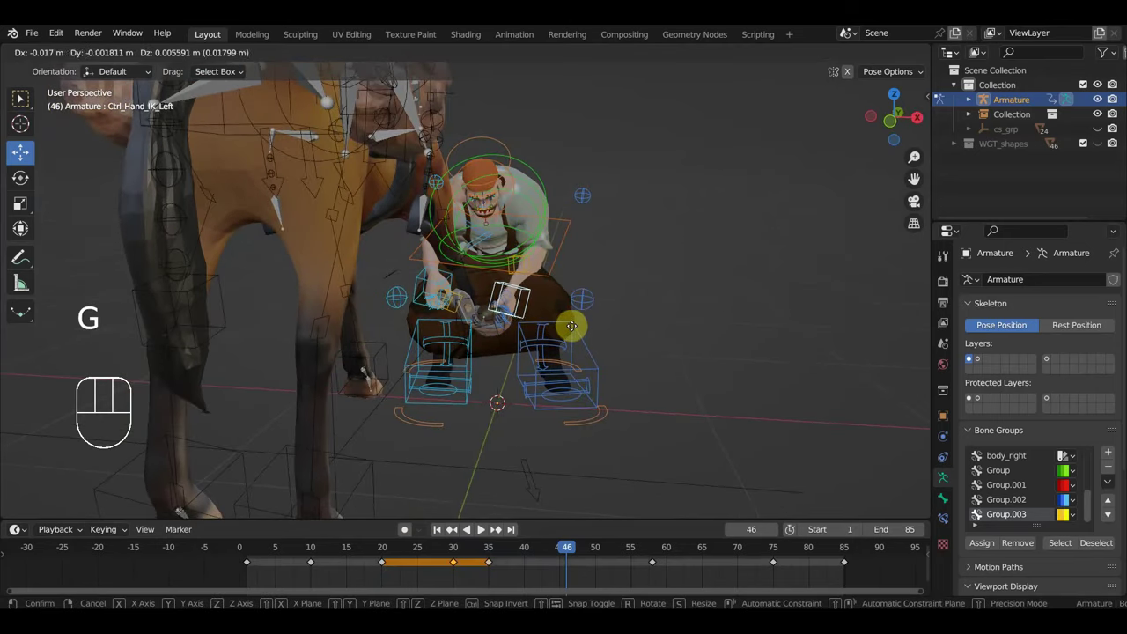
{"action": "key", "text": "i"}
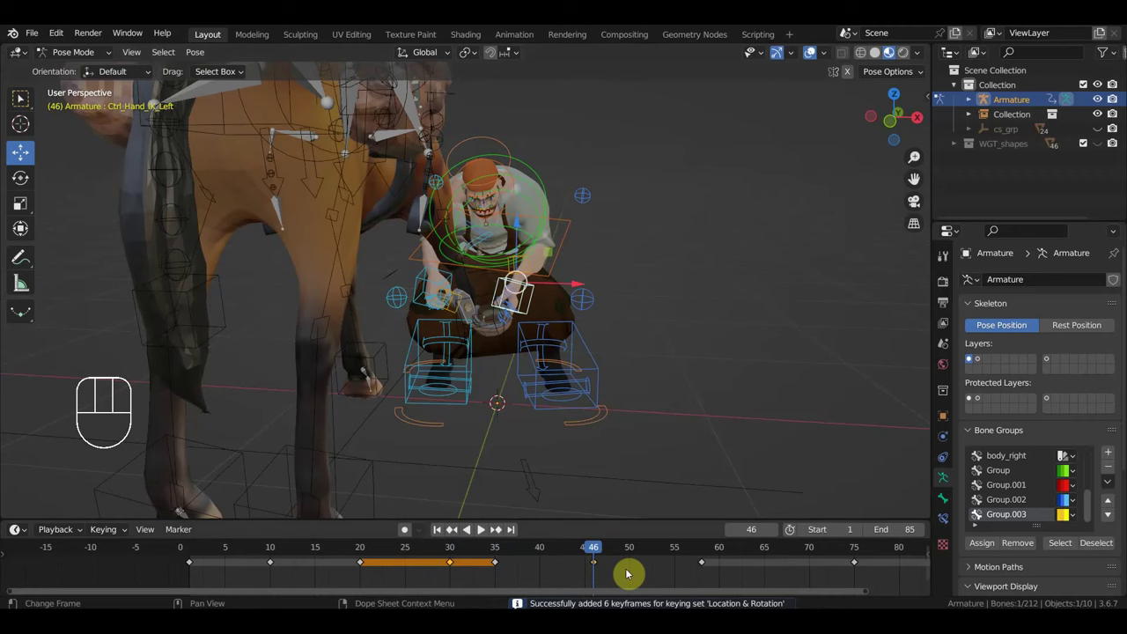
{"action": "left_click_drag", "start_coordinate": [605, 553], "coordinate": [514, 535]}
{"action": "left_click_drag", "start_coordinate": [533, 476], "coordinate": [626, 452]}
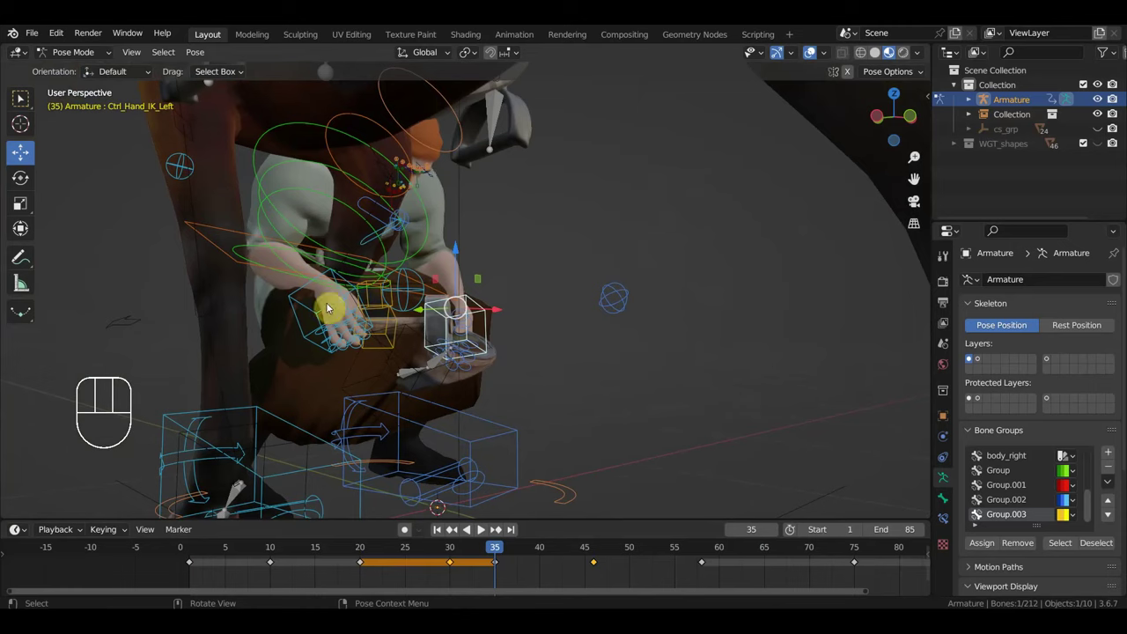
Step: Tilt Ctrl_Hand_IK_Right slightly at frames 35 and 65 and reposition it
{"action": "left_click", "coordinate": [308, 329]}
{"action": "key", "text": "r"}
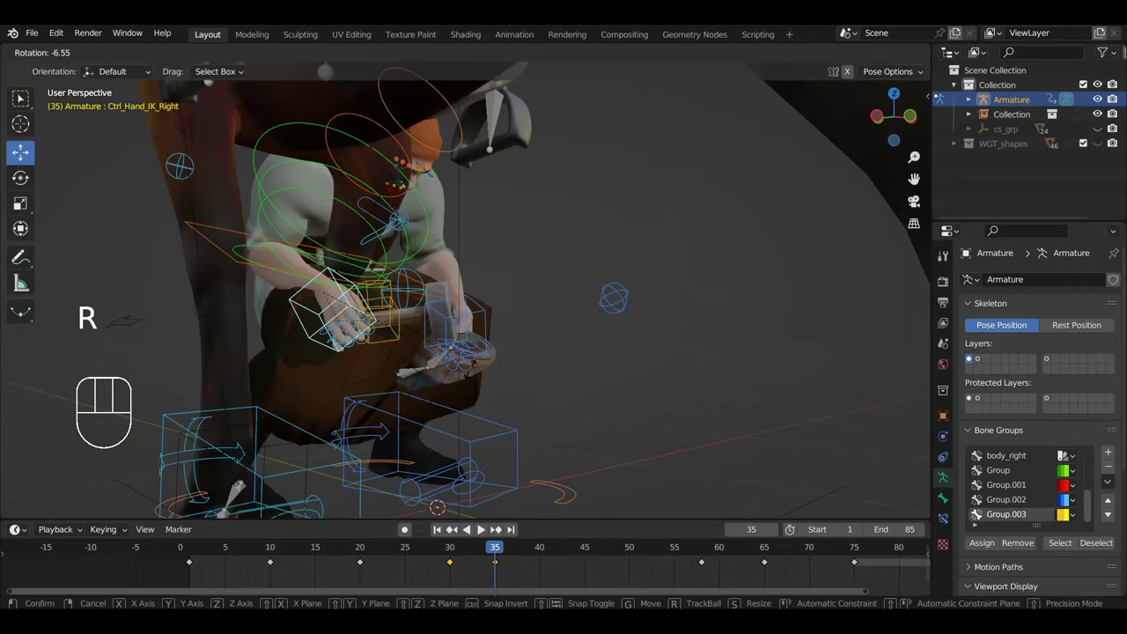
{"action": "left_click_drag", "start_coordinate": [473, 377], "coordinate": [438, 379]}
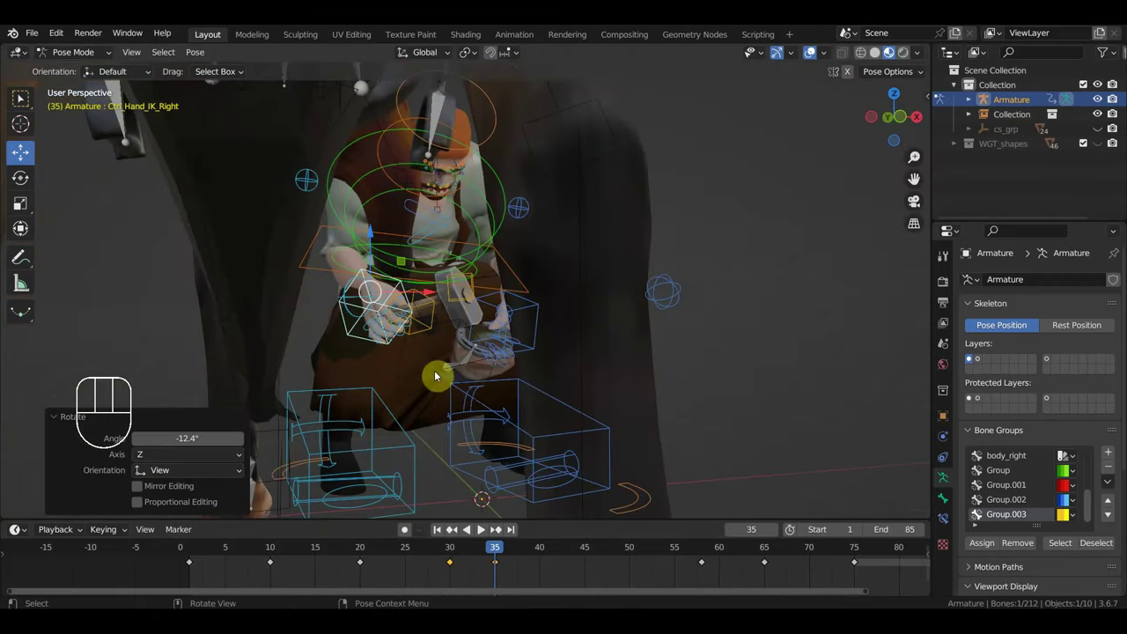
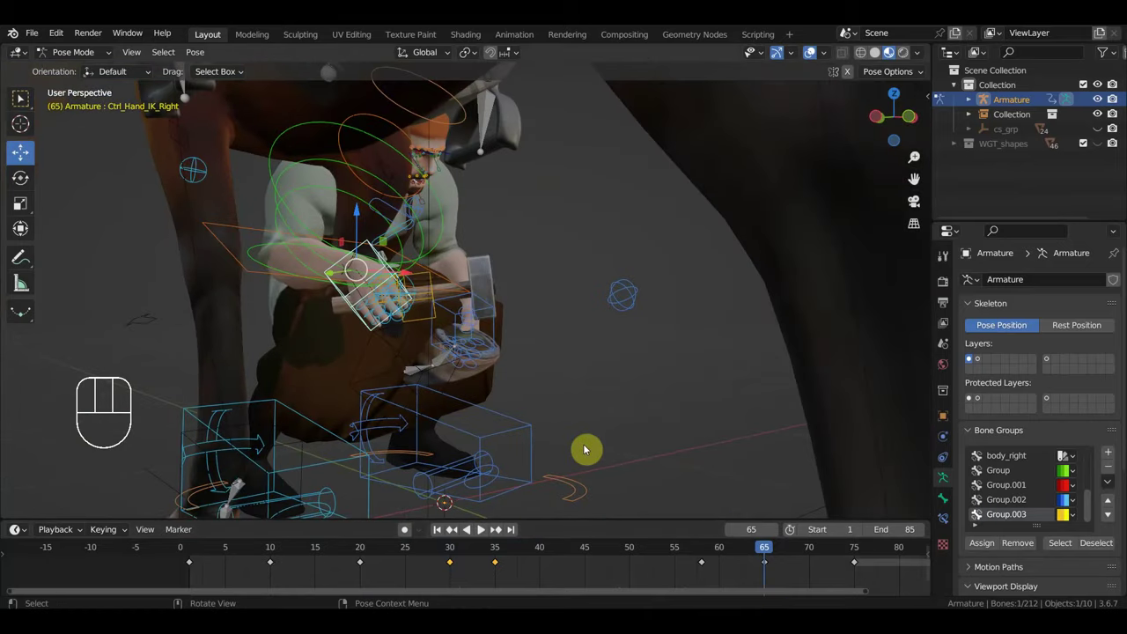
{"action": "key", "text": "r"}
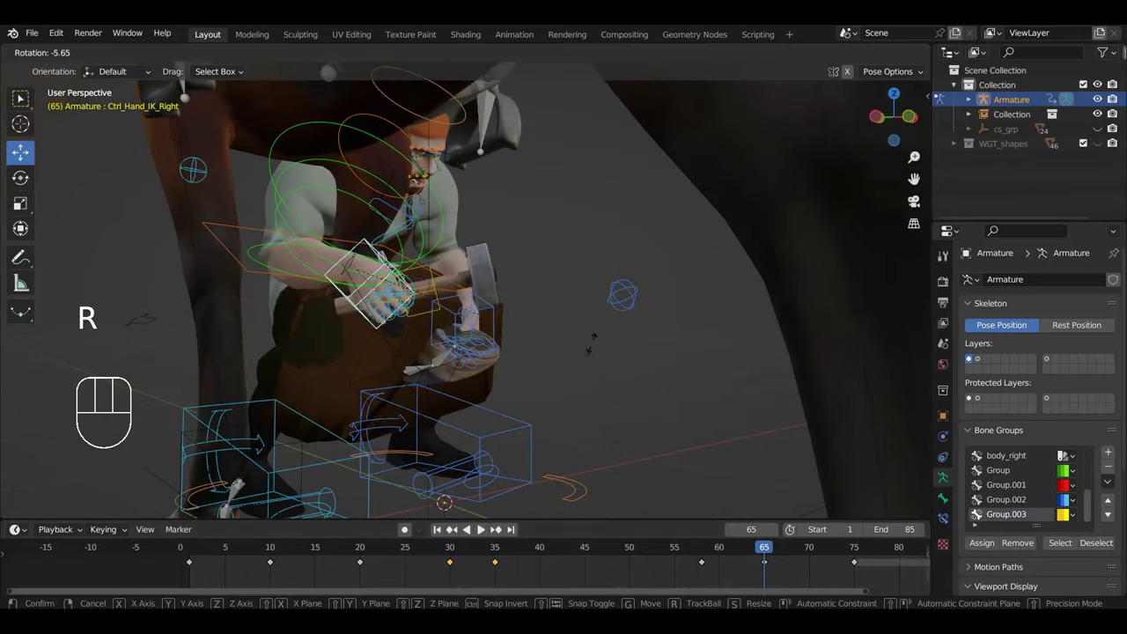
{"action": "key", "text": "g"}
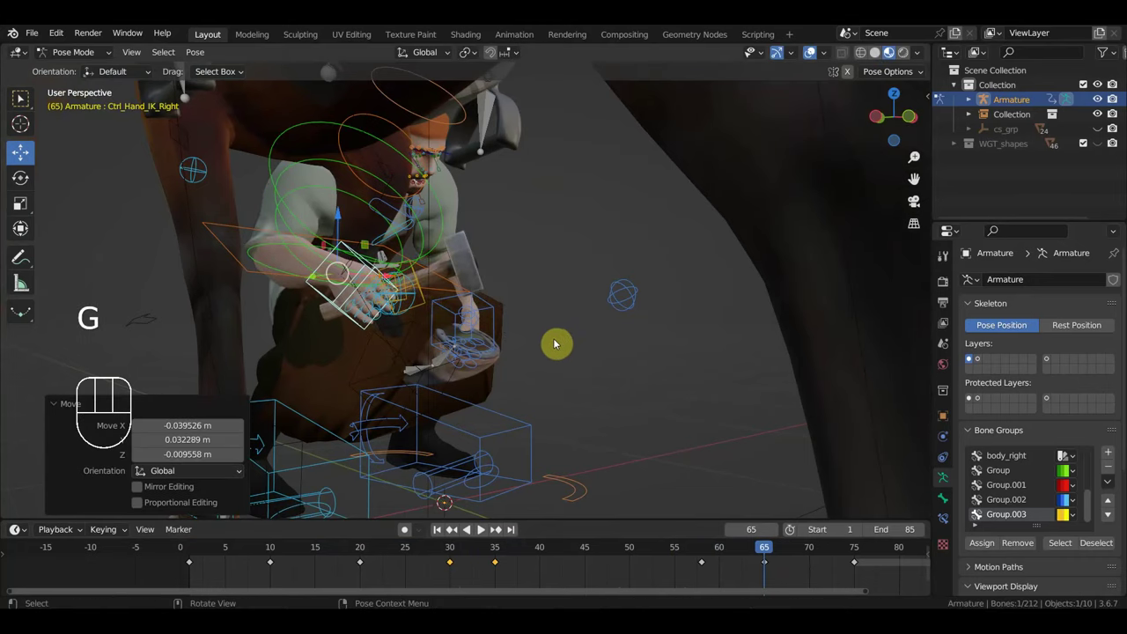
Step: Key the right hand's location and rotation, then move the playhead to frame 75
{"action": "key", "text": "i"}
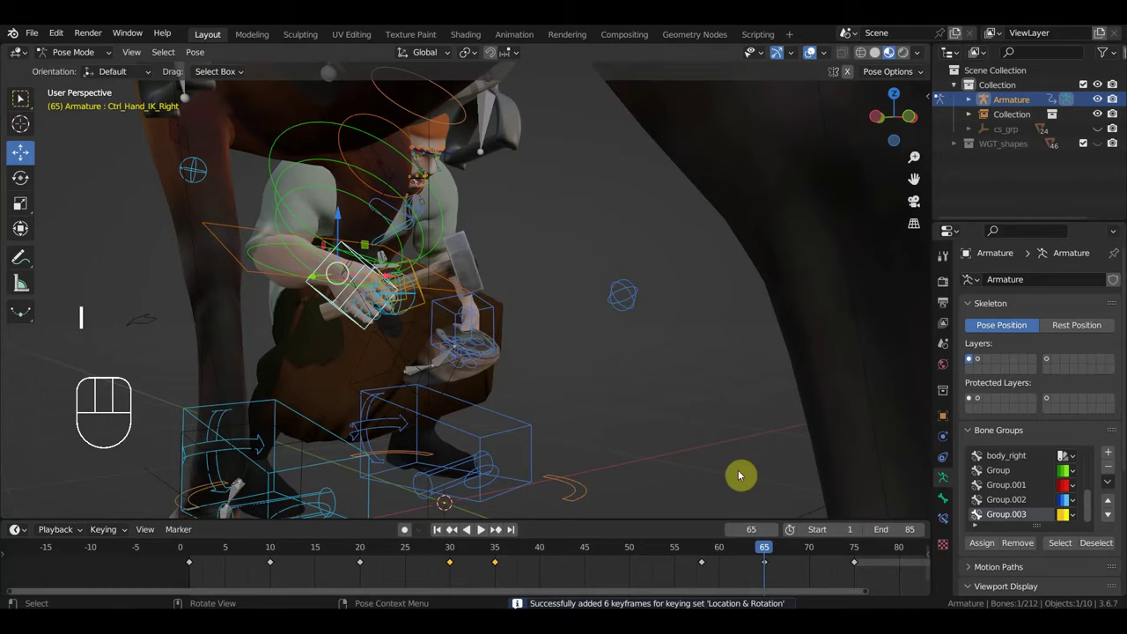
{"action": "left_click_drag", "start_coordinate": [602, 445], "coordinate": [529, 454]}
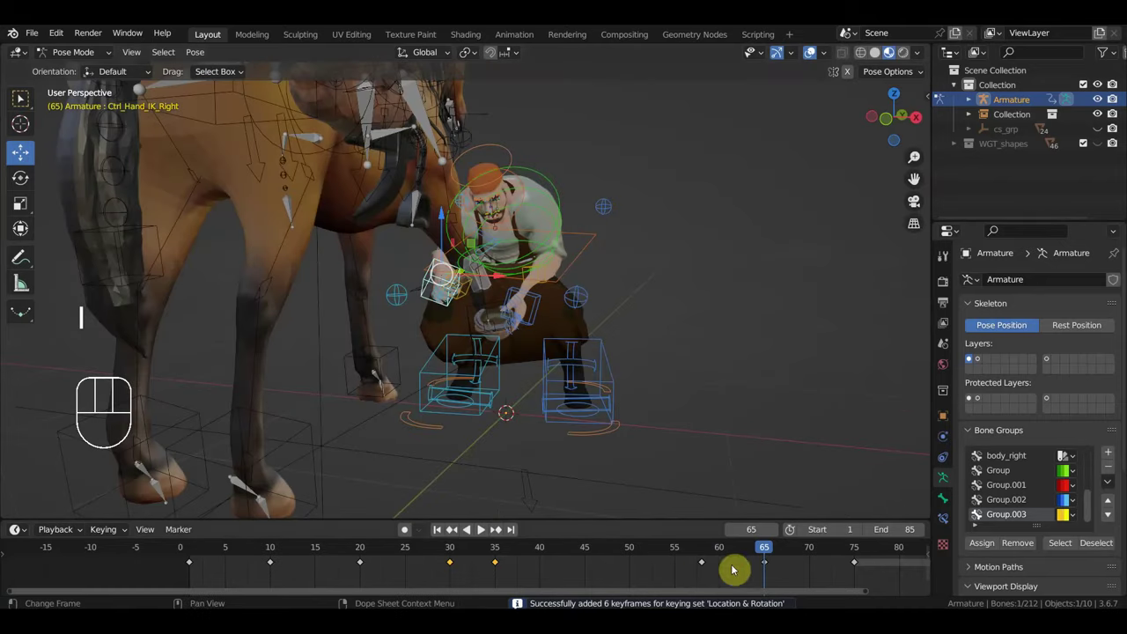
{"action": "left_click_drag", "start_coordinate": [776, 559], "coordinate": [864, 579]}
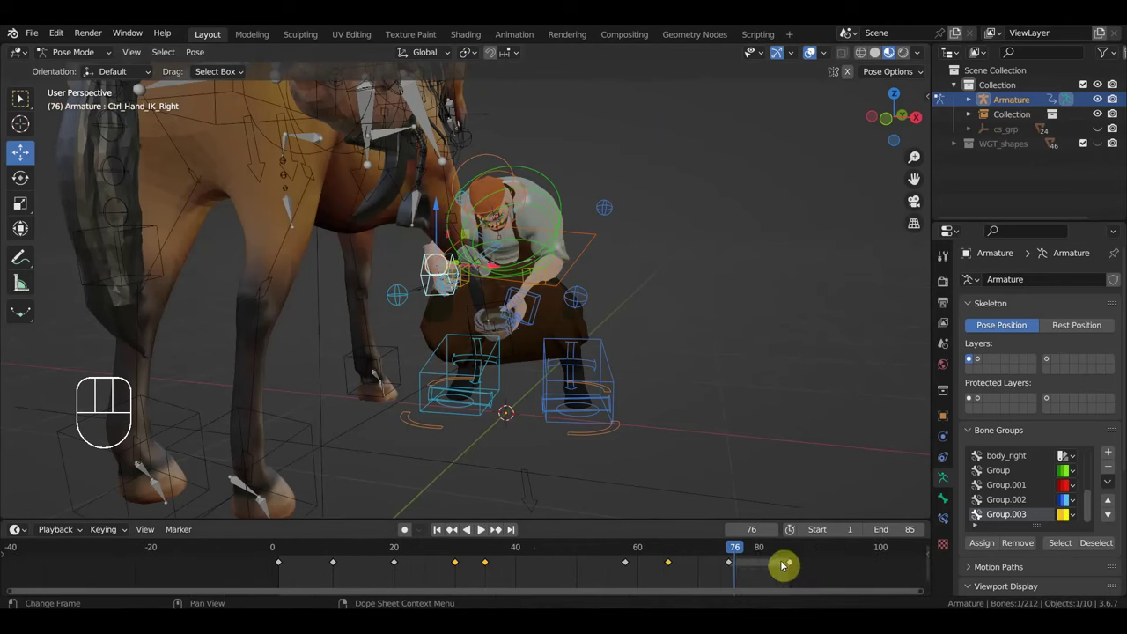
{"action": "left_click_drag", "start_coordinate": [738, 557], "coordinate": [666, 491]}
{"action": "left_click_drag", "start_coordinate": [601, 456], "coordinate": [498, 424]}
{"action": "left_click_drag", "start_coordinate": [669, 552], "coordinate": [671, 577]}
{"action": "left_click_drag", "start_coordinate": [640, 558], "coordinate": [674, 546]}
{"action": "left_click_drag", "start_coordinate": [560, 484], "coordinate": [694, 477]}
Step: Rotate and move the right hand IK control into a new pose at frame 75
{"action": "key", "text": "r"}
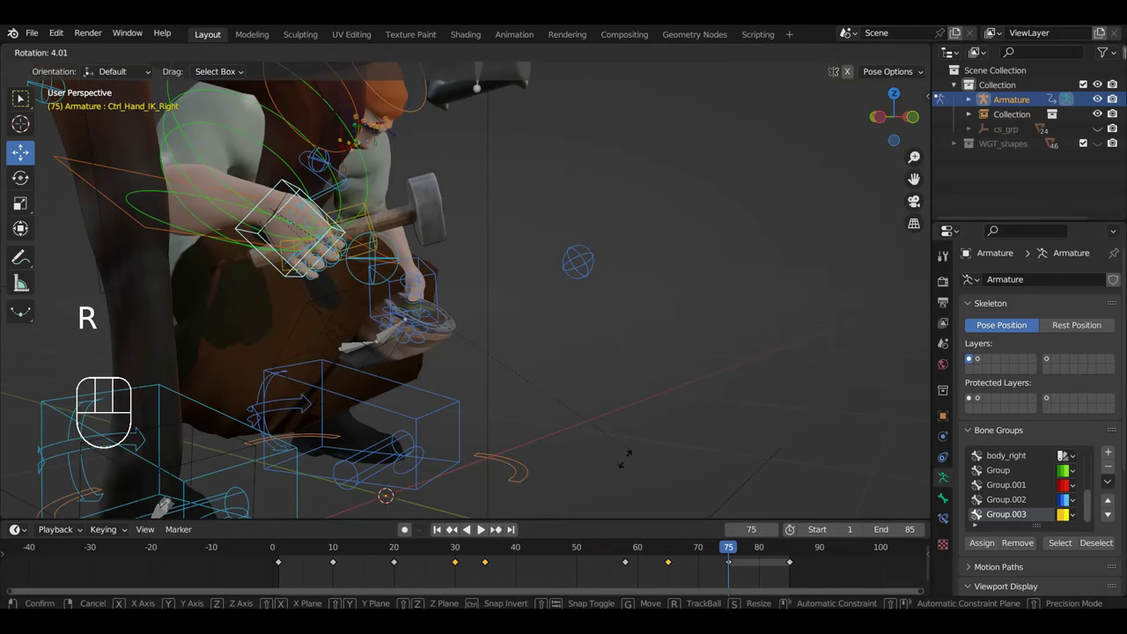
{"action": "key", "text": "g"}
{"action": "key", "text": "g"}
{"action": "left_click_drag", "start_coordinate": [550, 228], "coordinate": [395, 227]}
{"action": "key", "text": "r"}
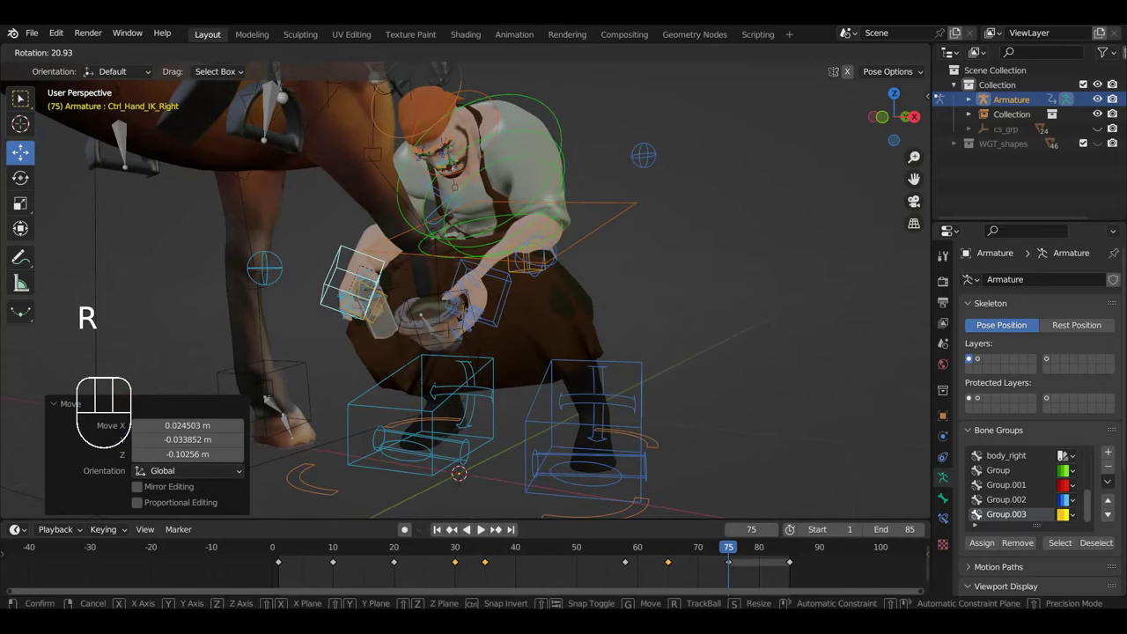
{"action": "key", "text": "g"}
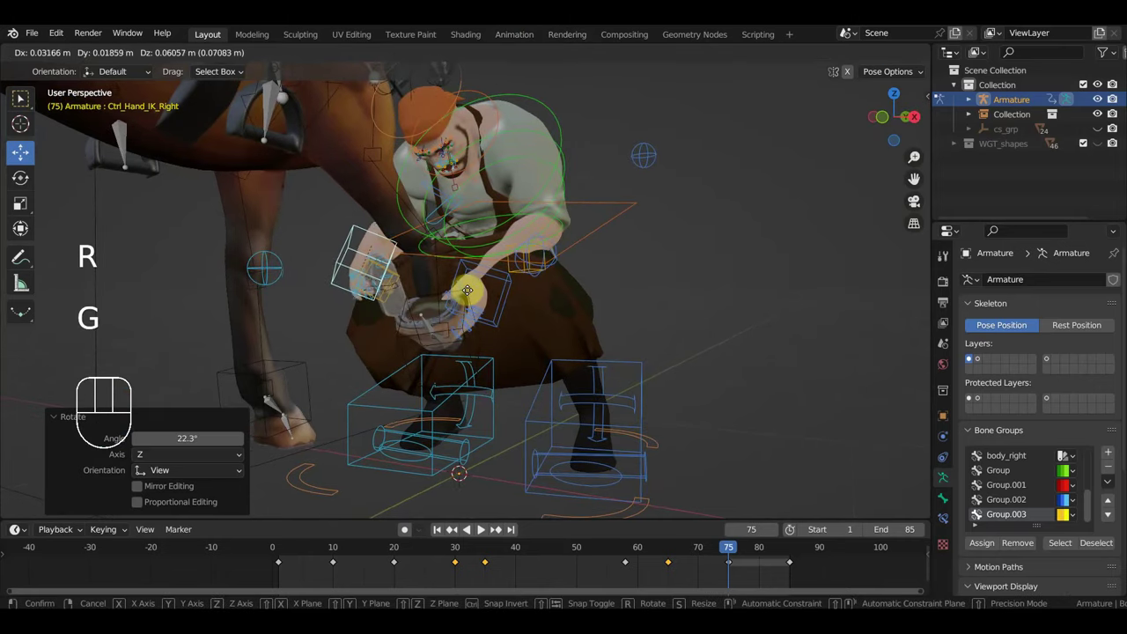
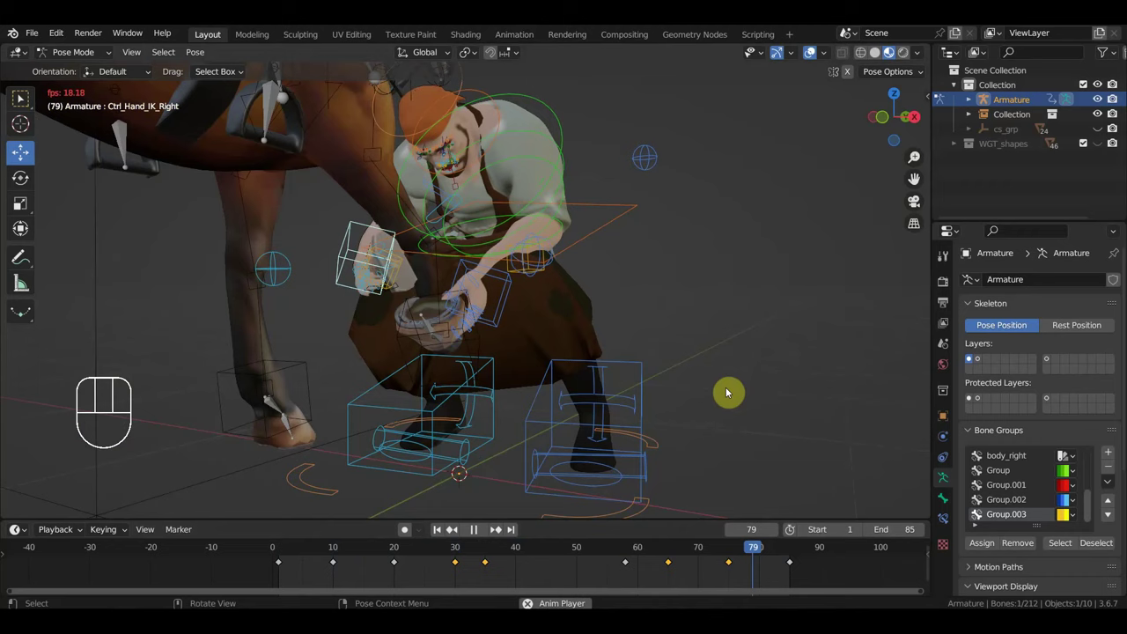
Step: Play back and scrub the hammering motion from the start to review it
{"action": "key", "text": "space"}
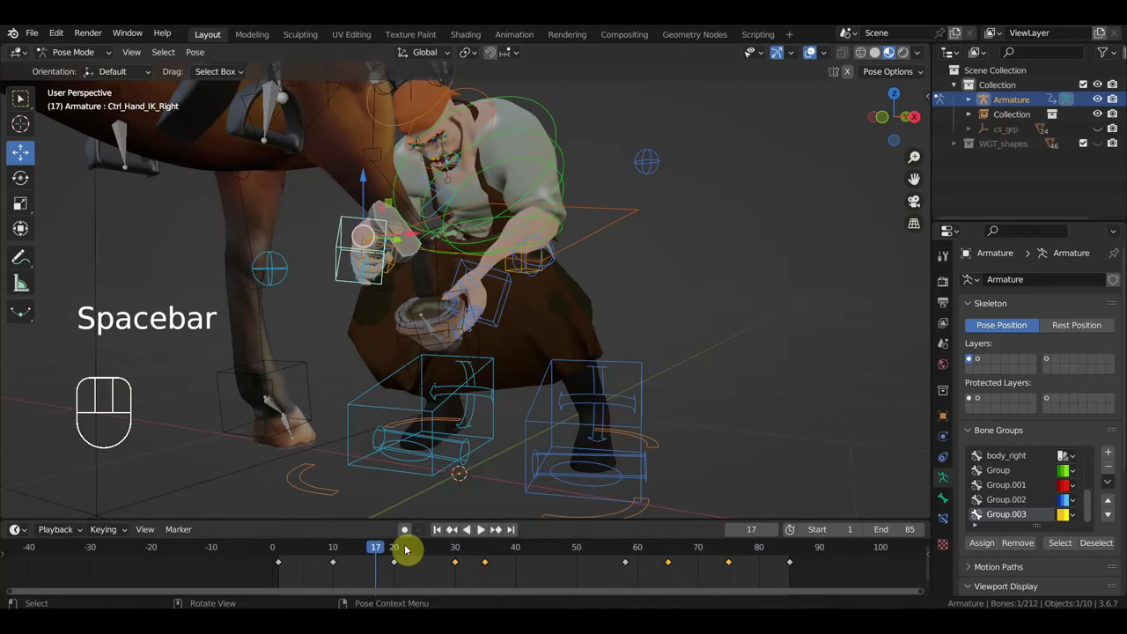
{"action": "left_click_drag", "start_coordinate": [385, 554], "coordinate": [636, 565]}
{"action": "key", "text": "space"}
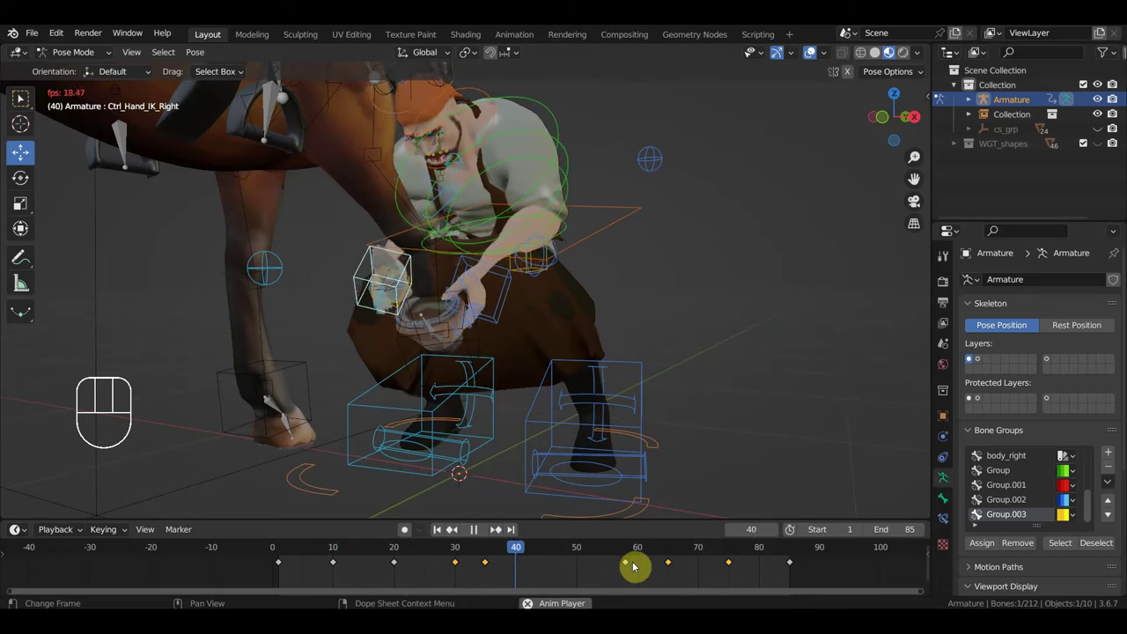
{"action": "key", "text": "space"}
{"action": "left_click", "coordinate": [378, 555]}
{"action": "left_click_drag", "start_coordinate": [377, 555], "coordinate": [283, 561]}
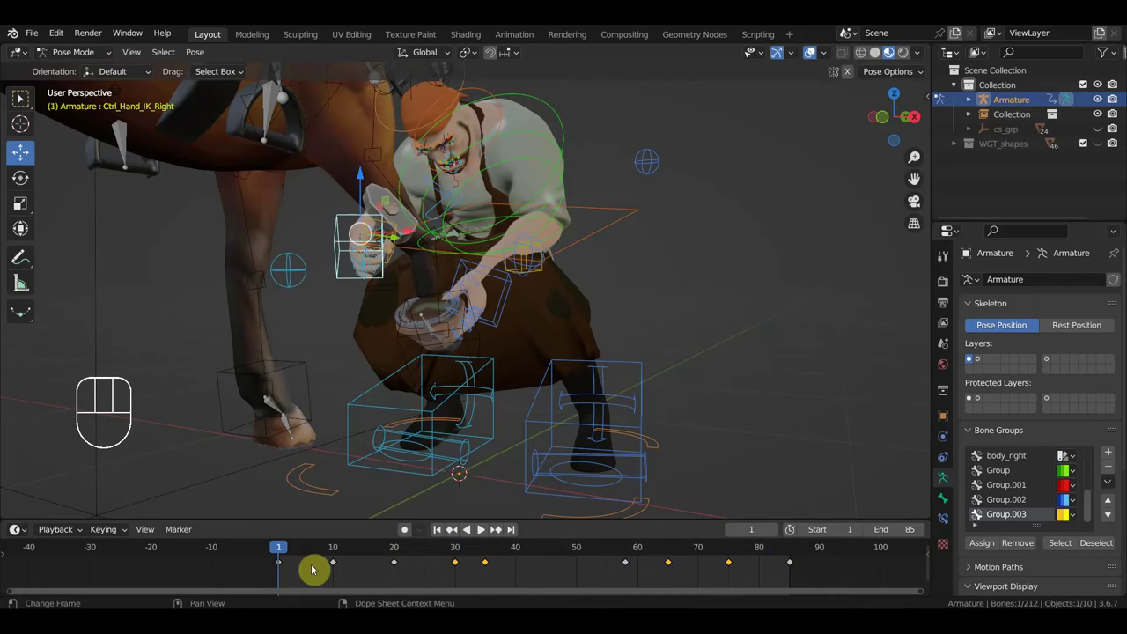
{"action": "left_click_drag", "start_coordinate": [283, 552], "coordinate": [779, 592]}
{"action": "key", "text": "space"}
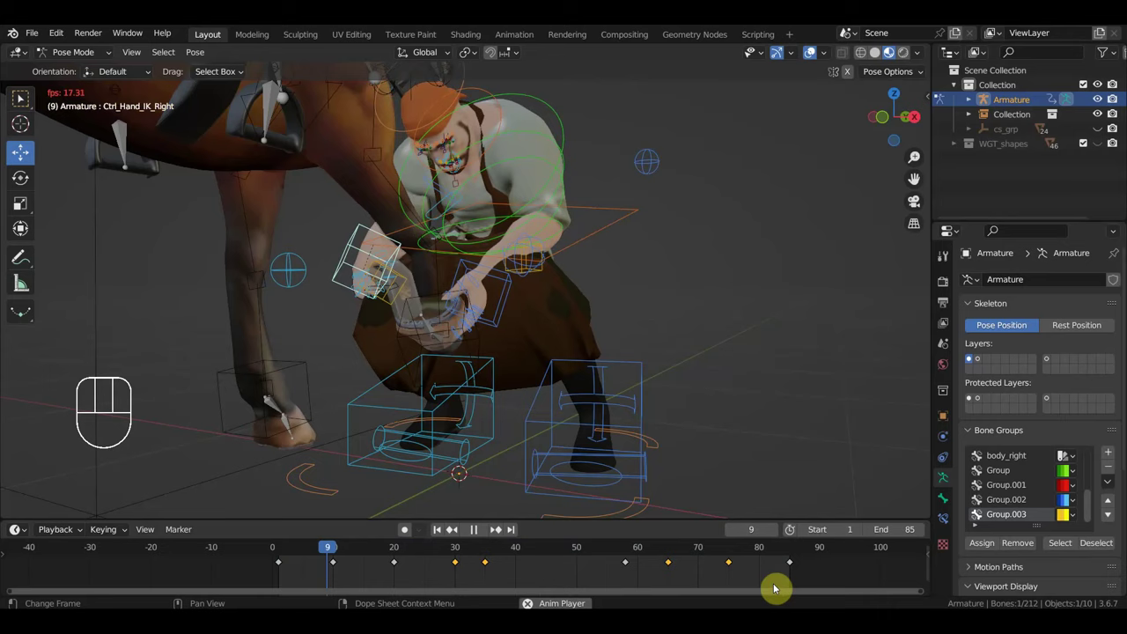
{"action": "key", "text": "space"}
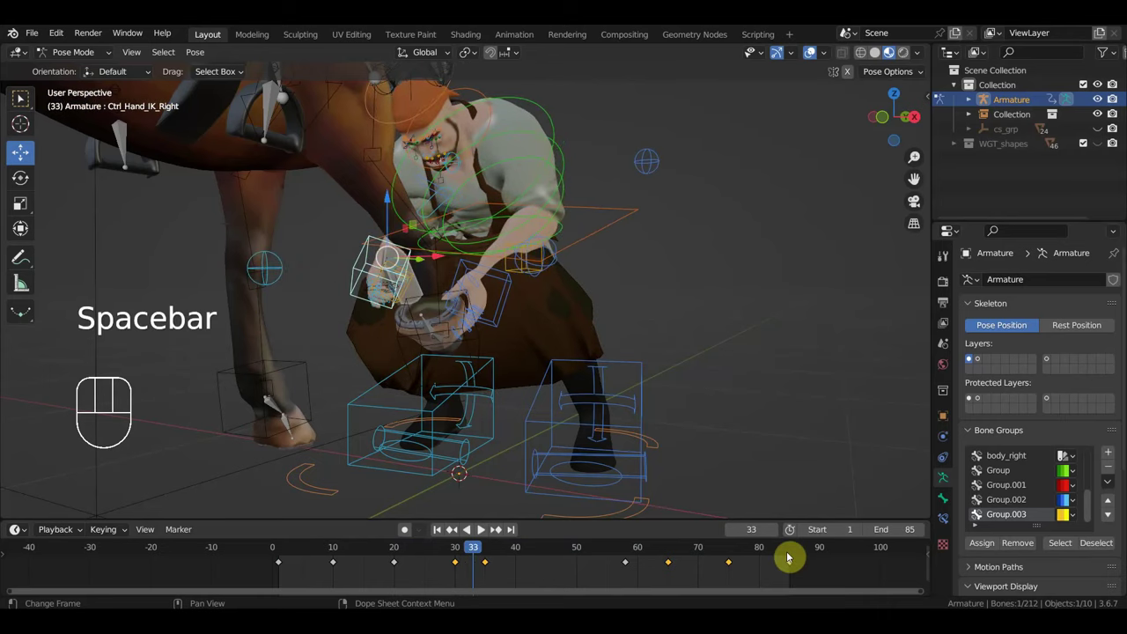
Step: Jump to the final frame 85 and orbit to face the blacksmith
{"action": "left_click", "coordinate": [796, 551]}
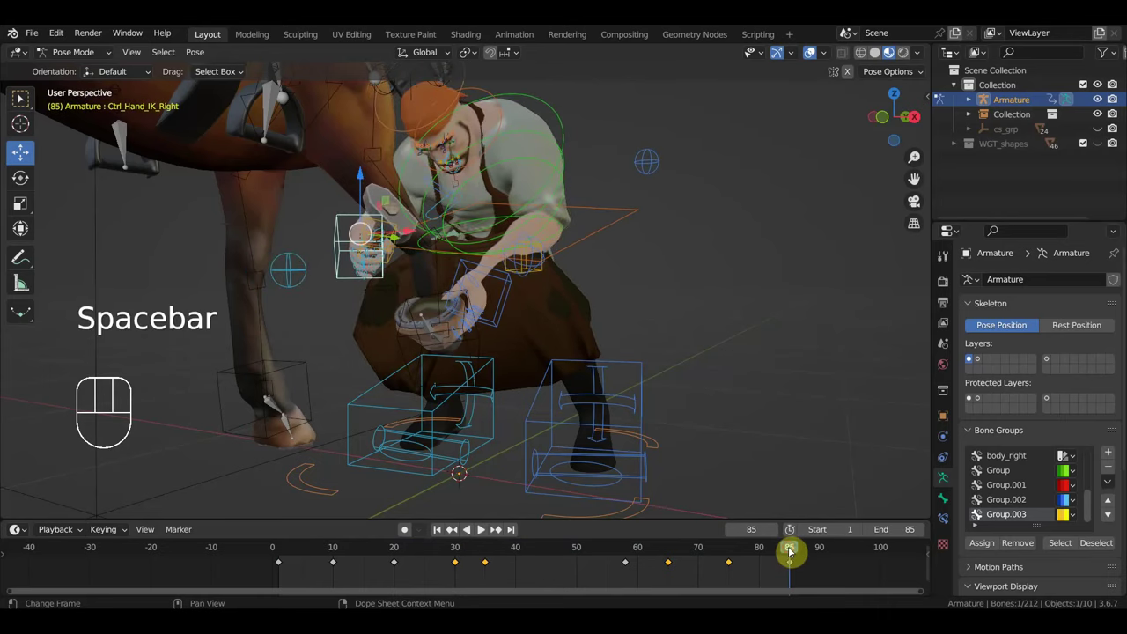
{"action": "left_click", "coordinate": [760, 551]}
{"action": "left_click_drag", "start_coordinate": [736, 552], "coordinate": [769, 552]}
{"action": "left_click", "coordinate": [792, 554]}
{"action": "left_click_drag", "start_coordinate": [620, 416], "coordinate": [494, 313]}
Step: Pose both shoulder controls with rotate and move and record a Location & Rotation key
{"action": "left_click", "coordinate": [409, 194]}
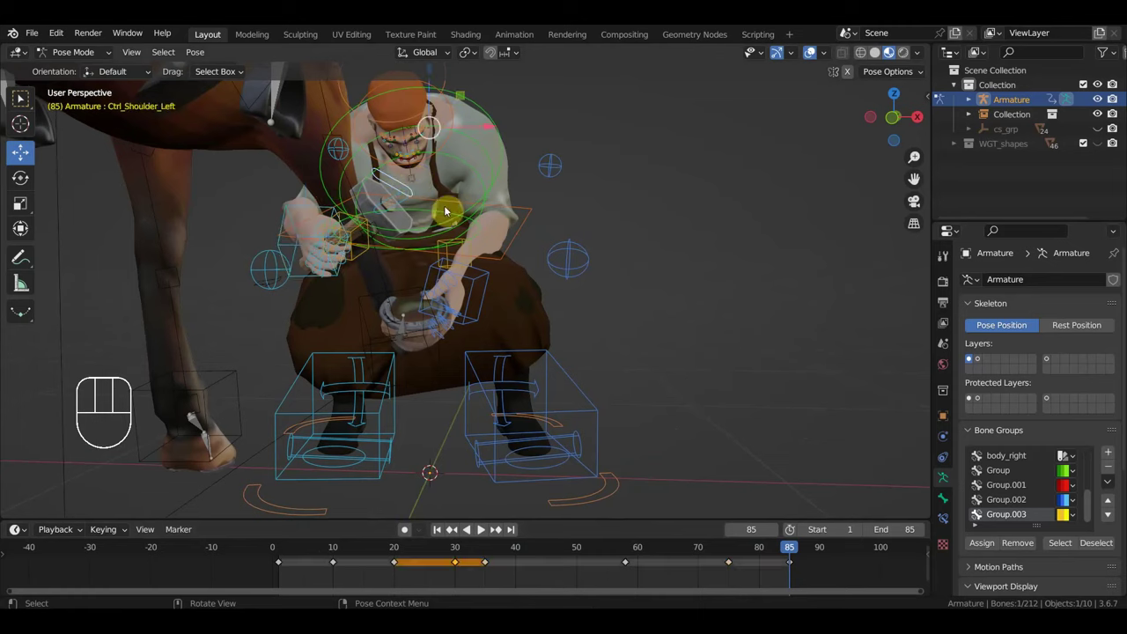
{"action": "left_click", "coordinate": [399, 199]}
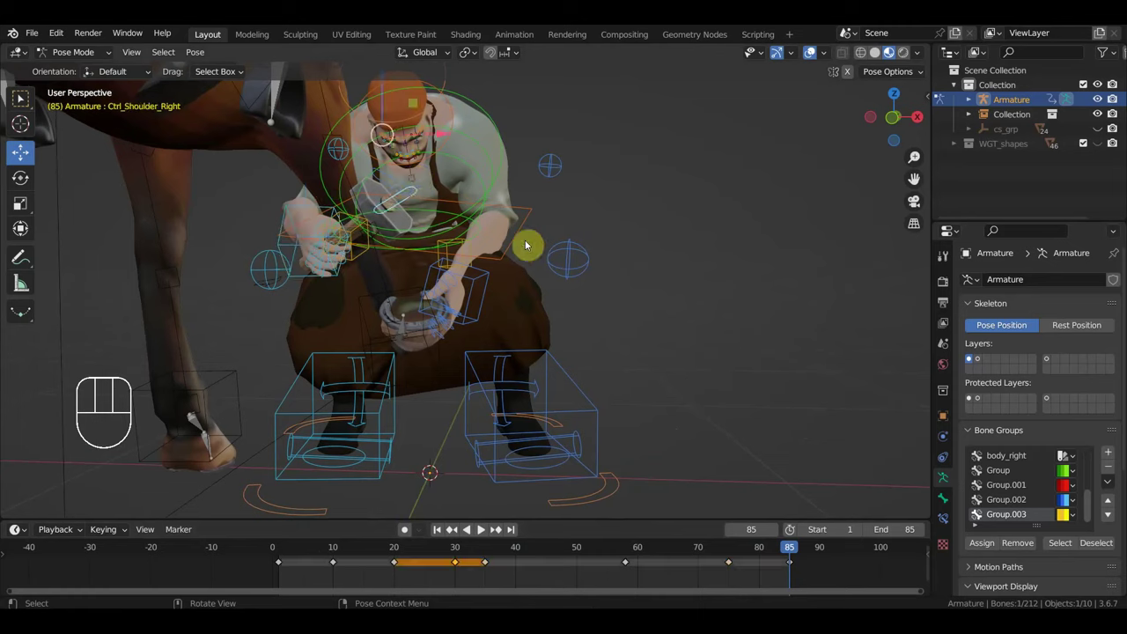
{"action": "key", "text": "r"}
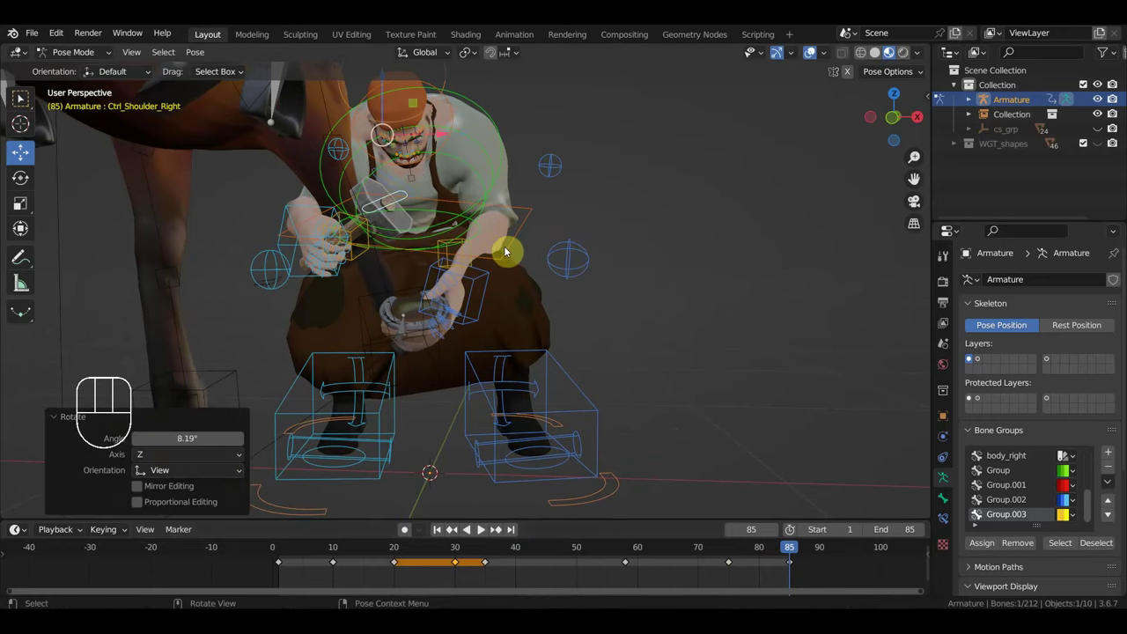
{"action": "key", "text": "g"}
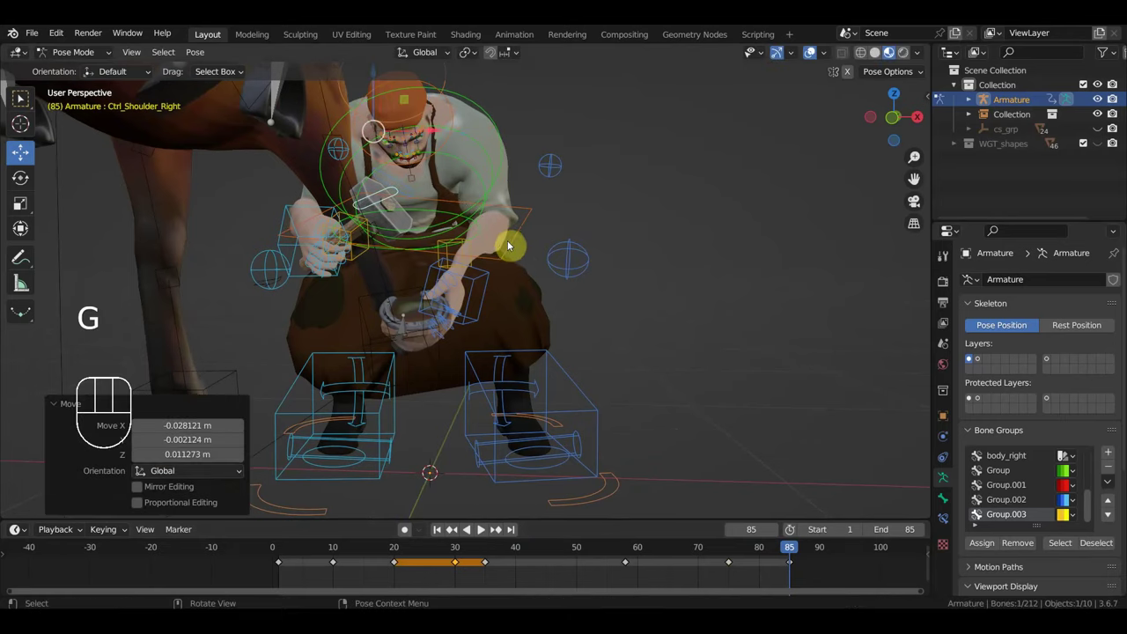
{"action": "key", "text": "i"}
Step: Duplicate the opening shoulder keys with Shift+D and place the copies at frame 85
{"action": "left_click_drag", "start_coordinate": [818, 577], "coordinate": [784, 561]}
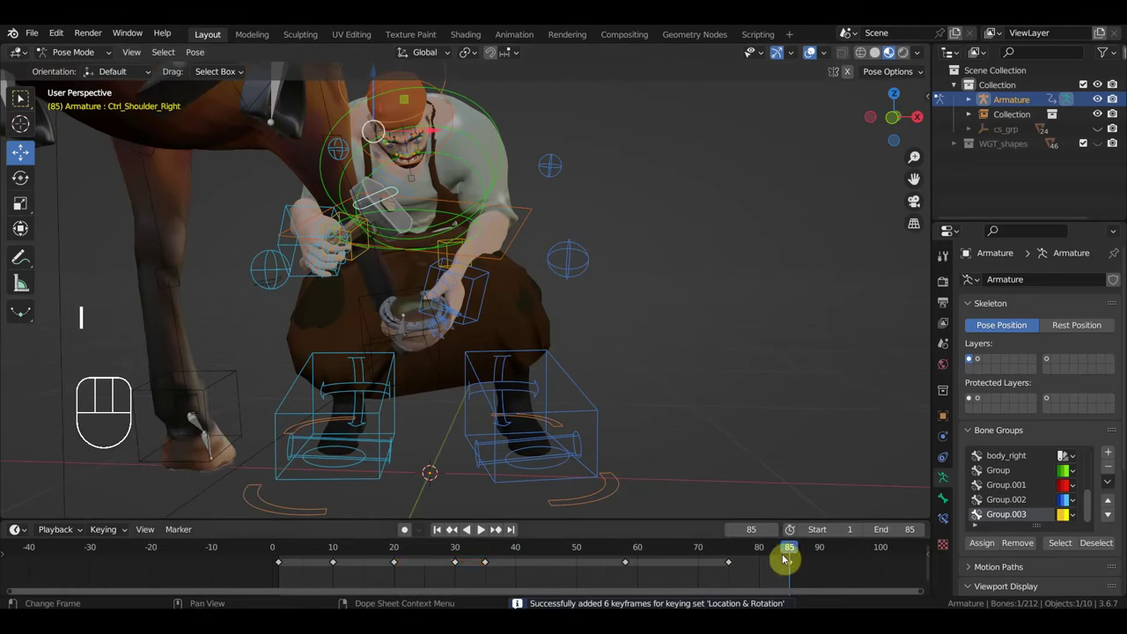
{"action": "key", "text": "shift+d"}
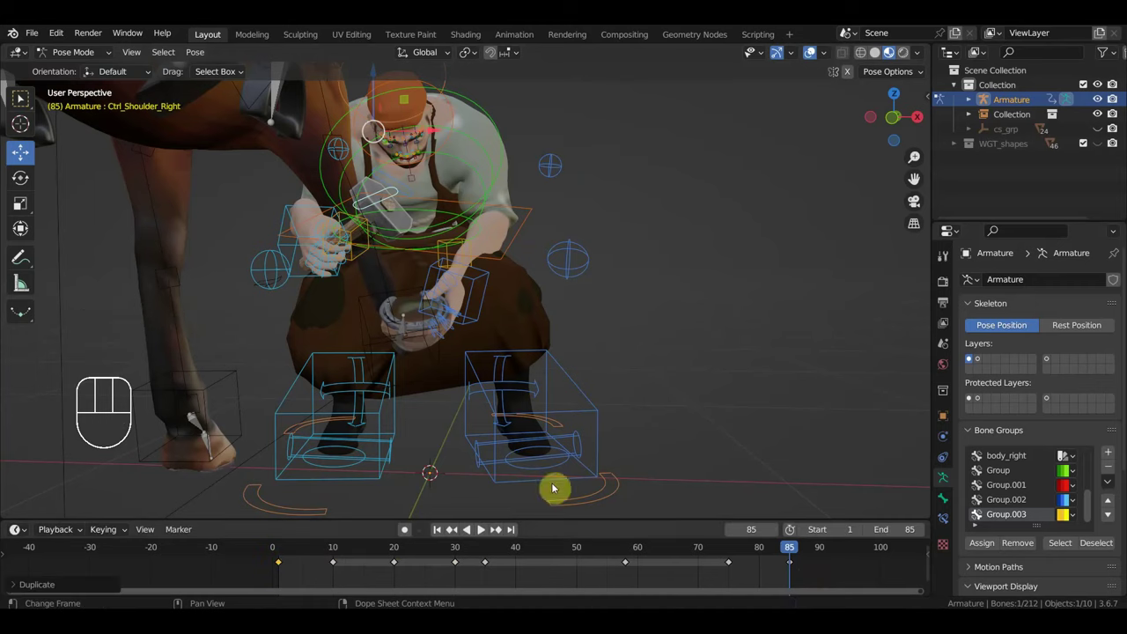
{"action": "left_click", "coordinate": [283, 552]}
{"action": "left_click_drag", "start_coordinate": [288, 552], "coordinate": [458, 572]}
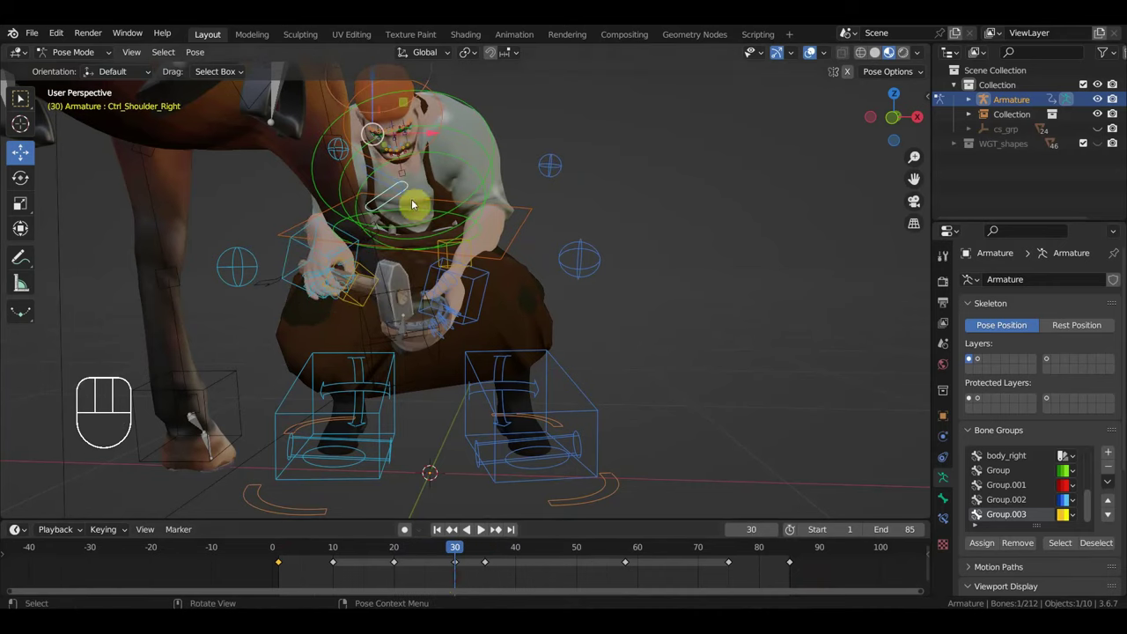
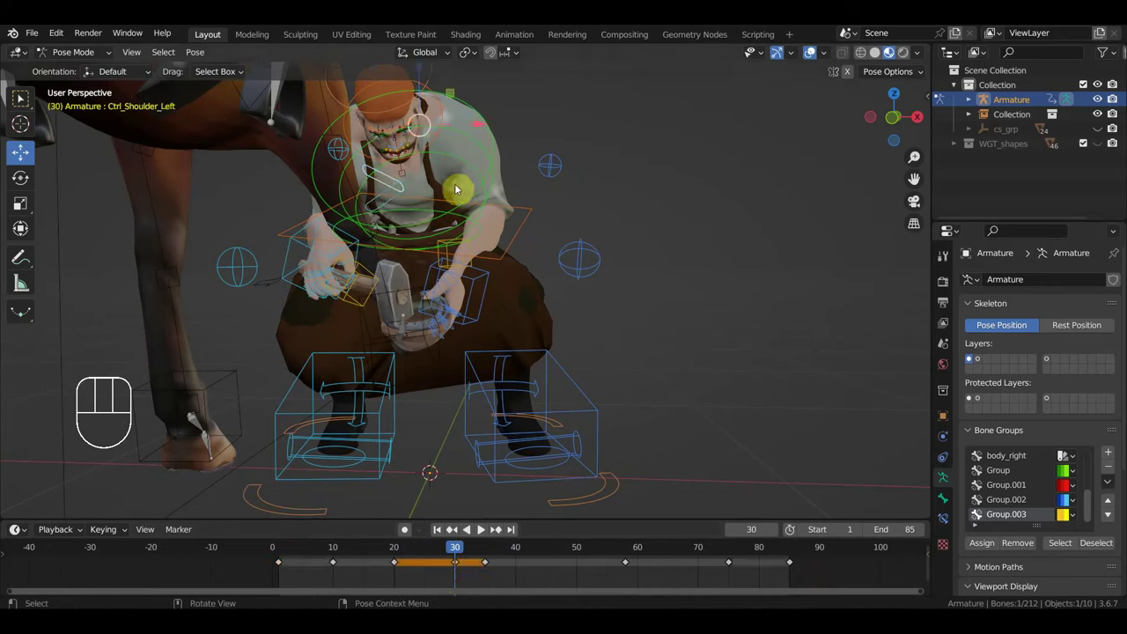
Step: Nudge the left shoulder, shift the later keyframes two frames later, and review playback
{"action": "key", "text": "g"}
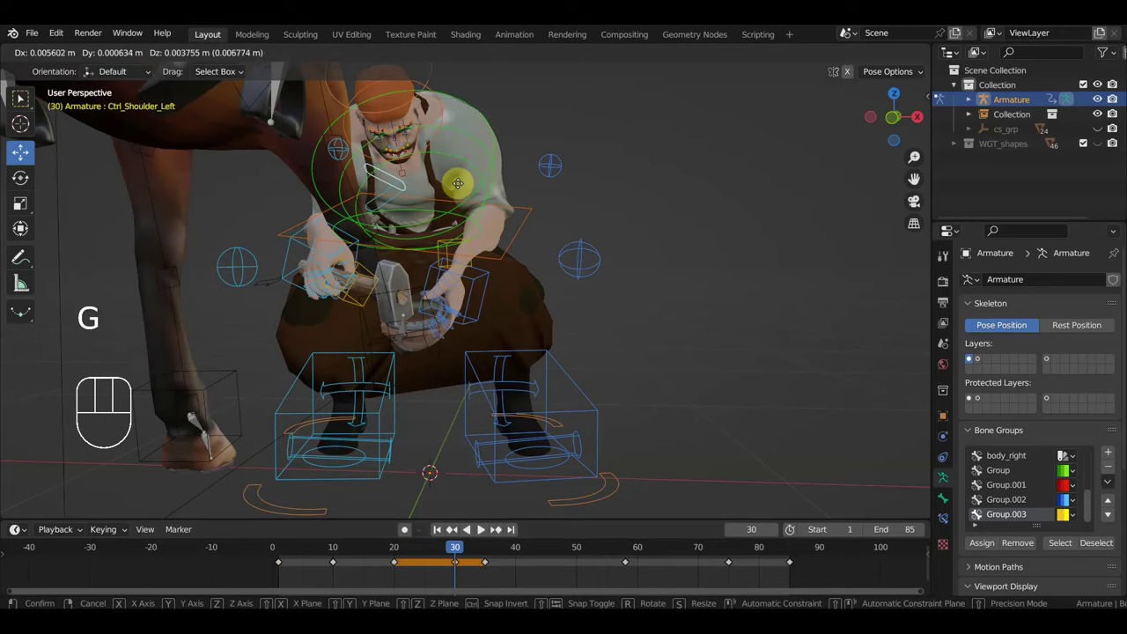
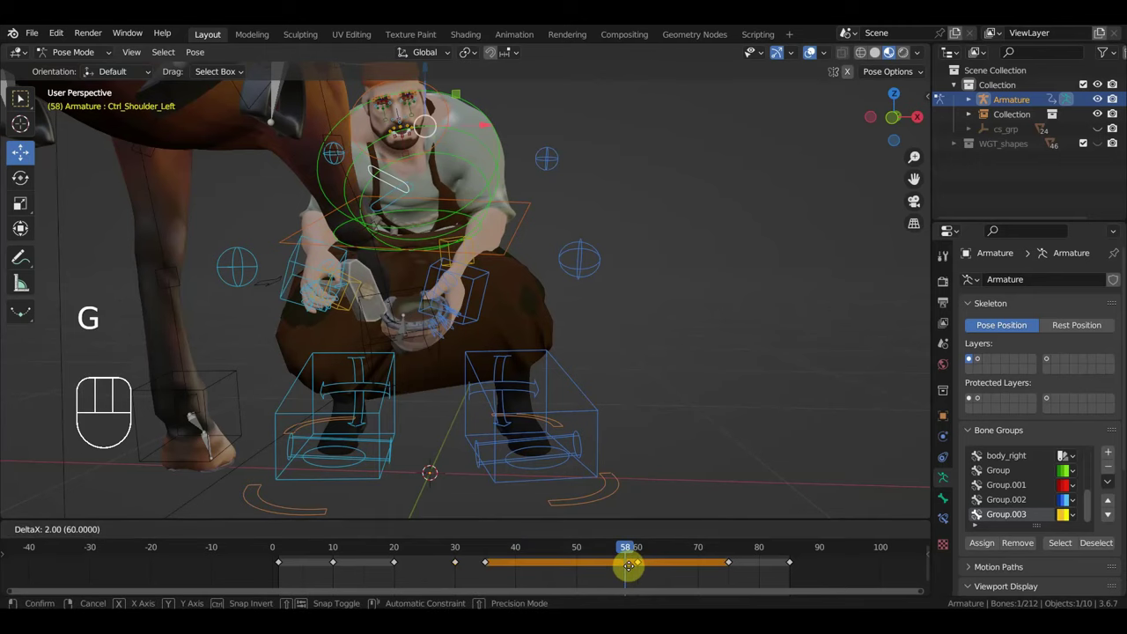
{"action": "left_click_drag", "start_coordinate": [636, 552], "coordinate": [793, 565]}
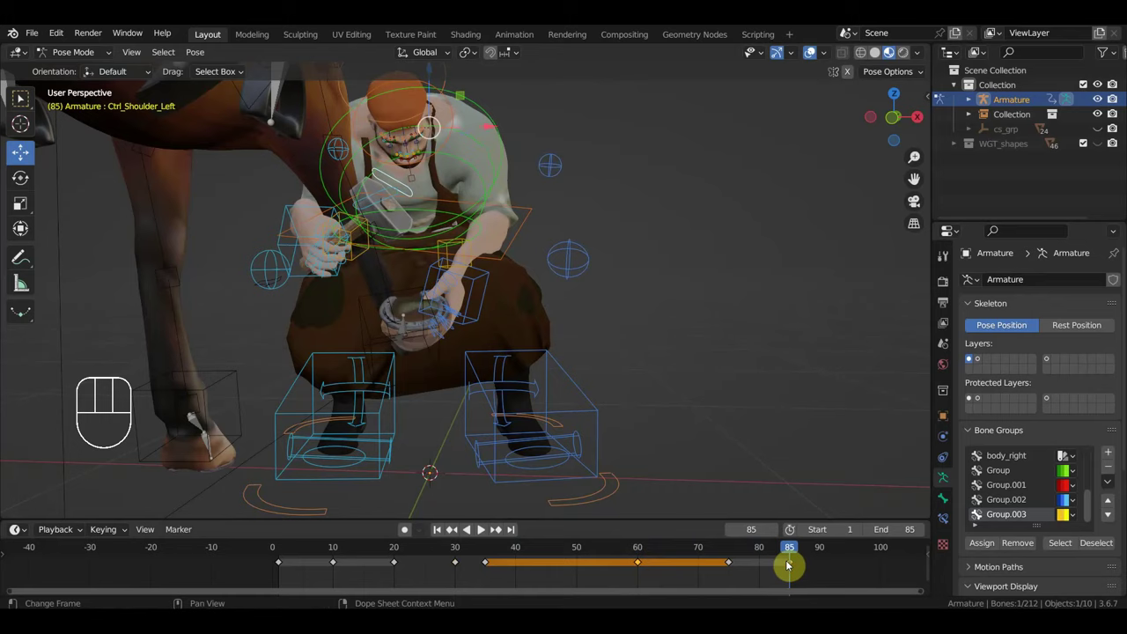
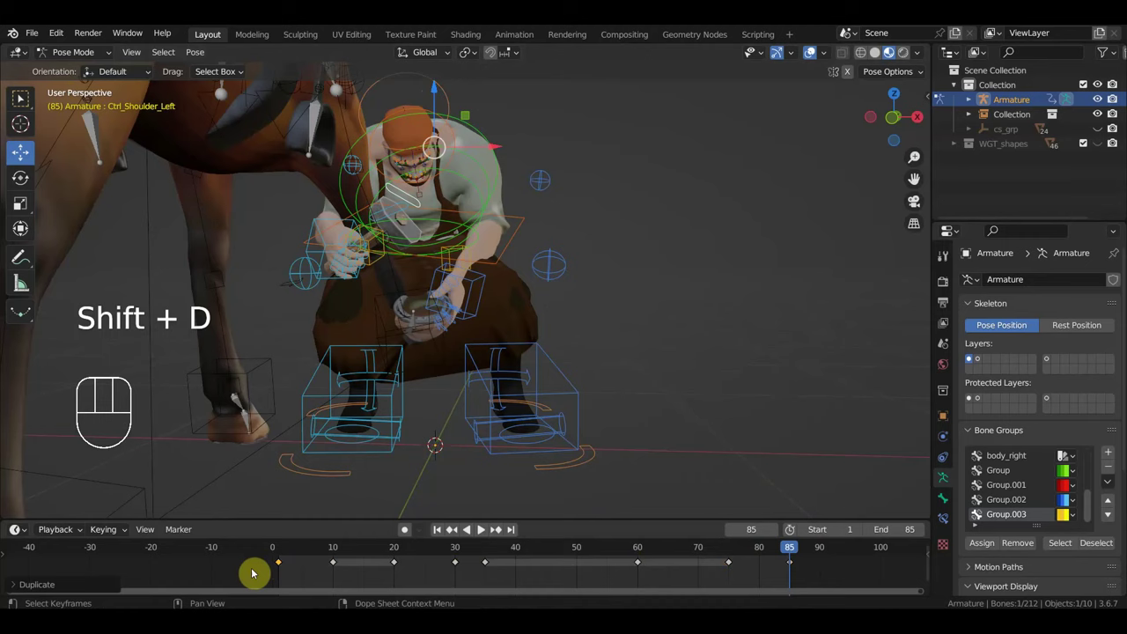
{"action": "left_click", "coordinate": [279, 555]}
{"action": "key", "text": "space"}
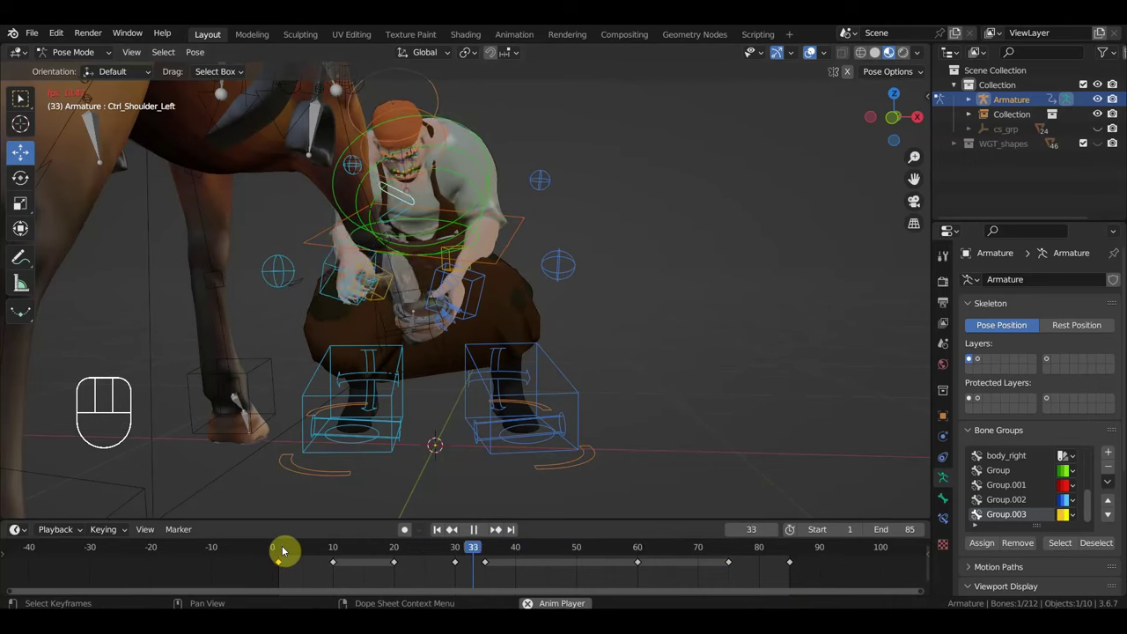
{"action": "key", "text": "space"}
Step: Remove a stray key and record left shoulder keys at frames 40, 50 and 80
{"action": "left_click_drag", "start_coordinate": [503, 558], "coordinate": [492, 574]}
{"action": "left_click_drag", "start_coordinate": [503, 582], "coordinate": [481, 563]}
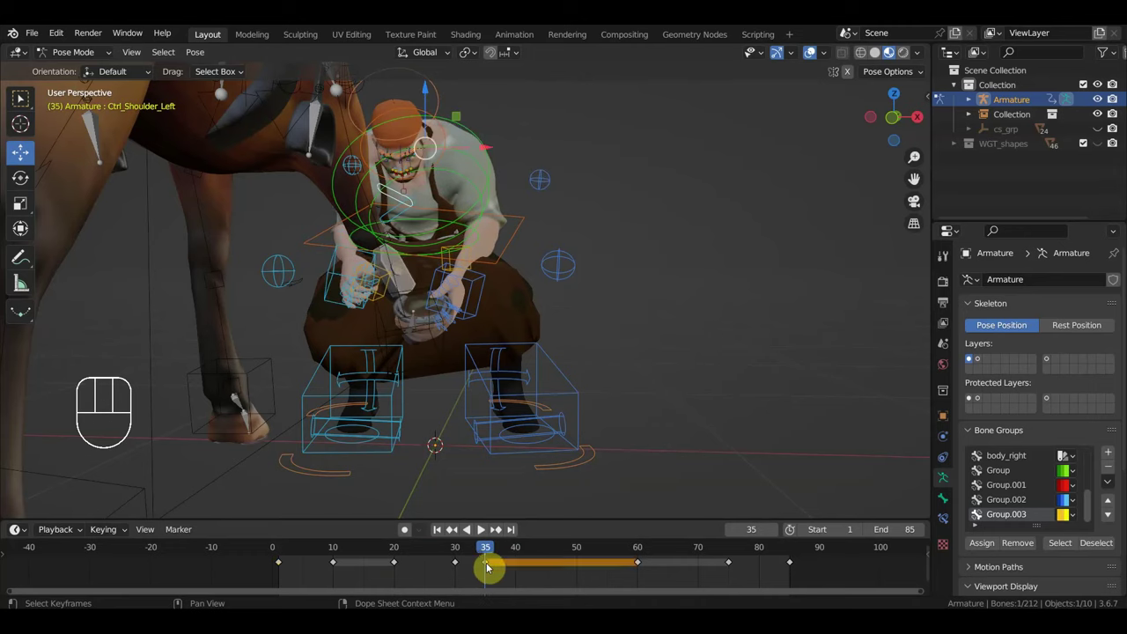
{"action": "key", "text": "Delete"}
{"action": "left_click_drag", "start_coordinate": [503, 558], "coordinate": [529, 550]}
{"action": "key", "text": "i"}
{"action": "left_click", "coordinate": [580, 559]}
{"action": "key", "text": "i"}
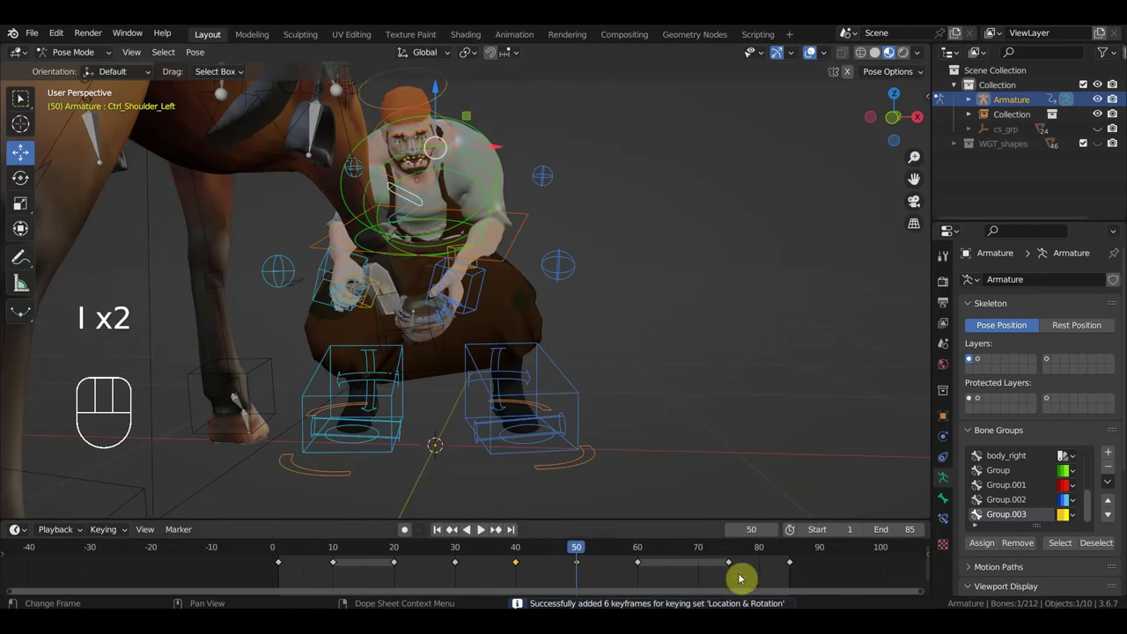
{"action": "left_click", "coordinate": [759, 556]}
{"action": "key", "text": "i"}
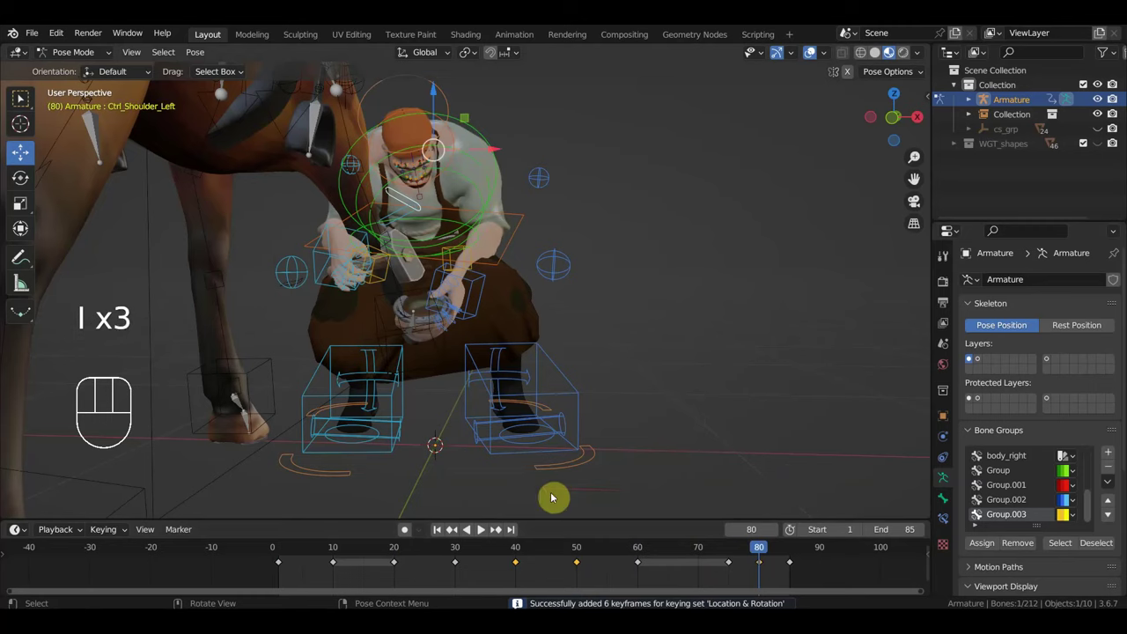
Step: Play the animation back from the start to check the shoulder motion
{"action": "key", "text": "space"}
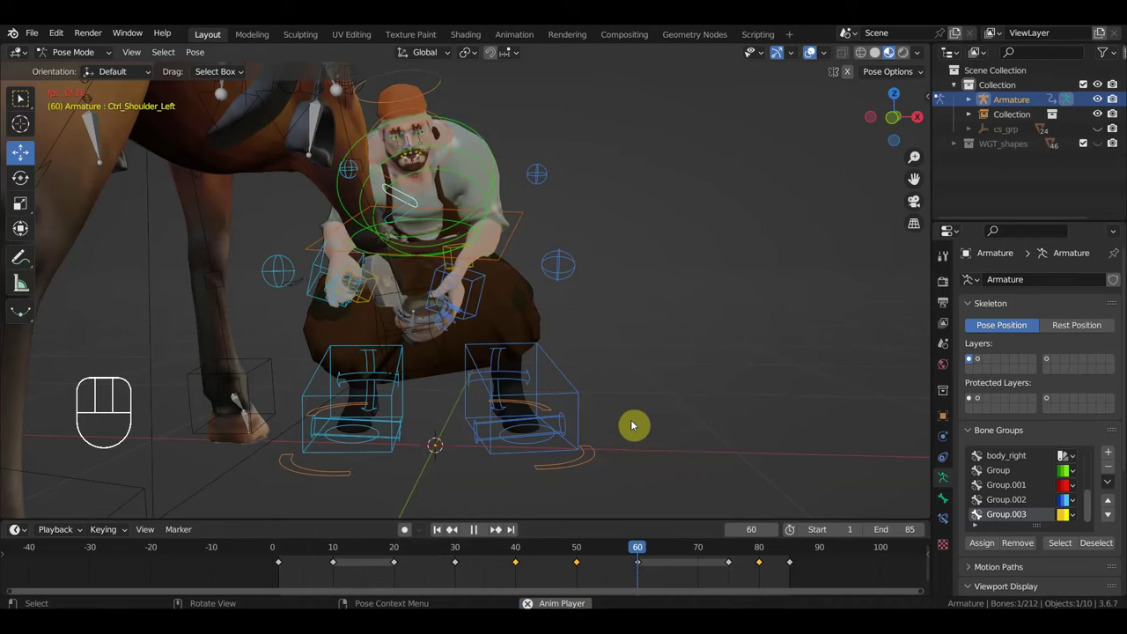
{"action": "key", "text": "space"}
{"action": "left_click", "coordinate": [287, 556]}
{"action": "key", "text": "space"}
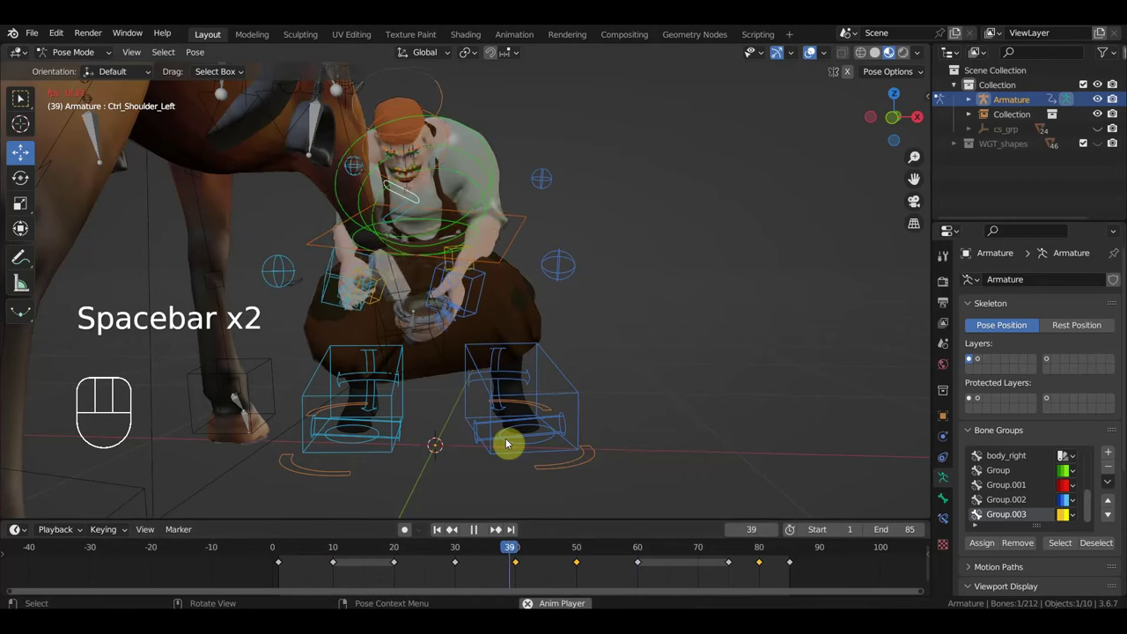
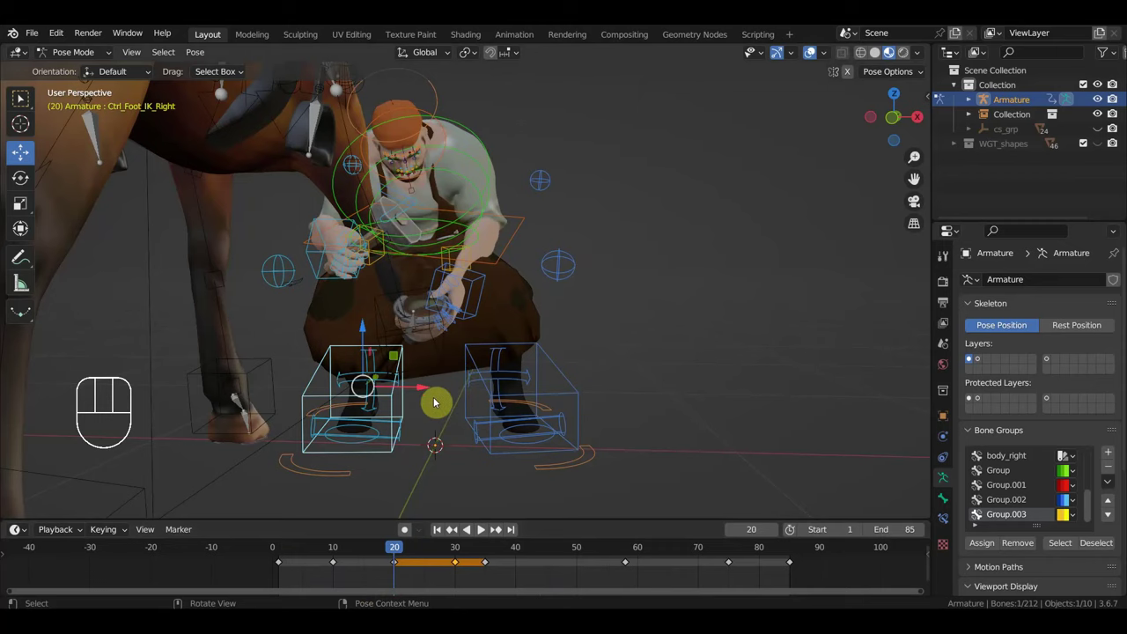
Step: Rotate the right toe and right foot controls into the frame-20 pose
{"action": "middle_click", "coordinate": [480, 411]}
{"action": "left_click", "coordinate": [358, 454]}
{"action": "key", "text": "r"}
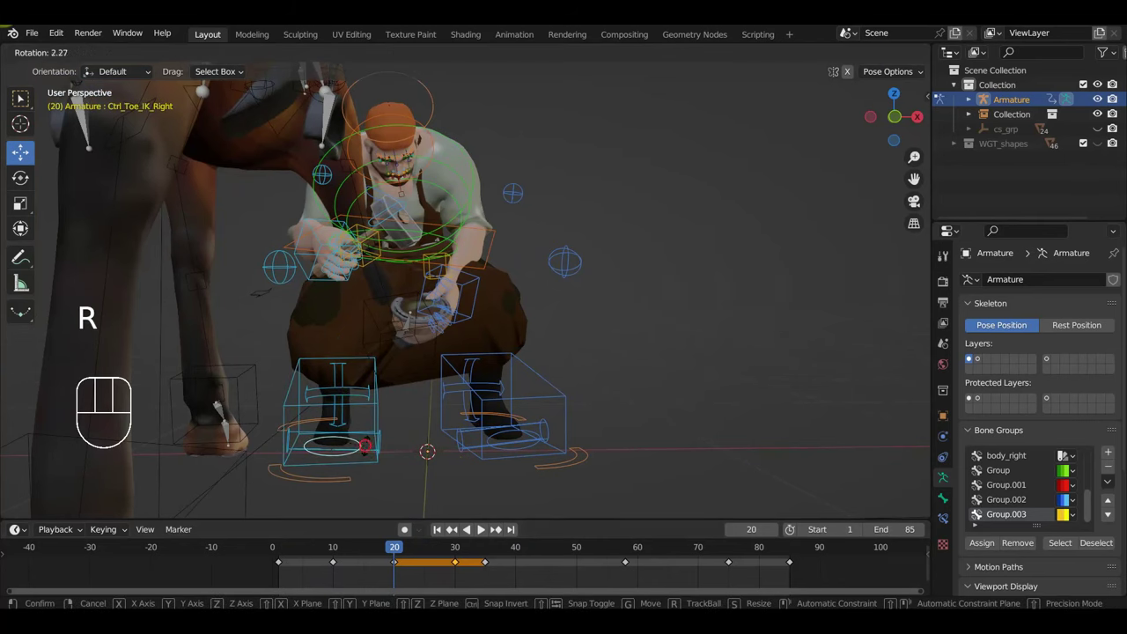
{"action": "left_click_drag", "start_coordinate": [359, 449], "coordinate": [426, 477]}
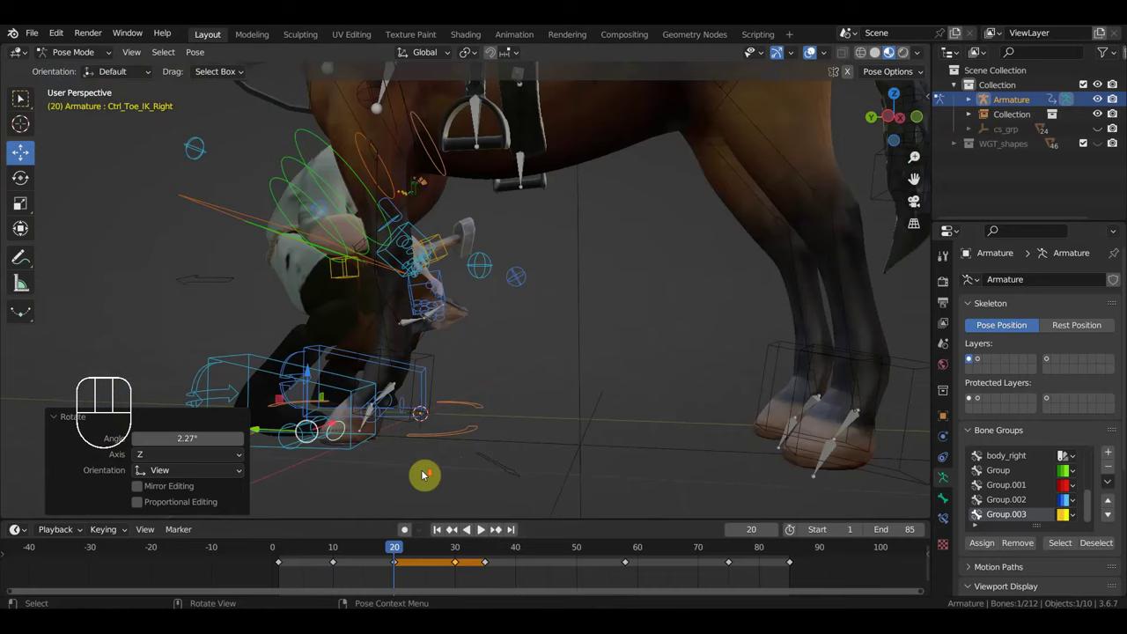
{"action": "left_click_drag", "start_coordinate": [396, 480], "coordinate": [417, 495]}
{"action": "left_click", "coordinate": [345, 474]}
{"action": "left_click_drag", "start_coordinate": [396, 477], "coordinate": [224, 470]}
{"action": "key", "text": "r"}
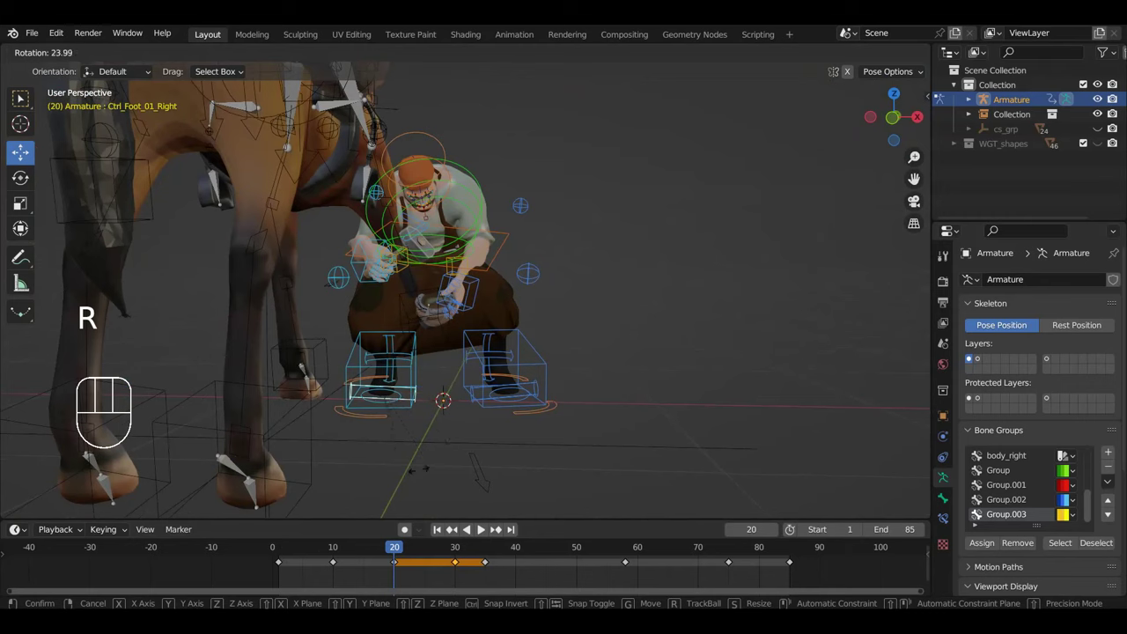
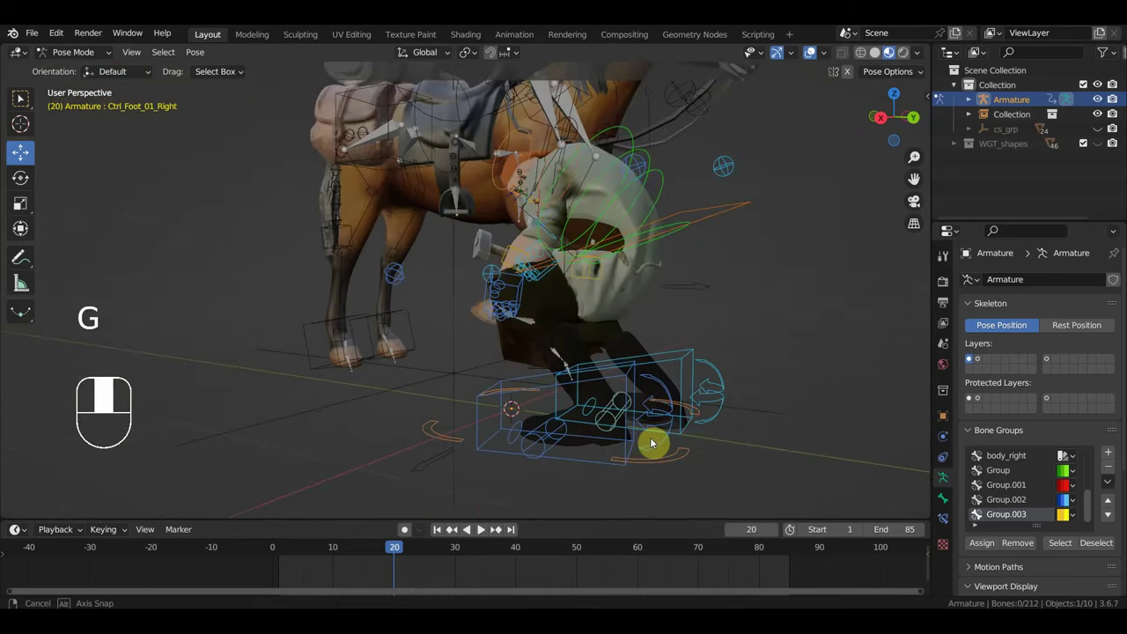
Step: Adjust the right foot roll control, undo the move, rotate the foot and check the pose
{"action": "left_click", "coordinate": [712, 406]}
{"action": "left_click_drag", "start_coordinate": [734, 409], "coordinate": [746, 401]}
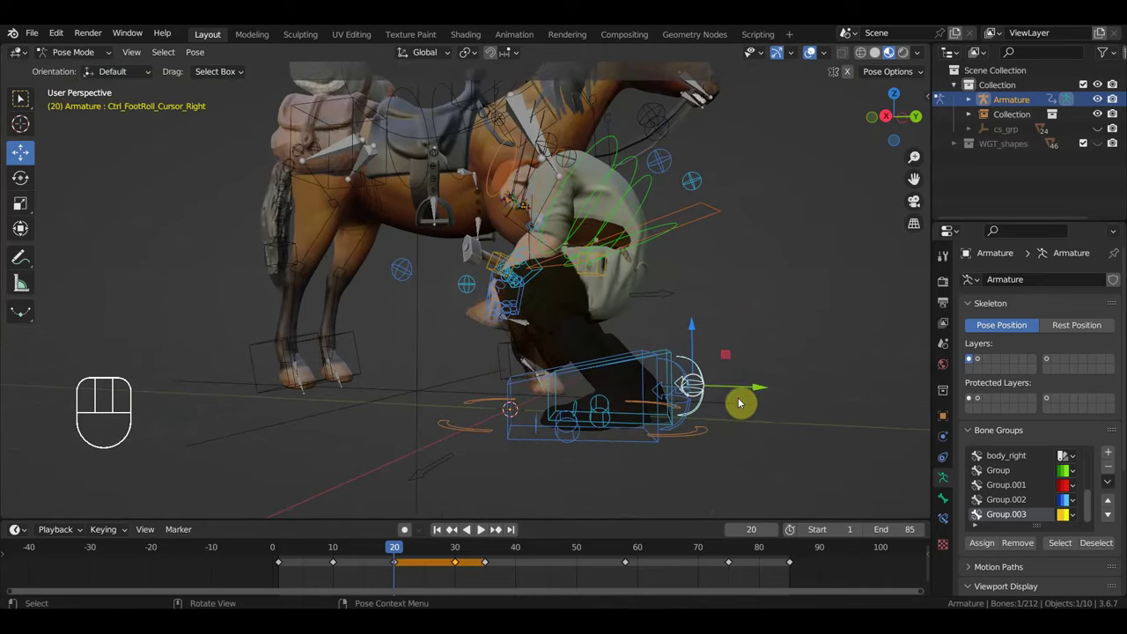
{"action": "key", "text": "g"}
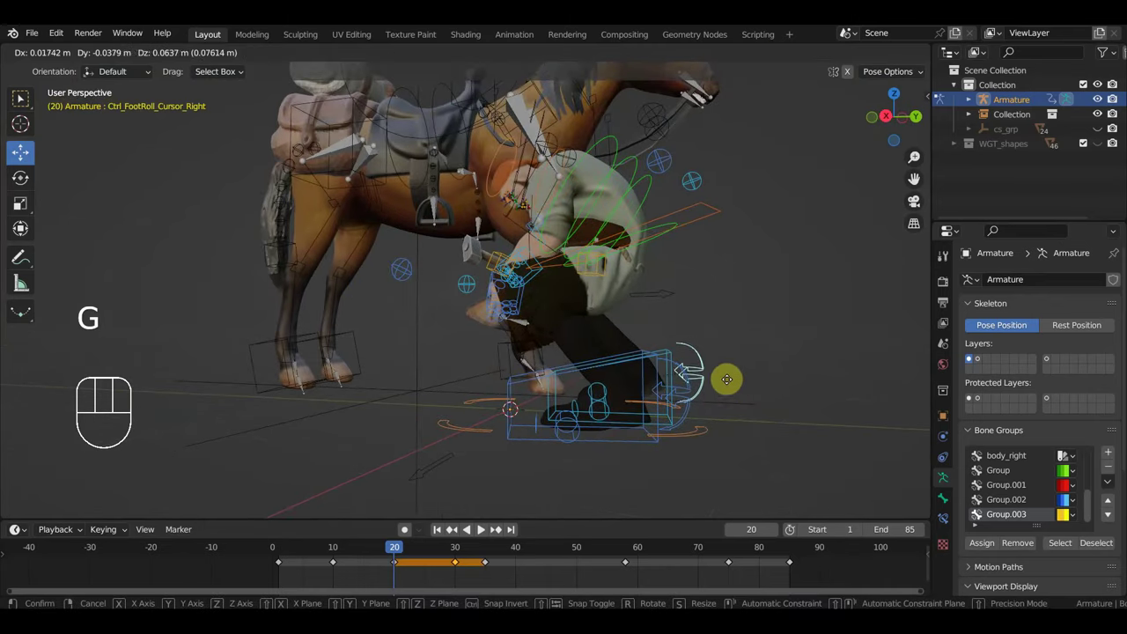
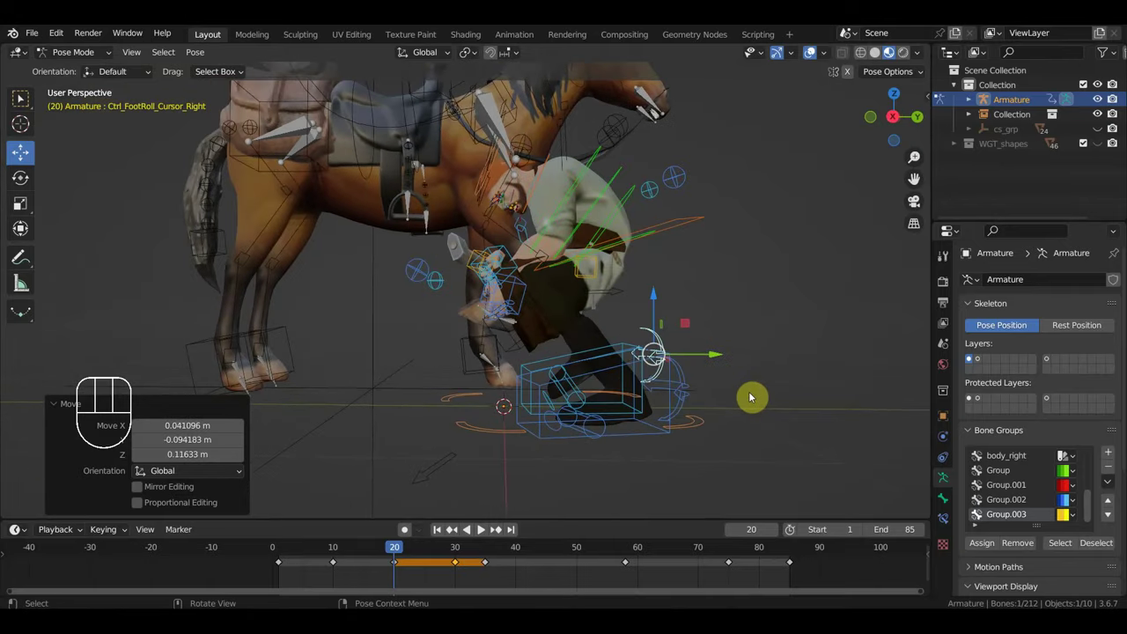
{"action": "key", "text": "ctrl+z"}
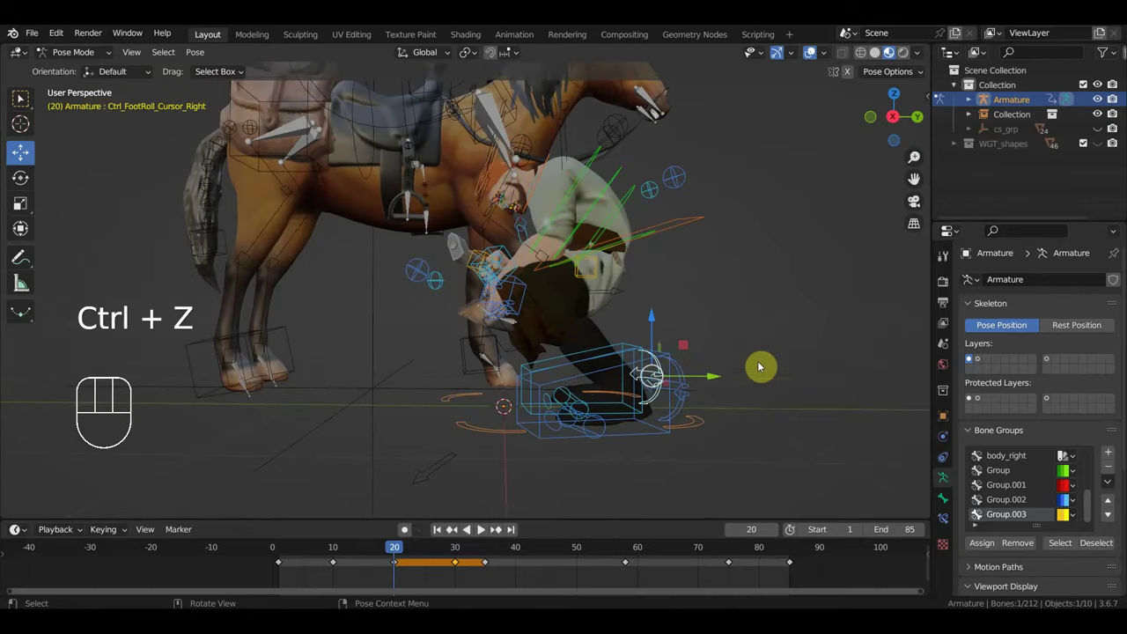
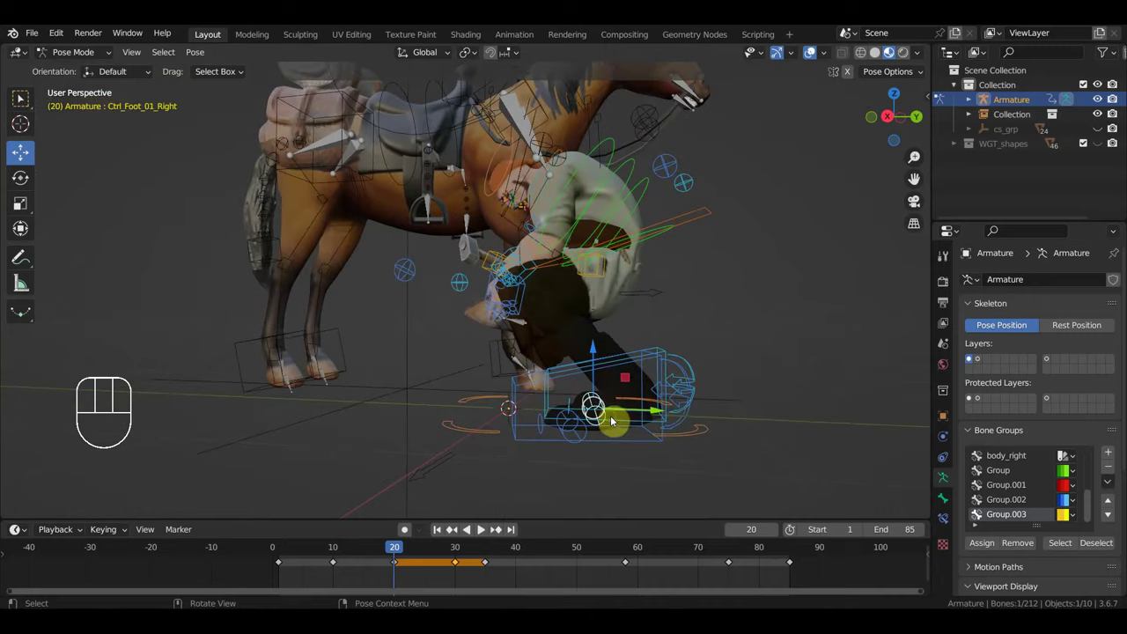
{"action": "key", "text": "r"}
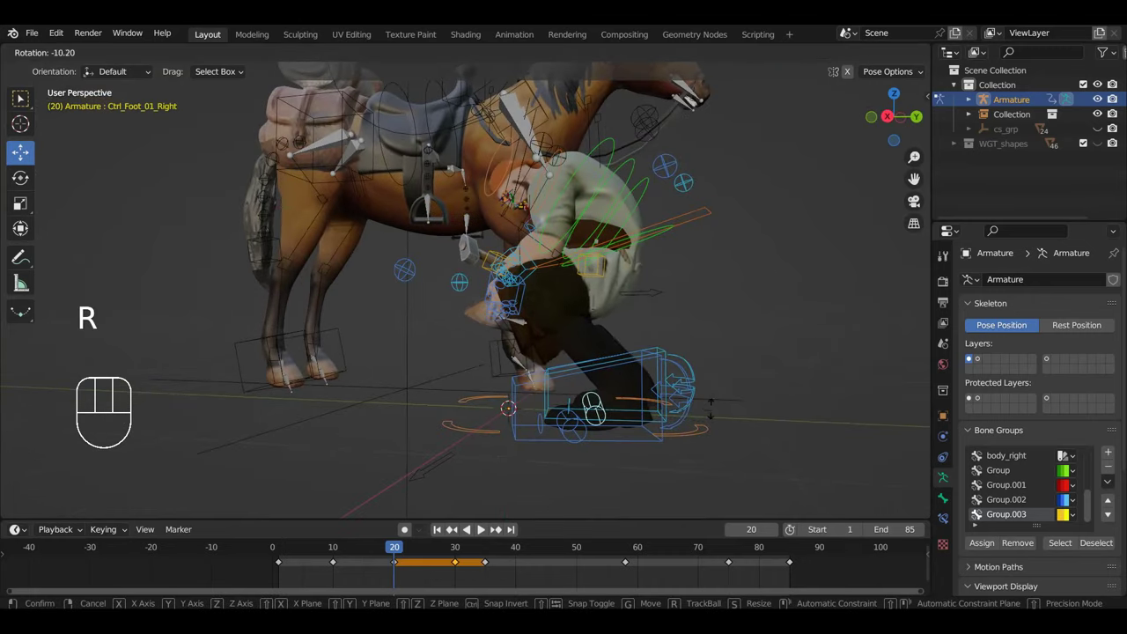
{"action": "left_click_drag", "start_coordinate": [659, 441], "coordinate": [823, 445]}
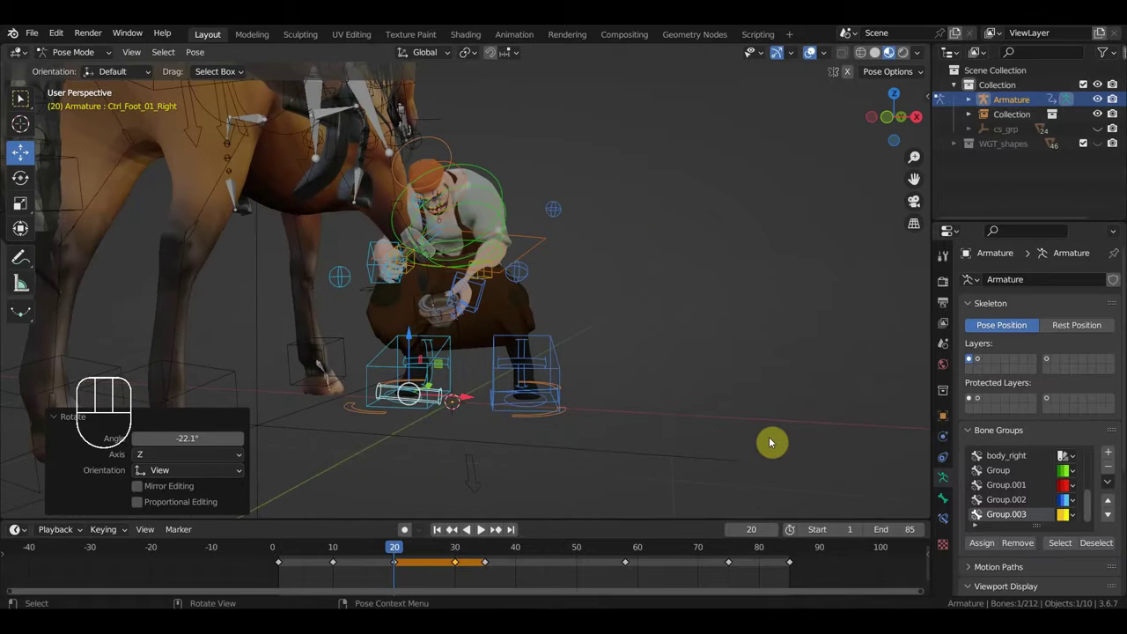
Step: Select every rig control and keyframe Location & Rotation for all of them
{"action": "key", "text": "a"}
{"action": "key", "text": "i"}
{"action": "left_click", "coordinate": [444, 390]}
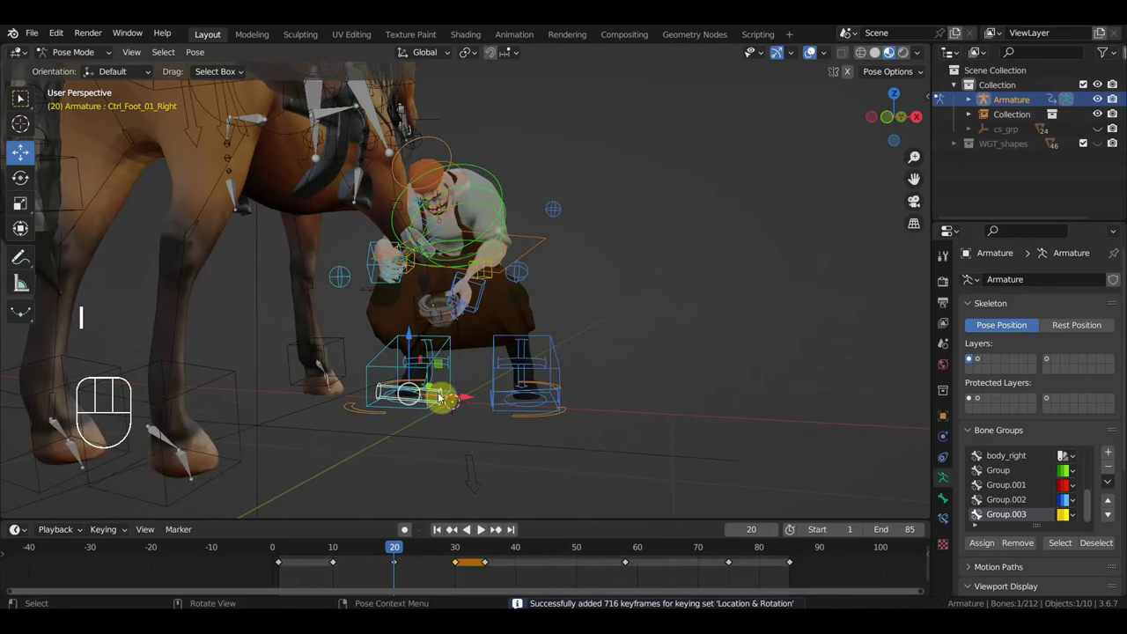
Step: Delete unwanted keys in the timeline and retime the remaining ones
{"action": "left_click_drag", "start_coordinate": [411, 440], "coordinate": [369, 436]}
{"action": "left_click_drag", "start_coordinate": [647, 567], "coordinate": [451, 552]}
{"action": "key", "text": "Delete"}
{"action": "left_click_drag", "start_coordinate": [407, 550], "coordinate": [434, 540]}
{"action": "left_click_drag", "start_coordinate": [584, 457], "coordinate": [543, 457]}
{"action": "left_click_drag", "start_coordinate": [359, 559], "coordinate": [525, 549]}
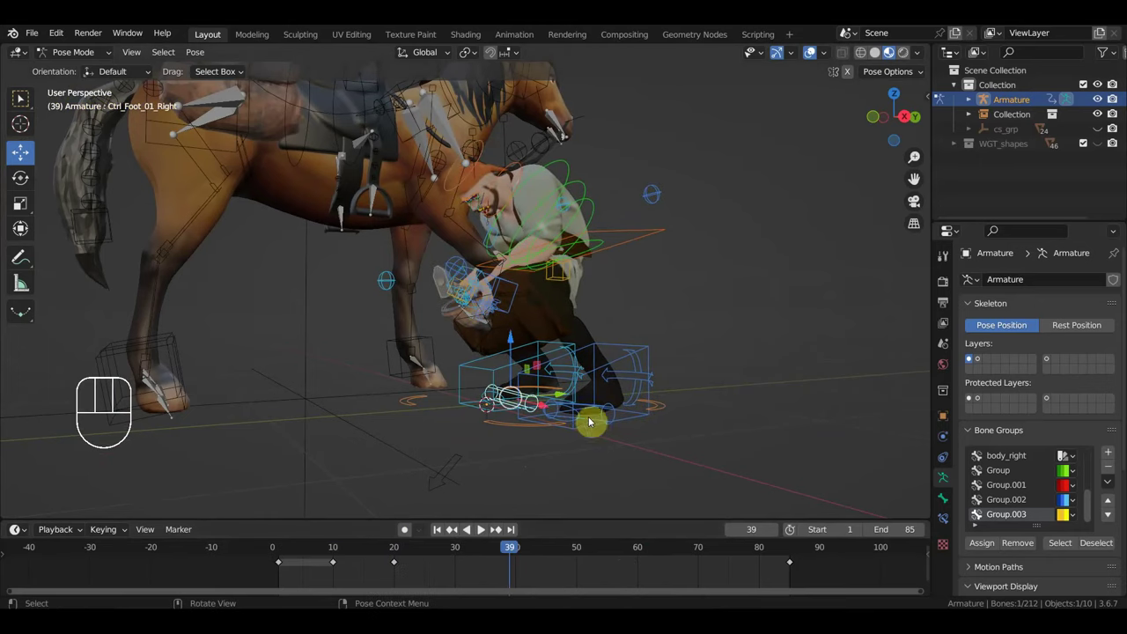
Step: Select the left foot IK control, move to frame 46 and clear its stray keyframes
{"action": "left_click", "coordinate": [647, 349]}
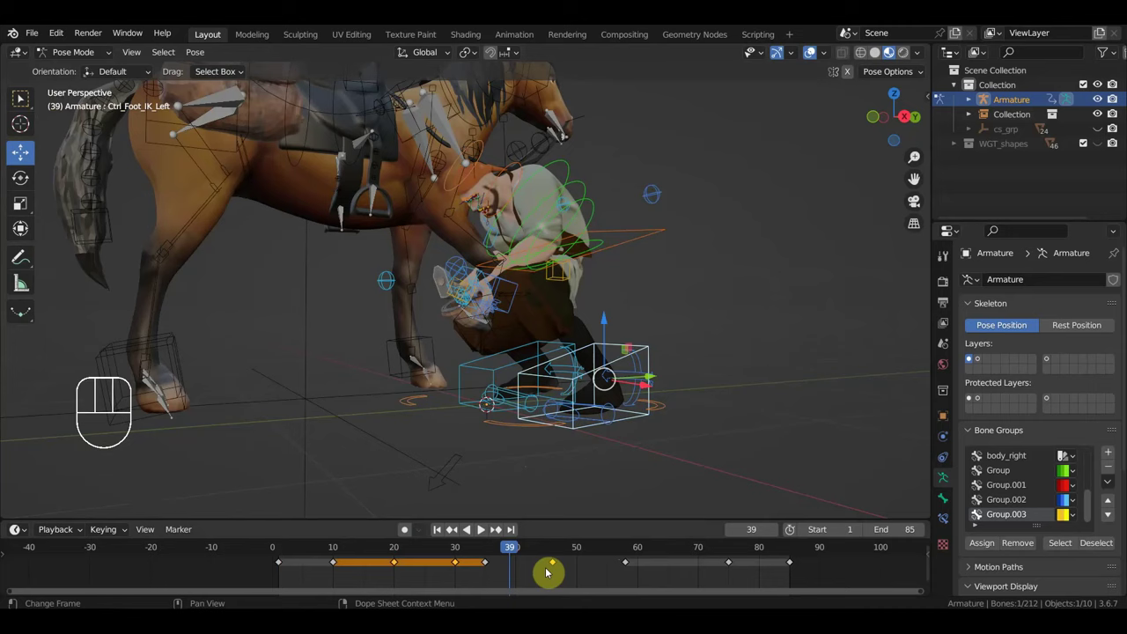
{"action": "left_click_drag", "start_coordinate": [488, 557], "coordinate": [469, 570]}
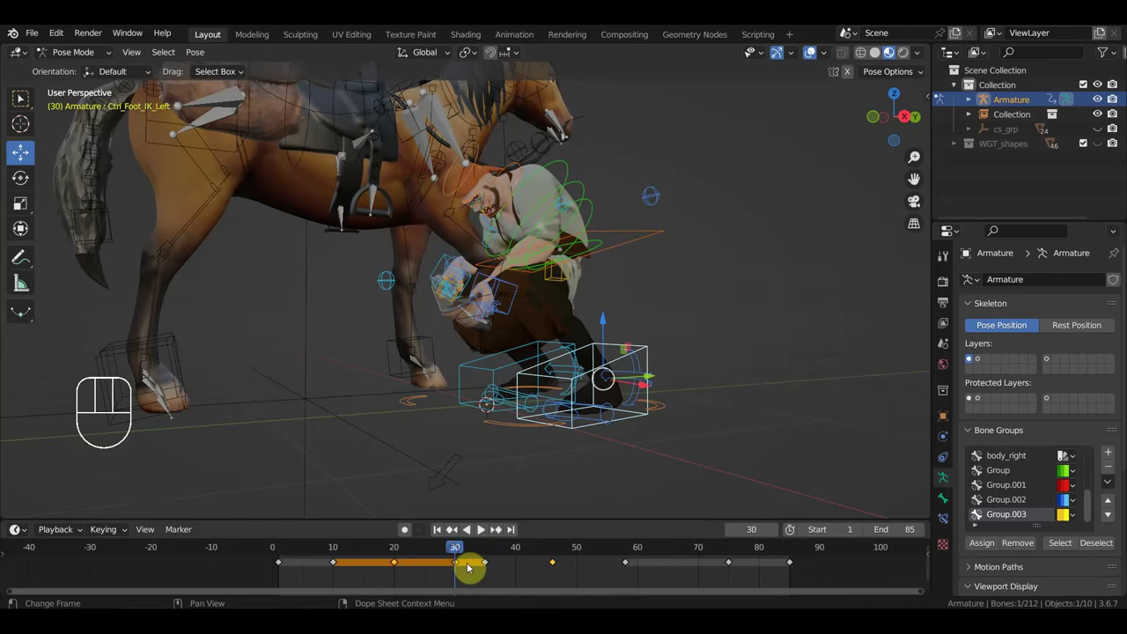
{"action": "left_click_drag", "start_coordinate": [662, 472], "coordinate": [677, 468]}
{"action": "left_click", "coordinate": [553, 556]}
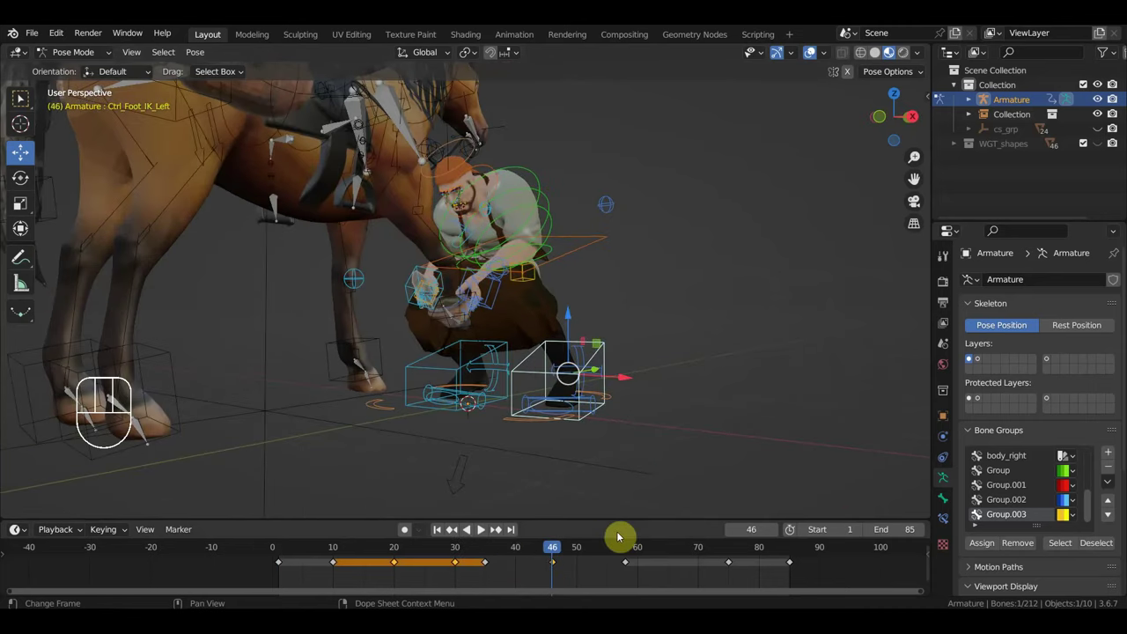
{"action": "left_click_drag", "start_coordinate": [654, 472], "coordinate": [672, 478]}
{"action": "left_click_drag", "start_coordinate": [505, 563], "coordinate": [552, 583]}
{"action": "left_click_drag", "start_coordinate": [577, 590], "coordinate": [546, 553]}
{"action": "key", "text": "Delete"}
{"action": "left_click_drag", "start_coordinate": [667, 443], "coordinate": [508, 440]}
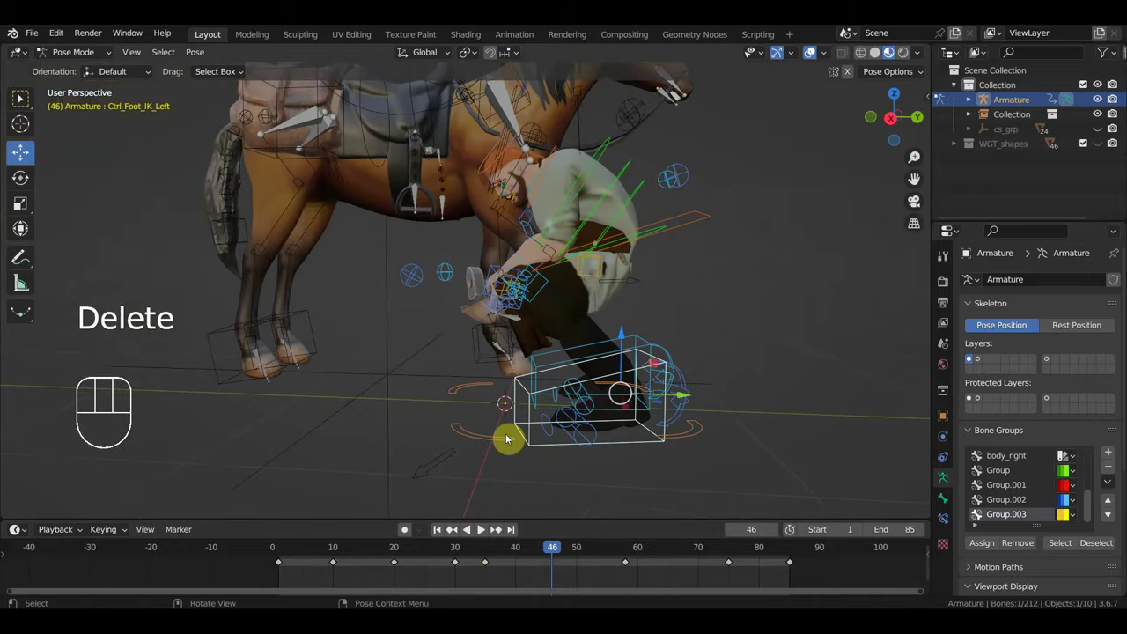
Step: Rotate the left foot roll control and keyframe the left foot pose at frame 46
{"action": "left_click", "coordinate": [578, 436]}
{"action": "middle_click", "coordinate": [582, 432]}
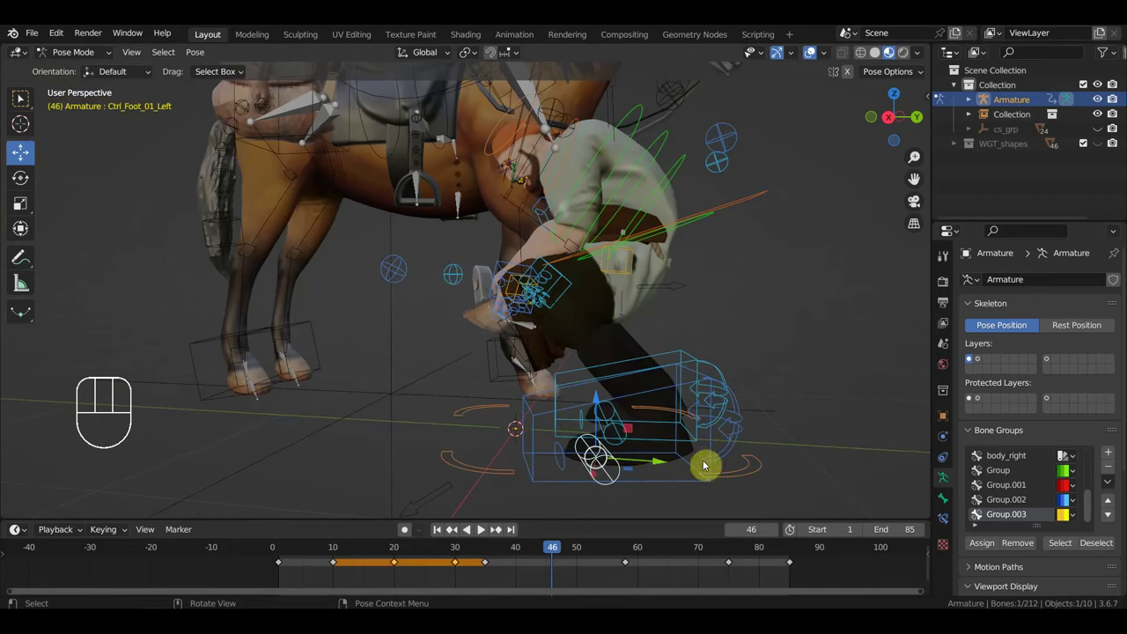
{"action": "key", "text": "r"}
{"action": "left_click_drag", "start_coordinate": [639, 476], "coordinate": [754, 485]}
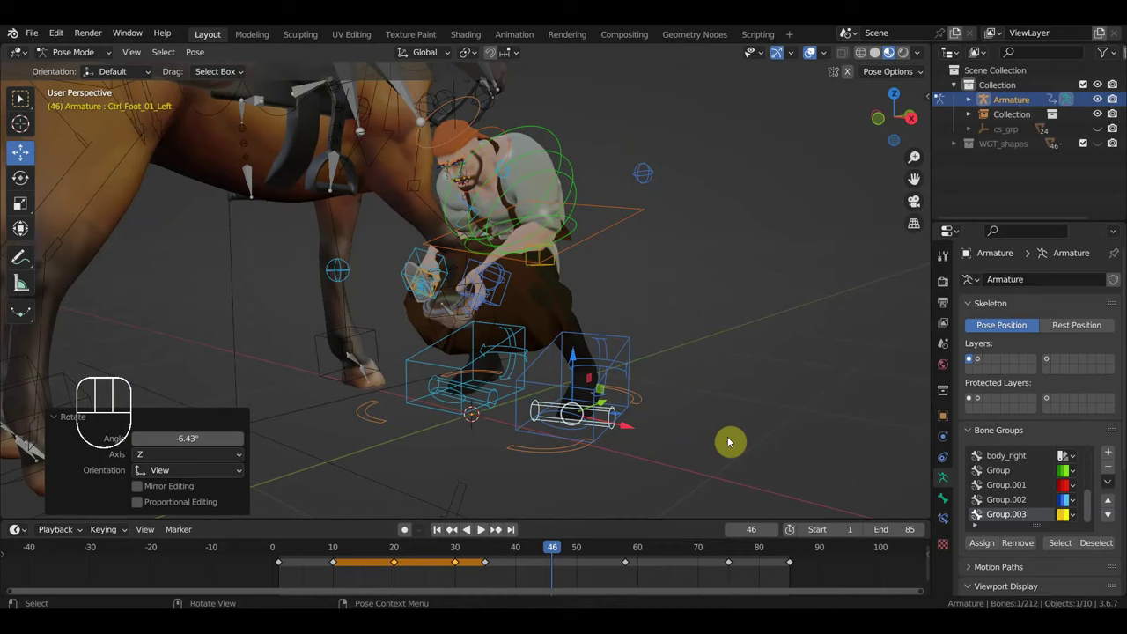
{"action": "key", "text": "i"}
Step: Play the animation back to check the left foot step, then stop
{"action": "left_click_drag", "start_coordinate": [553, 558], "coordinate": [586, 464]}
{"action": "left_click_drag", "start_coordinate": [624, 453], "coordinate": [667, 447]}
{"action": "key", "text": "space"}
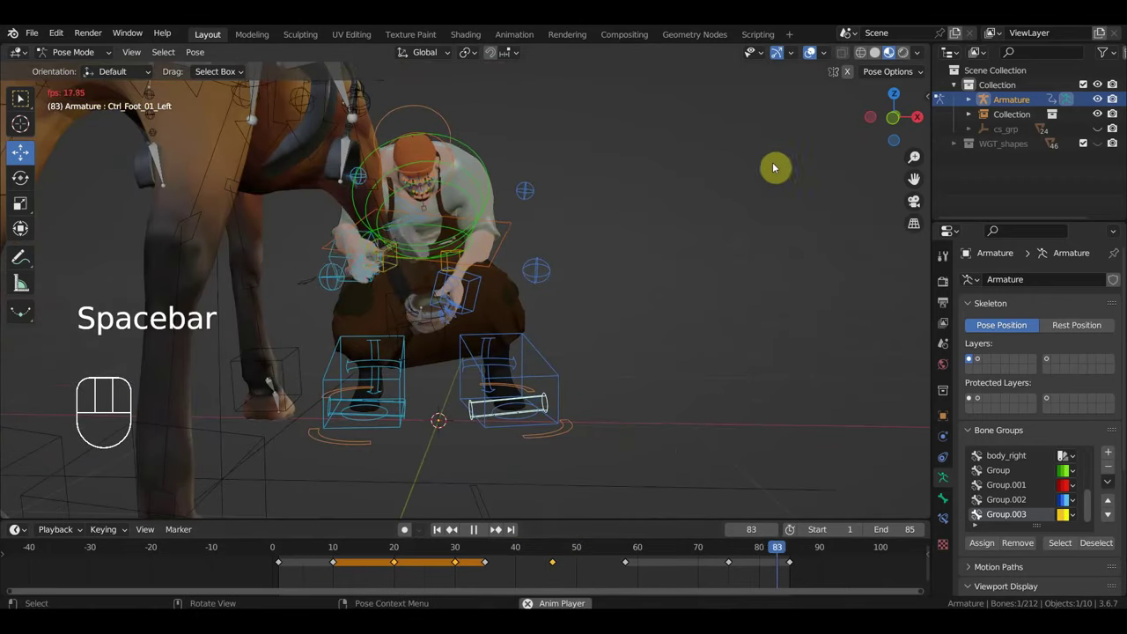
{"action": "left_click_drag", "start_coordinate": [757, 283], "coordinate": [724, 290]}
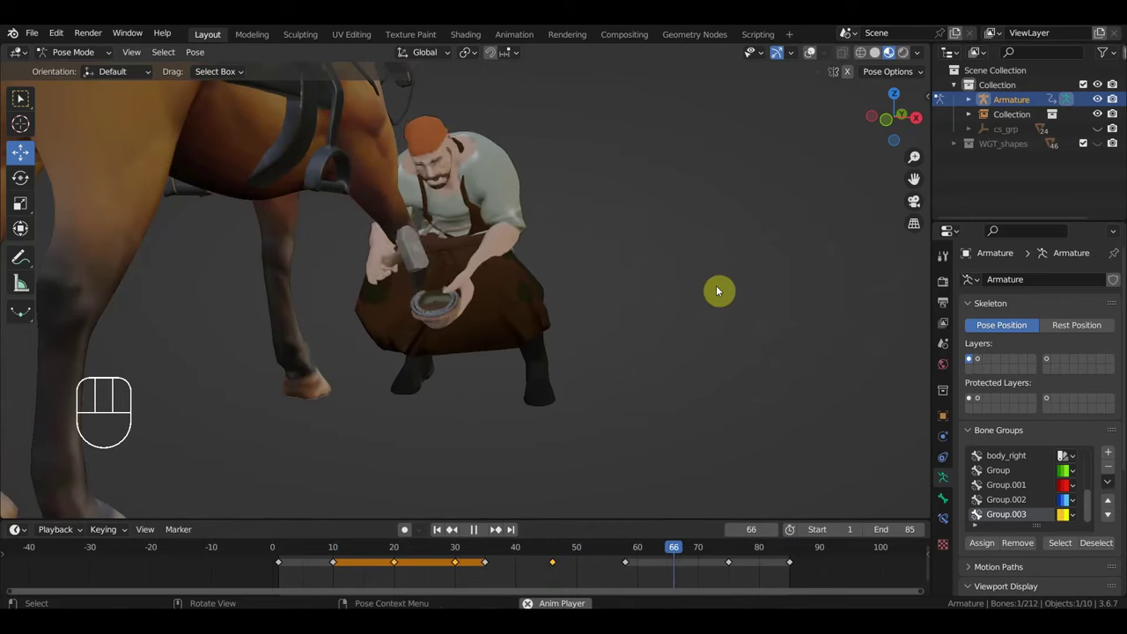
{"action": "key", "text": "space"}
Step: Select the knee pole controls and scrub the timeline to frame 49
{"action": "left_click", "coordinate": [818, 53]}
{"action": "left_click", "coordinate": [340, 289]}
{"action": "left_click", "coordinate": [522, 288]}
{"action": "left_click_drag", "start_coordinate": [363, 555], "coordinate": [667, 594]}
{"action": "left_click_drag", "start_coordinate": [666, 553], "coordinate": [569, 563]}
Step: Move the left and right knee pole controls into place and keyframe both
{"action": "left_click", "coordinate": [328, 282]}
{"action": "key", "text": "g"}
{"action": "left_click", "coordinate": [528, 286]}
{"action": "key", "text": "g"}
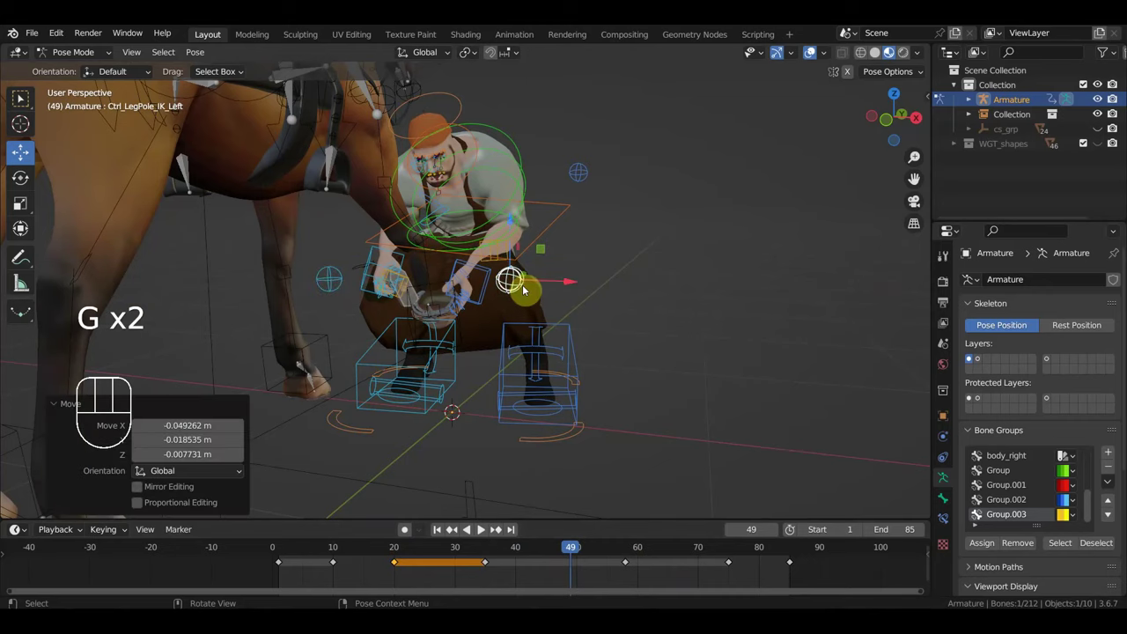
{"action": "left_click", "coordinate": [339, 280]}
{"action": "key", "text": "i"}
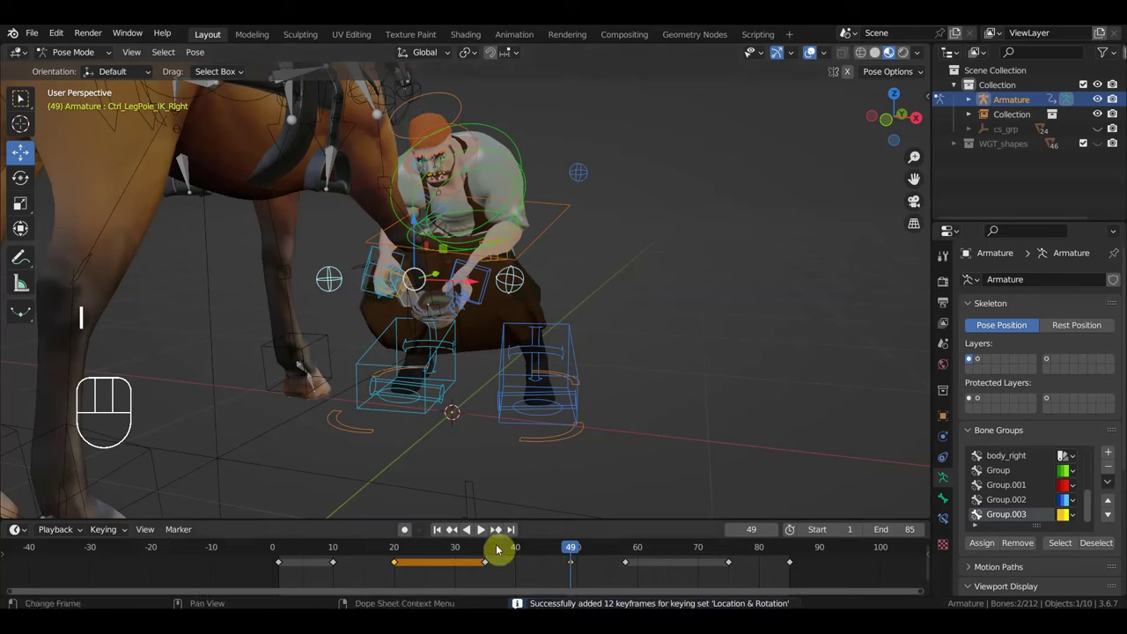
Step: Retime the leg keyframes with G and delete the unwanted ones in the timeline
{"action": "left_click_drag", "start_coordinate": [601, 578], "coordinate": [568, 559]}
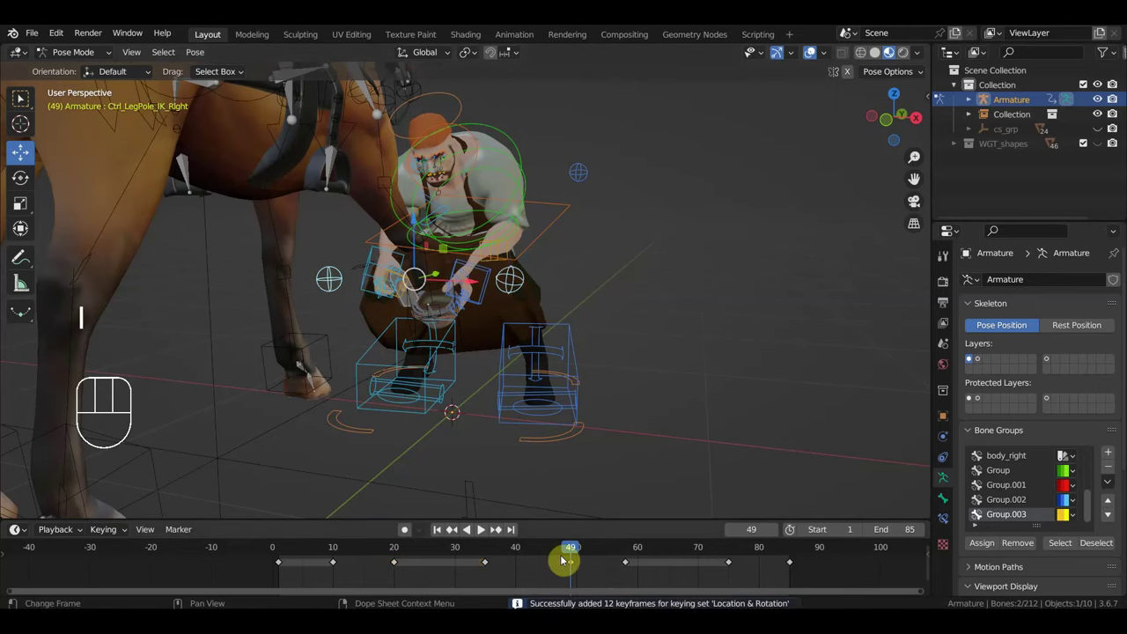
{"action": "key", "text": "g"}
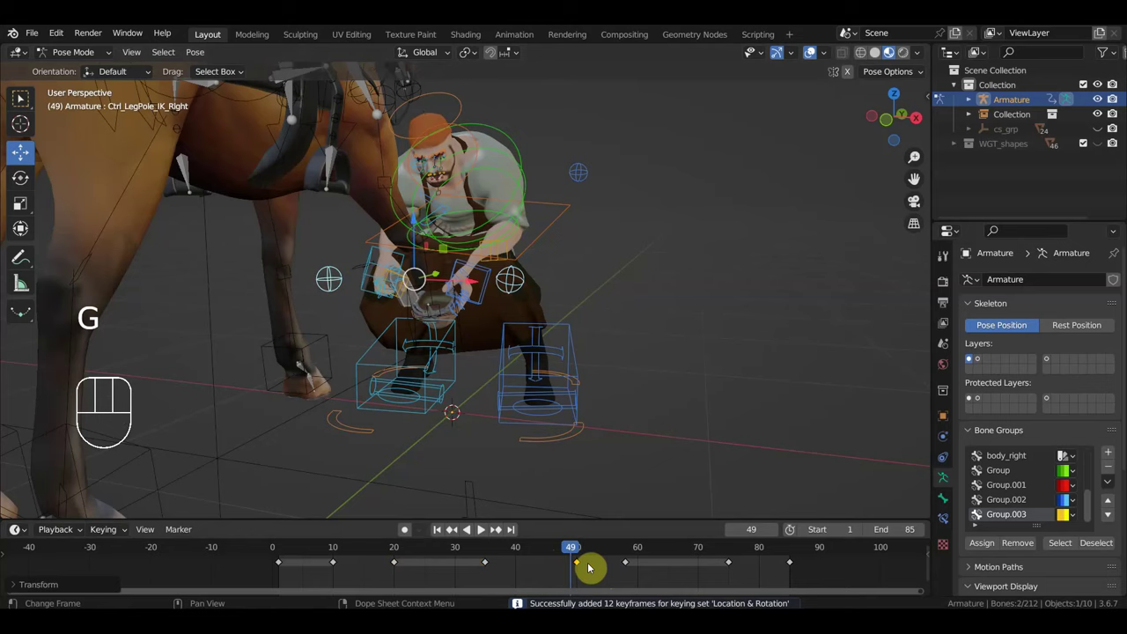
{"action": "left_click_drag", "start_coordinate": [583, 556], "coordinate": [651, 572]}
{"action": "left_click_drag", "start_coordinate": [747, 579], "coordinate": [621, 555]}
{"action": "key", "text": "Delete"}
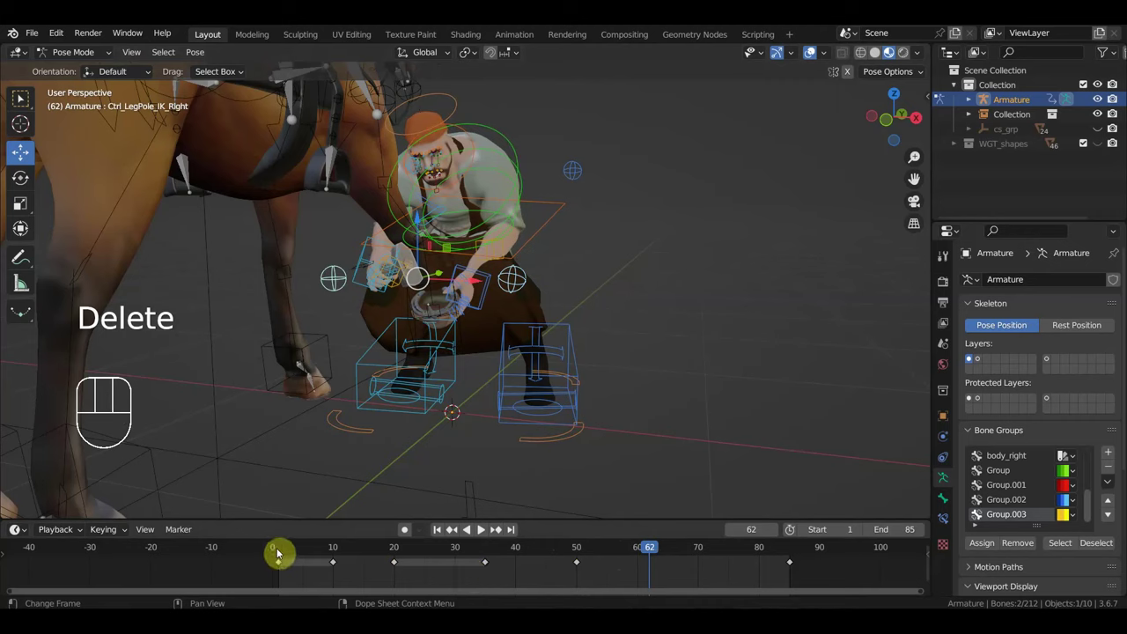
{"action": "left_click", "coordinate": [280, 552]}
{"action": "left_click_drag", "start_coordinate": [296, 555], "coordinate": [415, 570]}
{"action": "left_click", "coordinate": [331, 555]}
{"action": "left_click_drag", "start_coordinate": [347, 576], "coordinate": [327, 560]}
{"action": "key", "text": "Delete"}
Step: Play back the leg animation, scrub to frame 70 and select the Ctrl_Spine1 control
{"action": "left_click_drag", "start_coordinate": [259, 556], "coordinate": [690, 200]}
{"action": "left_click", "coordinate": [811, 61]}
{"action": "key", "text": "space"}
{"action": "left_click_drag", "start_coordinate": [624, 304], "coordinate": [620, 317]}
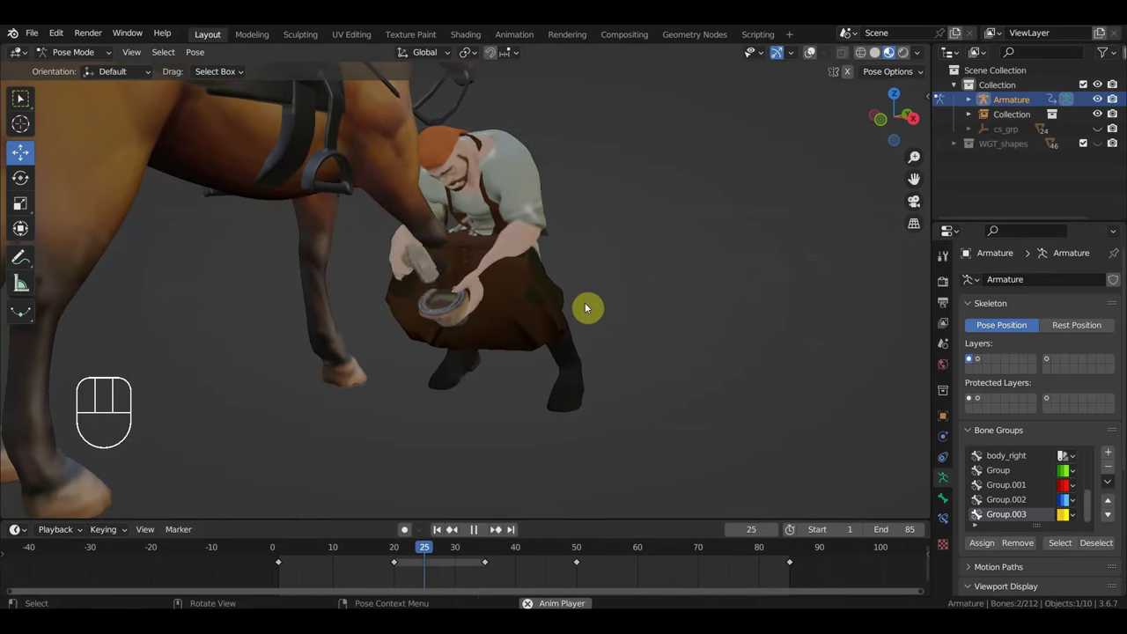
{"action": "left_click_drag", "start_coordinate": [596, 311], "coordinate": [620, 306]}
{"action": "middle_click", "coordinate": [567, 340]}
{"action": "left_click_drag", "start_coordinate": [582, 332], "coordinate": [597, 320]}
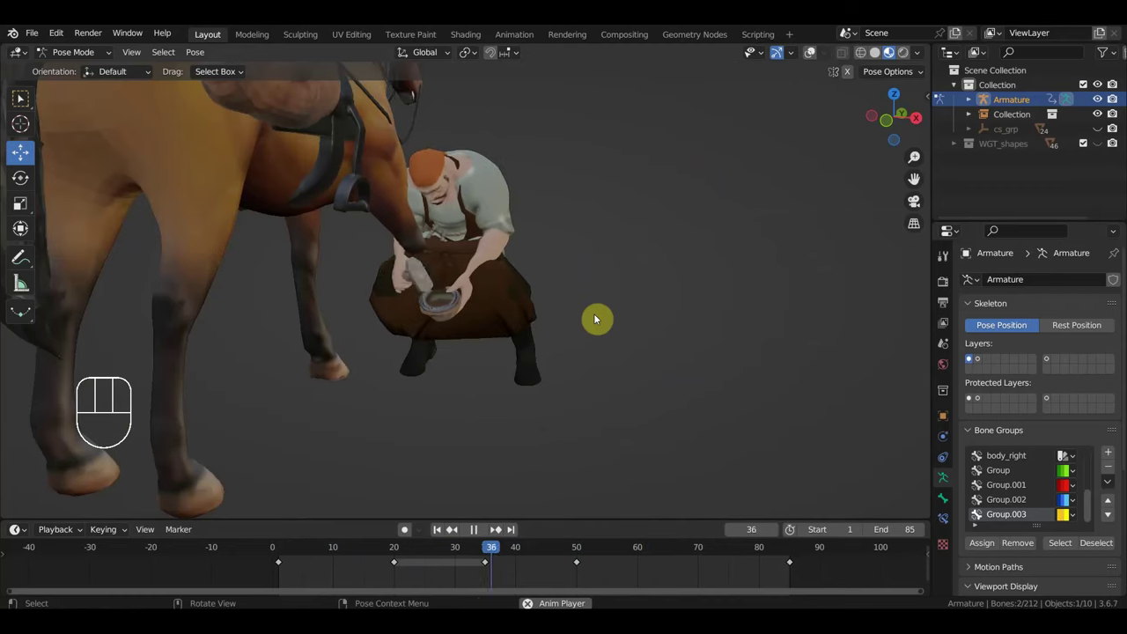
{"action": "key", "text": "space"}
{"action": "left_click_drag", "start_coordinate": [573, 333], "coordinate": [572, 323]}
{"action": "left_click_drag", "start_coordinate": [515, 562], "coordinate": [700, 564]}
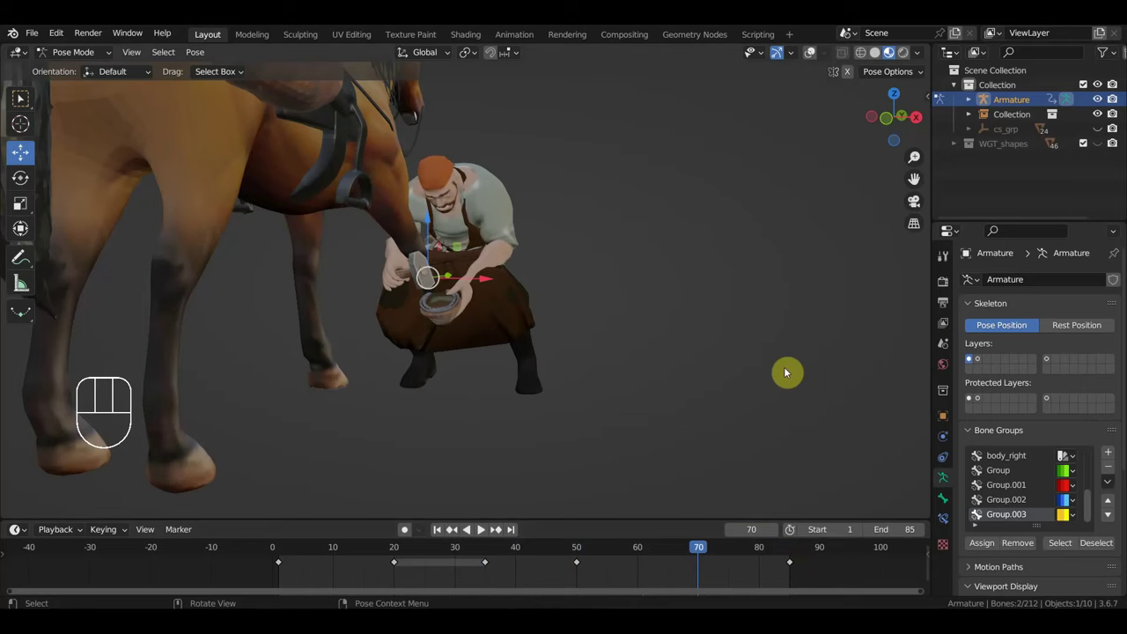
{"action": "left_click", "coordinate": [512, 240]}
Step: Rotate the spine control and key it at two frames, then hide the viewport overlays
{"action": "left_click_drag", "start_coordinate": [568, 257], "coordinate": [588, 260]}
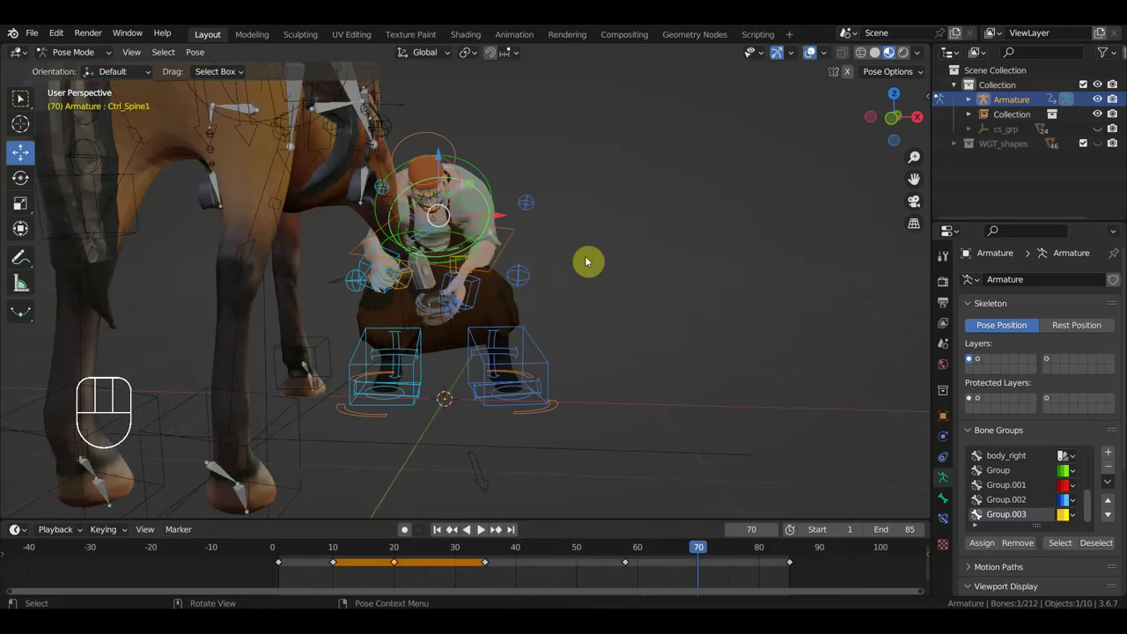
{"action": "key", "text": "r"}
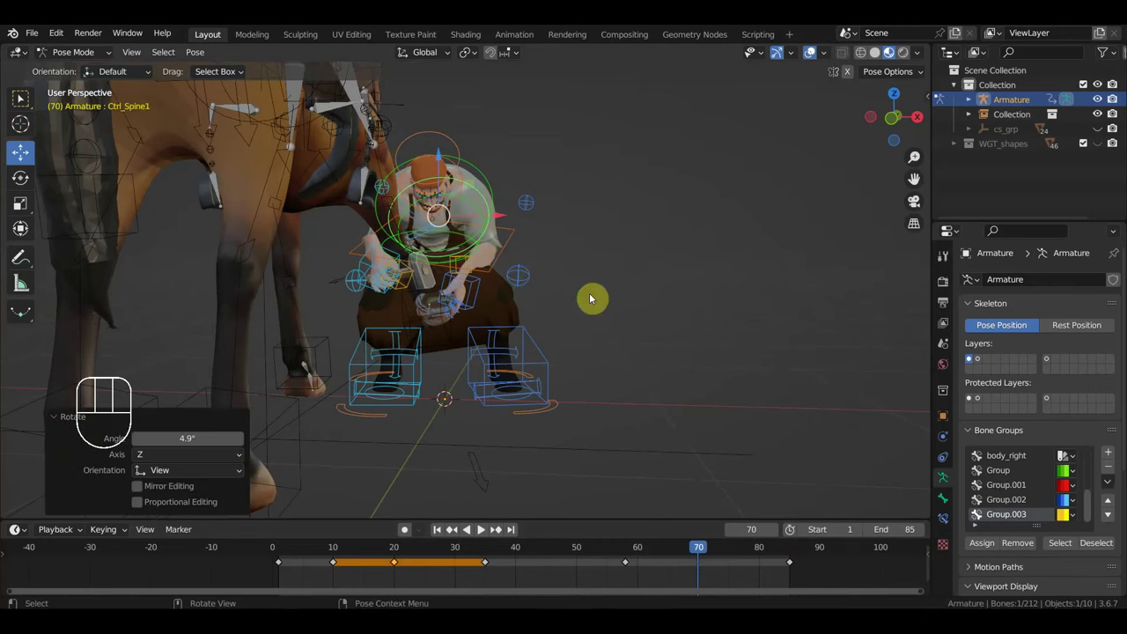
{"action": "key", "text": "i"}
{"action": "left_click_drag", "start_coordinate": [702, 551], "coordinate": [565, 523]}
{"action": "key", "text": "r"}
{"action": "key", "text": "i"}
{"action": "left_click_drag", "start_coordinate": [584, 557], "coordinate": [816, 182]}
{"action": "left_click", "coordinate": [809, 61]}
Step: Play and scrub the shoeing animation while orbiting around the blacksmith
{"action": "middle_click", "coordinate": [676, 311]}
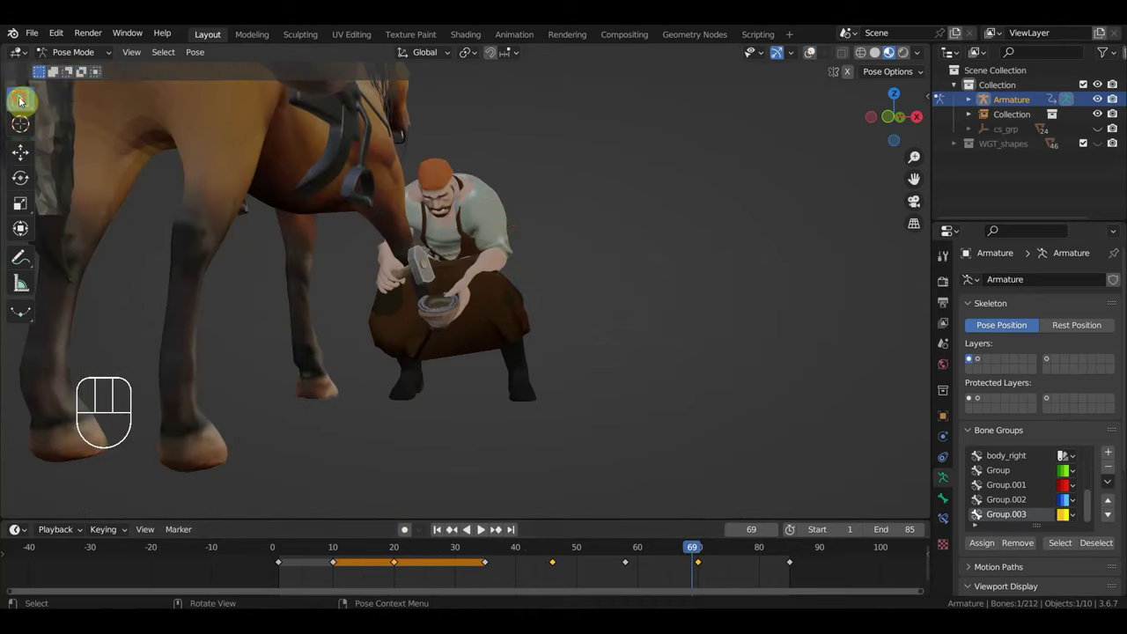
{"action": "left_click_drag", "start_coordinate": [400, 292], "coordinate": [407, 309]}
{"action": "key", "text": "space"}
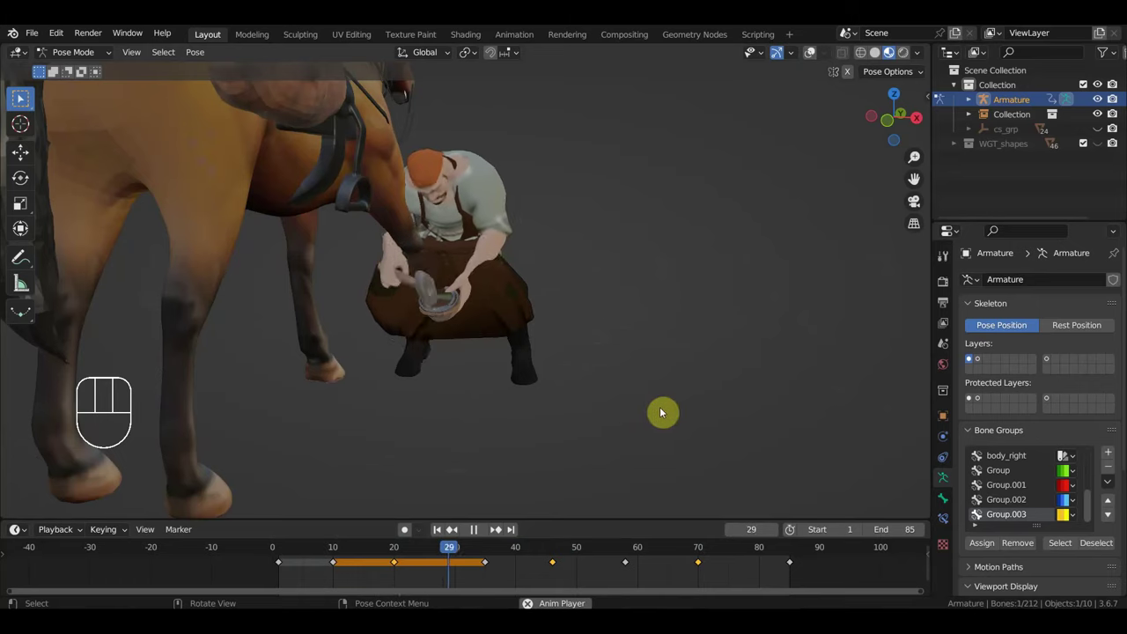
{"action": "left_click_drag", "start_coordinate": [631, 407], "coordinate": [611, 394]}
{"action": "key", "text": "space"}
{"action": "left_click_drag", "start_coordinate": [620, 392], "coordinate": [655, 404]}
{"action": "left_click_drag", "start_coordinate": [621, 411], "coordinate": [565, 410]}
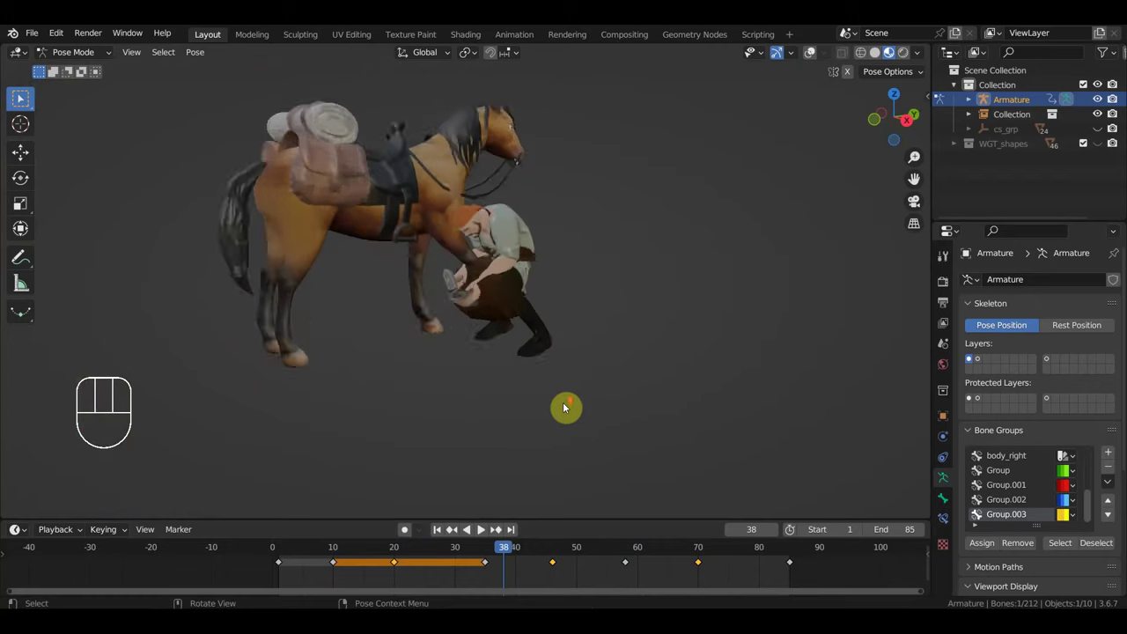
{"action": "left_click_drag", "start_coordinate": [618, 379], "coordinate": [569, 366]}
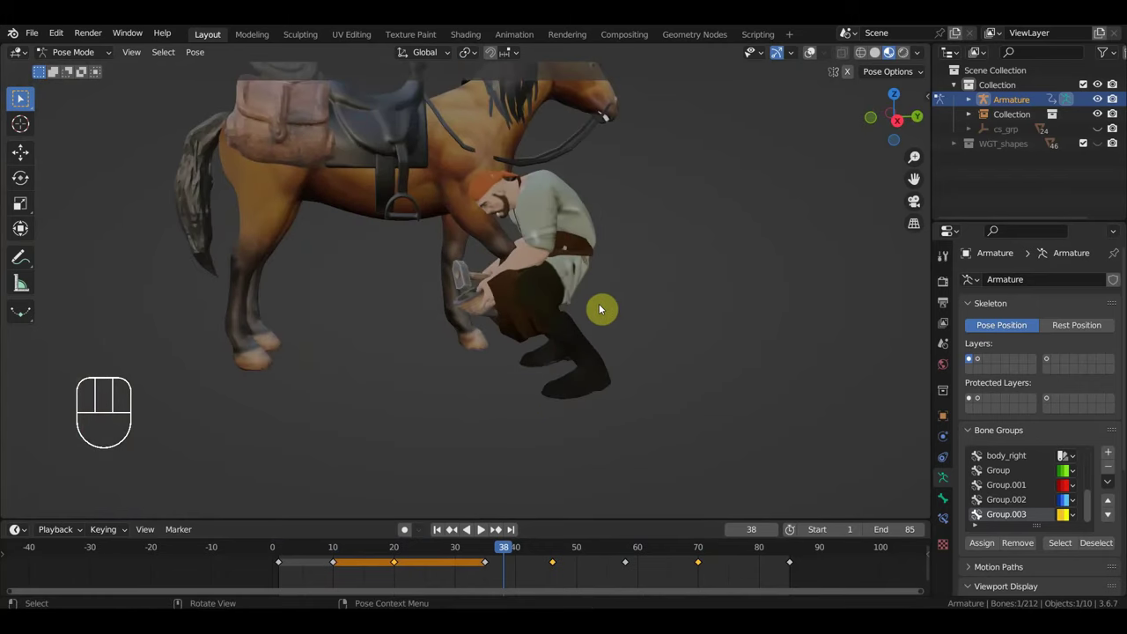
{"action": "left_click_drag", "start_coordinate": [574, 307], "coordinate": [557, 307]}
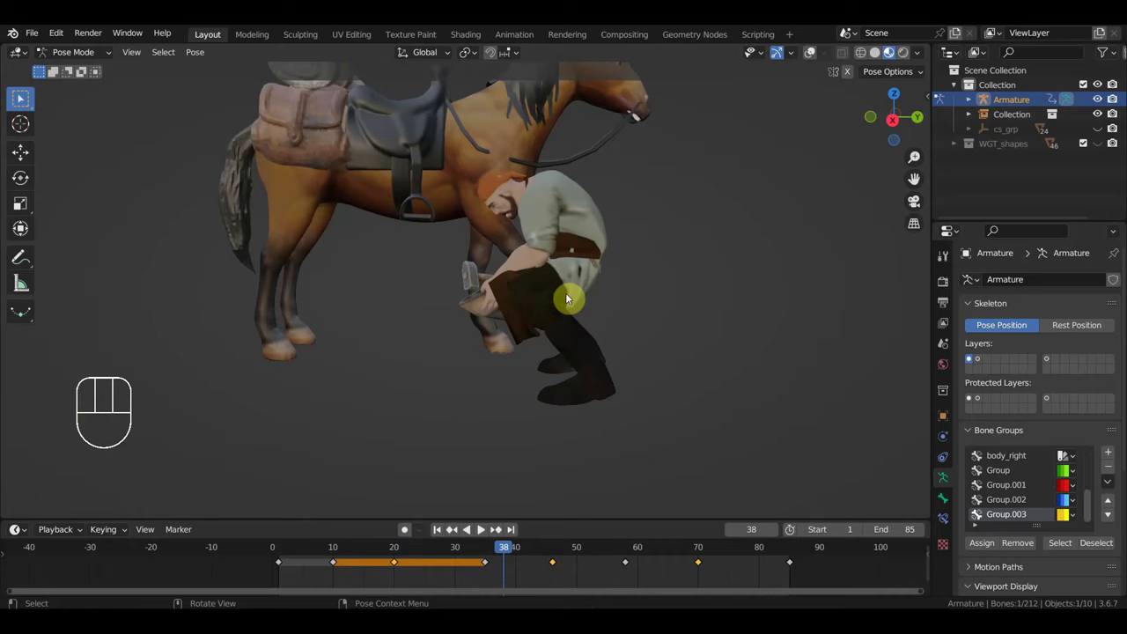
{"action": "left_click_drag", "start_coordinate": [574, 311], "coordinate": [732, 315]}
{"action": "middle_click", "coordinate": [685, 324]}
{"action": "left_click_drag", "start_coordinate": [659, 337], "coordinate": [589, 343]}
{"action": "left_click_drag", "start_coordinate": [617, 329], "coordinate": [677, 350]}
{"action": "left_click_drag", "start_coordinate": [689, 349], "coordinate": [721, 342]}
{"action": "left_click_drag", "start_coordinate": [696, 404], "coordinate": [701, 379]}
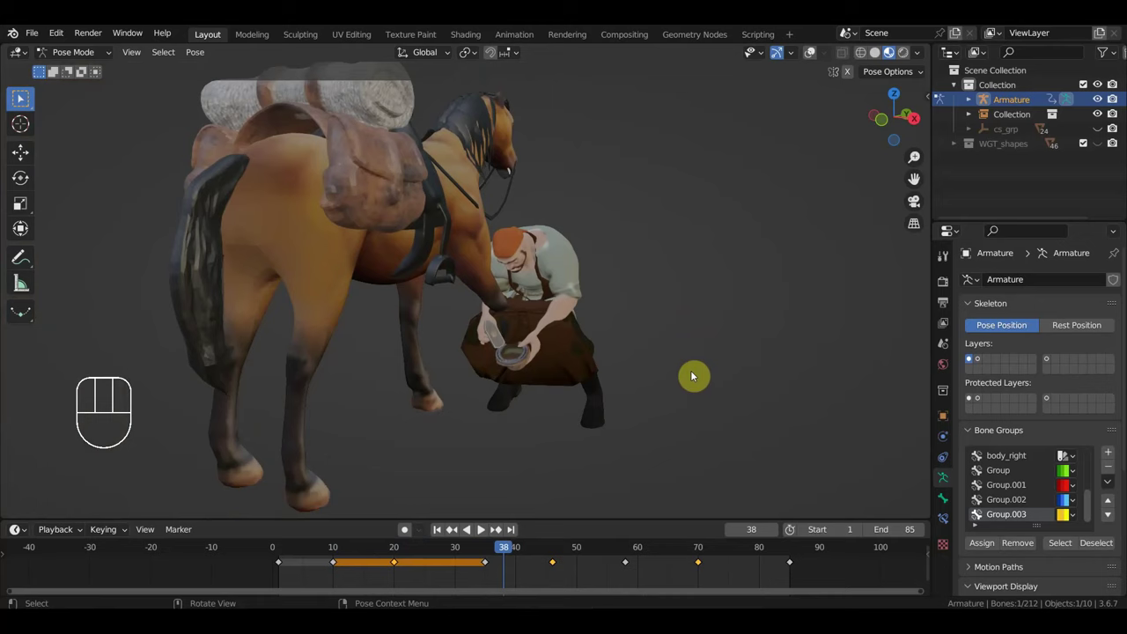
{"action": "key", "text": "space"}
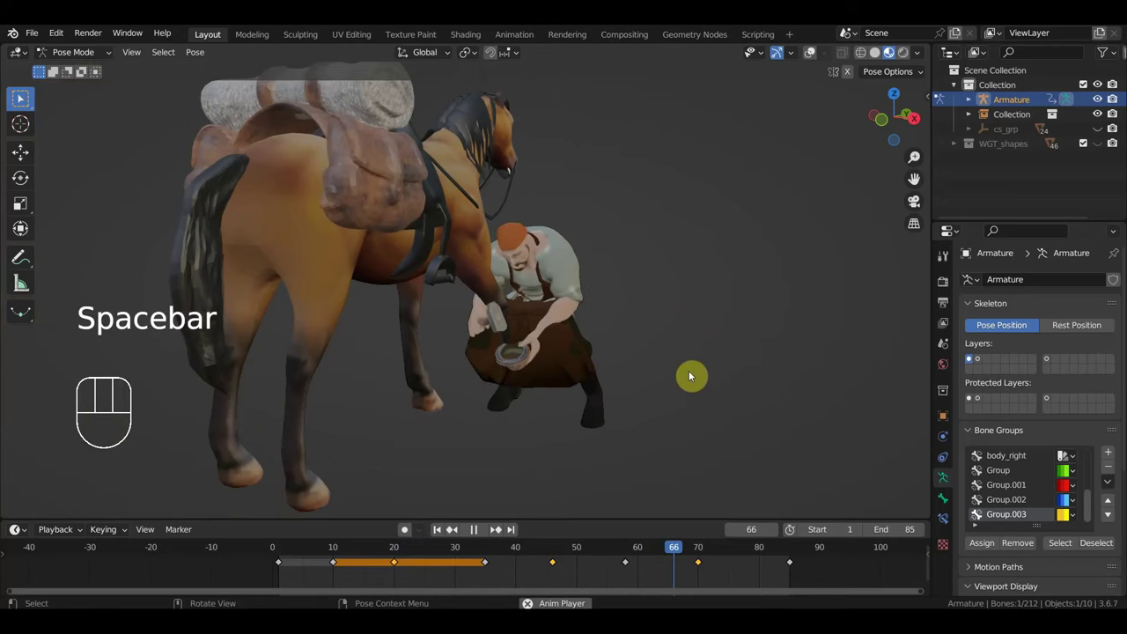
{"action": "key", "text": "space"}
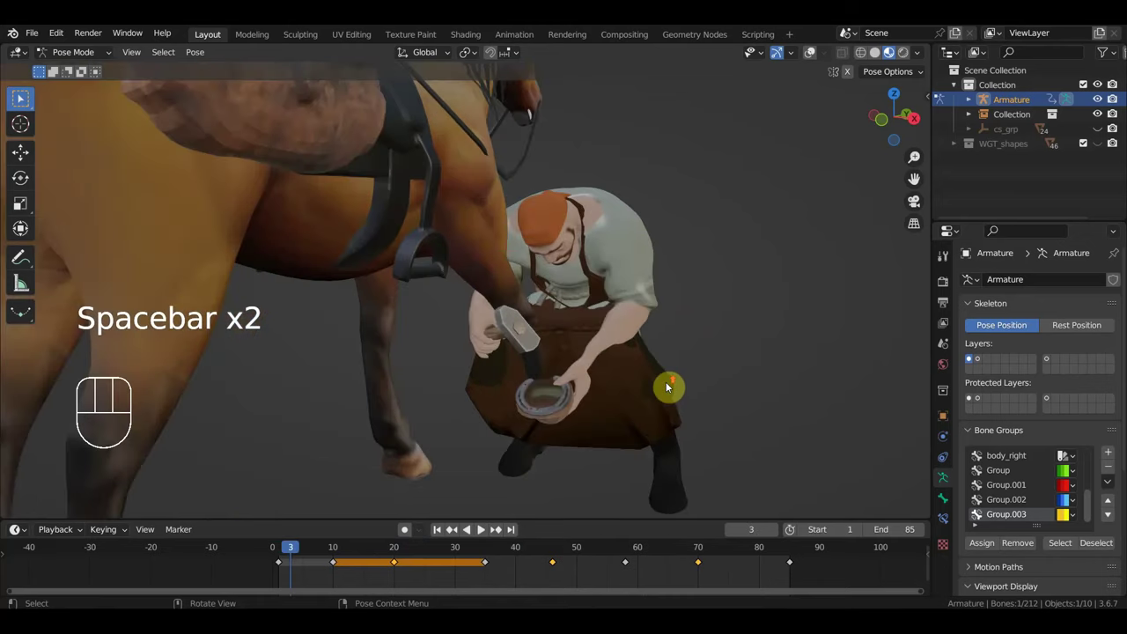
Step: Deselect all bones and show the rig's control shapes in the viewport again
{"action": "left_click_drag", "start_coordinate": [671, 392], "coordinate": [649, 381]}
{"action": "left_click", "coordinate": [648, 431]}
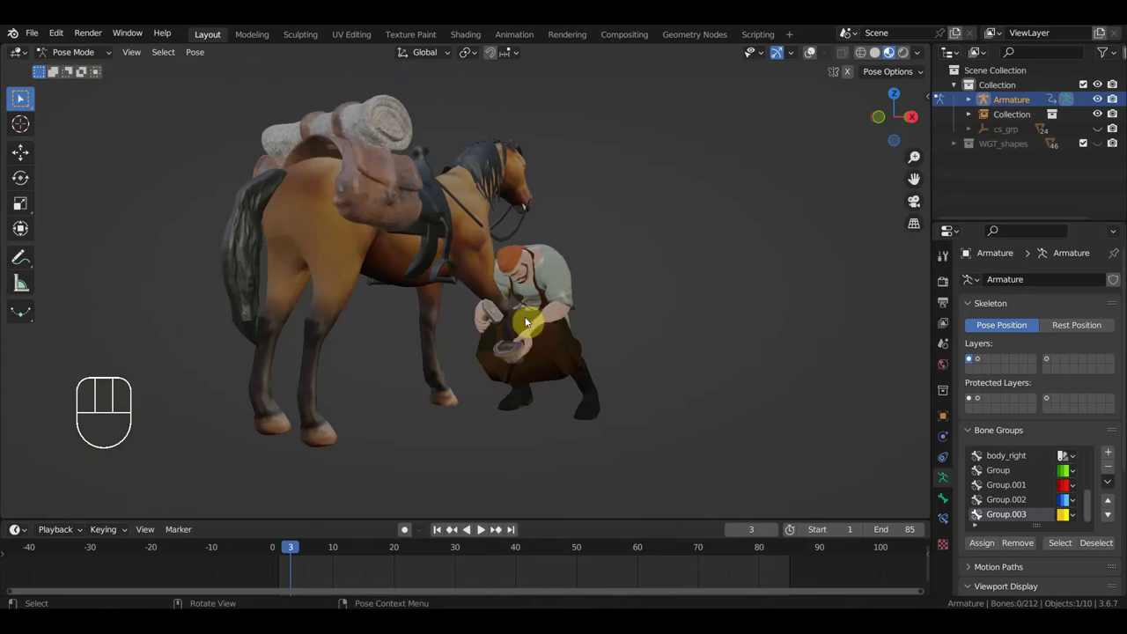
{"action": "left_click_drag", "start_coordinate": [538, 329], "coordinate": [549, 341]}
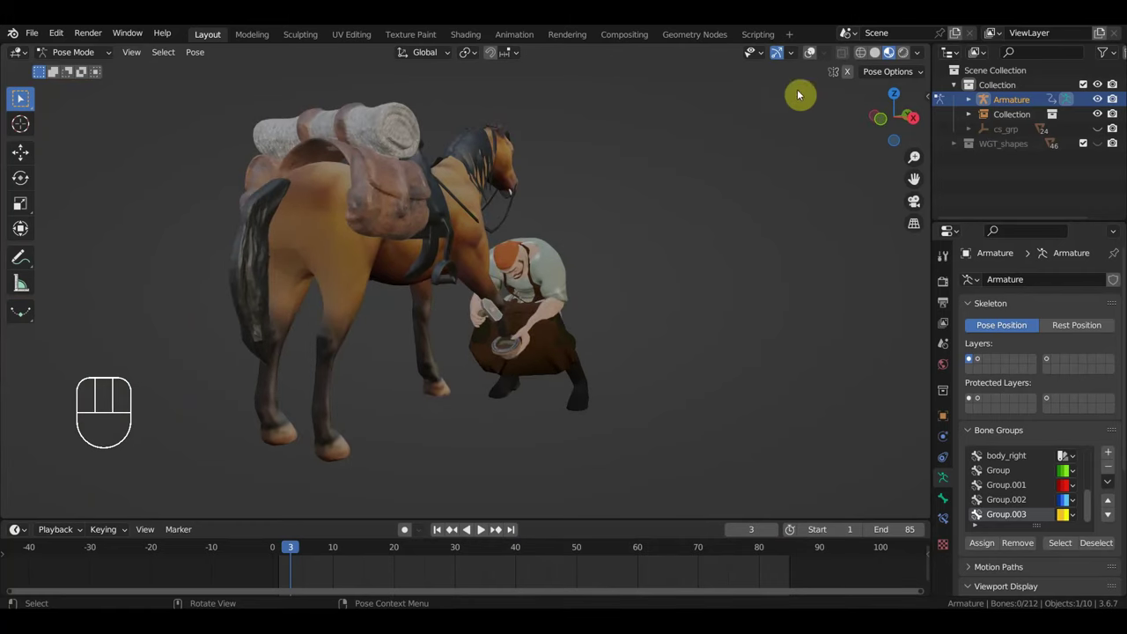
{"action": "left_click", "coordinate": [814, 59]}
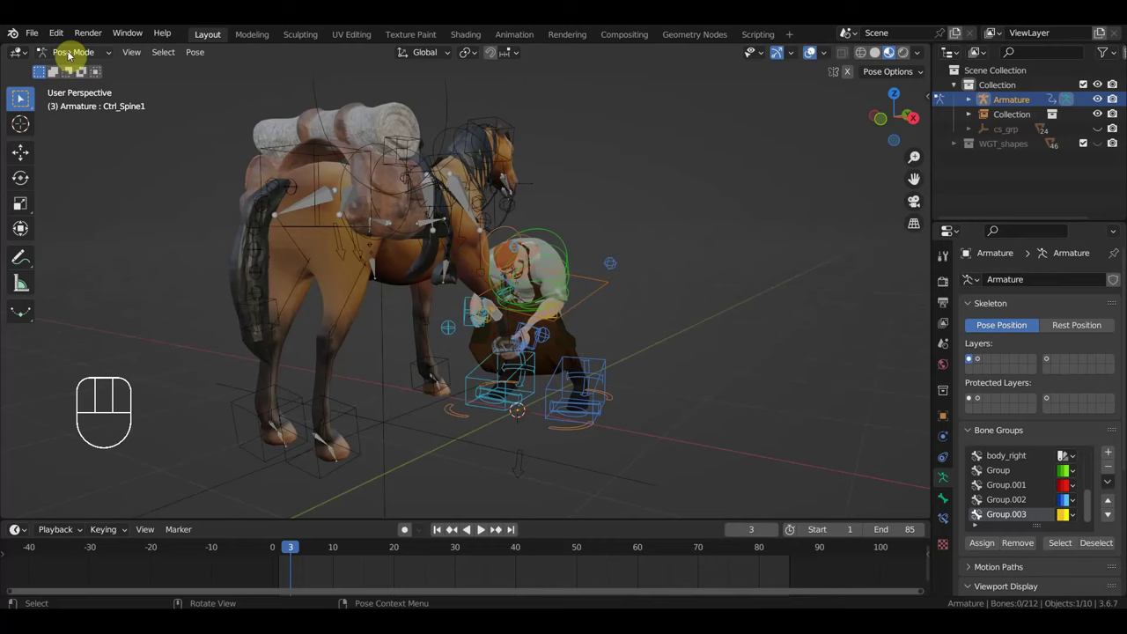
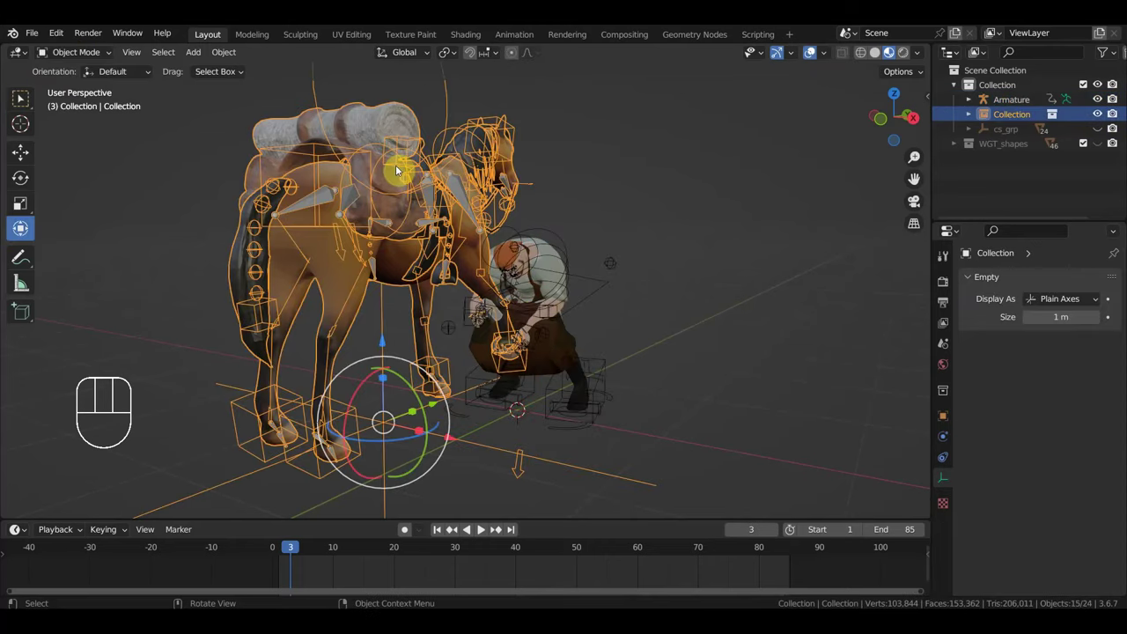
Step: Delete the horse instance, save кузнец ковка.blend and list the recently opened files
{"action": "key", "text": "Delete"}
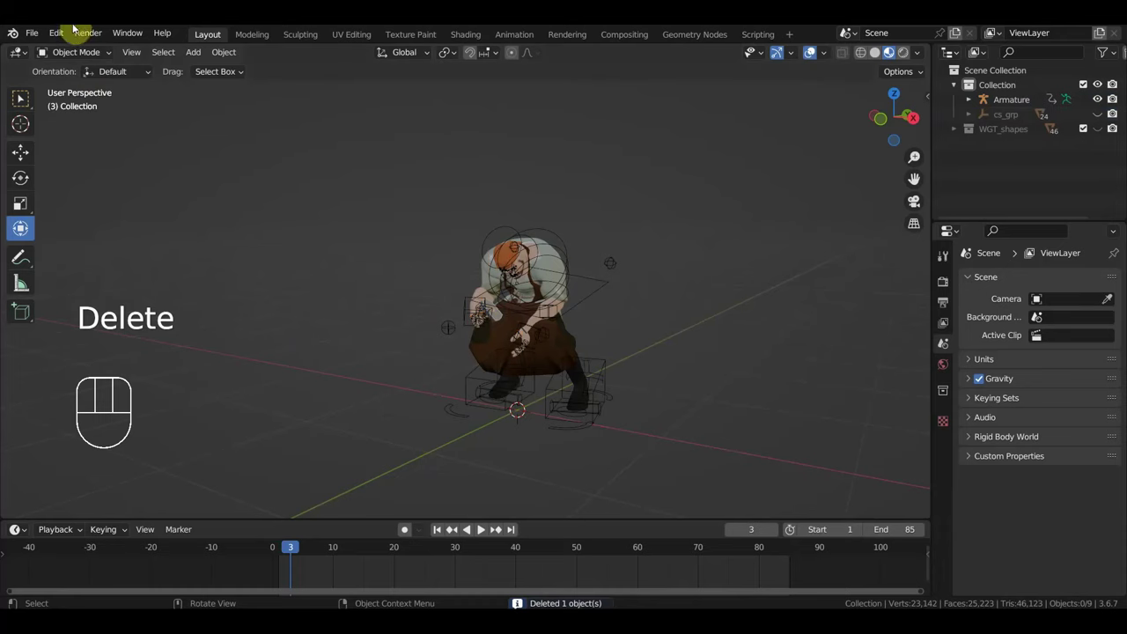
{"action": "left_click_drag", "start_coordinate": [41, 34], "coordinate": [77, 151]}
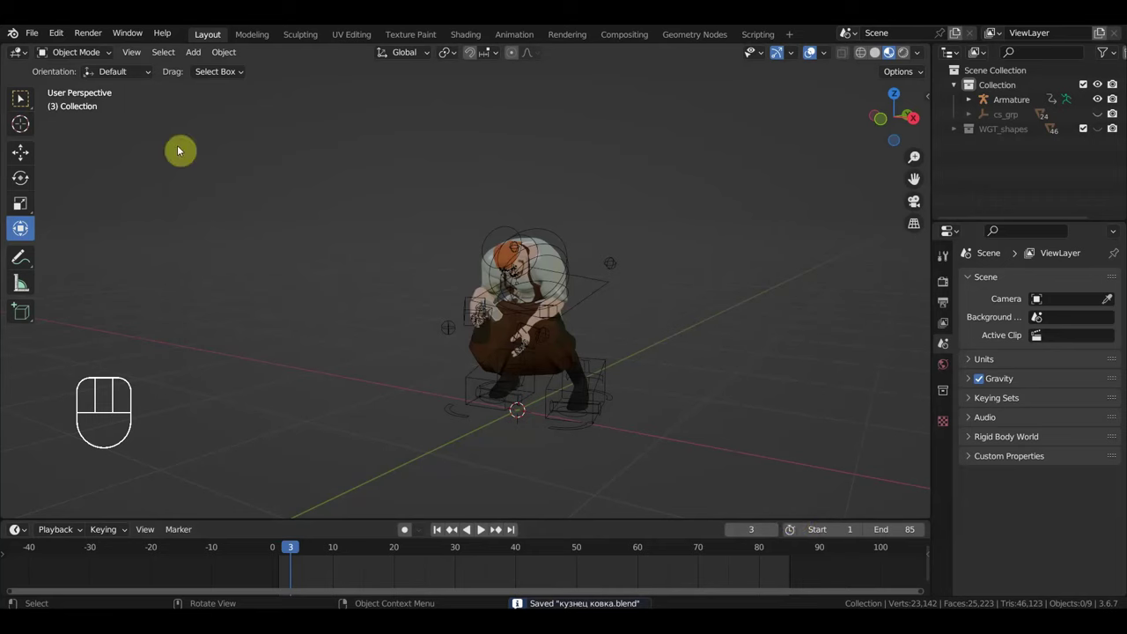
{"action": "left_click_drag", "start_coordinate": [38, 40], "coordinate": [474, 346]}
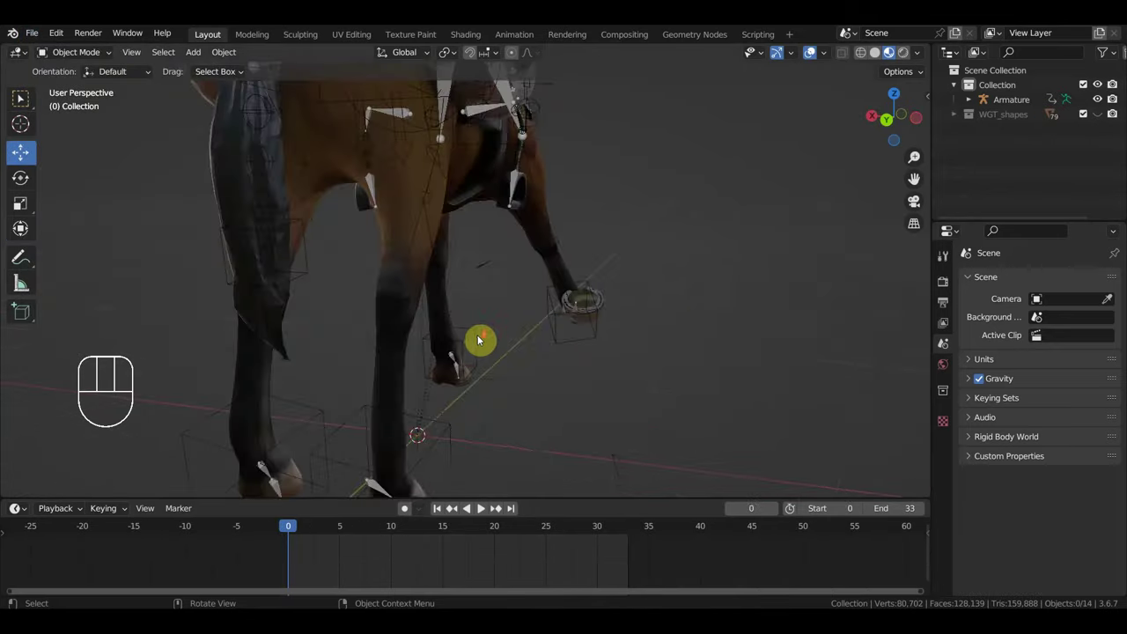
Step: Append the blacksmith collection into the mustang scene and give it an initial scale and rotation
{"action": "left_click_drag", "start_coordinate": [36, 45], "coordinate": [75, 183]}
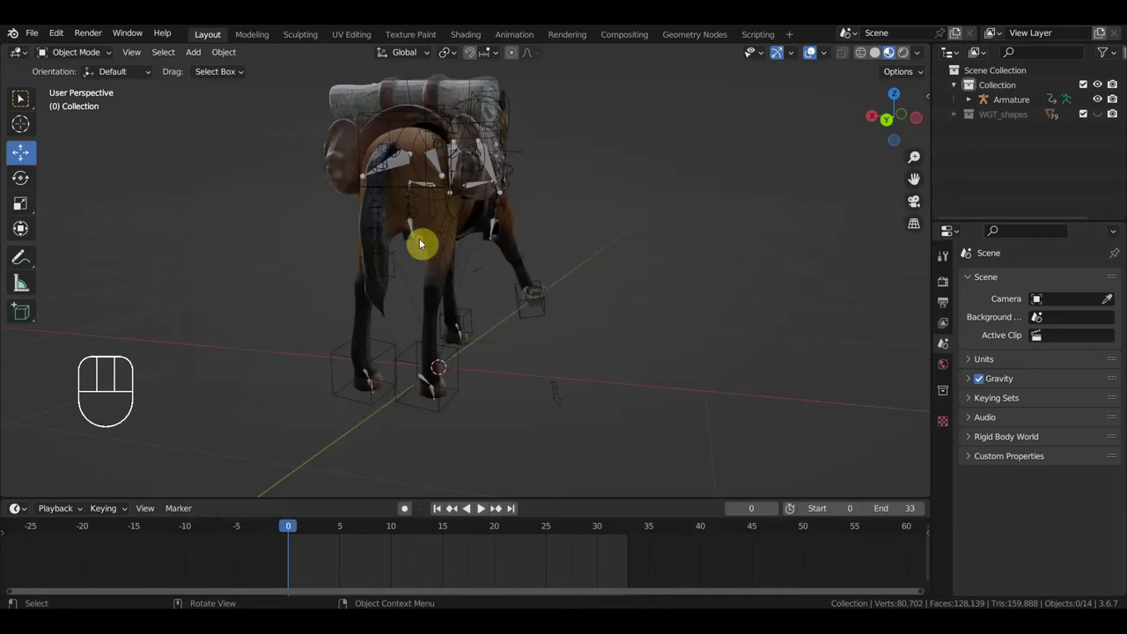
{"action": "key", "text": "KP_7"}
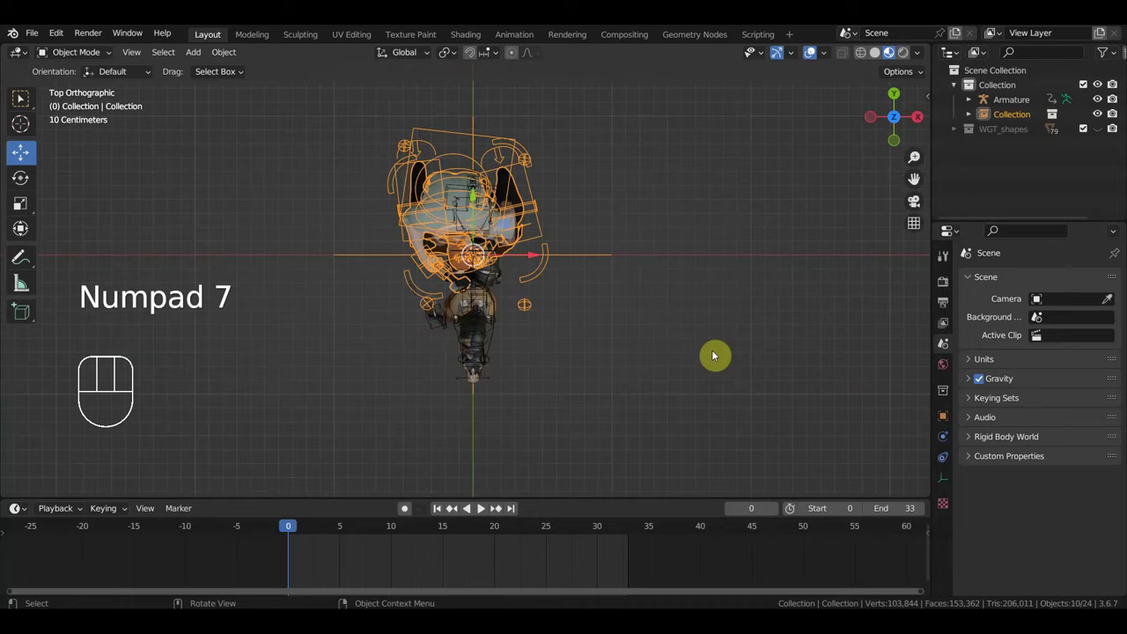
{"action": "key", "text": "s"}
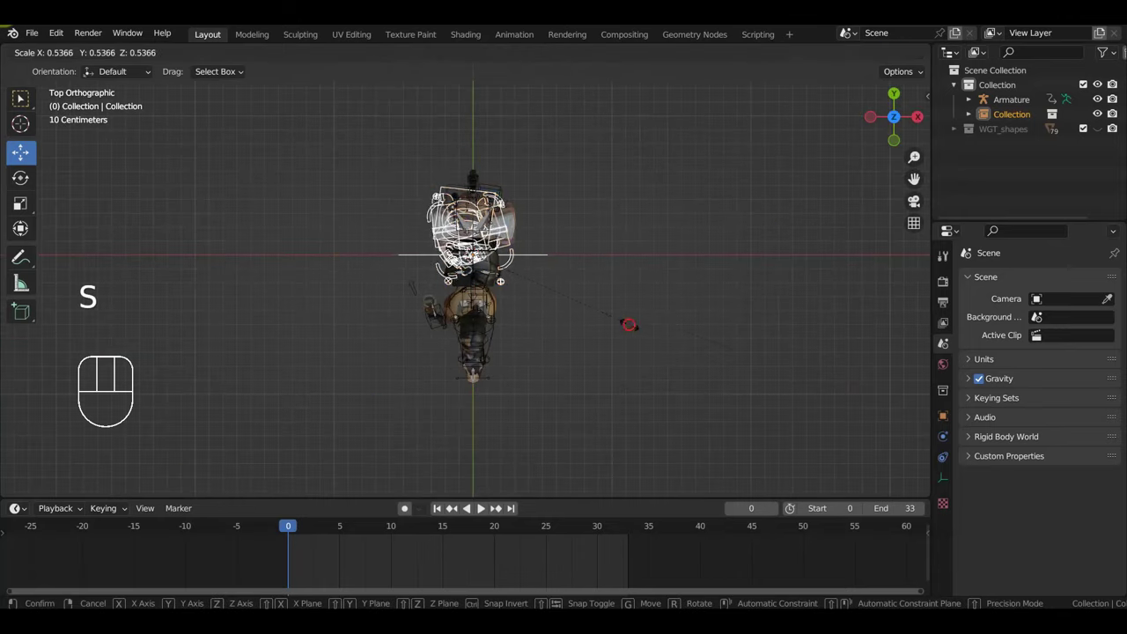
{"action": "key", "text": "r"}
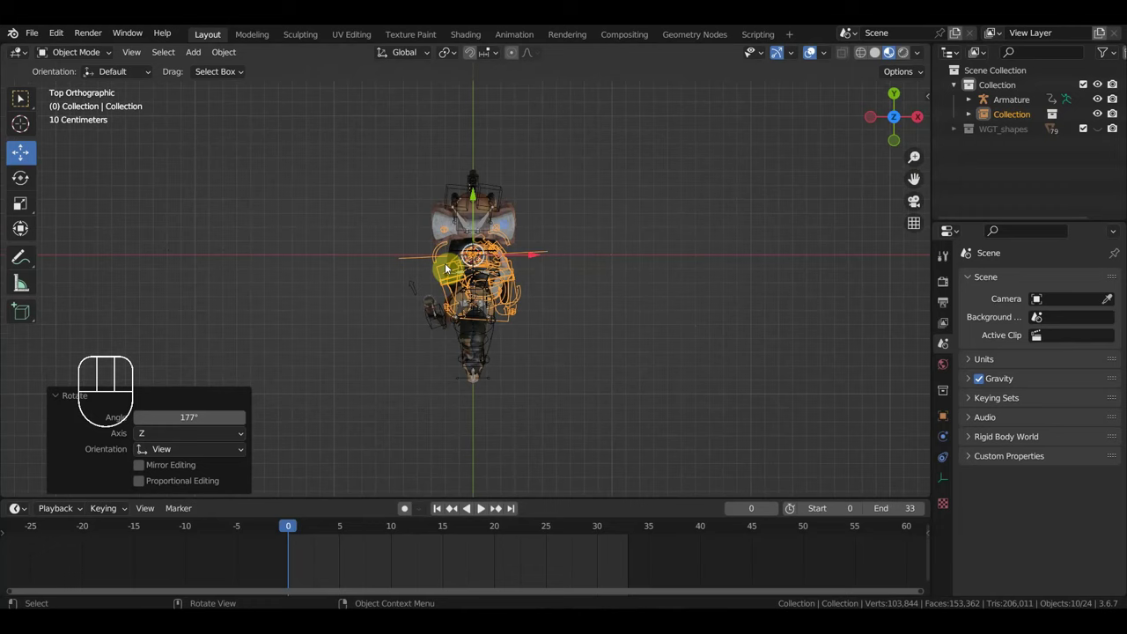
{"action": "key", "text": "g"}
{"action": "scroll", "scroll_direction": "up", "scroll_amount": 3}
{"action": "left_click_drag", "start_coordinate": [803, 301], "coordinate": [802, 265]}
{"action": "middle_click", "coordinate": [793, 327]}
Step: Move the blacksmith across to stand beside the horse's raised leg
{"action": "left_click", "coordinate": [813, 51]}
{"action": "left_click_drag", "start_coordinate": [790, 236], "coordinate": [691, 245]}
{"action": "scroll", "scroll_direction": "up", "scroll_amount": 3}
{"action": "left_click_drag", "start_coordinate": [695, 313], "coordinate": [657, 315]}
{"action": "key", "text": "g"}
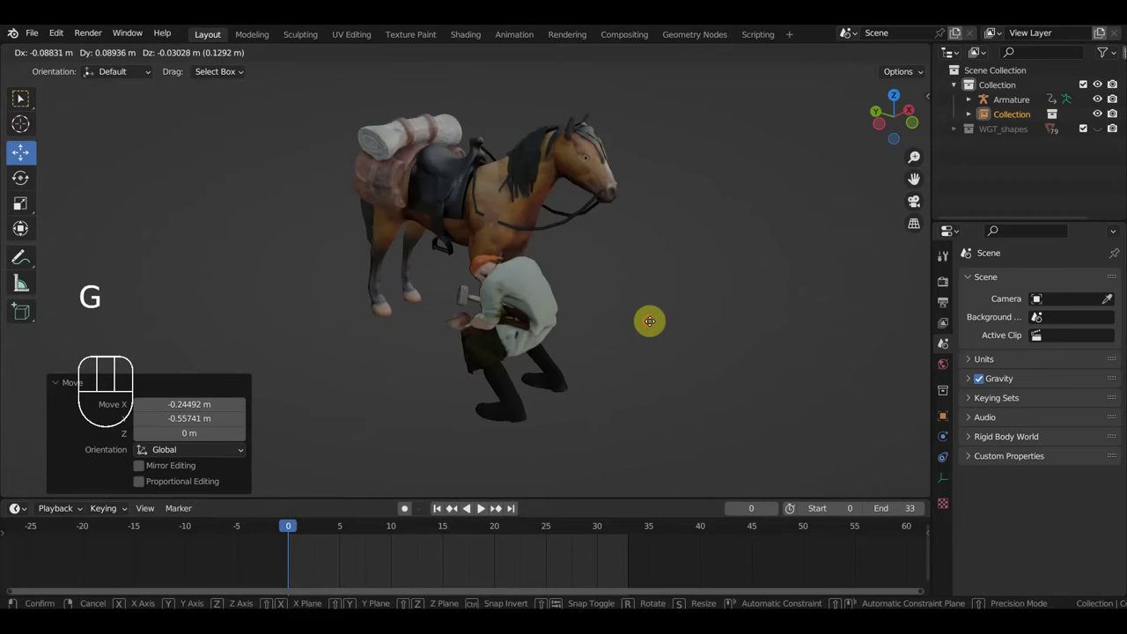
{"action": "left_click_drag", "start_coordinate": [655, 329], "coordinate": [854, 311]}
{"action": "key", "text": "g"}
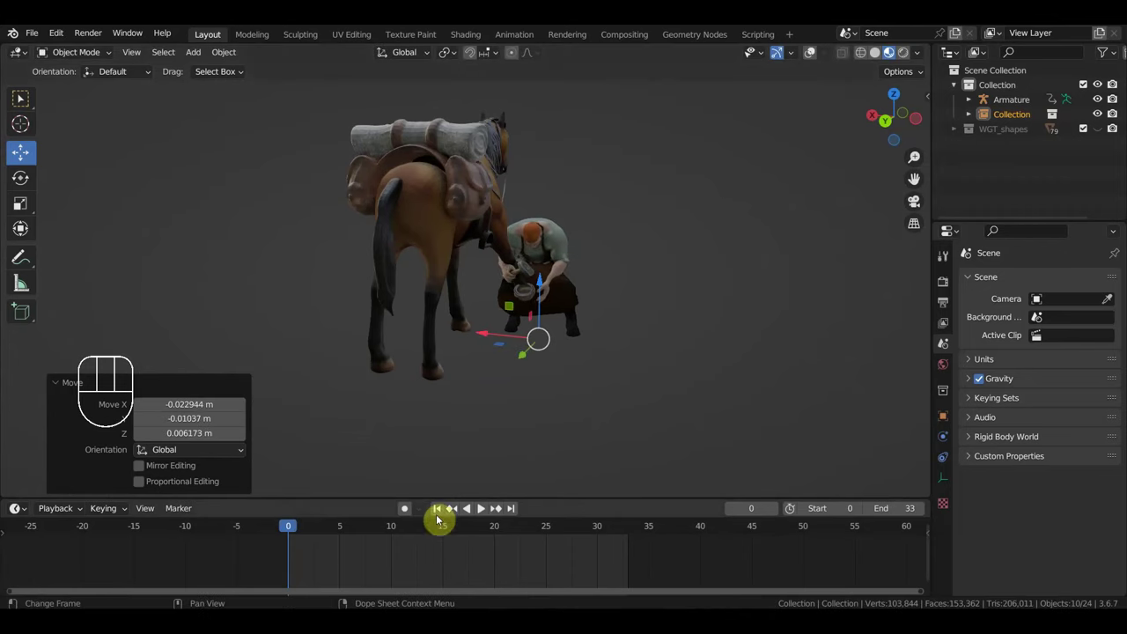
Step: At frame 8, rescale the blacksmith so he fits the horse while holding the hoof
{"action": "left_click_drag", "start_coordinate": [297, 532], "coordinate": [658, 423]}
{"action": "left_click_drag", "start_coordinate": [645, 419], "coordinate": [547, 417]}
{"action": "key", "text": "s"}
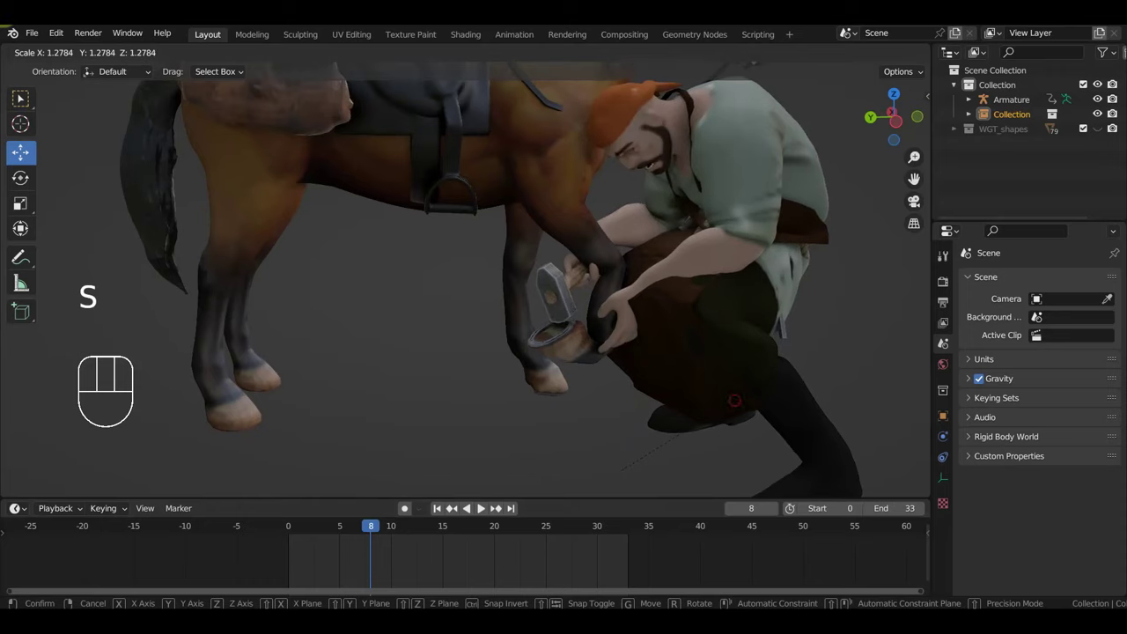
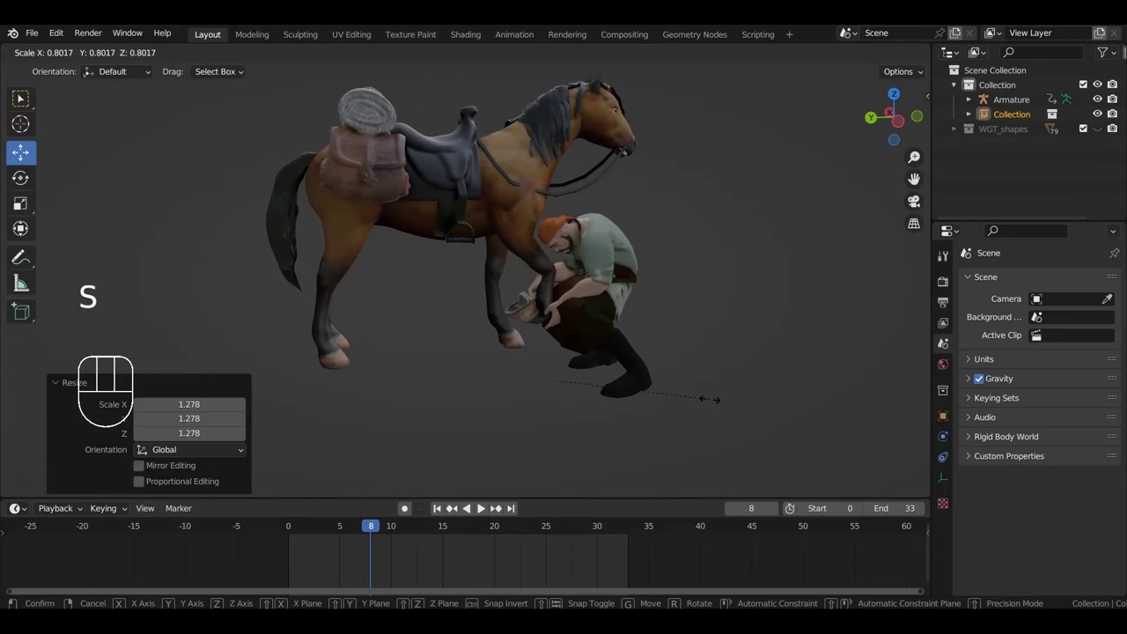
{"action": "middle_click", "coordinate": [665, 379]}
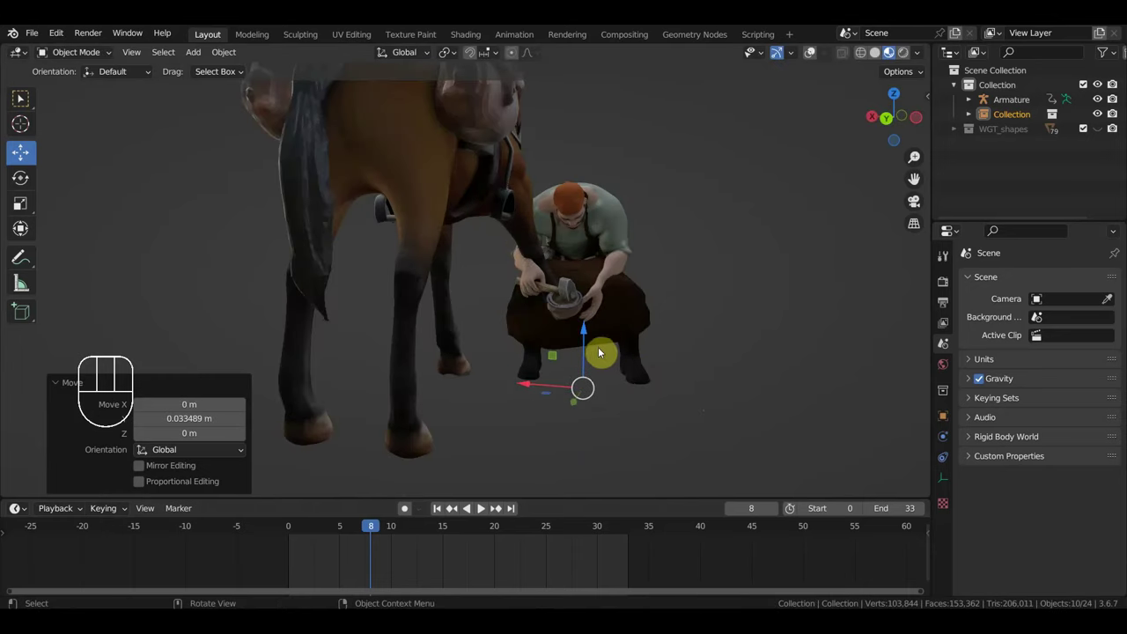
Step: Inspect the blacksmith's hands against the hoof in side and front views at frame 19, then play back the motion
{"action": "key", "text": "KP_3"}
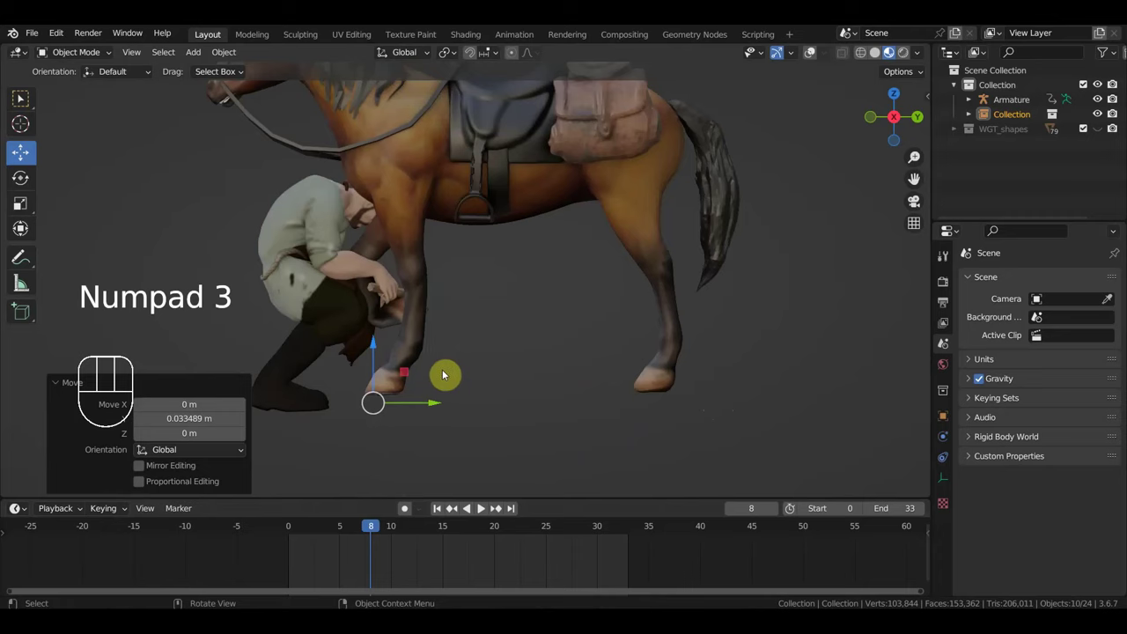
{"action": "key", "text": "KP_1"}
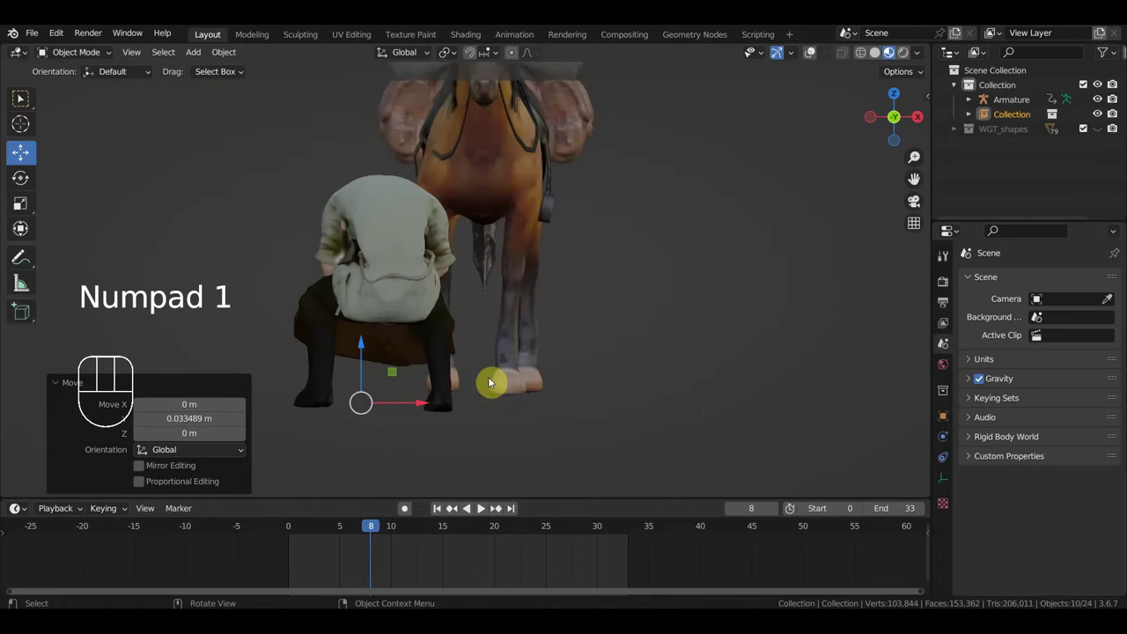
{"action": "key", "text": "KP_3"}
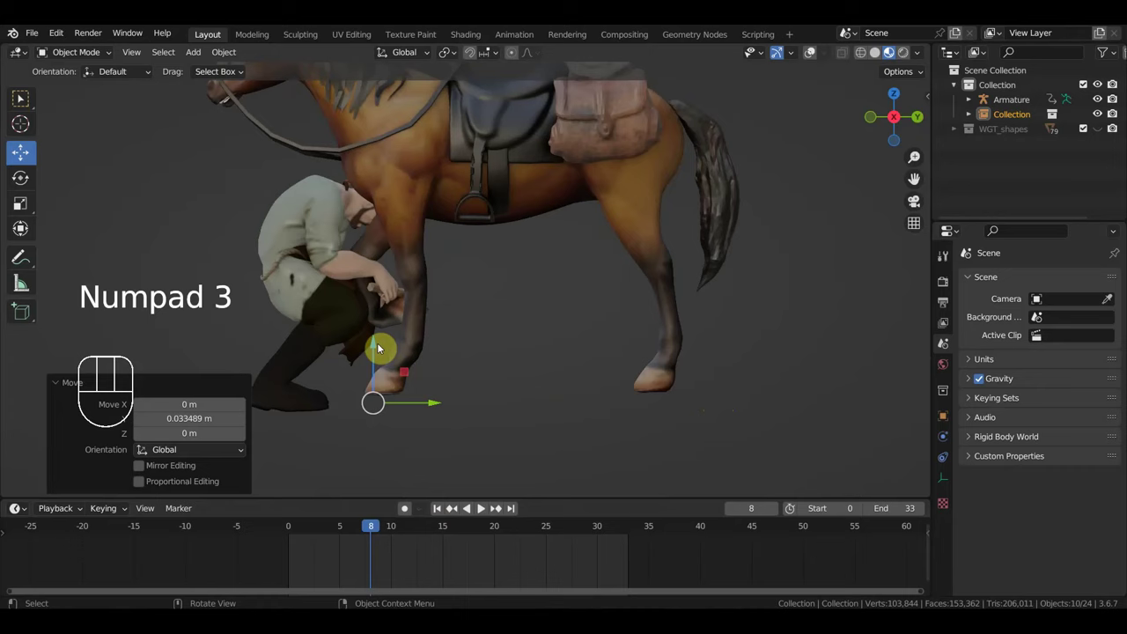
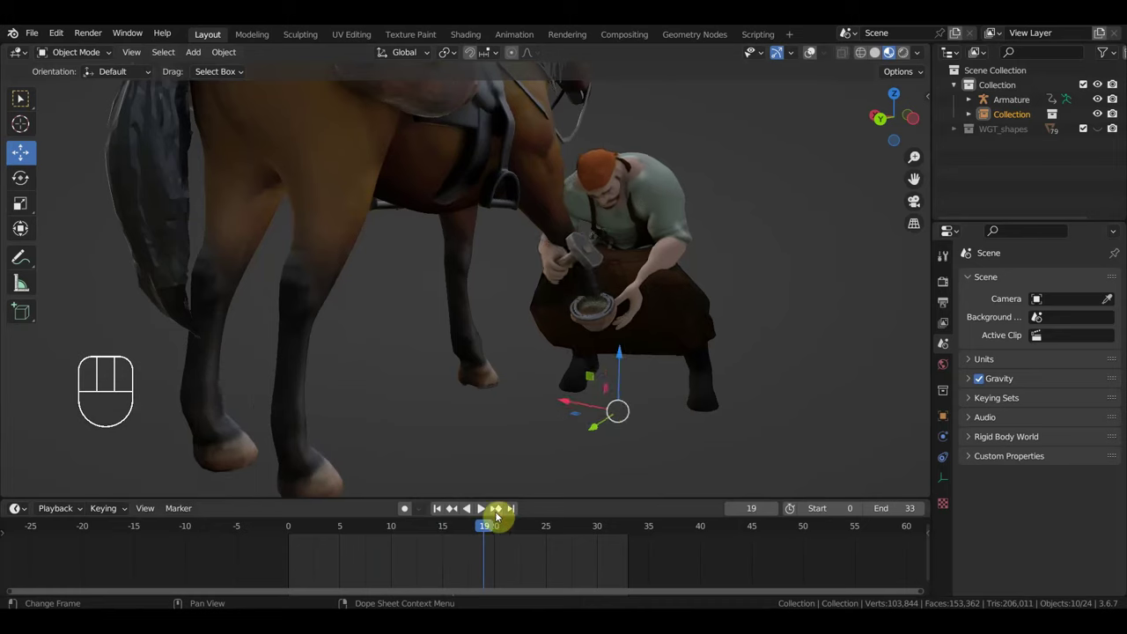
{"action": "left_click_drag", "start_coordinate": [639, 430], "coordinate": [665, 408]}
{"action": "key", "text": "KP_1"}
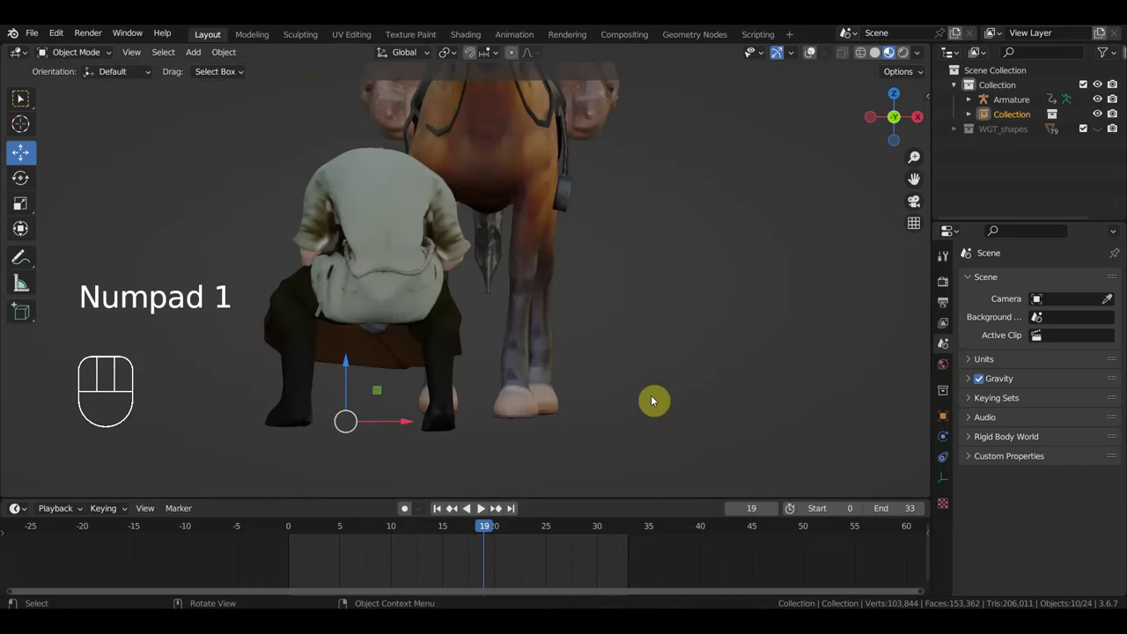
{"action": "key", "text": "KP_1"}
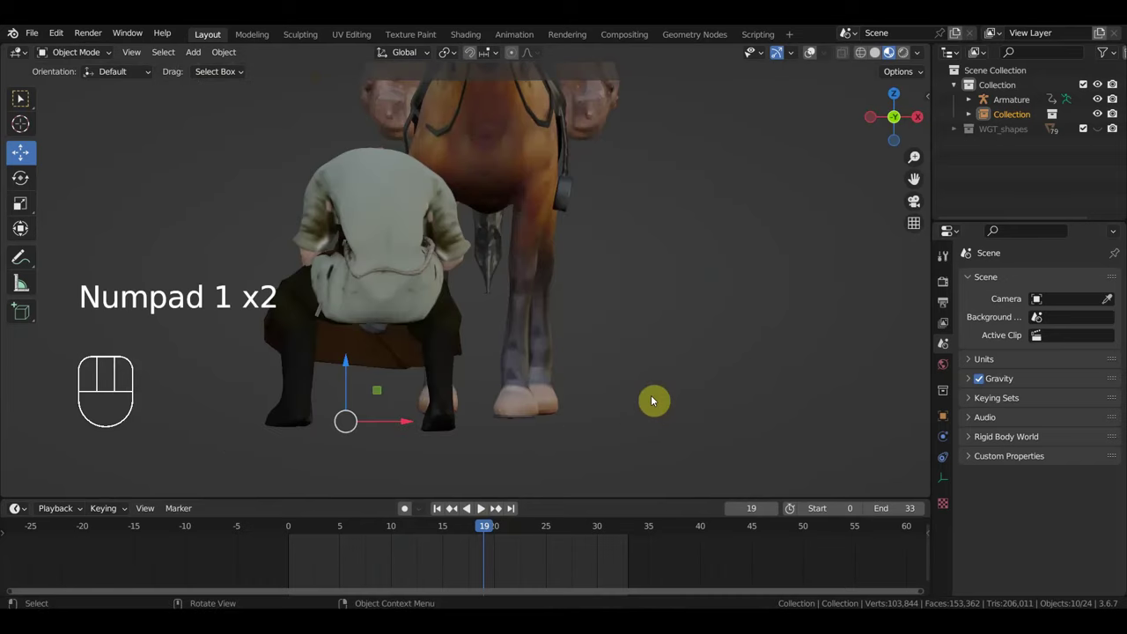
{"action": "key", "text": "KP_3"}
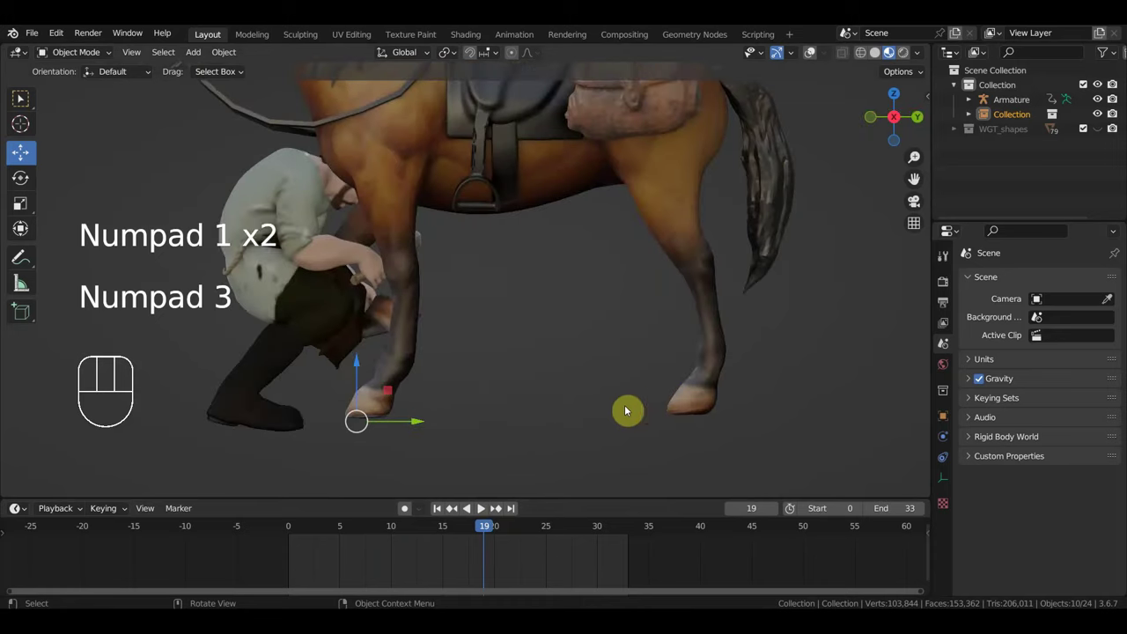
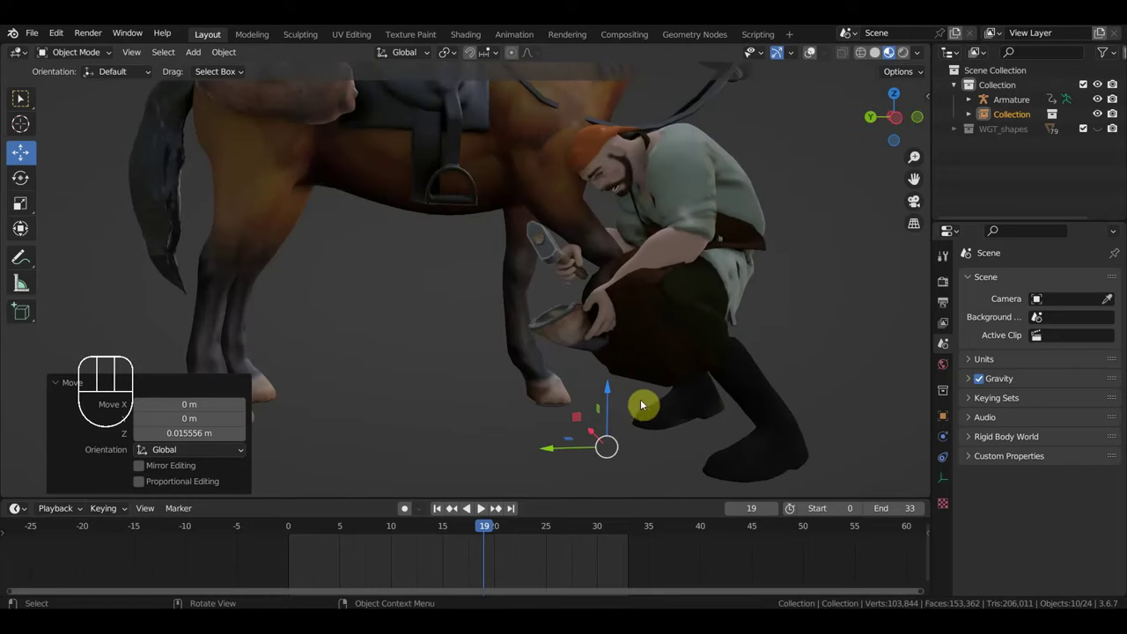
{"action": "left_click_drag", "start_coordinate": [665, 434], "coordinate": [708, 449]}
{"action": "left_click_drag", "start_coordinate": [689, 448], "coordinate": [704, 431]}
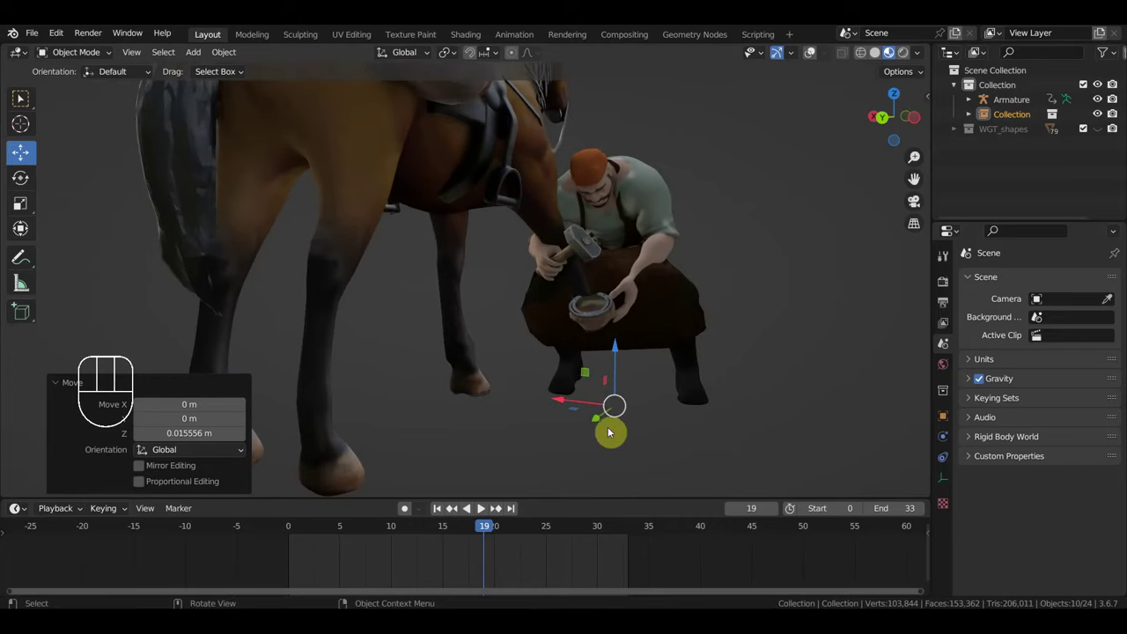
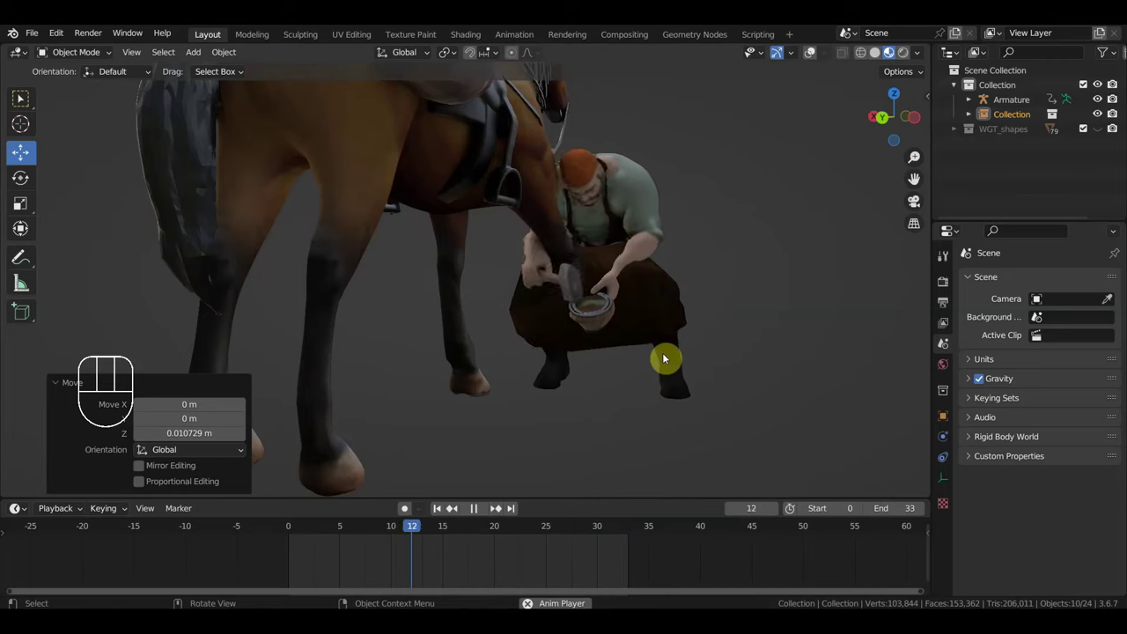
{"action": "key", "text": "space"}
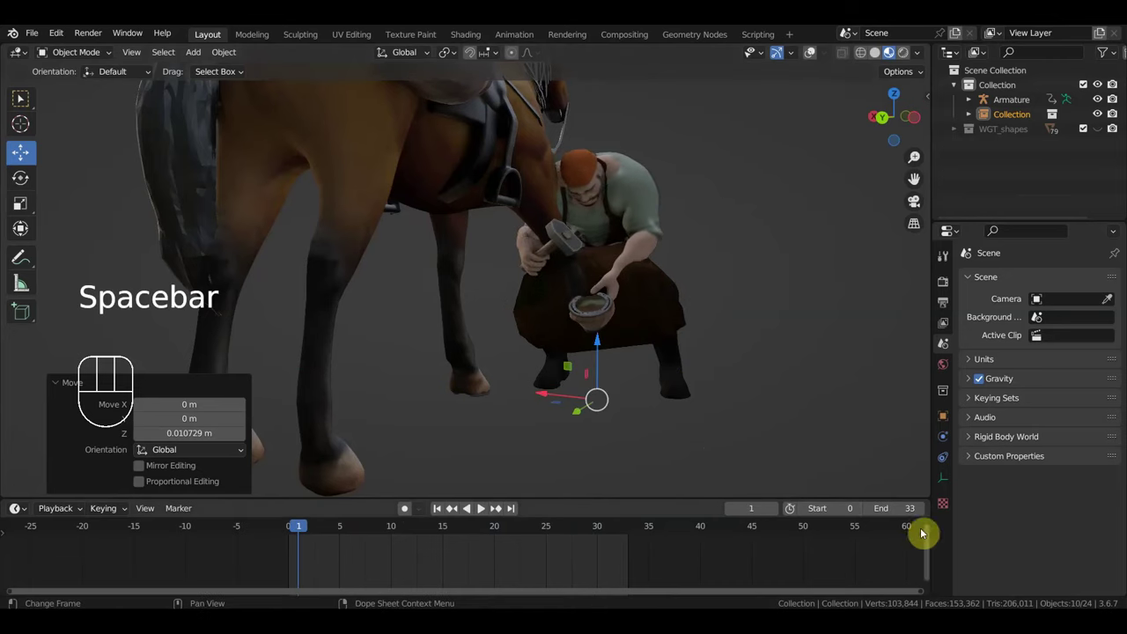
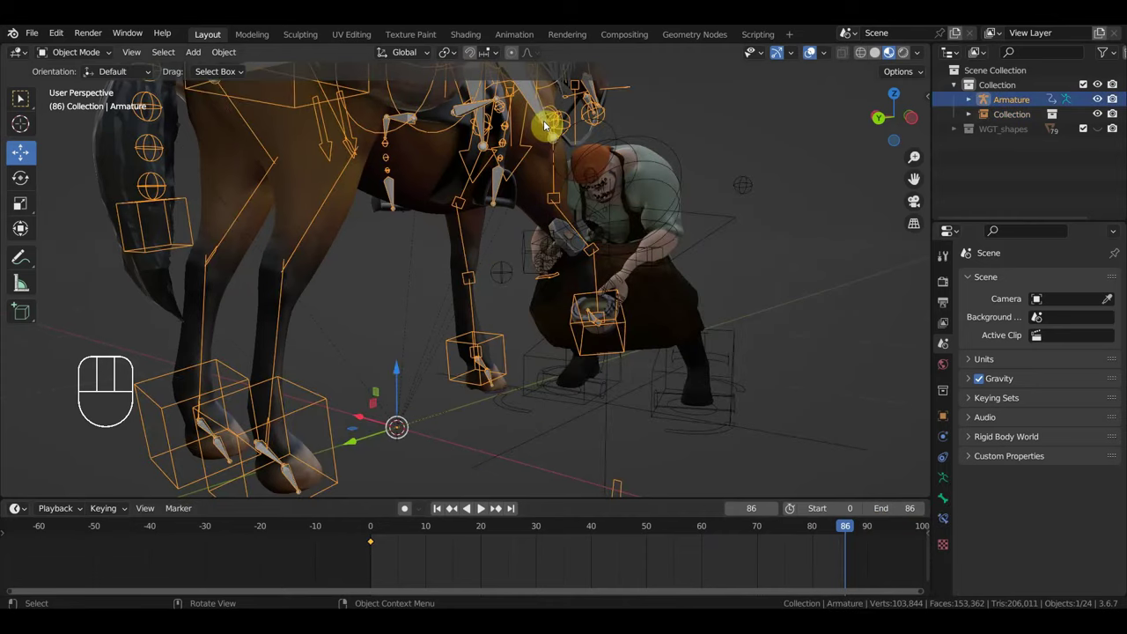
Step: At frame 15, select the blacksmith's head bone and tilt it toward the hoof
{"action": "left_click_drag", "start_coordinate": [88, 63], "coordinate": [96, 107]}
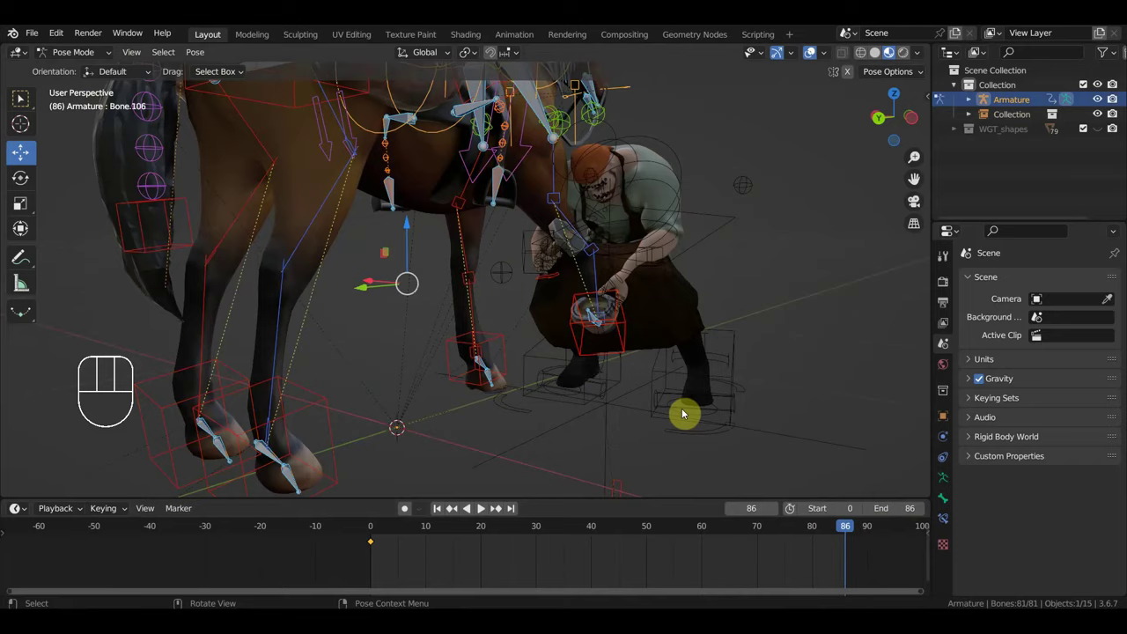
{"action": "left_click_drag", "start_coordinate": [716, 388], "coordinate": [707, 412]}
{"action": "middle_click", "coordinate": [710, 412]}
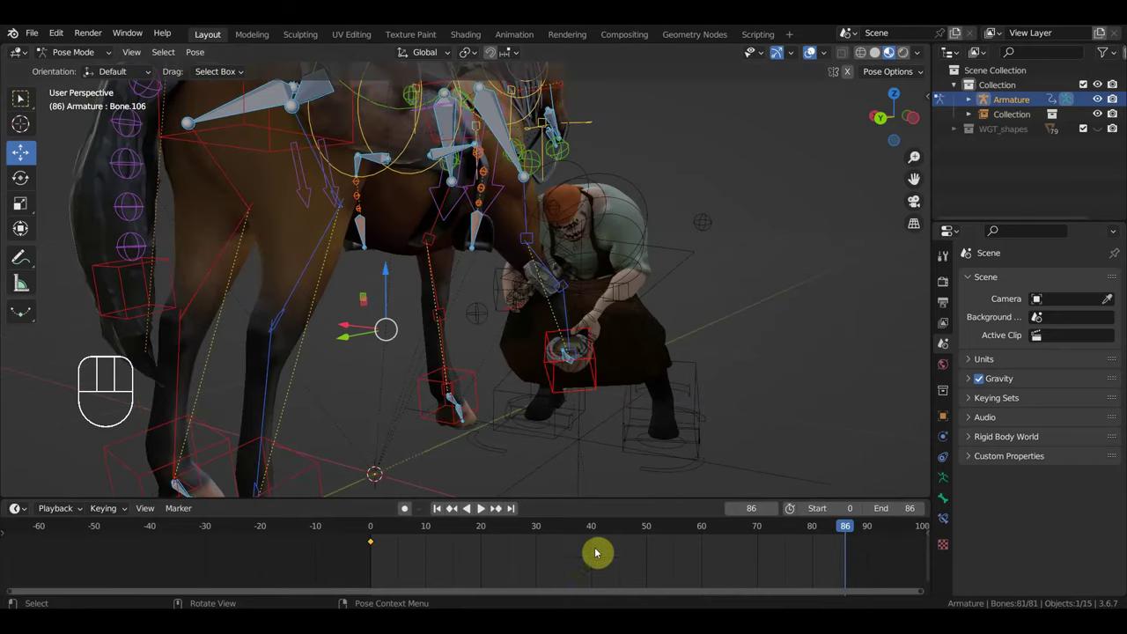
{"action": "left_click", "coordinate": [424, 538]}
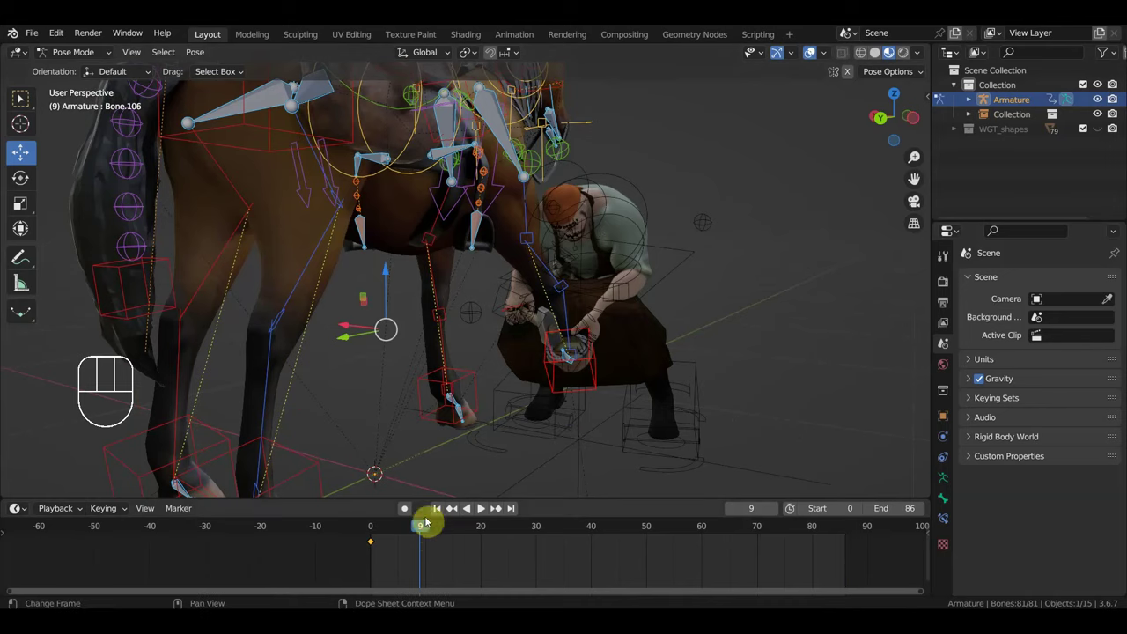
{"action": "left_click_drag", "start_coordinate": [427, 531], "coordinate": [613, 415]}
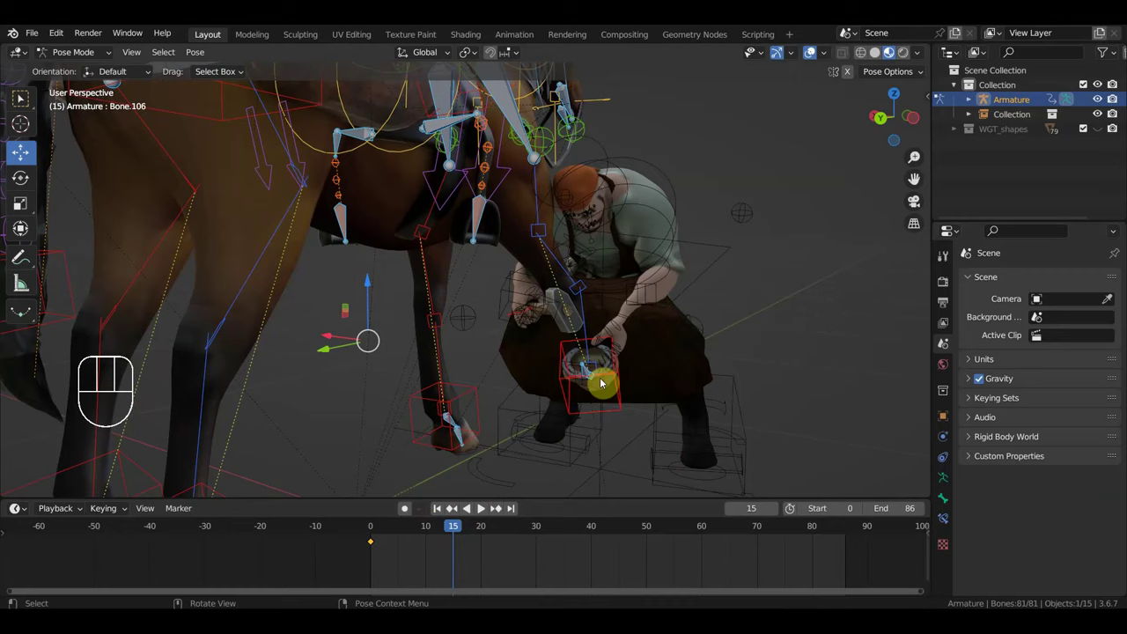
{"action": "key", "text": "g"}
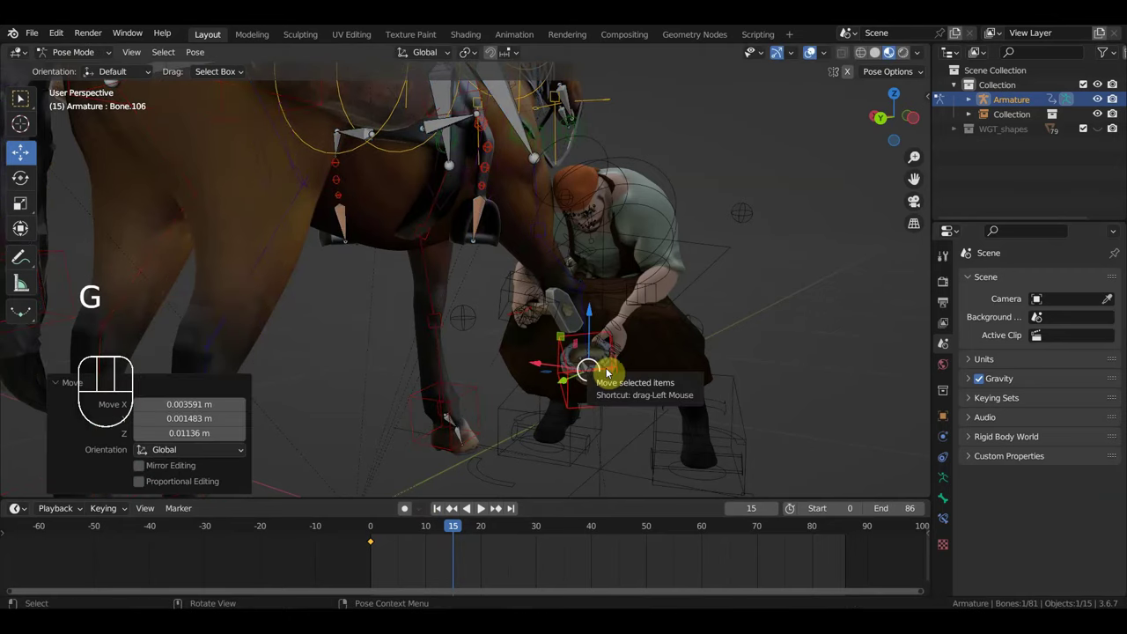
{"action": "left_click", "coordinate": [537, 193]}
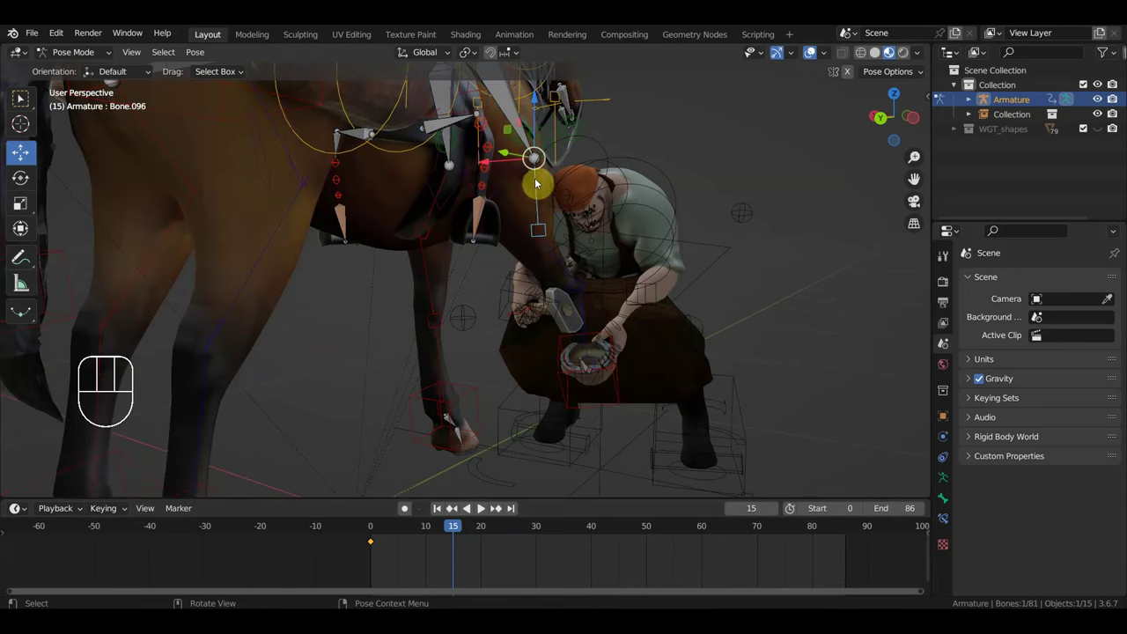
{"action": "left_click", "coordinate": [526, 140]}
{"action": "left_click_drag", "start_coordinate": [543, 203], "coordinate": [489, 216]}
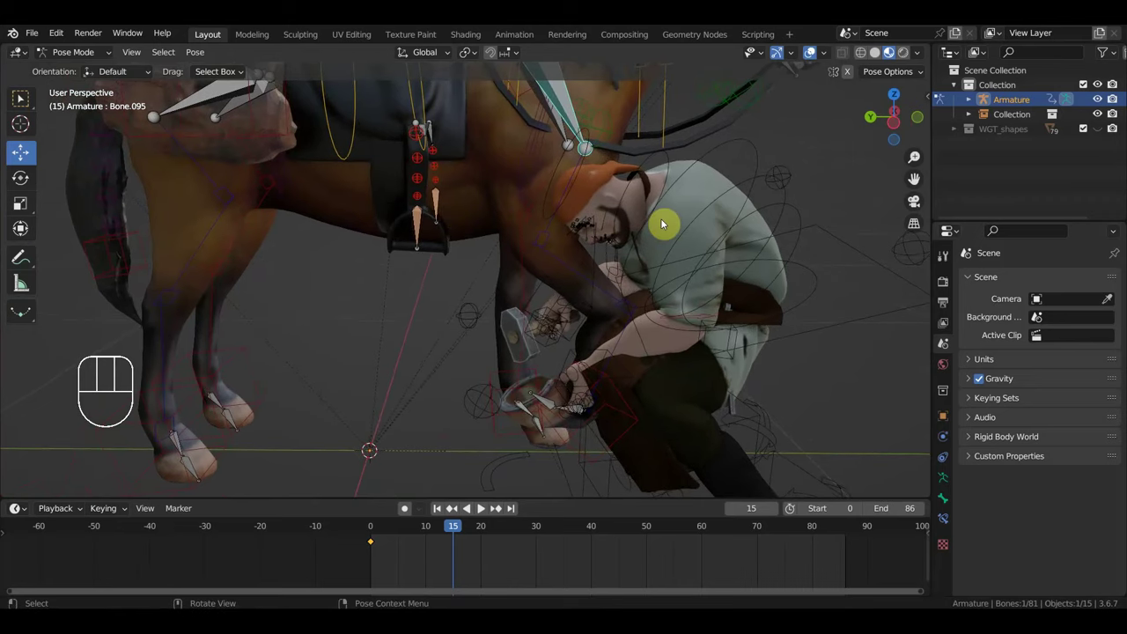
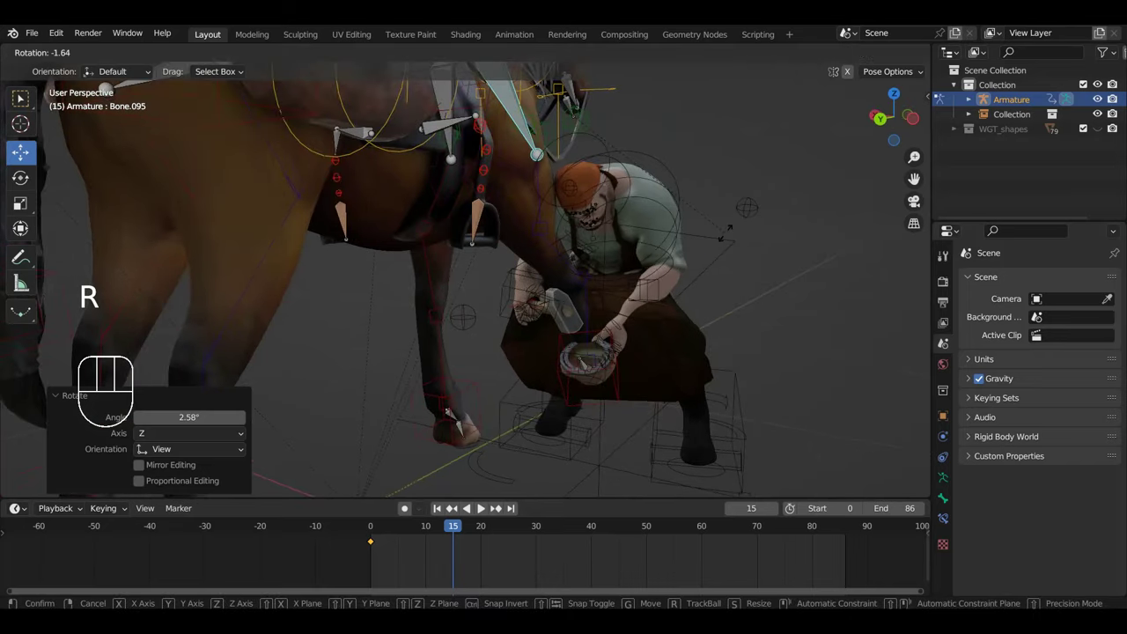
{"action": "key", "text": "i"}
Step: Keyframe the head bone's location and rotation at frame 15
{"action": "left_click_drag", "start_coordinate": [431, 534], "coordinate": [555, 385]}
{"action": "left_click", "coordinate": [531, 138]}
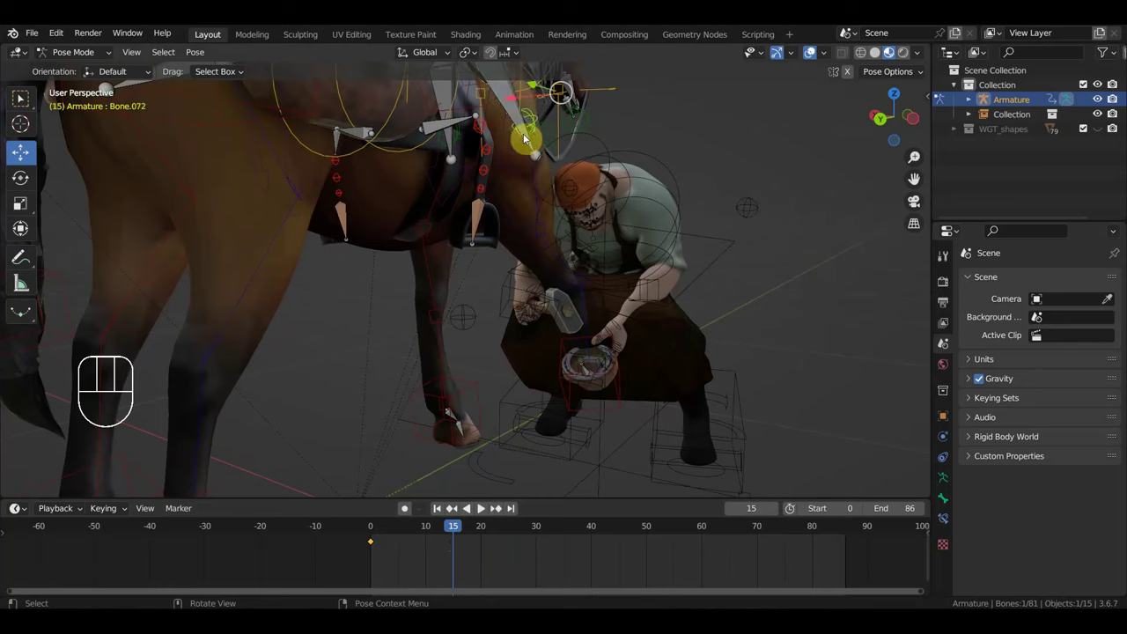
{"action": "left_click", "coordinate": [530, 147]}
{"action": "key", "text": "g"}
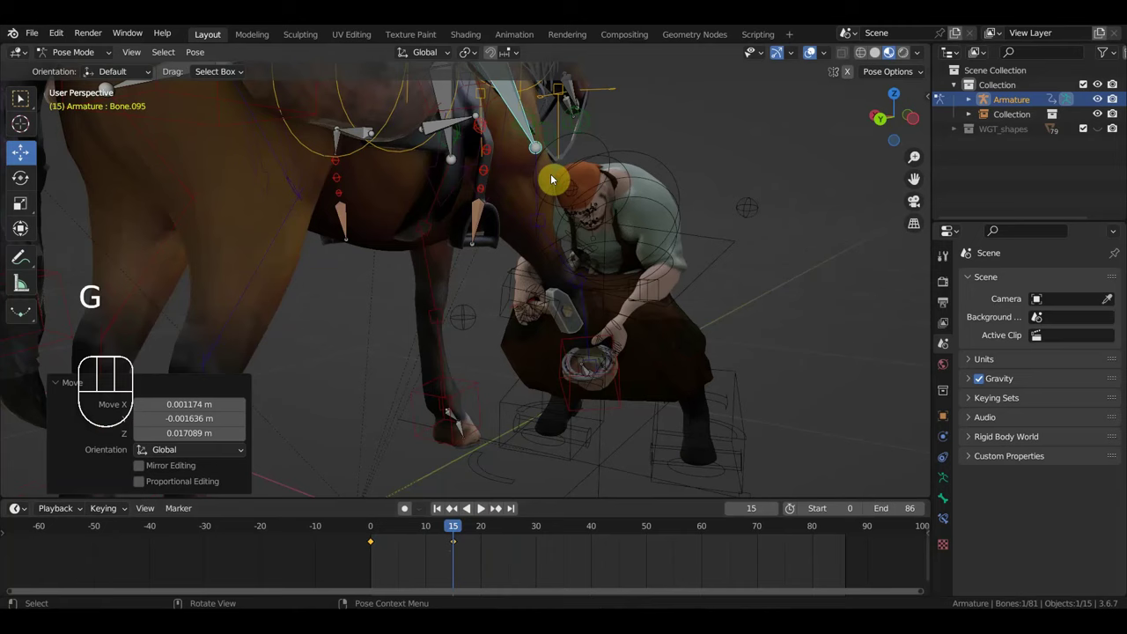
{"action": "key", "text": "i"}
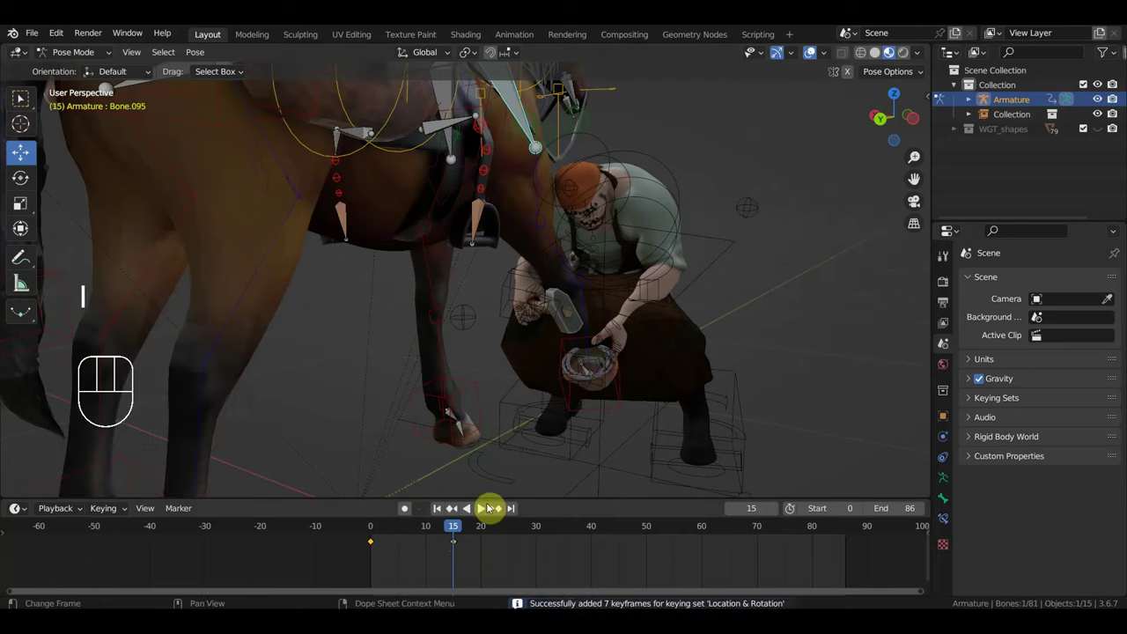
Step: Reposition the horseshoe hand control and key it at frame 15, then move to frame 40
{"action": "left_click_drag", "start_coordinate": [465, 534], "coordinate": [461, 536]}
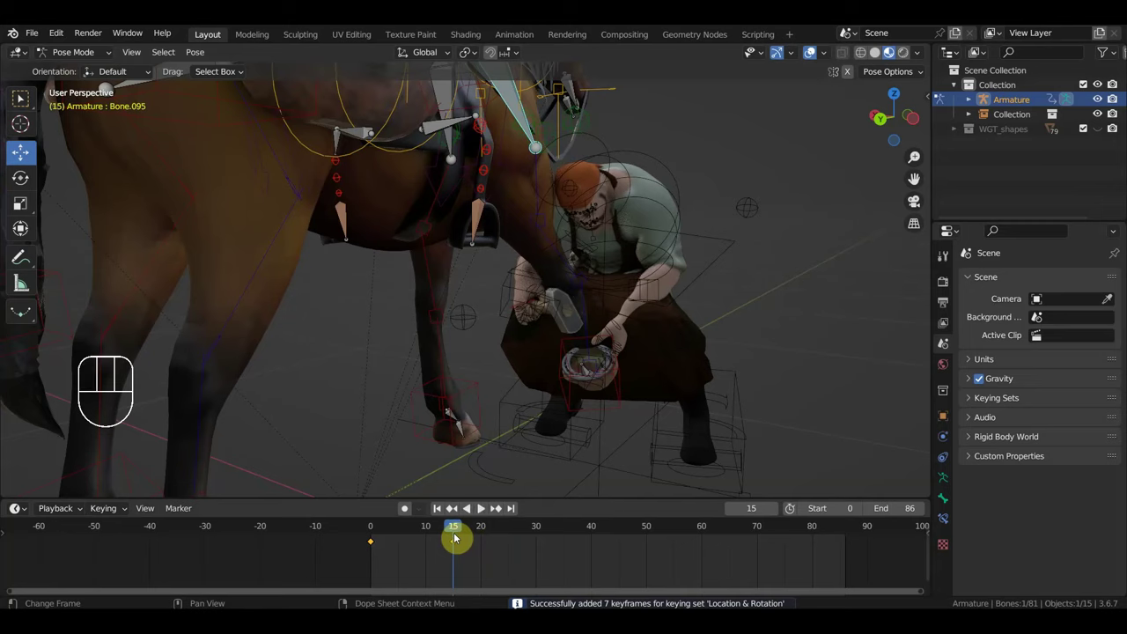
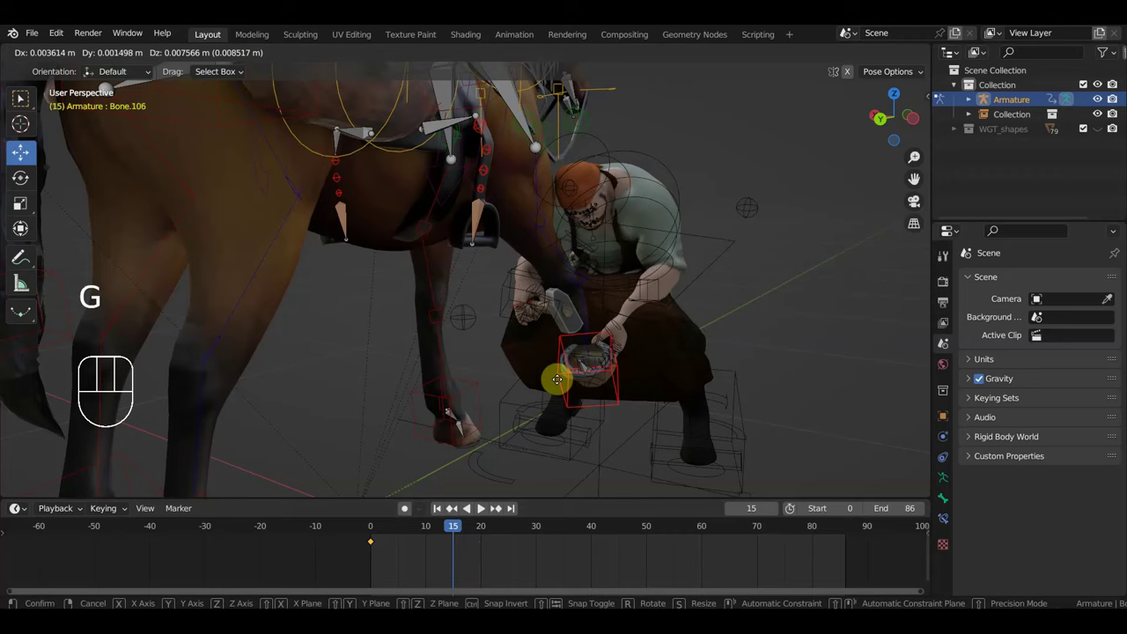
{"action": "key", "text": "a"}
{"action": "key", "text": "i"}
{"action": "left_click_drag", "start_coordinate": [416, 539], "coordinate": [569, 544]}
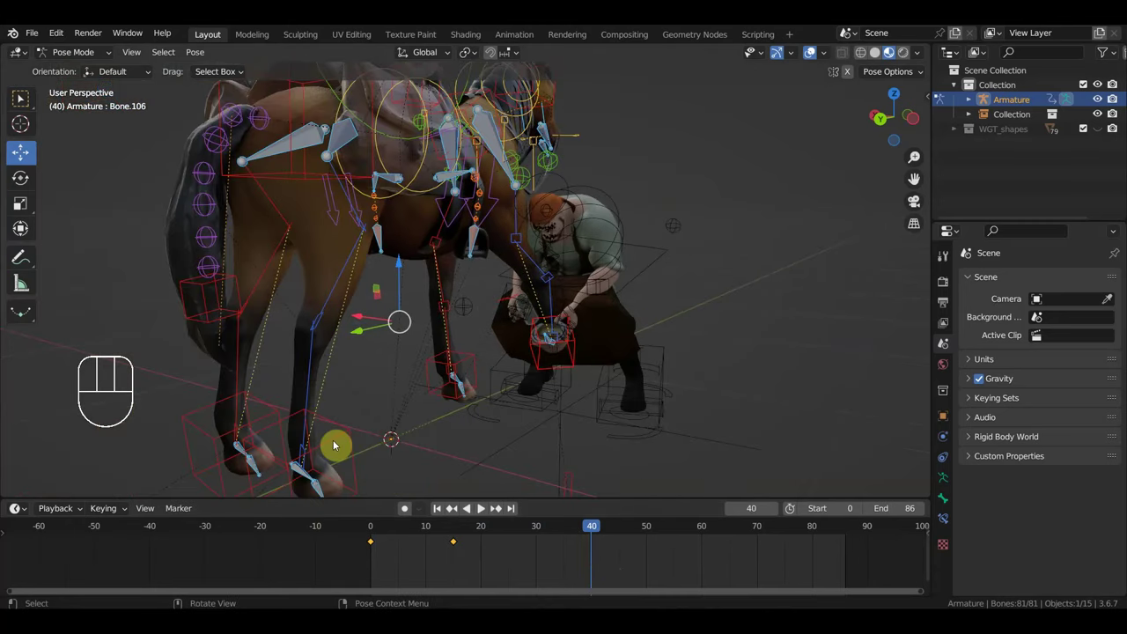
Step: At frame 40, raise the horse's hind hoof IK control and keyframe it
{"action": "left_click", "coordinate": [249, 436]}
{"action": "left_click_drag", "start_coordinate": [344, 444], "coordinate": [559, 435]}
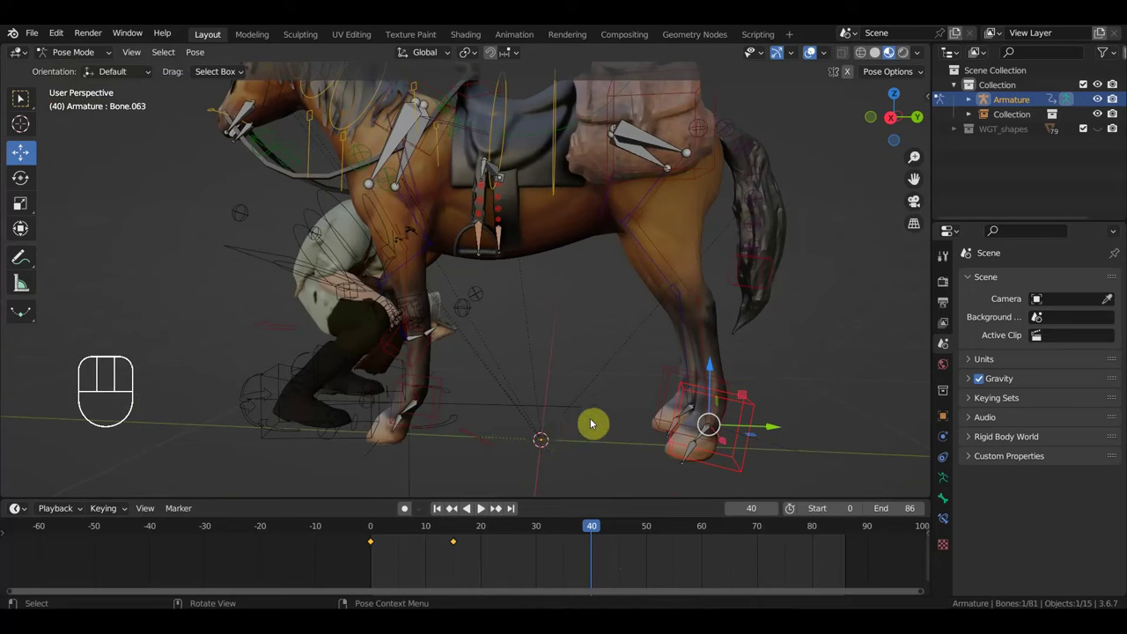
{"action": "key", "text": "g"}
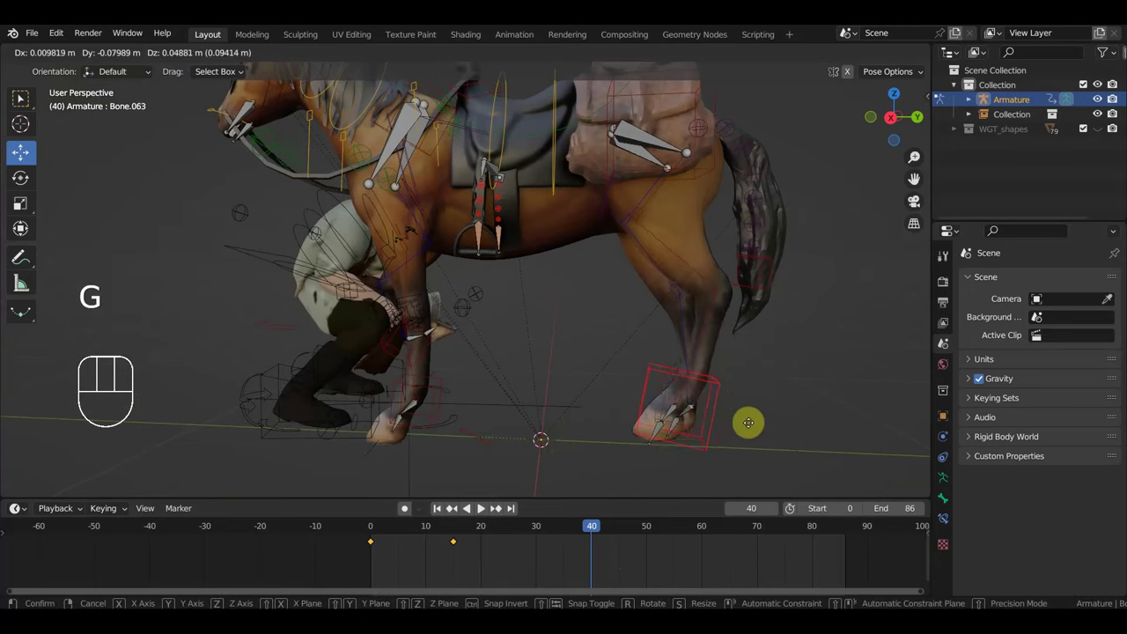
{"action": "key", "text": "g"}
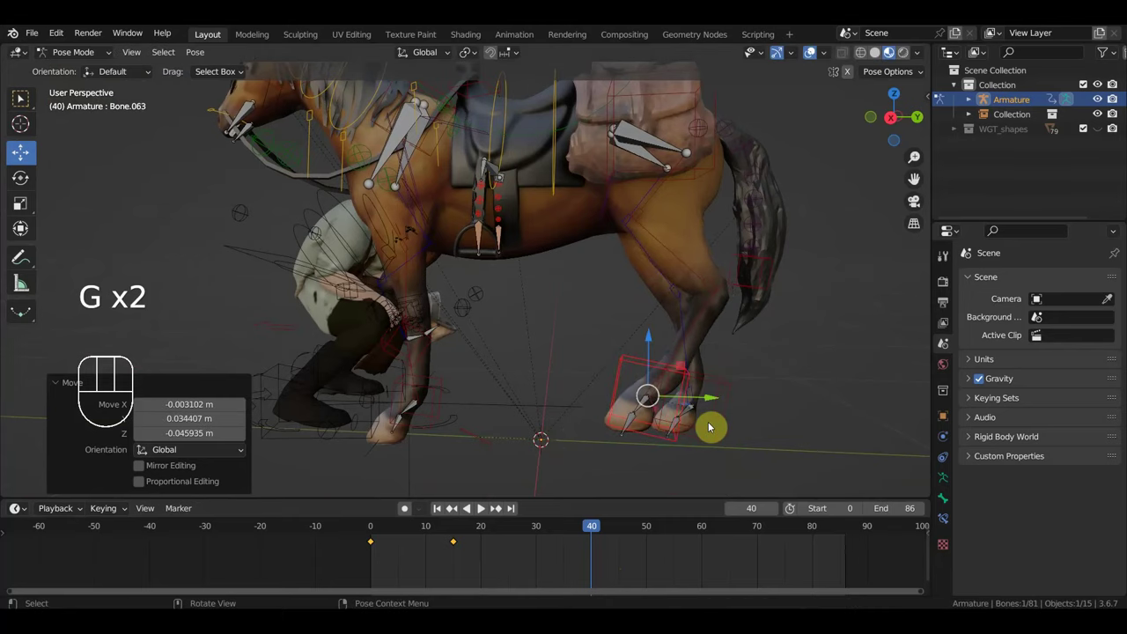
{"action": "key", "text": "r"}
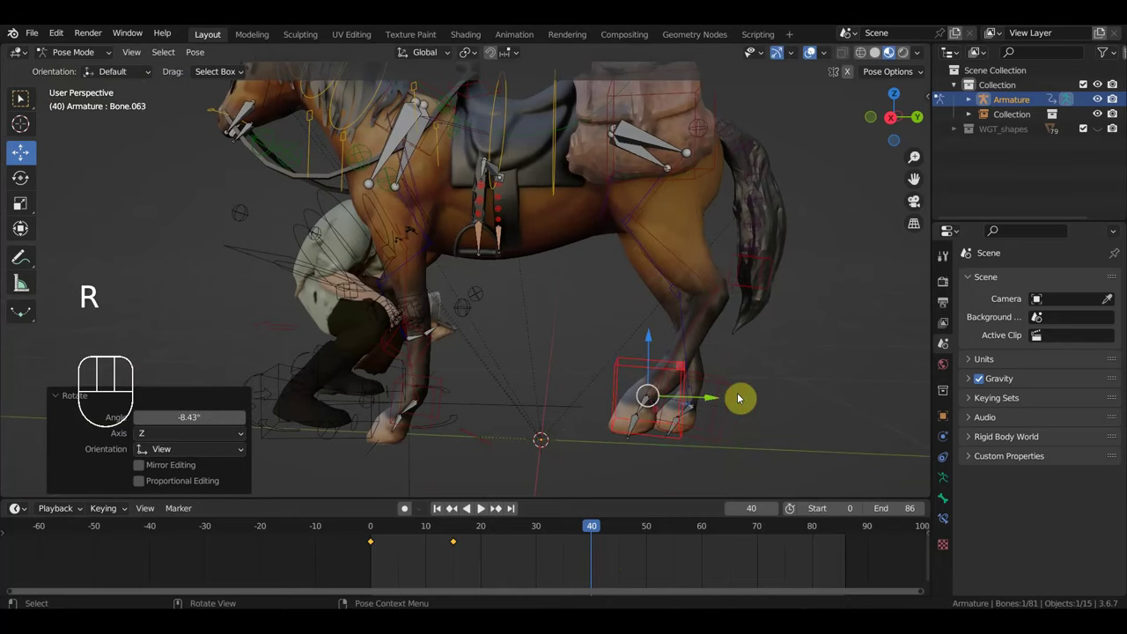
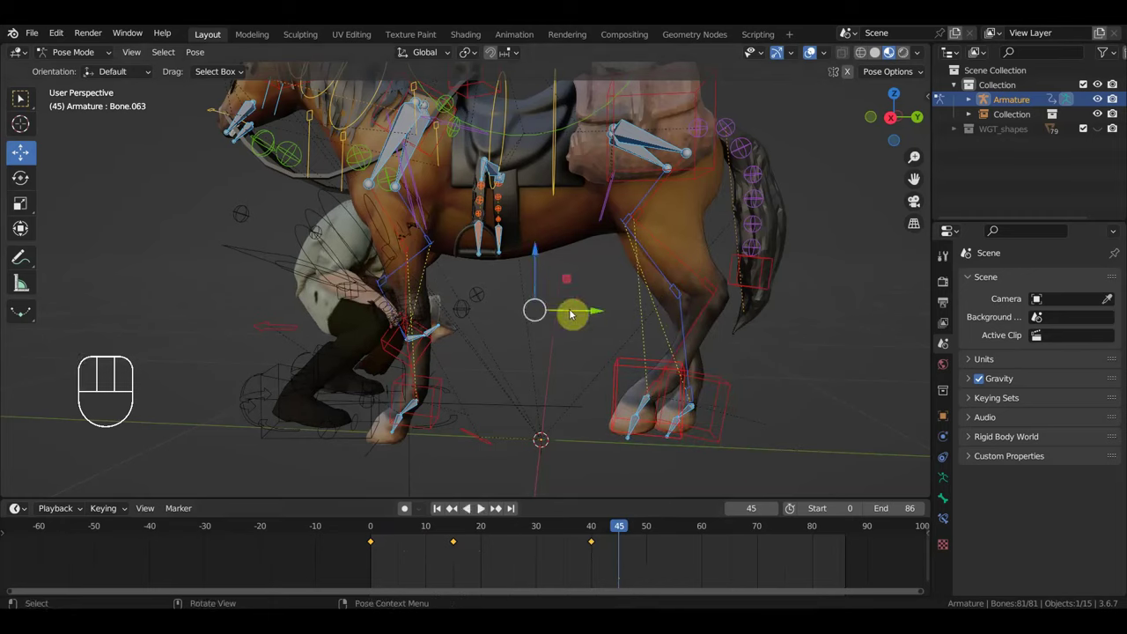
{"action": "key", "text": "g"}
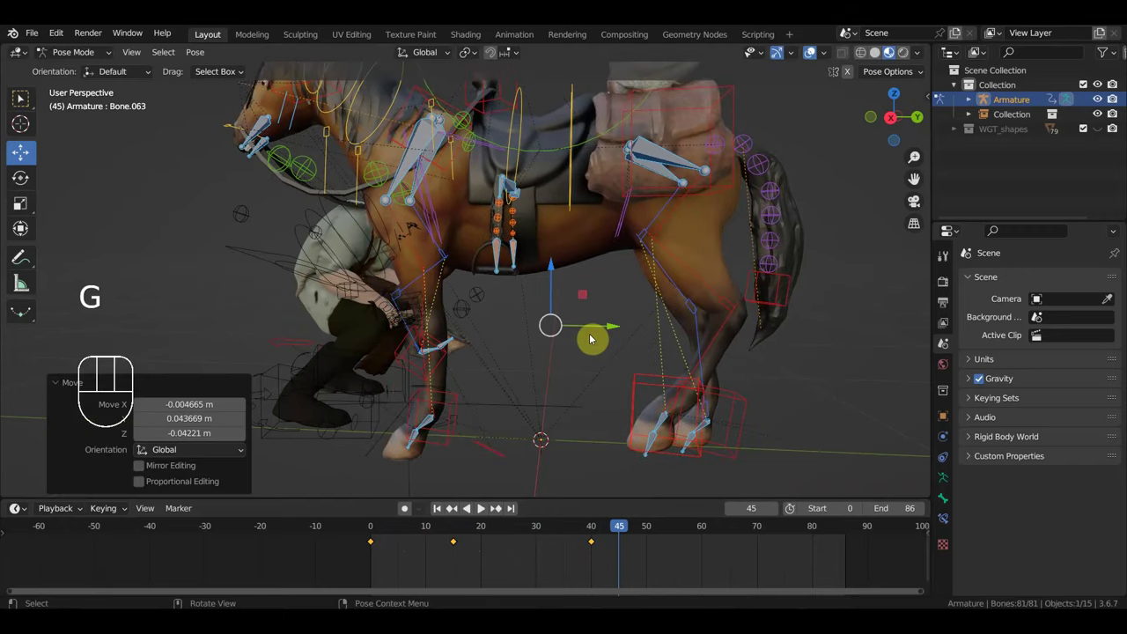
{"action": "key", "text": "ctrl+z"}
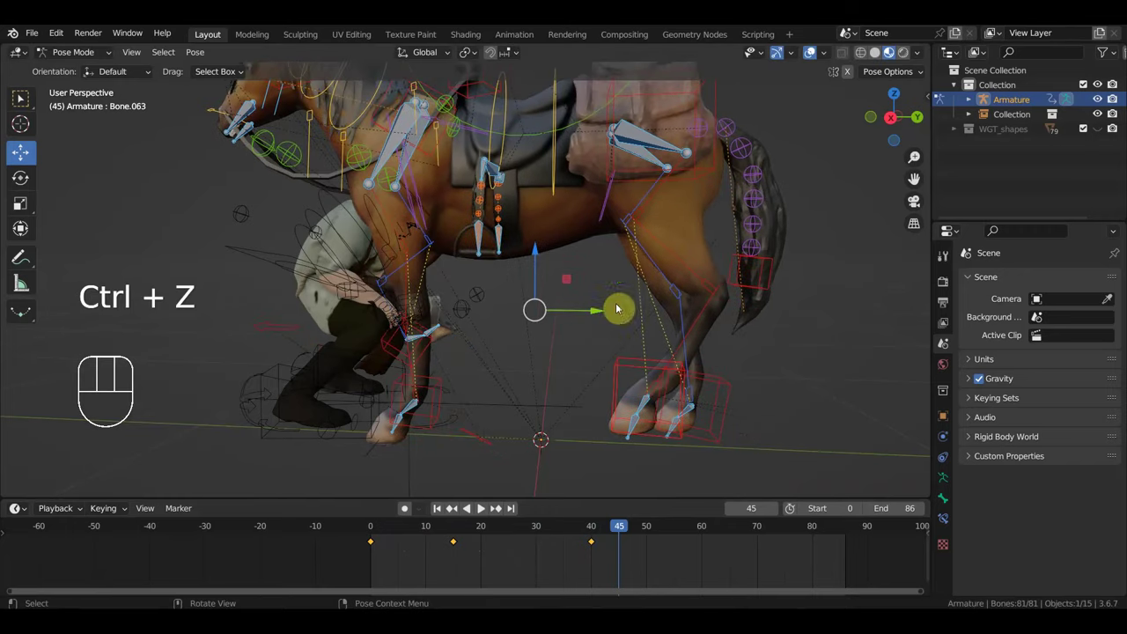
Step: At frame 45 in right ortho view, move the hind hoof control again and key its position
{"action": "left_click", "coordinate": [638, 367]}
{"action": "key", "text": "g"}
{"action": "key", "text": "g"}
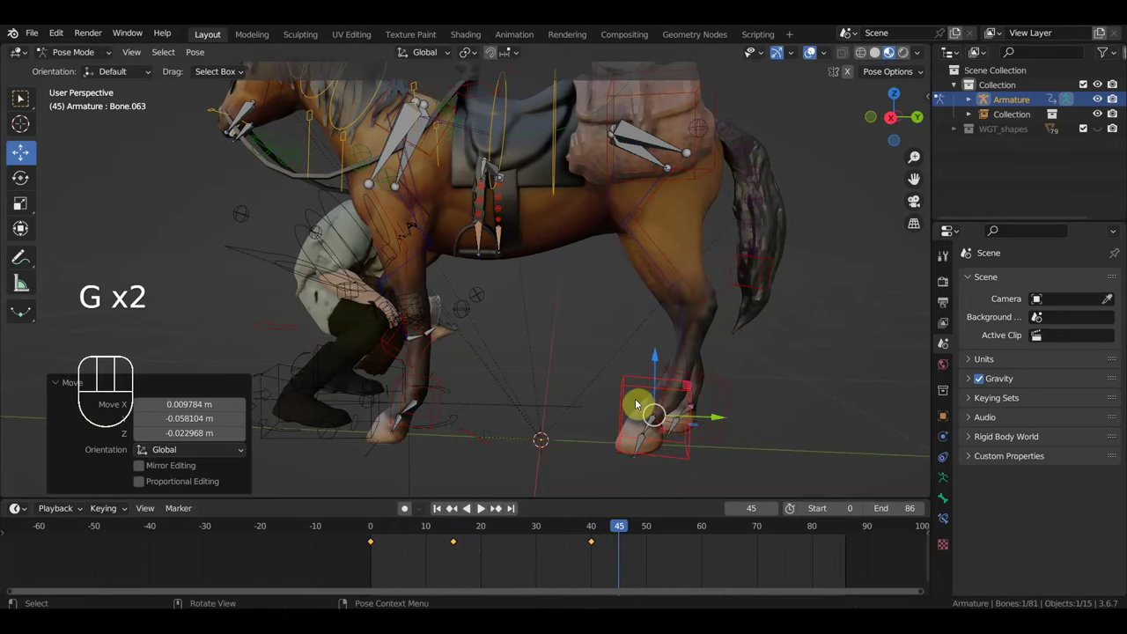
{"action": "key", "text": "KP_3"}
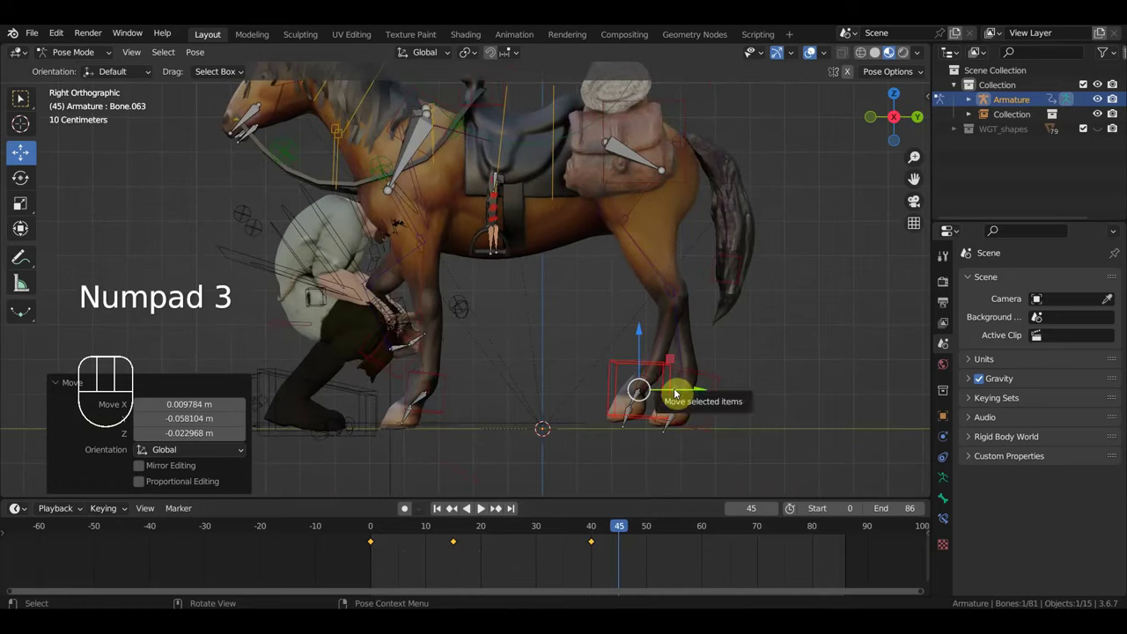
{"action": "key", "text": "g"}
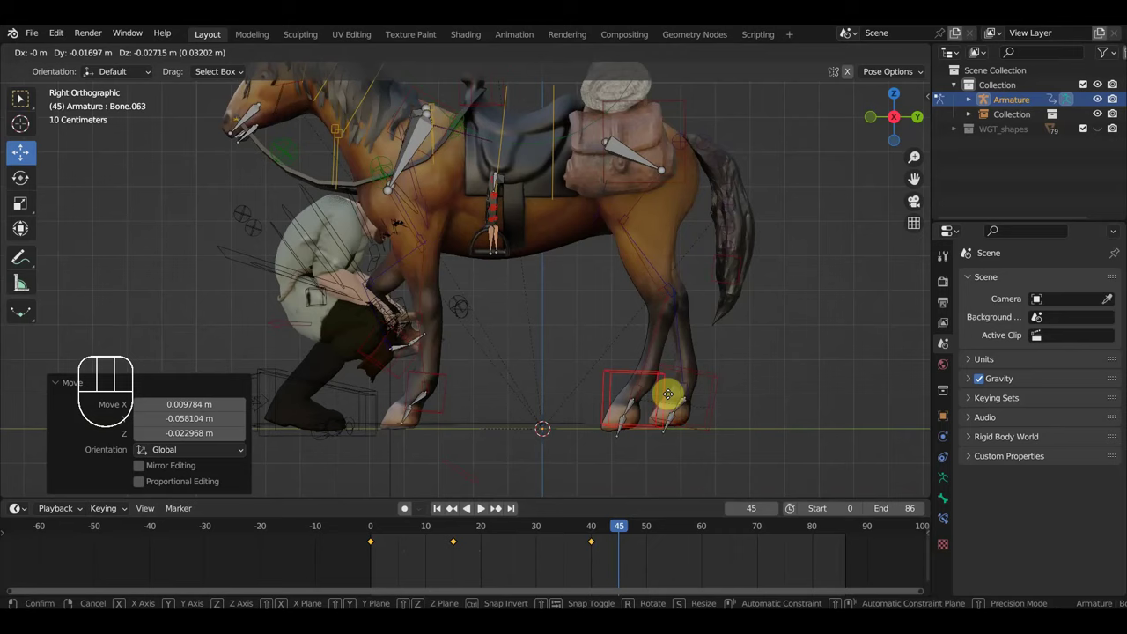
{"action": "key", "text": "i"}
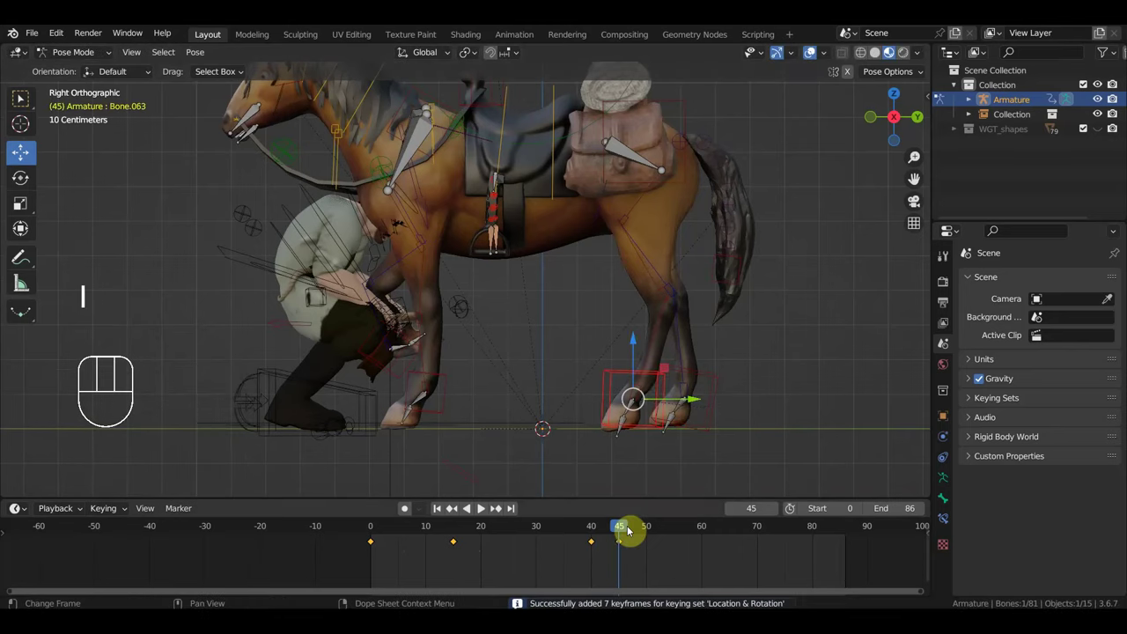
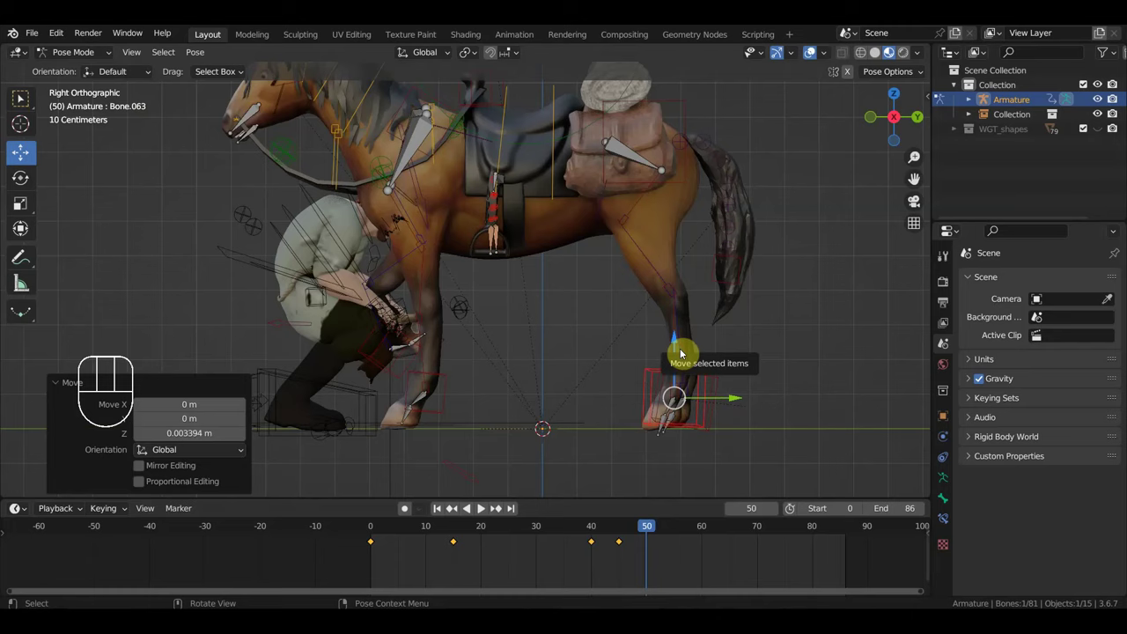
Step: Scrub to frame 56, select the rig control near the horse's tail and insert keys
{"action": "key", "text": "a"}
{"action": "key", "text": "i"}
{"action": "left_click_drag", "start_coordinate": [627, 534], "coordinate": [709, 459]}
{"action": "left_click", "coordinate": [731, 289]}
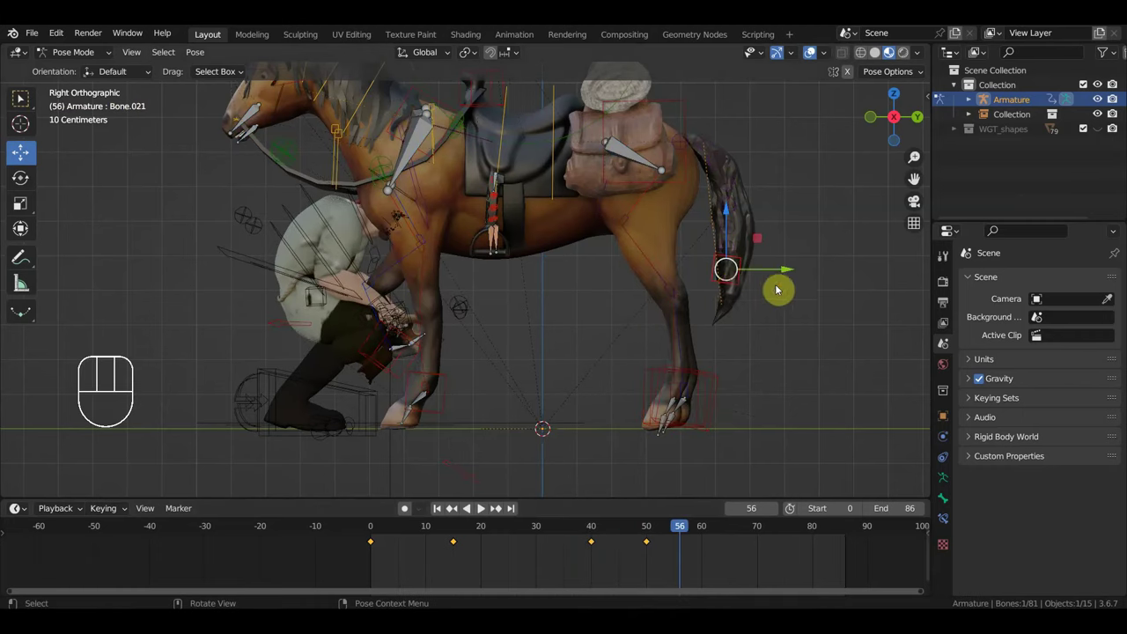
{"action": "key", "text": "g"}
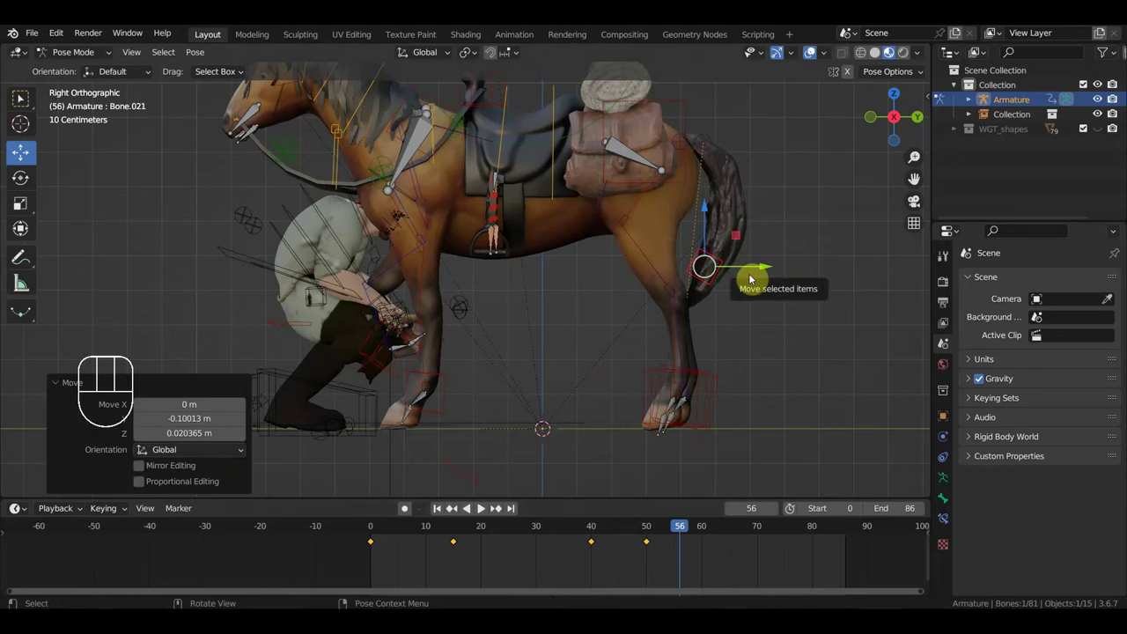
{"action": "key", "text": "a"}
{"action": "key", "text": "i"}
Step: From behind the horse, move that control and key its location and rotation at frame 56
{"action": "left_click_drag", "start_coordinate": [698, 333], "coordinate": [588, 335]}
{"action": "left_click", "coordinate": [430, 337]}
{"action": "key", "text": "g"}
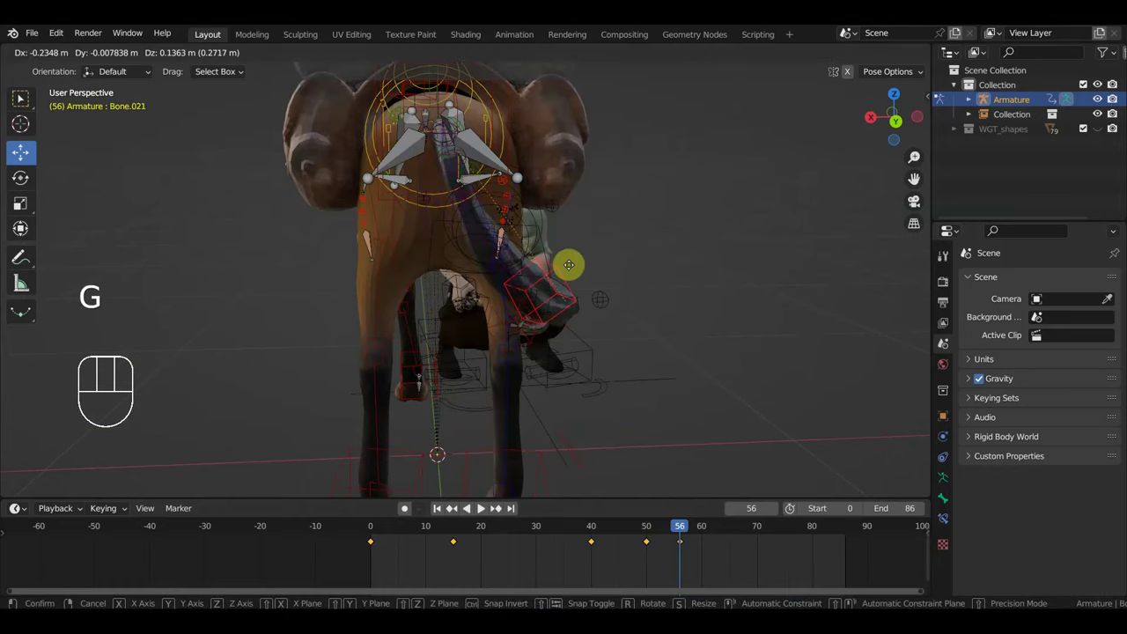
{"action": "key", "text": "i"}
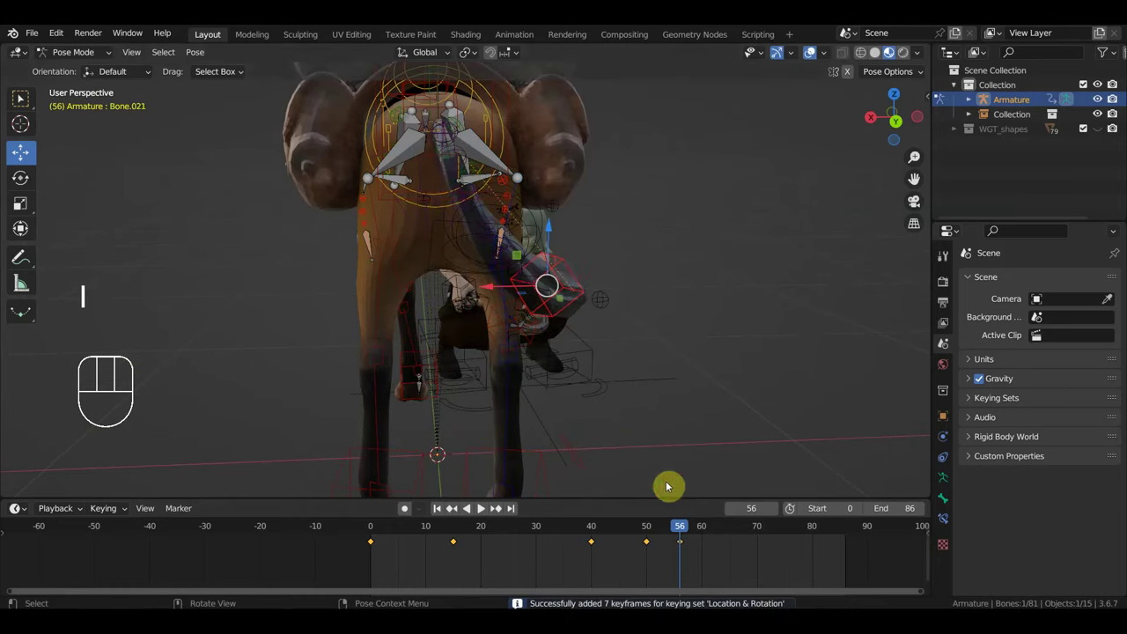
{"action": "left_click_drag", "start_coordinate": [718, 545], "coordinate": [656, 515]}
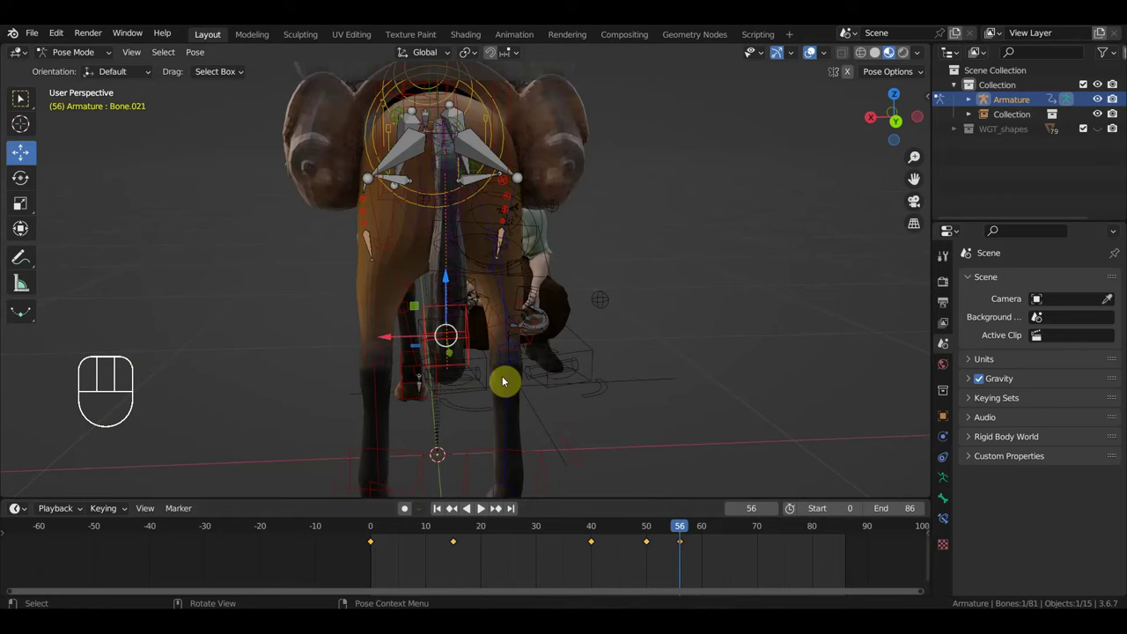
{"action": "key", "text": "g"}
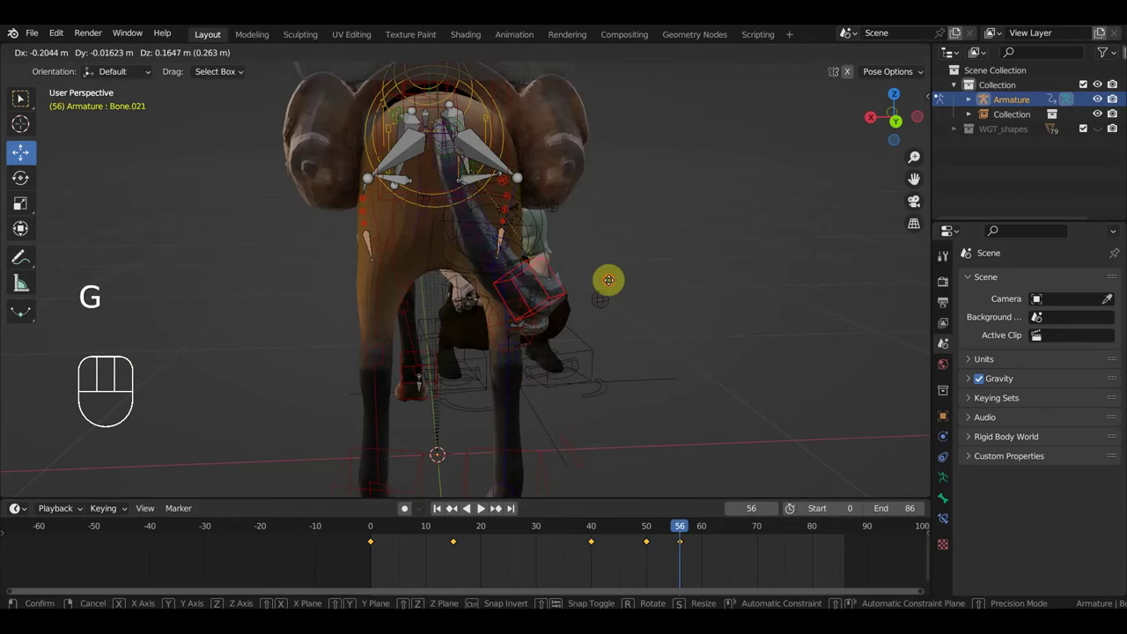
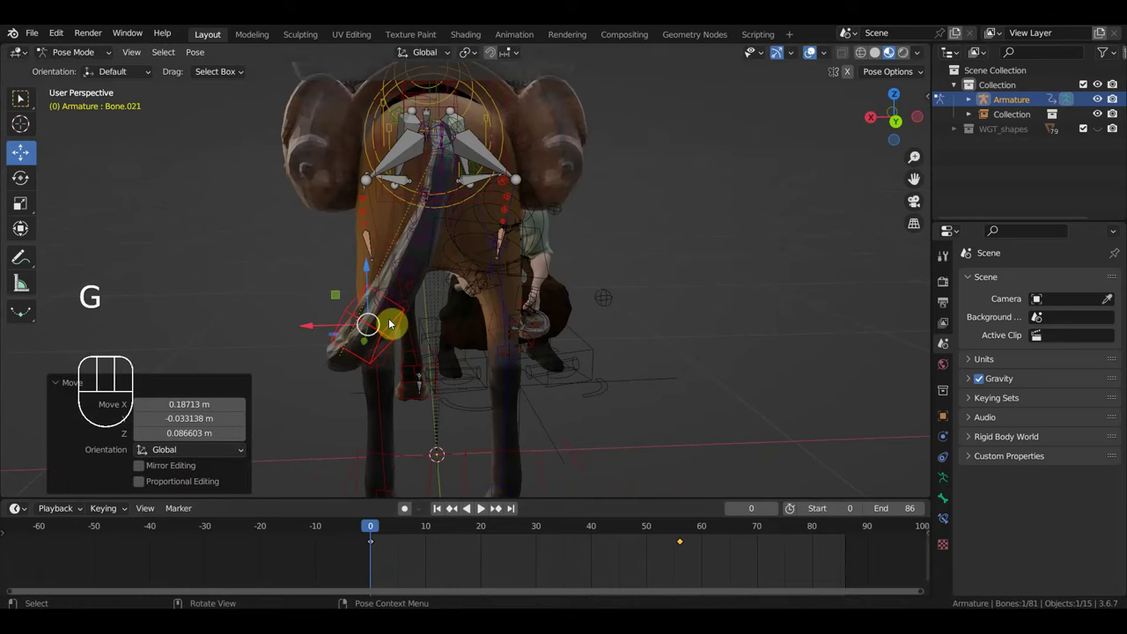
Step: Insert keys for all controls and preview the playback briefly
{"action": "key", "text": "a"}
{"action": "key", "text": "i"}
{"action": "left_click_drag", "start_coordinate": [408, 542], "coordinate": [629, 488]}
{"action": "key", "text": "space"}
{"action": "key", "text": "space"}
Step: Select the tail control and shift its keyframe in the Dope Sheet
{"action": "left_click", "coordinate": [555, 304]}
{"action": "left_click_drag", "start_coordinate": [710, 572], "coordinate": [667, 536]}
{"action": "left_click_drag", "start_coordinate": [726, 462], "coordinate": [816, 449]}
{"action": "left_click_drag", "start_coordinate": [825, 351], "coordinate": [770, 223]}
{"action": "left_click", "coordinate": [671, 548]}
{"action": "key", "text": "g"}
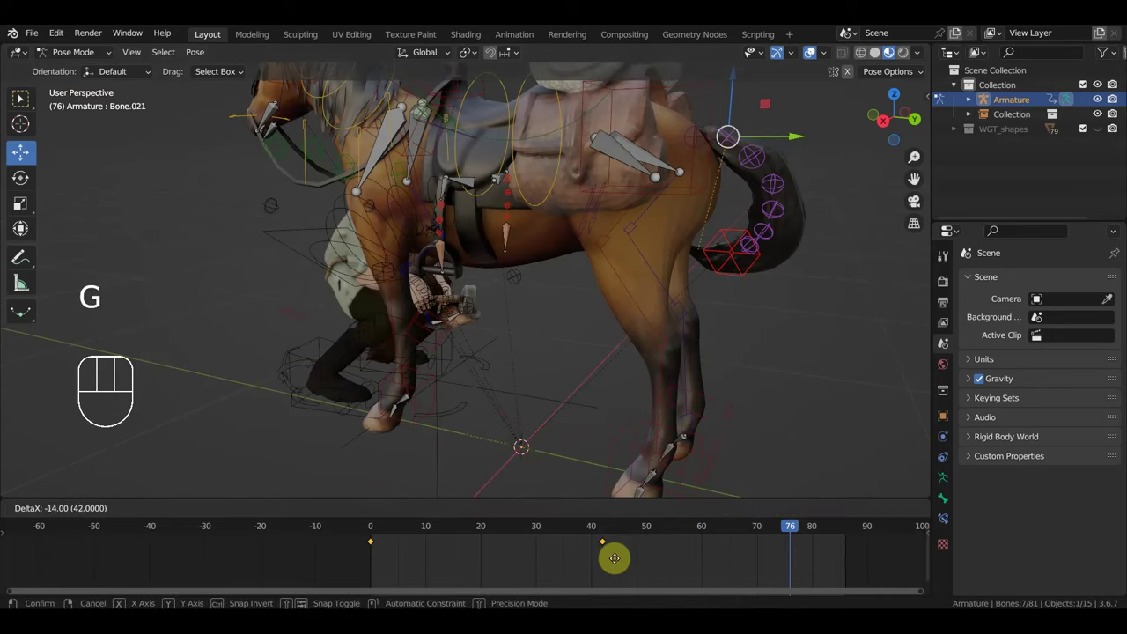
{"action": "left_click", "coordinate": [737, 257]}
Step: Duplicate the tail keys from frames 0 and 40 to frame 86 so the swing loops, then play to check
{"action": "left_click_drag", "start_coordinate": [428, 575], "coordinate": [364, 540]}
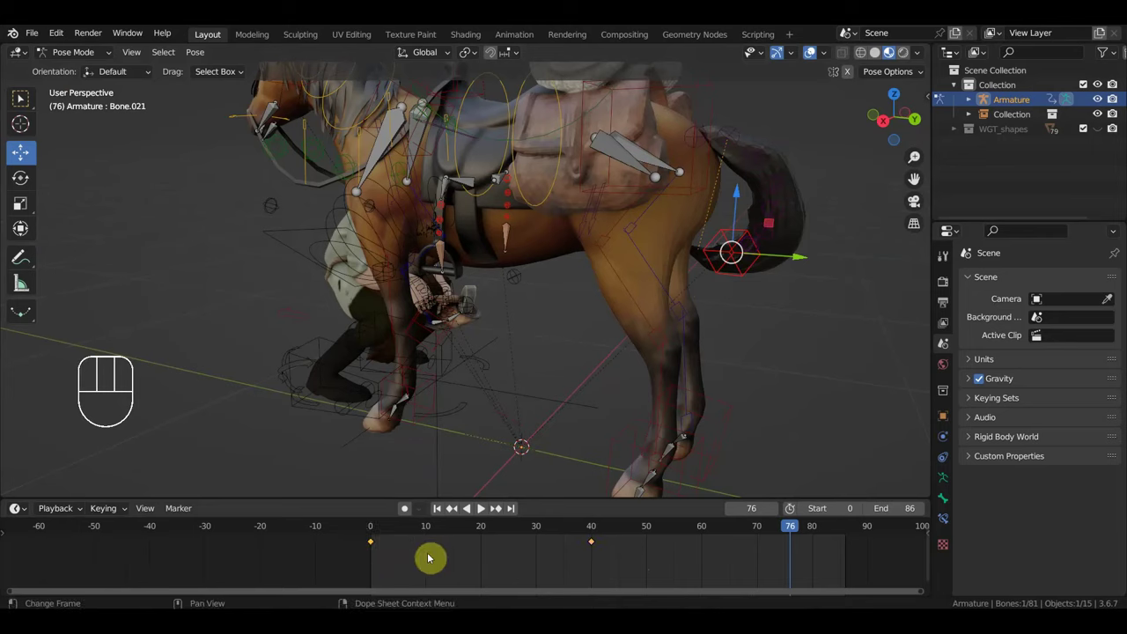
{"action": "left_click_drag", "start_coordinate": [787, 253], "coordinate": [738, 154]}
{"action": "left_click_drag", "start_coordinate": [401, 562], "coordinate": [364, 540]}
{"action": "key", "text": "shift+d"}
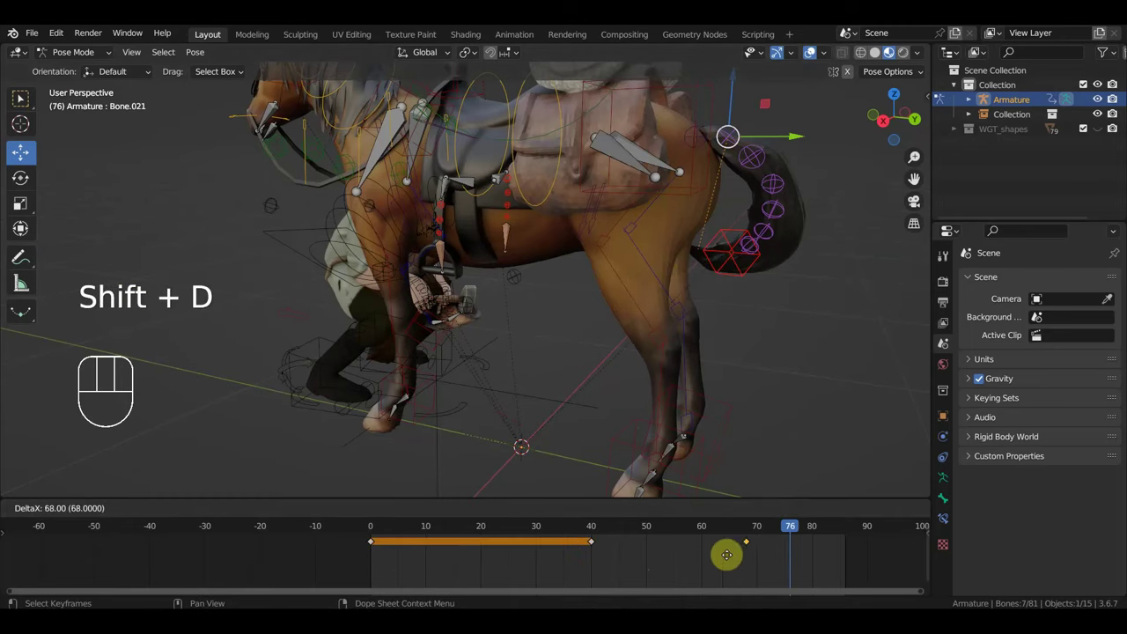
{"action": "key", "text": "space"}
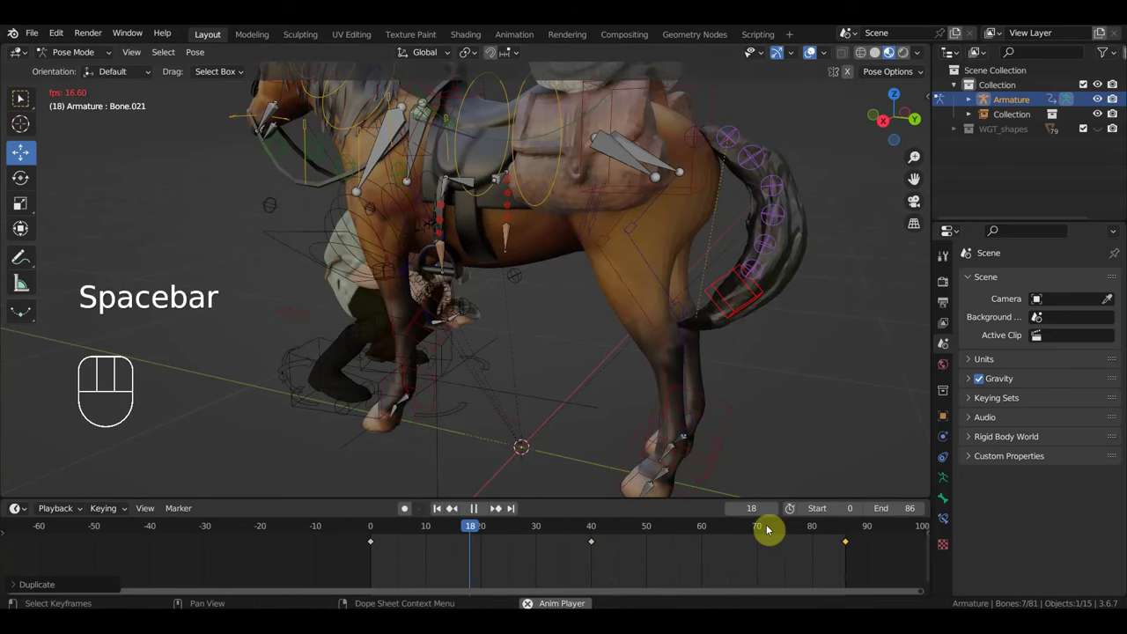
{"action": "left_click_drag", "start_coordinate": [745, 413], "coordinate": [772, 410]}
{"action": "key", "text": "space"}
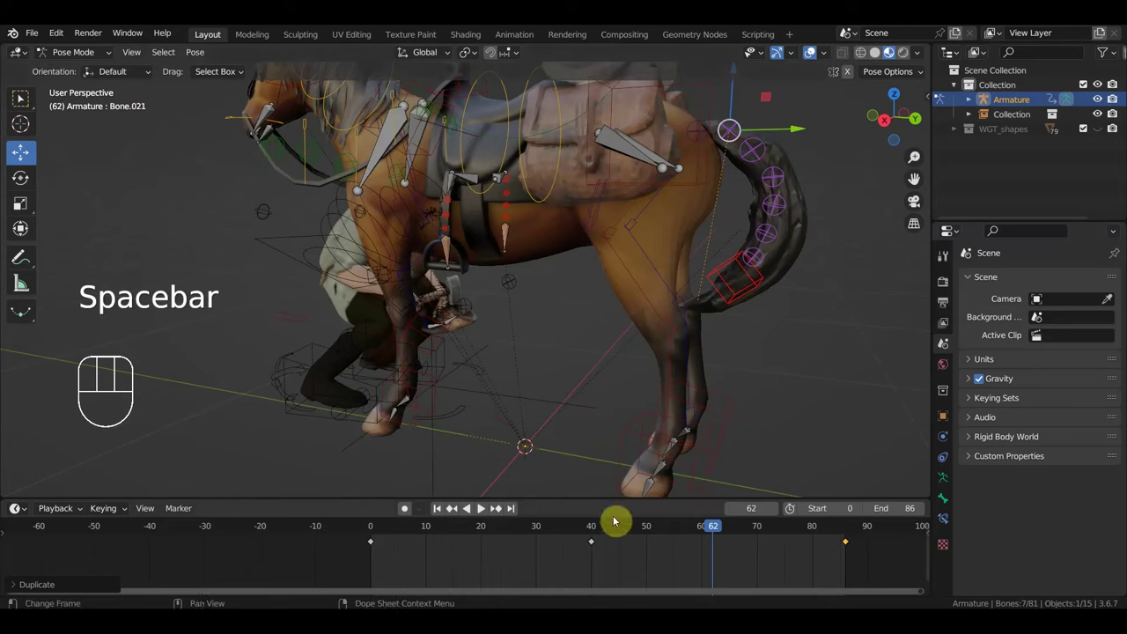
Step: At frame 40, move the tail control to a new swing position
{"action": "left_click_drag", "start_coordinate": [594, 532], "coordinate": [619, 505]}
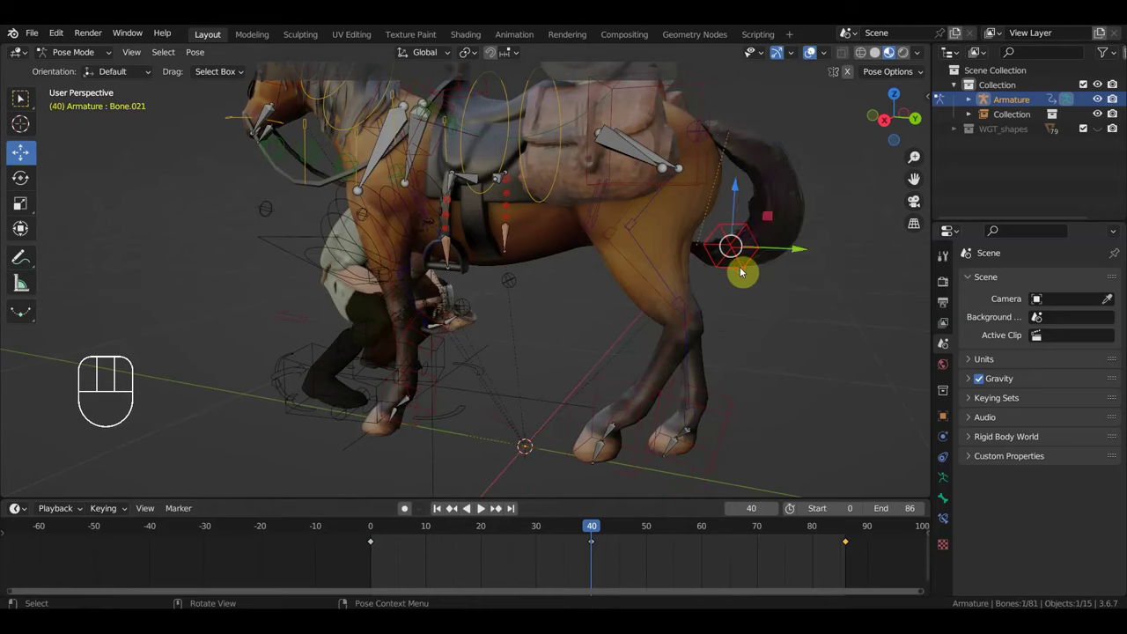
{"action": "key", "text": "g"}
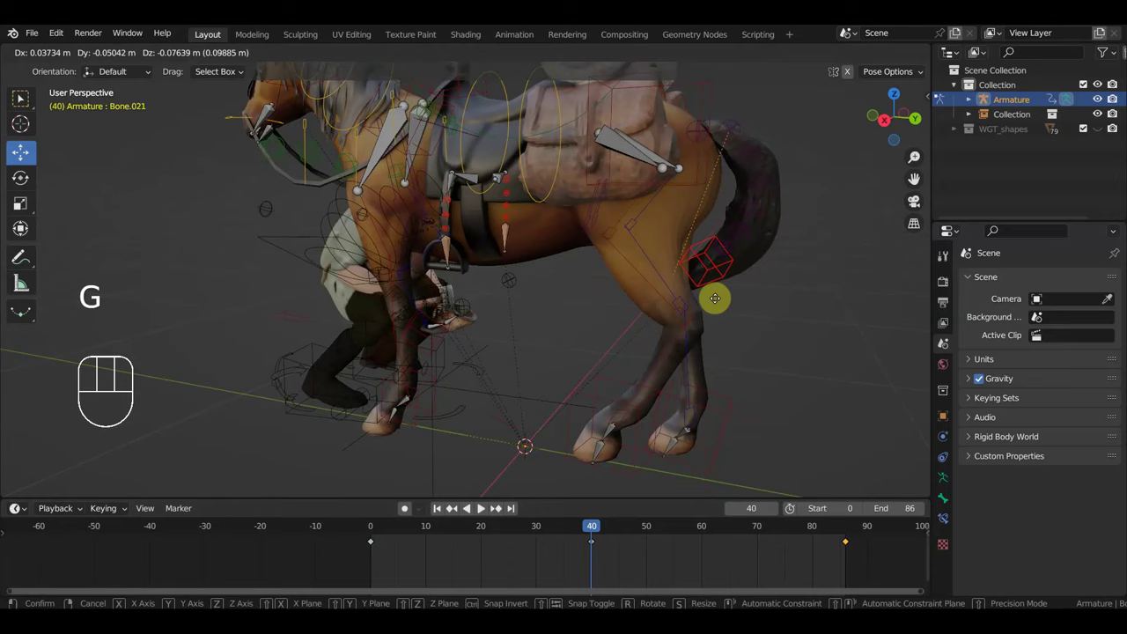
{"action": "left_click", "coordinate": [340, 555]}
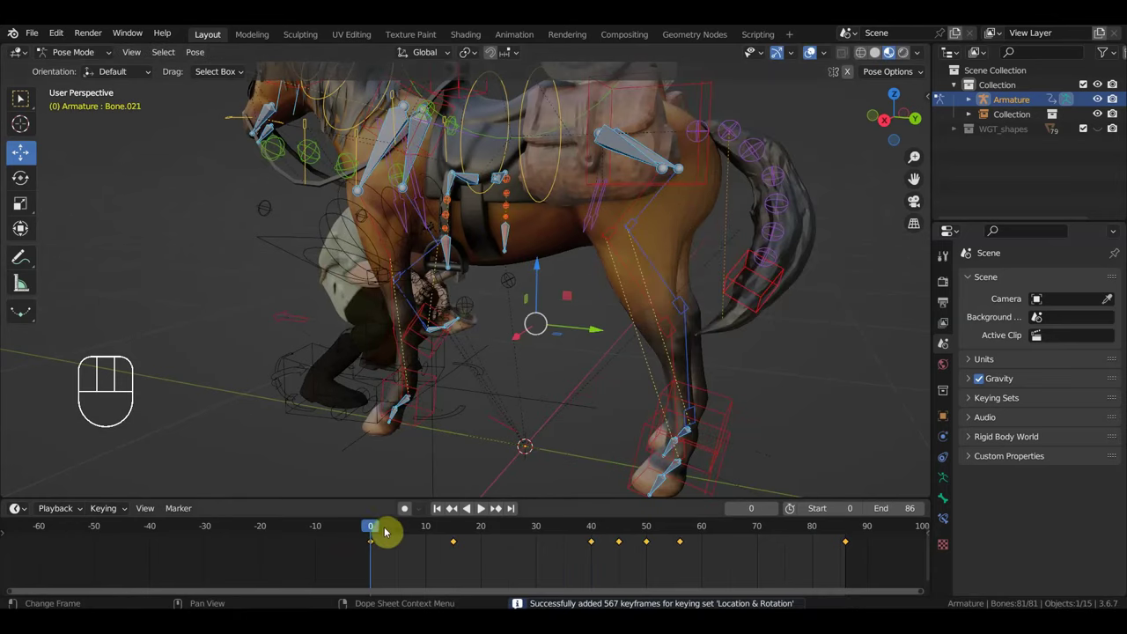
Step: At frame 0, key location and rotation for all horse bones and duplicate that key near frame 86
{"action": "left_click", "coordinate": [757, 314]}
{"action": "key", "text": "g"}
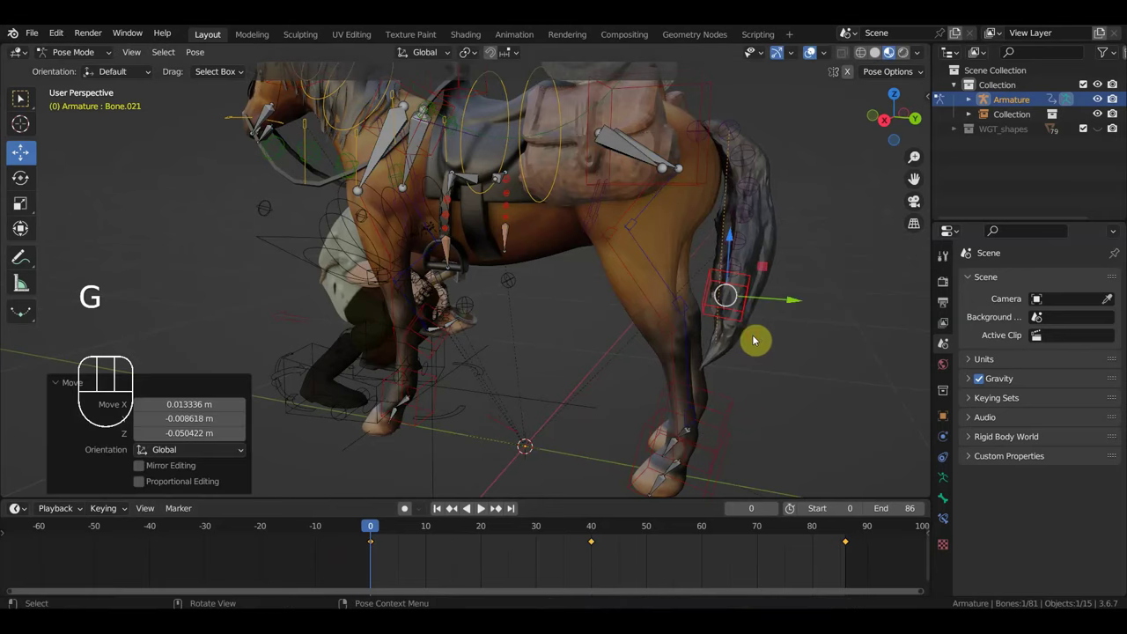
{"action": "key", "text": "a"}
{"action": "key", "text": "i"}
{"action": "left_click_drag", "start_coordinate": [397, 572], "coordinate": [357, 540]}
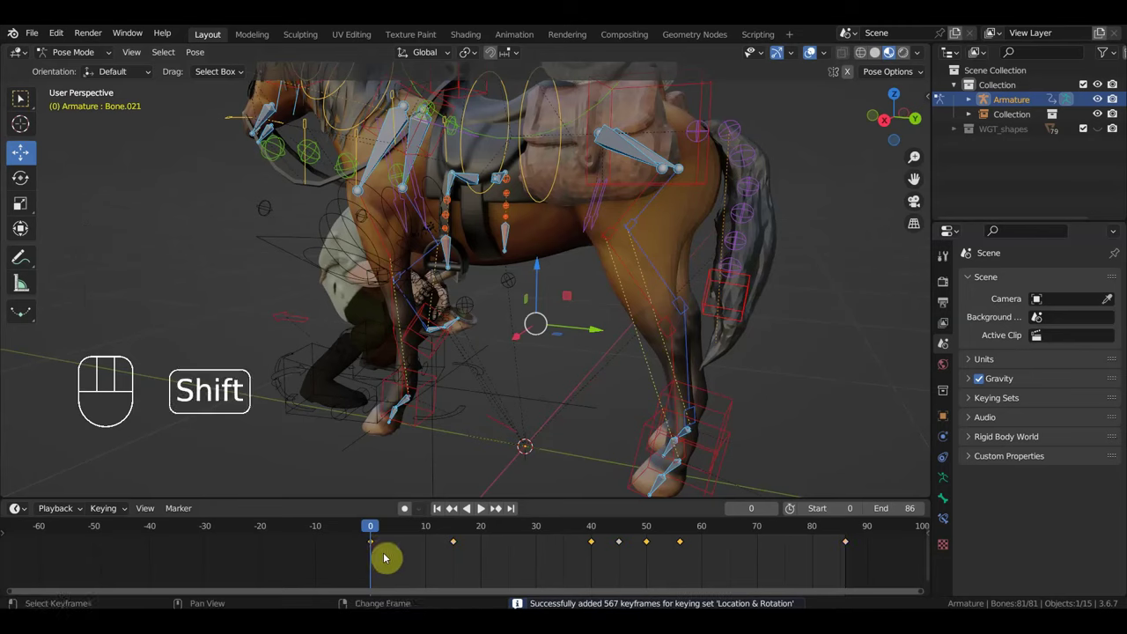
{"action": "key", "text": "shift+d"}
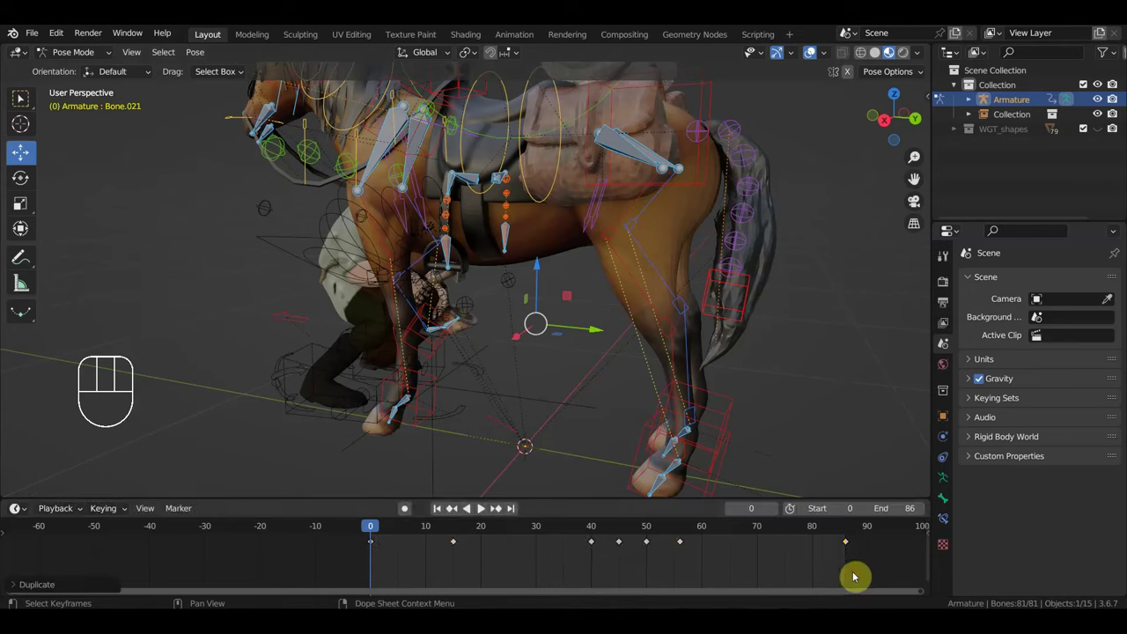
{"action": "key", "text": "space"}
{"action": "key", "text": "space"}
{"action": "left_click_drag", "start_coordinate": [714, 406], "coordinate": [720, 401]}
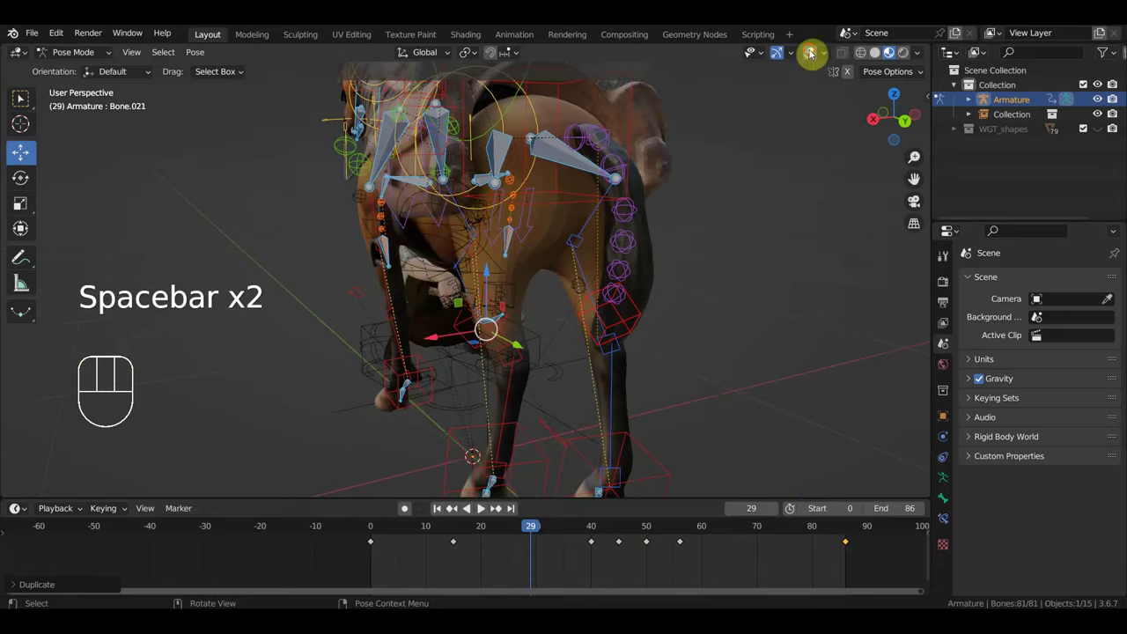
Step: Preview the tail motion with overlays hidden, then show the rig controls again
{"action": "left_click_drag", "start_coordinate": [747, 298], "coordinate": [817, 301]}
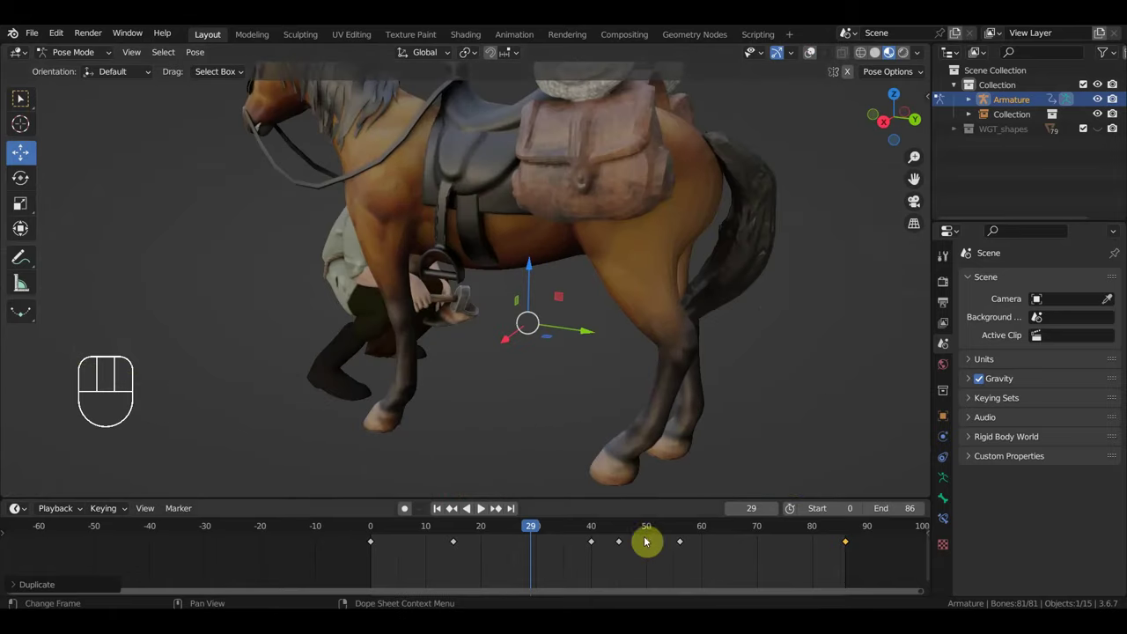
{"action": "left_click_drag", "start_coordinate": [588, 532], "coordinate": [694, 433]}
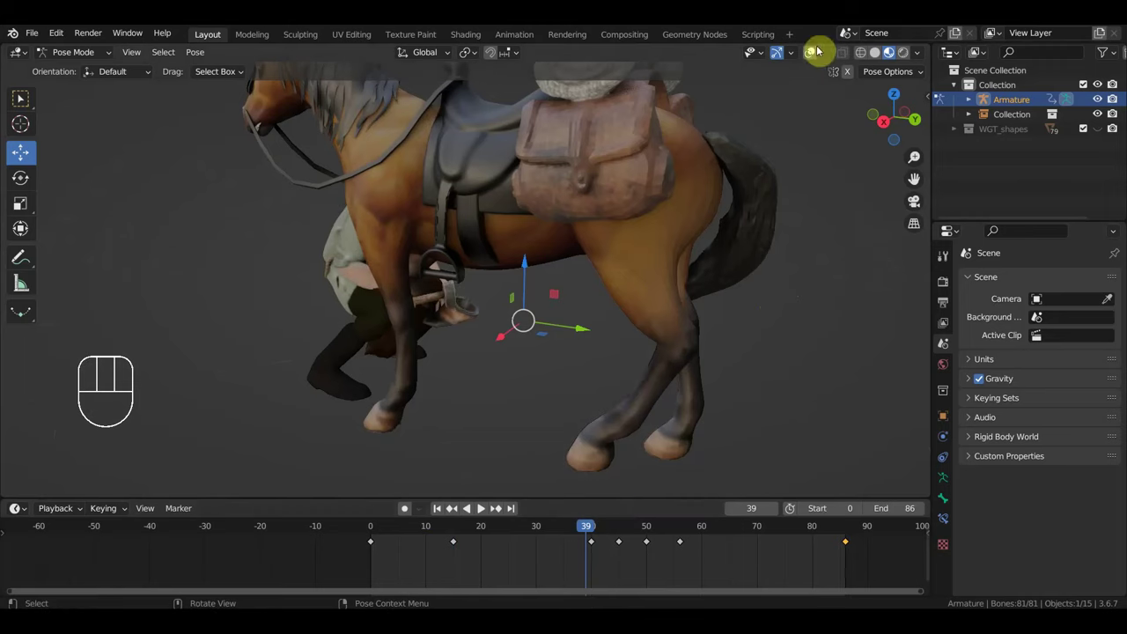
{"action": "left_click", "coordinate": [818, 54]}
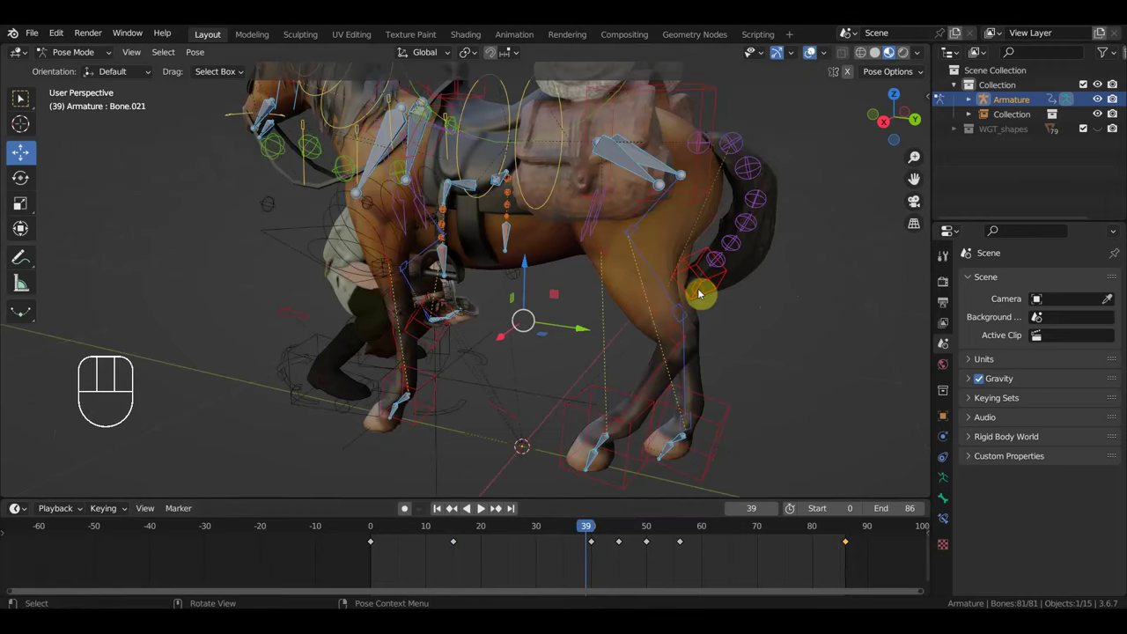
{"action": "key", "text": "g"}
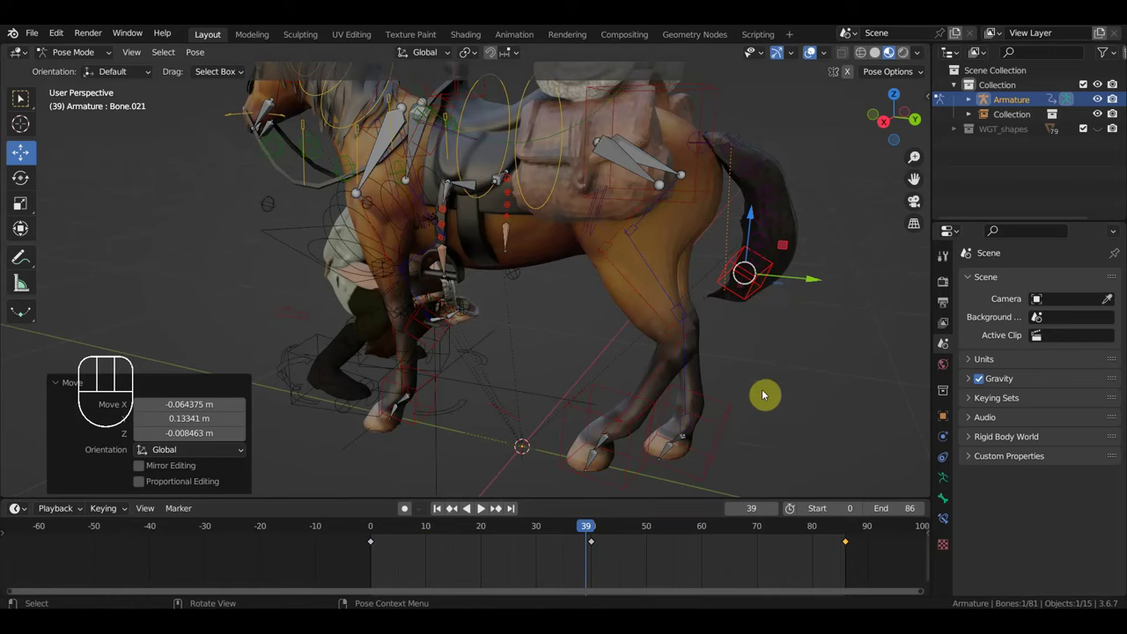
Step: At frame 40, swing the tail control out to the side and keyframe the pose
{"action": "left_click", "coordinate": [595, 533]}
{"action": "key", "text": "g"}
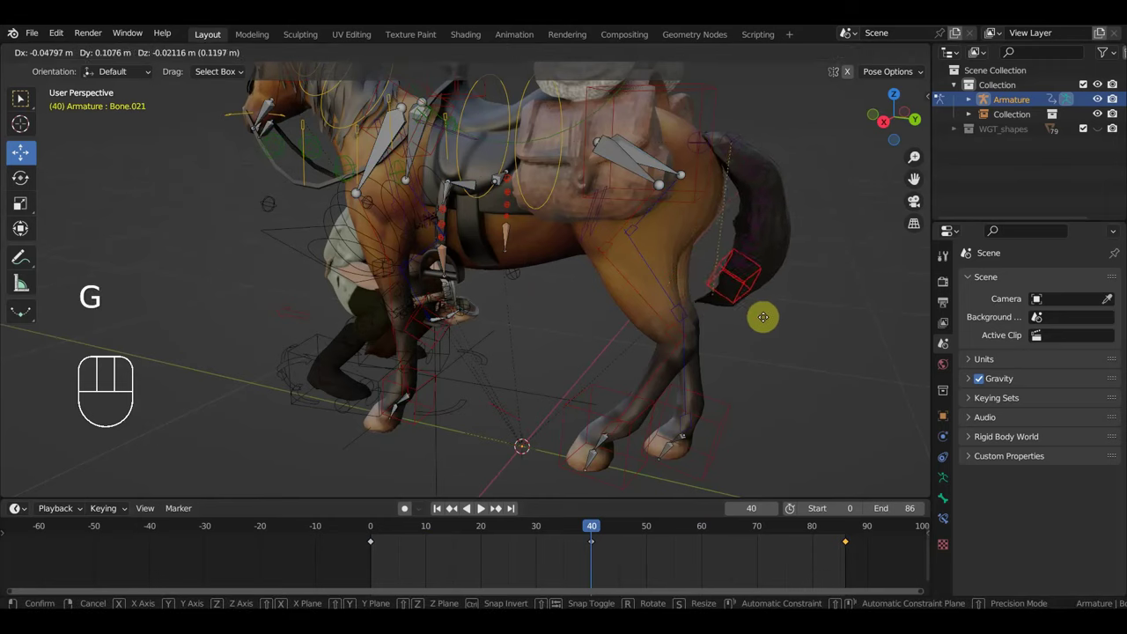
{"action": "key", "text": "a"}
{"action": "key", "text": "i"}
{"action": "left_click_drag", "start_coordinate": [611, 533], "coordinate": [680, 433]}
{"action": "key", "text": "KP_3"}
{"action": "left_click", "coordinate": [688, 117]}
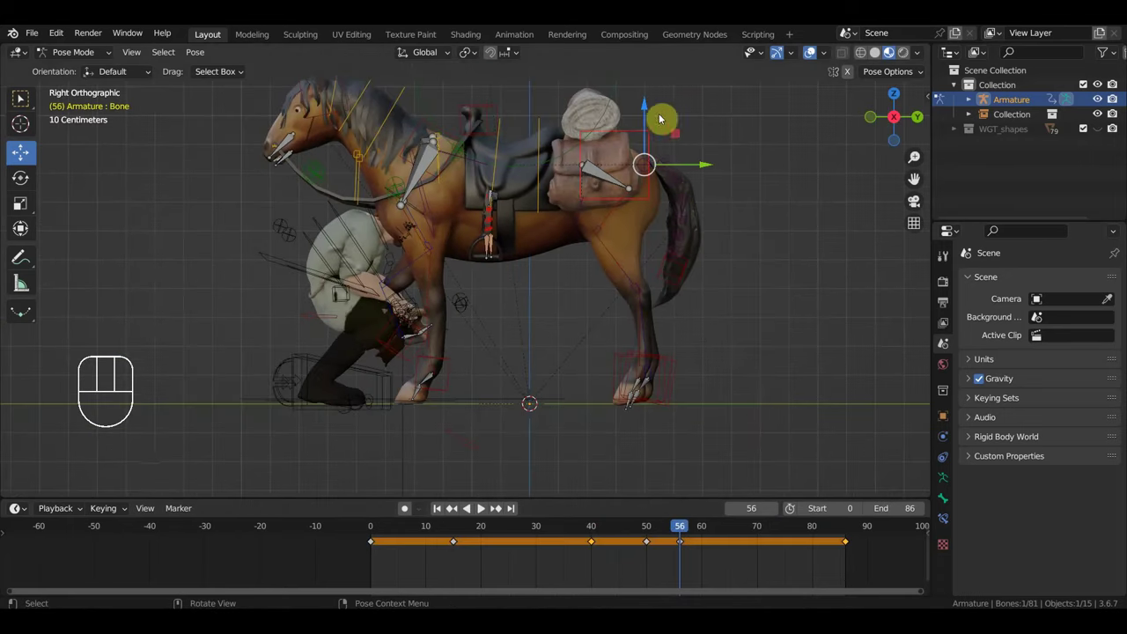
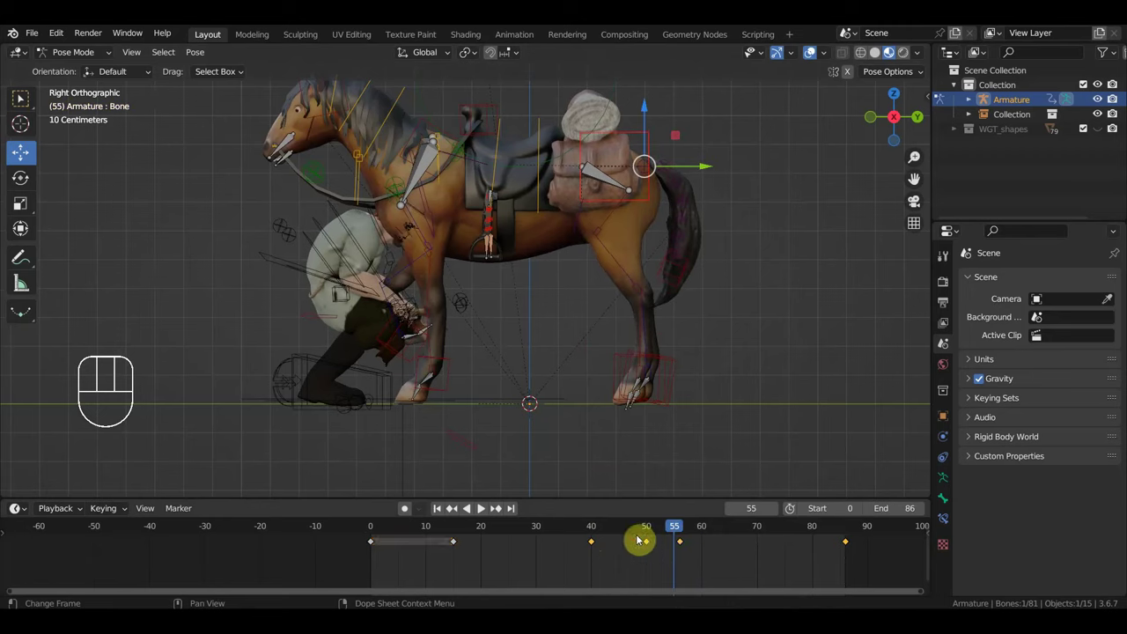
Step: At frame 30 in right ortho view, rotate the neck bone Bone.007 about -25 degrees to lower the head
{"action": "key", "text": "Delete"}
{"action": "left_click_drag", "start_coordinate": [633, 540], "coordinate": [715, 537]}
{"action": "left_click_drag", "start_coordinate": [491, 289], "coordinate": [584, 311]}
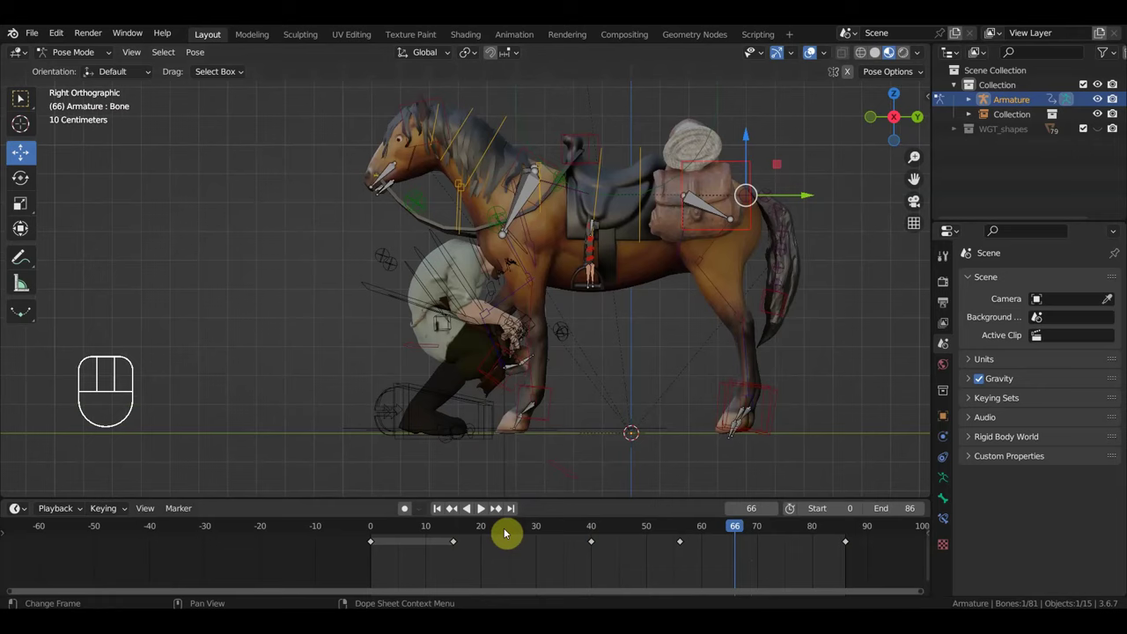
{"action": "left_click", "coordinate": [375, 532]}
{"action": "left_click_drag", "start_coordinate": [378, 531], "coordinate": [531, 518]}
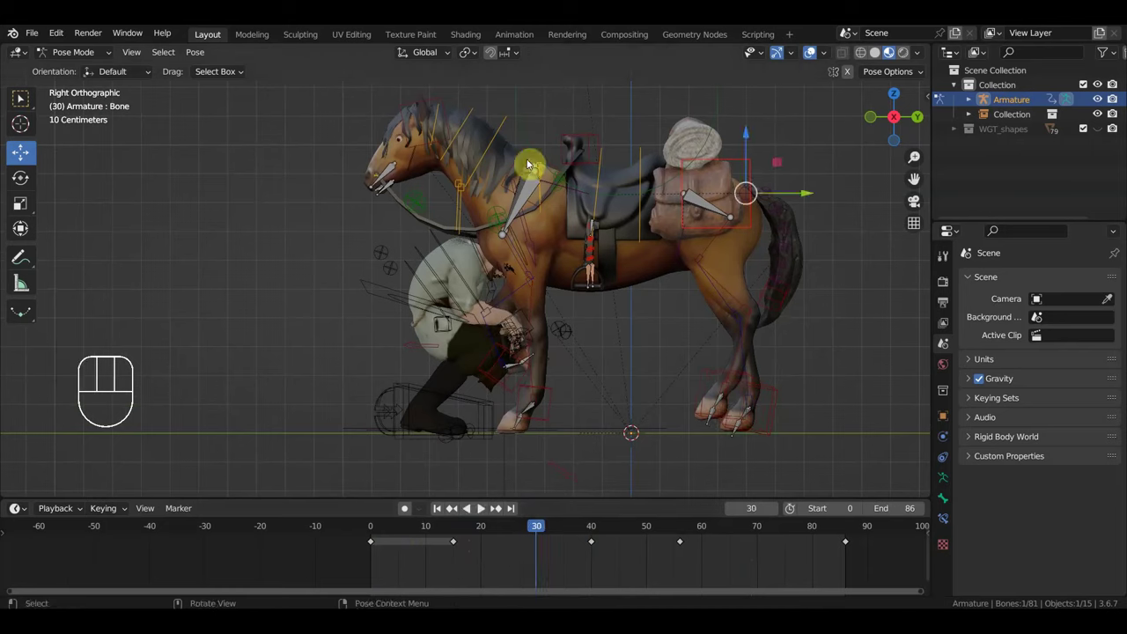
{"action": "left_click", "coordinate": [522, 165]}
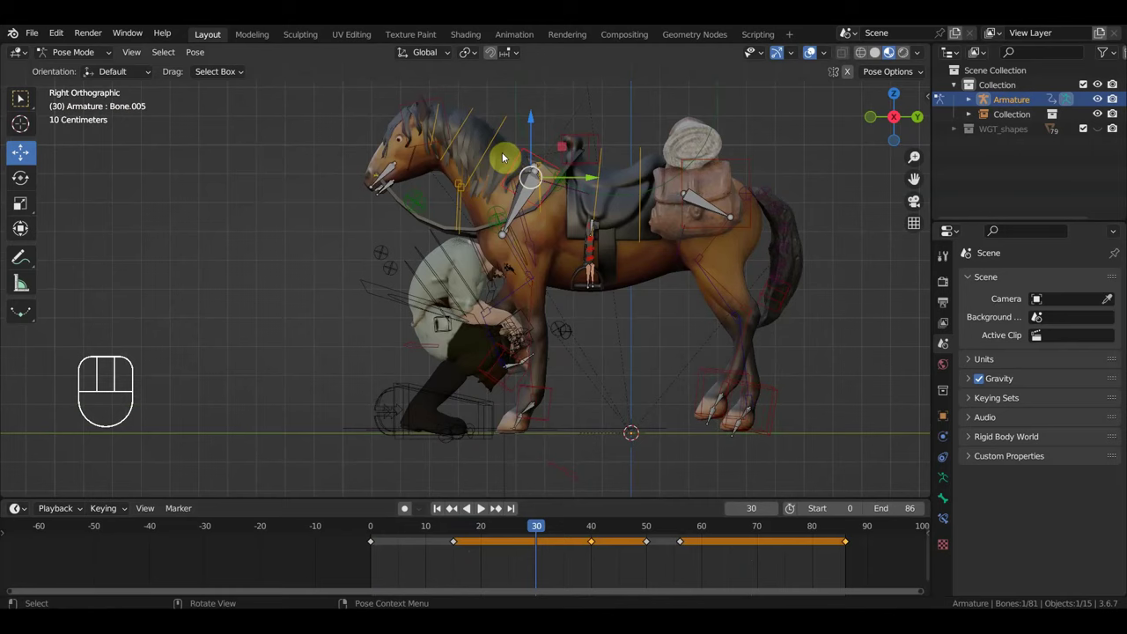
{"action": "left_click", "coordinate": [497, 151]}
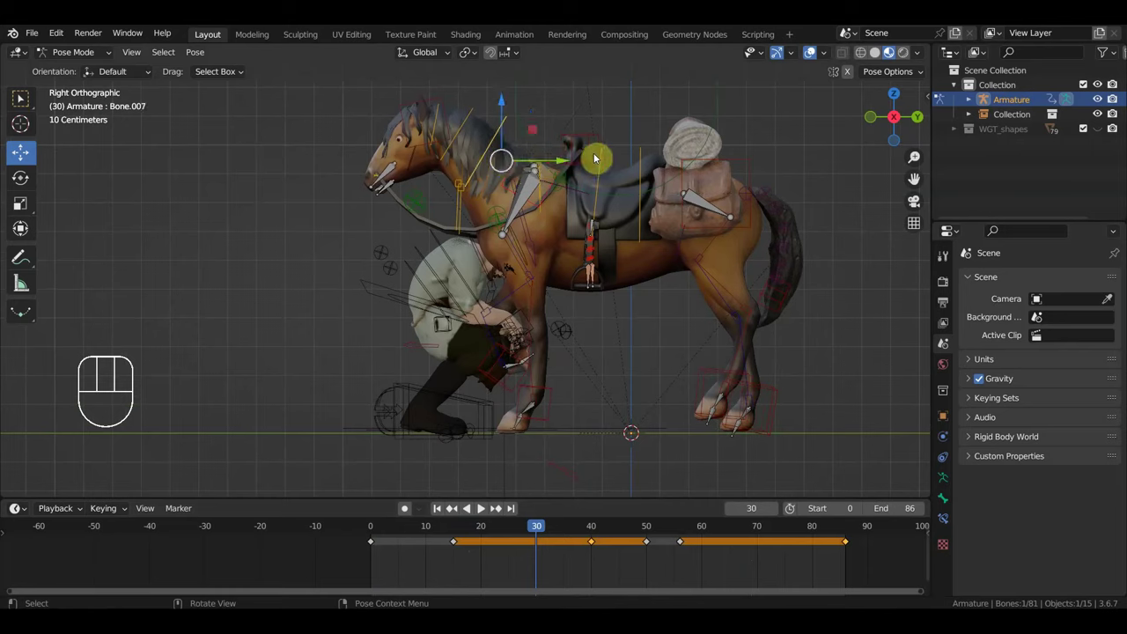
{"action": "key", "text": "r"}
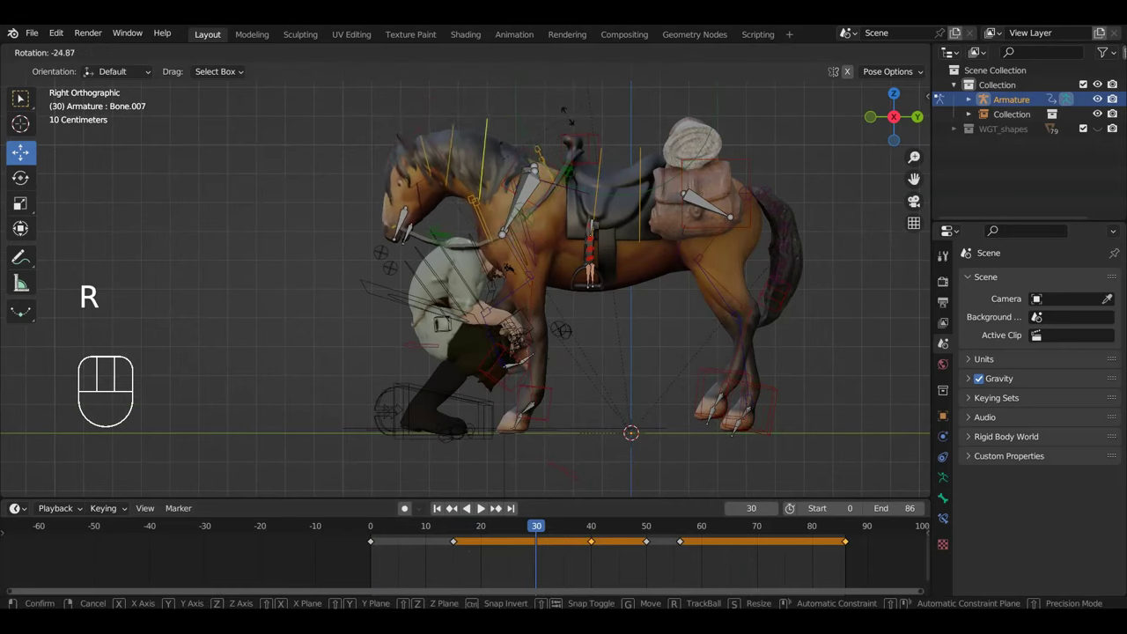
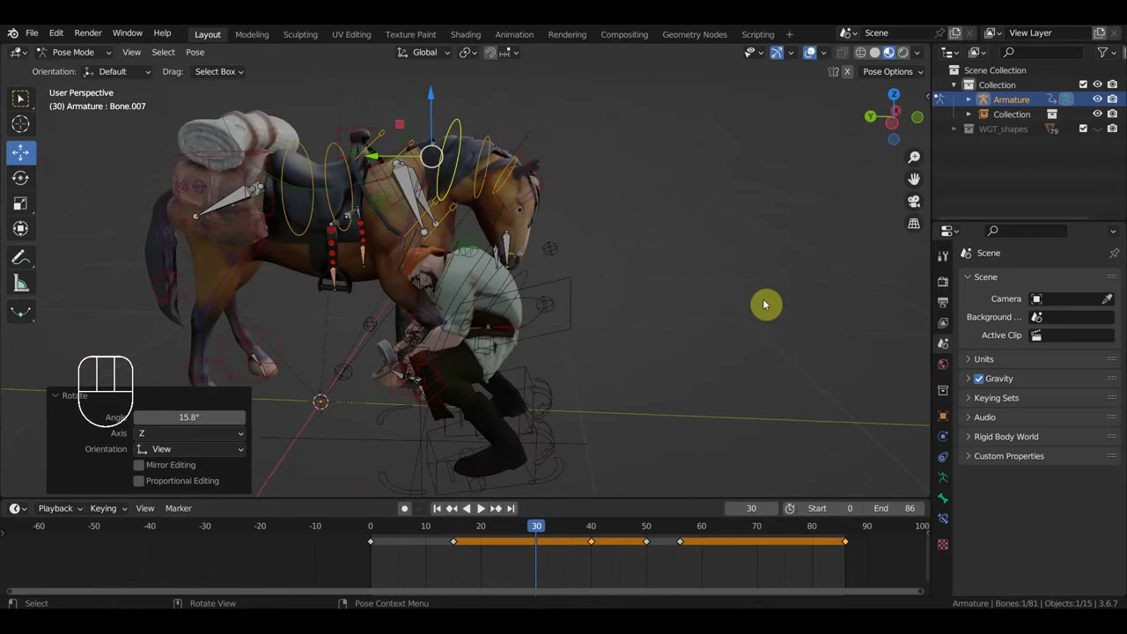
Step: Key the current pose of all horse bones at frame 30 after checking it from the front
{"action": "left_click_drag", "start_coordinate": [791, 311], "coordinate": [503, 324]}
{"action": "key", "text": "r"}
{"action": "left_click_drag", "start_coordinate": [604, 331], "coordinate": [589, 310]}
{"action": "left_click_drag", "start_coordinate": [525, 327], "coordinate": [511, 292]}
{"action": "middle_click", "coordinate": [468, 248]}
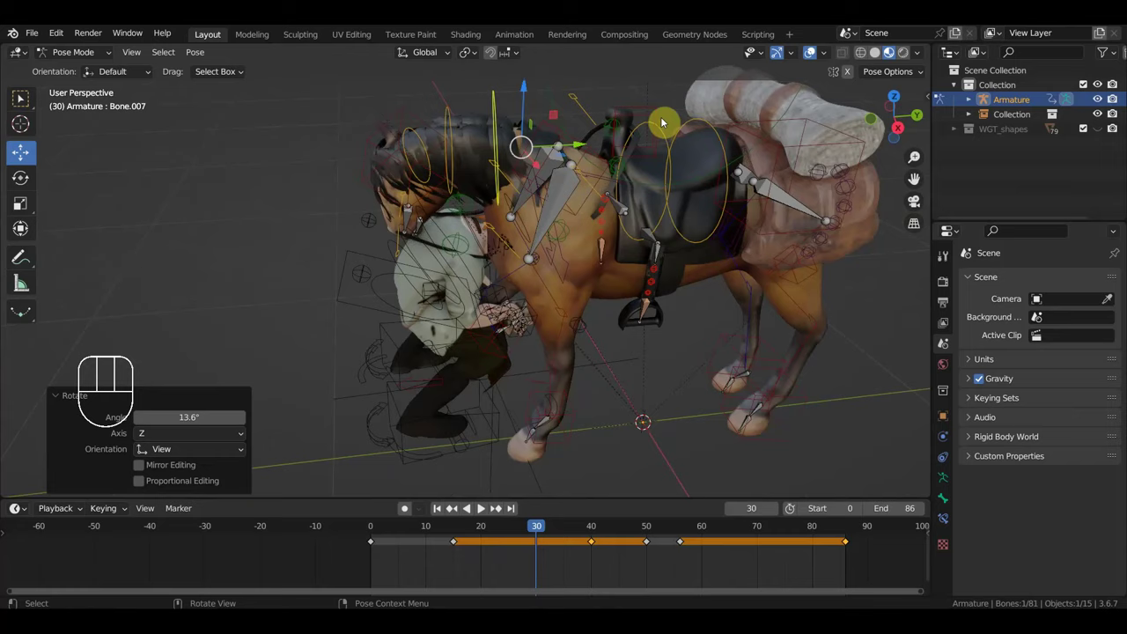
{"action": "left_click_drag", "start_coordinate": [521, 130], "coordinate": [530, 180]}
{"action": "left_click_drag", "start_coordinate": [537, 197], "coordinate": [684, 153]}
{"action": "left_click_drag", "start_coordinate": [561, 145], "coordinate": [557, 146]}
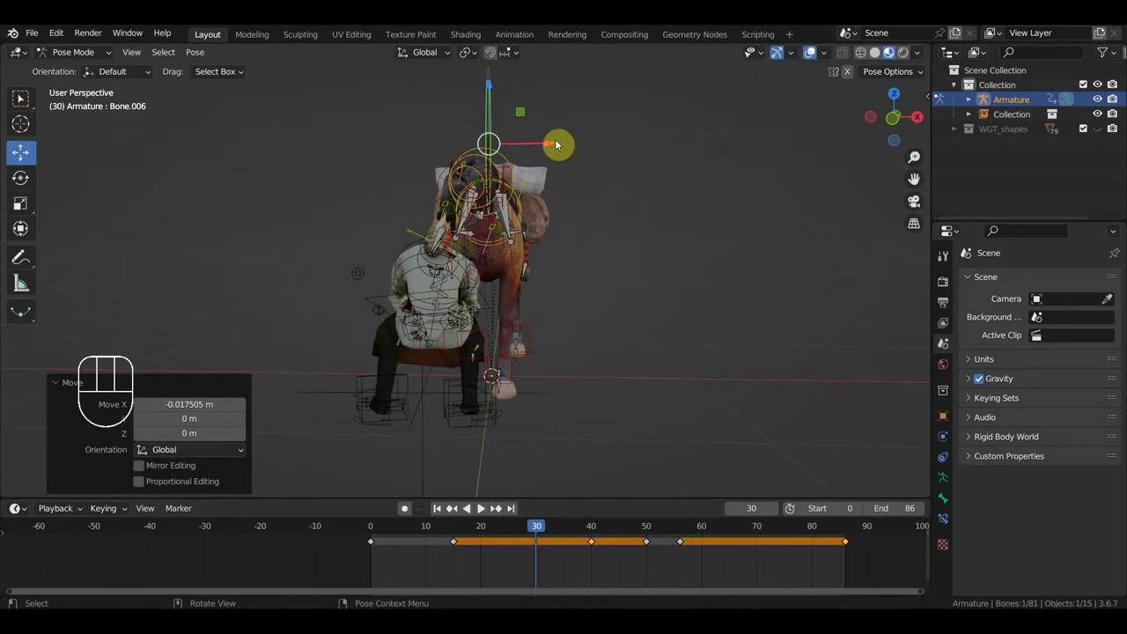
{"action": "key", "text": "a"}
{"action": "key", "text": "i"}
Step: Scrub through the animation and settle the playhead on frame 60, viewing the horse from the front
{"action": "left_click_drag", "start_coordinate": [425, 375], "coordinate": [677, 382]}
{"action": "left_click_drag", "start_coordinate": [541, 536], "coordinate": [604, 546]}
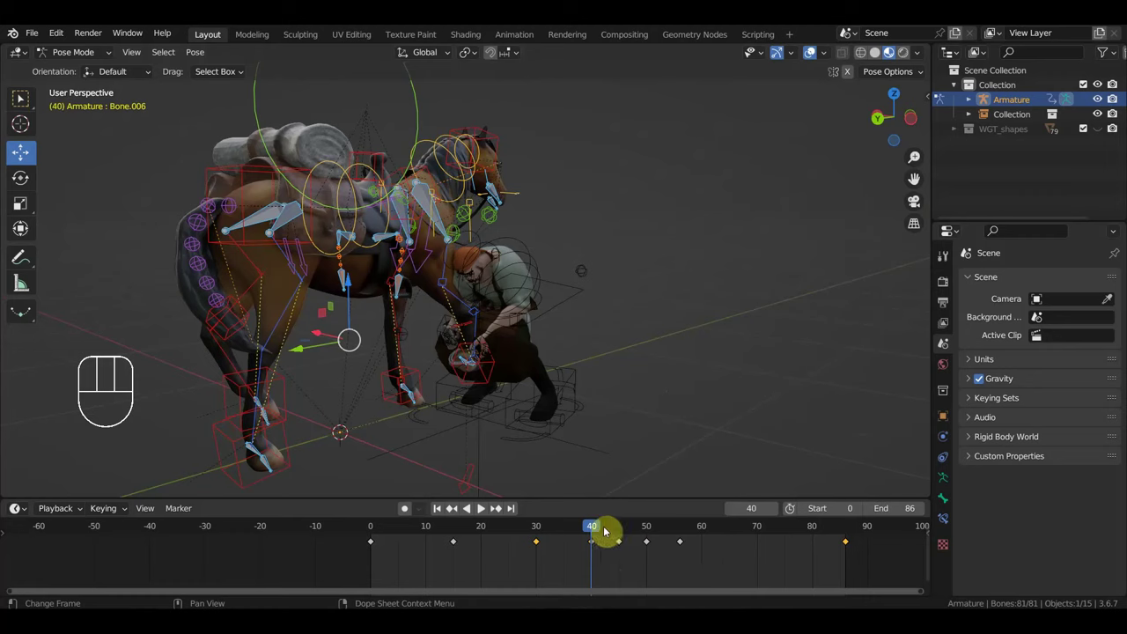
{"action": "left_click_drag", "start_coordinate": [574, 532], "coordinate": [746, 558]}
{"action": "left_click_drag", "start_coordinate": [614, 411], "coordinate": [482, 419]}
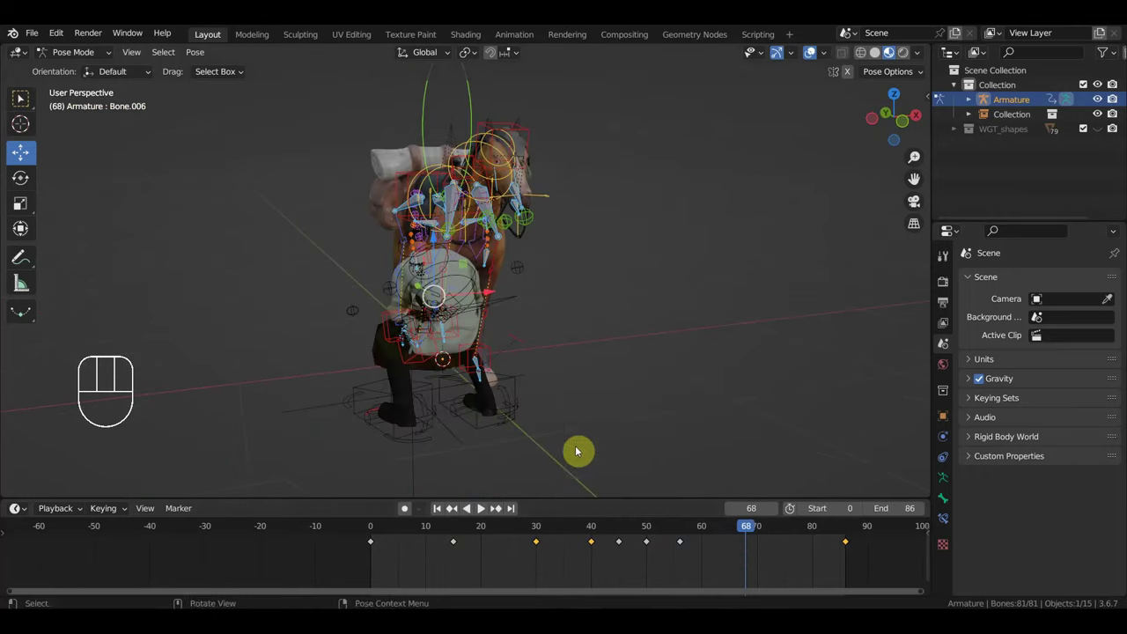
{"action": "left_click", "coordinate": [711, 538]}
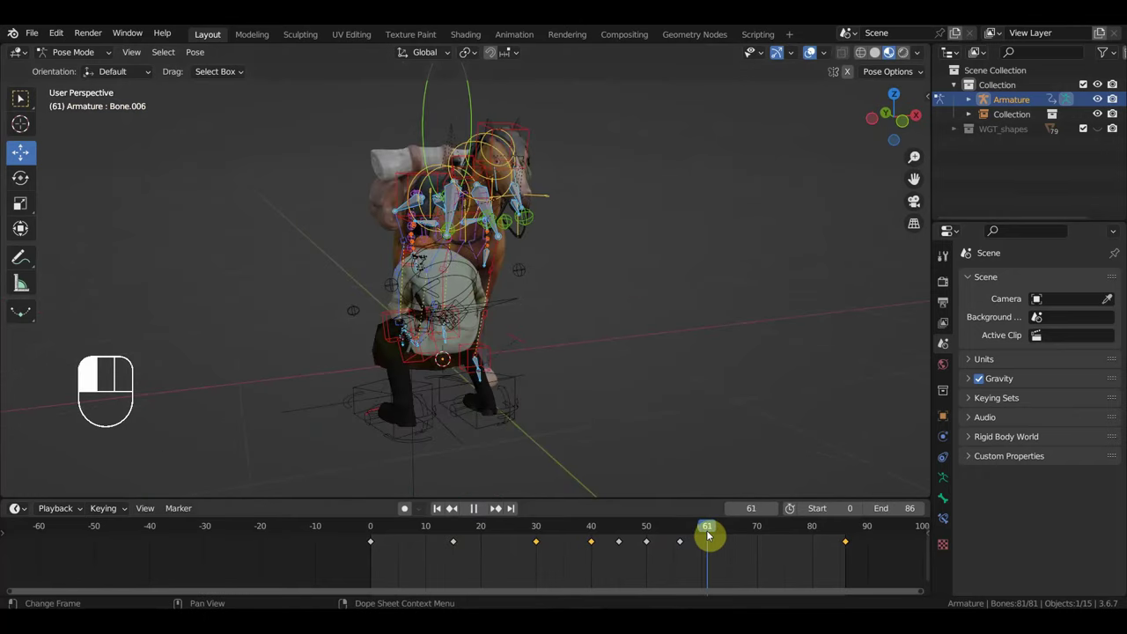
{"action": "left_click_drag", "start_coordinate": [682, 427], "coordinate": [568, 412]}
{"action": "middle_click", "coordinate": [540, 411]}
{"action": "left_click_drag", "start_coordinate": [551, 285], "coordinate": [563, 284]}
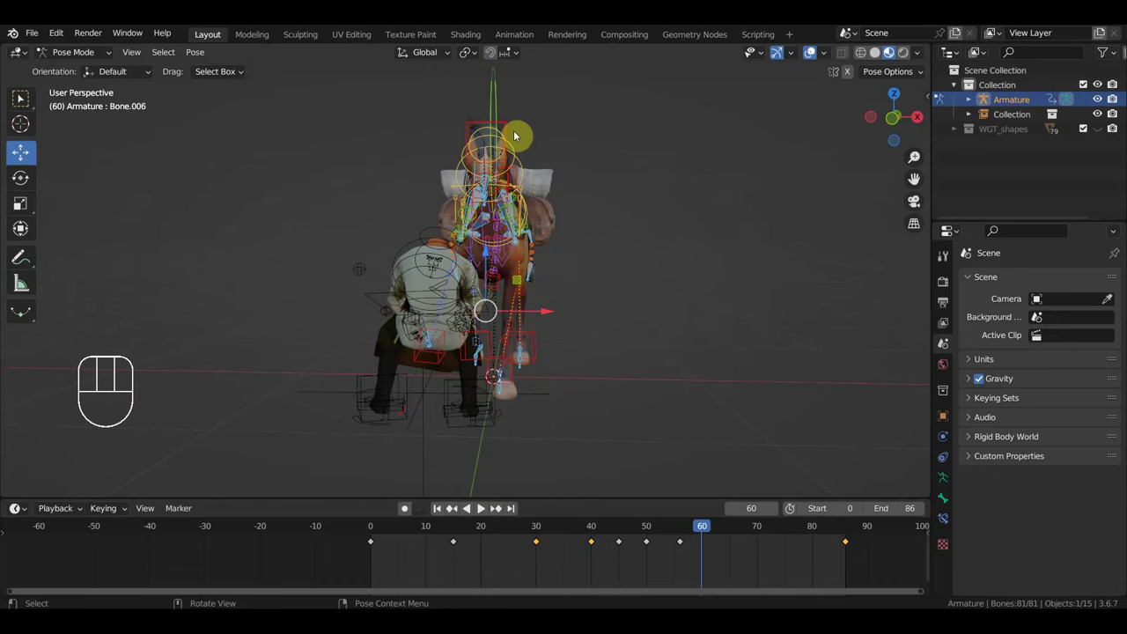
Step: Turn and nudge the horse's head bone, then key location and rotation for all bones at frame 60
{"action": "left_click", "coordinate": [513, 131]}
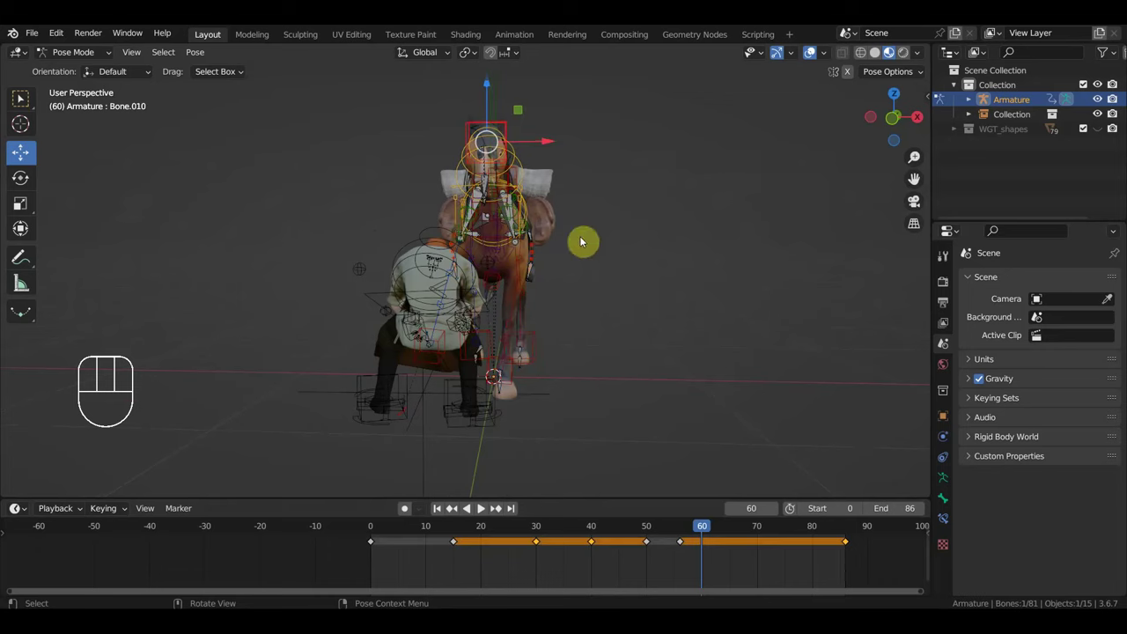
{"action": "key", "text": "r"}
{"action": "left_click_drag", "start_coordinate": [651, 273], "coordinate": [788, 260]}
{"action": "key", "text": "r"}
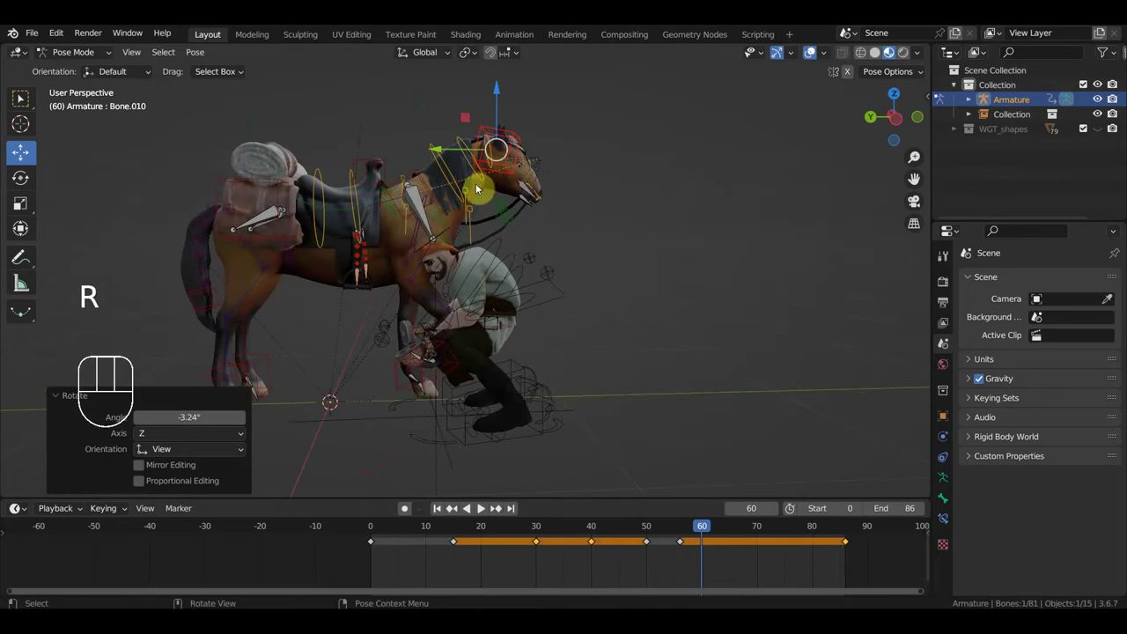
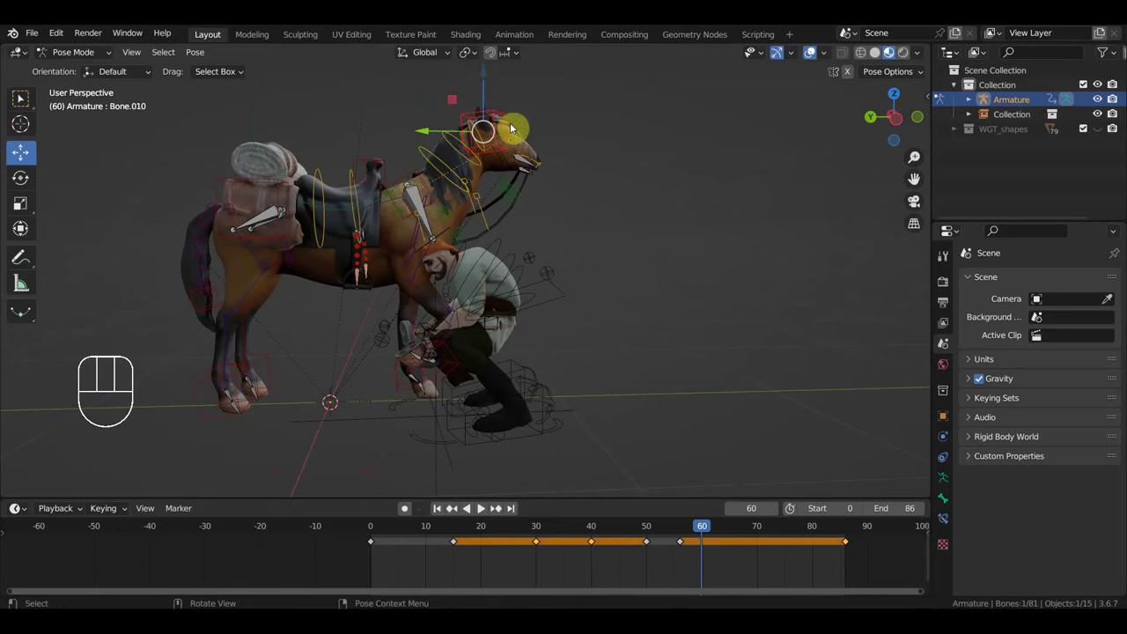
{"action": "key", "text": "g"}
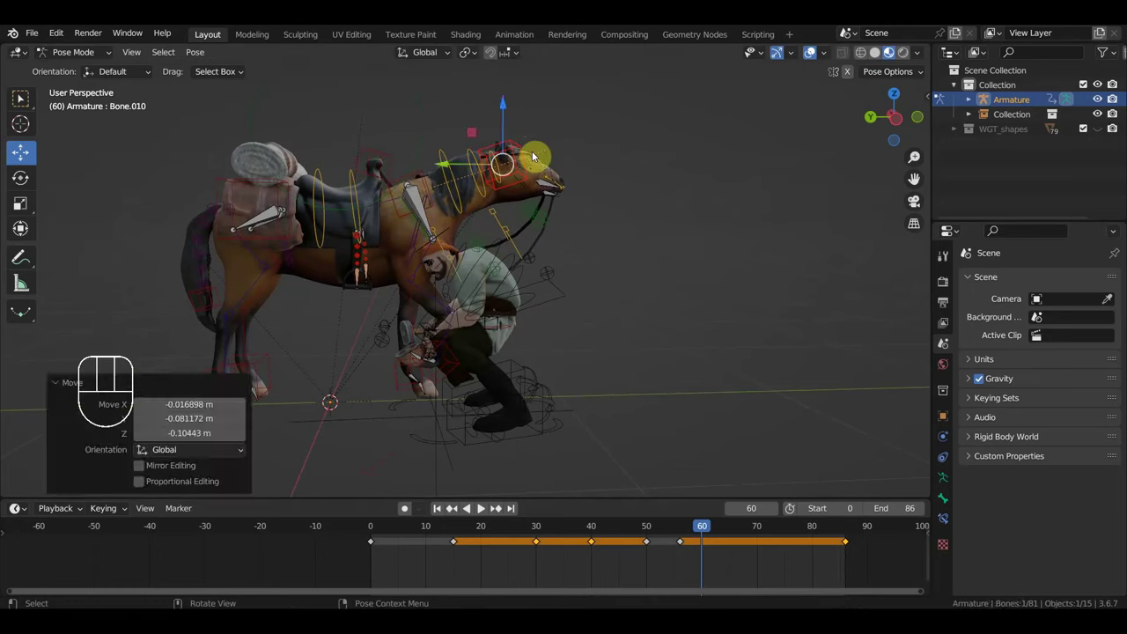
{"action": "key", "text": "a"}
{"action": "key", "text": "i"}
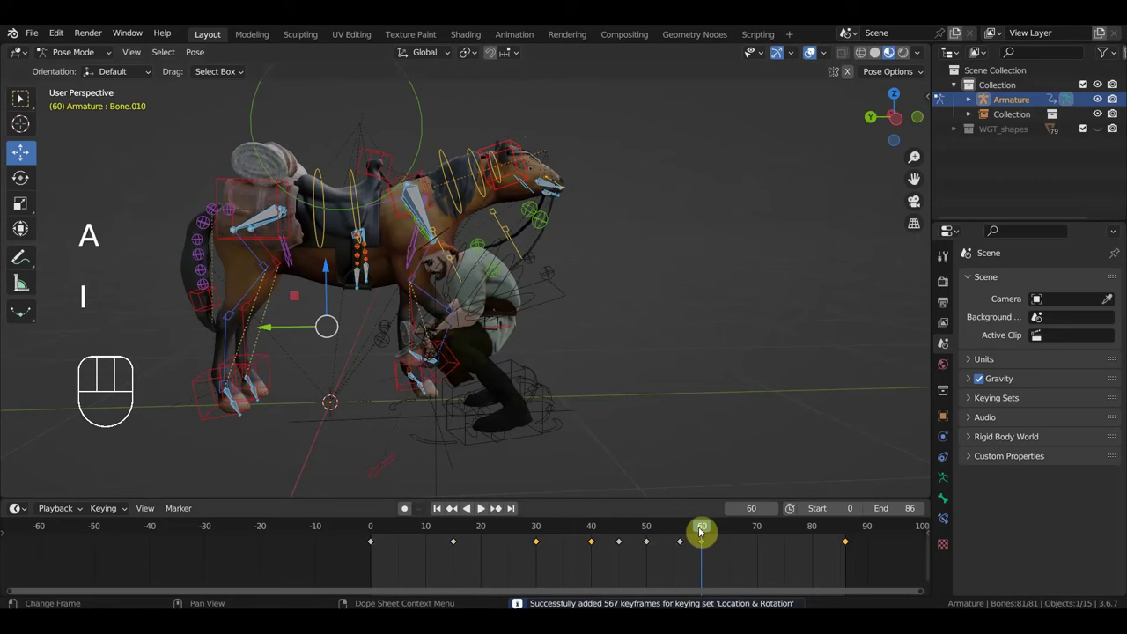
Step: Tilt Bone.012 on the horse's head at frame 68, key it, and return to frame 30
{"action": "left_click_drag", "start_coordinate": [689, 539], "coordinate": [588, 279]}
{"action": "left_click", "coordinate": [550, 204]}
{"action": "key", "text": "r"}
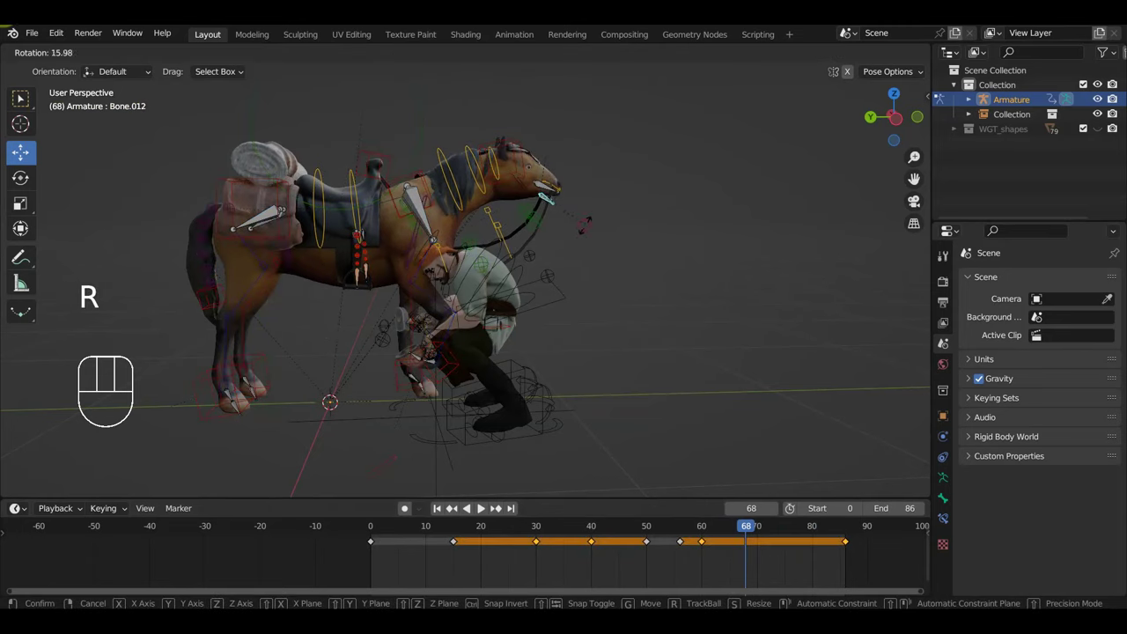
{"action": "left_click", "coordinate": [706, 531]}
{"action": "key", "text": "r"}
{"action": "key", "text": "i"}
{"action": "left_click_drag", "start_coordinate": [712, 530], "coordinate": [521, 513]}
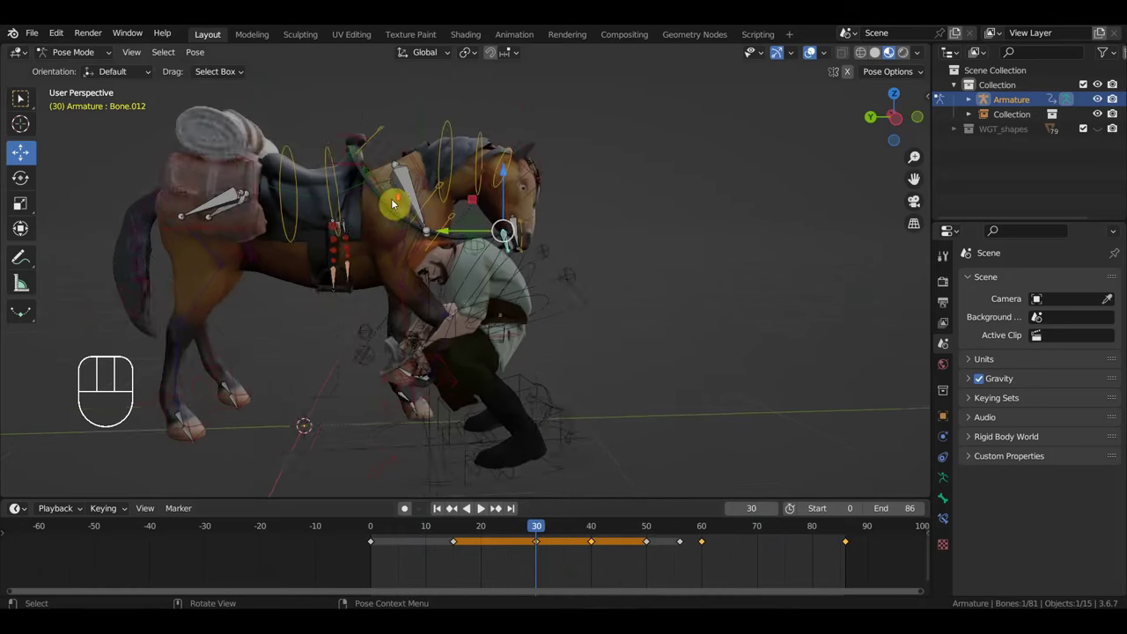
Step: Move Bone.079 into a better position at frame 30 and key location and rotation for the whole rig
{"action": "left_click", "coordinate": [354, 112]}
{"action": "key", "text": "g"}
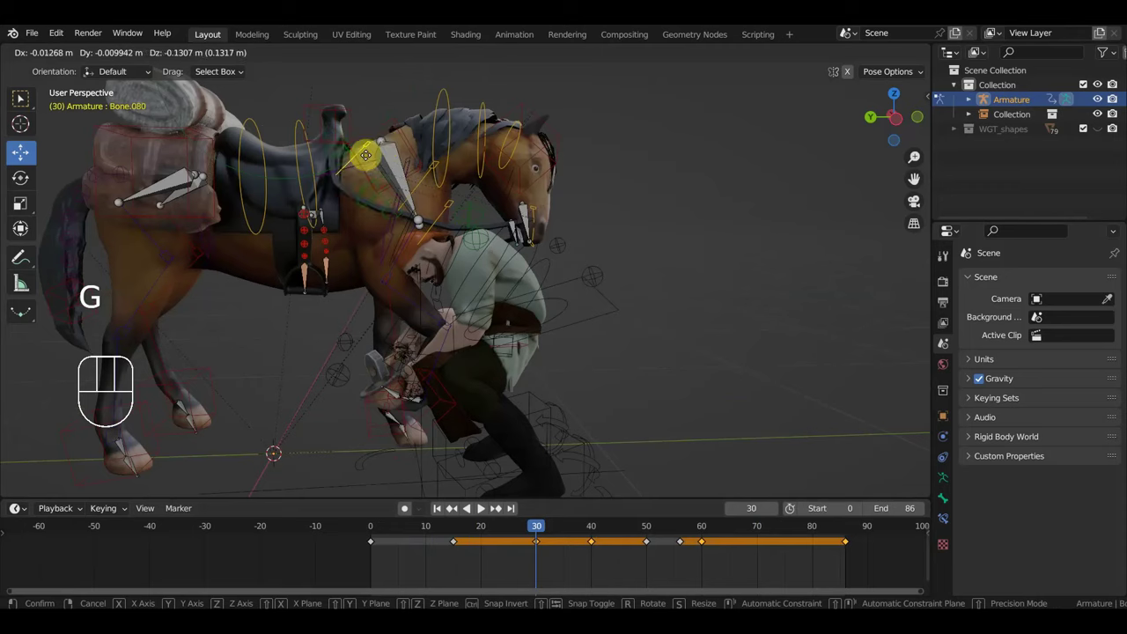
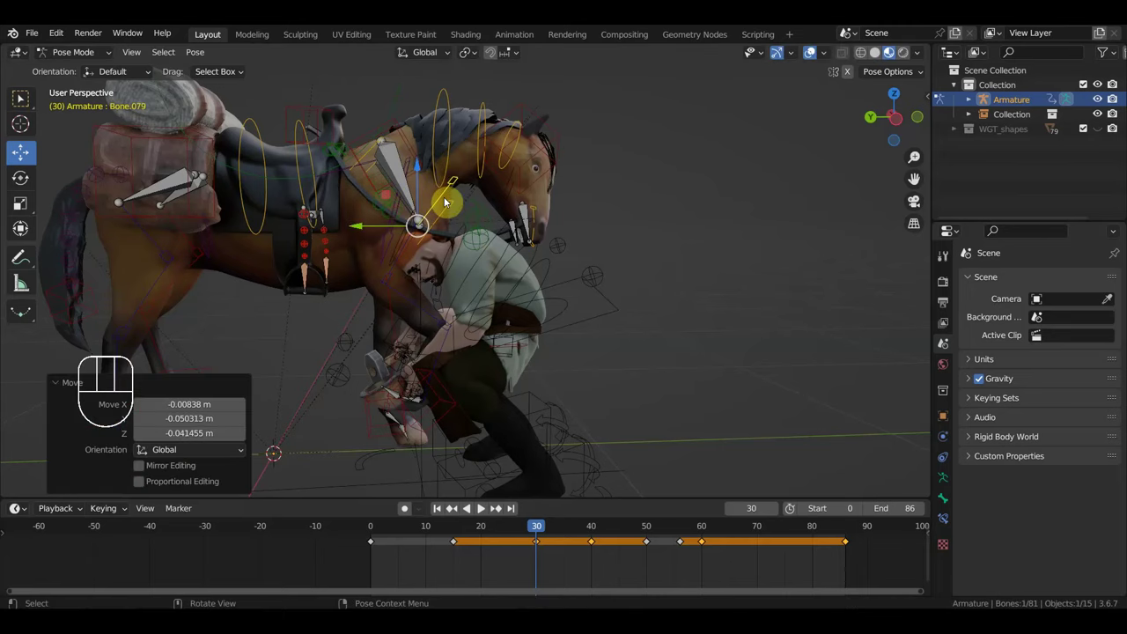
{"action": "key", "text": "a"}
{"action": "key", "text": "i"}
{"action": "left_click_drag", "start_coordinate": [546, 536], "coordinate": [326, 402]}
{"action": "left_click_drag", "start_coordinate": [293, 360], "coordinate": [379, 280]}
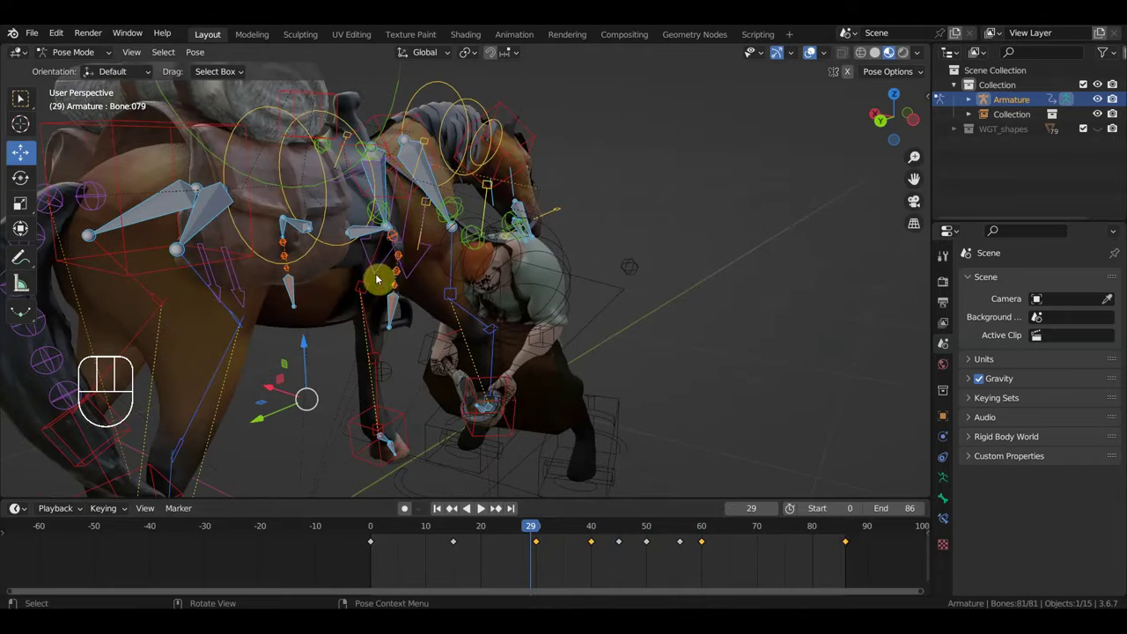
Step: Adjust a blacksmith bone and key location and rotation for all bones at frame 29
{"action": "left_click_drag", "start_coordinate": [401, 238], "coordinate": [426, 247]}
{"action": "left_click_drag", "start_coordinate": [451, 242], "coordinate": [465, 241]}
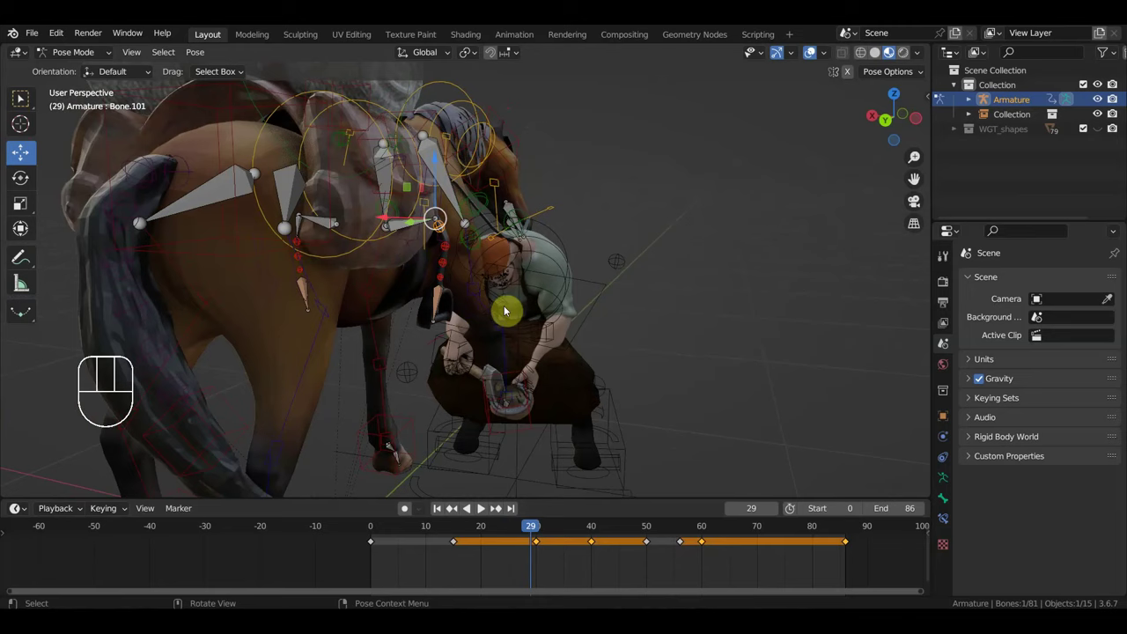
{"action": "left_click", "coordinate": [437, 318]}
{"action": "key", "text": "g"}
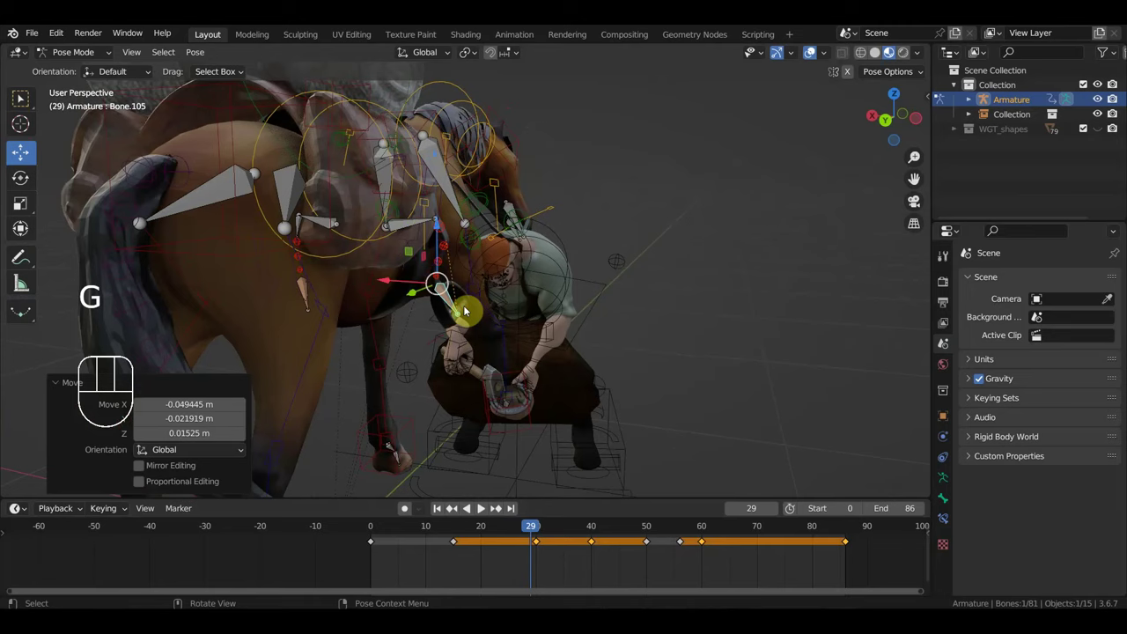
{"action": "key", "text": "a"}
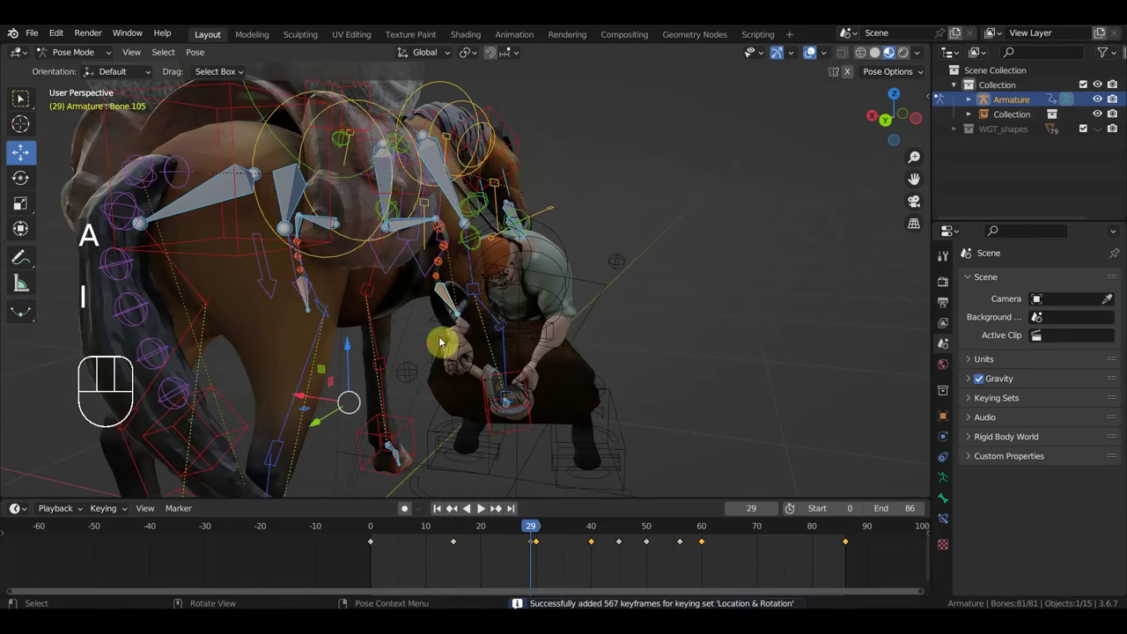
Step: Slide the new frame-29 keyframe onto frame 30 and step through the motion
{"action": "left_click", "coordinate": [538, 543]}
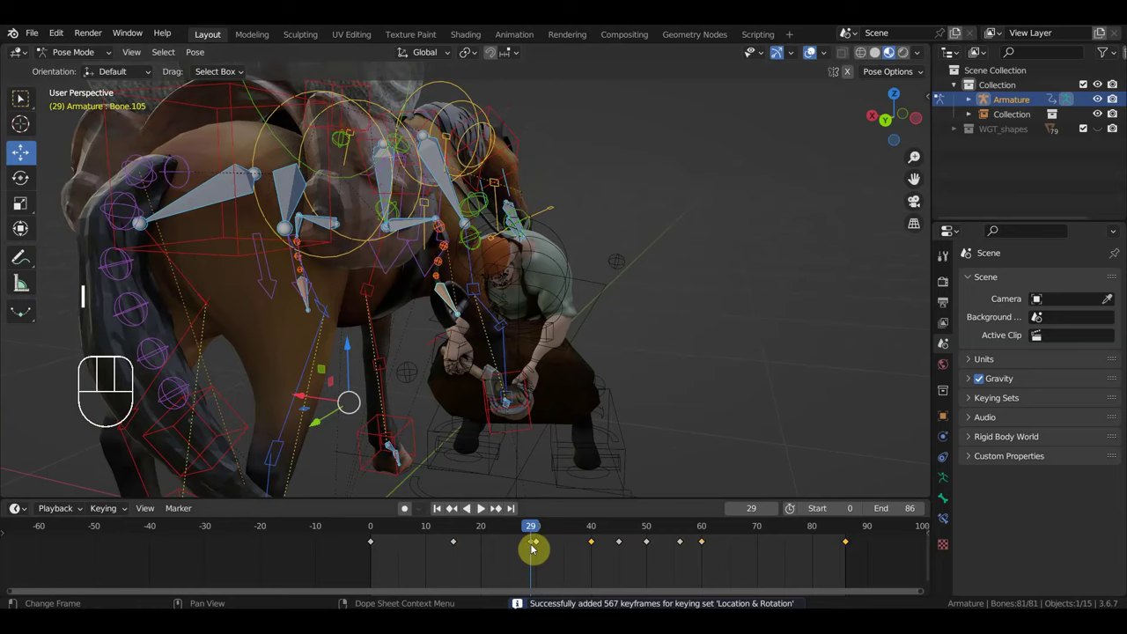
{"action": "key", "text": "g"}
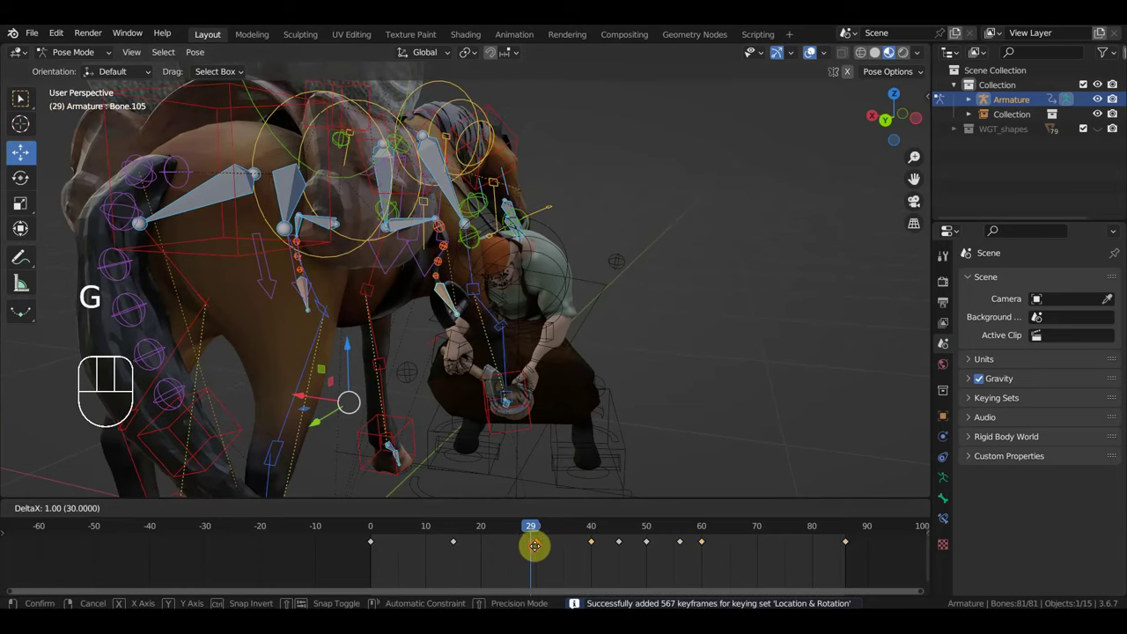
{"action": "left_click", "coordinate": [462, 530]}
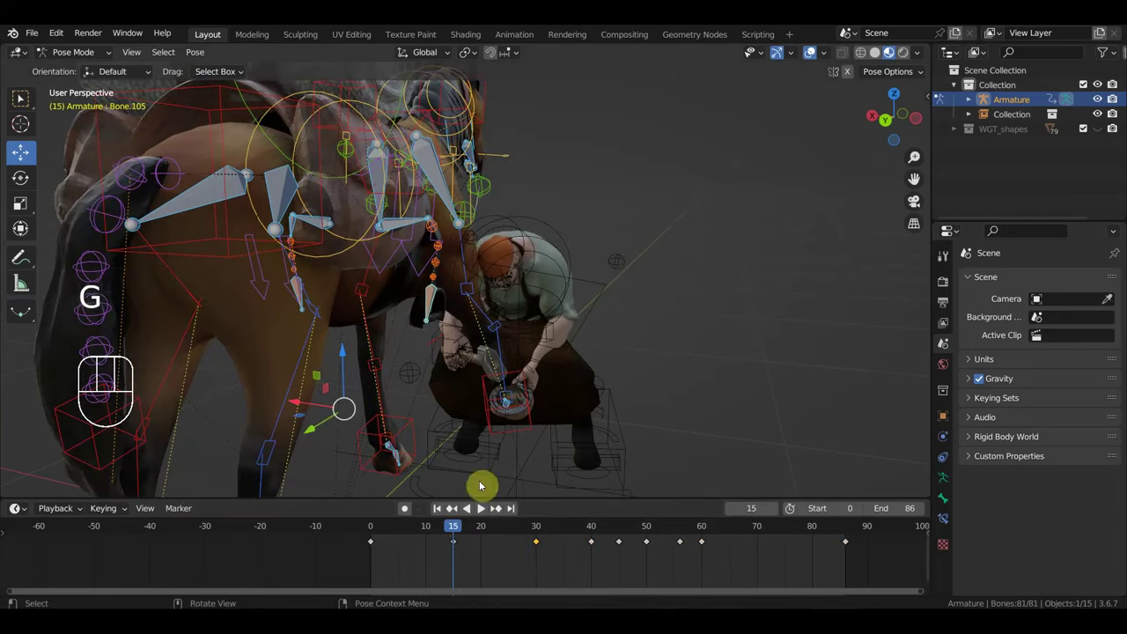
{"action": "left_click_drag", "start_coordinate": [355, 528], "coordinate": [567, 528]}
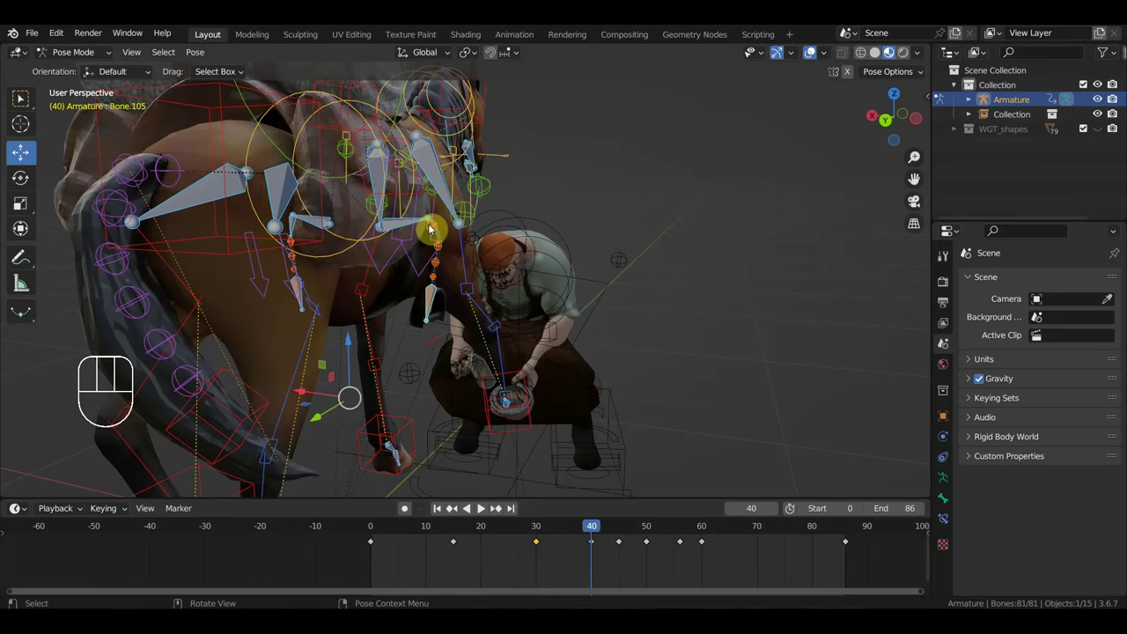
Step: Select five bones of the blacksmith rig together
{"action": "left_click", "coordinate": [432, 233]}
{"action": "left_click", "coordinate": [438, 251]}
{"action": "left_click", "coordinate": [436, 271]}
{"action": "left_click", "coordinate": [437, 284]}
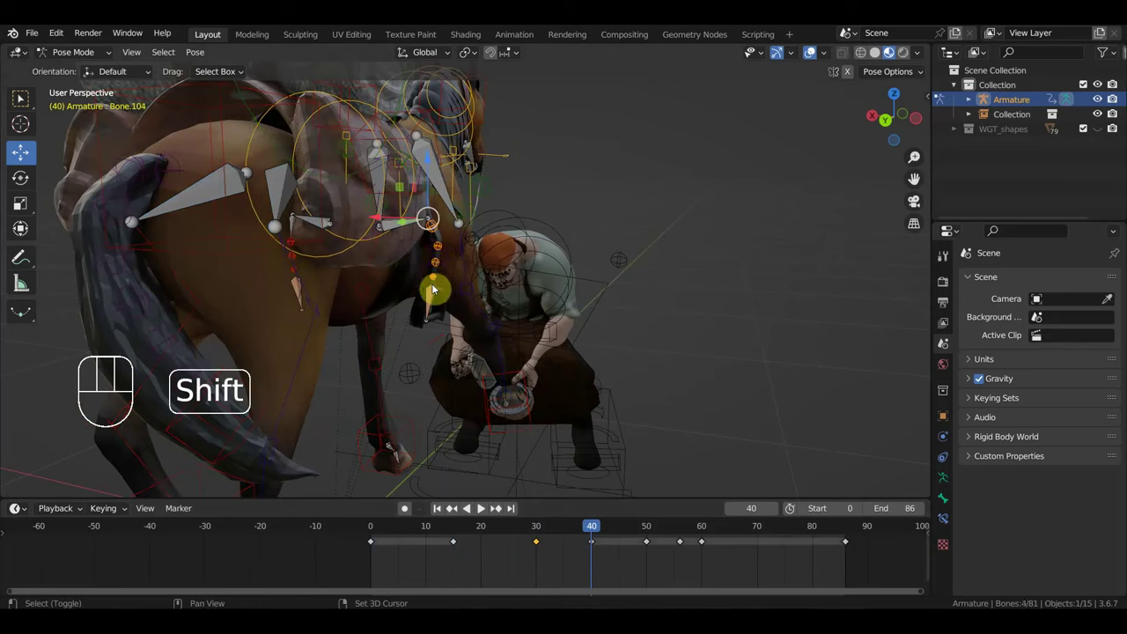
{"action": "left_click", "coordinate": [429, 309]}
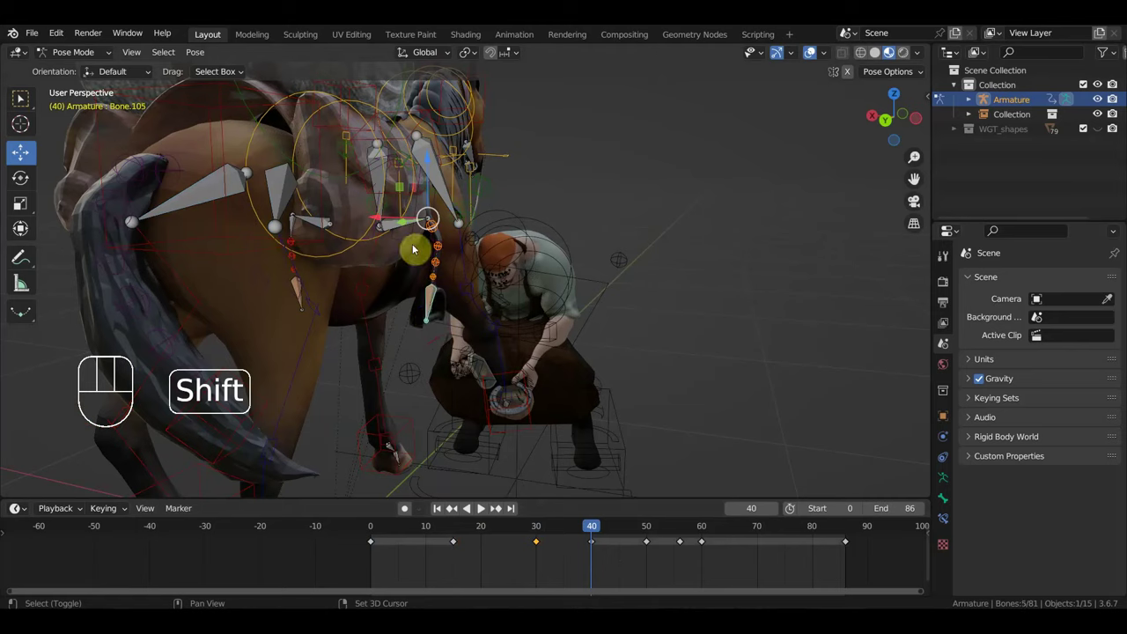
Step: Delete the in-between keyframes so only start, middle and end keys remain
{"action": "left_click_drag", "start_coordinate": [733, 567], "coordinate": [632, 542]}
{"action": "key", "text": "Delete"}
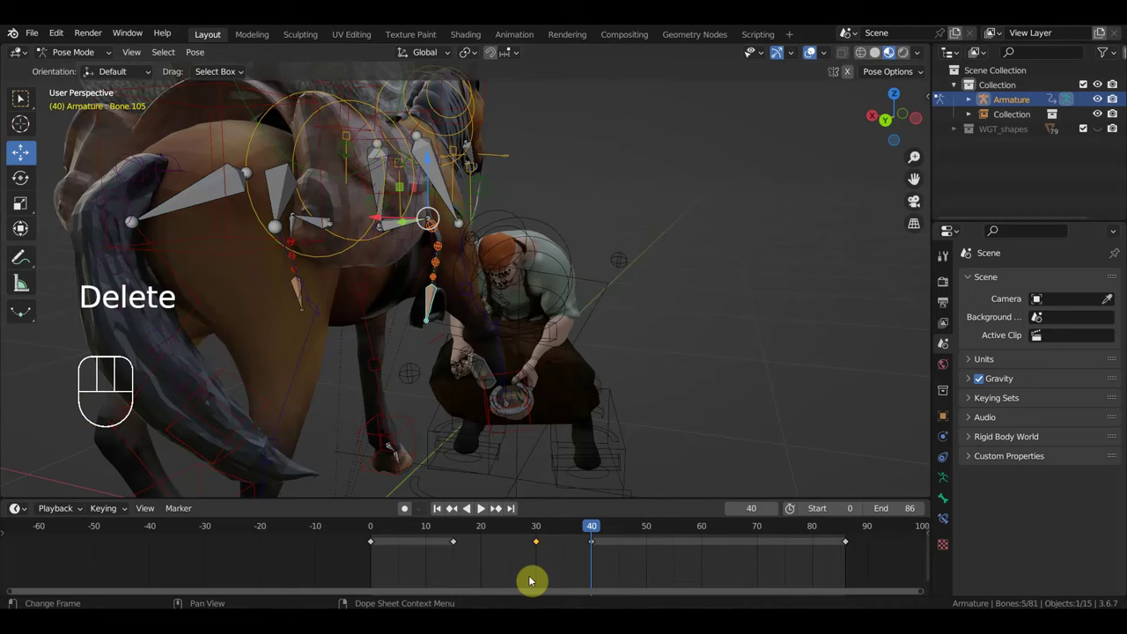
{"action": "left_click_drag", "start_coordinate": [467, 564], "coordinate": [355, 541]}
{"action": "left_click", "coordinate": [482, 570]}
{"action": "left_click_drag", "start_coordinate": [477, 567], "coordinate": [435, 545]}
{"action": "key", "text": "Delete"}
{"action": "left_click_drag", "start_coordinate": [601, 555], "coordinate": [587, 559]}
{"action": "key", "text": "Delete"}
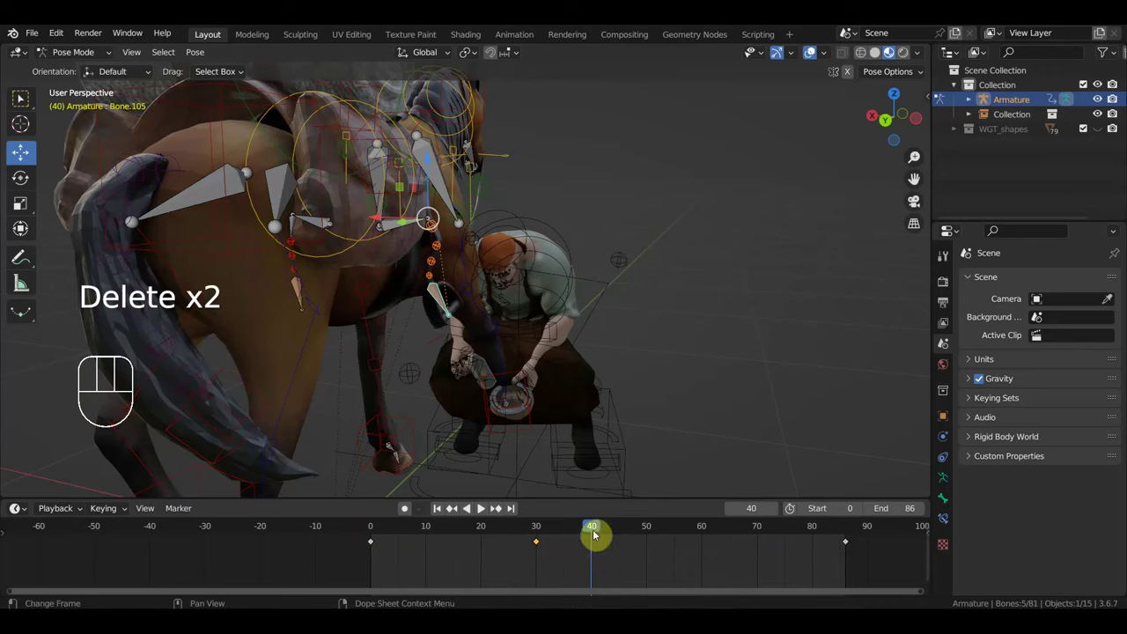
Step: Shift the middle frame-30 keyframe to about frame 45 and play the animation
{"action": "left_click_drag", "start_coordinate": [526, 537], "coordinate": [435, 537]}
{"action": "left_click_drag", "start_coordinate": [547, 564], "coordinate": [508, 535]}
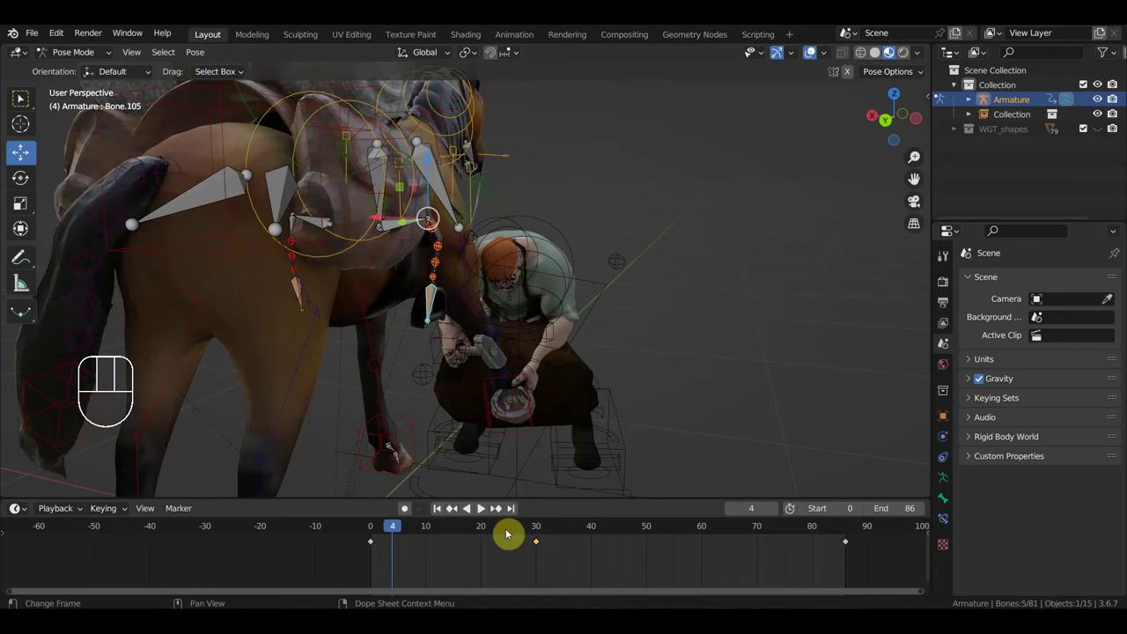
{"action": "key", "text": "g"}
{"action": "left_click", "coordinate": [544, 569]}
{"action": "left_click", "coordinate": [552, 560]}
{"action": "key", "text": "g"}
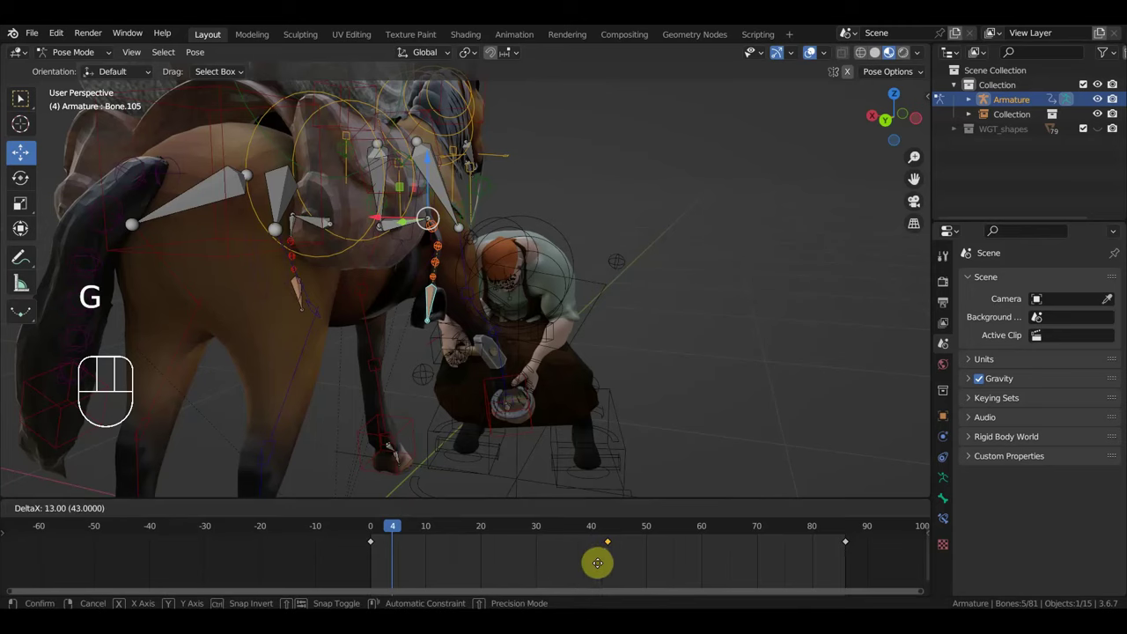
{"action": "key", "text": "space"}
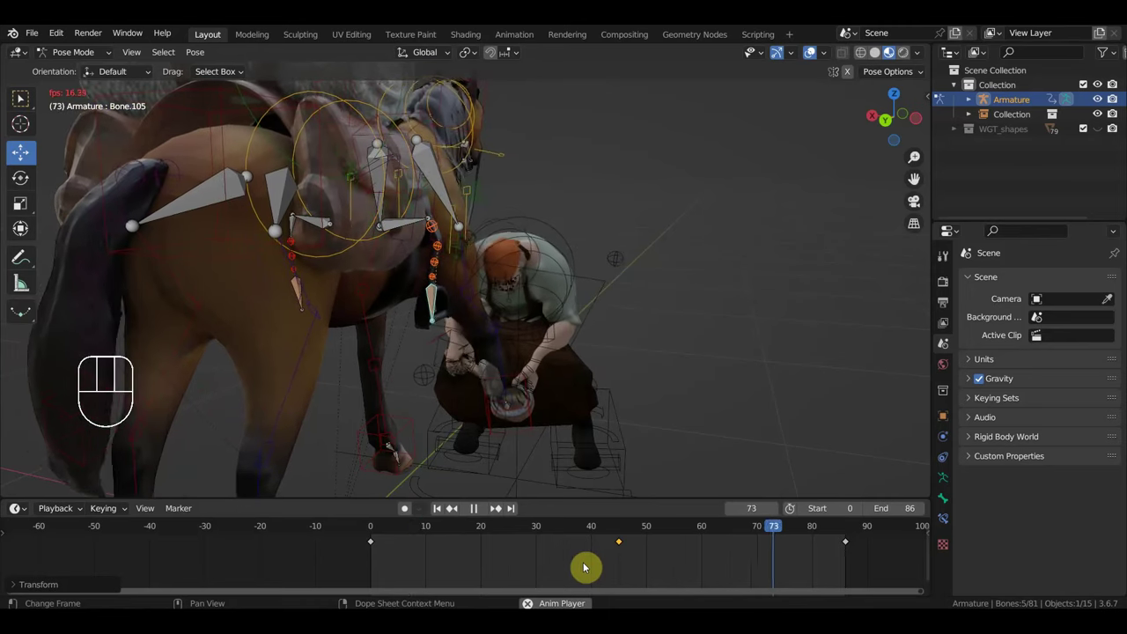
Step: Stop playback, key the hand bone at frame 69 and key the full rig there
{"action": "key", "text": "space"}
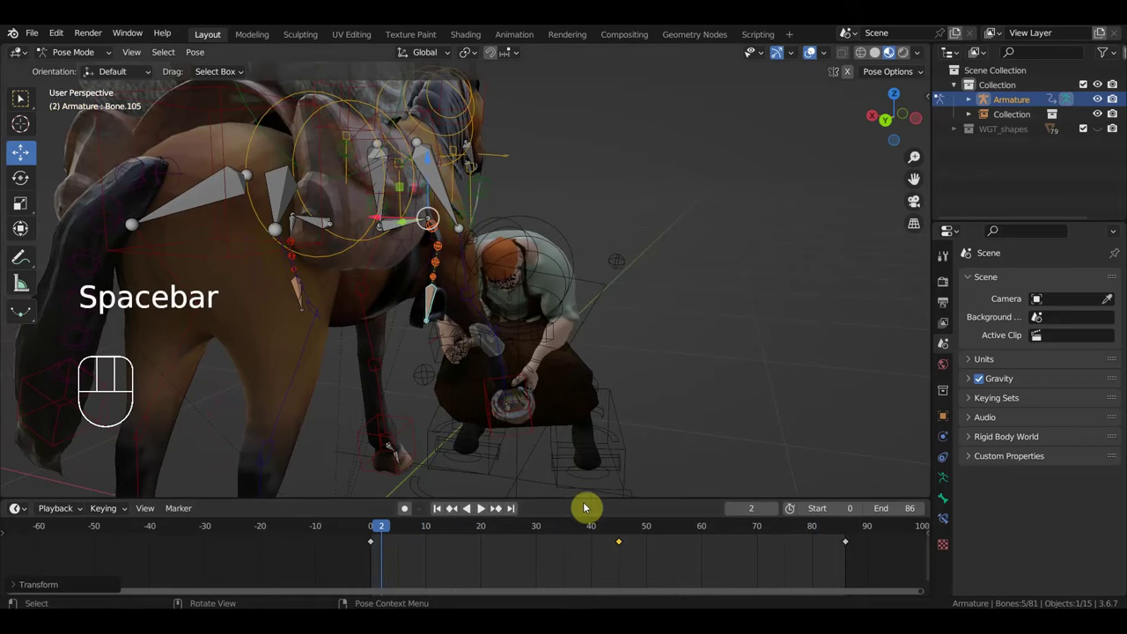
{"action": "left_click_drag", "start_coordinate": [559, 446], "coordinate": [534, 366]}
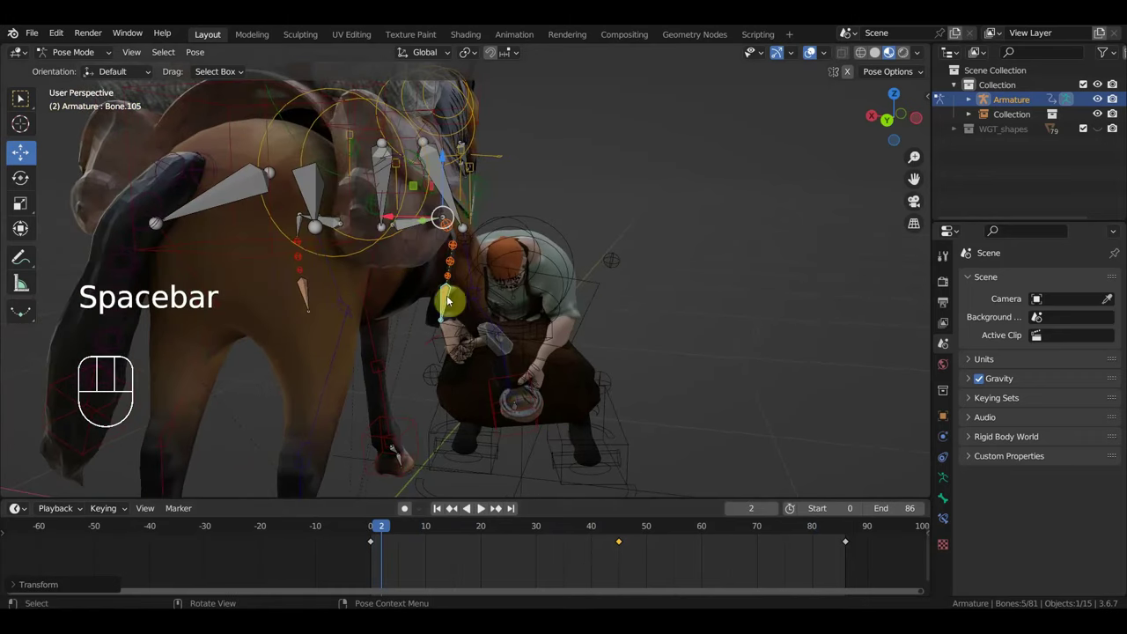
{"action": "left_click", "coordinate": [738, 519]}
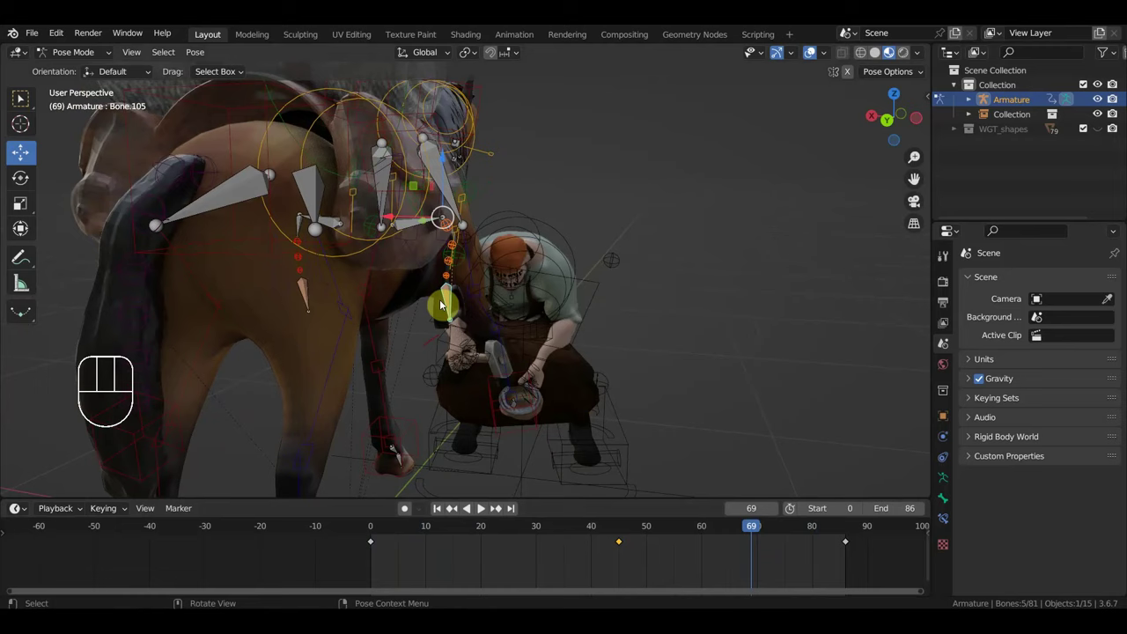
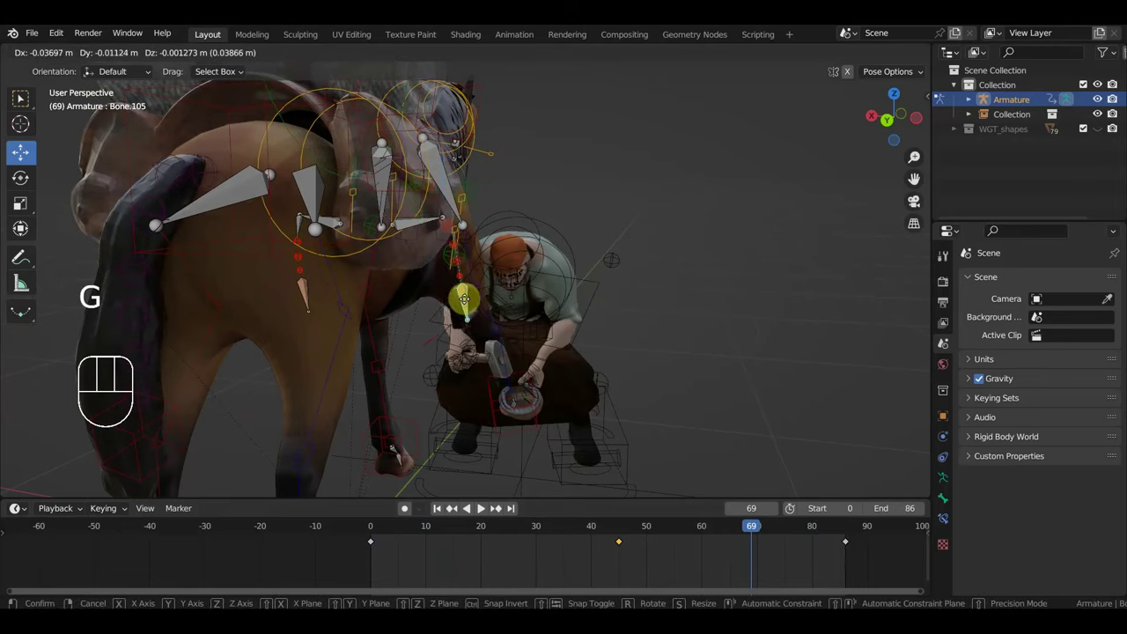
{"action": "key", "text": "i"}
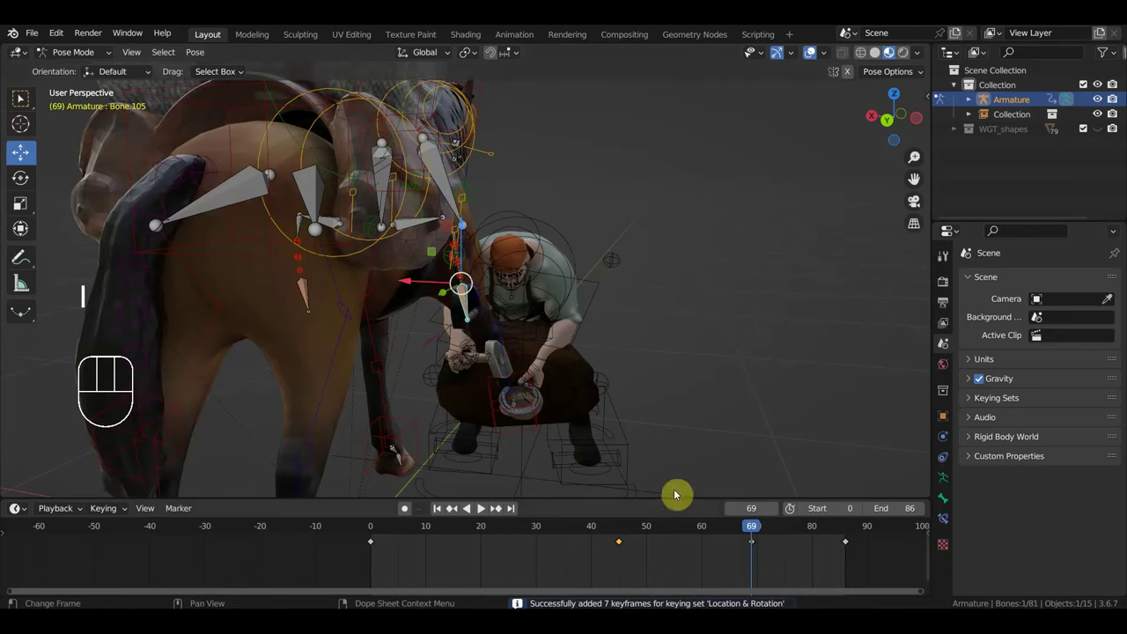
{"action": "key", "text": "a"}
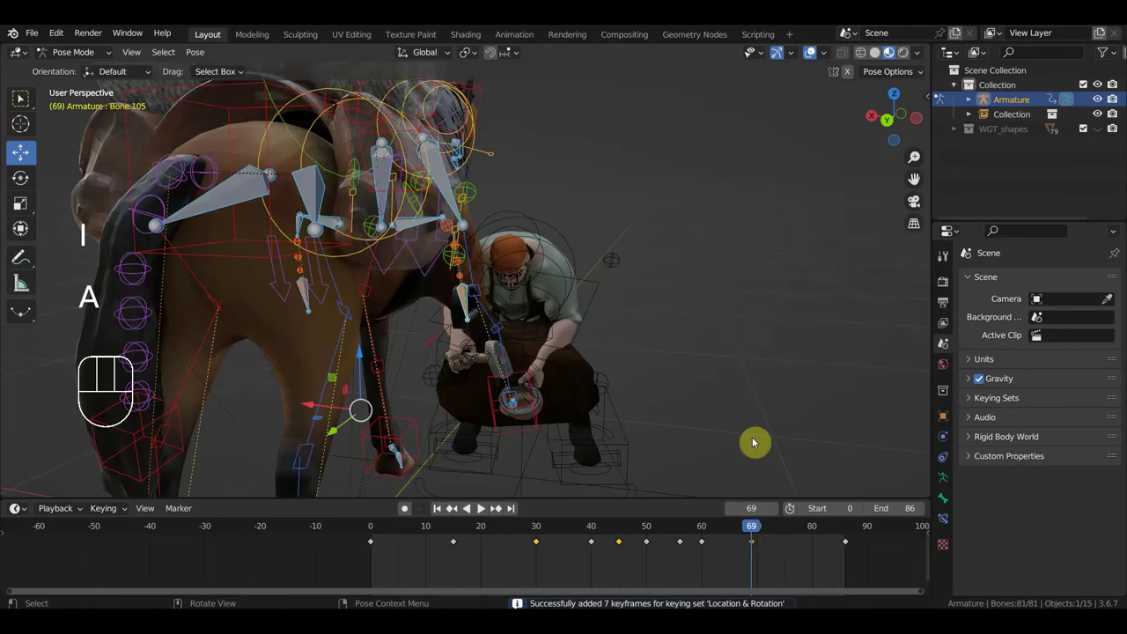
{"action": "key", "text": "i"}
Step: At the final frame 86 move the hand bone and key location and rotation for all bones
{"action": "left_click_drag", "start_coordinate": [758, 536], "coordinate": [811, 537]}
{"action": "left_click", "coordinate": [455, 306]}
{"action": "key", "text": "g"}
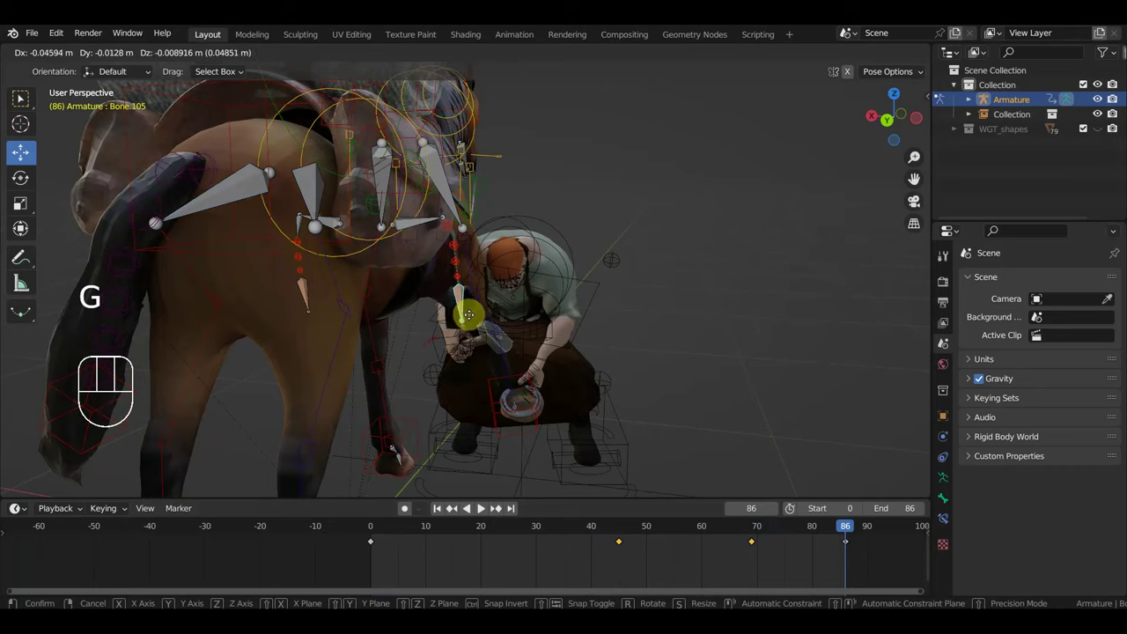
{"action": "key", "text": "i"}
{"action": "key", "text": "a"}
{"action": "key", "text": "i"}
{"action": "left_click_drag", "start_coordinate": [851, 552], "coordinate": [841, 552]}
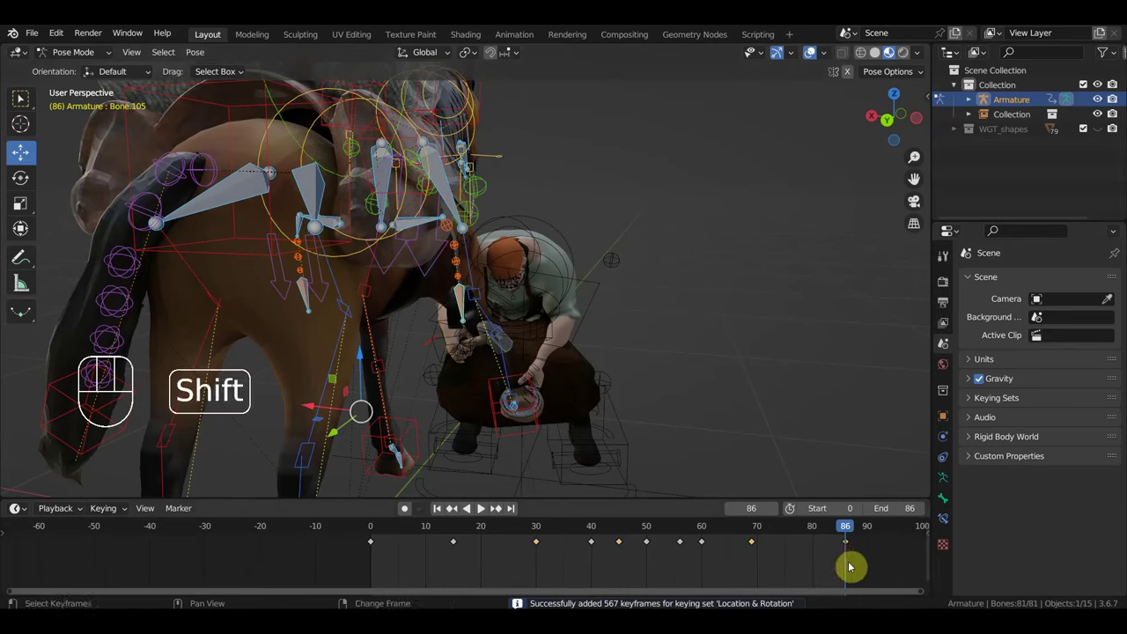
{"action": "key", "text": "shift+d"}
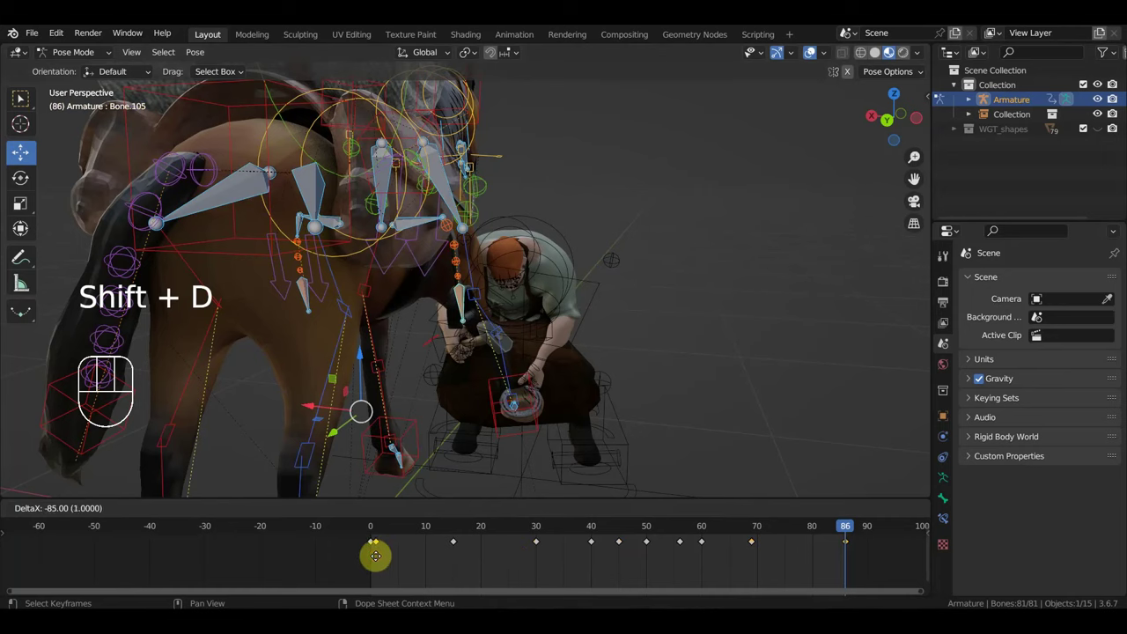
{"action": "left_click", "coordinate": [375, 532]}
{"action": "left_click_drag", "start_coordinate": [382, 535], "coordinate": [574, 449]}
{"action": "key", "text": "space"}
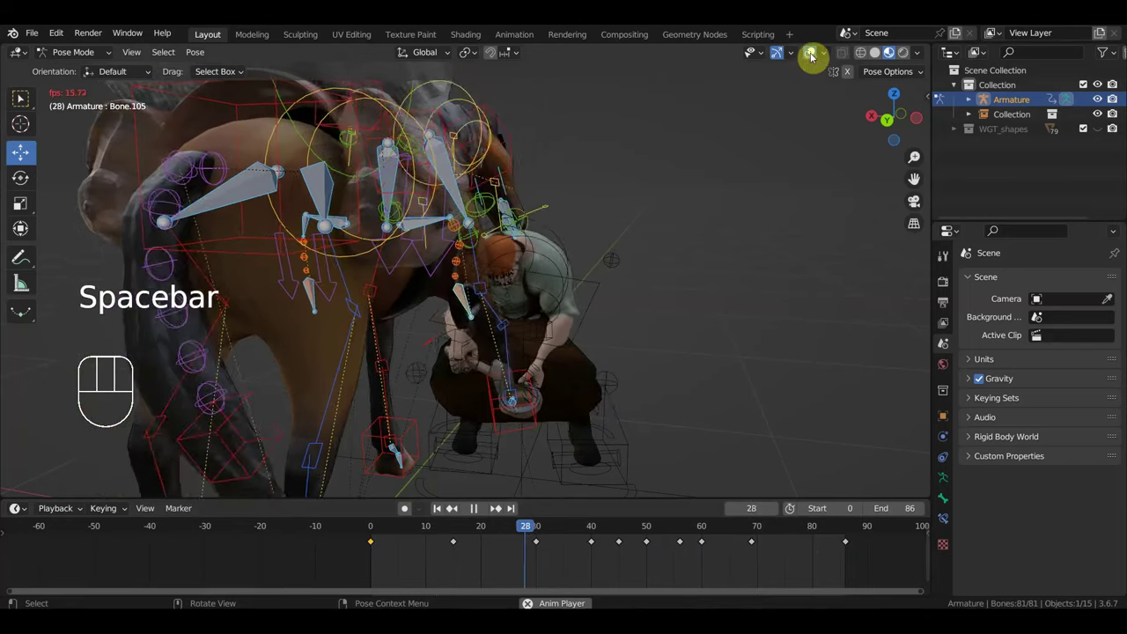
{"action": "left_click_drag", "start_coordinate": [717, 312], "coordinate": [671, 312]}
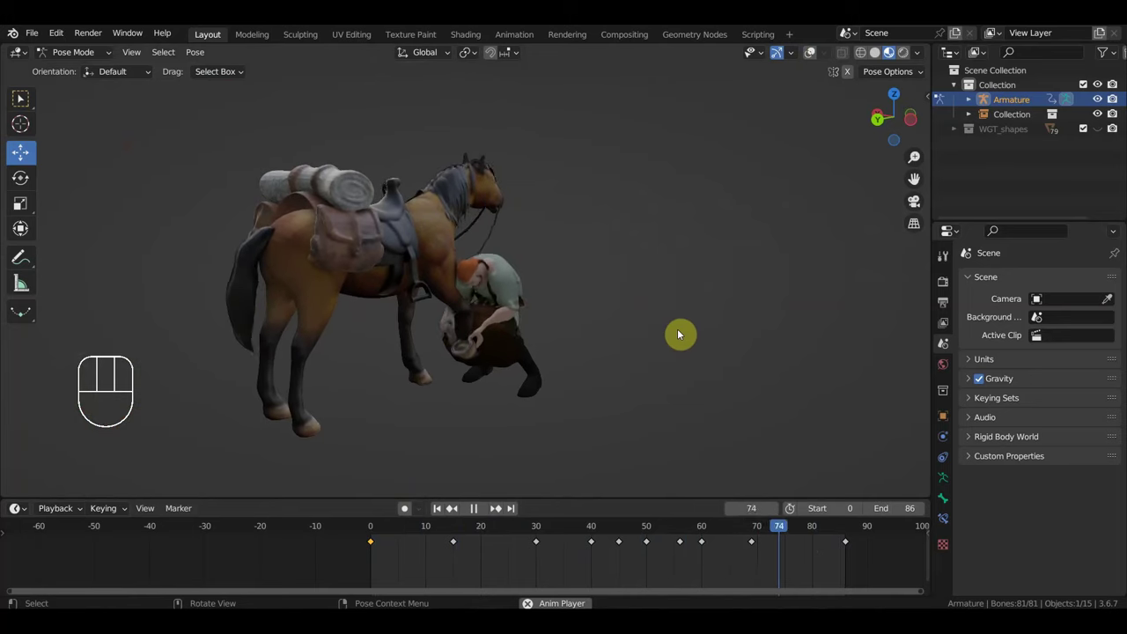
{"action": "left_click_drag", "start_coordinate": [651, 349], "coordinate": [684, 349]}
{"action": "key", "text": "space"}
{"action": "left_click_drag", "start_coordinate": [645, 367], "coordinate": [651, 361]}
{"action": "key", "text": "space"}
{"action": "middle_click", "coordinate": [643, 359]}
{"action": "key", "text": "space"}
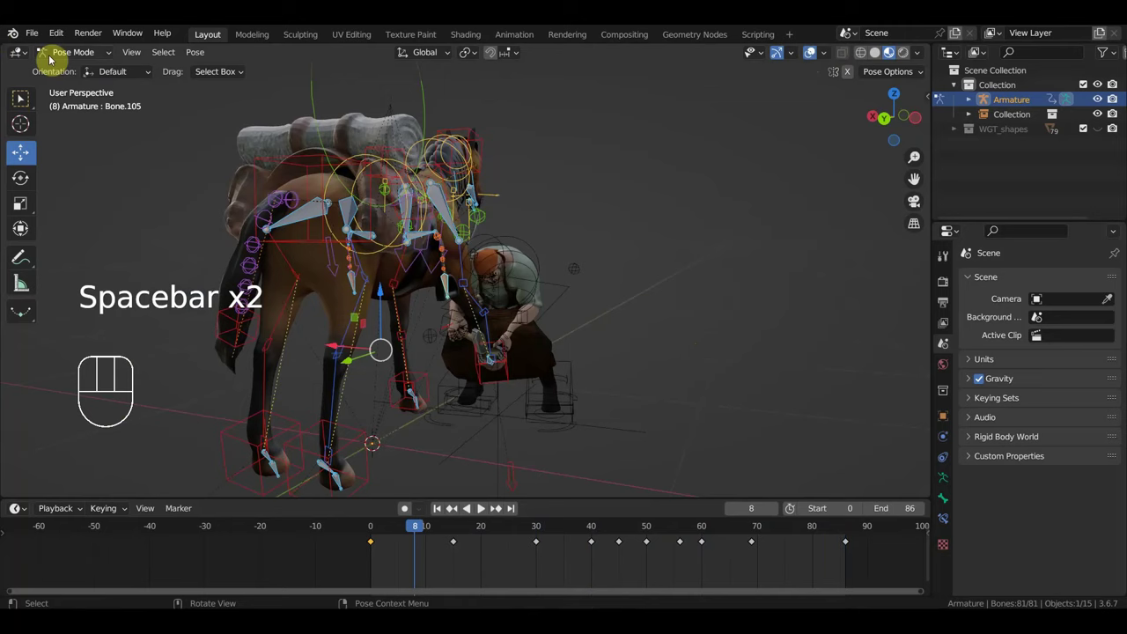
Step: From the side view shift the saddlebag back along the horse behind the saddle
{"action": "left_click_drag", "start_coordinate": [78, 57], "coordinate": [143, 109]}
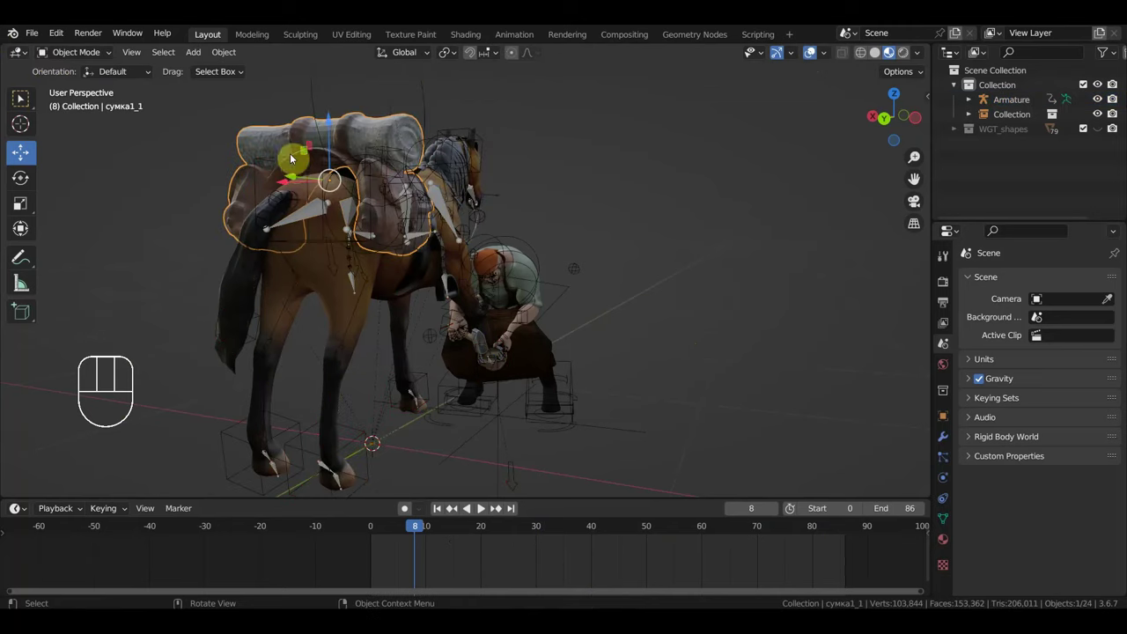
{"action": "key", "text": "KP_3"}
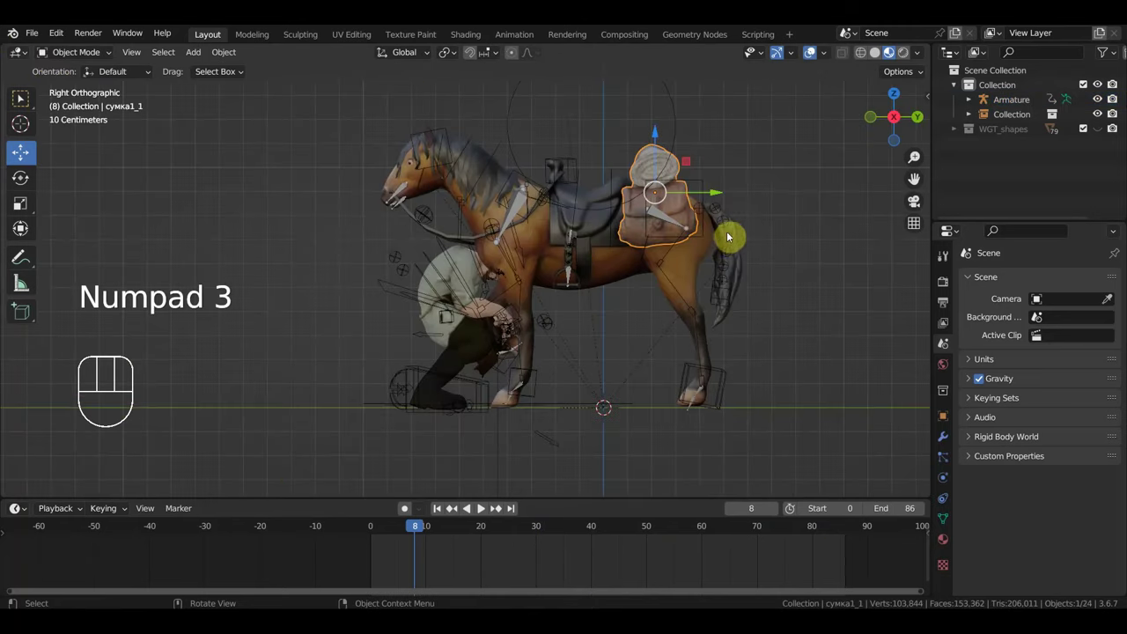
{"action": "key", "text": "r"}
{"action": "key", "text": "g"}
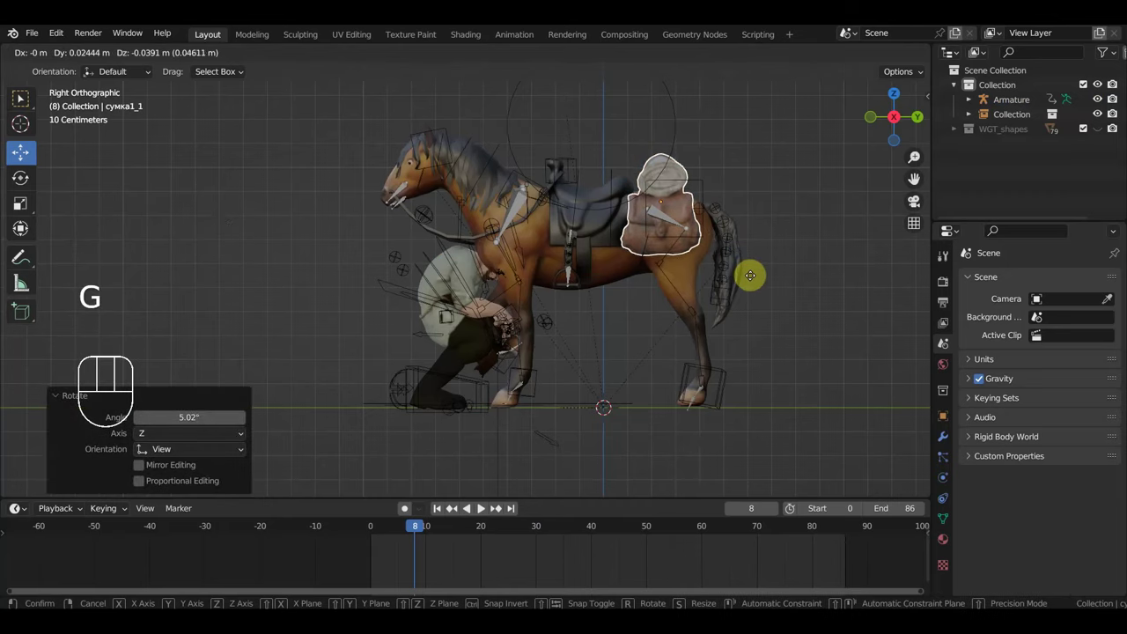
{"action": "left_click_drag", "start_coordinate": [763, 237], "coordinate": [653, 250]}
{"action": "key", "text": "g"}
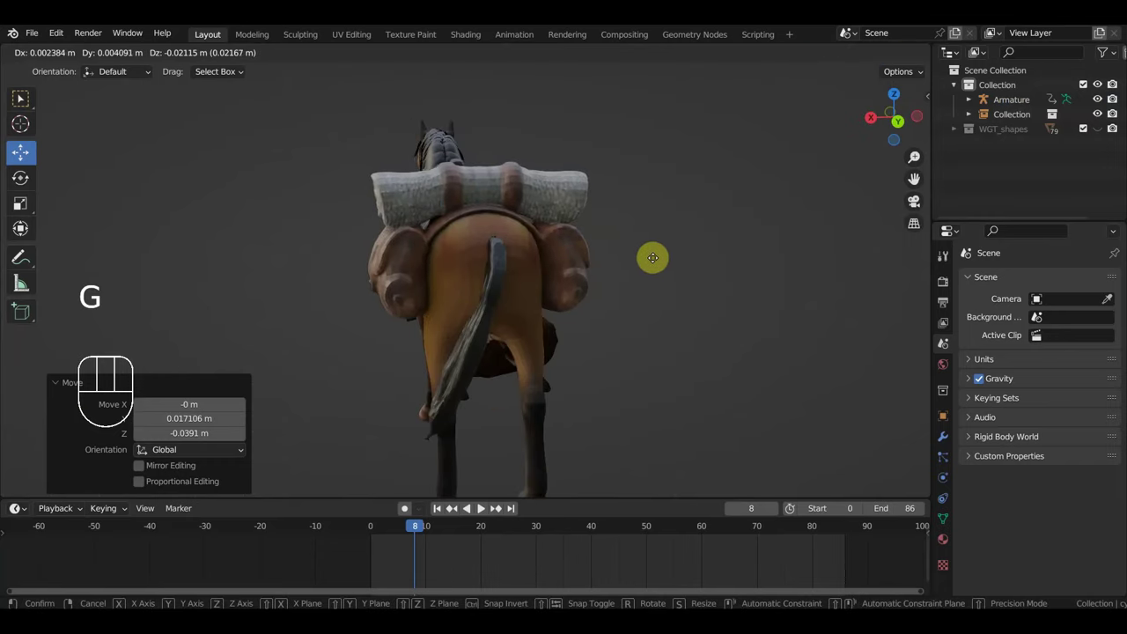
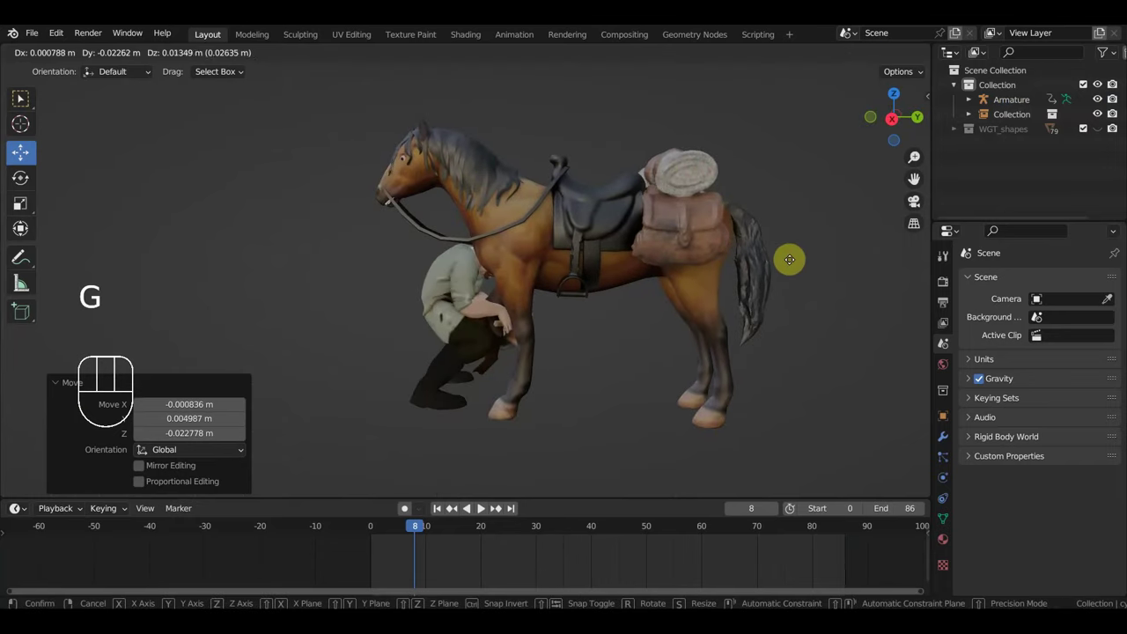
Step: Tilt the saddlebag and nudge it to sit snugly on the horse's rump
{"action": "key", "text": "r"}
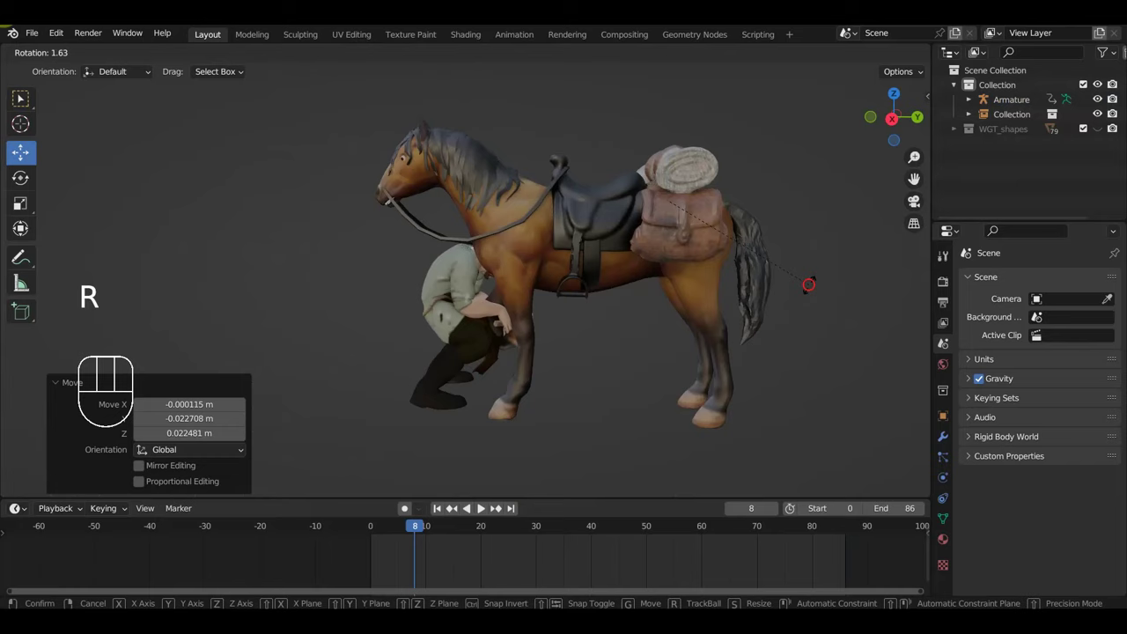
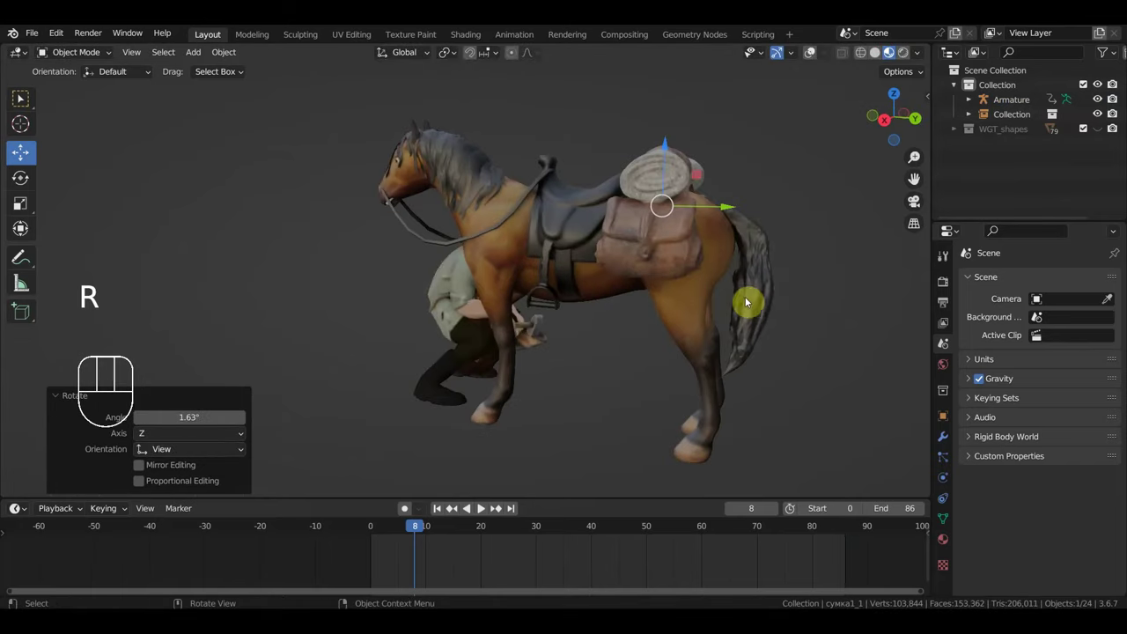
{"action": "key", "text": "r"}
{"action": "left_click_drag", "start_coordinate": [759, 300], "coordinate": [784, 290]}
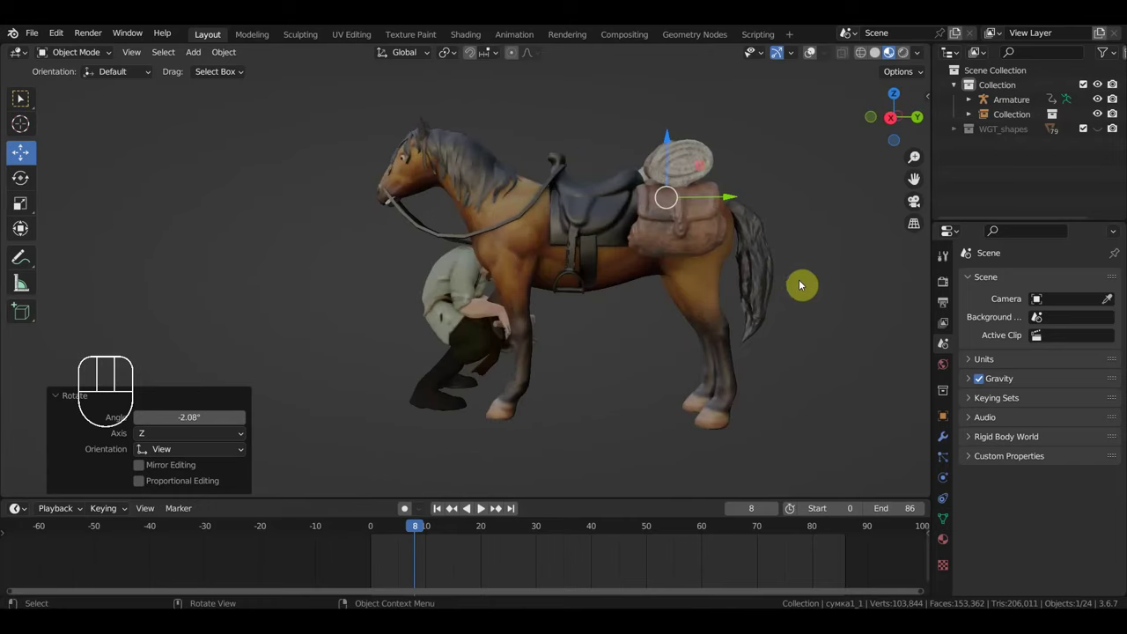
{"action": "key", "text": "g"}
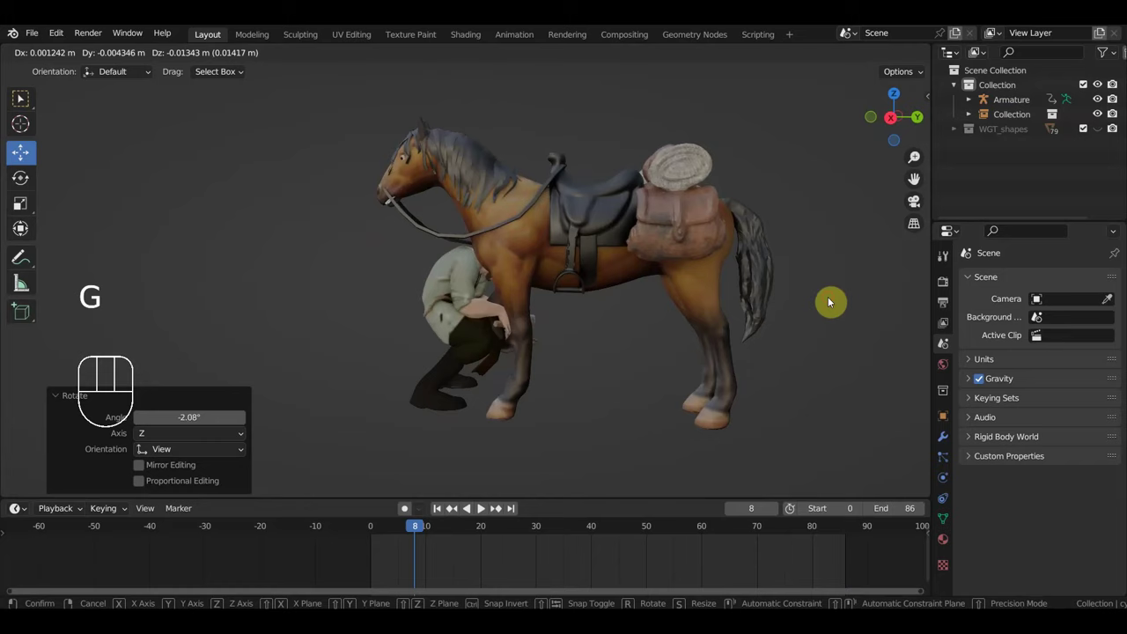
{"action": "left_click_drag", "start_coordinate": [812, 309], "coordinate": [822, 327]}
{"action": "key", "text": "KP_1"}
Step: Play the animation while orbiting and zooming around the horse and blacksmith, then stop it
{"action": "key", "text": "space"}
{"action": "left_click_drag", "start_coordinate": [676, 315], "coordinate": [728, 331]}
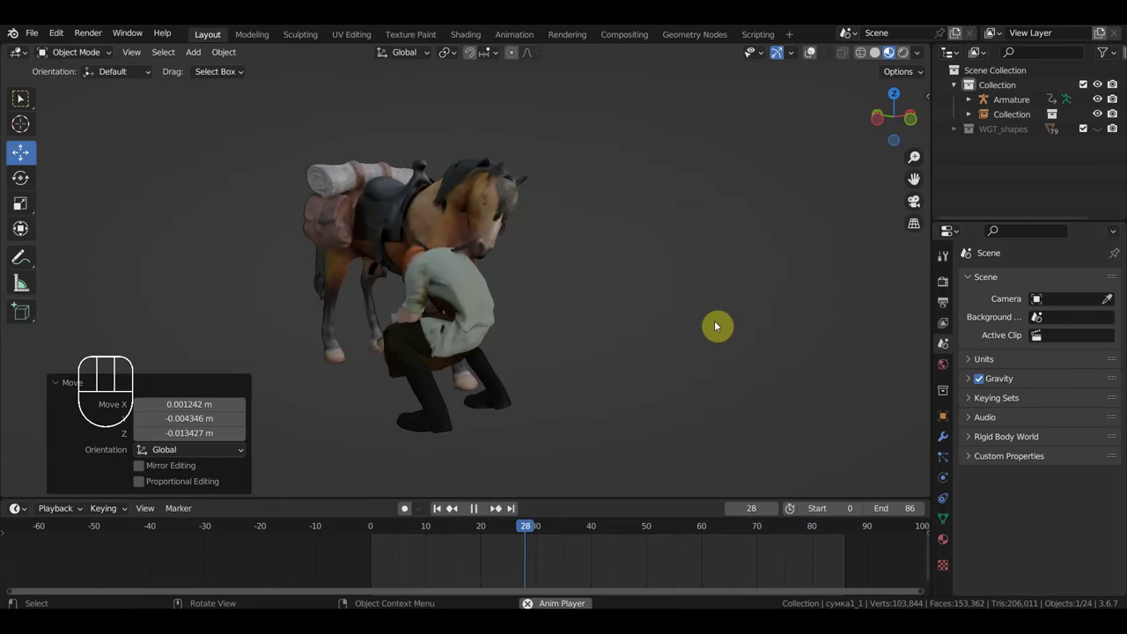
{"action": "scroll", "scroll_direction": "up", "scroll_amount": 3}
{"action": "middle_click", "coordinate": [592, 324]}
{"action": "scroll", "scroll_direction": "down", "scroll_amount": 3}
{"action": "left_click_drag", "start_coordinate": [460, 387], "coordinate": [497, 384]}
{"action": "left_click_drag", "start_coordinate": [527, 401], "coordinate": [557, 403]}
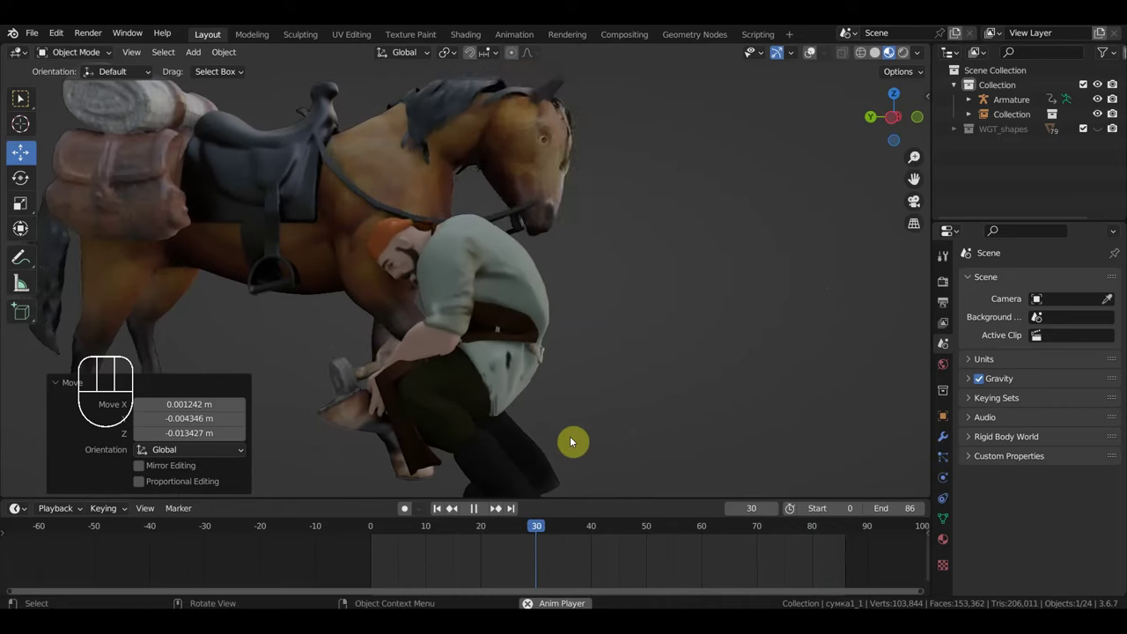
{"action": "middle_click", "coordinate": [507, 394]}
{"action": "scroll", "scroll_direction": "down", "scroll_amount": 3}
{"action": "middle_click", "coordinate": [544, 370]}
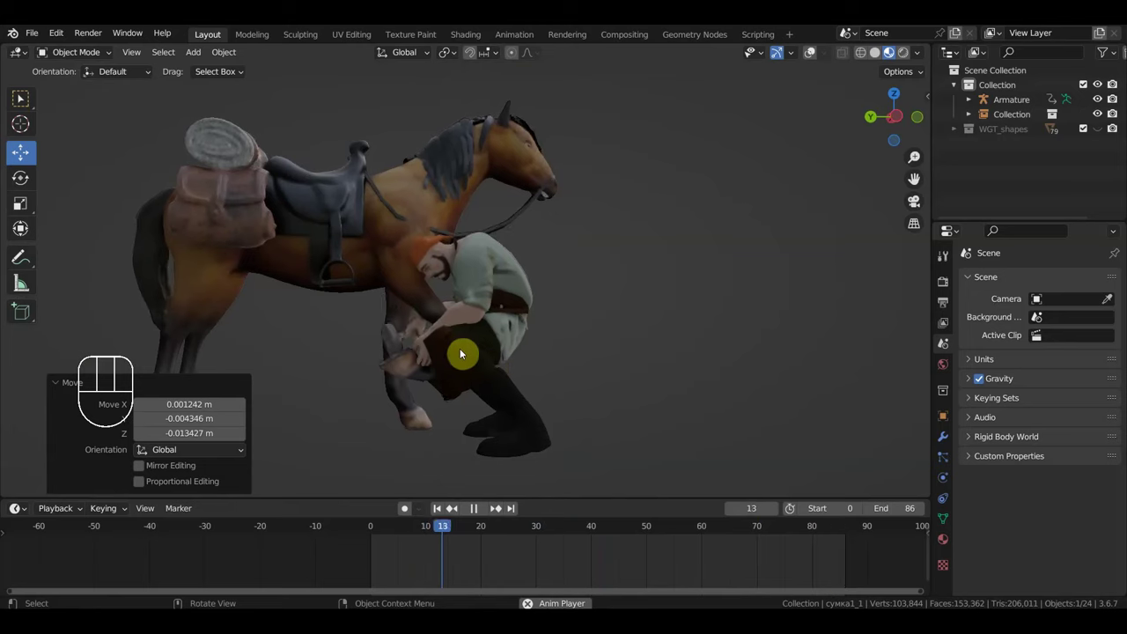
{"action": "left_click_drag", "start_coordinate": [460, 352], "coordinate": [523, 361]}
{"action": "middle_click", "coordinate": [542, 361]}
{"action": "middle_click", "coordinate": [556, 375]}
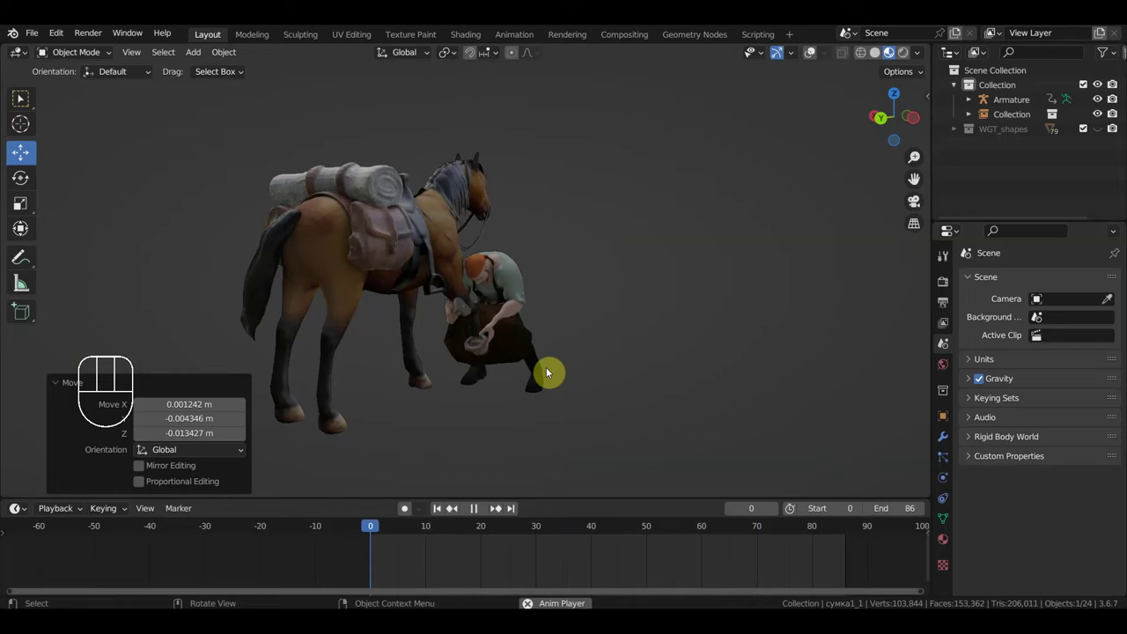
{"action": "left_click_drag", "start_coordinate": [642, 371], "coordinate": [669, 375]}
{"action": "left_click_drag", "start_coordinate": [661, 375], "coordinate": [443, 304]}
{"action": "key", "text": "space"}
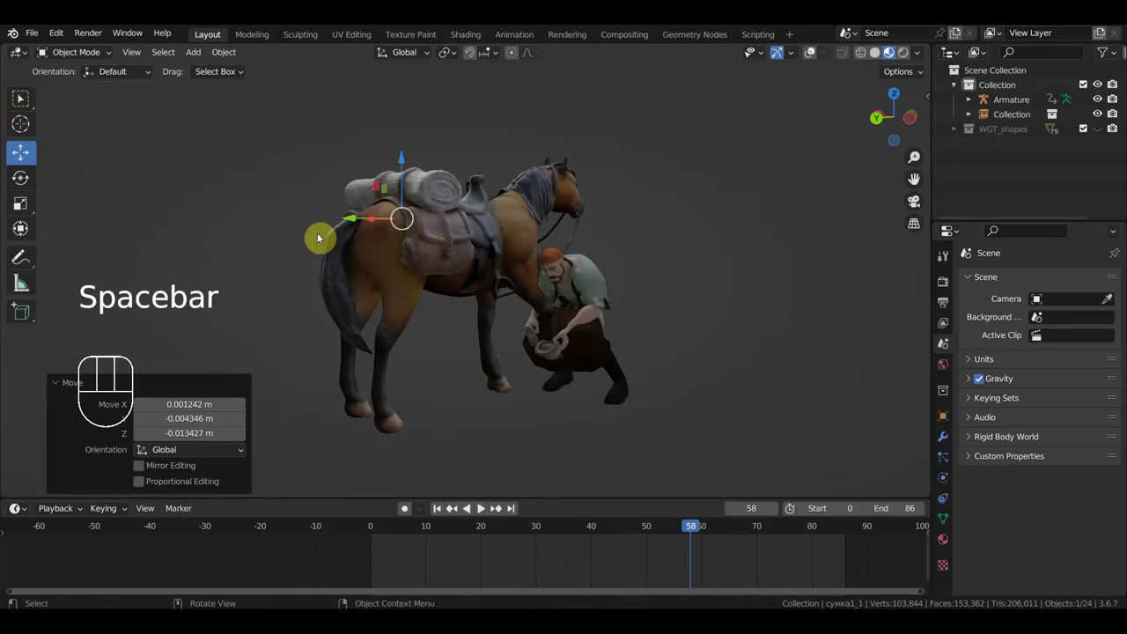
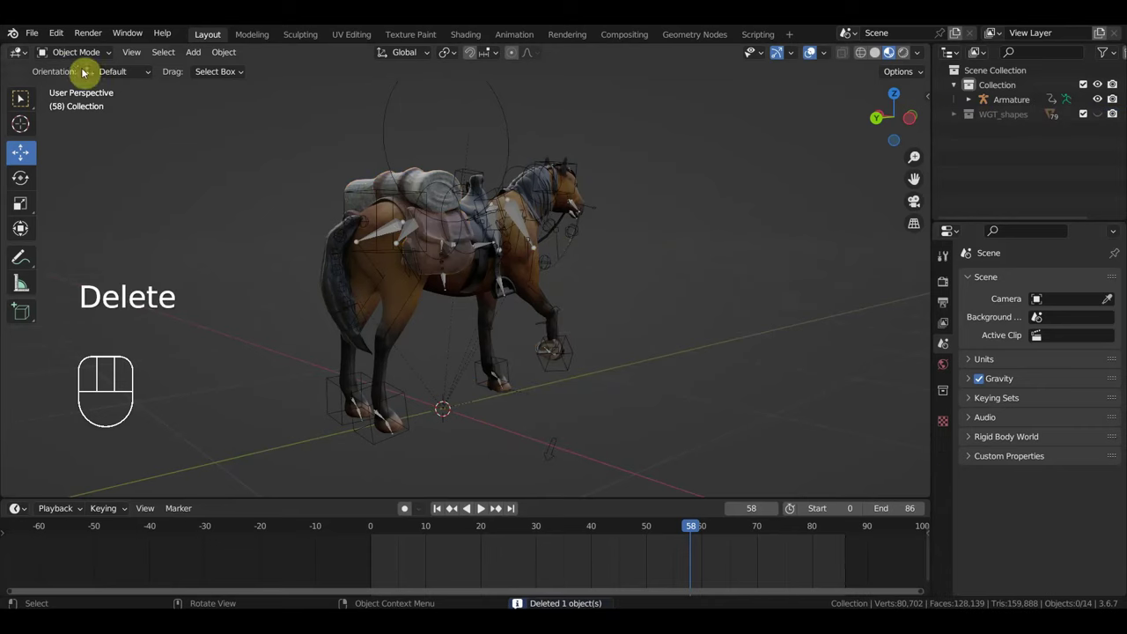
Step: Append the horse Collection from its file into the blacksmith scene
{"action": "left_click_drag", "start_coordinate": [42, 40], "coordinate": [79, 134]}
{"action": "left_click_drag", "start_coordinate": [37, 37], "coordinate": [480, 268]}
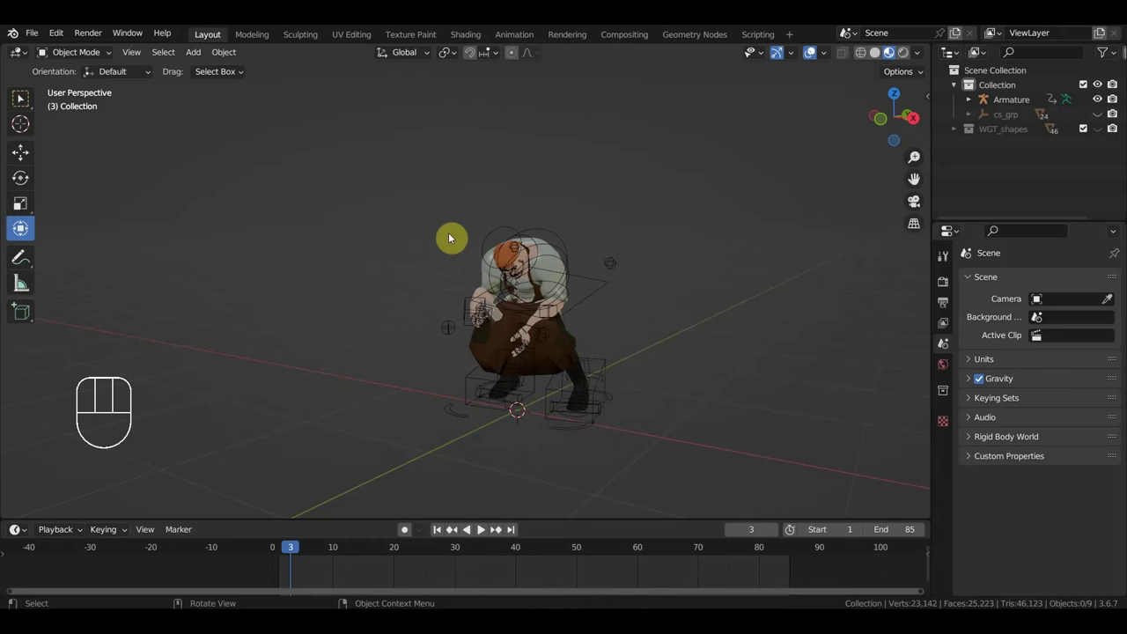
{"action": "left_click_drag", "start_coordinate": [36, 39], "coordinate": [86, 184]}
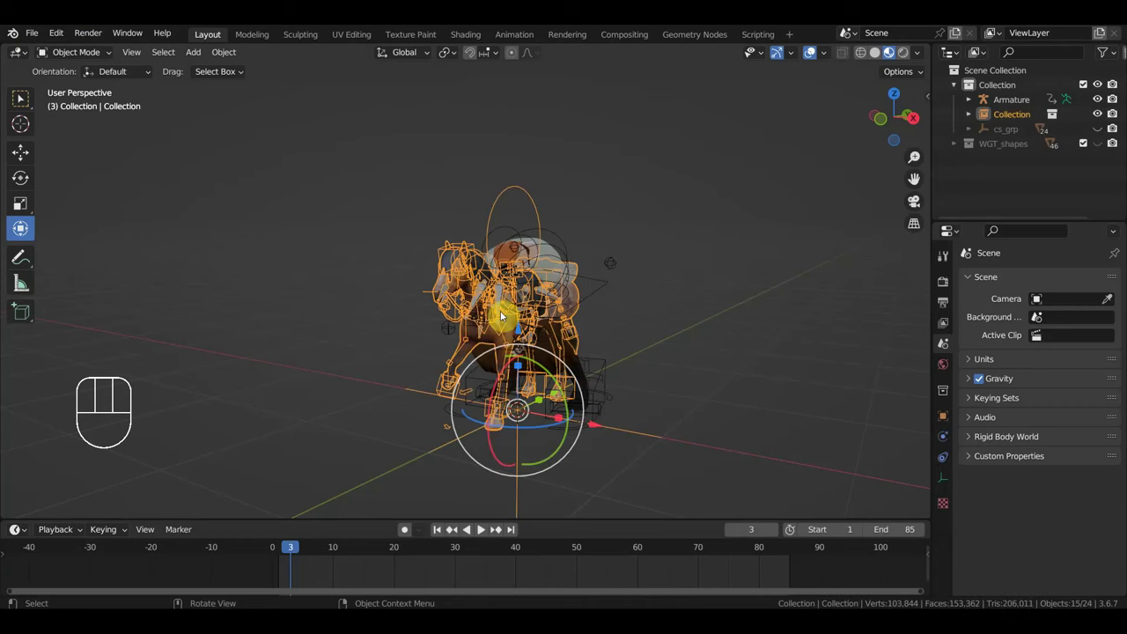
Step: Turn the horse Collection 180°, move it beside the blacksmith and start scaling it up
{"action": "key", "text": "s"}
{"action": "key", "text": "KP_7"}
{"action": "key", "text": "r"}
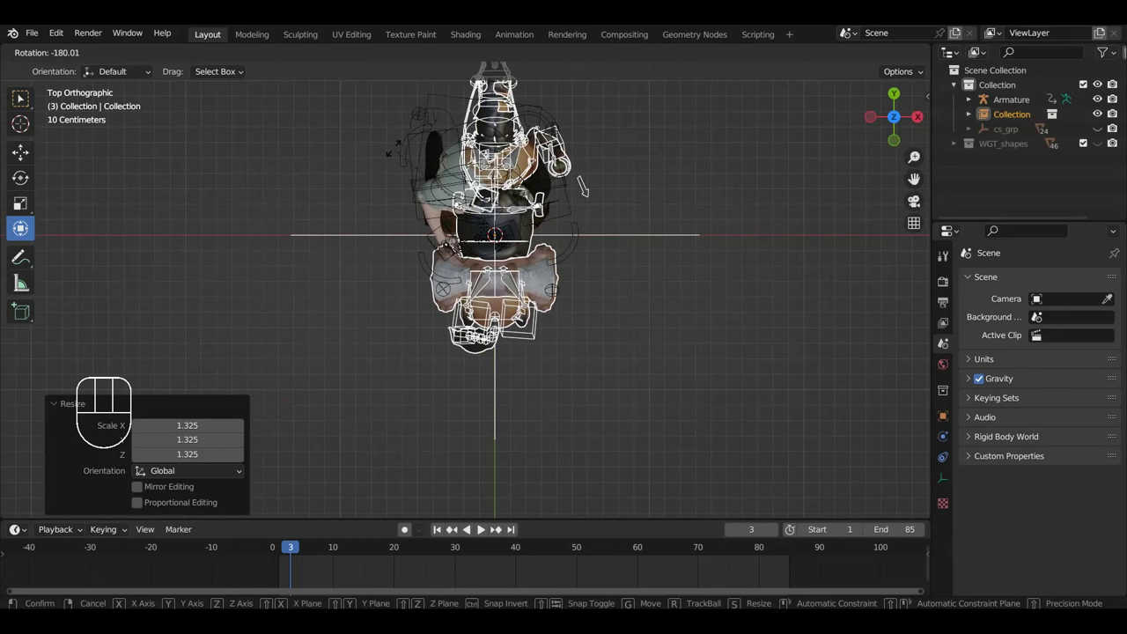
{"action": "key", "text": "g"}
{"action": "left_click_drag", "start_coordinate": [532, 286], "coordinate": [476, 167]}
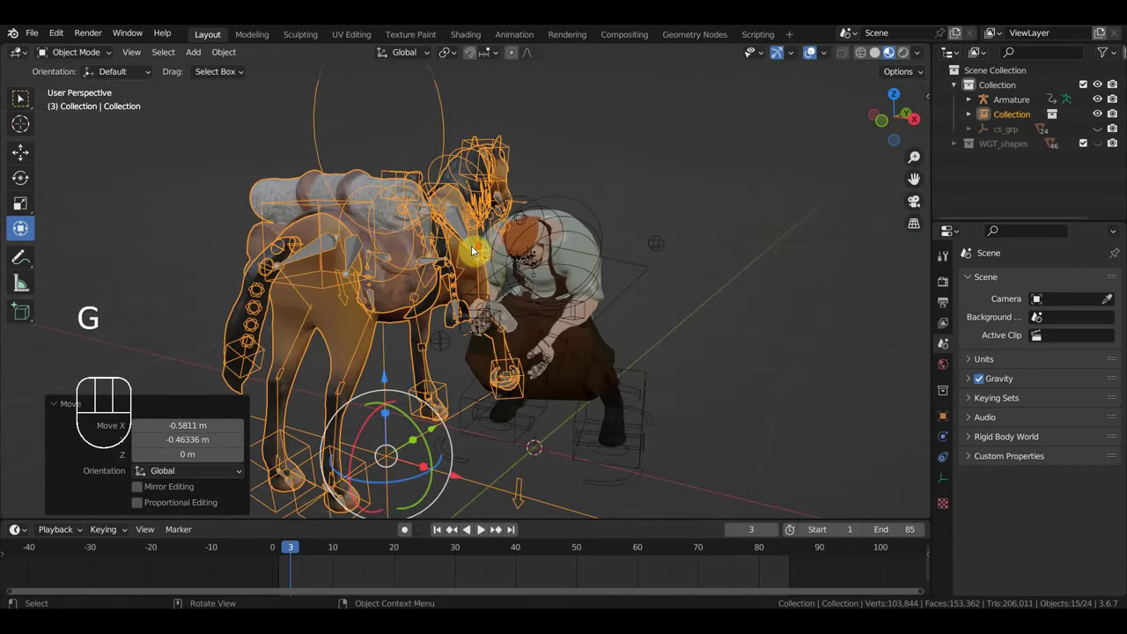
{"action": "left_click_drag", "start_coordinate": [564, 300], "coordinate": [512, 304]}
{"action": "key", "text": "KP_3"}
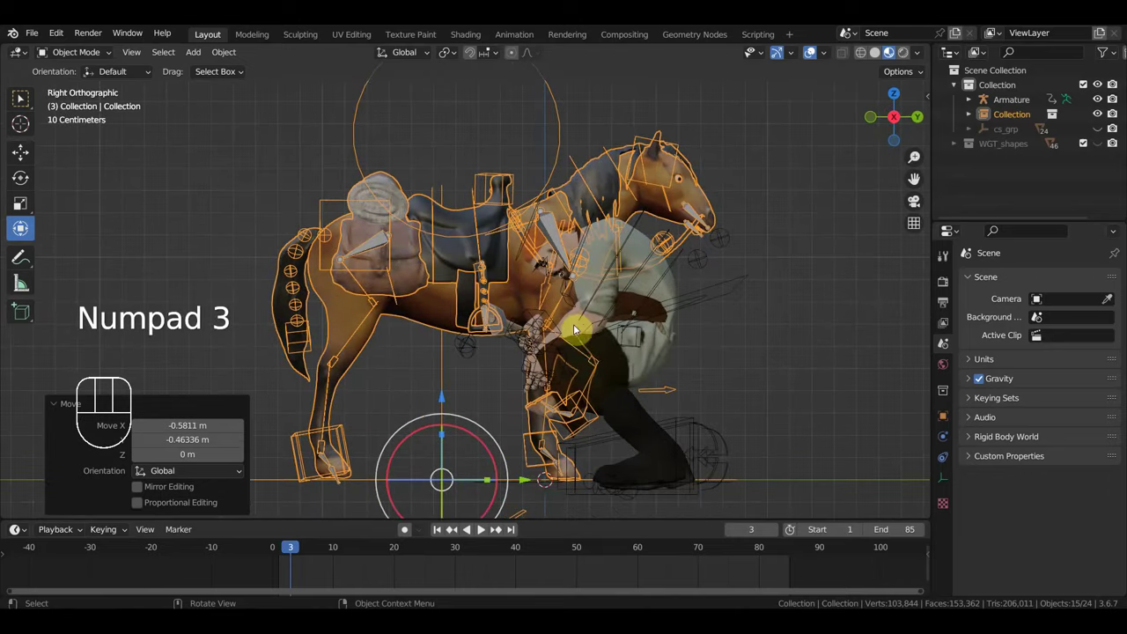
{"action": "key", "text": "s"}
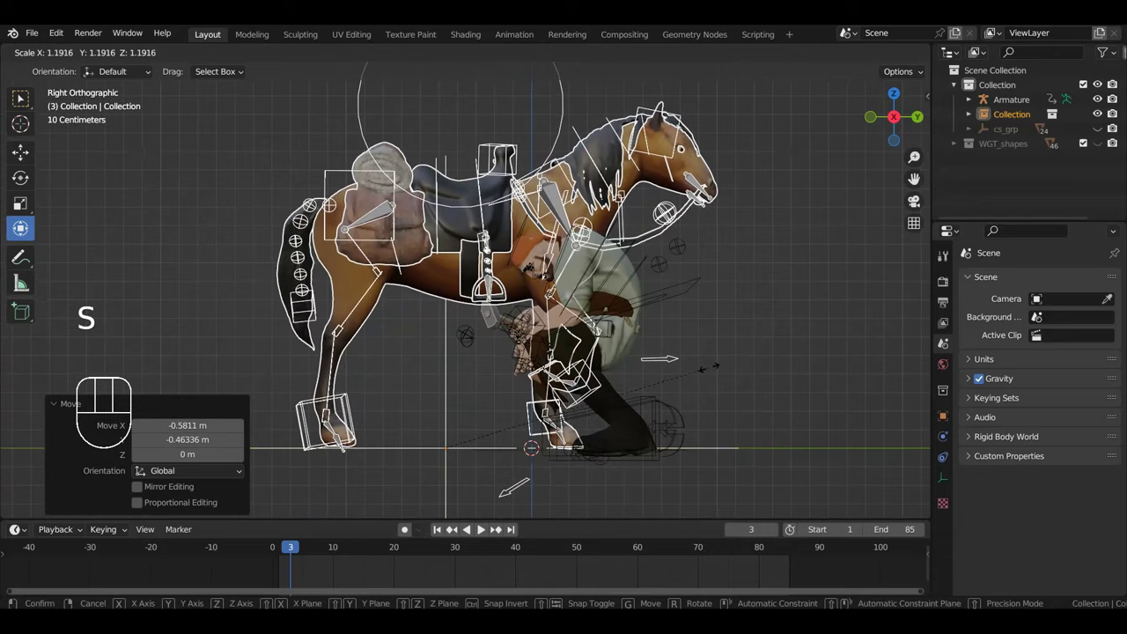
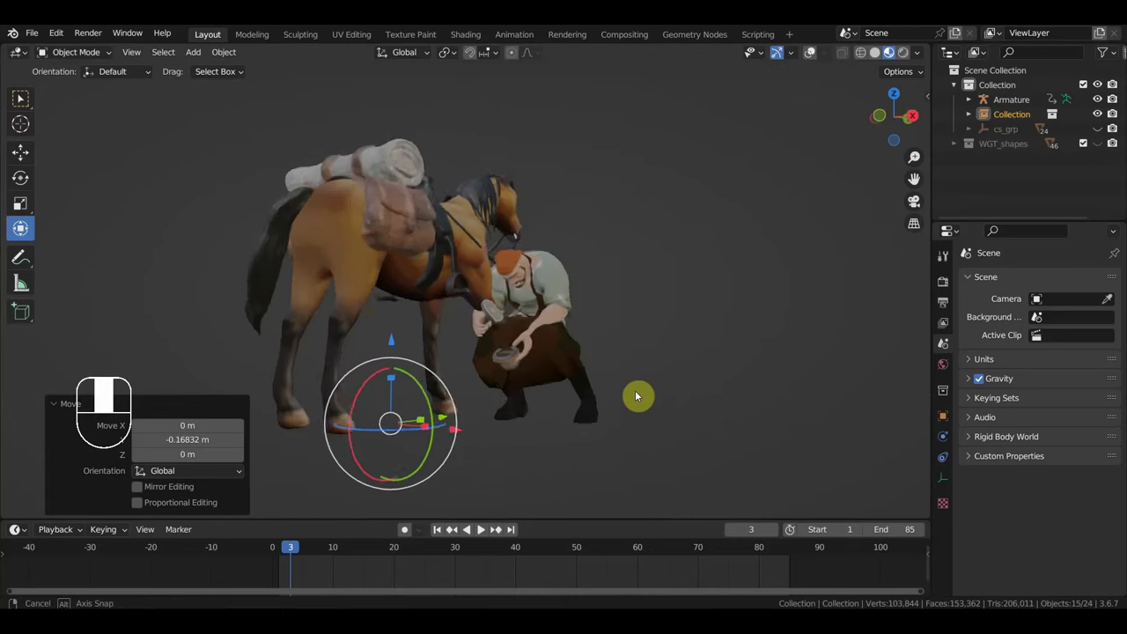
Step: Play and pause the timeline a few times while orbiting around the blacksmith scene
{"action": "left_click_drag", "start_coordinate": [524, 407], "coordinate": [516, 412]}
{"action": "left_click_drag", "start_coordinate": [528, 414], "coordinate": [668, 413]}
{"action": "key", "text": "space"}
{"action": "key", "text": "space"}
{"action": "key", "text": "space"}
{"action": "left_click_drag", "start_coordinate": [628, 441], "coordinate": [542, 482]}
{"action": "scroll", "scroll_direction": "down", "scroll_amount": 3}
{"action": "left_click_drag", "start_coordinate": [605, 434], "coordinate": [696, 429]}
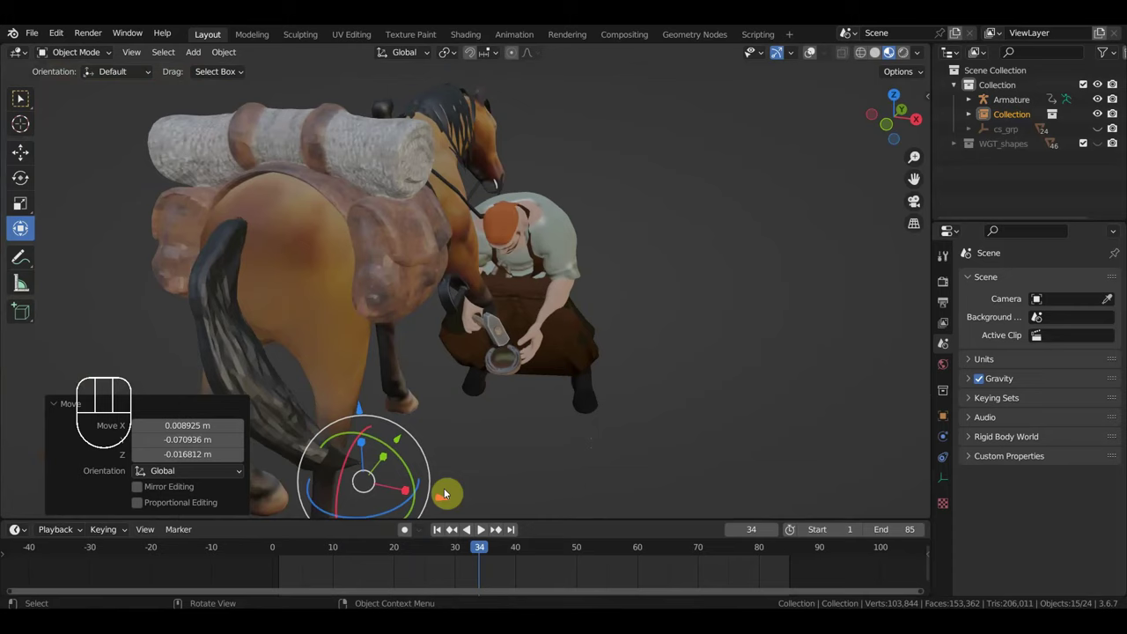
{"action": "left_click_drag", "start_coordinate": [442, 501], "coordinate": [447, 509]}
Step: Run the blacksmith animation again, orbiting during playback, and stop it
{"action": "key", "text": "space"}
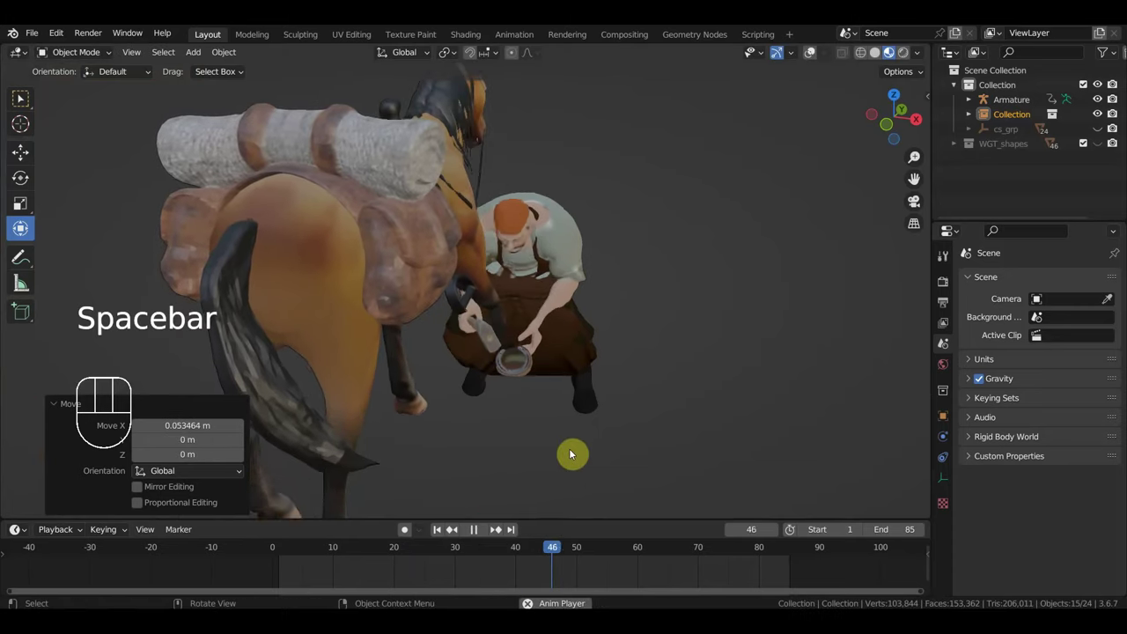
{"action": "key", "text": "space"}
{"action": "left_click_drag", "start_coordinate": [630, 430], "coordinate": [616, 387]}
{"action": "key", "text": "space"}
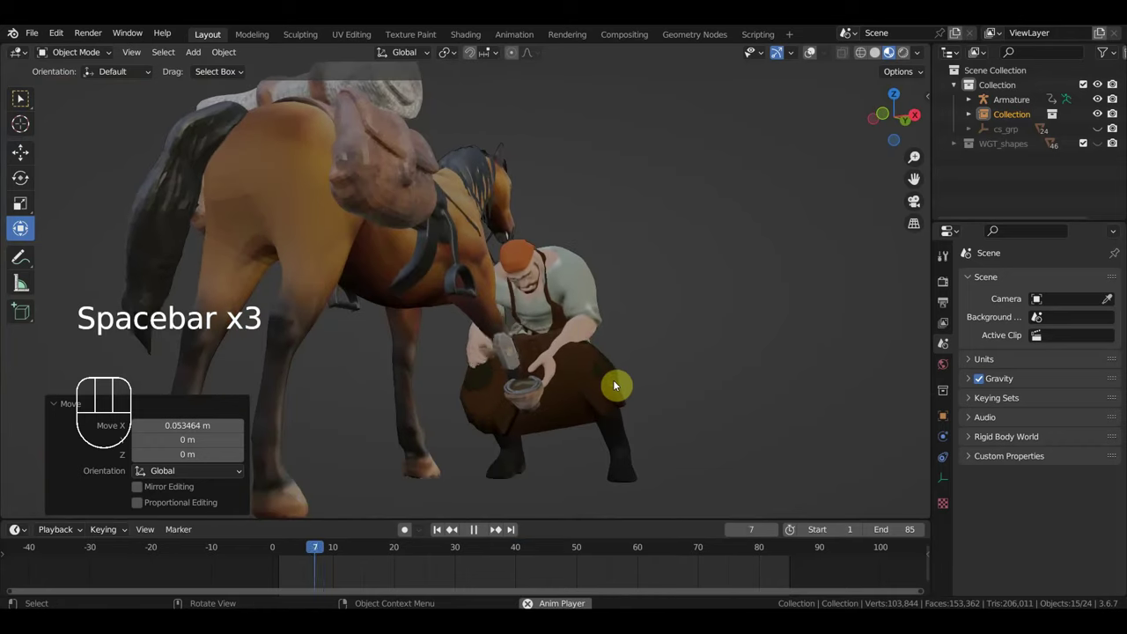
{"action": "key", "text": "space"}
{"action": "key", "text": "space"}
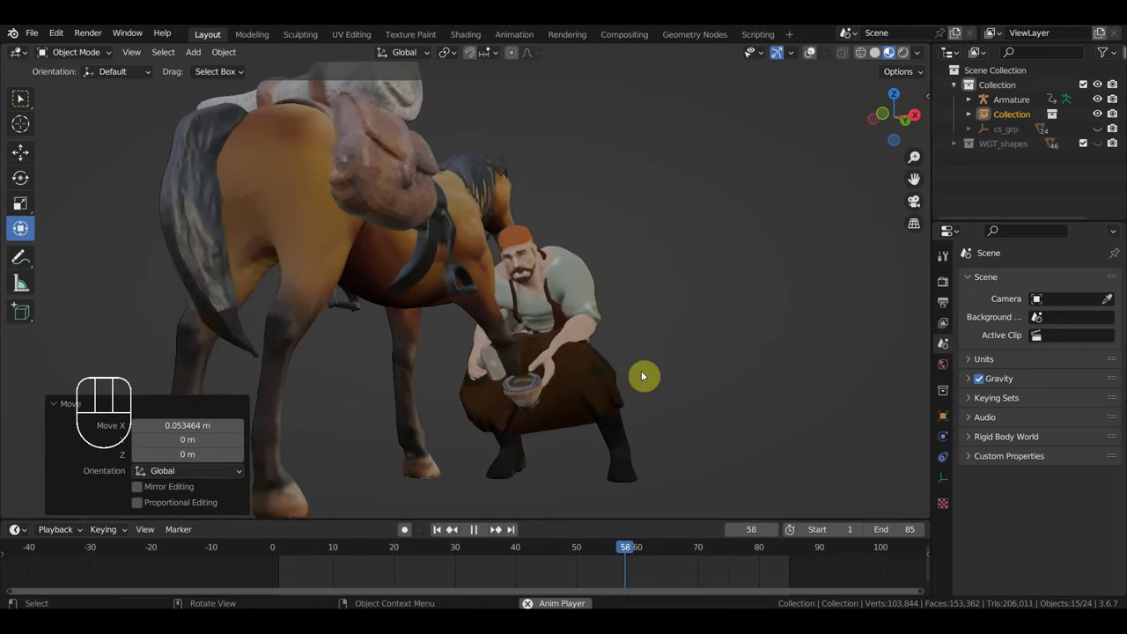
{"action": "key", "text": "space"}
{"action": "left_click_drag", "start_coordinate": [628, 382], "coordinate": [603, 409]}
{"action": "scroll", "scroll_direction": "up", "scroll_amount": 3}
{"action": "left_click_drag", "start_coordinate": [535, 409], "coordinate": [561, 412]}
{"action": "key", "text": "space"}
{"action": "key", "text": "space"}
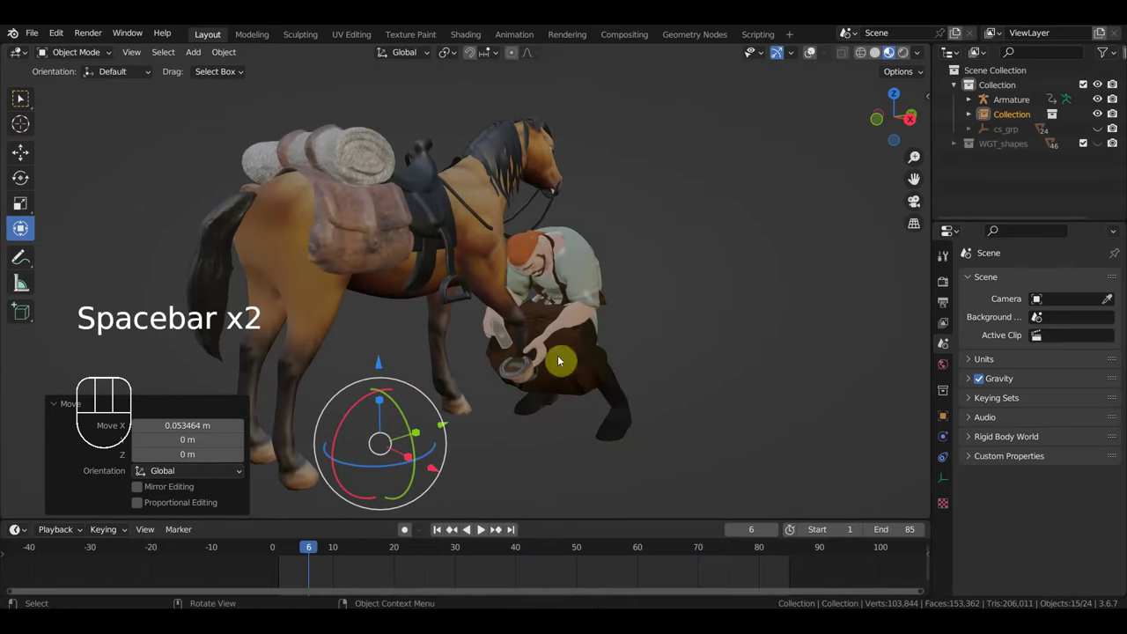
Step: Enlarge the horse group slightly and halt playback at frame 40
{"action": "key", "text": "s"}
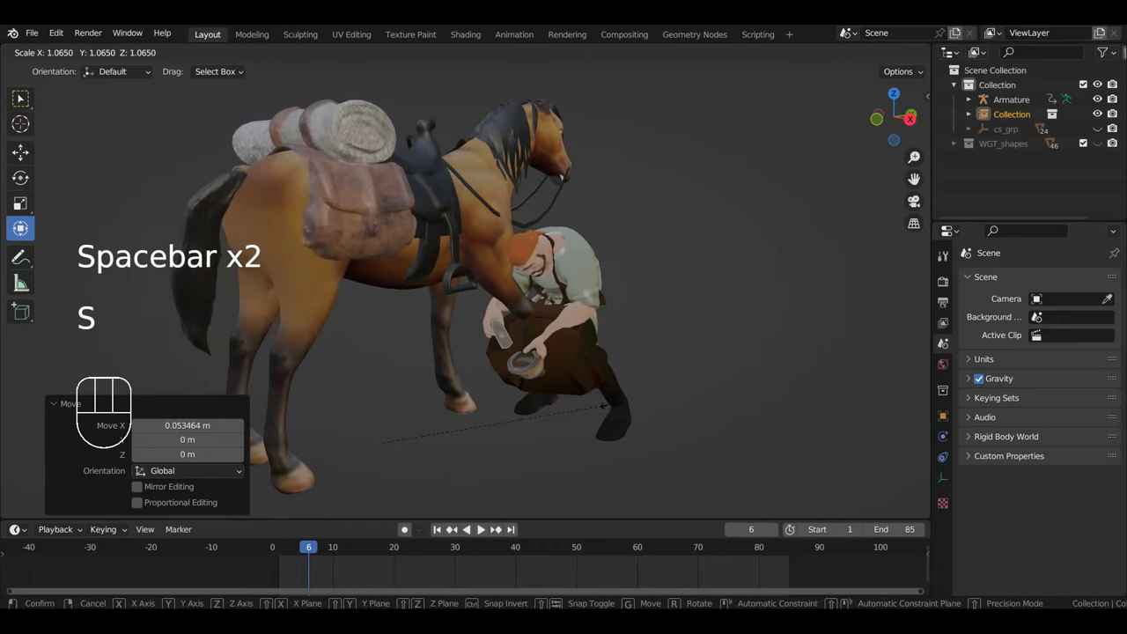
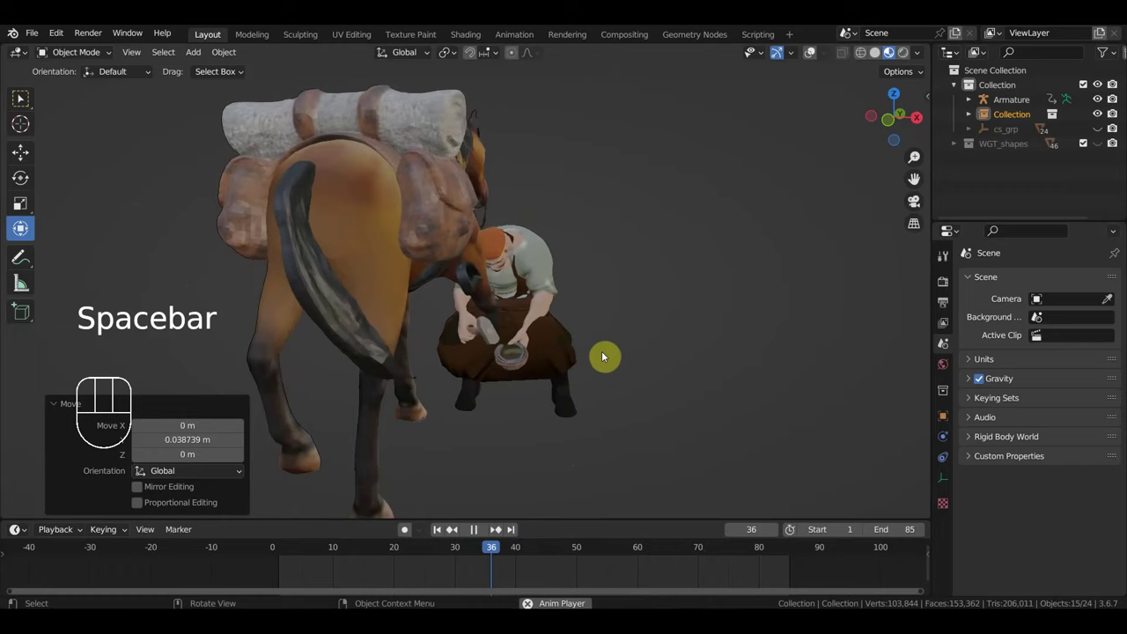
{"action": "left_click_drag", "start_coordinate": [633, 328], "coordinate": [626, 318]}
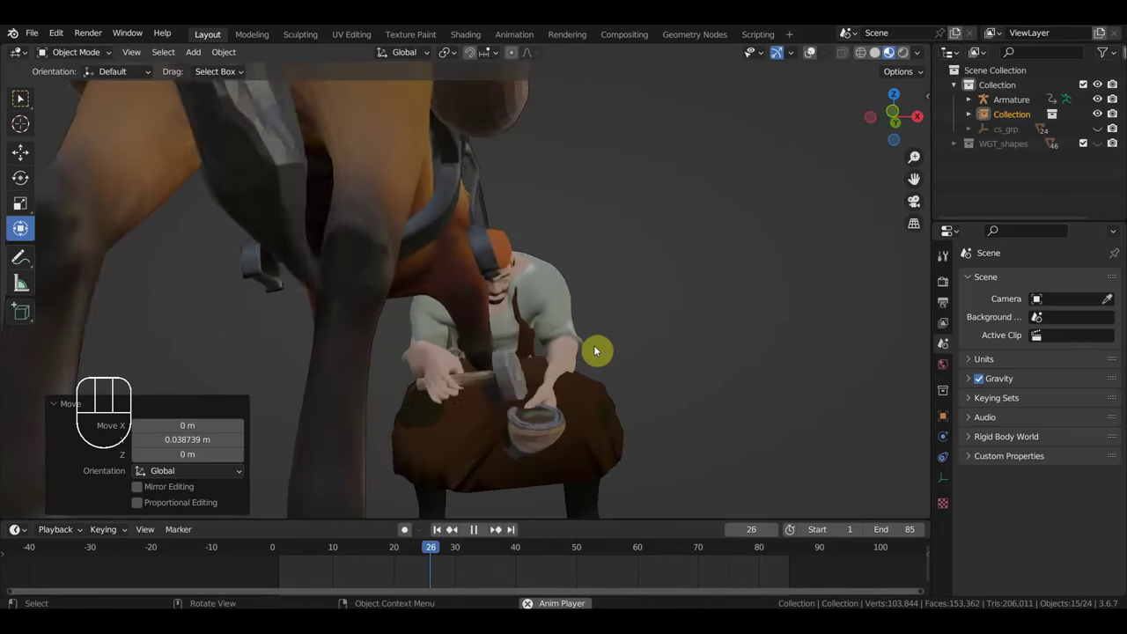
{"action": "left_click_drag", "start_coordinate": [610, 358], "coordinate": [600, 362]}
{"action": "scroll", "scroll_direction": "down", "scroll_amount": 3}
{"action": "key", "text": "space"}
Step: Frame the blacksmith's hands, hammer and horseshoe against the horse's hoof
{"action": "scroll", "scroll_direction": "up", "scroll_amount": 3}
{"action": "left_click_drag", "start_coordinate": [581, 374], "coordinate": [507, 396]}
{"action": "left_click_drag", "start_coordinate": [599, 400], "coordinate": [626, 389]}
{"action": "middle_click", "coordinate": [624, 382]}
{"action": "scroll", "scroll_direction": "down", "scroll_amount": 3}
{"action": "left_click_drag", "start_coordinate": [632, 397], "coordinate": [598, 422]}
{"action": "left_click_drag", "start_coordinate": [510, 557], "coordinate": [547, 496]}
{"action": "left_click_drag", "start_coordinate": [621, 440], "coordinate": [669, 431]}
{"action": "middle_click", "coordinate": [646, 411]}
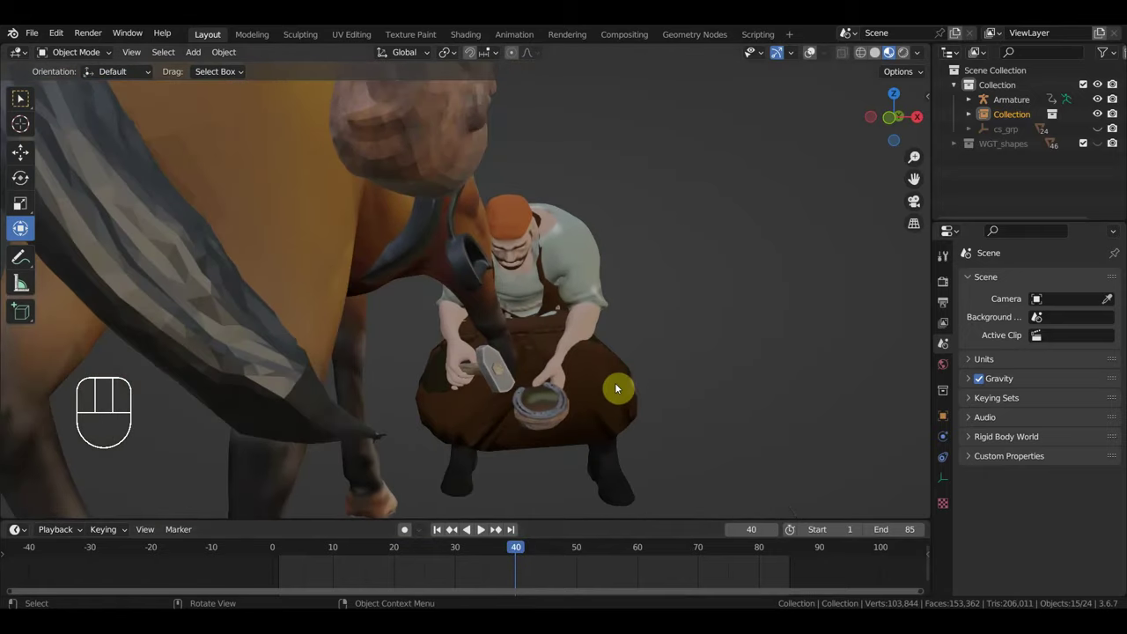
{"action": "left_click_drag", "start_coordinate": [619, 388], "coordinate": [515, 397]}
{"action": "left_click_drag", "start_coordinate": [656, 406], "coordinate": [674, 400]}
Step: In Pose Mode move and rotate Ctrl_Hand_IK_Left so the horseshoe hand meets the hoof, then leave posing
{"action": "left_click", "coordinate": [815, 65]}
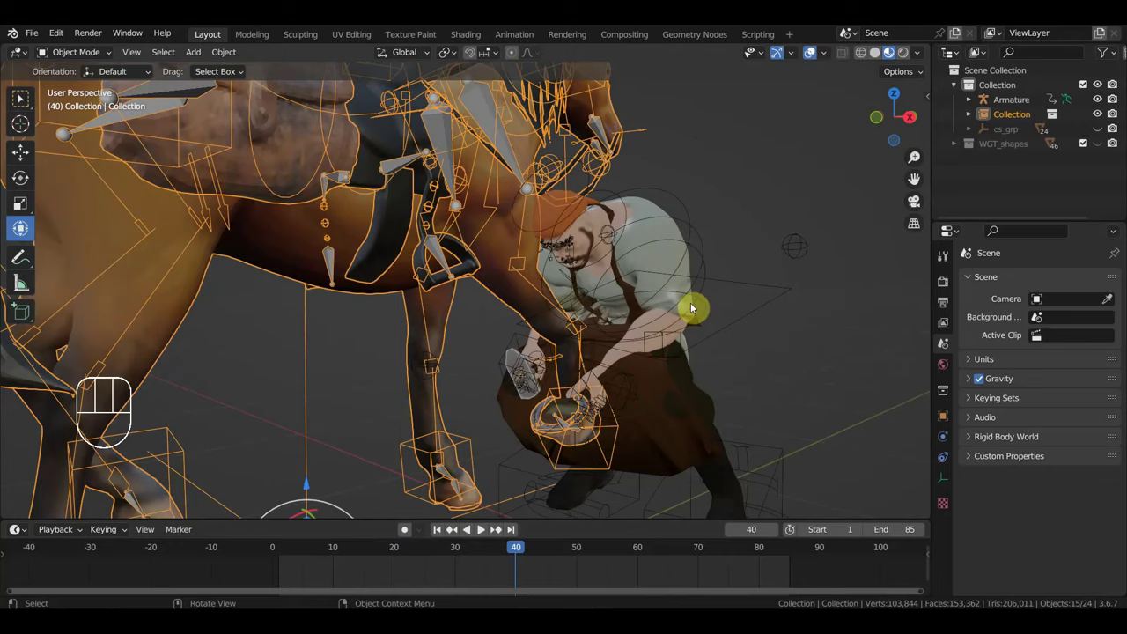
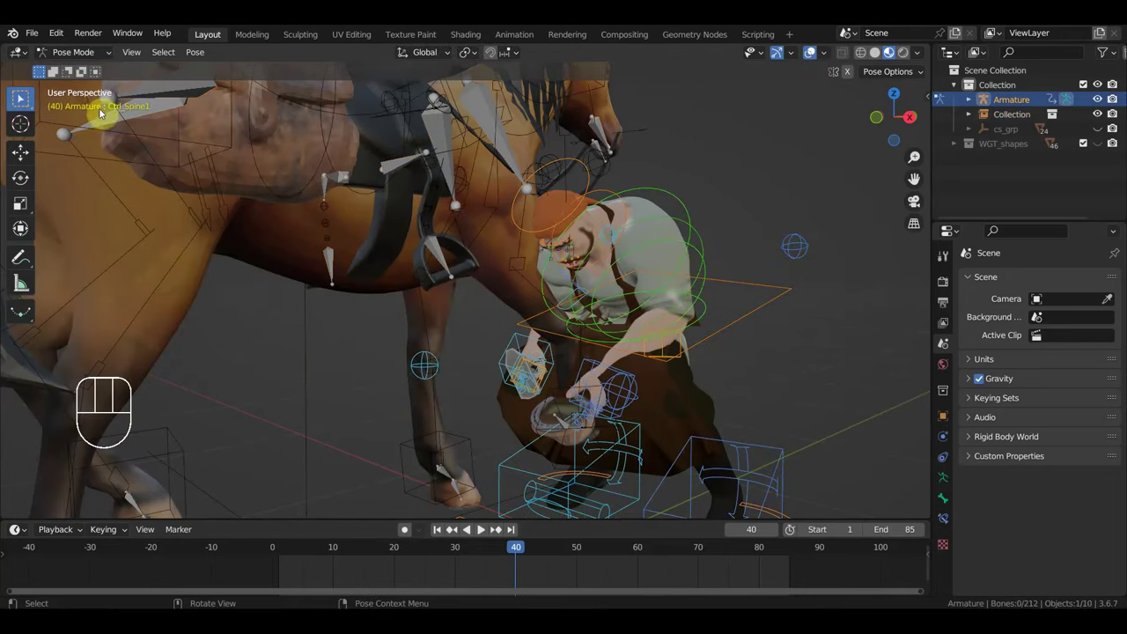
{"action": "left_click_drag", "start_coordinate": [598, 367], "coordinate": [735, 246]}
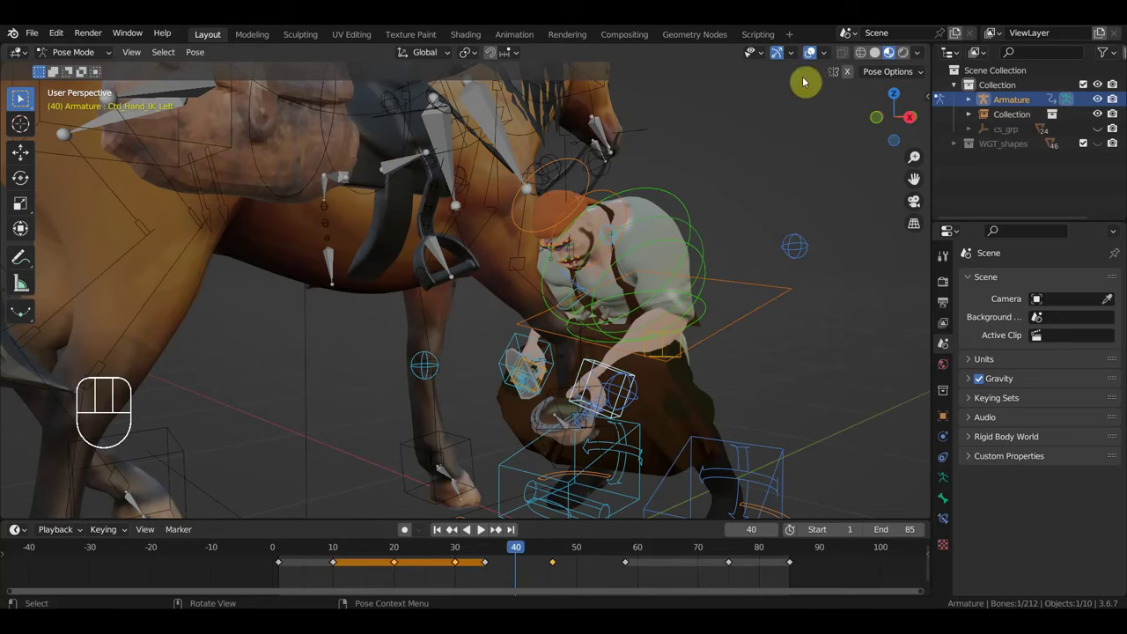
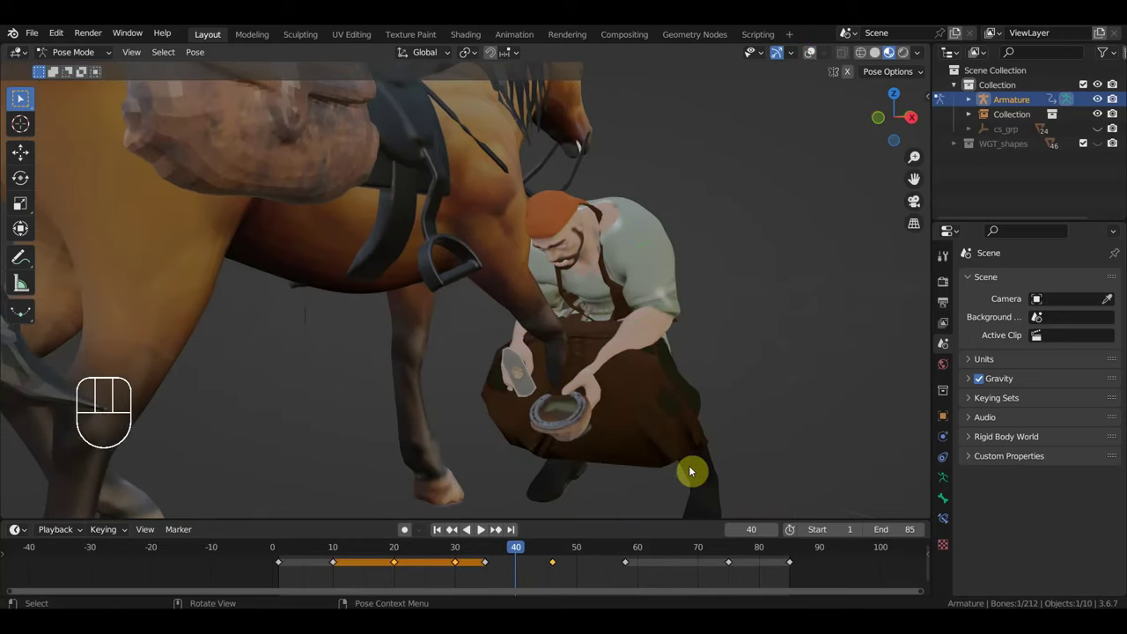
{"action": "key", "text": "g"}
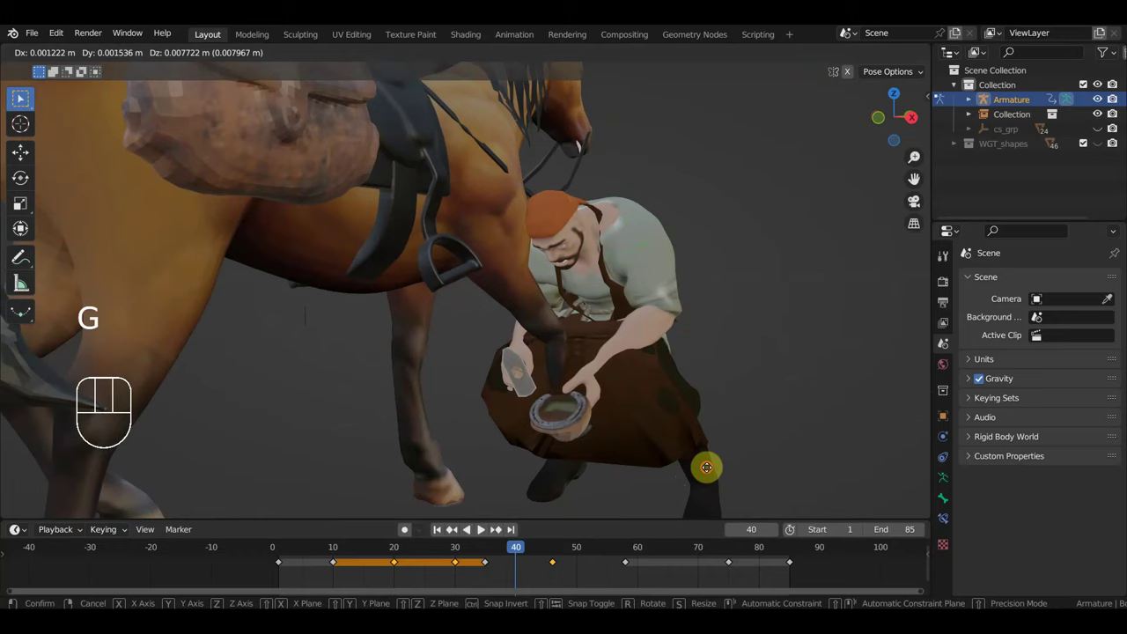
{"action": "key", "text": "r"}
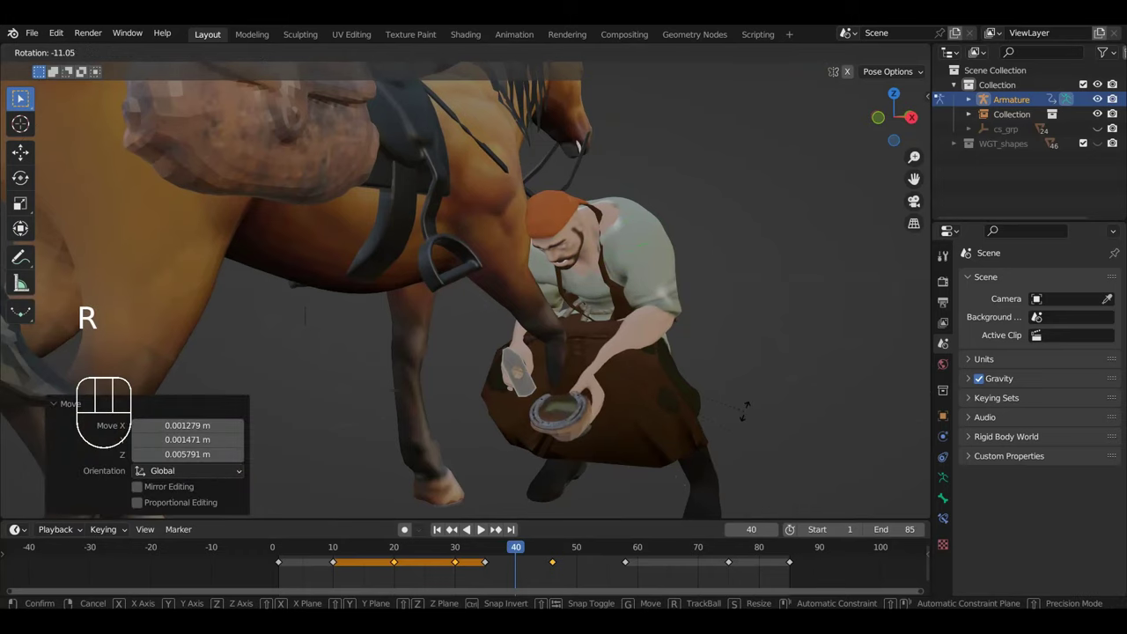
{"action": "key", "text": "g"}
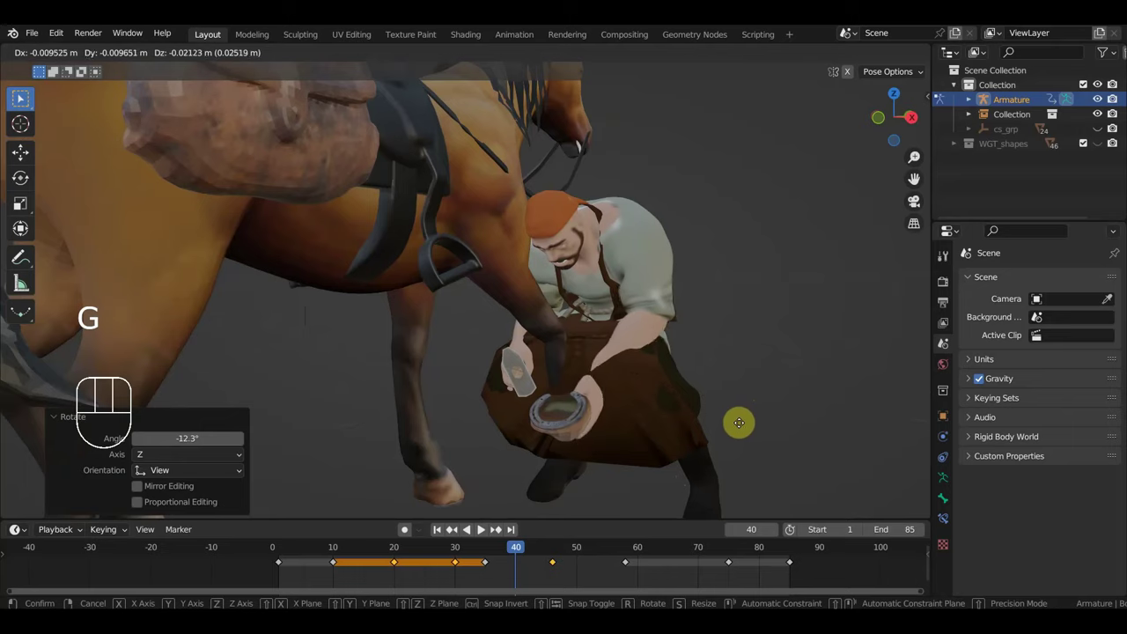
{"action": "left_click_drag", "start_coordinate": [681, 442], "coordinate": [638, 442]}
{"action": "left_click", "coordinate": [648, 420]}
{"action": "left_click", "coordinate": [807, 63]}
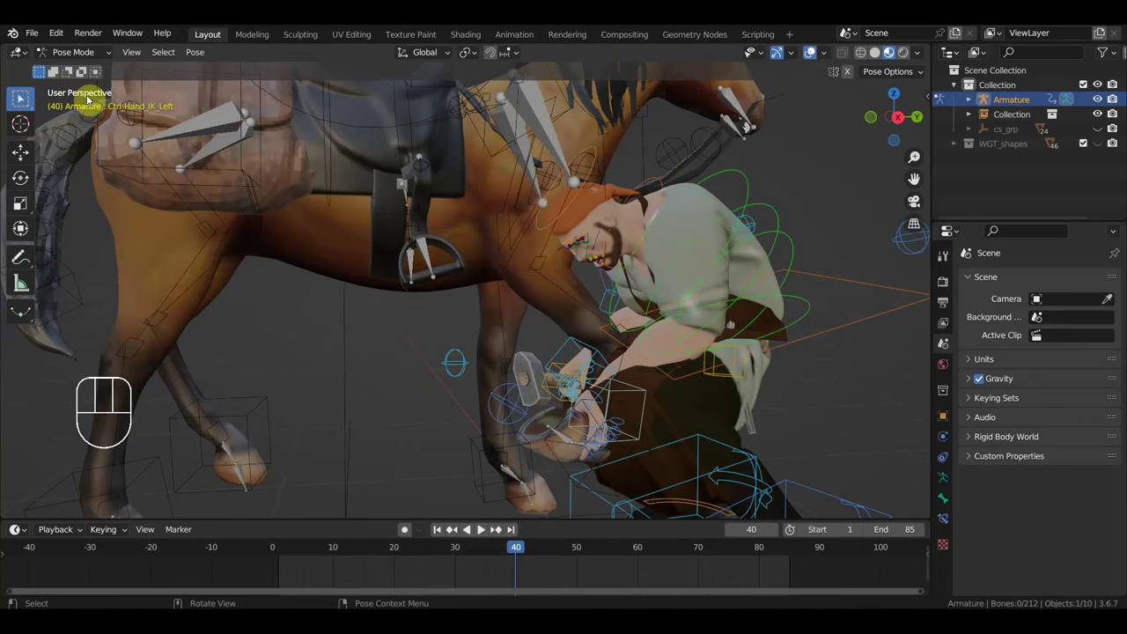
{"action": "left_click_drag", "start_coordinate": [78, 50], "coordinate": [114, 102]}
Step: Select the apron mesh and delete its Key 1 shape key, leaving only Basis
{"action": "left_click", "coordinate": [662, 421]}
{"action": "left_click_drag", "start_coordinate": [825, 465], "coordinate": [888, 467]}
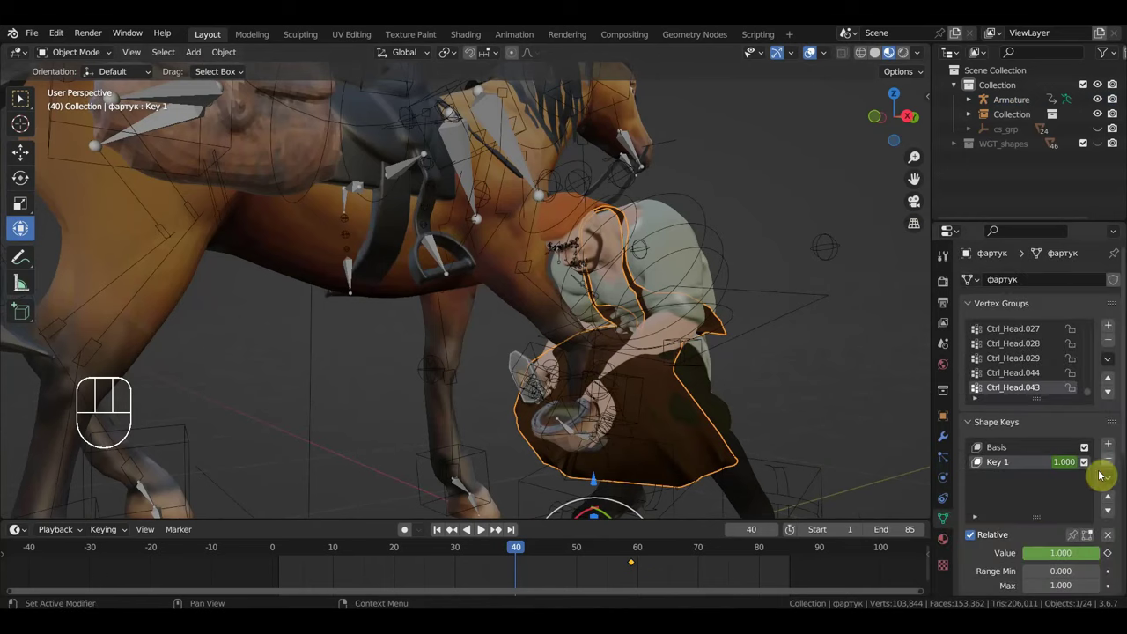
{"action": "left_click", "coordinate": [1111, 470]}
{"action": "left_click_drag", "start_coordinate": [715, 483], "coordinate": [729, 492]}
{"action": "middle_click", "coordinate": [653, 464]}
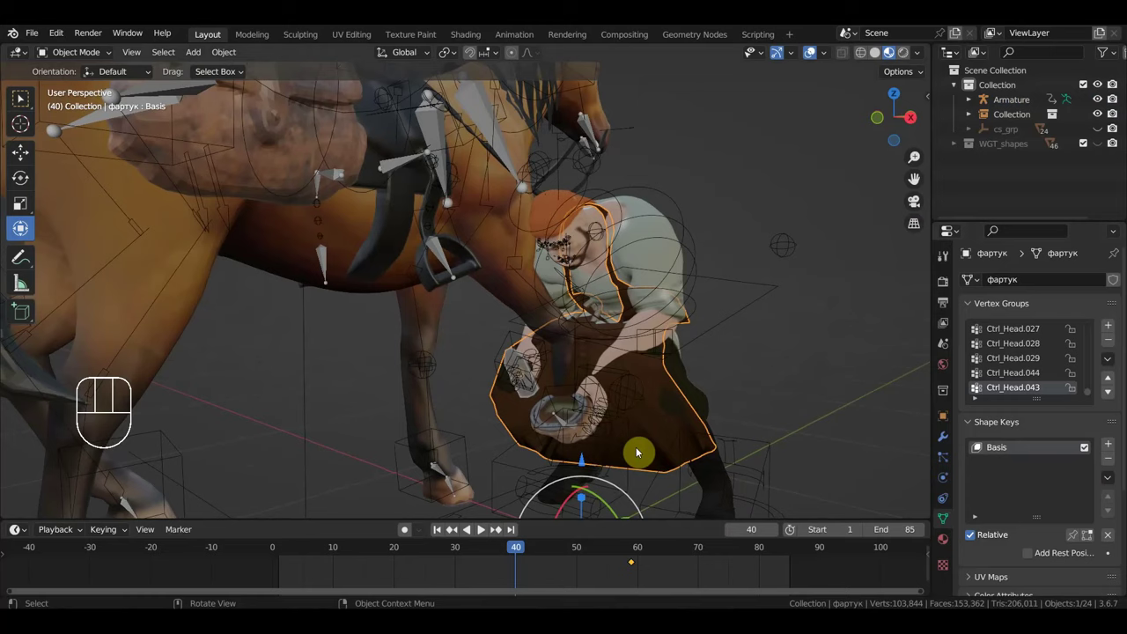
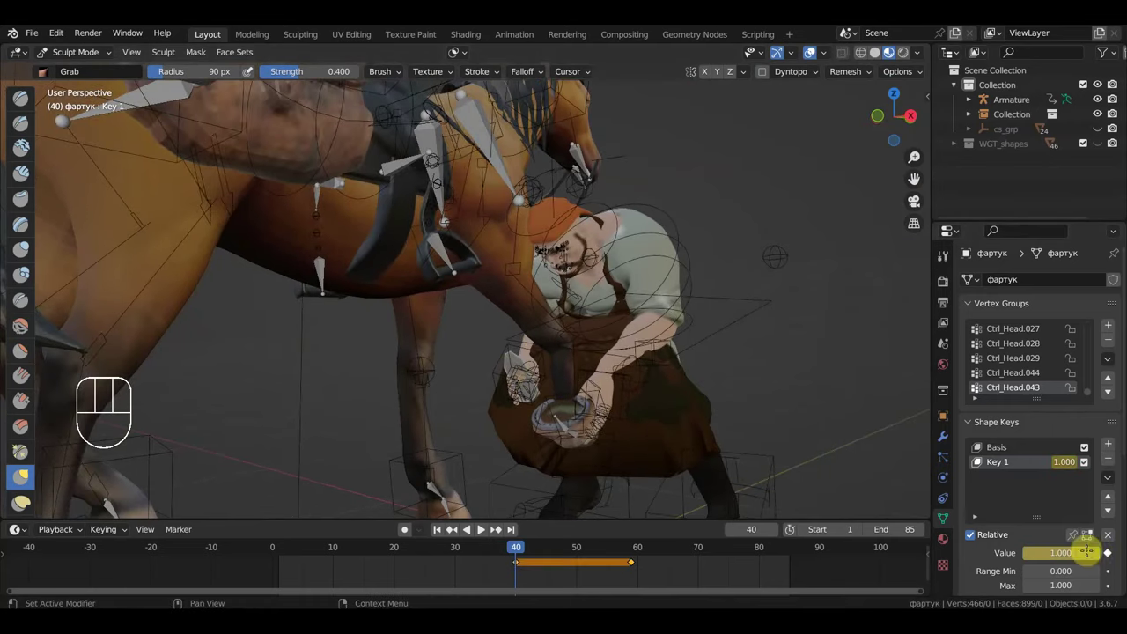
Step: Return to Object Mode, add a body shape key, scrub to frame 42 and undo the last sculpt strokes
{"action": "left_click", "coordinate": [97, 54]}
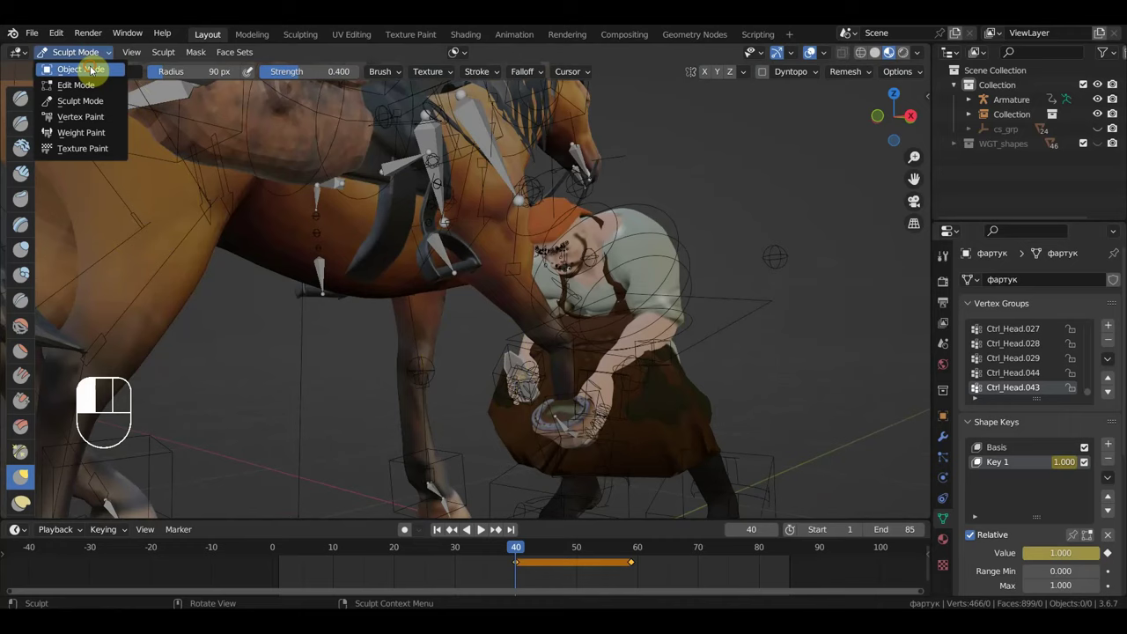
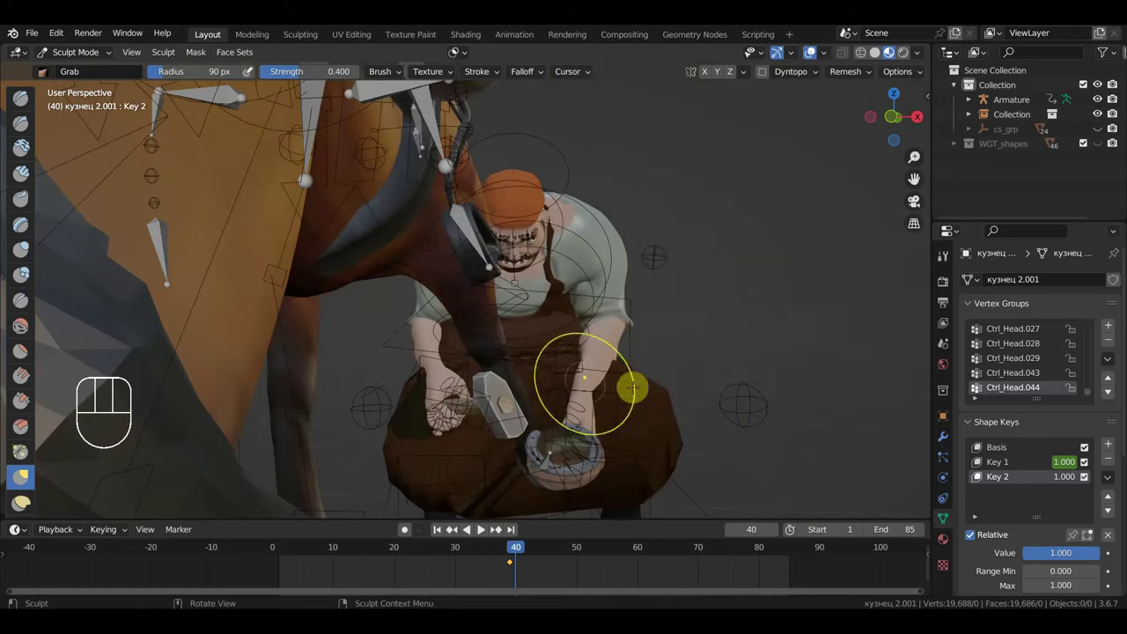
{"action": "left_click", "coordinate": [1116, 556]}
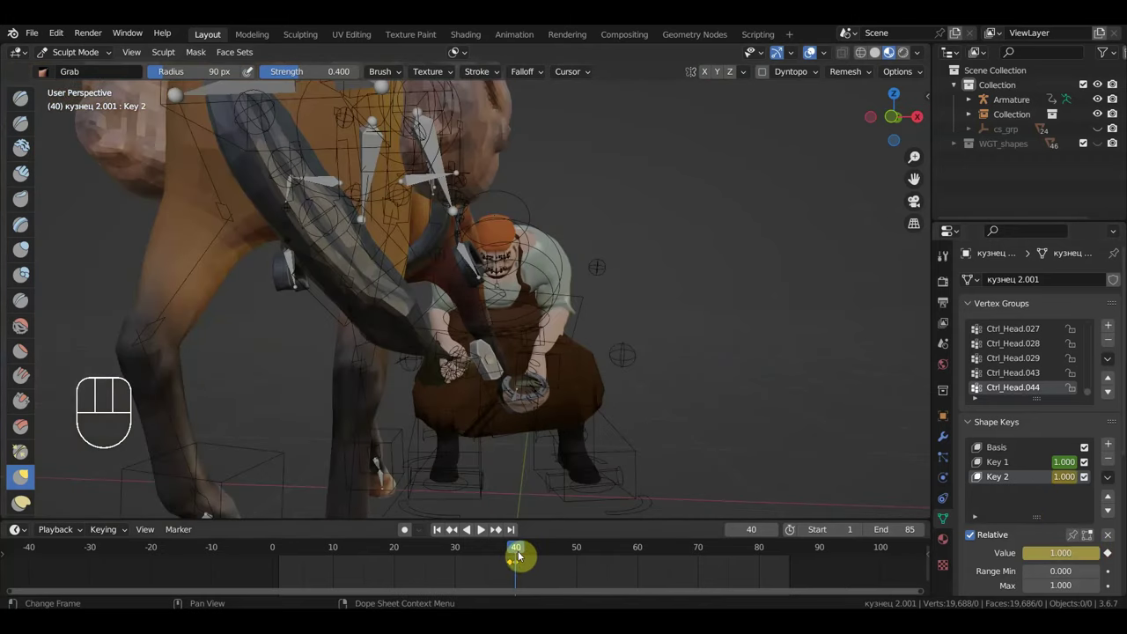
{"action": "left_click_drag", "start_coordinate": [518, 554], "coordinate": [521, 568]}
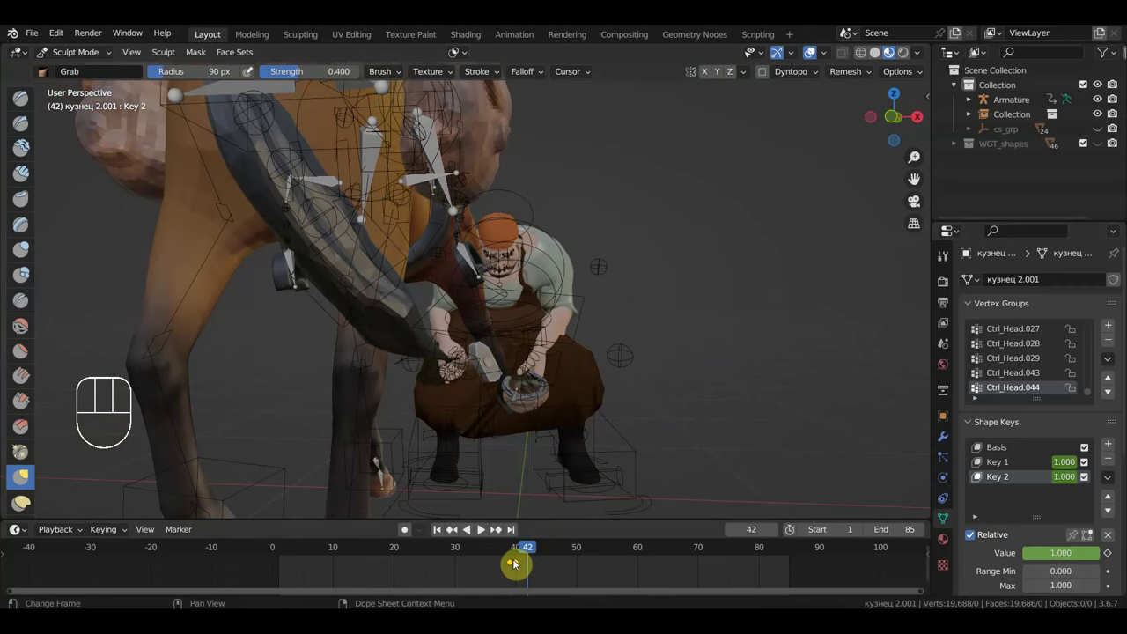
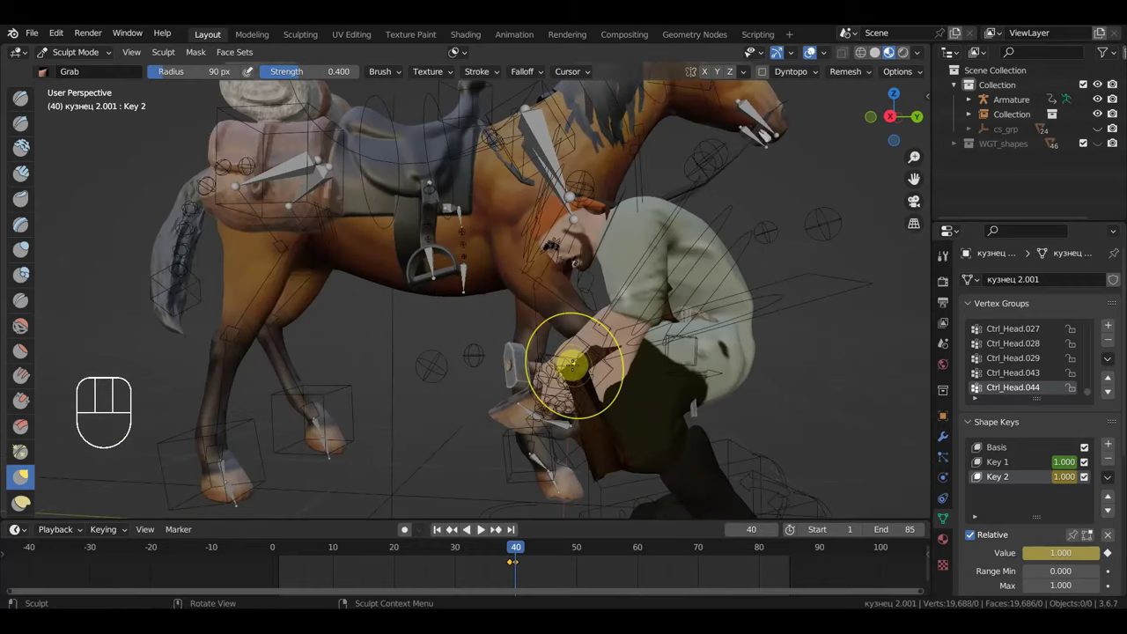
{"action": "key", "text": "ctrl+z"}
{"action": "key", "text": "ctrl+z"}
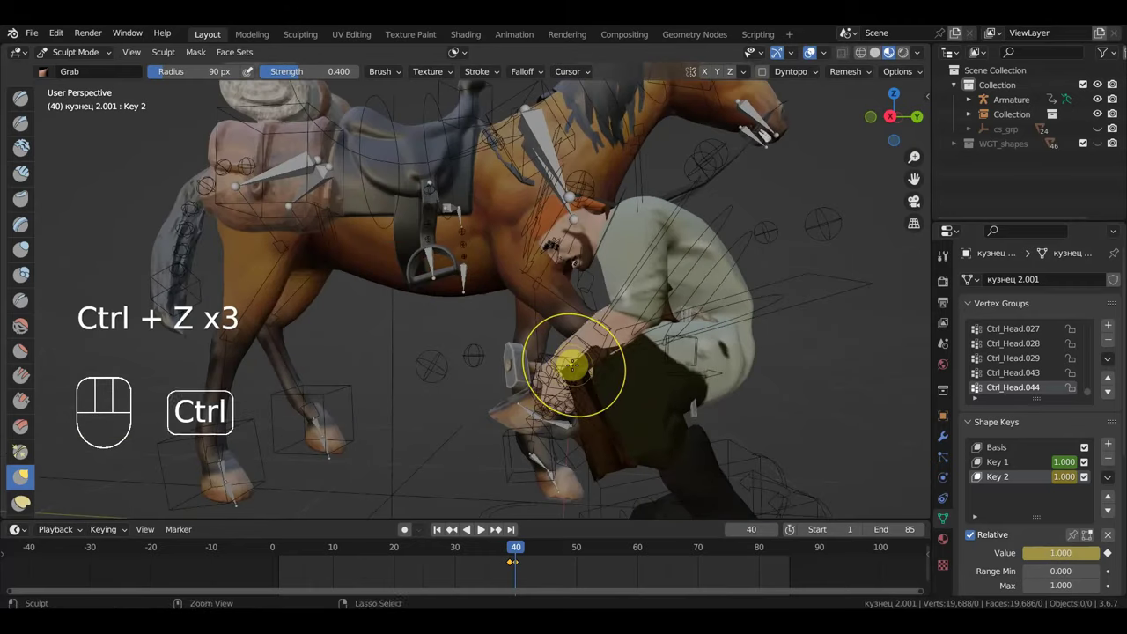
{"action": "key", "text": "ctrl+z"}
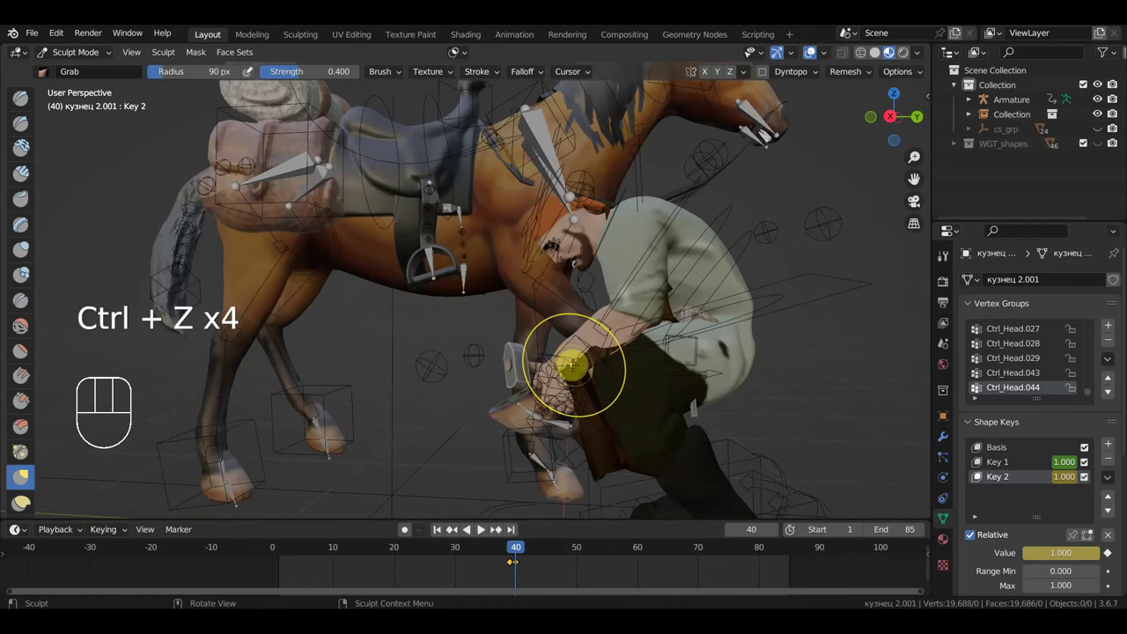
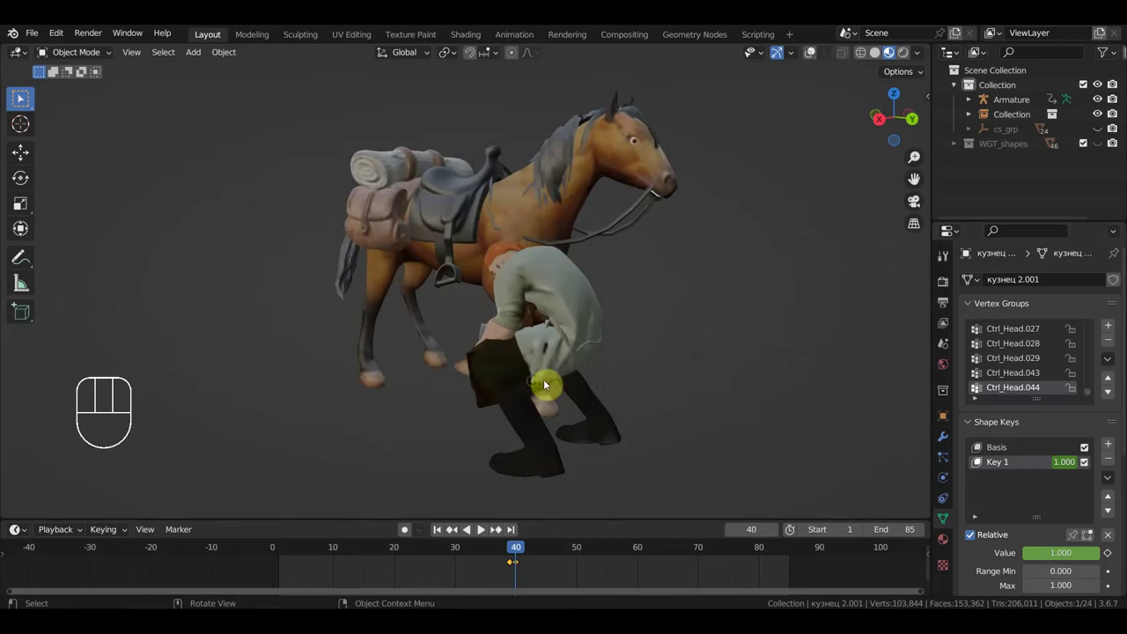
Step: Orbit around the horse and blacksmith, then bring up the Add > Mesh primitives list
{"action": "left_click_drag", "start_coordinate": [599, 376], "coordinate": [605, 366]}
{"action": "left_click_drag", "start_coordinate": [604, 366], "coordinate": [573, 369]}
{"action": "left_click_drag", "start_coordinate": [559, 368], "coordinate": [490, 384]}
{"action": "left_click_drag", "start_coordinate": [443, 433], "coordinate": [441, 418]}
{"action": "left_click_drag", "start_coordinate": [429, 414], "coordinate": [709, 413]}
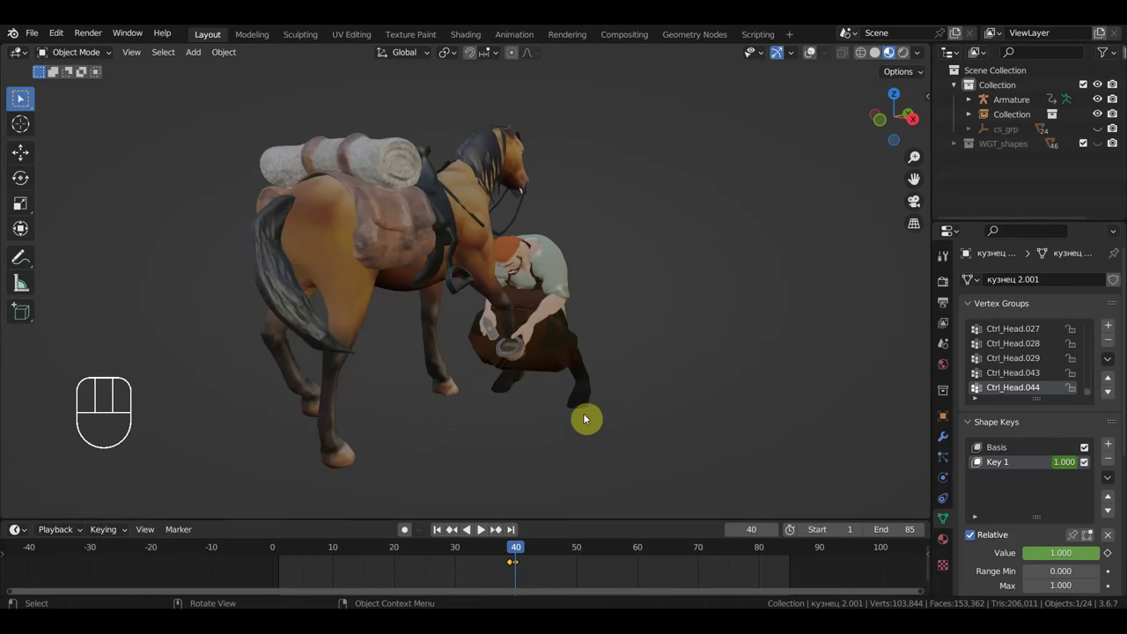
{"action": "left_click_drag", "start_coordinate": [192, 61], "coordinate": [361, 149]}
{"action": "left_click", "coordinate": [647, 358]}
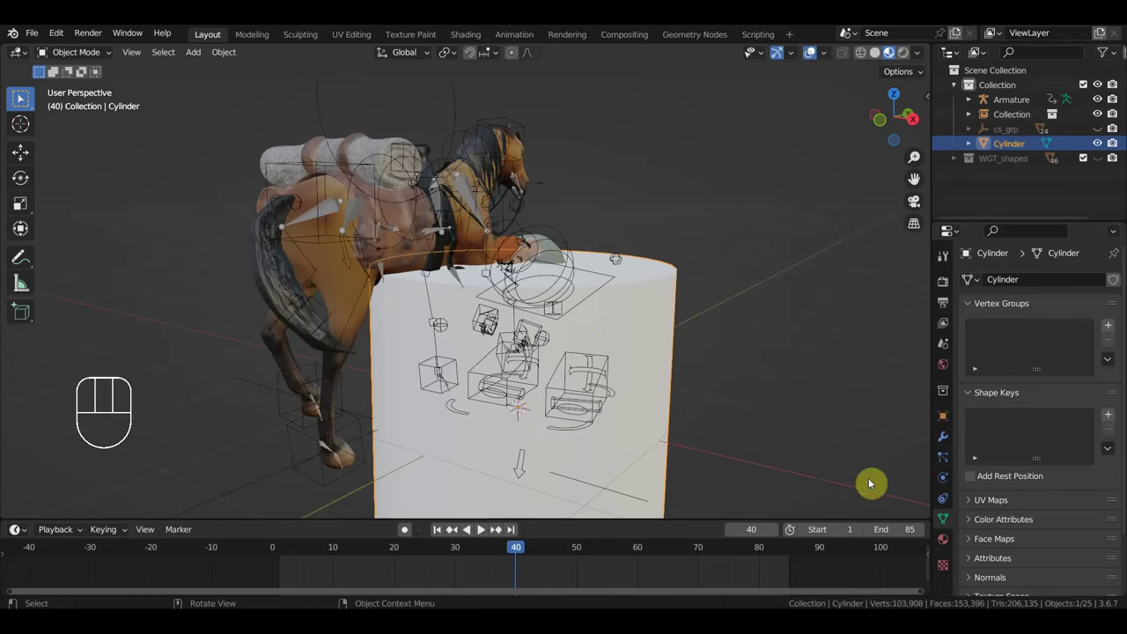
{"action": "key", "text": "s"}
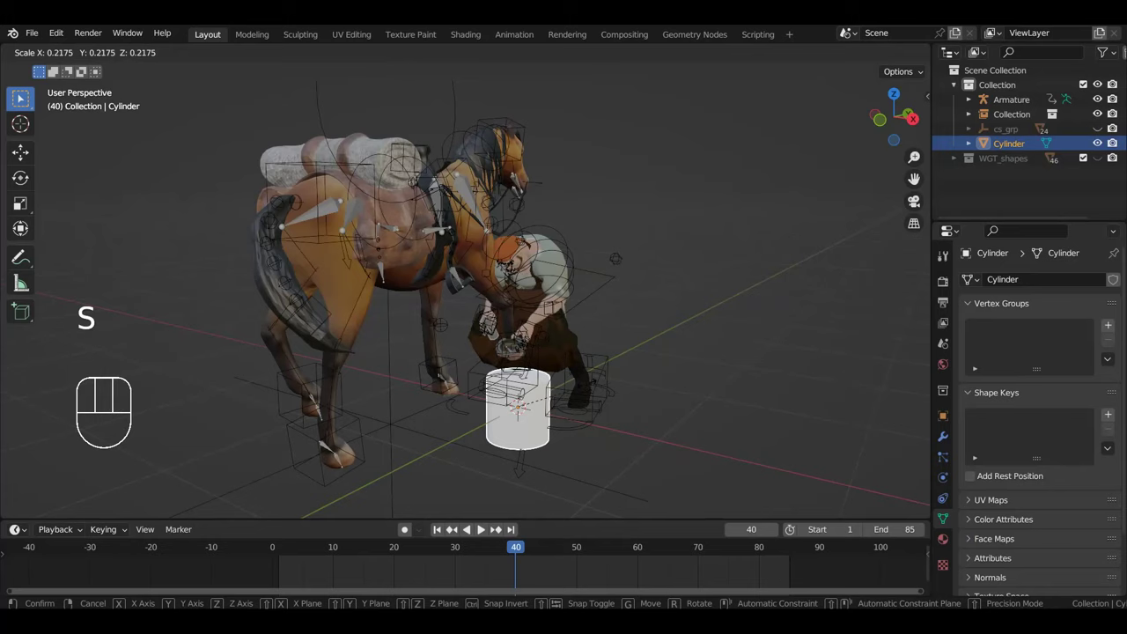
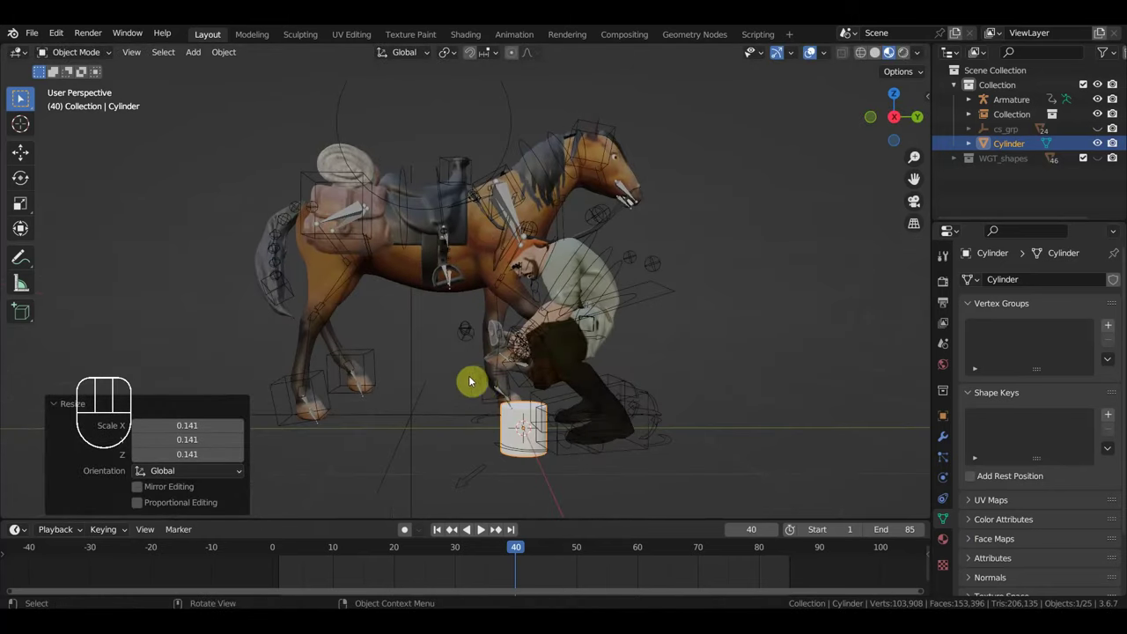
{"action": "key", "text": "g"}
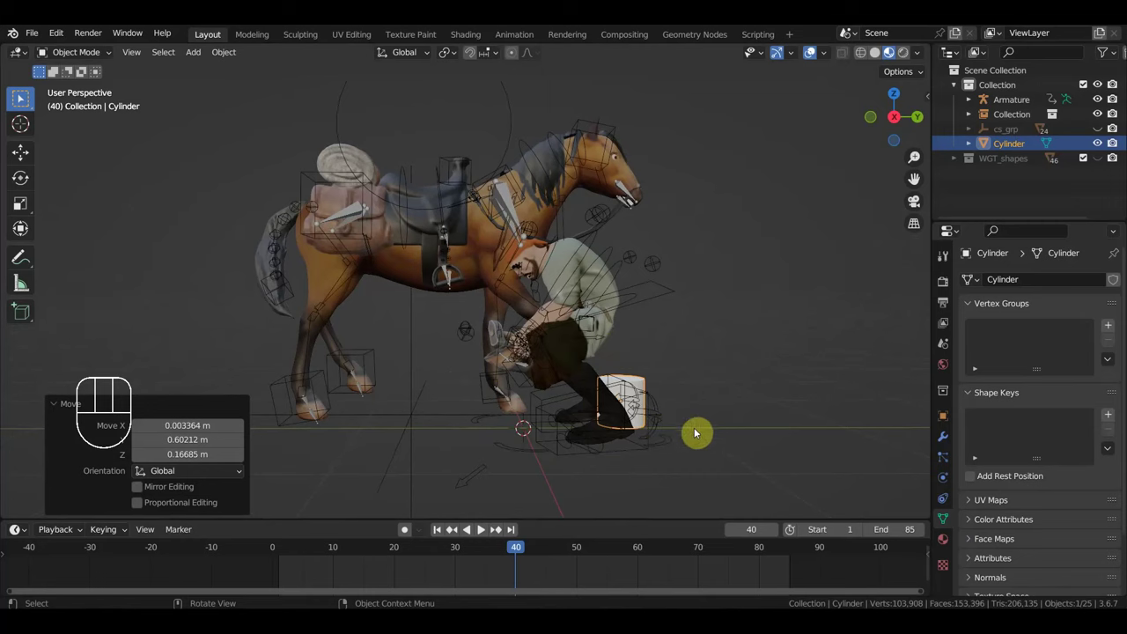
{"action": "key", "text": "s"}
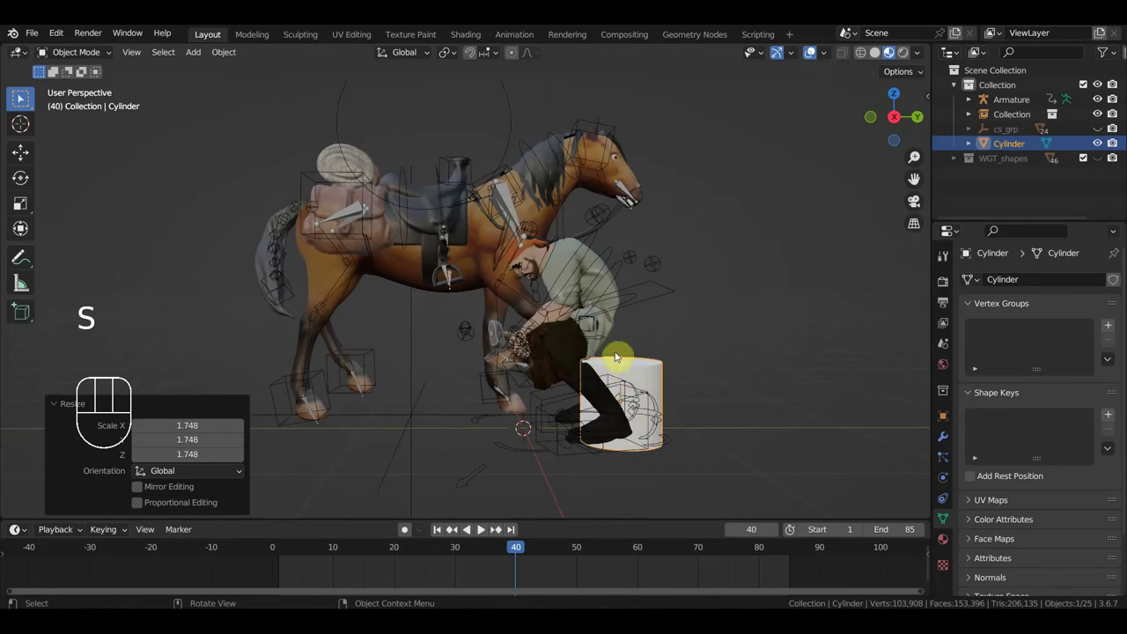
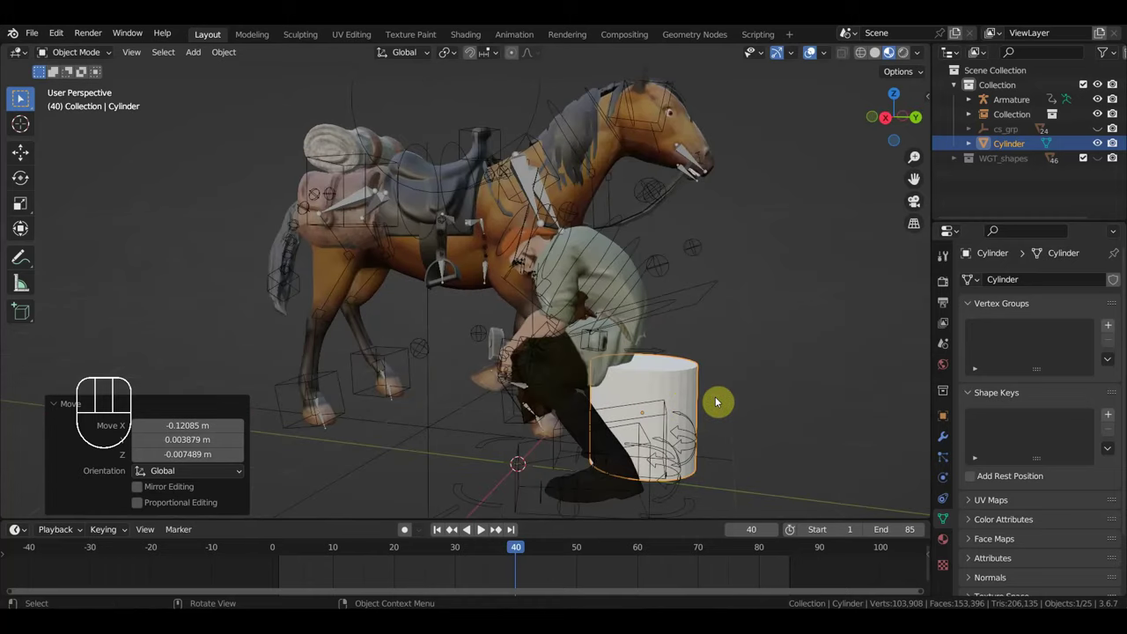
{"action": "left_click_drag", "start_coordinate": [738, 393], "coordinate": [746, 389]}
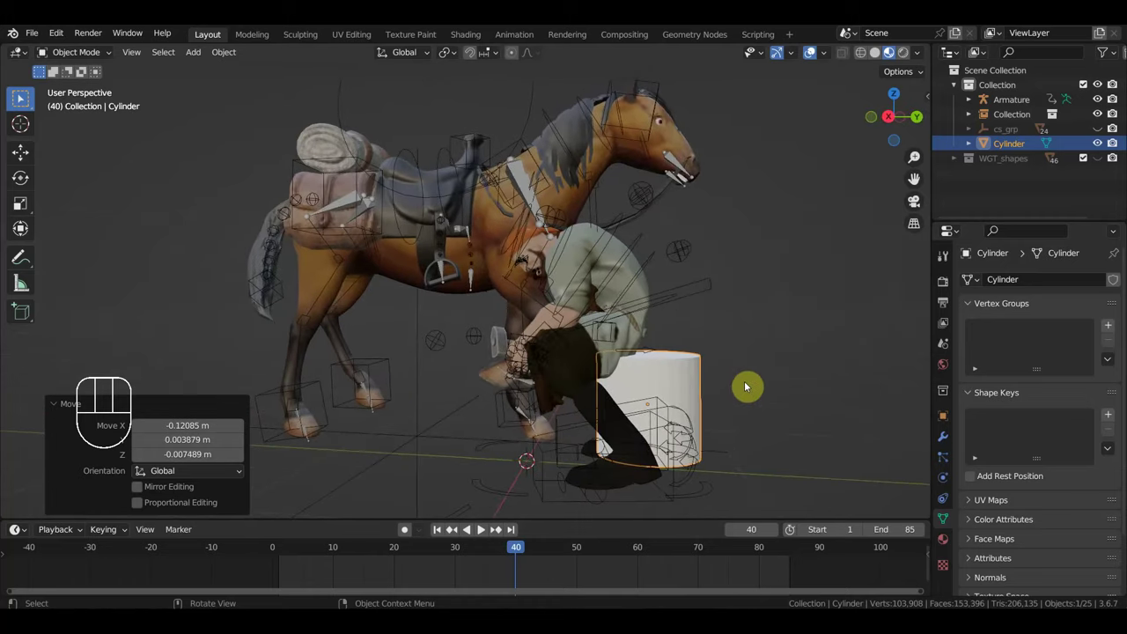
{"action": "key", "text": "KP_3"}
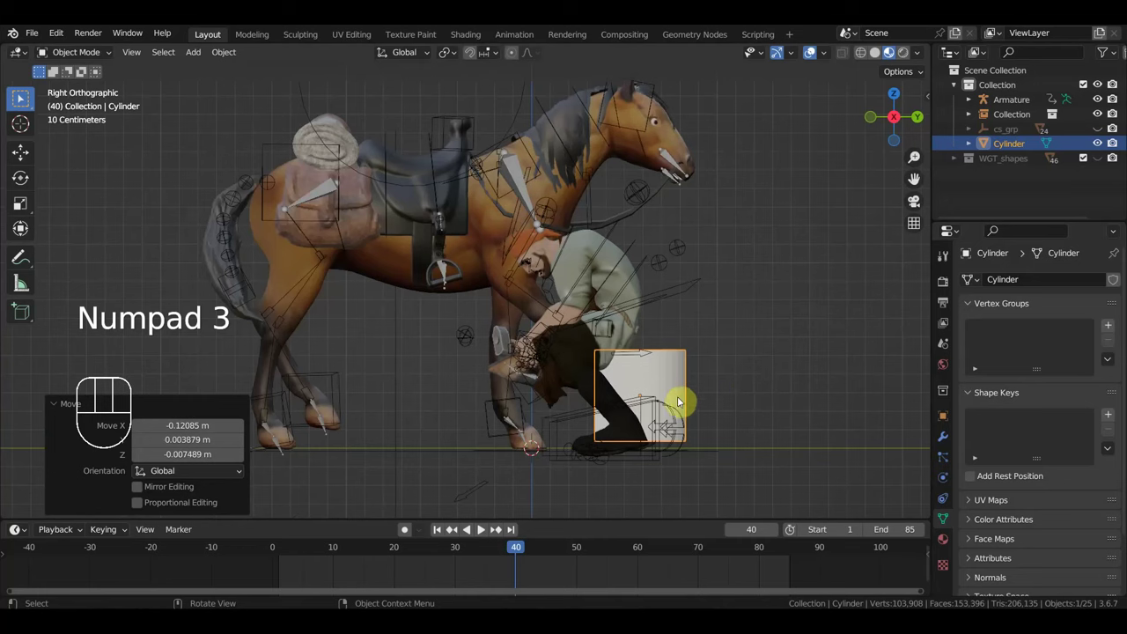
{"action": "key", "text": "g"}
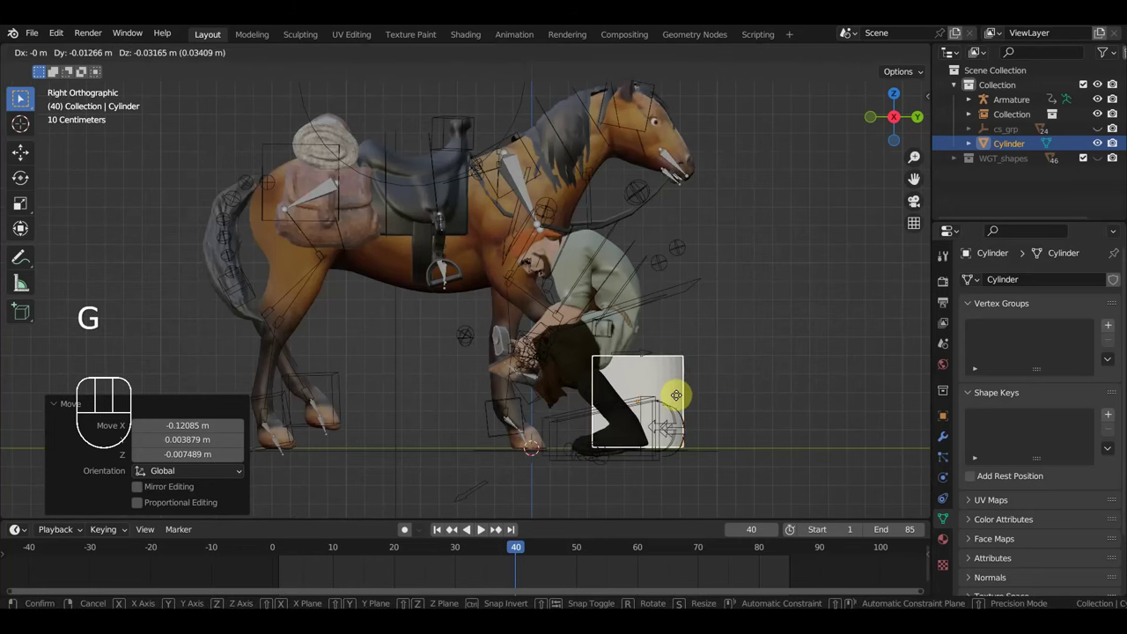
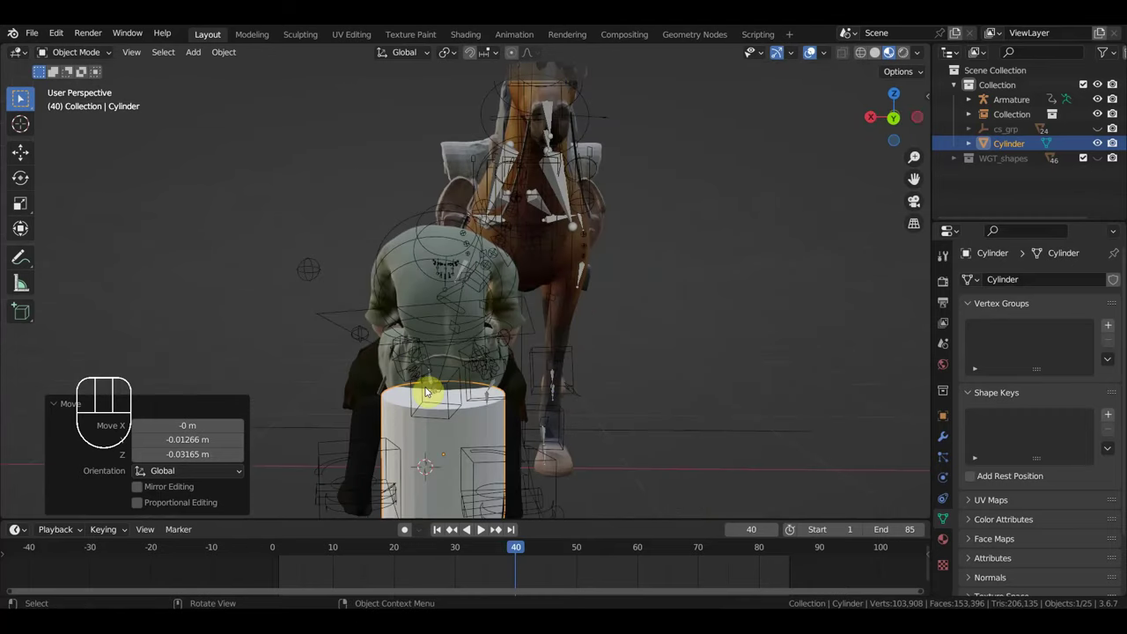
{"action": "middle_click", "coordinate": [475, 400]}
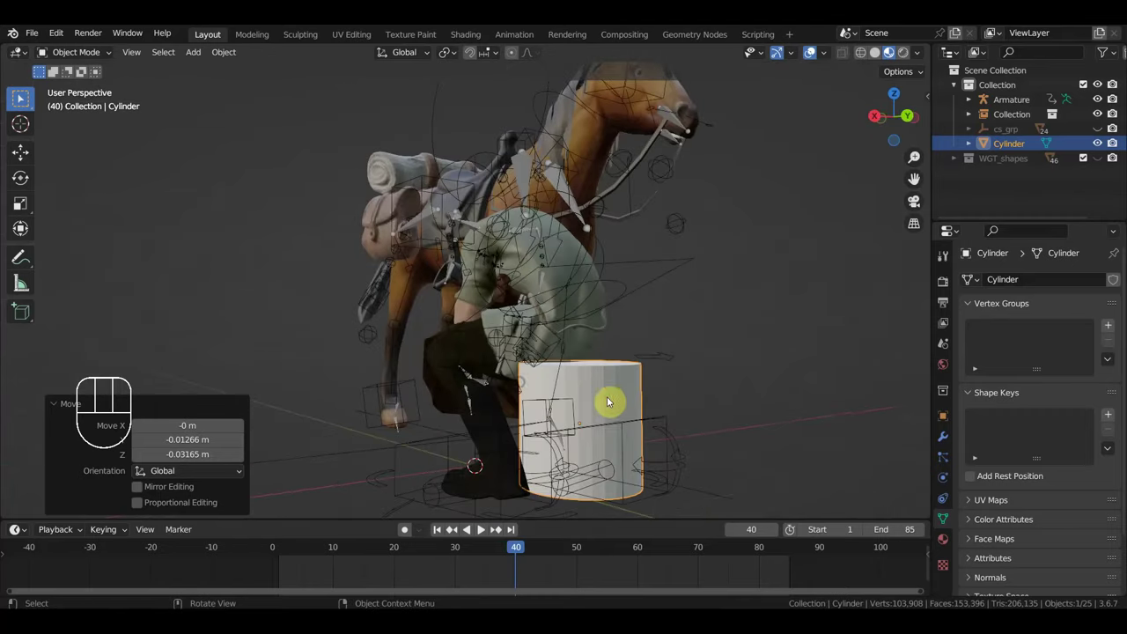
{"action": "left_click", "coordinate": [613, 387]}
{"action": "left_click_drag", "start_coordinate": [614, 386], "coordinate": [590, 333]}
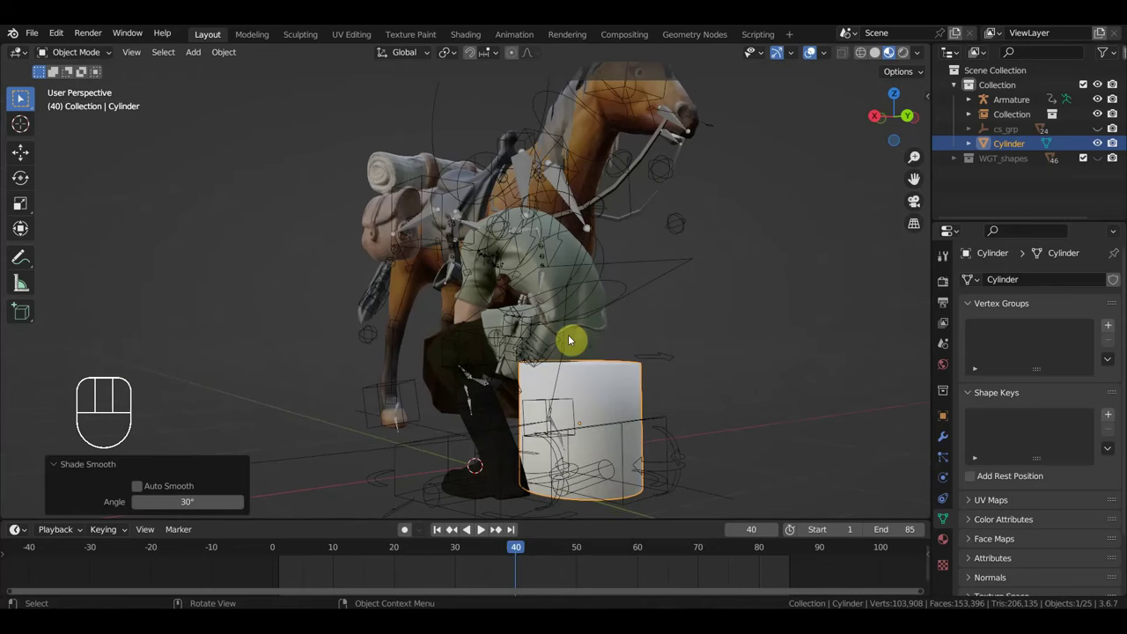
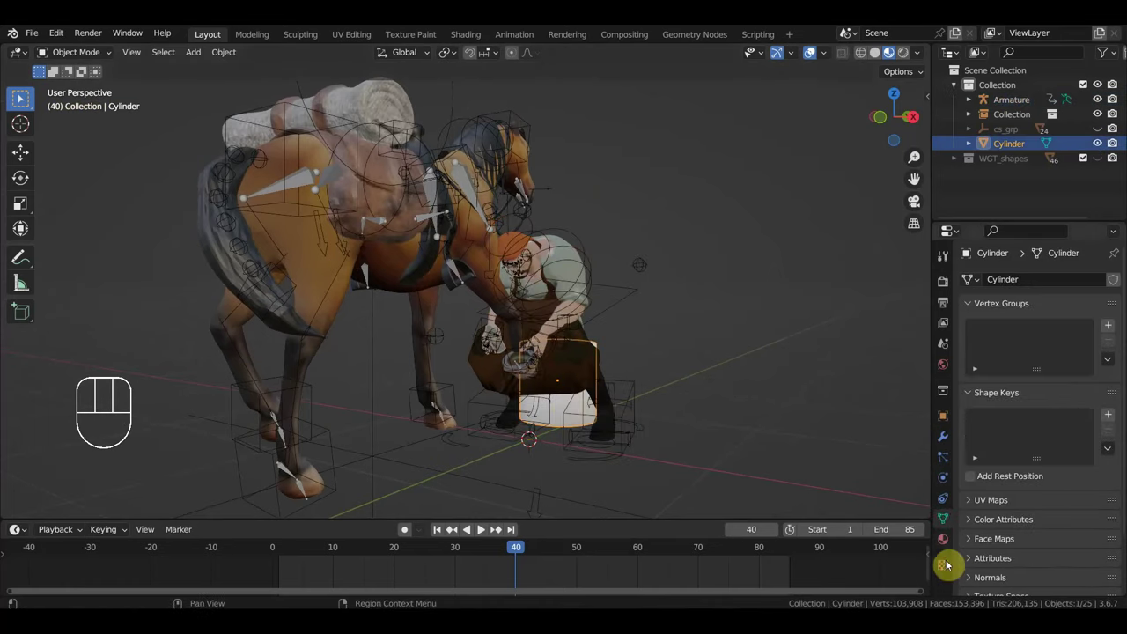
Step: Give the cylinder a new material with a dark brown Base Color picked in HSV
{"action": "left_click", "coordinate": [950, 545]}
{"action": "left_click", "coordinate": [1072, 355]}
{"action": "left_click_drag", "start_coordinate": [1067, 346], "coordinate": [1064, 351]}
{"action": "left_click", "coordinate": [1089, 502]}
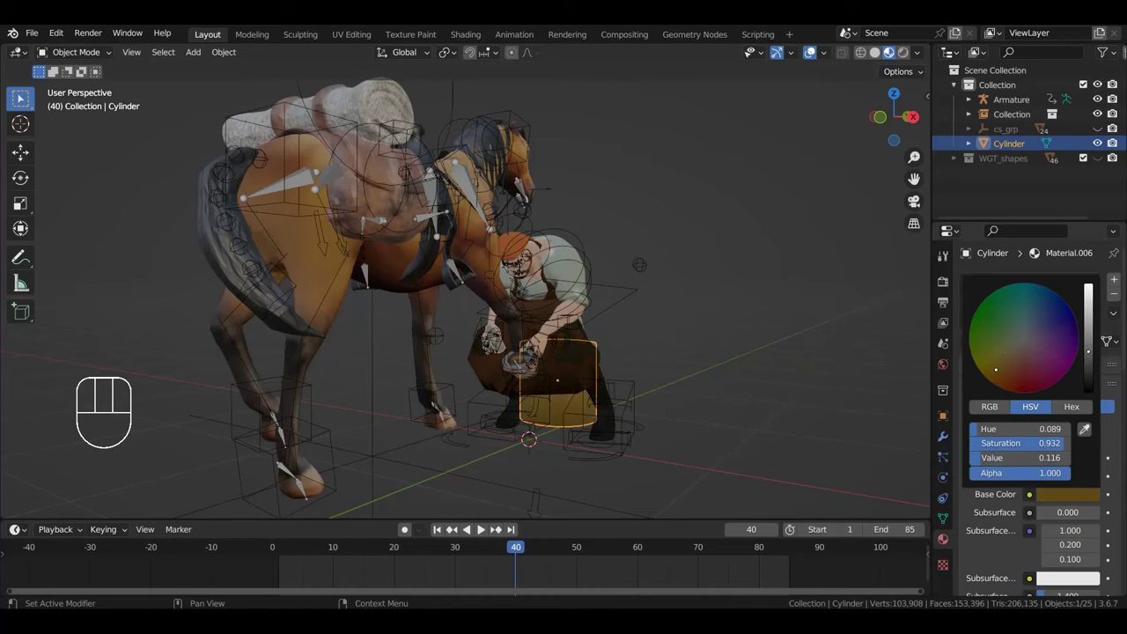
{"action": "left_click_drag", "start_coordinate": [794, 299], "coordinate": [799, 317]}
{"action": "left_click_drag", "start_coordinate": [796, 345], "coordinate": [801, 340]}
{"action": "middle_click", "coordinate": [804, 341]}
Step: Orbit around the blacksmith and cylinder to check the brown wooden stool
{"action": "left_click_drag", "start_coordinate": [729, 347], "coordinate": [662, 349]}
{"action": "left_click_drag", "start_coordinate": [702, 381], "coordinate": [69, 375]}
{"action": "left_click_drag", "start_coordinate": [536, 381], "coordinate": [562, 386]}
{"action": "left_click_drag", "start_coordinate": [592, 387], "coordinate": [622, 373]}
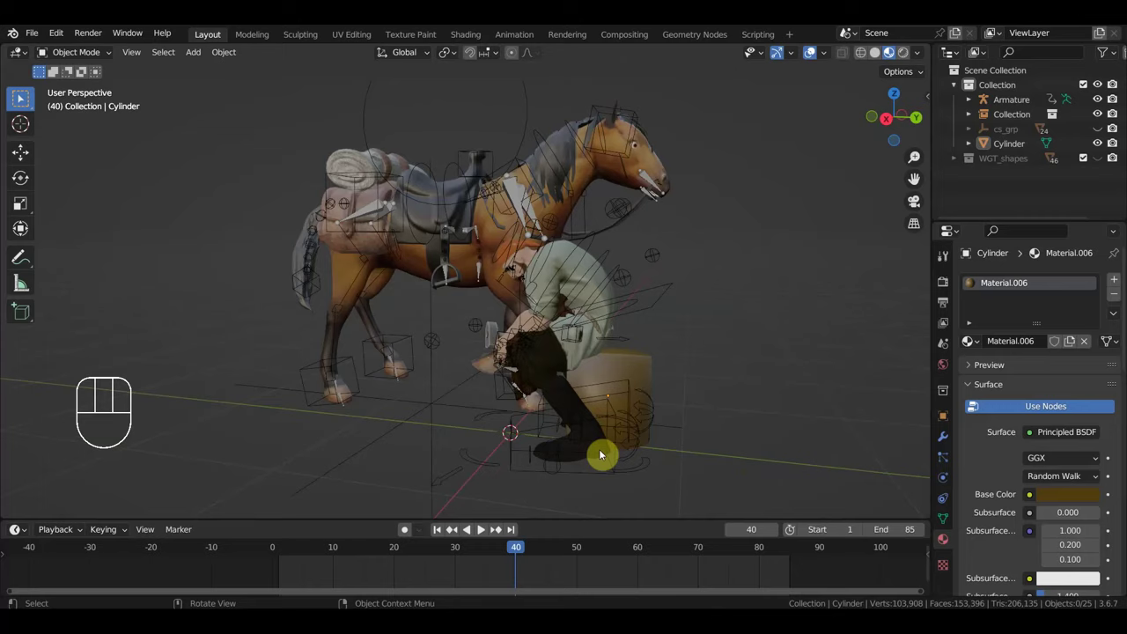
{"action": "left_click_drag", "start_coordinate": [590, 375], "coordinate": [684, 370]}
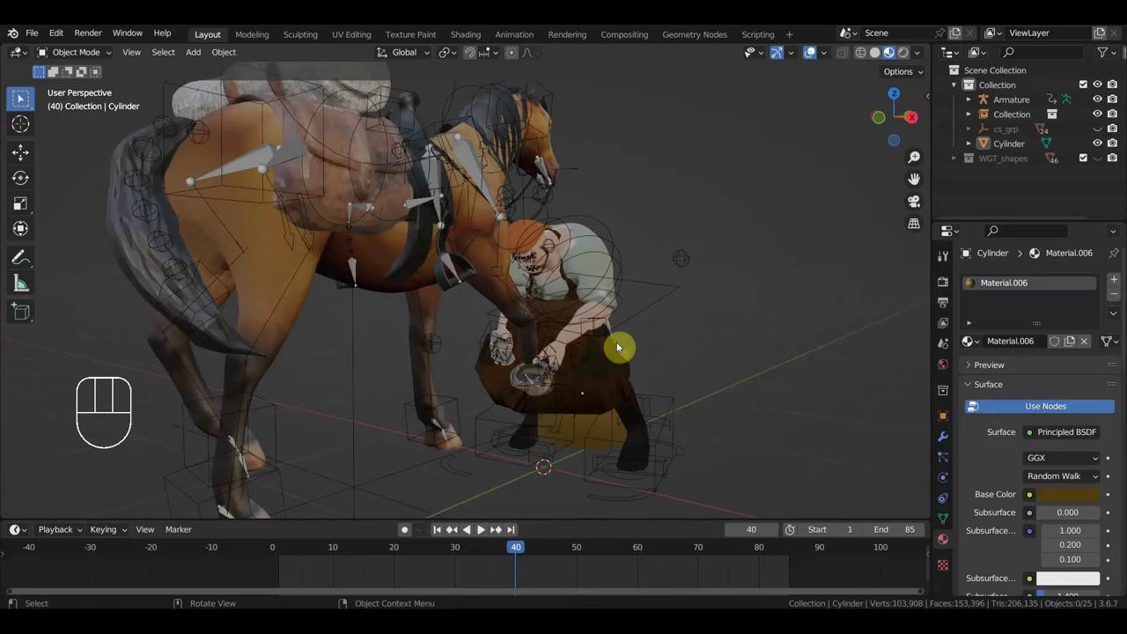
{"action": "left_click_drag", "start_coordinate": [617, 347], "coordinate": [605, 350]}
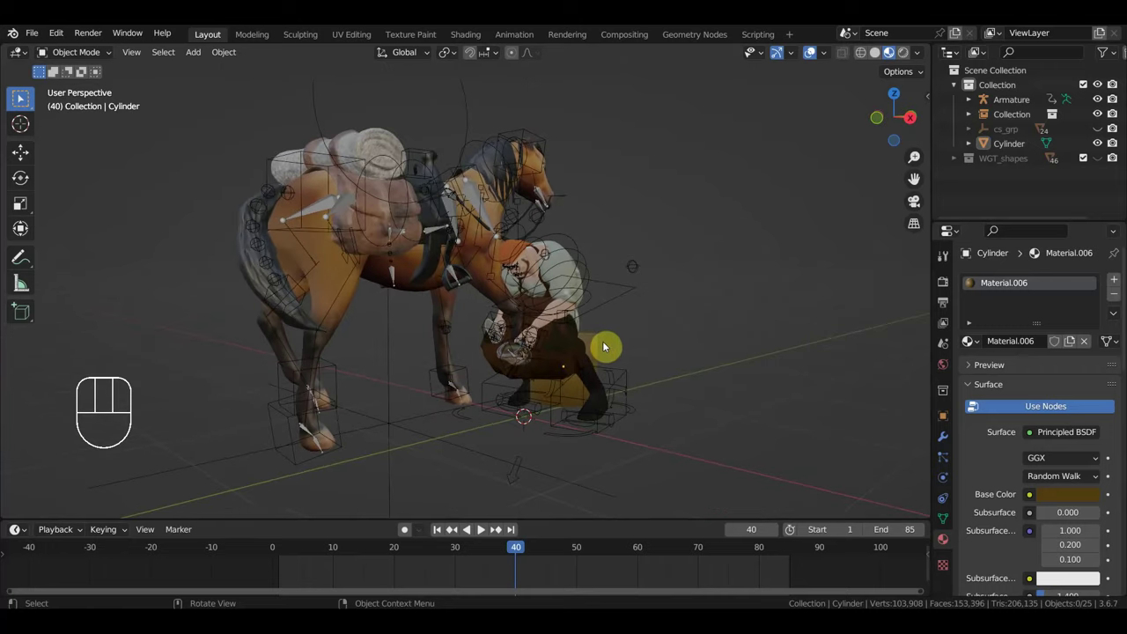
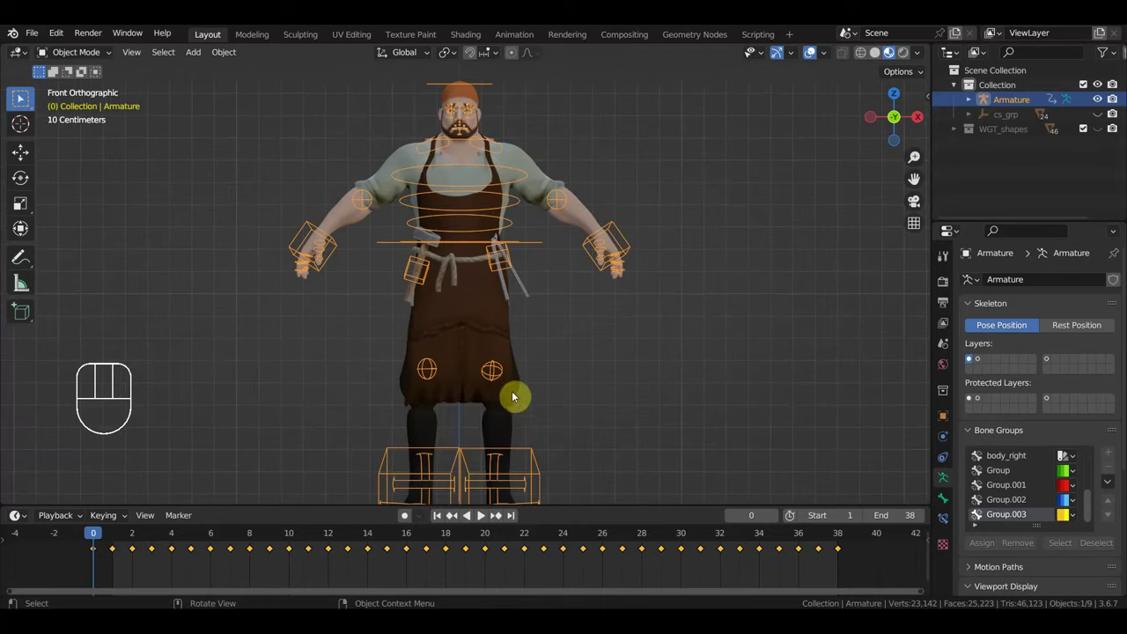
Step: Open the blacksmith rig .blend from Open Recent and view the armature from the side
{"action": "left_click", "coordinate": [430, 382]}
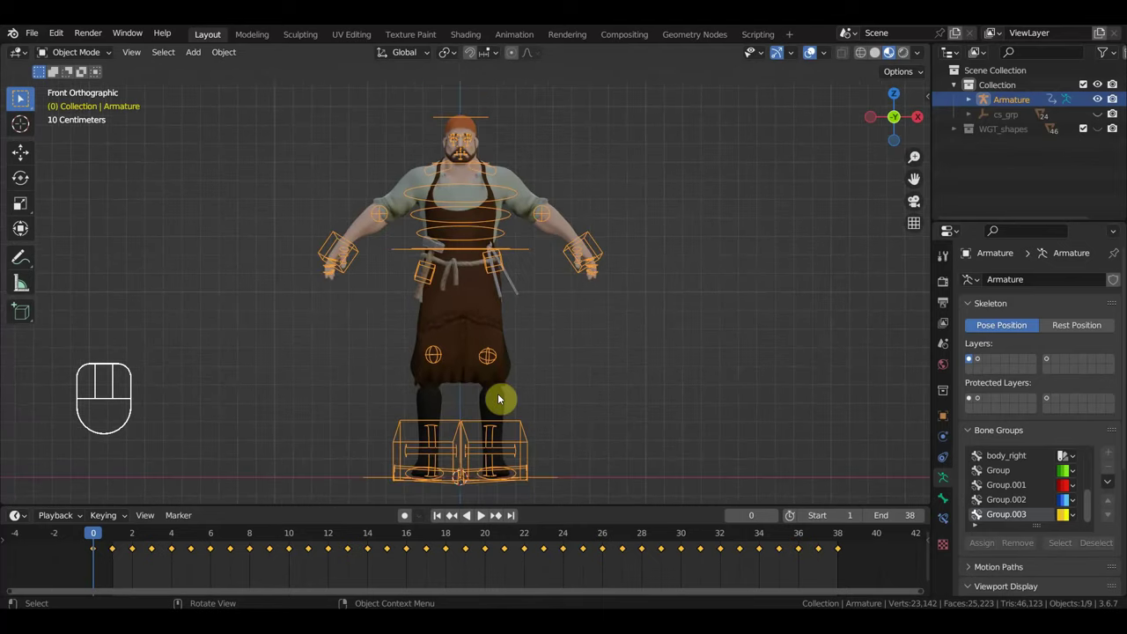
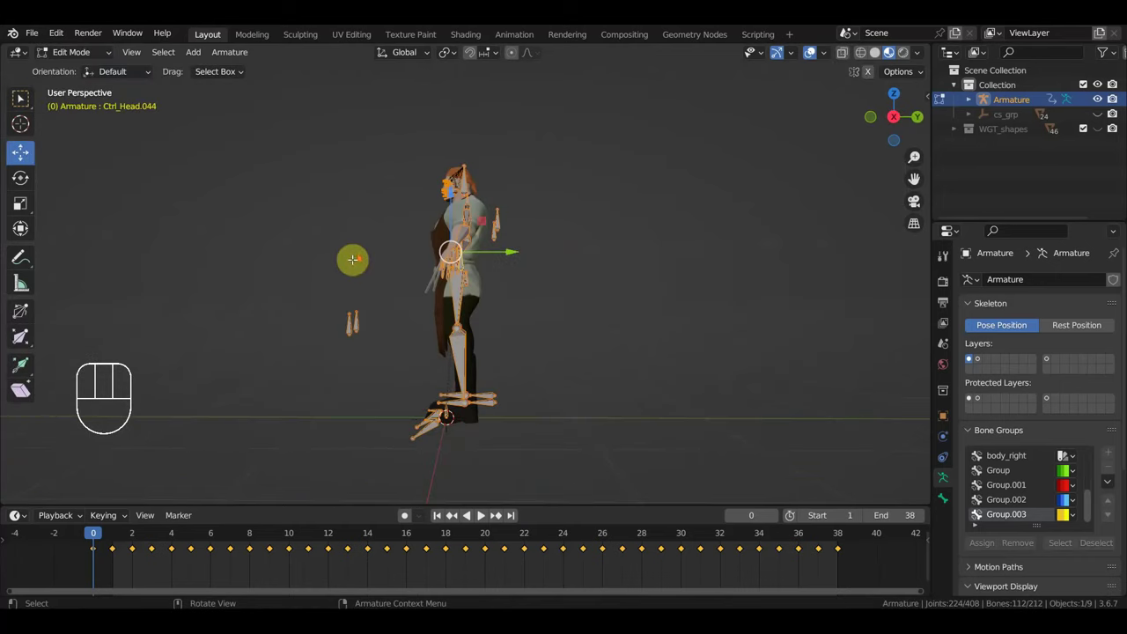
{"action": "key", "text": "KP_3"}
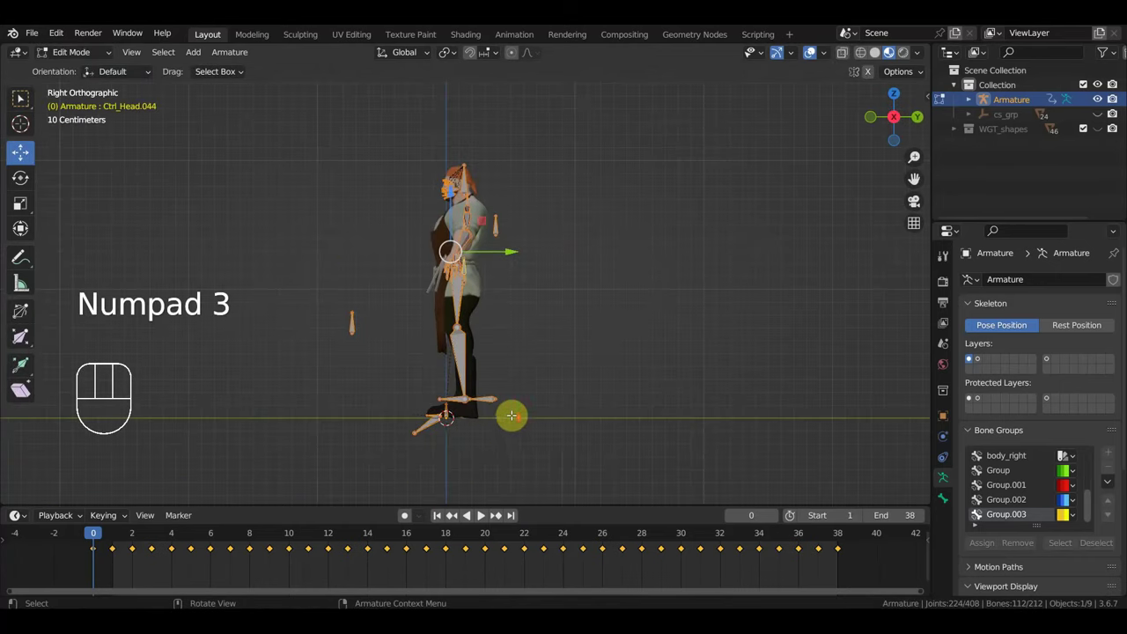
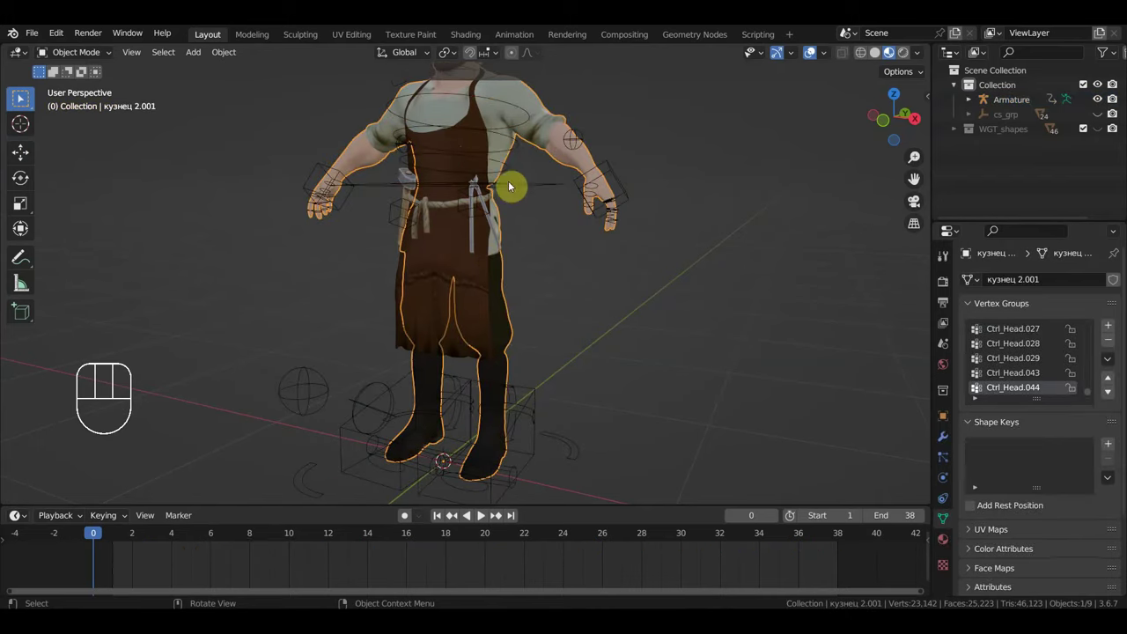
Step: Parent the mesh to the armature with automatic weights via Ctrl+P, then pick the left foot IK control
{"action": "left_click", "coordinate": [619, 171]}
{"action": "key", "text": "ctrl+p"}
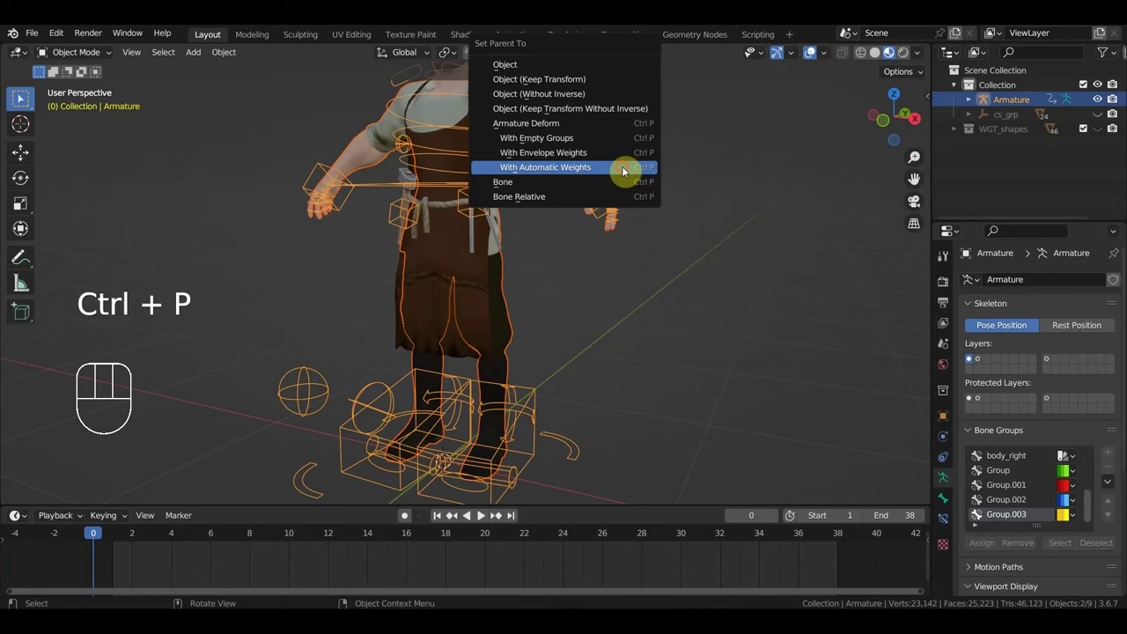
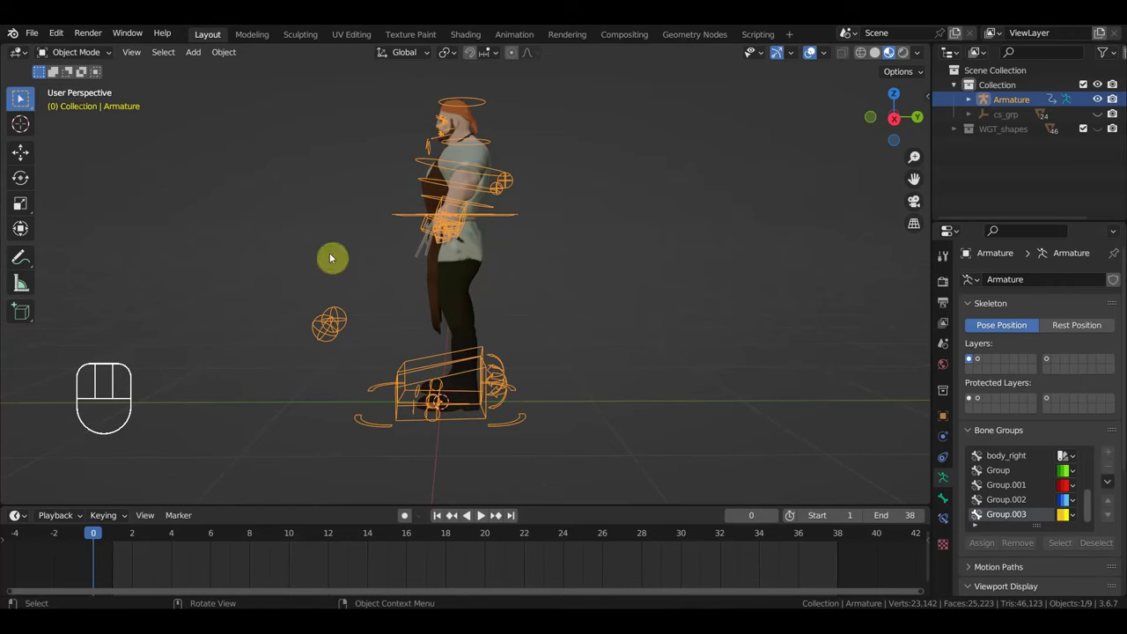
{"action": "left_click_drag", "start_coordinate": [90, 53], "coordinate": [25, 97]}
{"action": "left_click_drag", "start_coordinate": [95, 56], "coordinate": [95, 103]}
{"action": "left_click", "coordinate": [24, 97]}
Step: Test-move the left foot IK control, undo it, and check the rig from the front view
{"action": "key", "text": "KP_3"}
{"action": "key", "text": "g"}
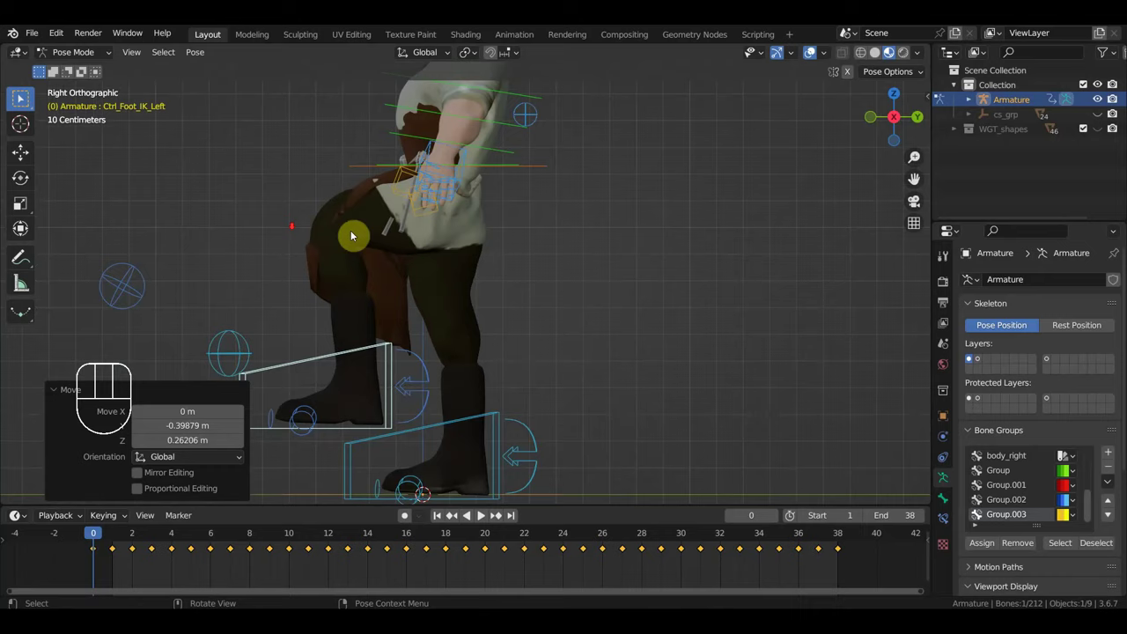
{"action": "left_click_drag", "start_coordinate": [25, 97], "coordinate": [24, 96]}
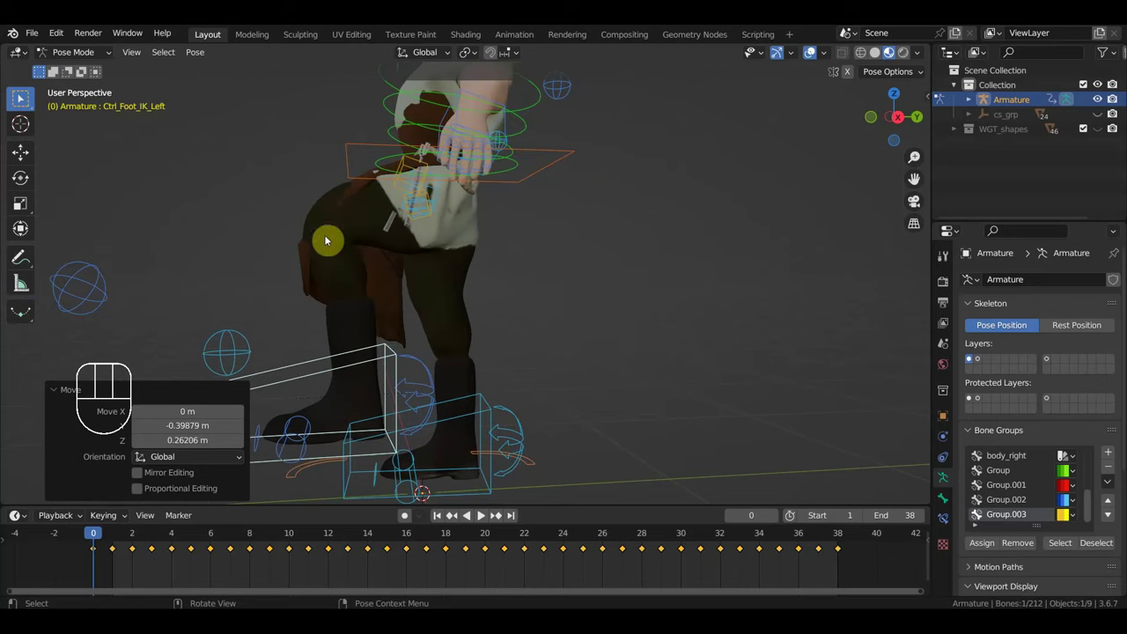
{"action": "left_click", "coordinate": [25, 97]}
{"action": "left_click_drag", "start_coordinate": [25, 97], "coordinate": [24, 97]}
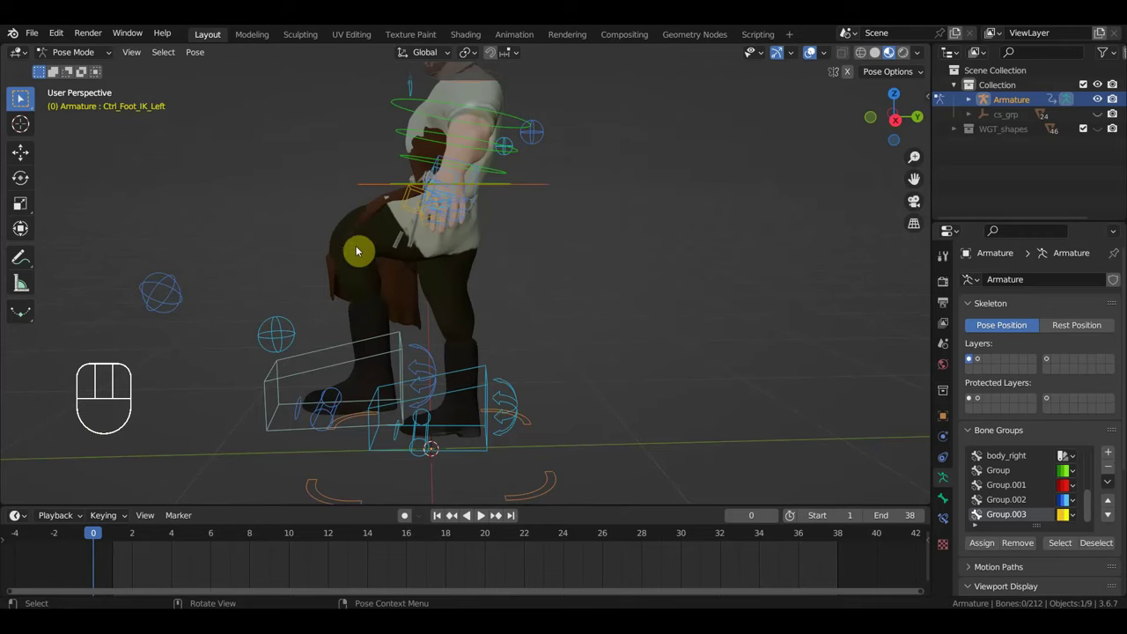
{"action": "left_click_drag", "start_coordinate": [25, 97], "coordinate": [25, 97]}
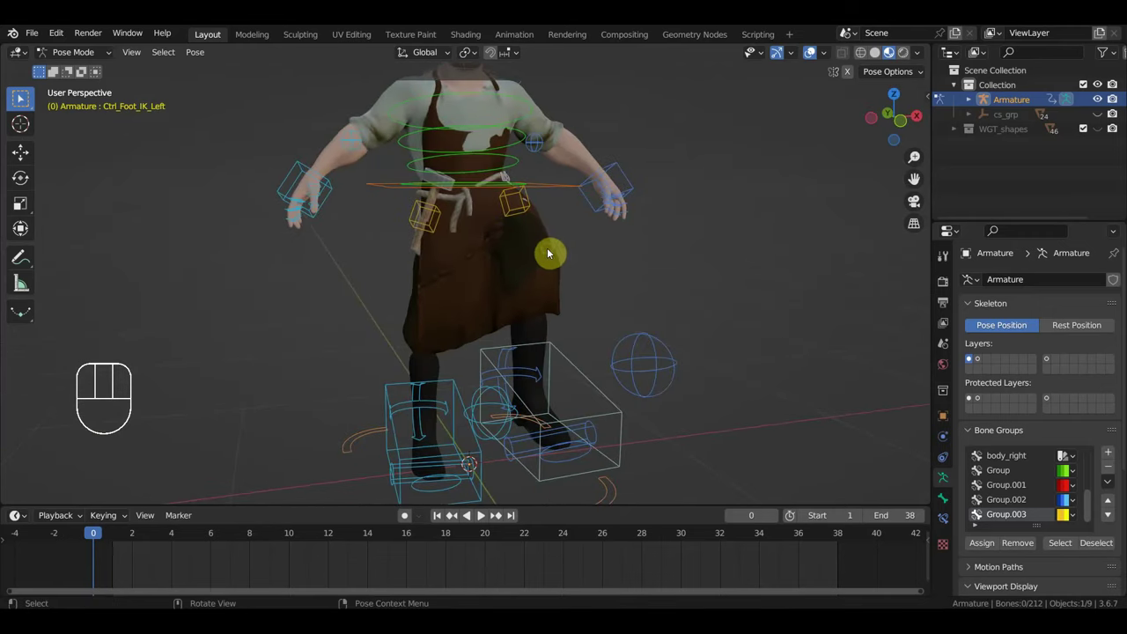
{"action": "key", "text": "ctrl+z"}
{"action": "key", "text": "ctrl+z"}
{"action": "key", "text": "KP_1"}
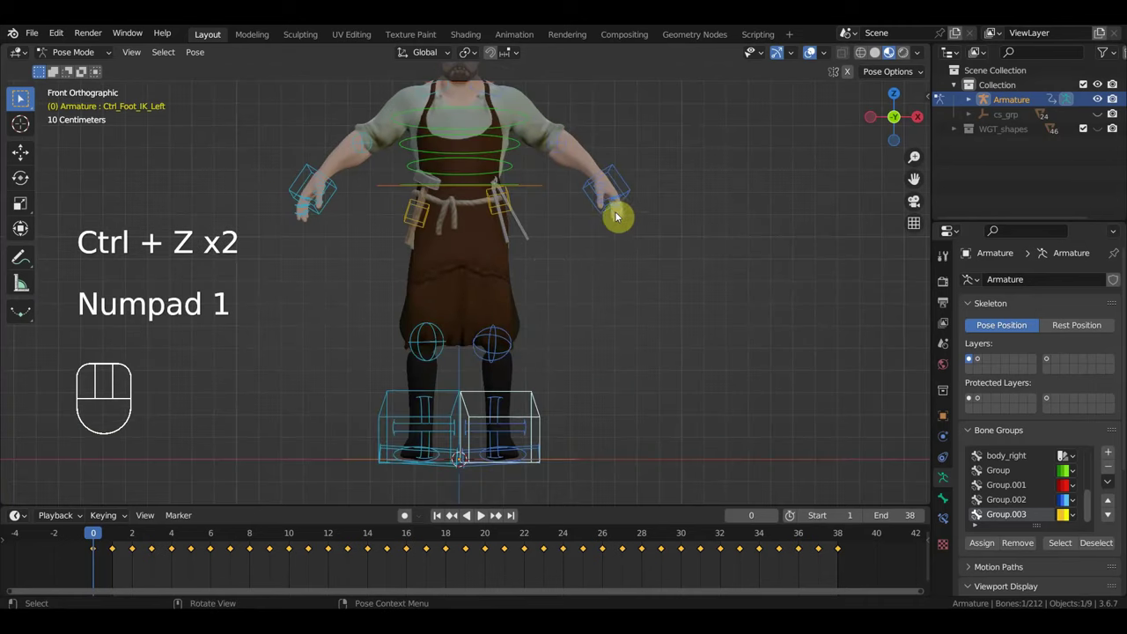
Step: Pick the hips control, scrub the animation to frame 15 and save as кузнец ригг.blend
{"action": "middle_click", "coordinate": [24, 97]}
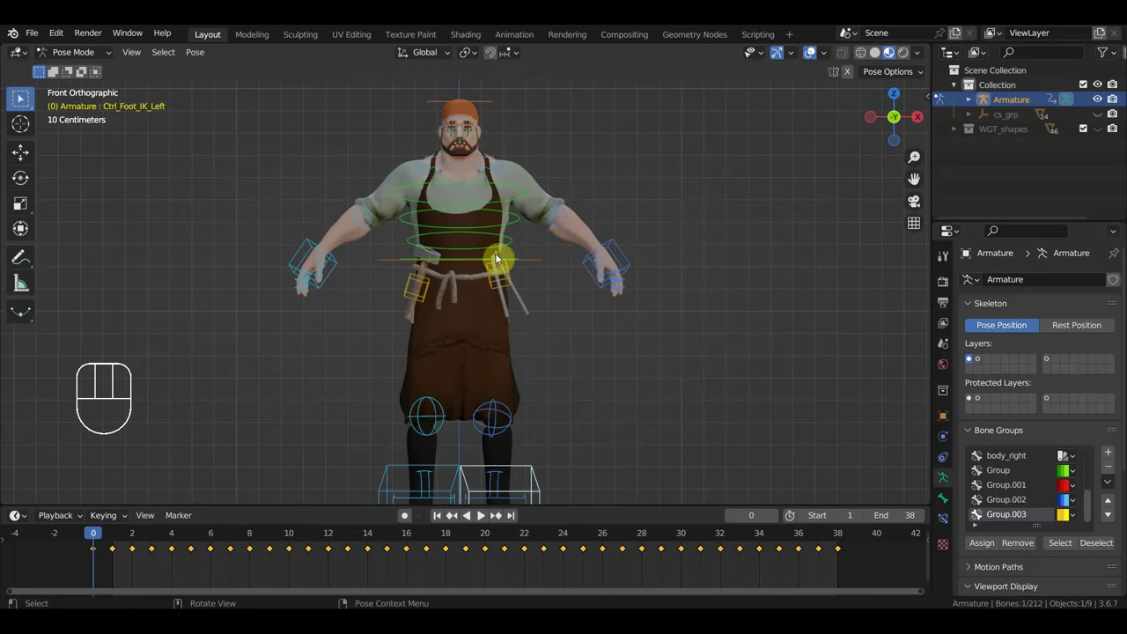
{"action": "left_click", "coordinate": [25, 97]}
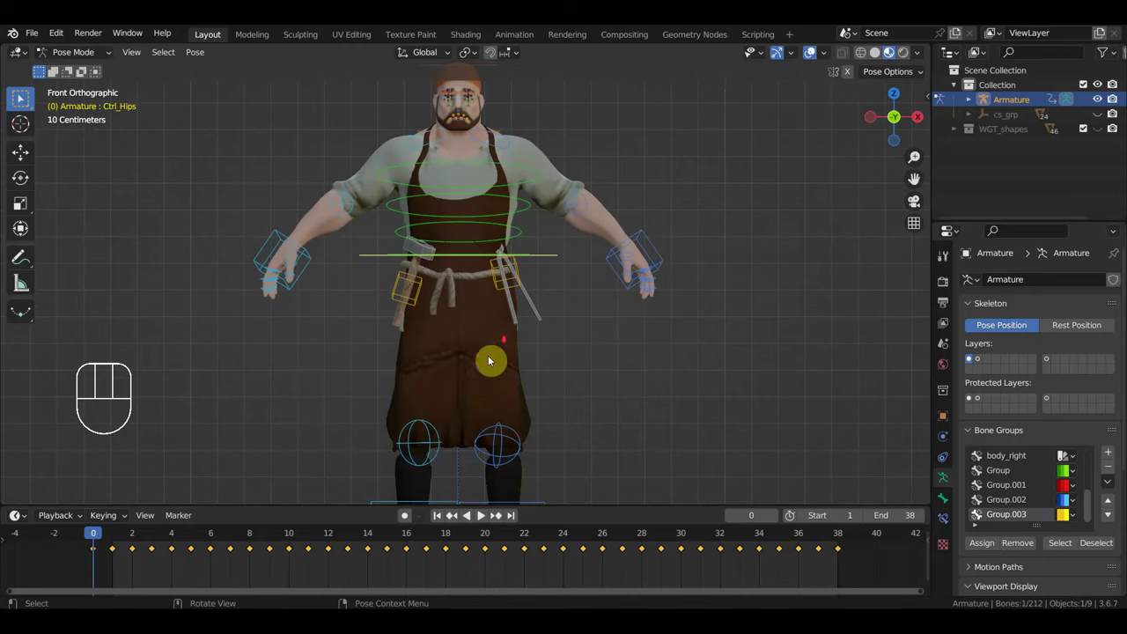
{"action": "middle_click", "coordinate": [25, 97]}
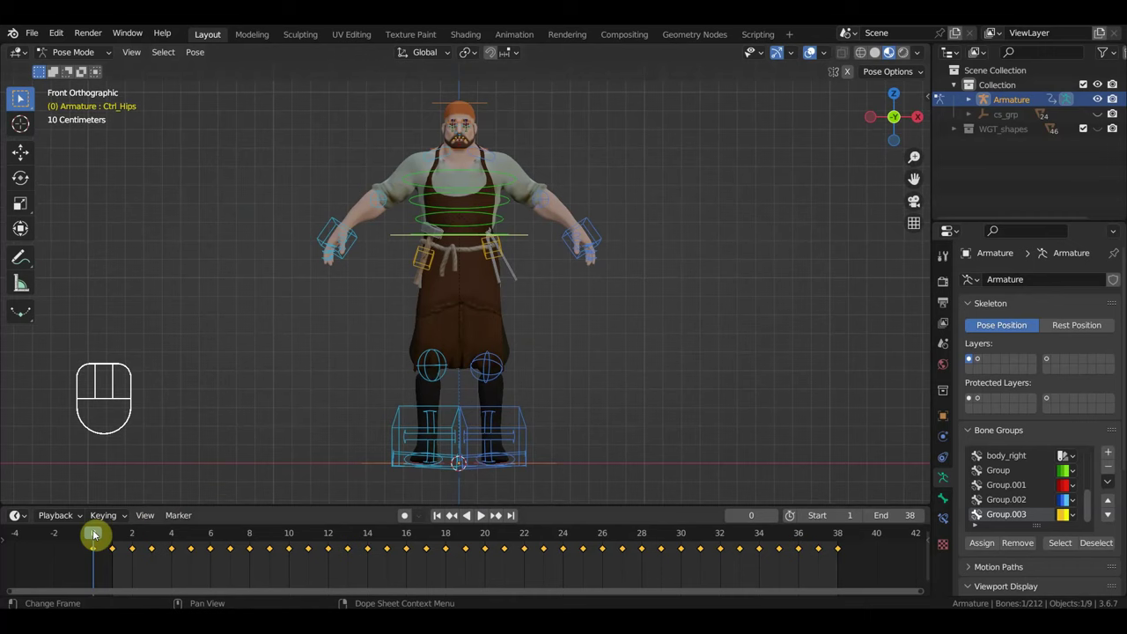
{"action": "left_click_drag", "start_coordinate": [25, 97], "coordinate": [20, 99]}
{"action": "left_click_drag", "start_coordinate": [43, 35], "coordinate": [81, 130]}
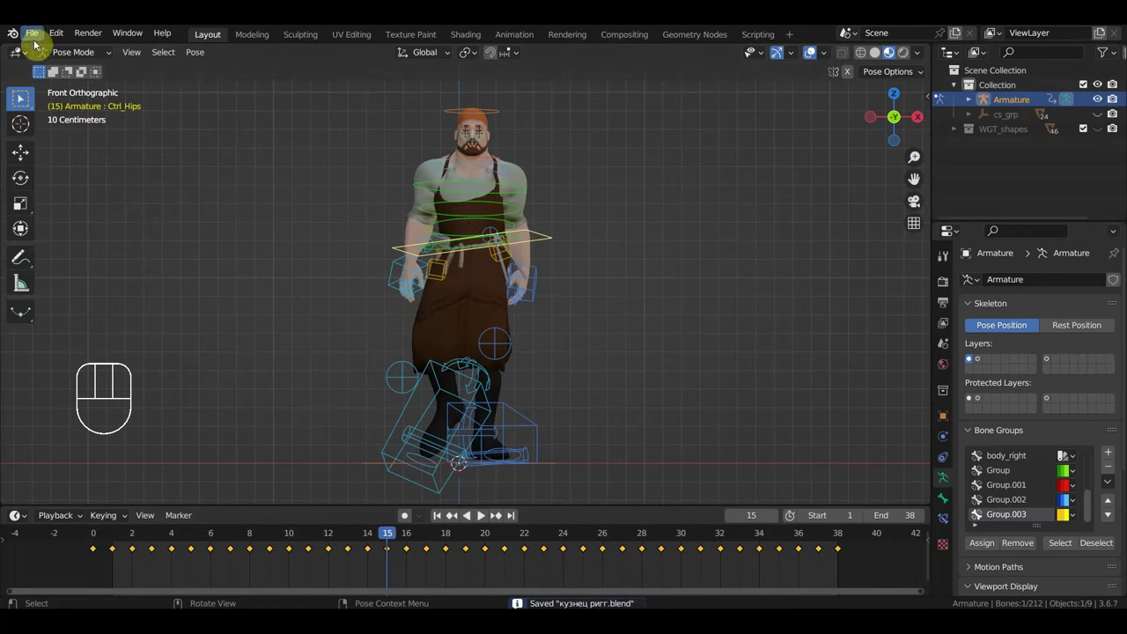
Step: Open the anvil scene and play the hammering animation, orbiting around it, stopping at frame 62
{"action": "left_click_drag", "start_coordinate": [44, 36], "coordinate": [82, 71]}
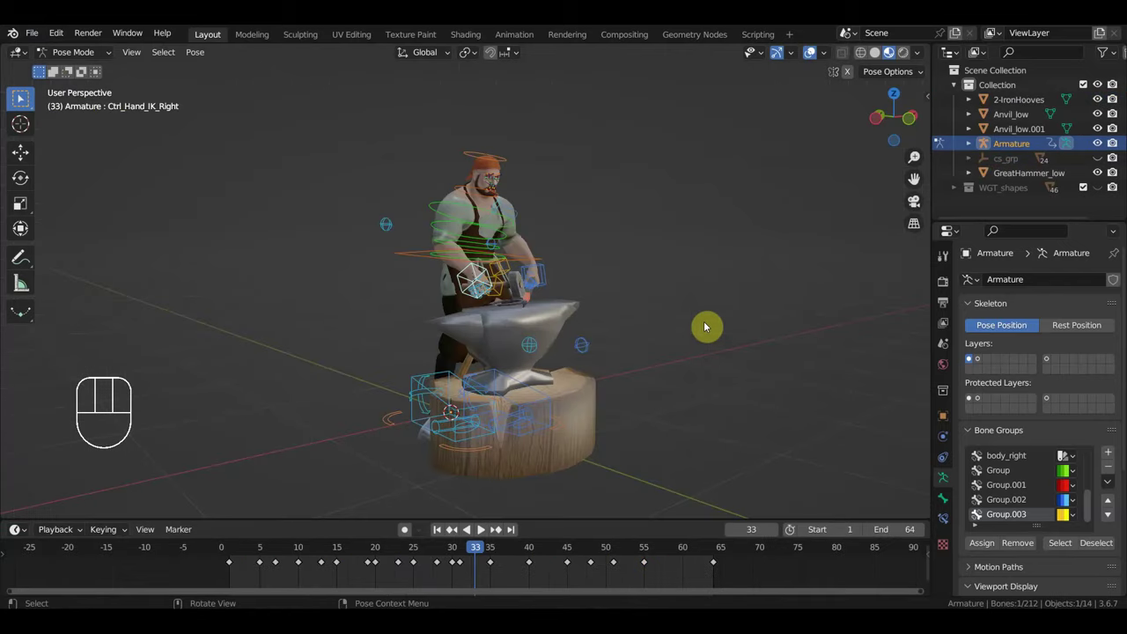
{"action": "key", "text": "space"}
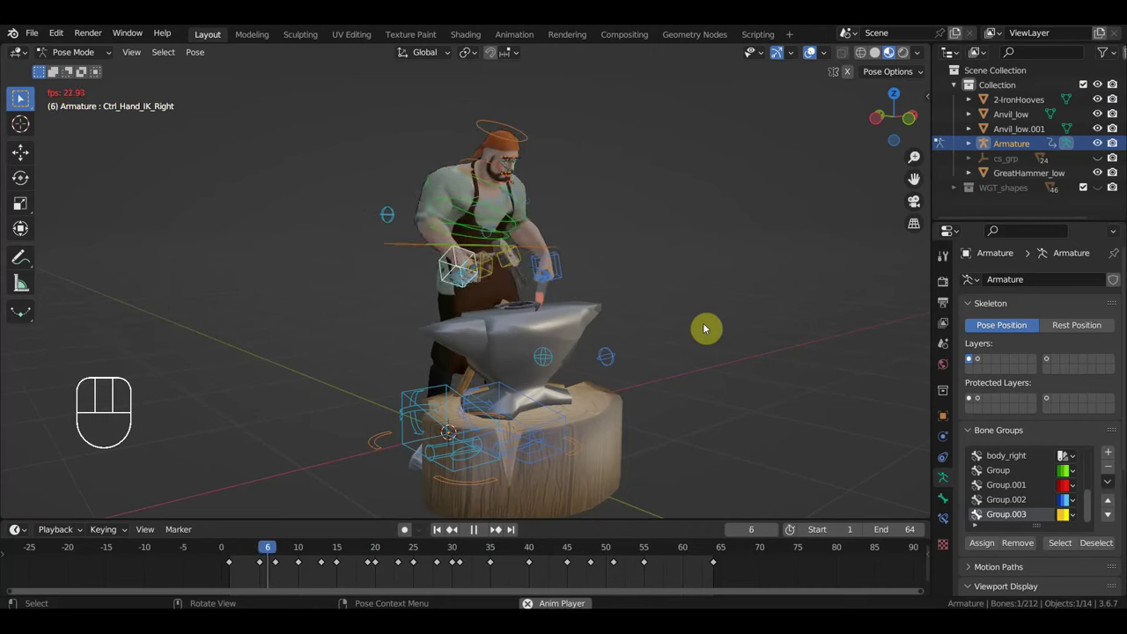
{"action": "left_click", "coordinate": [24, 96]}
{"action": "left_click_drag", "start_coordinate": [25, 96], "coordinate": [25, 97]}
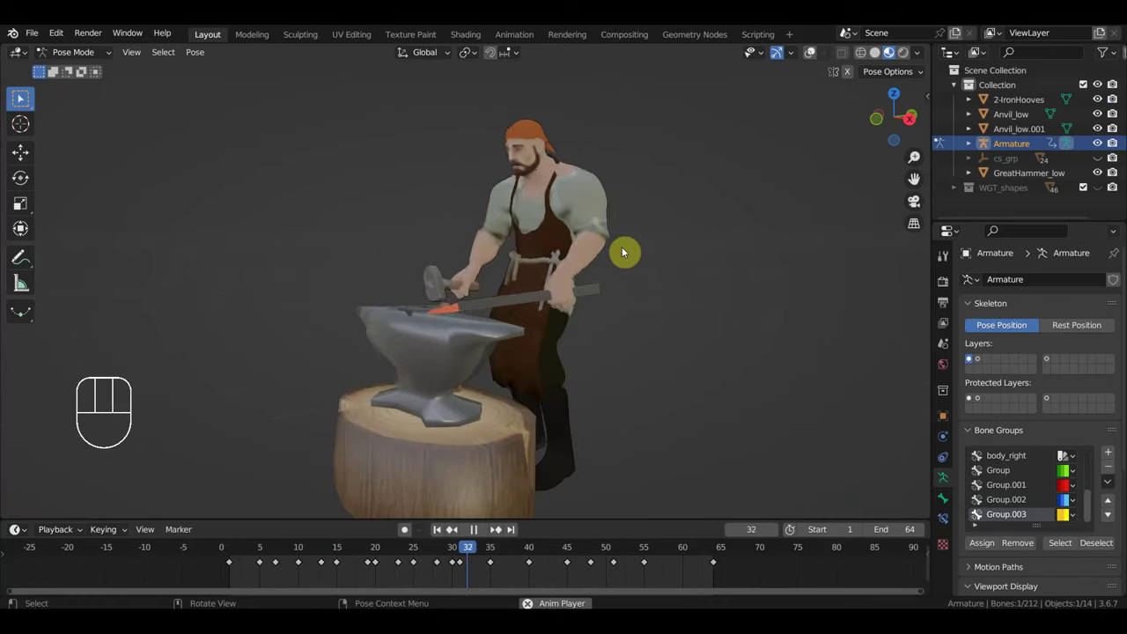
{"action": "middle_click", "coordinate": [25, 96]}
{"action": "left_click_drag", "start_coordinate": [24, 97], "coordinate": [24, 97]}
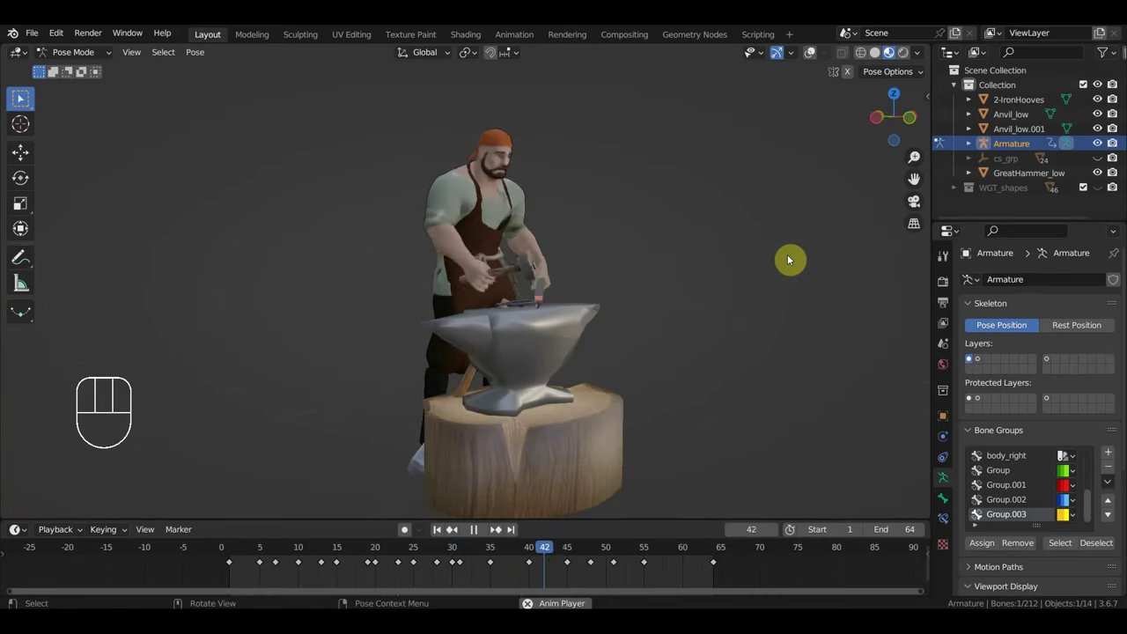
{"action": "middle_click", "coordinate": [25, 97]}
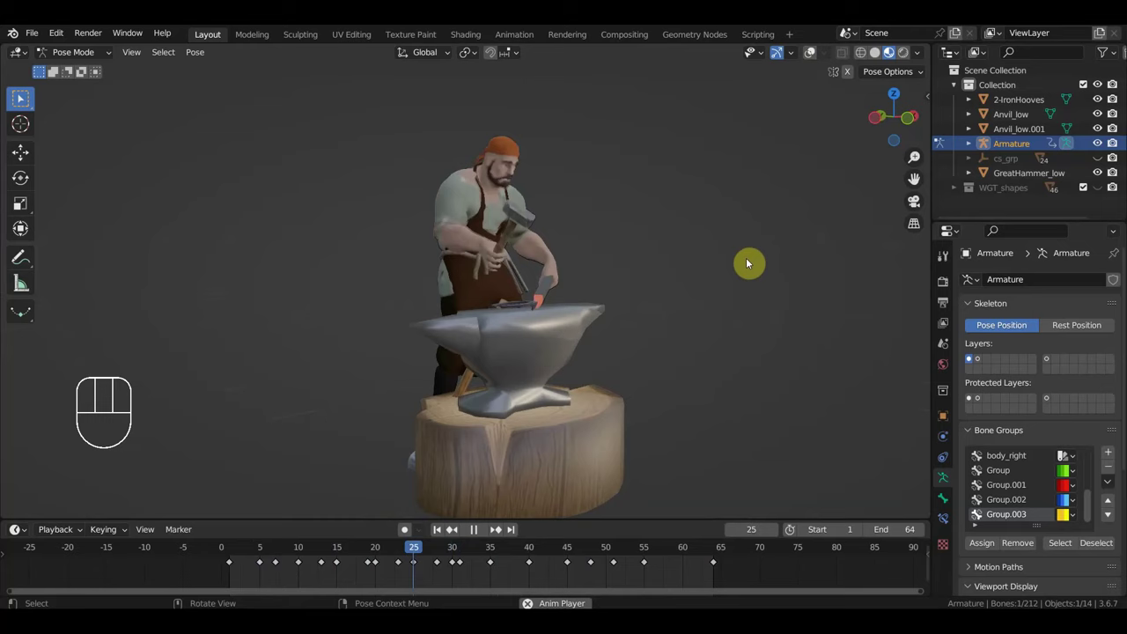
{"action": "key", "text": "space"}
{"action": "left_click_drag", "start_coordinate": [40, 36], "coordinate": [200, 162]}
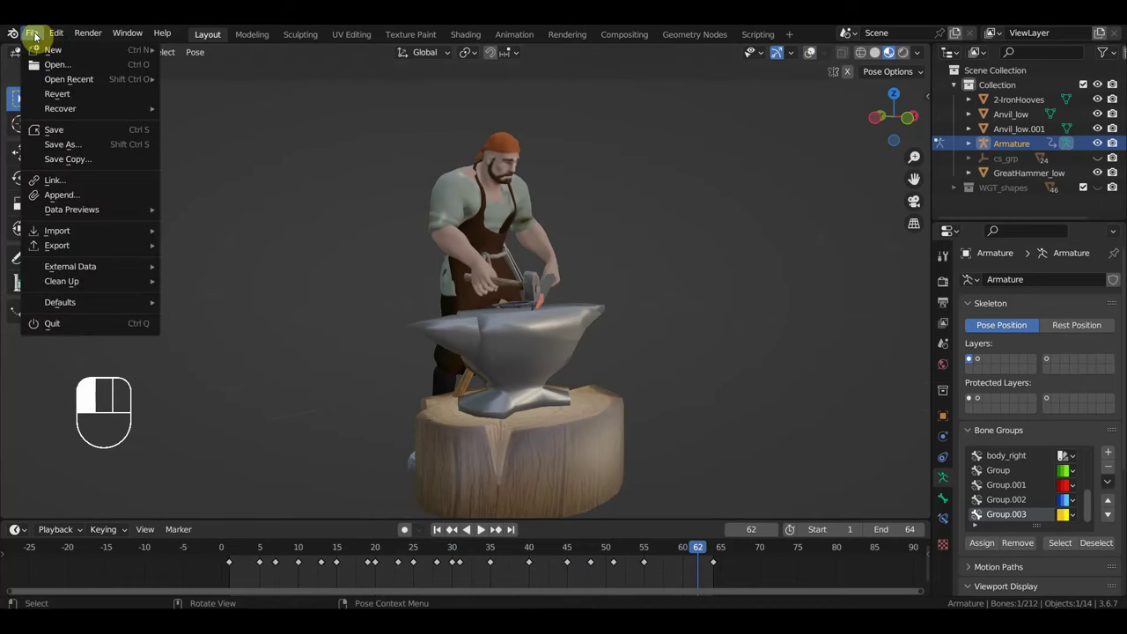